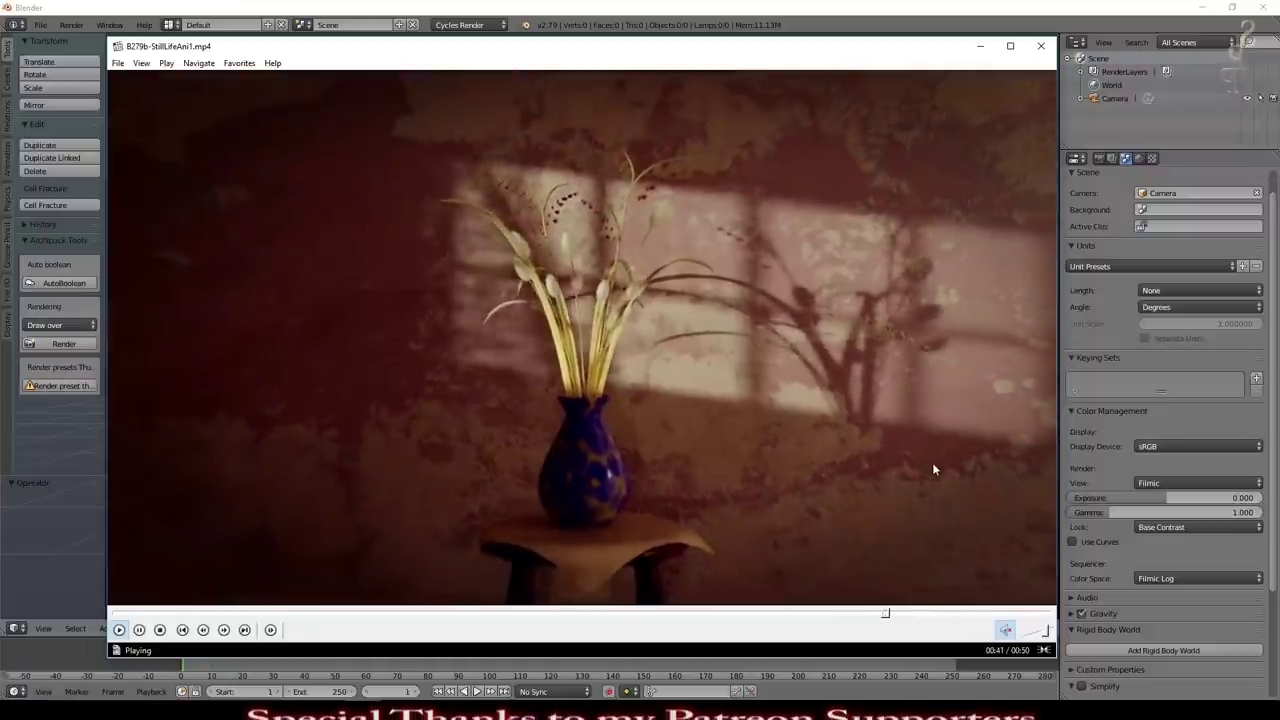
Step: Close the finished-render video player to return to the Blender scene
click(936, 466)
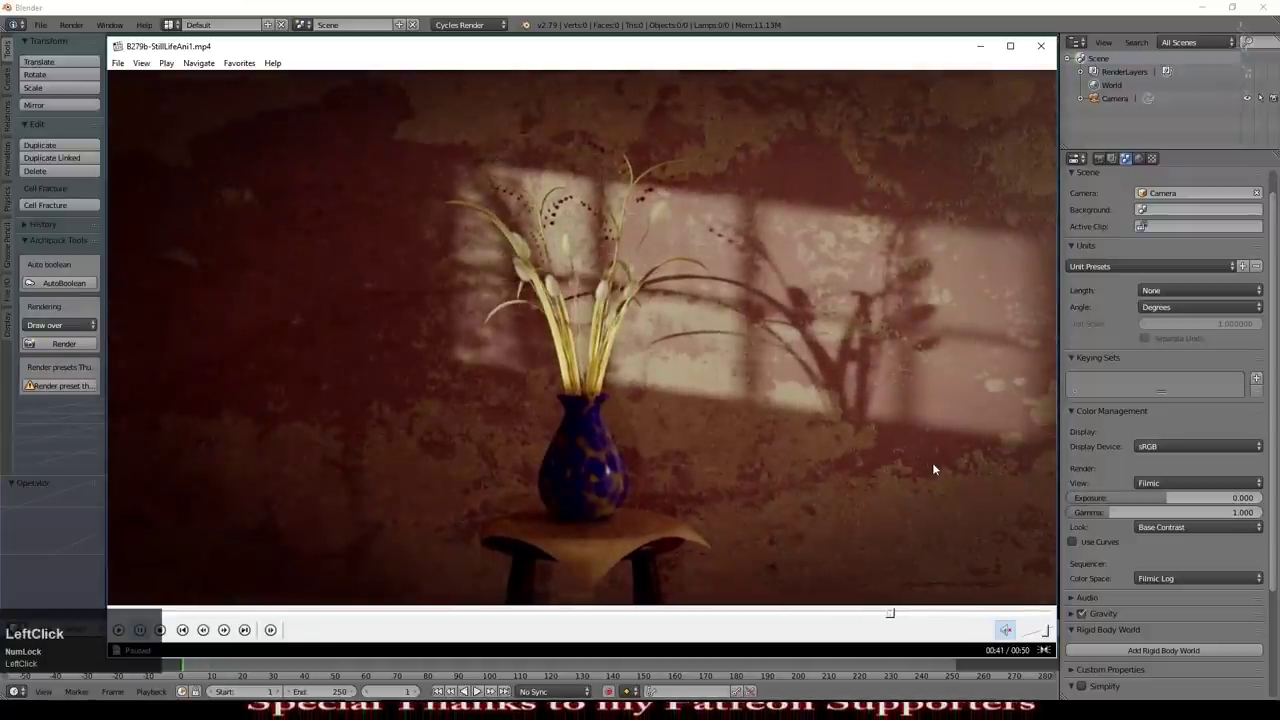
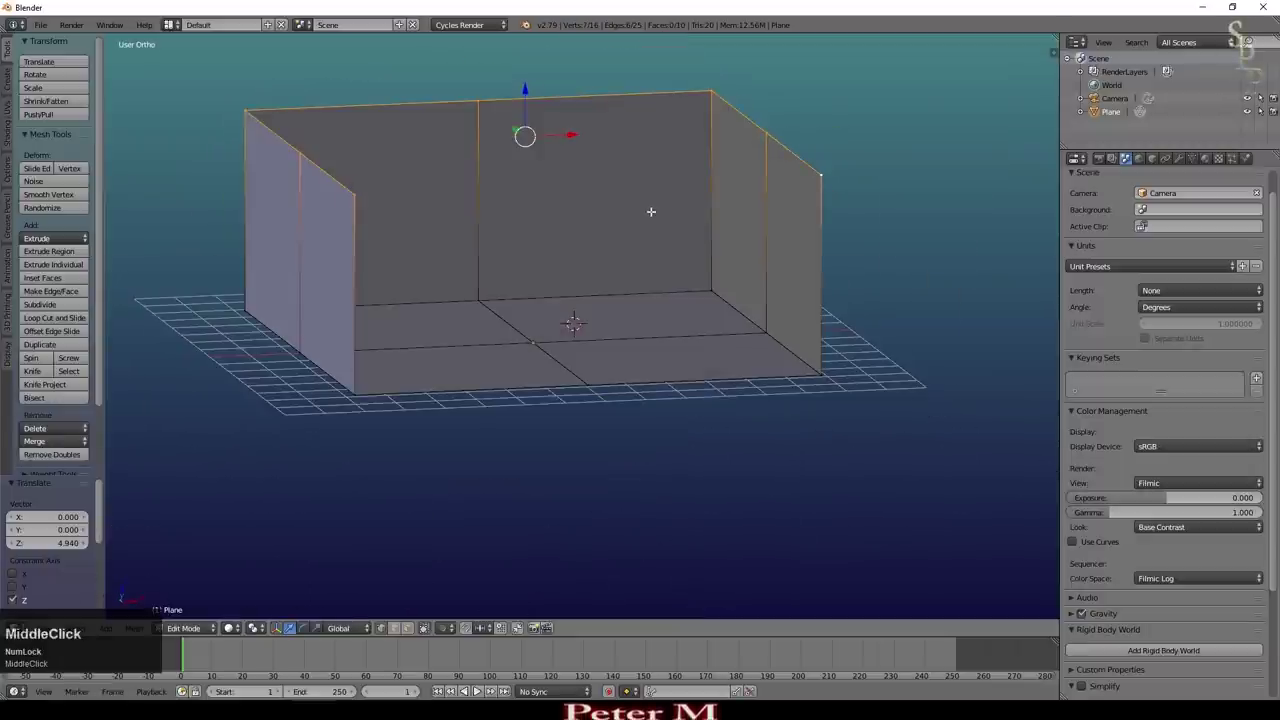
Step: Fill the ceiling face, stretch the room along Y into a long box and begin loop cuts across the walls
key(f)
key(Tab)
middle_click(634, 344)
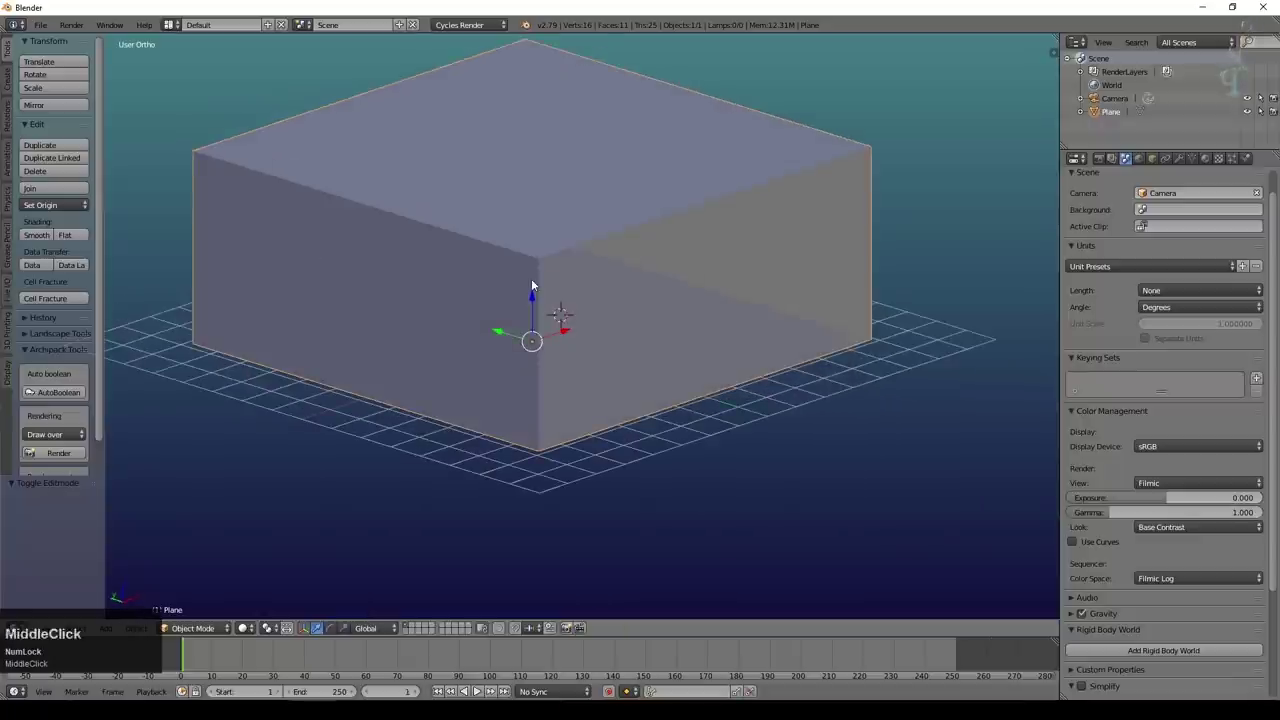
key(s)
key(y)
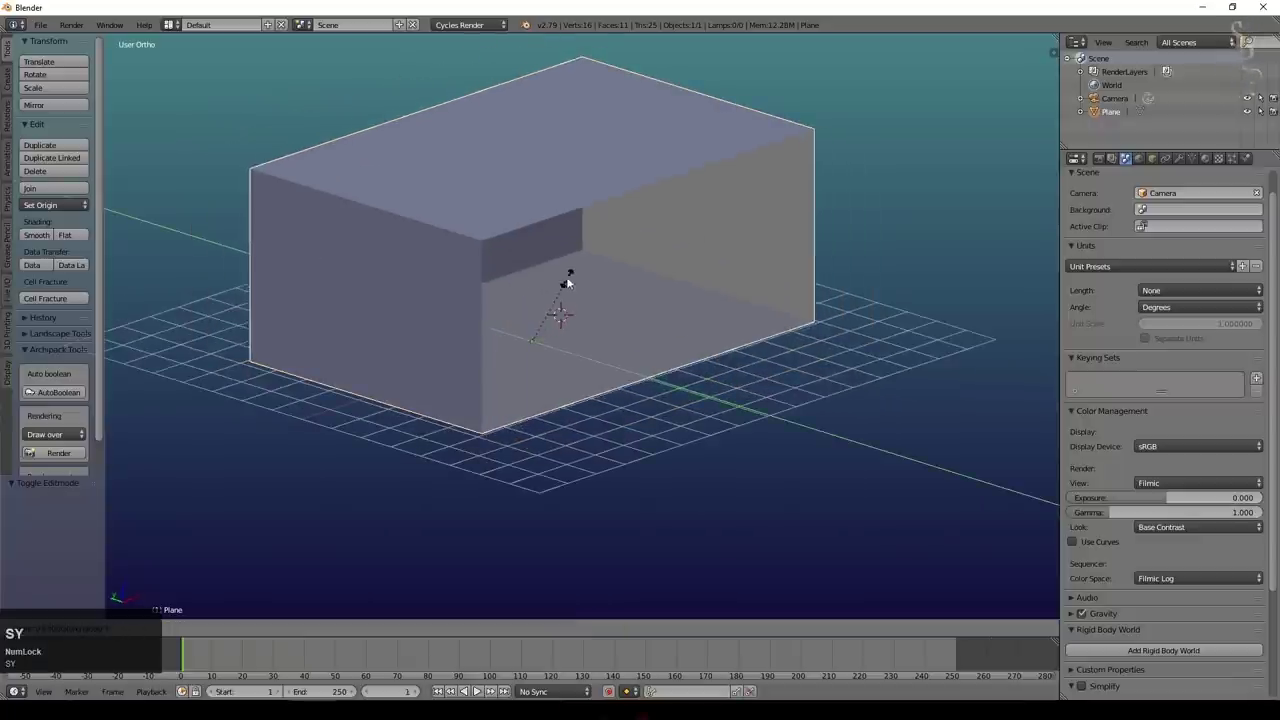
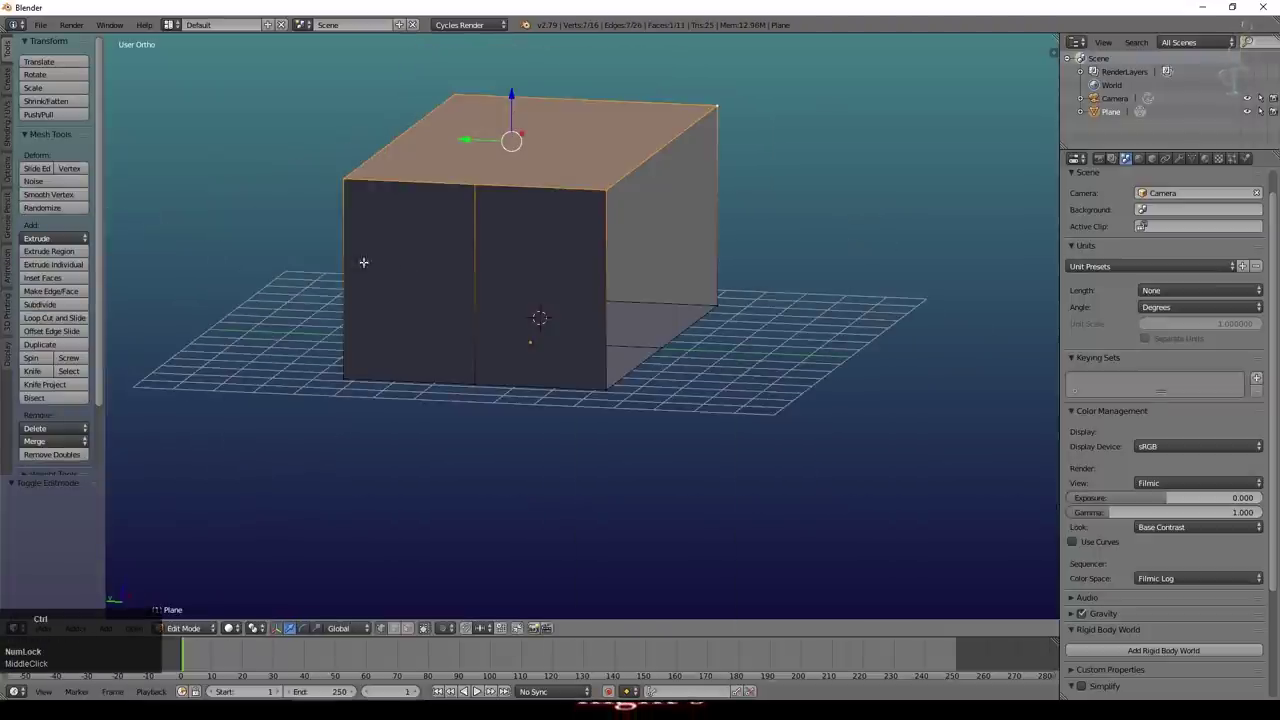
key(ctrl+r)
scroll(up, 3)
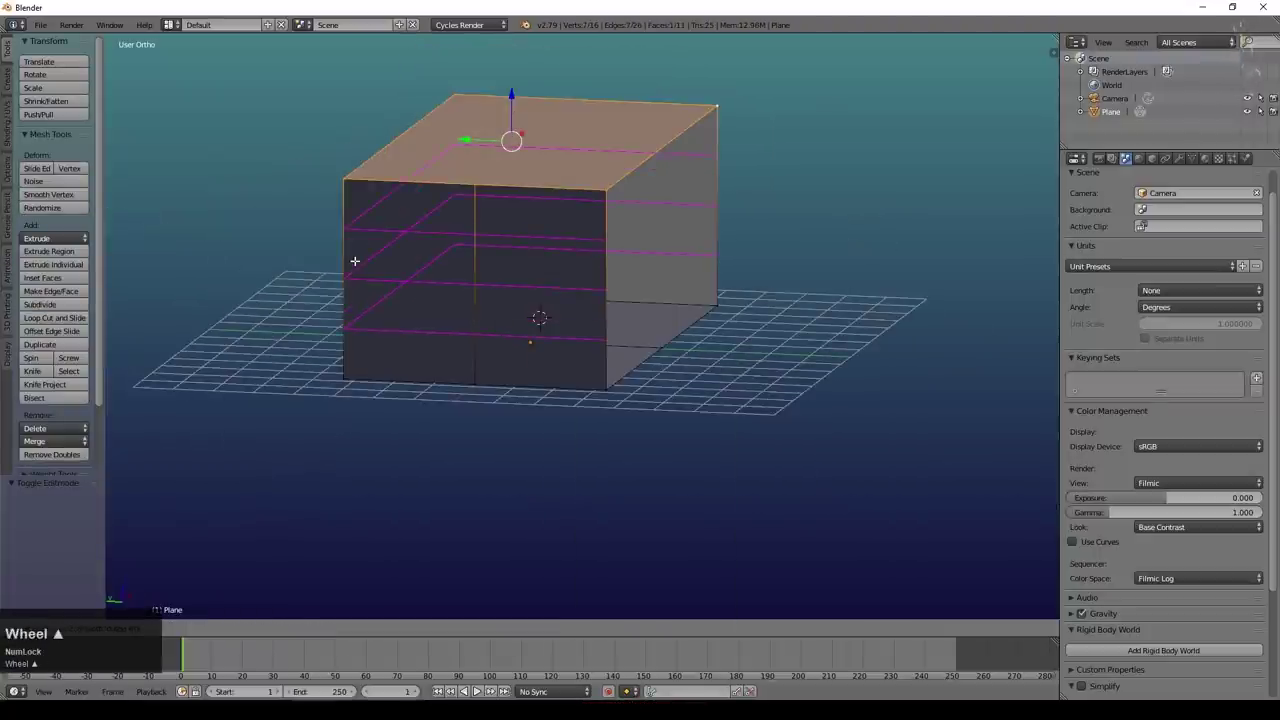
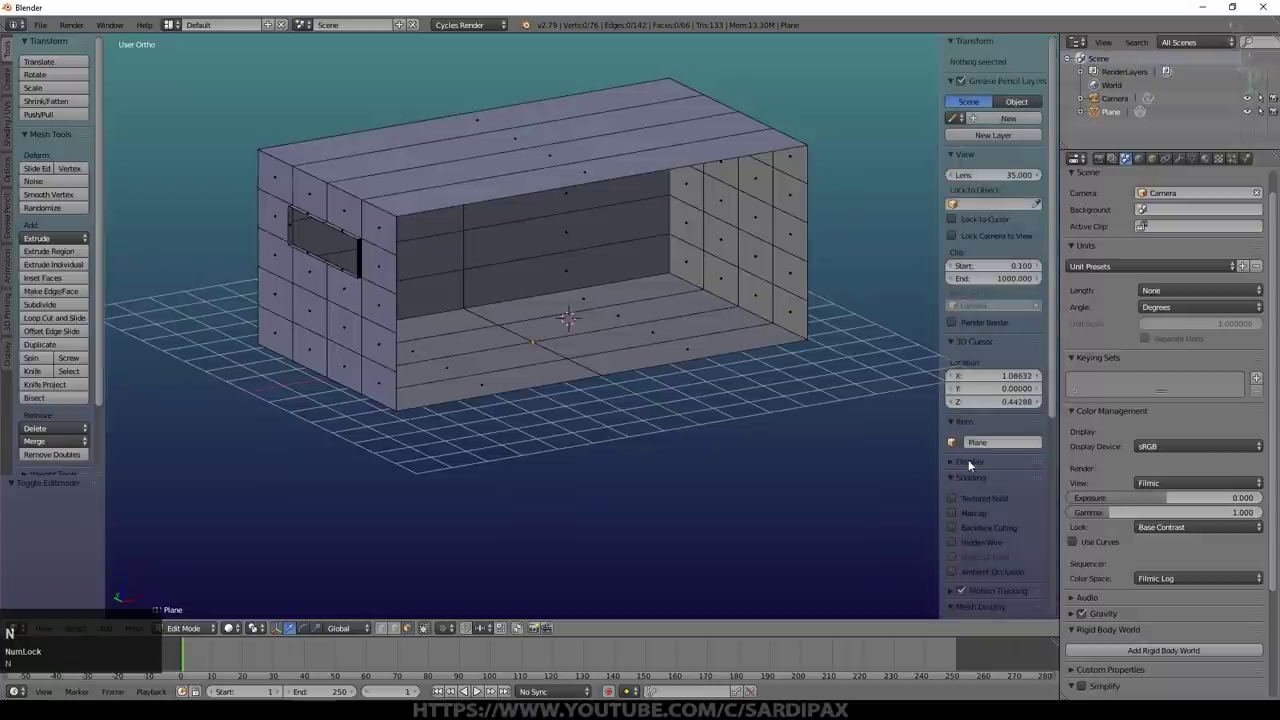
Step: Deselect the room geometry, display its face normals and bring up the shading tools for flipping them
scroll(down, 3)
key(a)
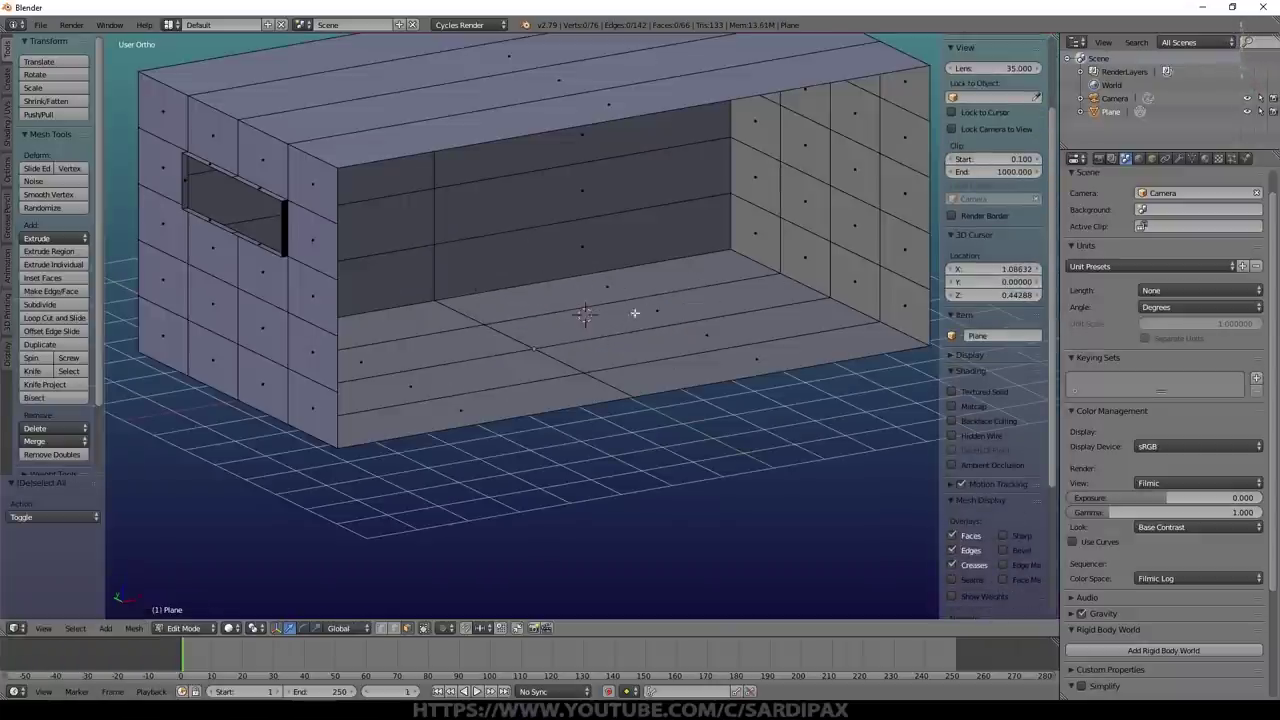
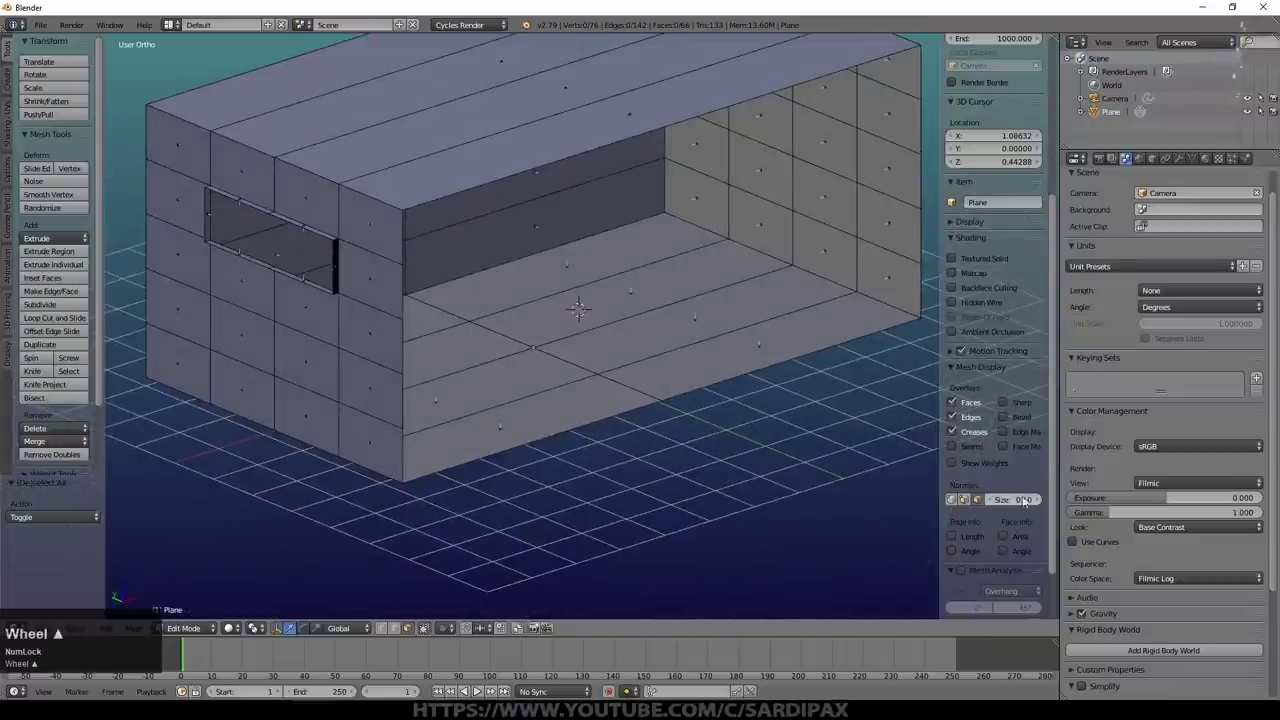
click(1043, 502)
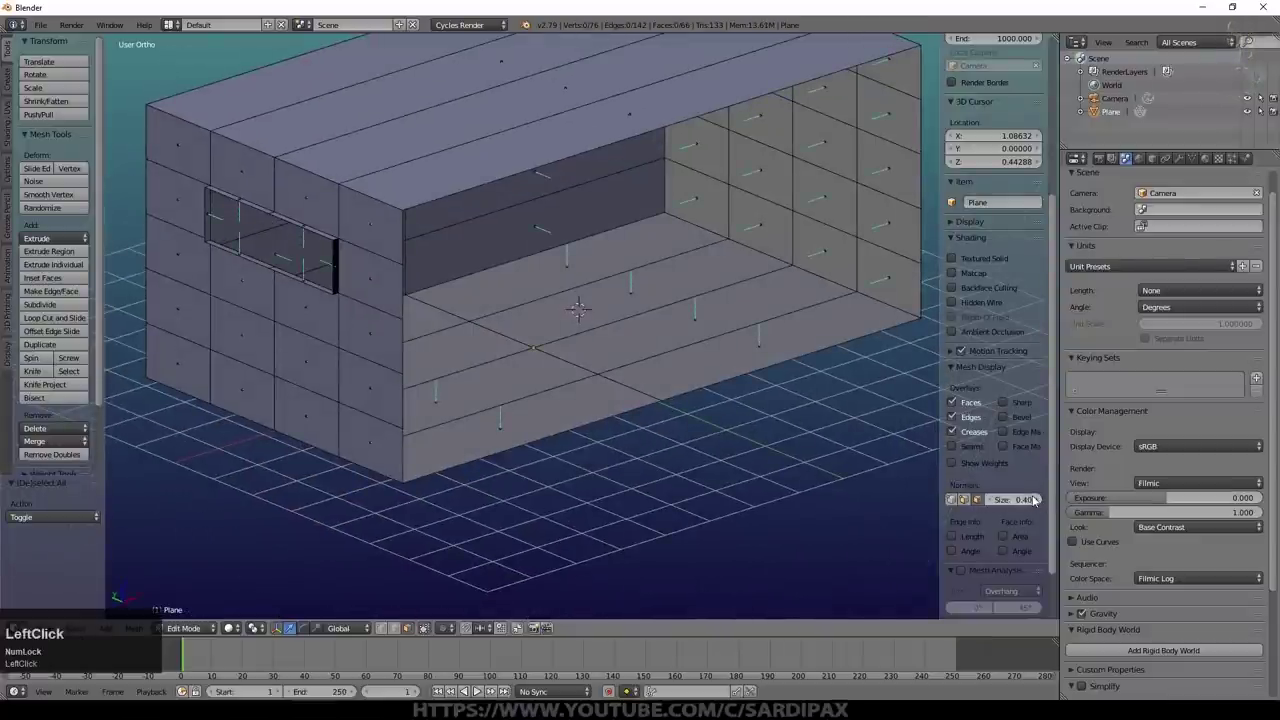
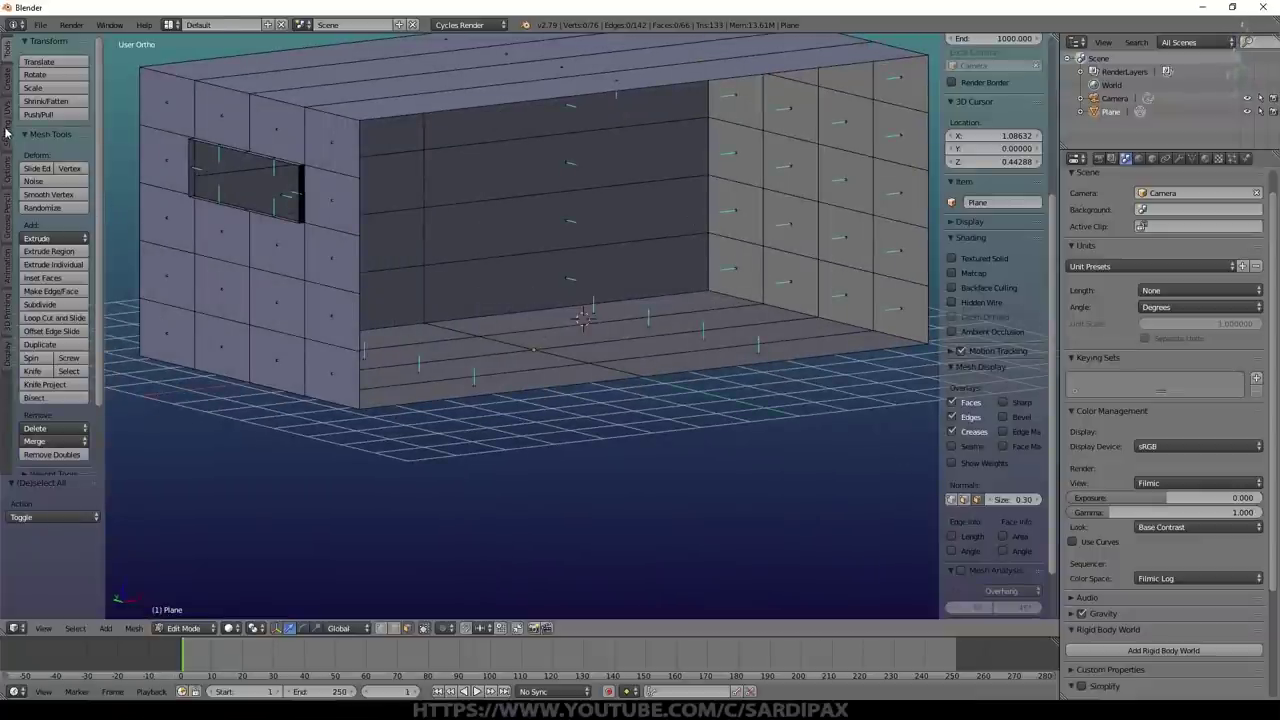
click(5, 126)
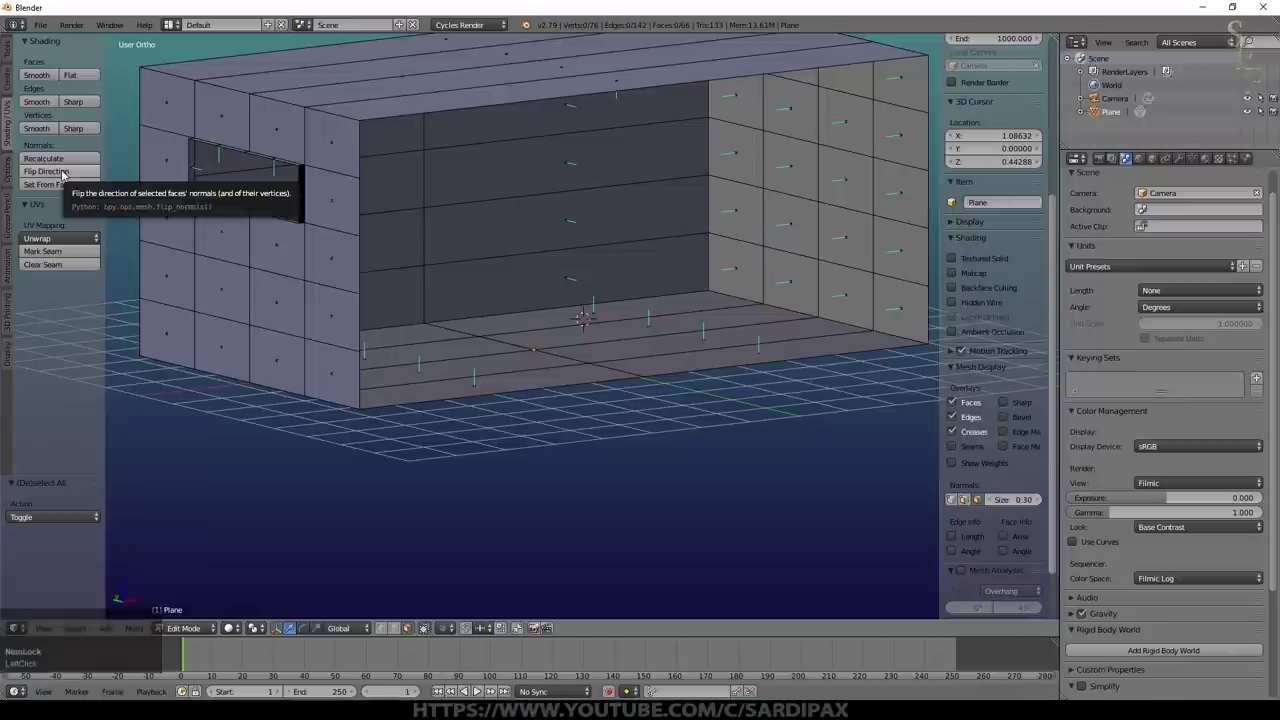
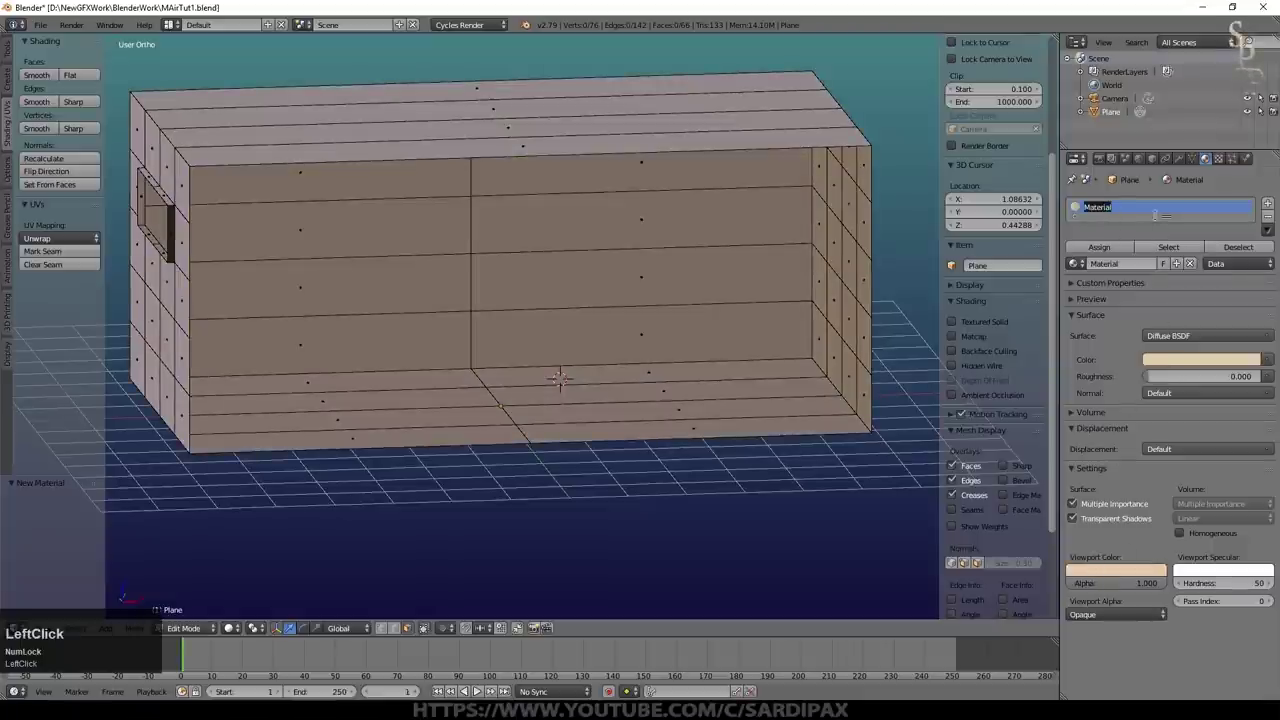
Step: Rename the room's material to Wall and check the coloured room from outside edit mode
key(shift+w)
key(a)
text(all)
key(Return)
key(Tab)
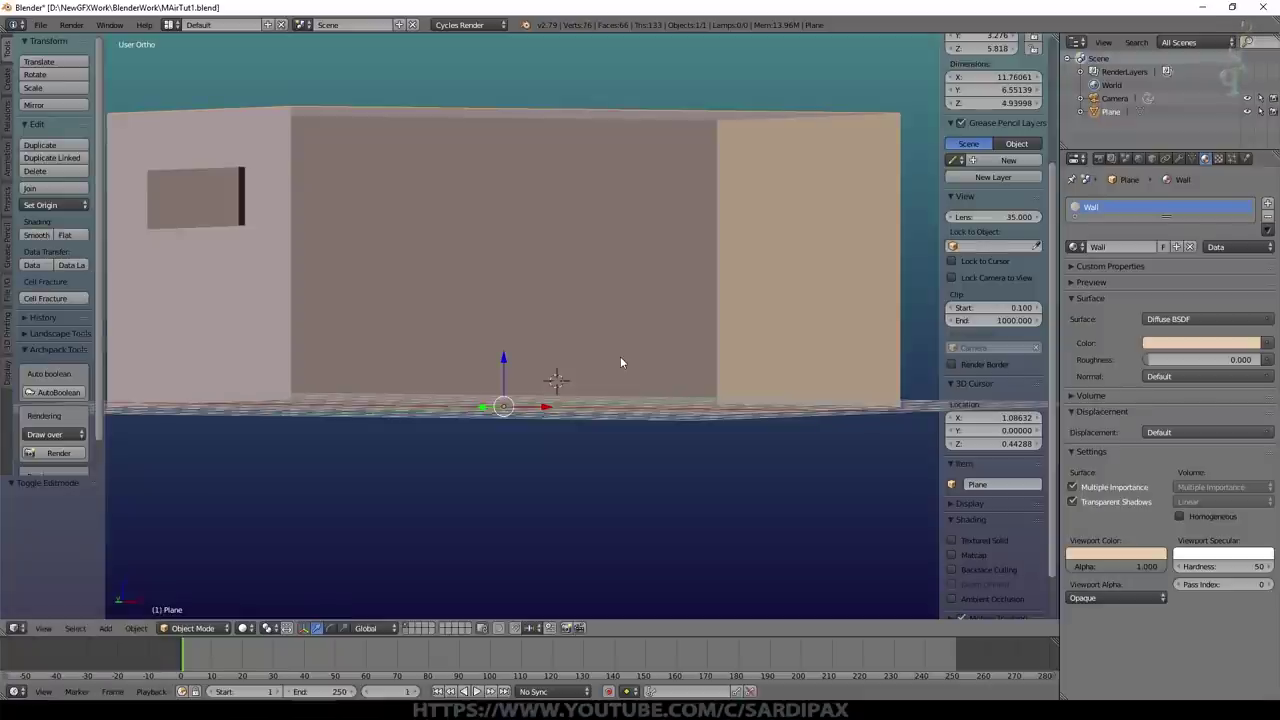
middle_click(609, 348)
key(Tab)
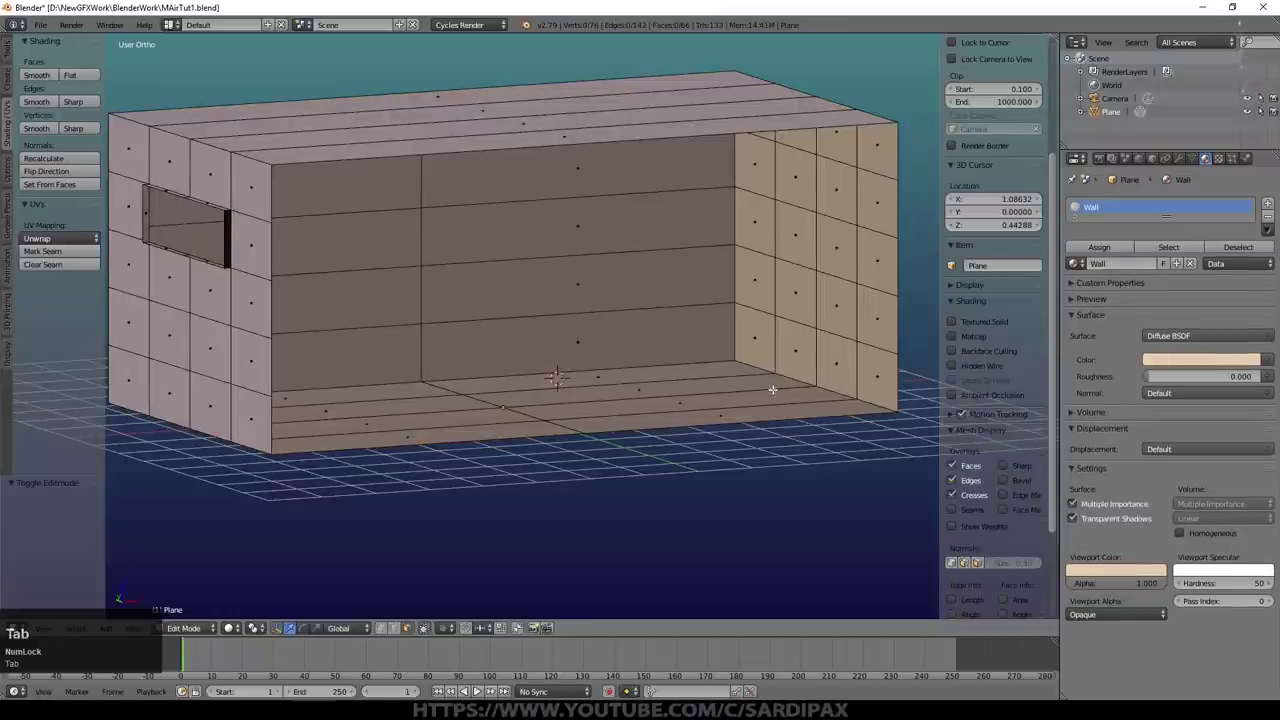
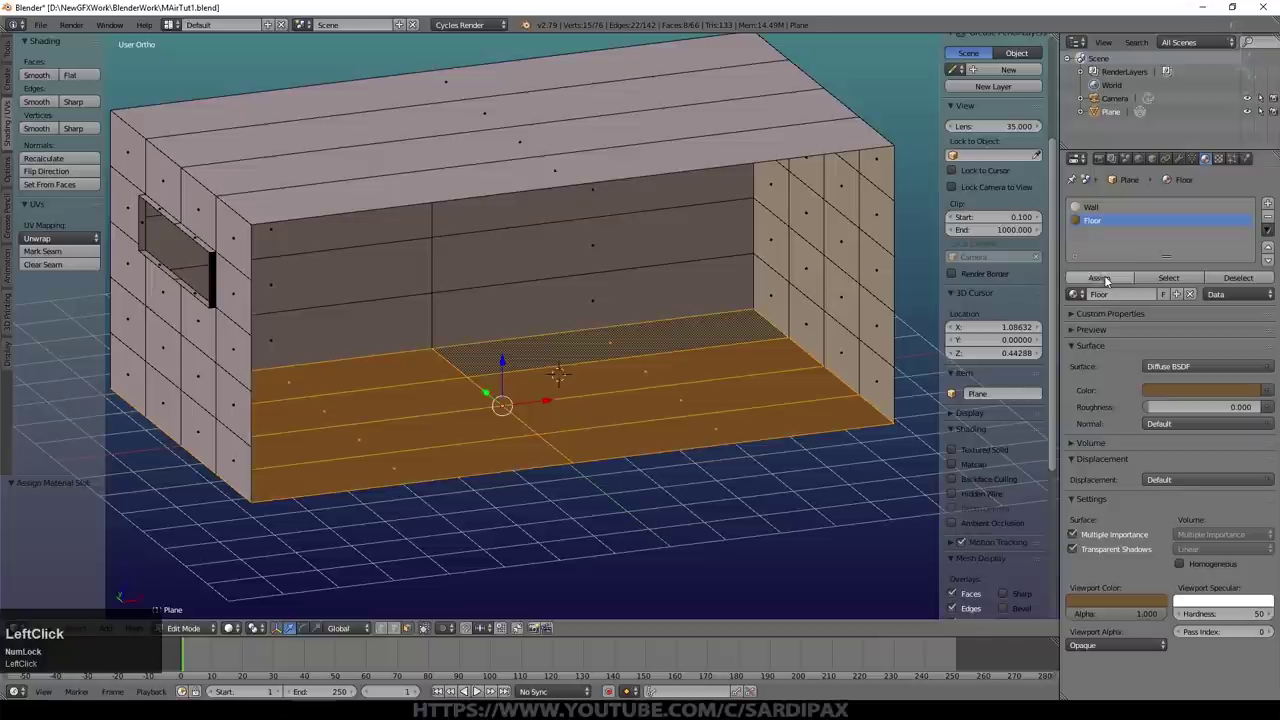
Step: Inspect the brown Floor material on the room from several angles and save the file
key(Tab)
middle_click(611, 398)
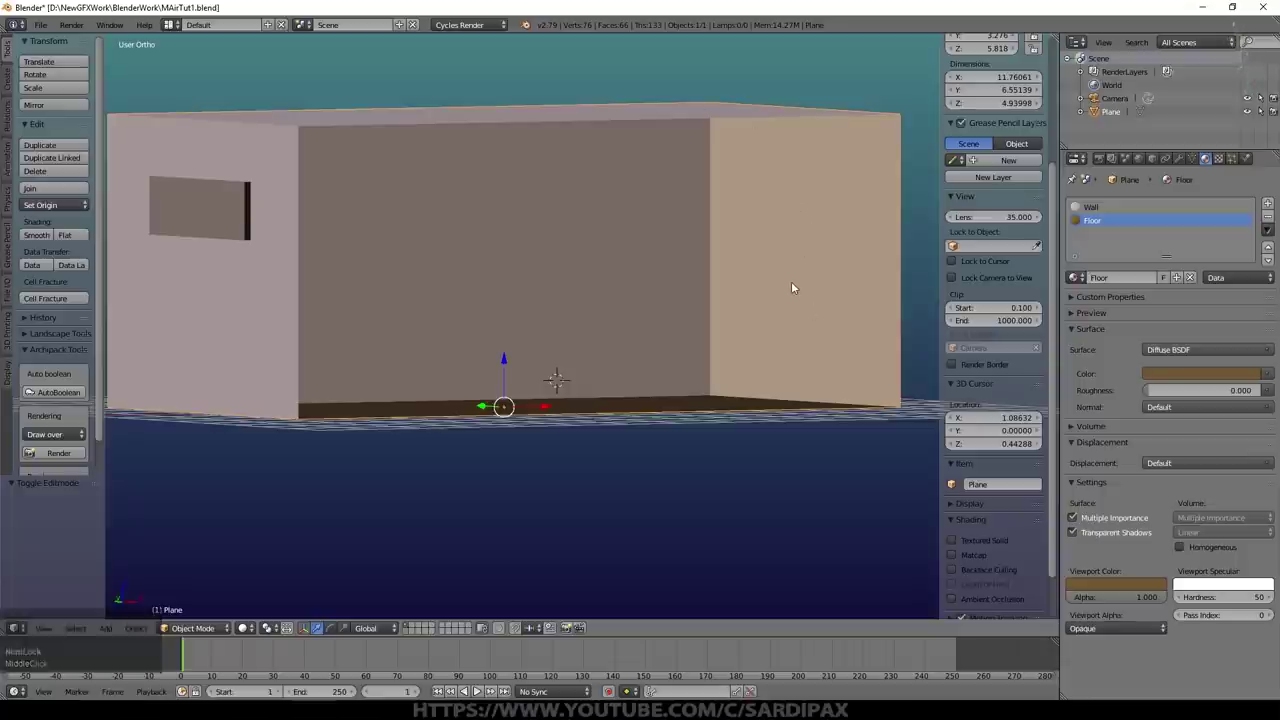
middle_click(625, 344)
scroll(down, 3)
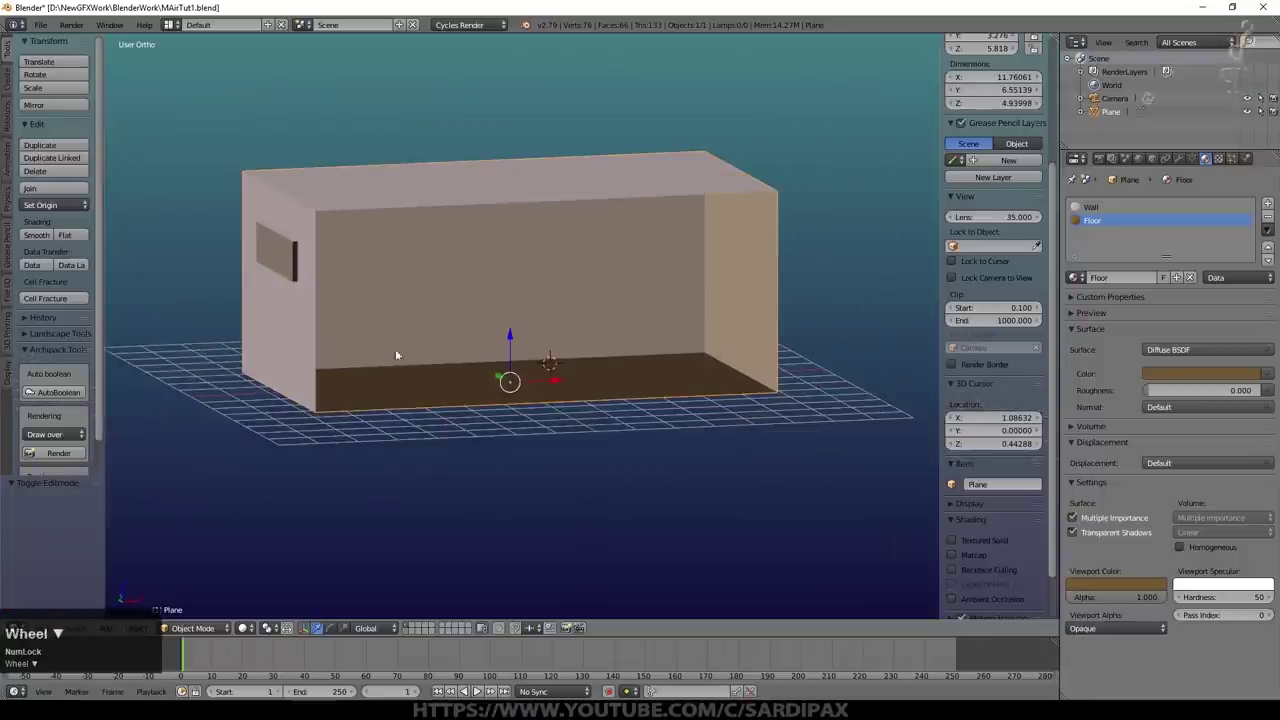
key(ctrl+s)
click(313, 376)
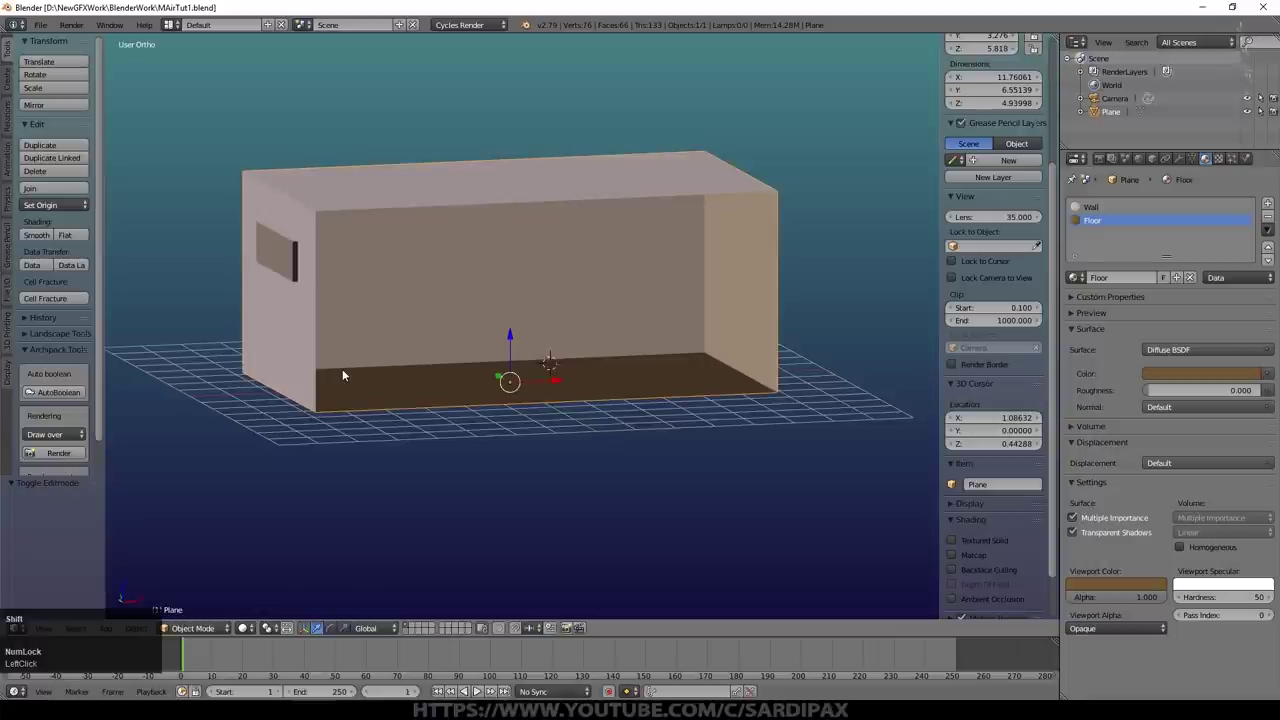
key(shift+a)
Step: Add a Sun lamp and, in front view, place it above-left of the room aimed downward
click(333, 517)
key(KP_1)
scroll(down, 3)
key(g)
click(303, 199)
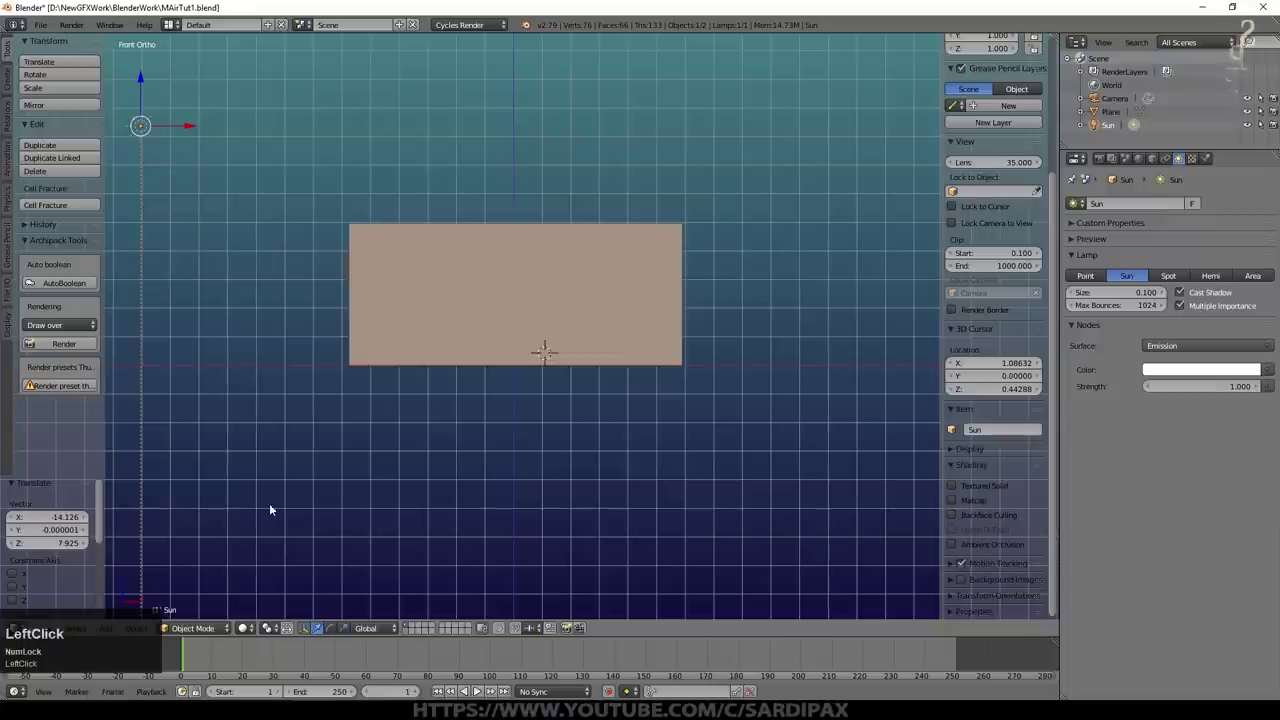
key(r)
click(582, 245)
Step: Re-aim the sun, move it closer and rotate it about Z to shine through the window
scroll(up, 3)
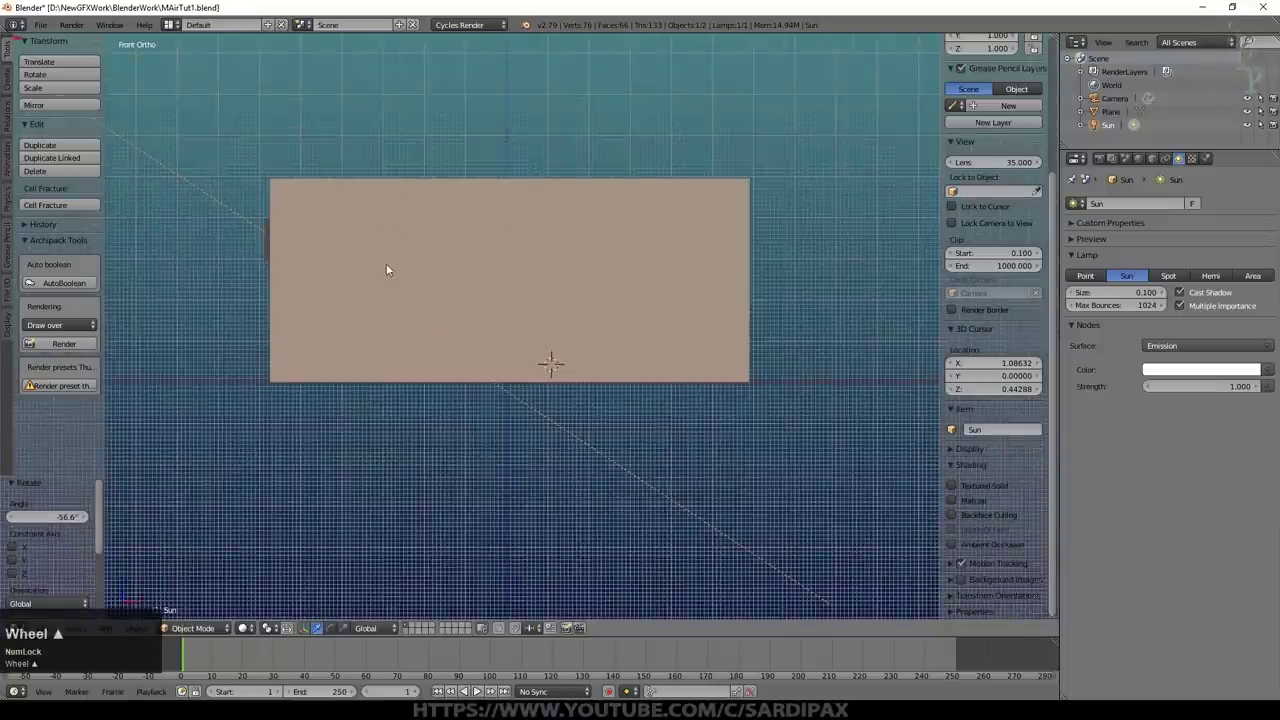
middle_click(423, 280)
scroll(down, 3)
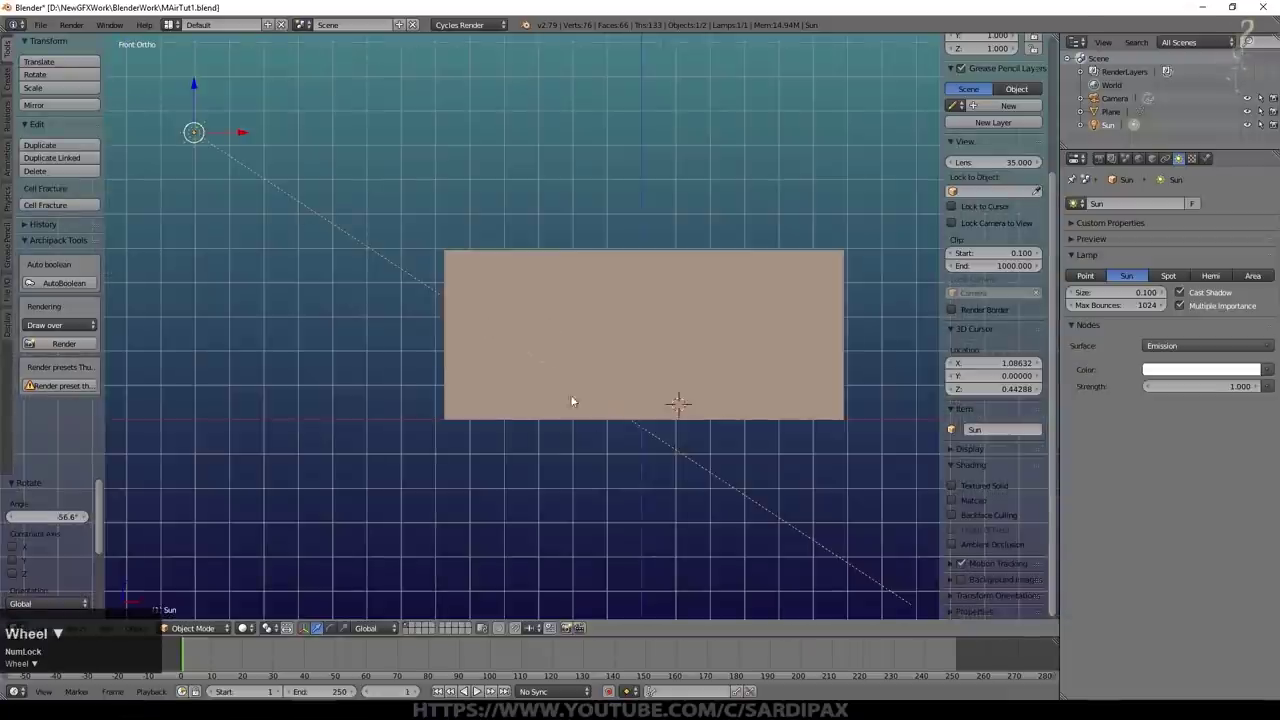
key(r)
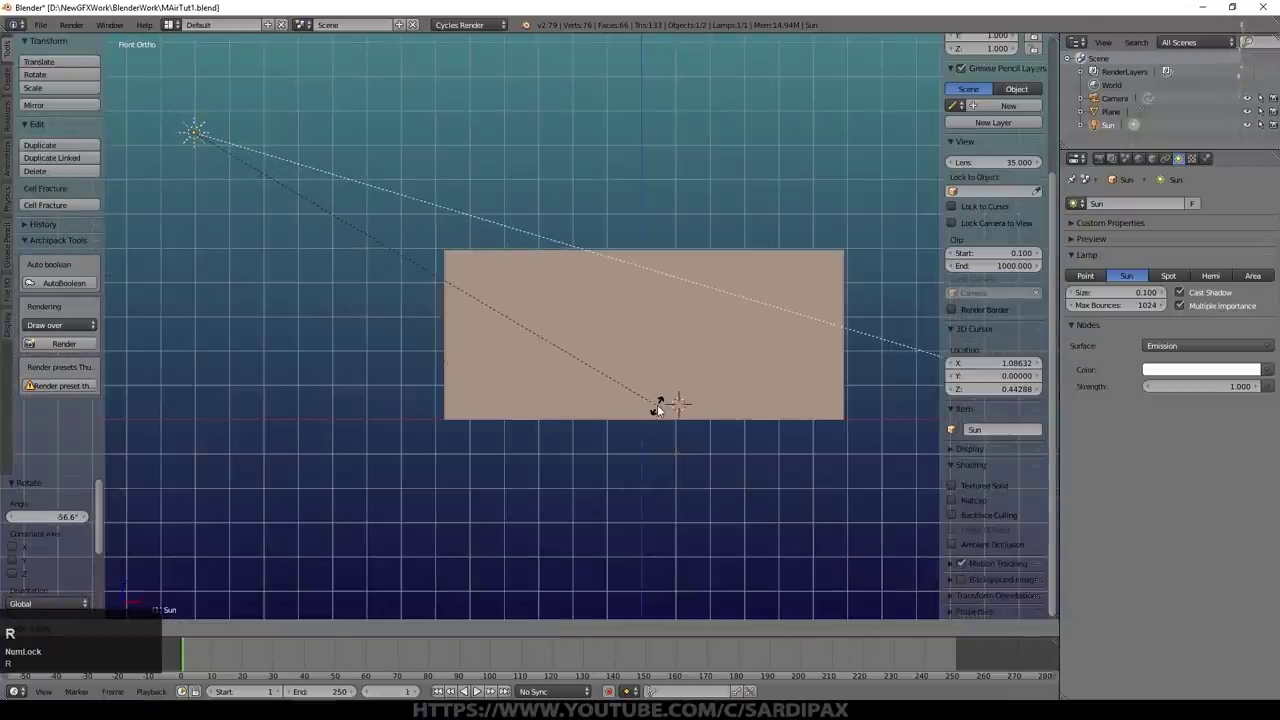
click(666, 406)
key(g)
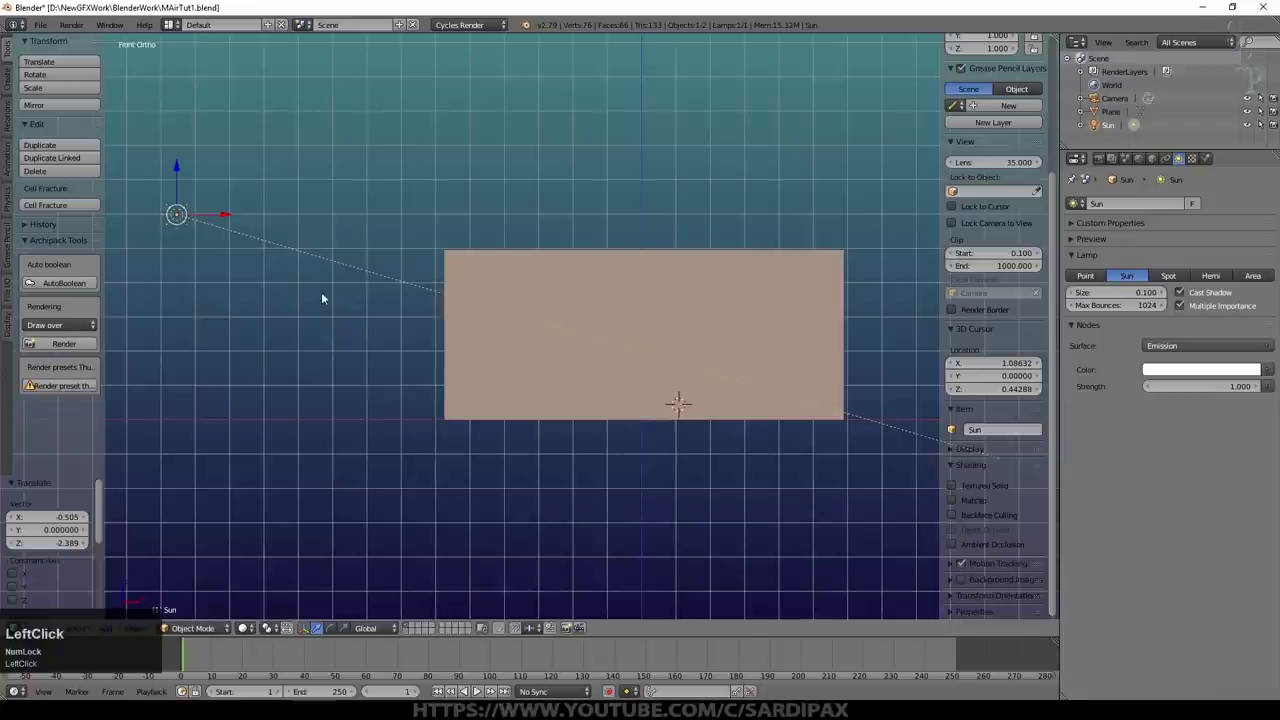
middle_click(405, 347)
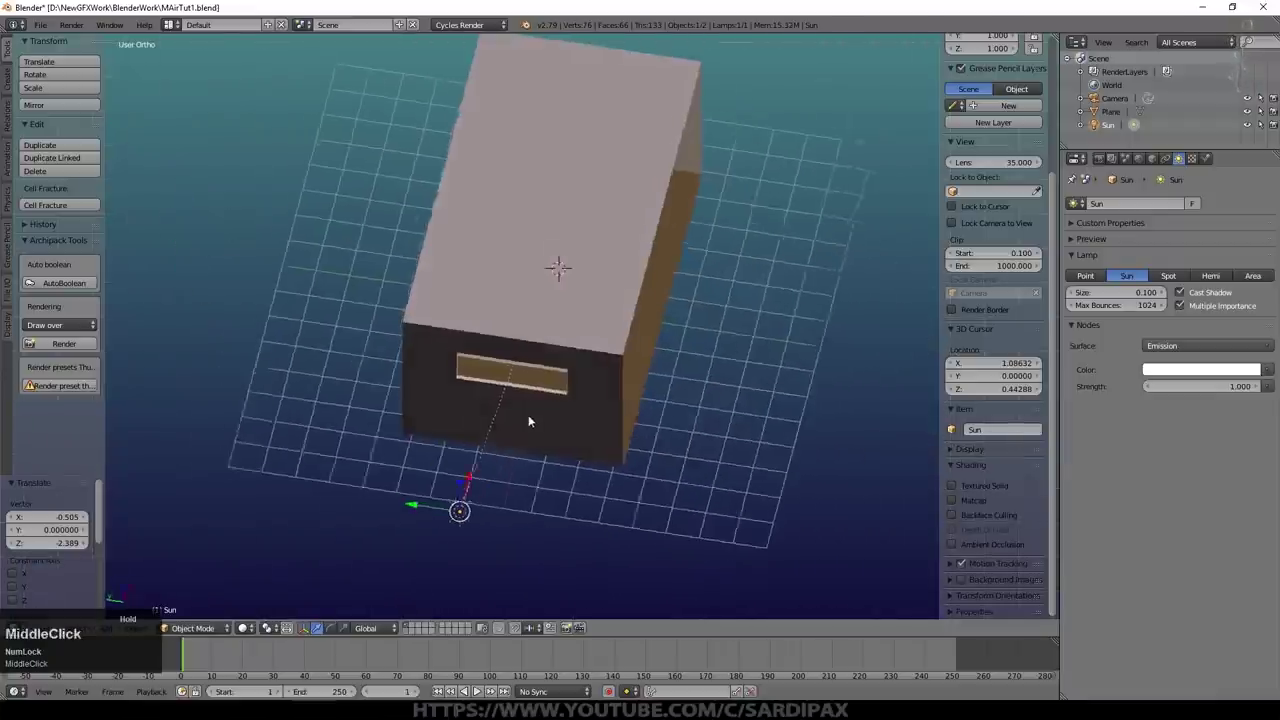
key(r)
key(z)
click(573, 481)
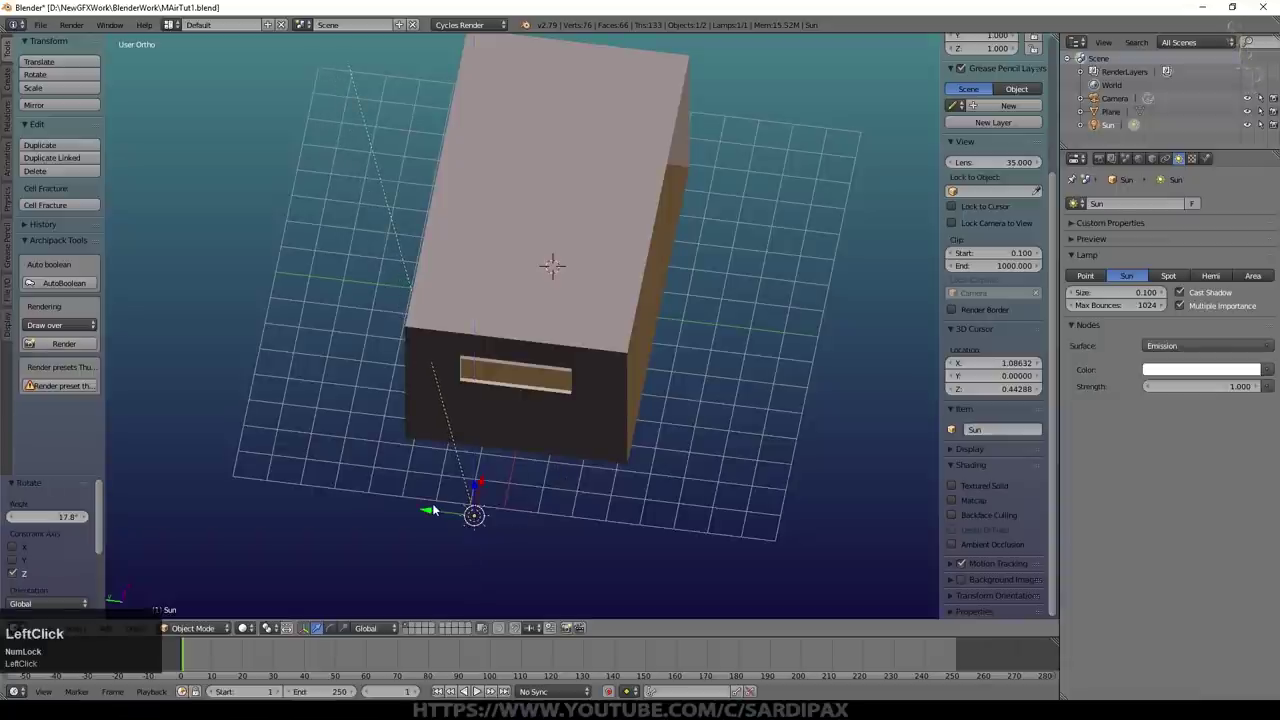
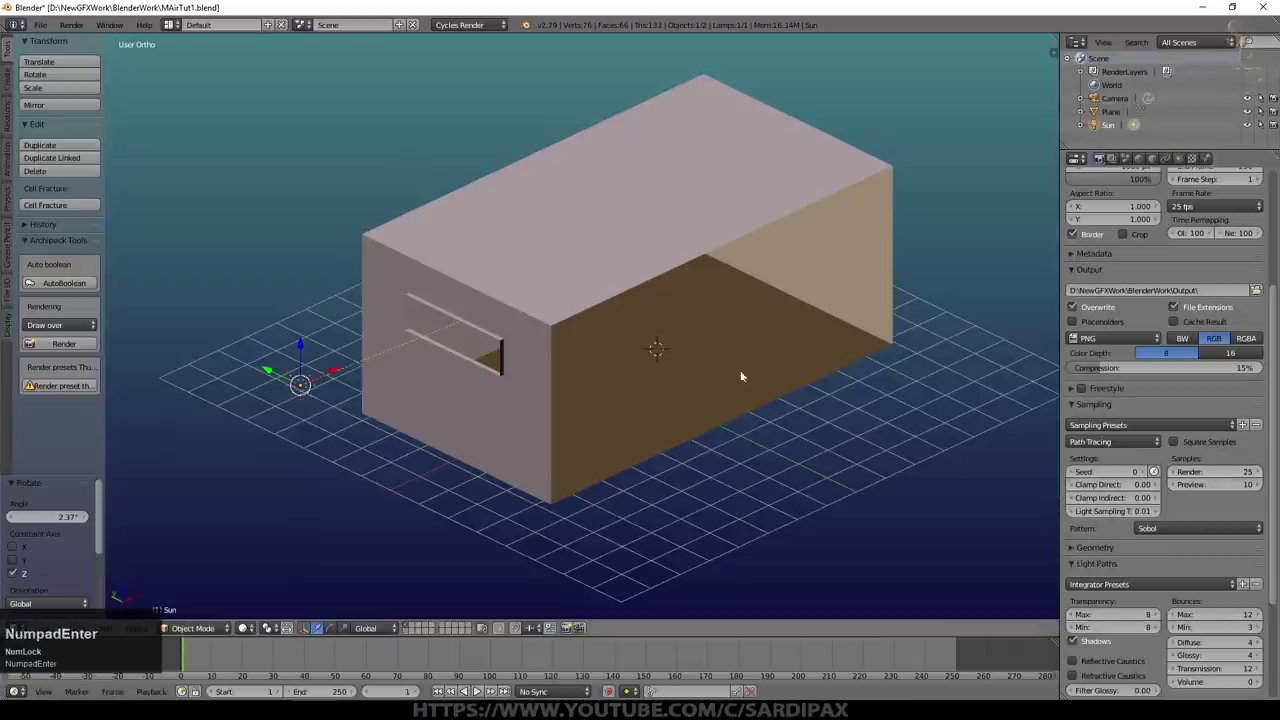
Step: Preview the room with rendered lighting and fine-tune the sun's rotation about Y and Z
key(ctrl+s)
click(709, 373)
middle_click(463, 538)
click(256, 626)
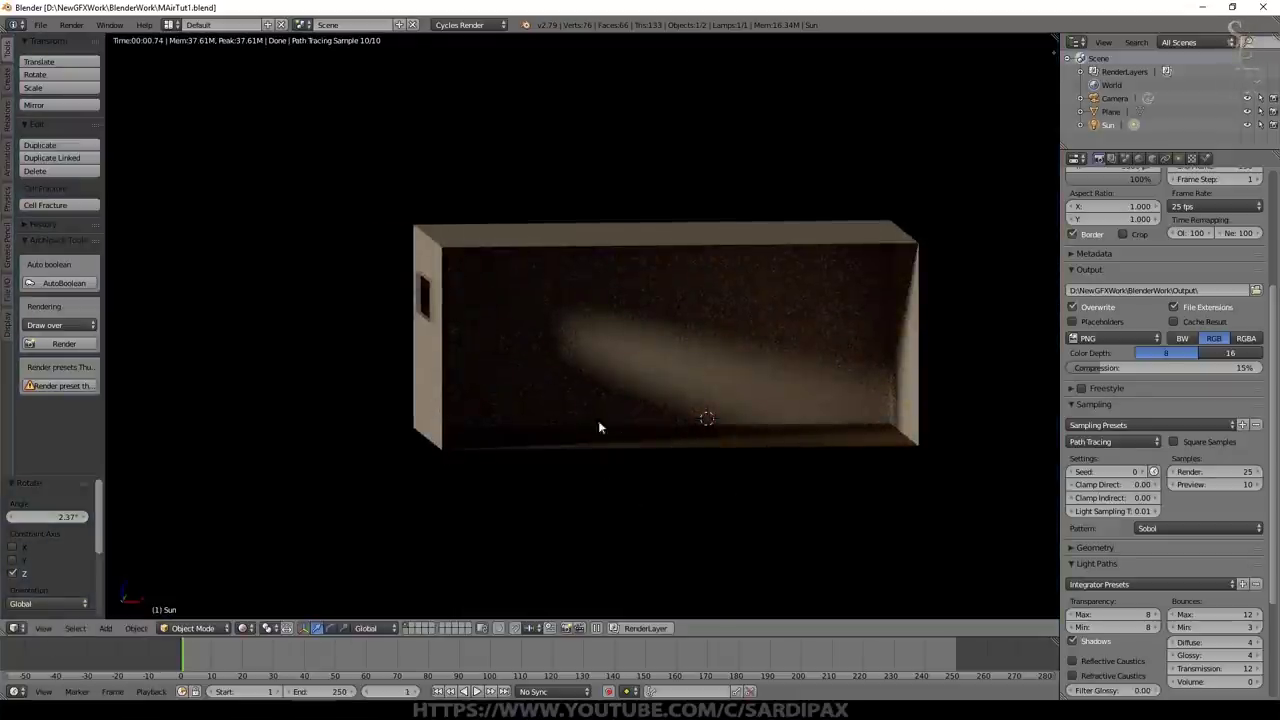
key(r)
key(y)
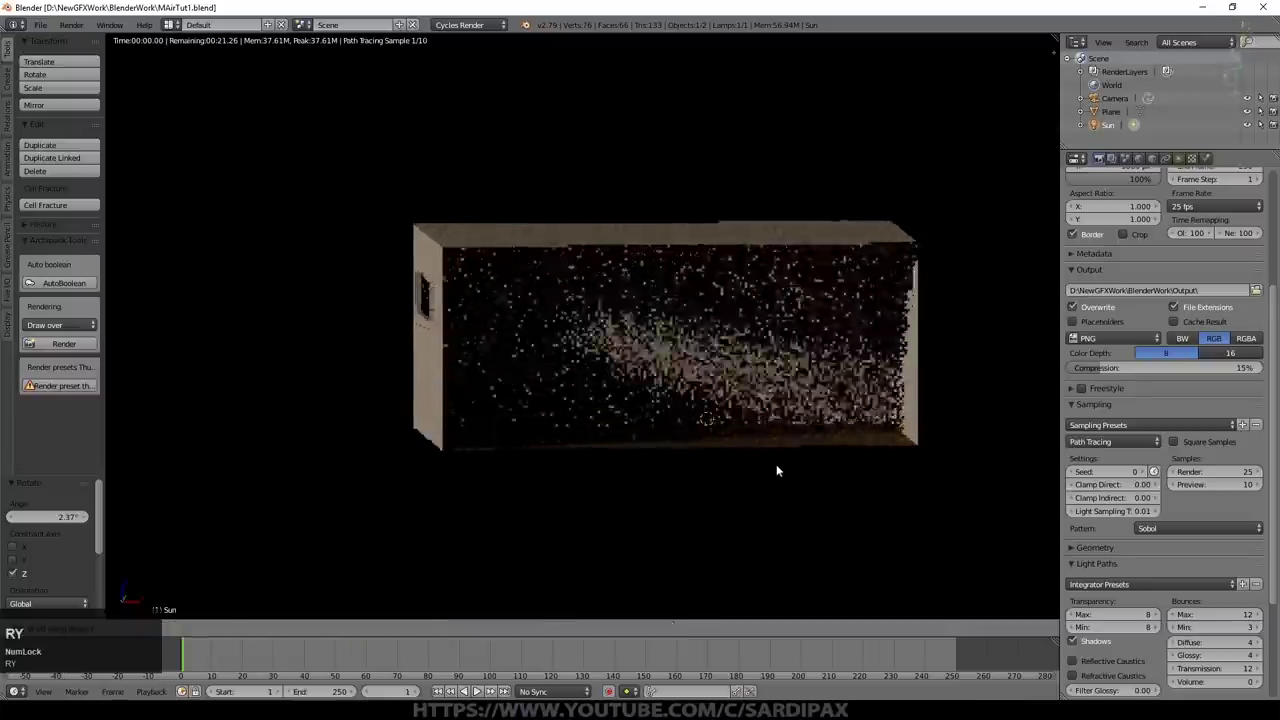
click(816, 404)
key(r)
key(z)
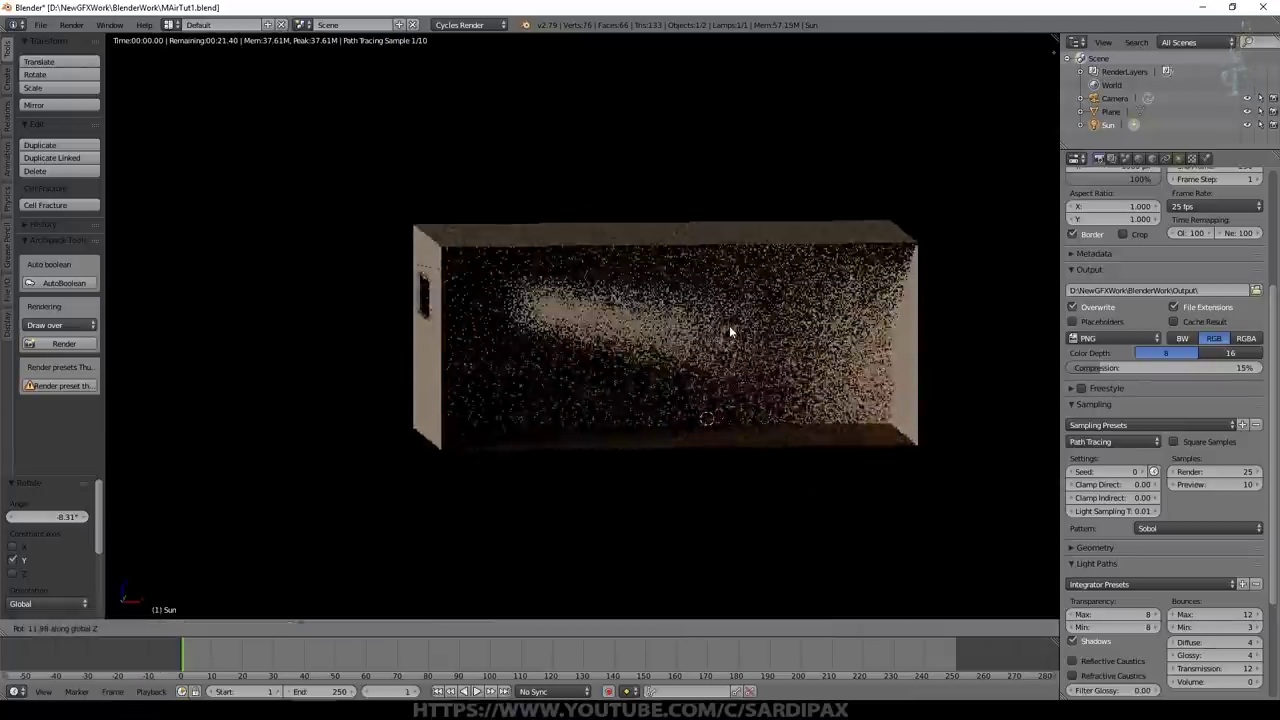
key(z)
Step: Set the Sun lamp's Size to 0.009 for a crisp light patch, then return to Solid shading
click(1177, 150)
scroll(up, 3)
click(1137, 294)
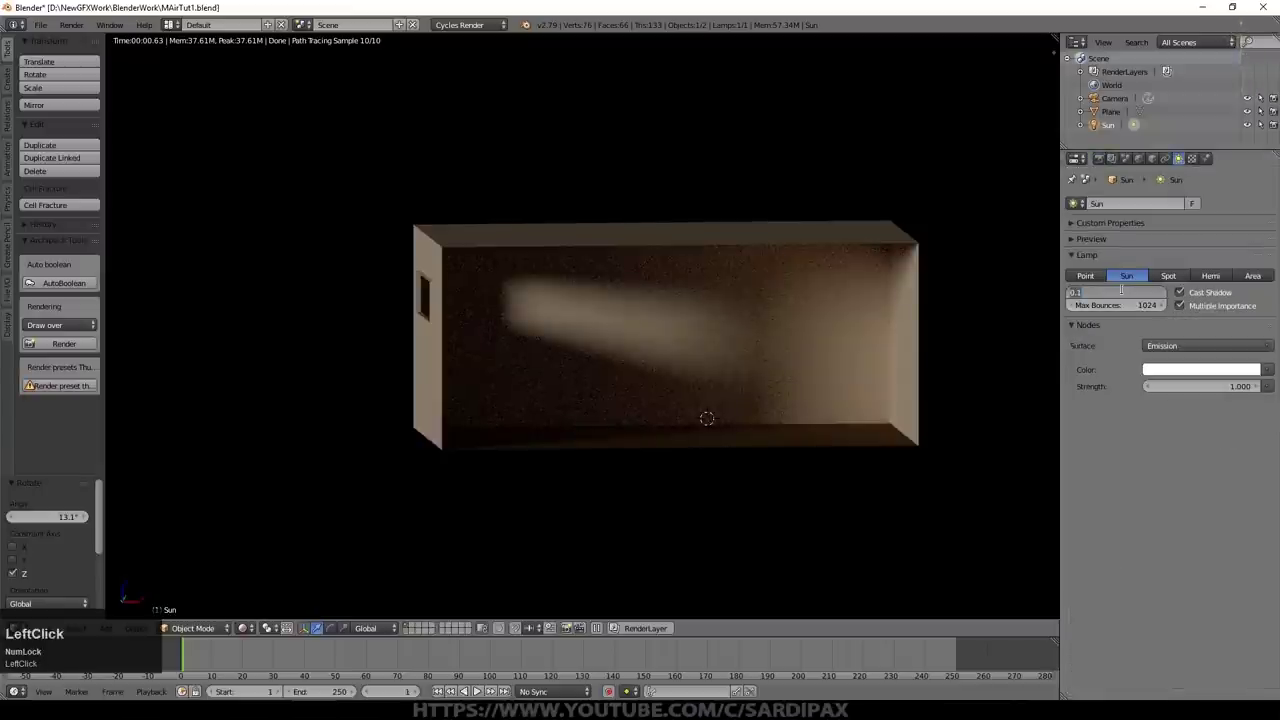
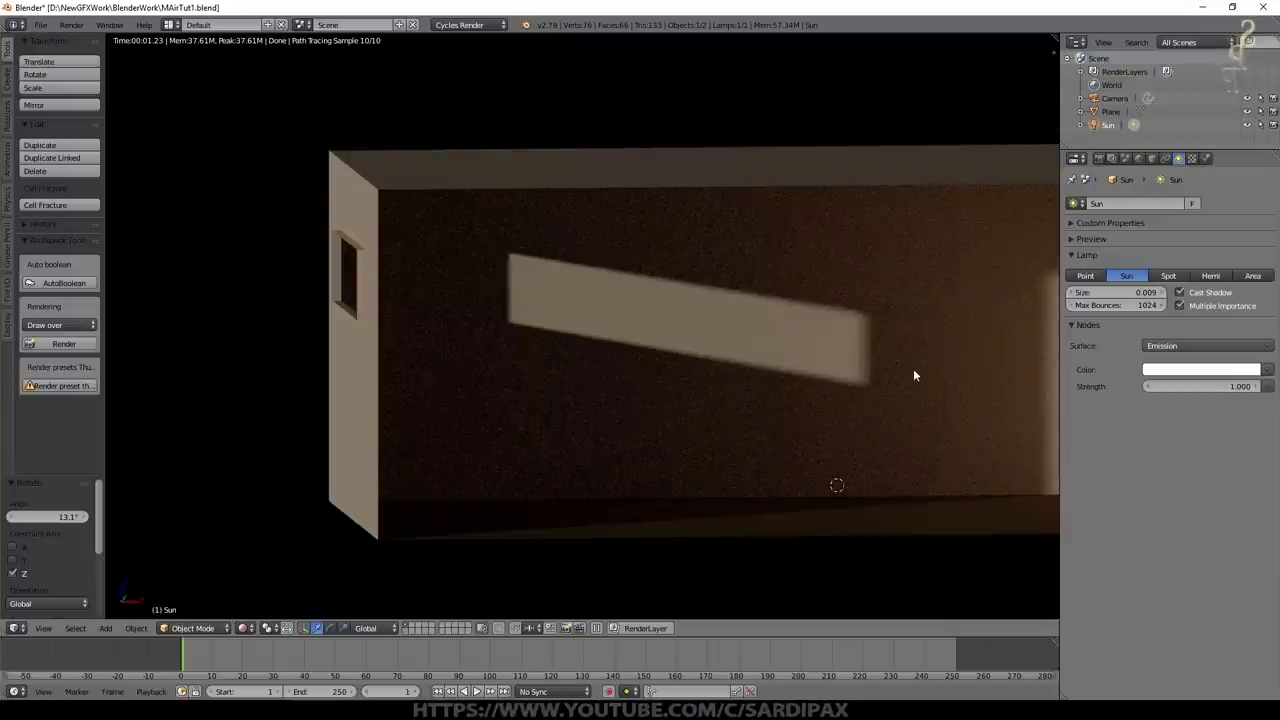
scroll(up, 3)
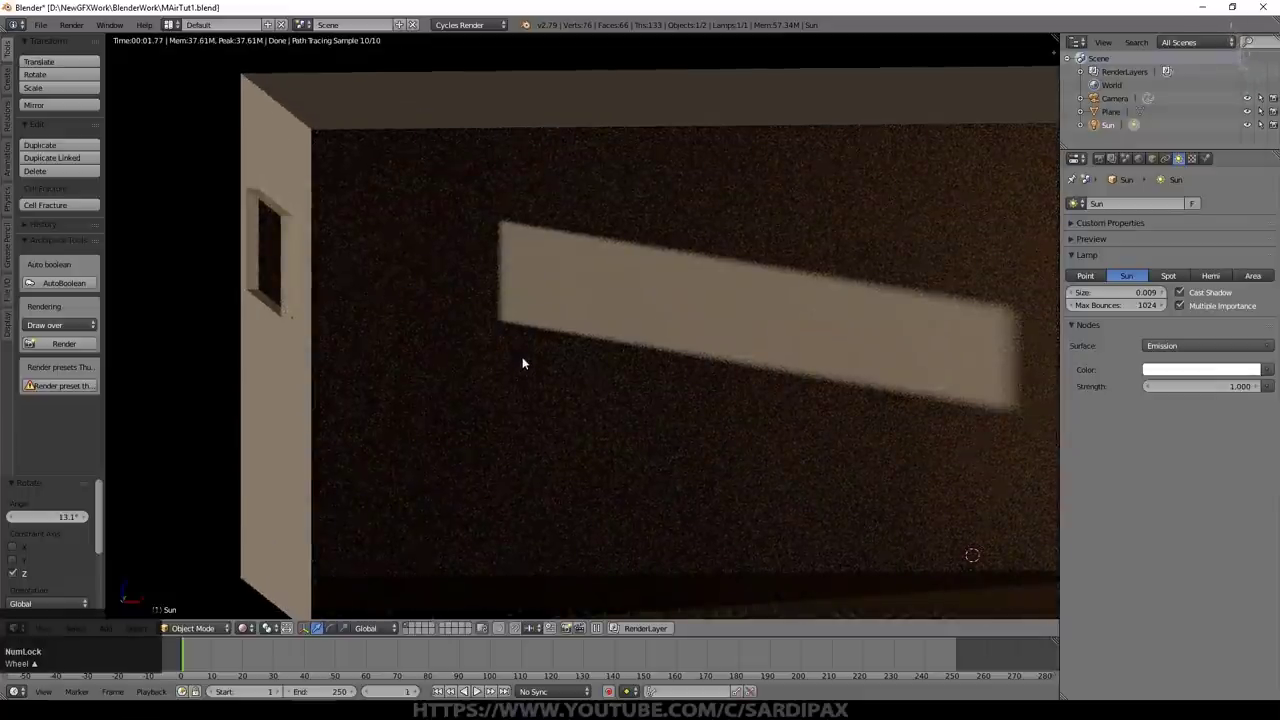
scroll(up, 3)
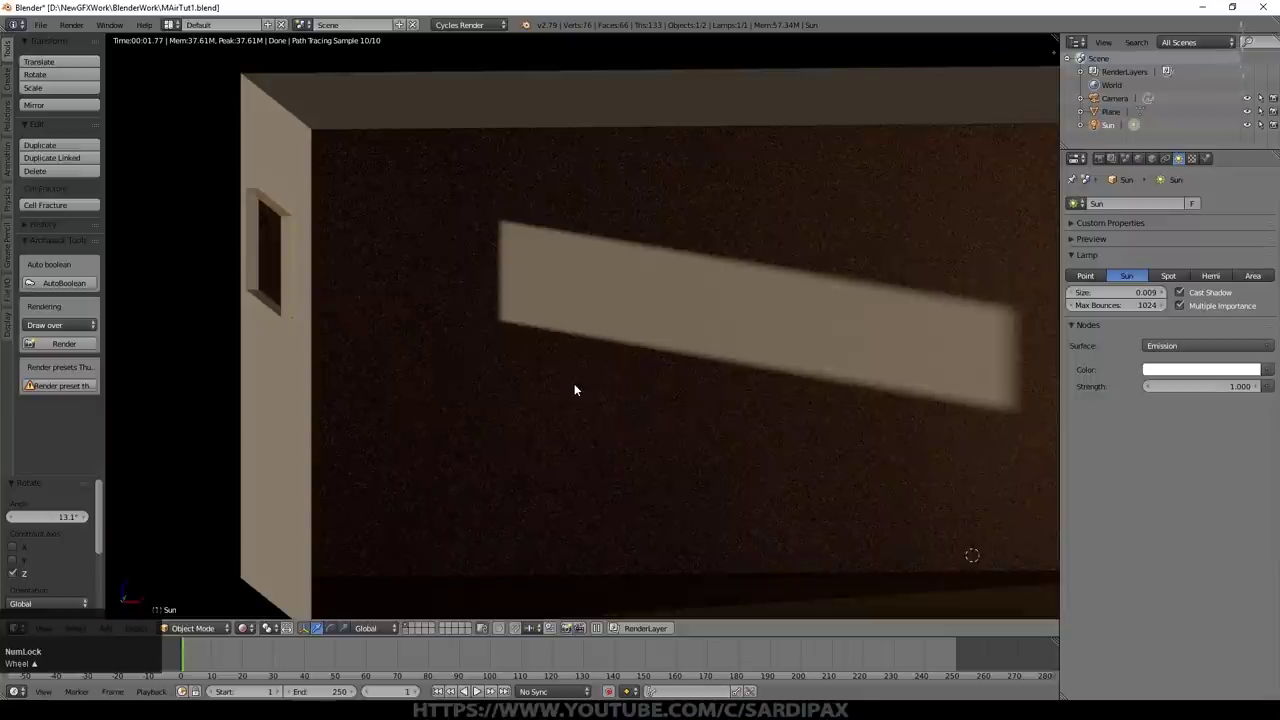
click(244, 631)
middle_click(337, 291)
click(464, 281)
Step: Add an Area lamp and move it up and sideways into the window opening using front and side views
key(shift+a)
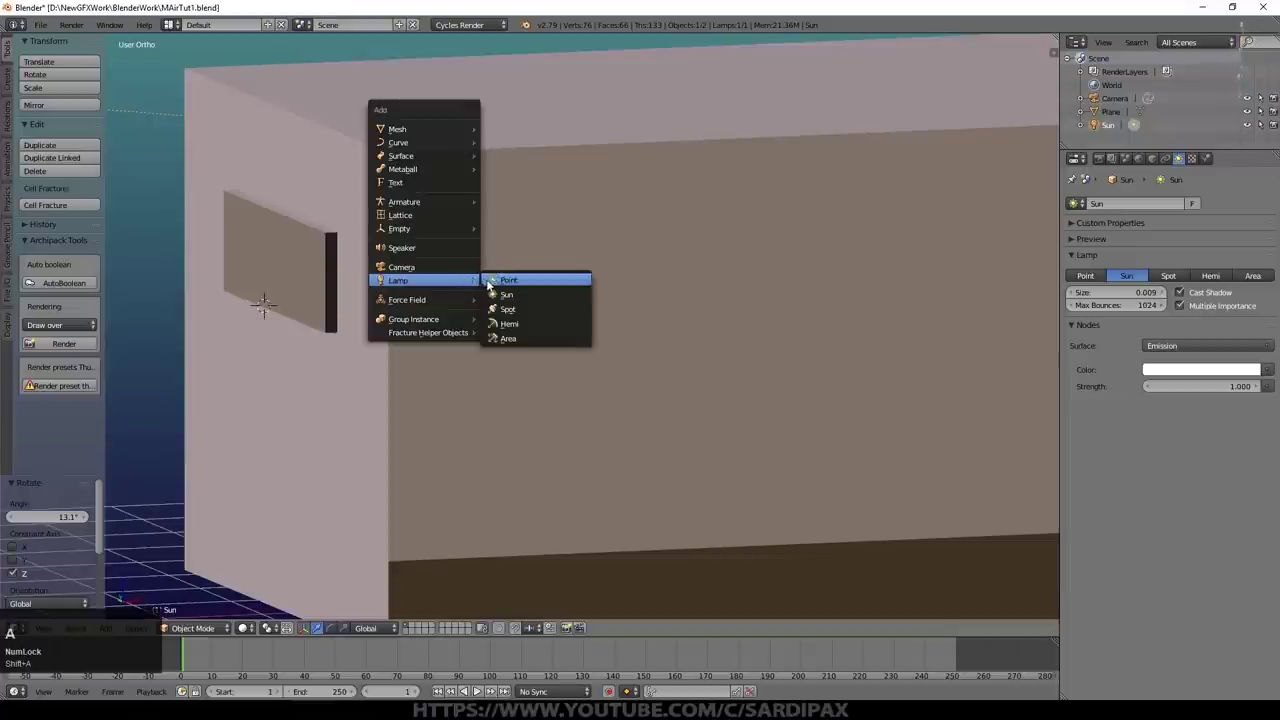
drag(529, 336, 264, 260)
drag(265, 210, 705, 101)
key(r)
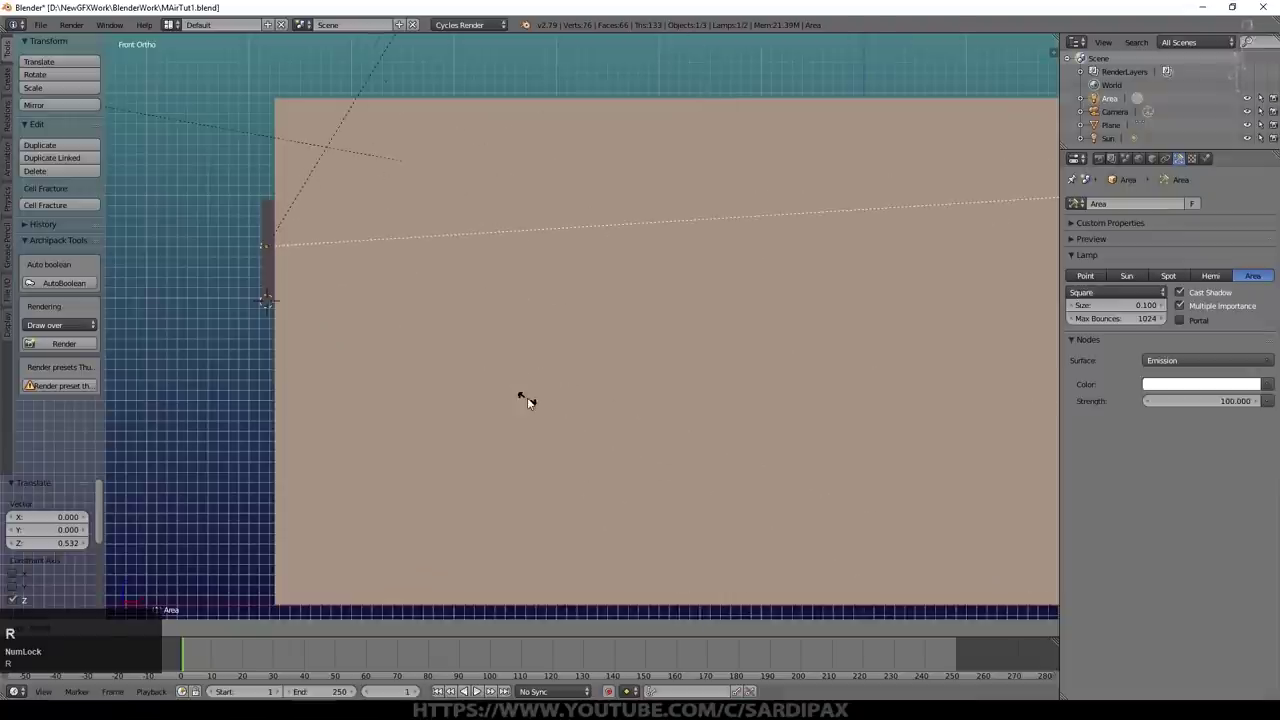
key(Escape)
key(KP_Enter)
middle_click(557, 368)
key(ctrl+KP_3)
click(444, 246)
key(s)
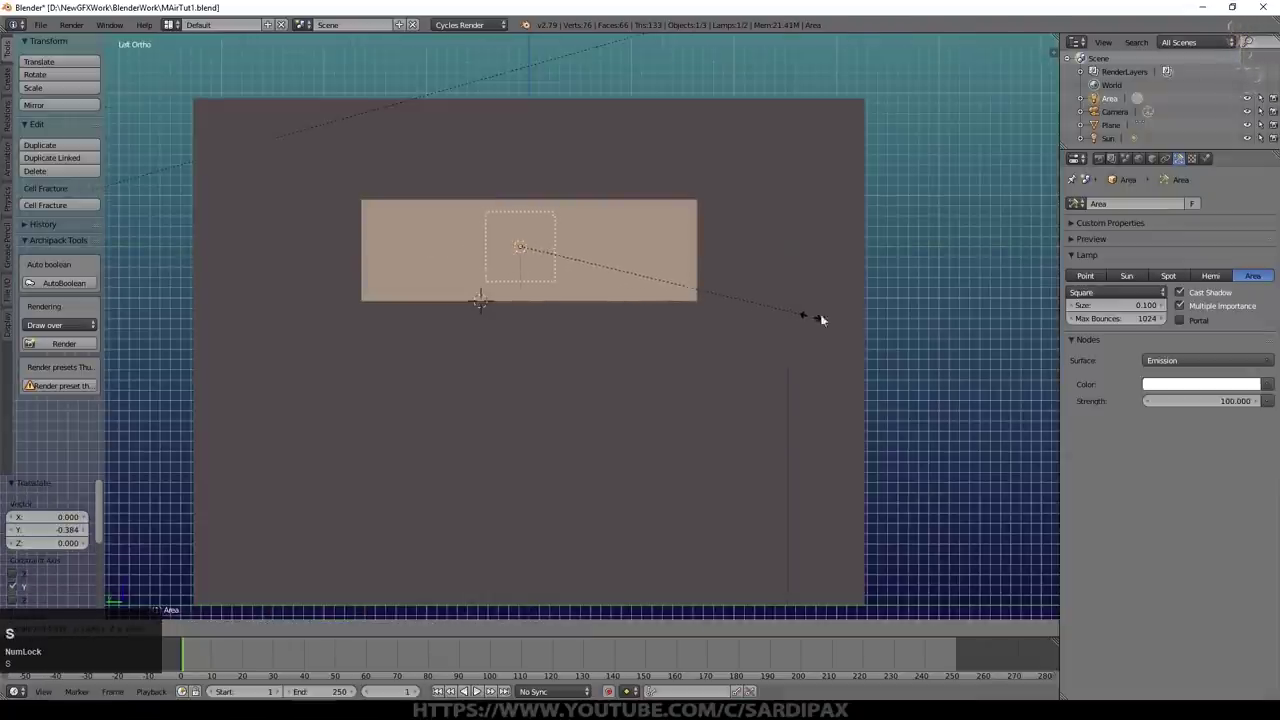
click(896, 331)
Step: Scale and rotate the area lamp so it fills the window and faces into the room
key(s)
key(y)
click(1048, 295)
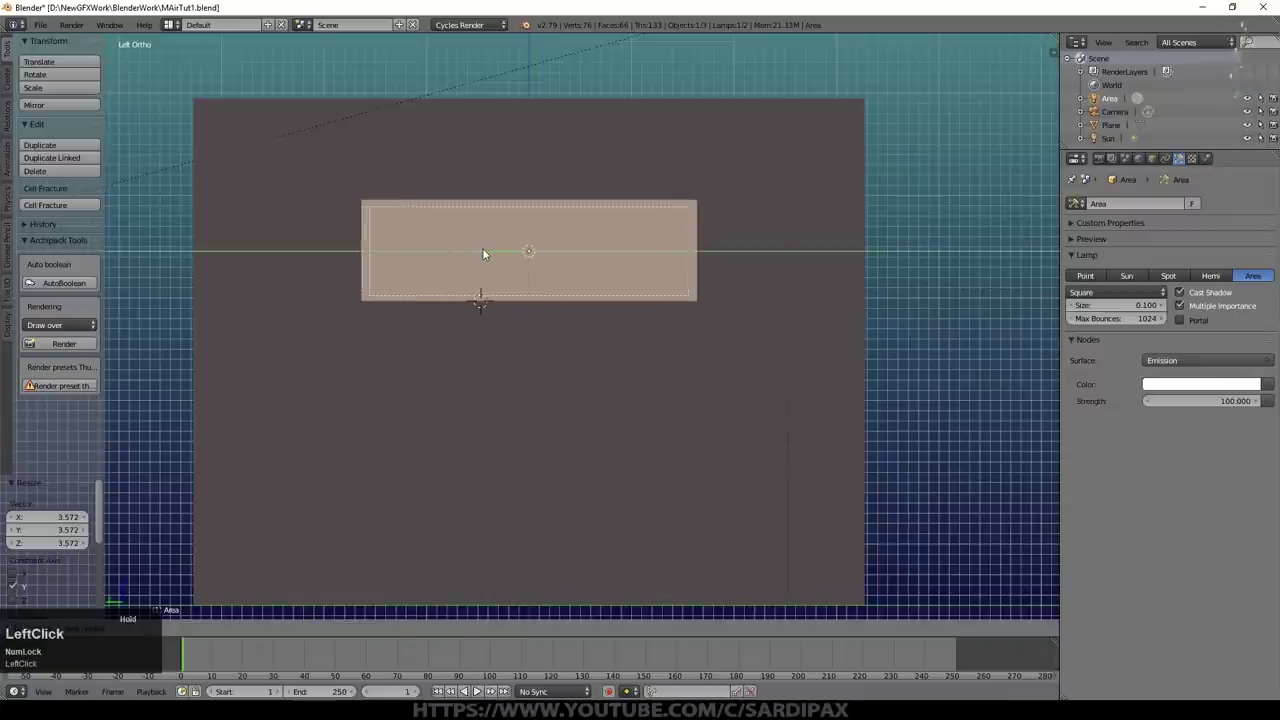
key(s)
click(651, 355)
key(s)
key(z)
click(705, 357)
Step: Enable Portal on the area lamp and preview the result in Rendered mode
middle_click(418, 337)
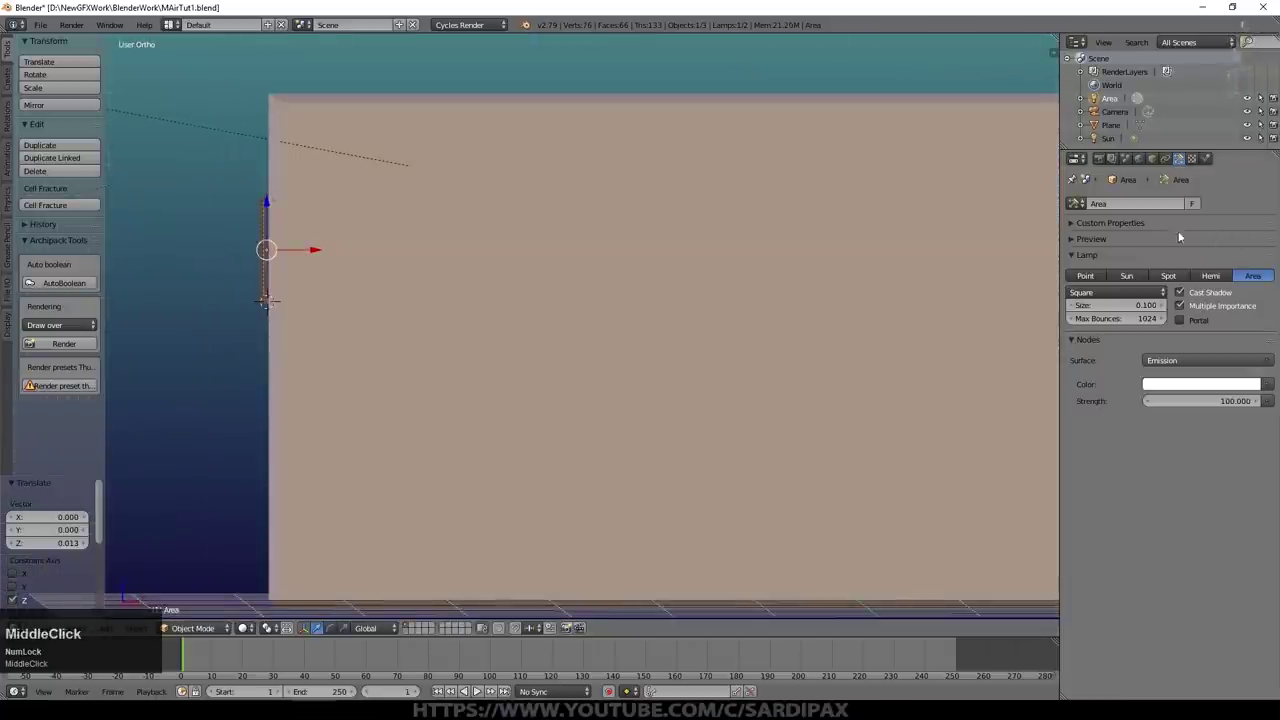
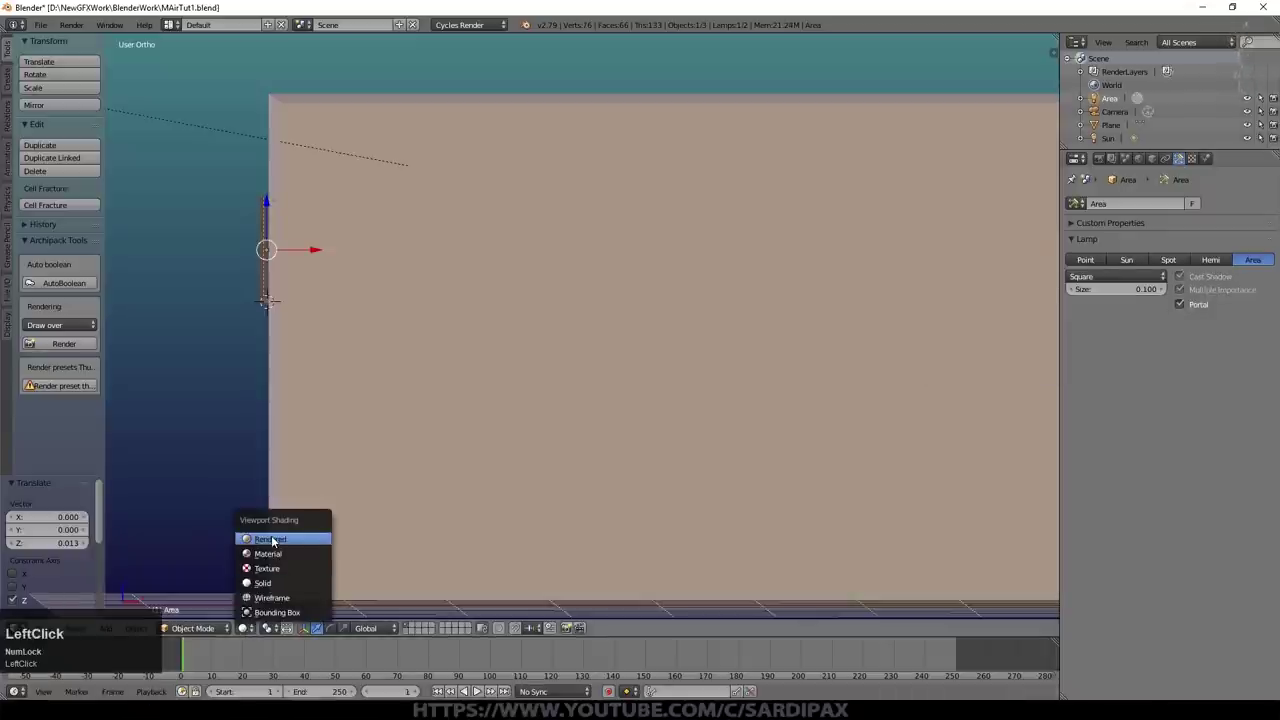
scroll(up, 3)
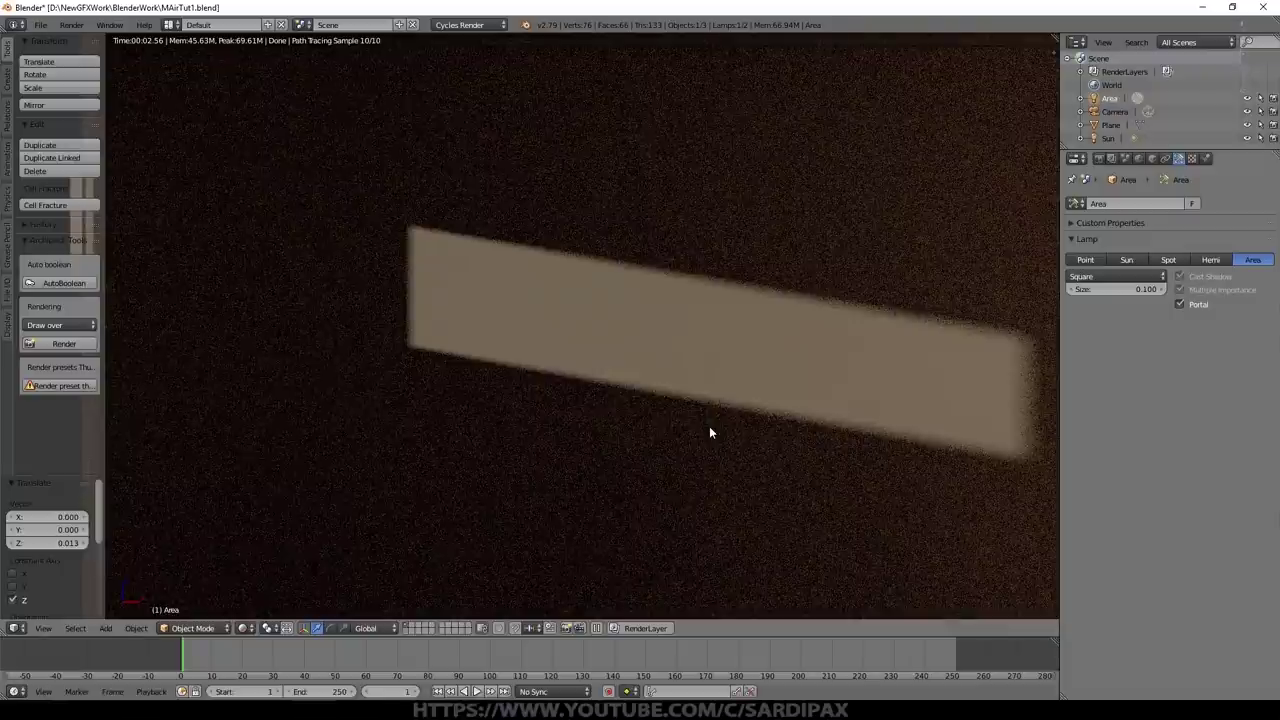
click(639, 431)
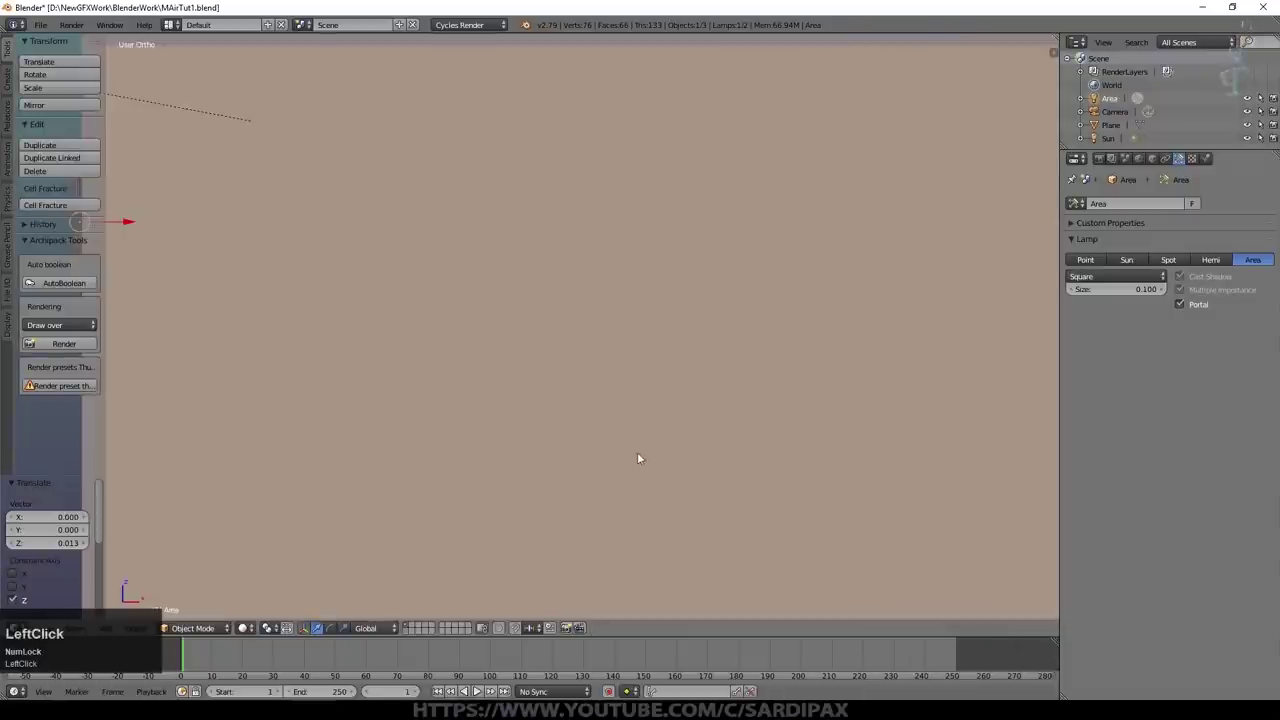
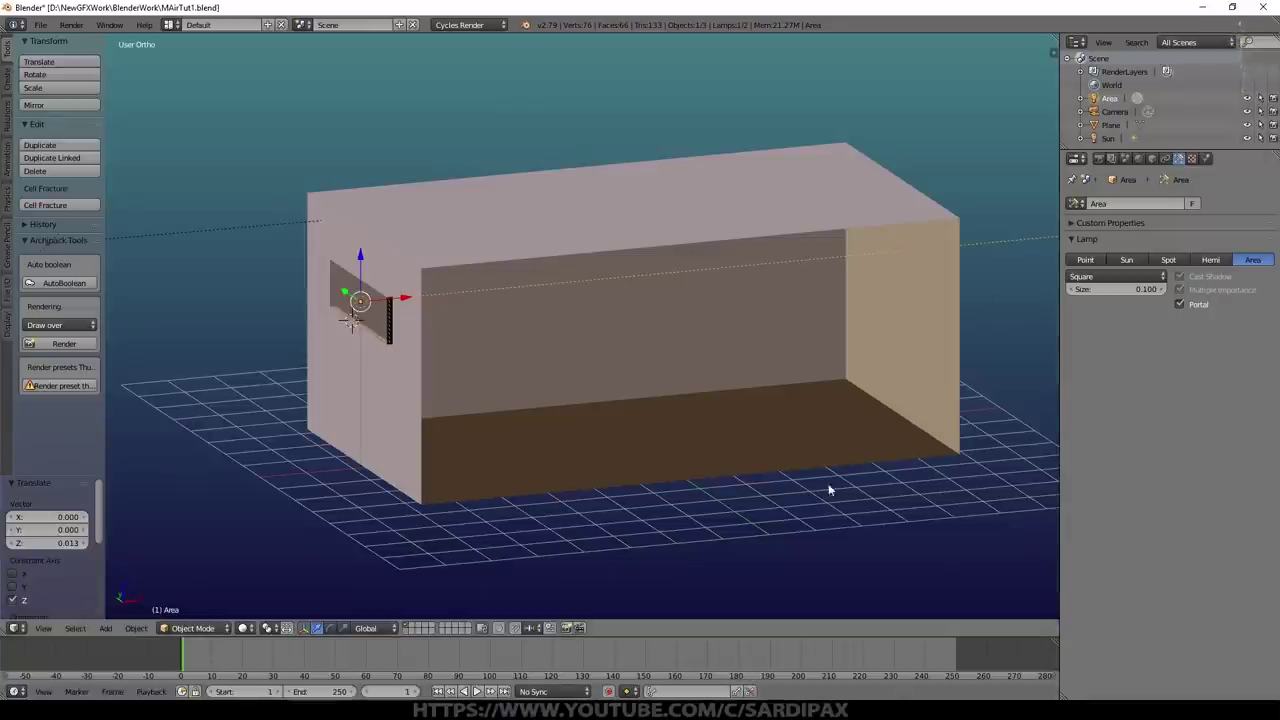
middle_click(501, 472)
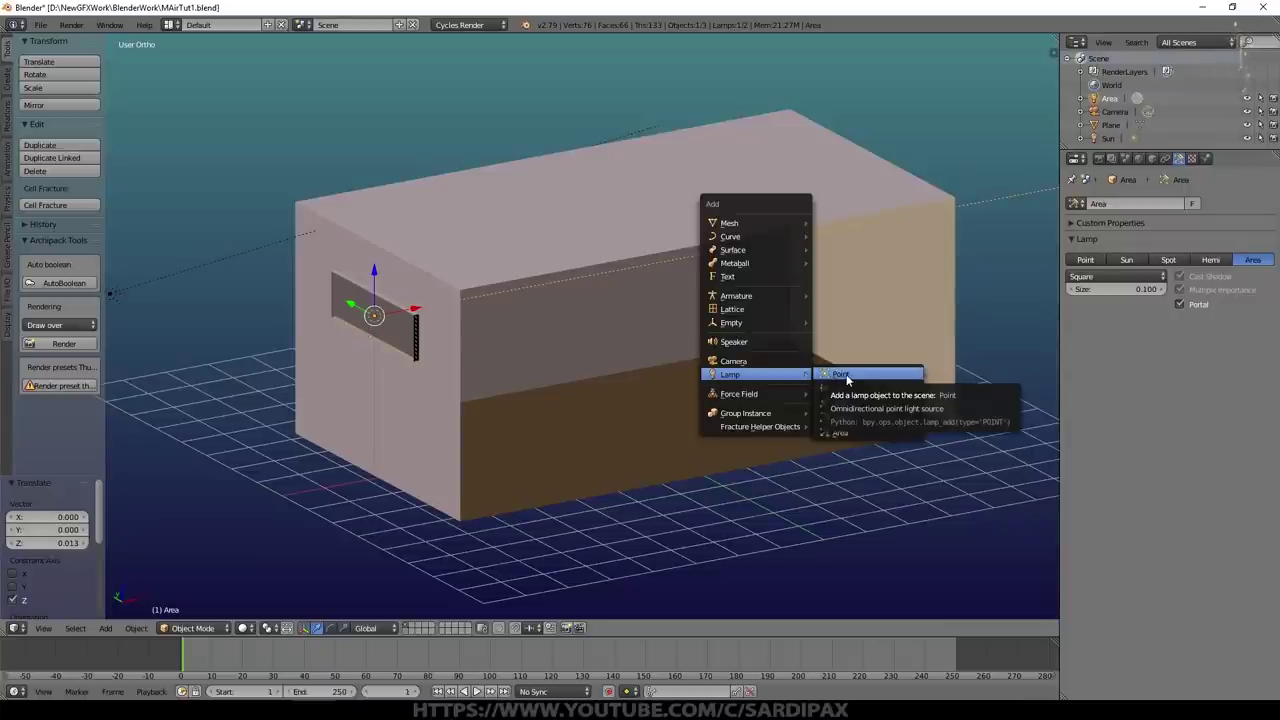
Step: Add a Point lamp, raise it inside the room near the right wall and show its lamp settings
click(849, 377)
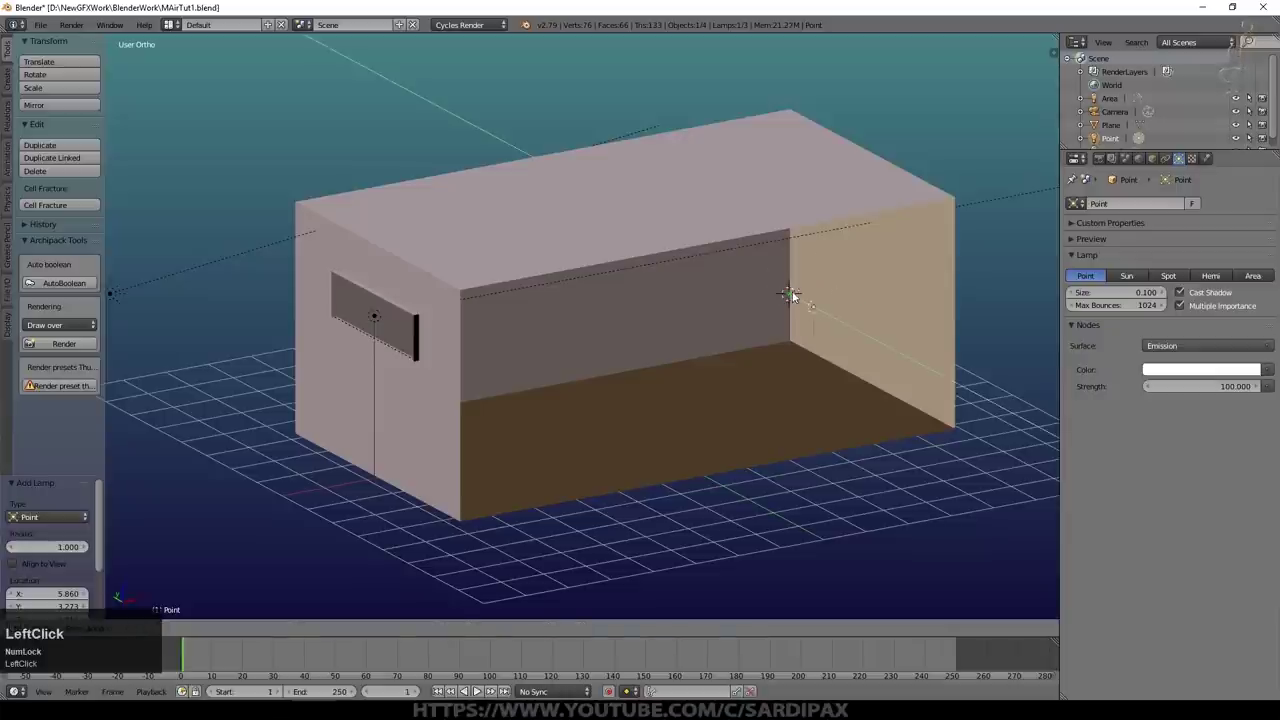
middle_click(820, 362)
click(952, 354)
key(KP_0)
click(251, 630)
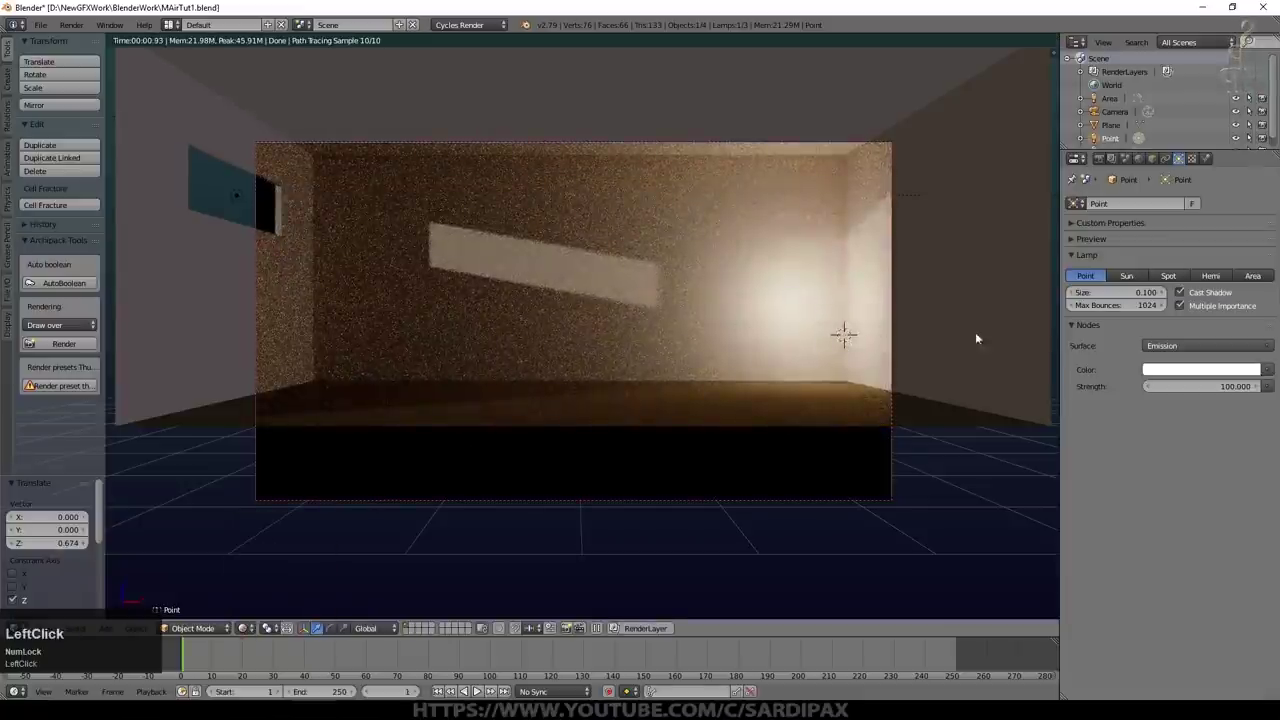
click(1204, 375)
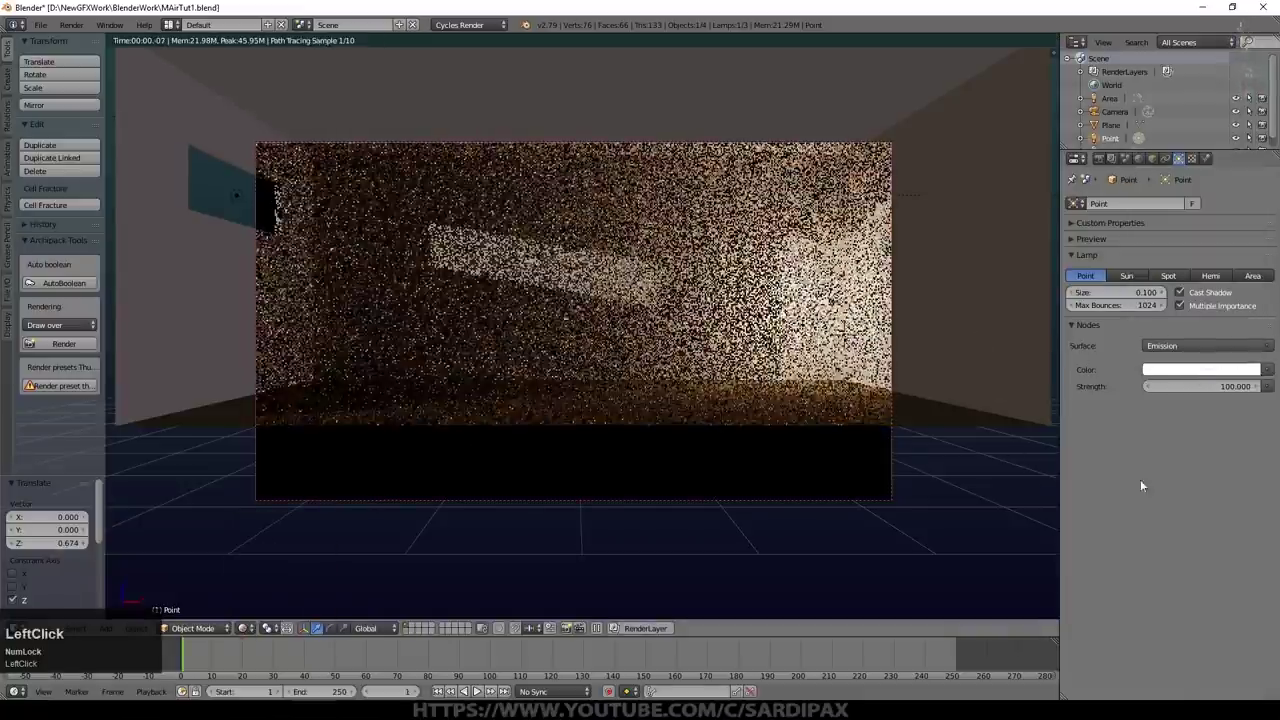
scroll(down, 3)
Step: Lower the point lamp, dim it to strength 25 with a warm colour and compare it on/off in the render
click(1110, 144)
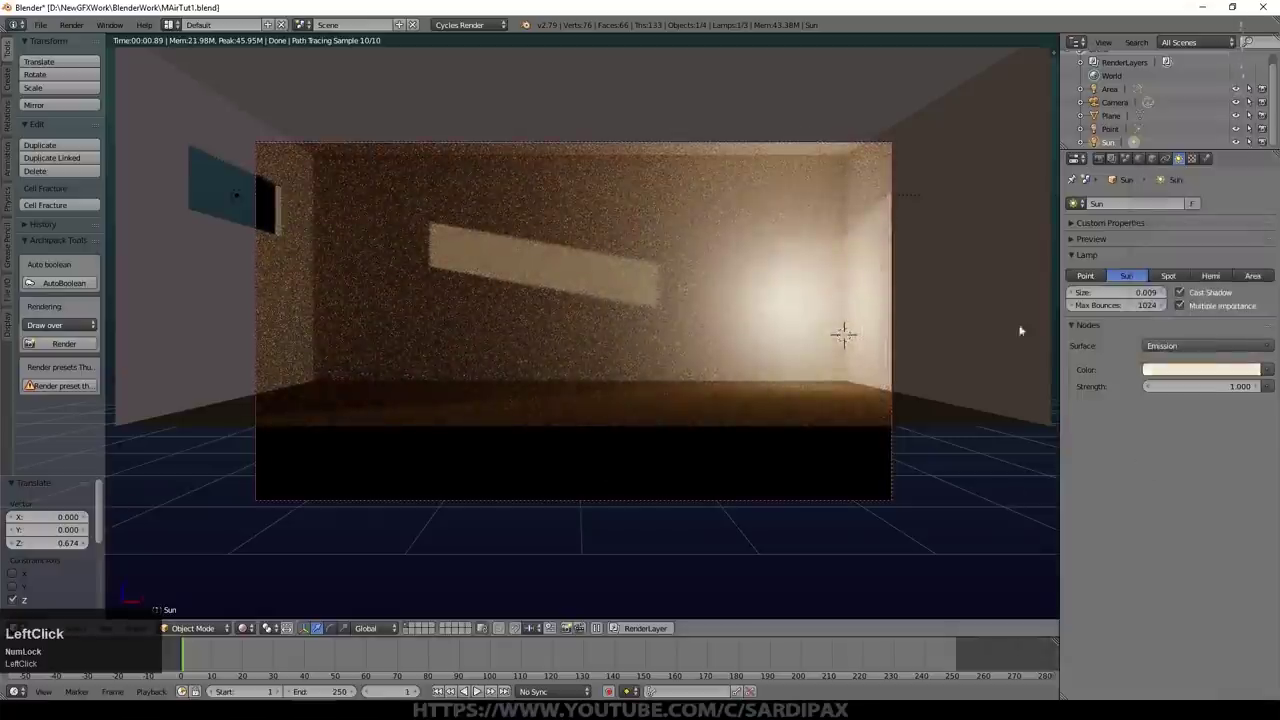
click(1114, 132)
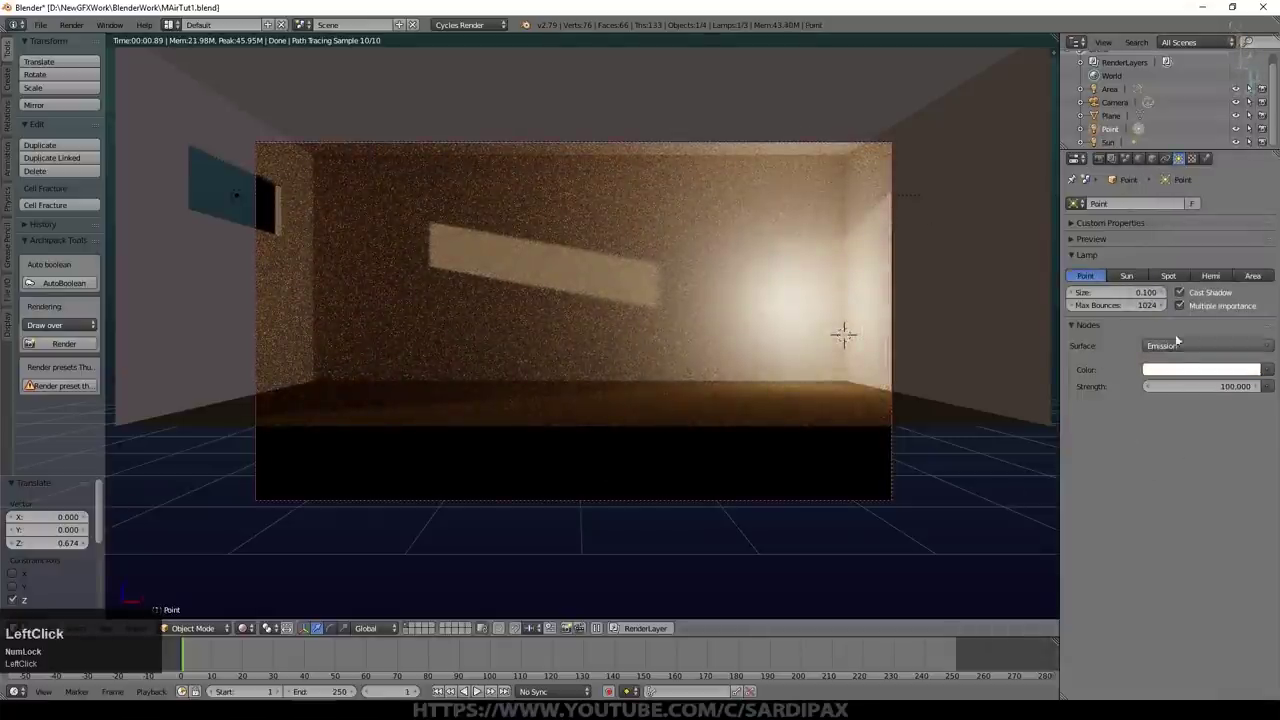
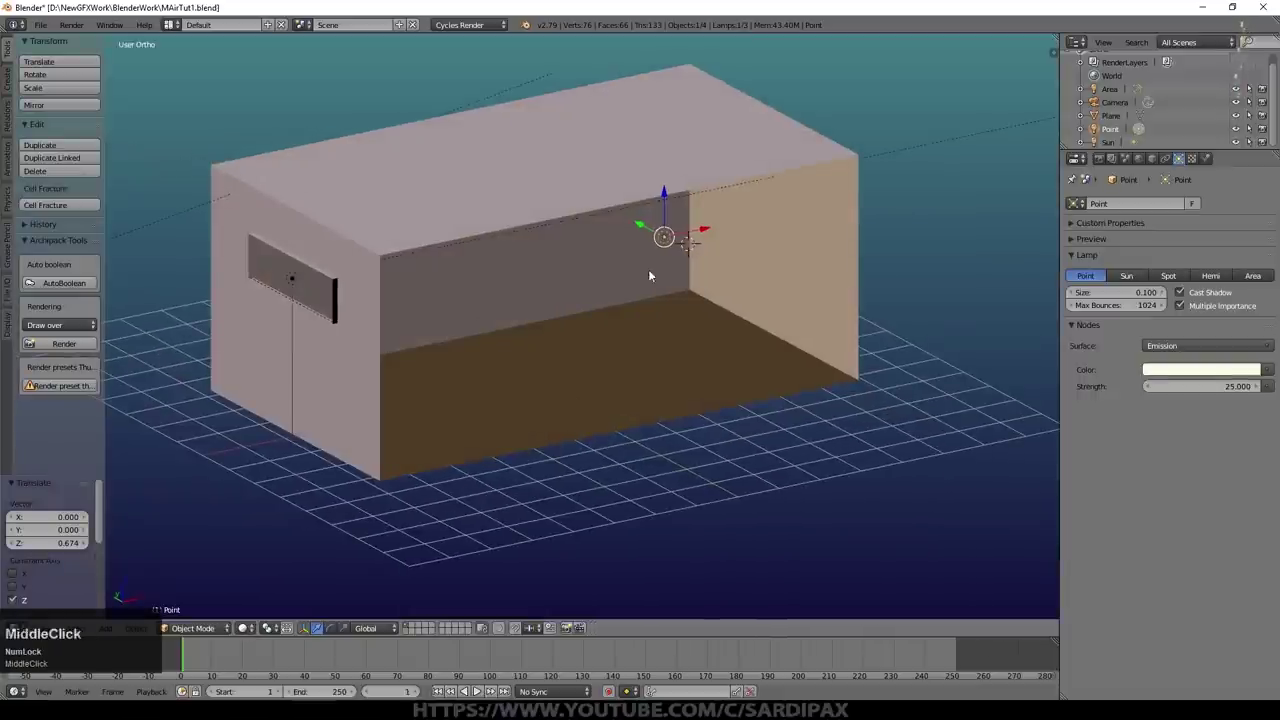
click(642, 226)
key(KP_0)
click(251, 630)
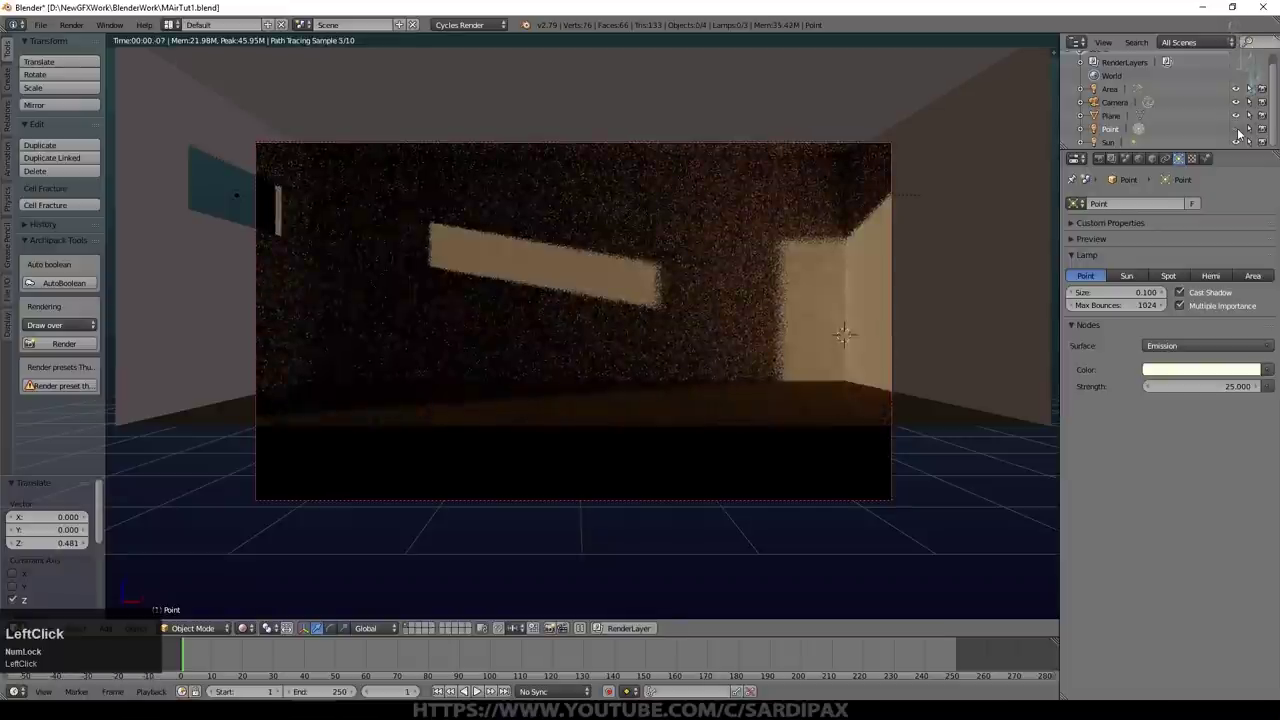
scroll(up, 3)
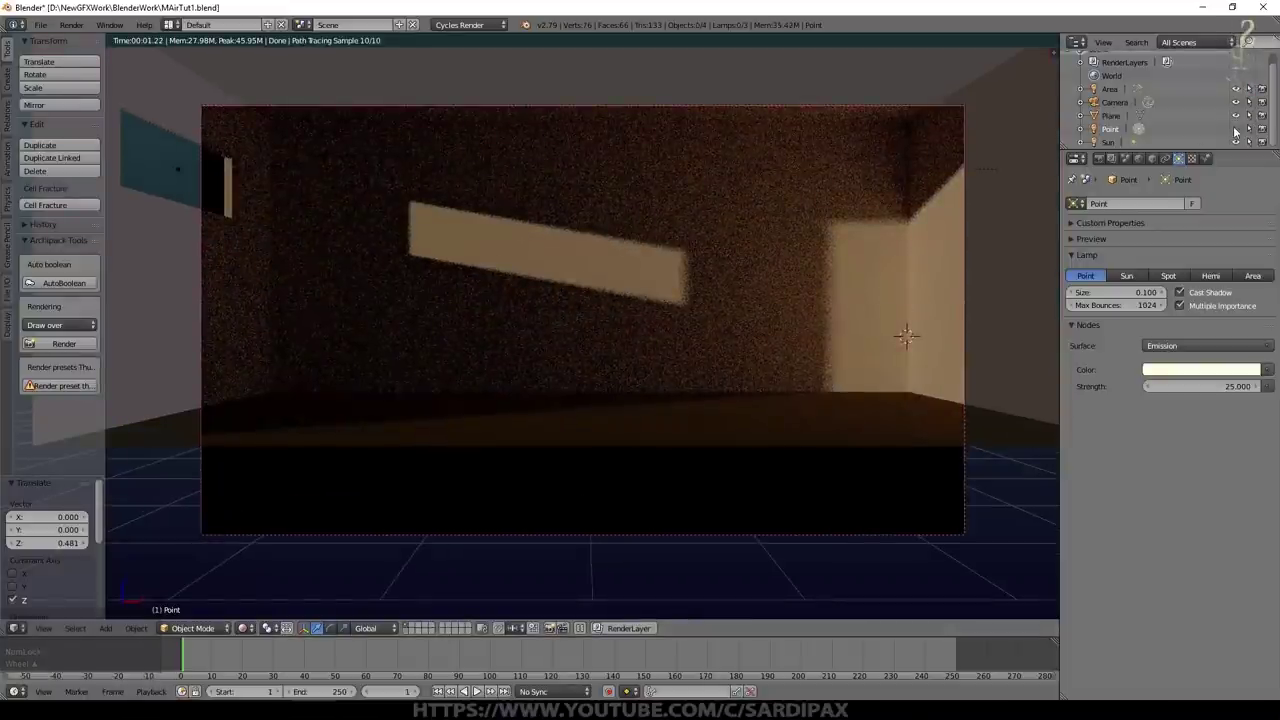
click(1242, 130)
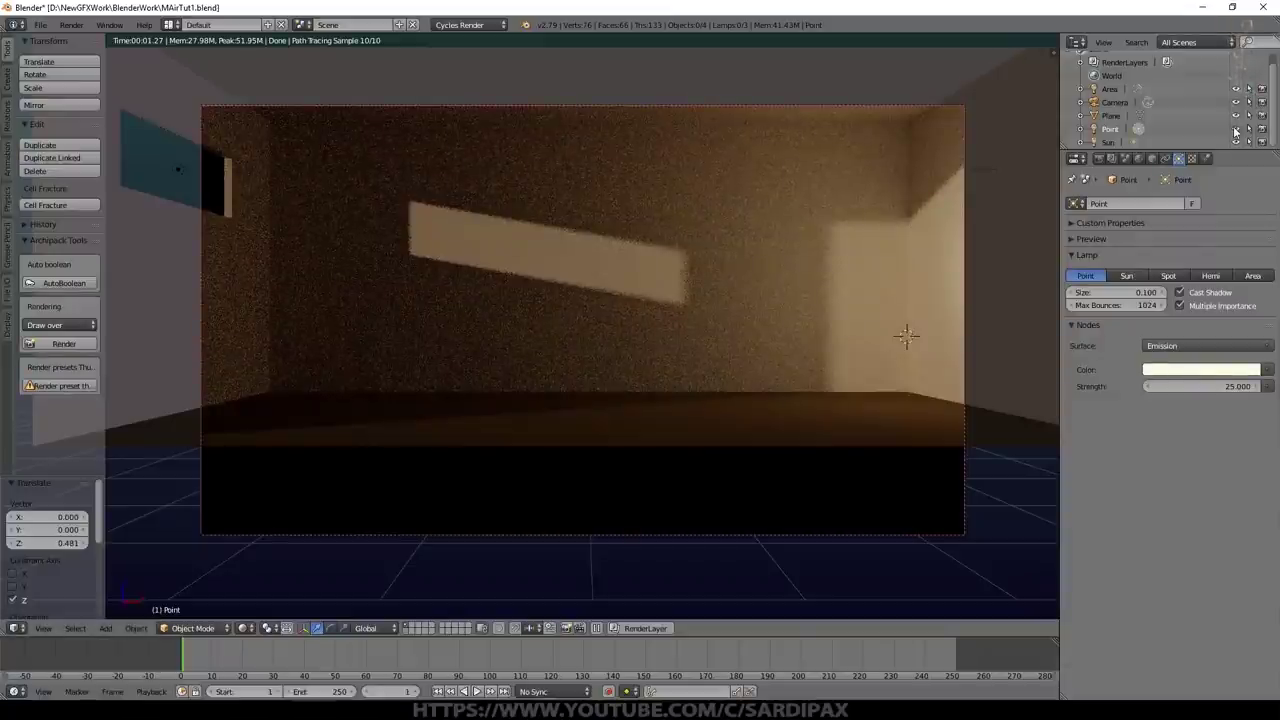
click(1242, 130)
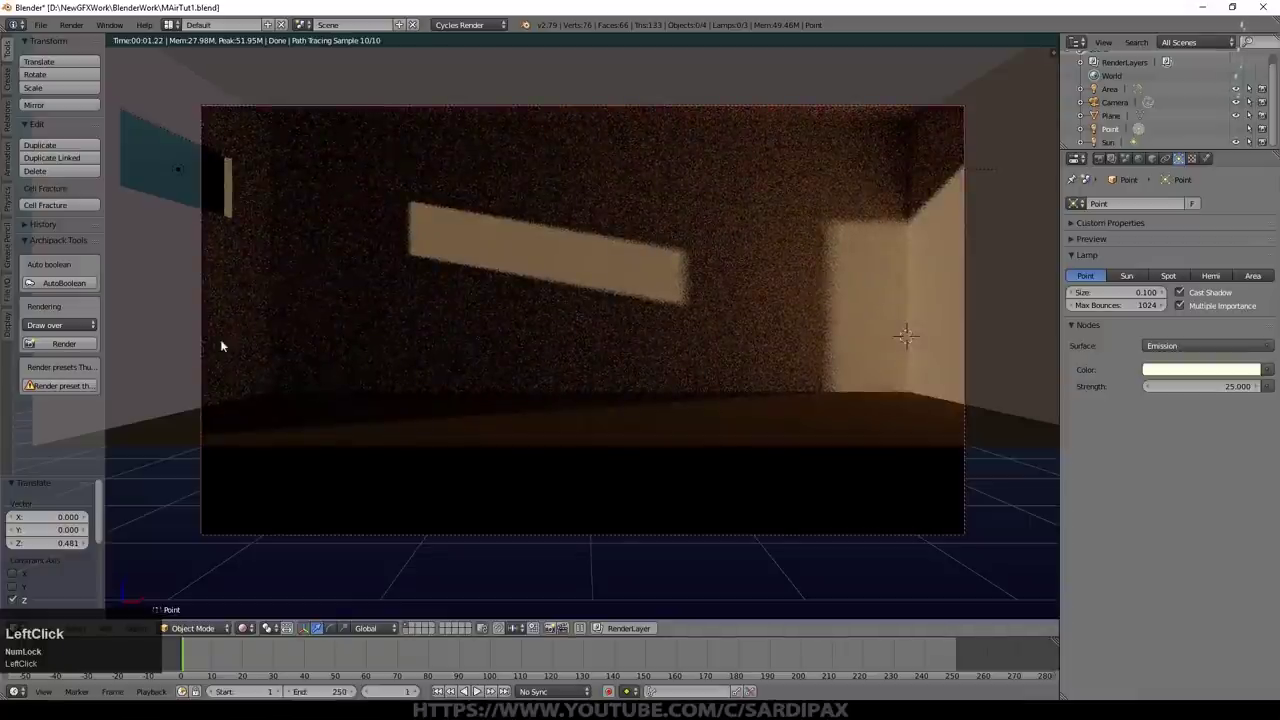
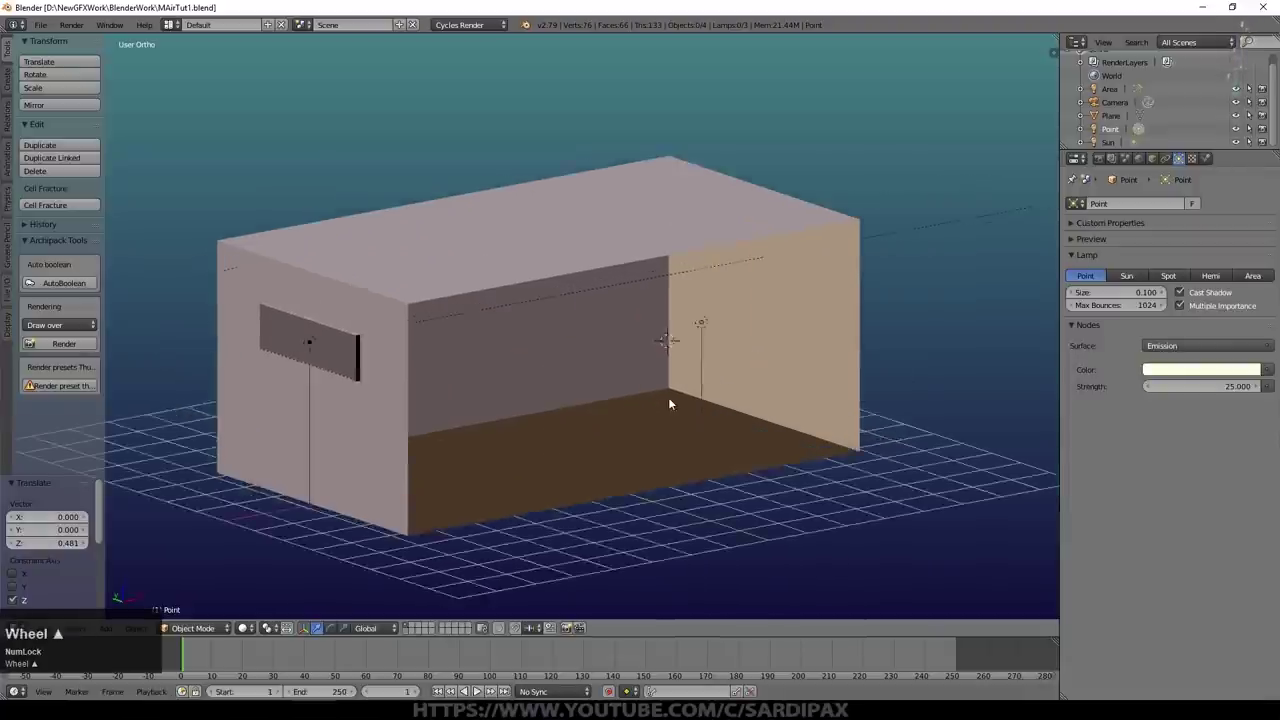
Step: Switch to an empty layer and add a 32-vertex circle mesh as the tabletop base
click(523, 469)
middle_click(534, 480)
click(416, 630)
key(shift+a)
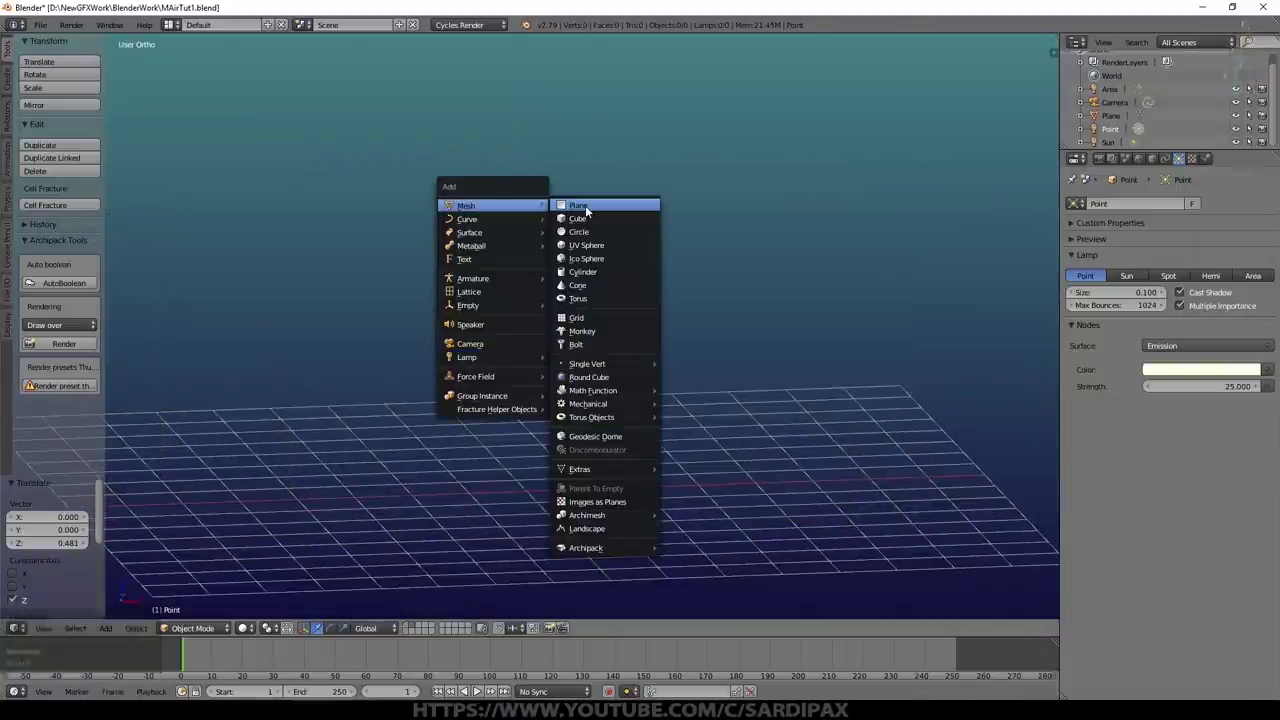
click(627, 230)
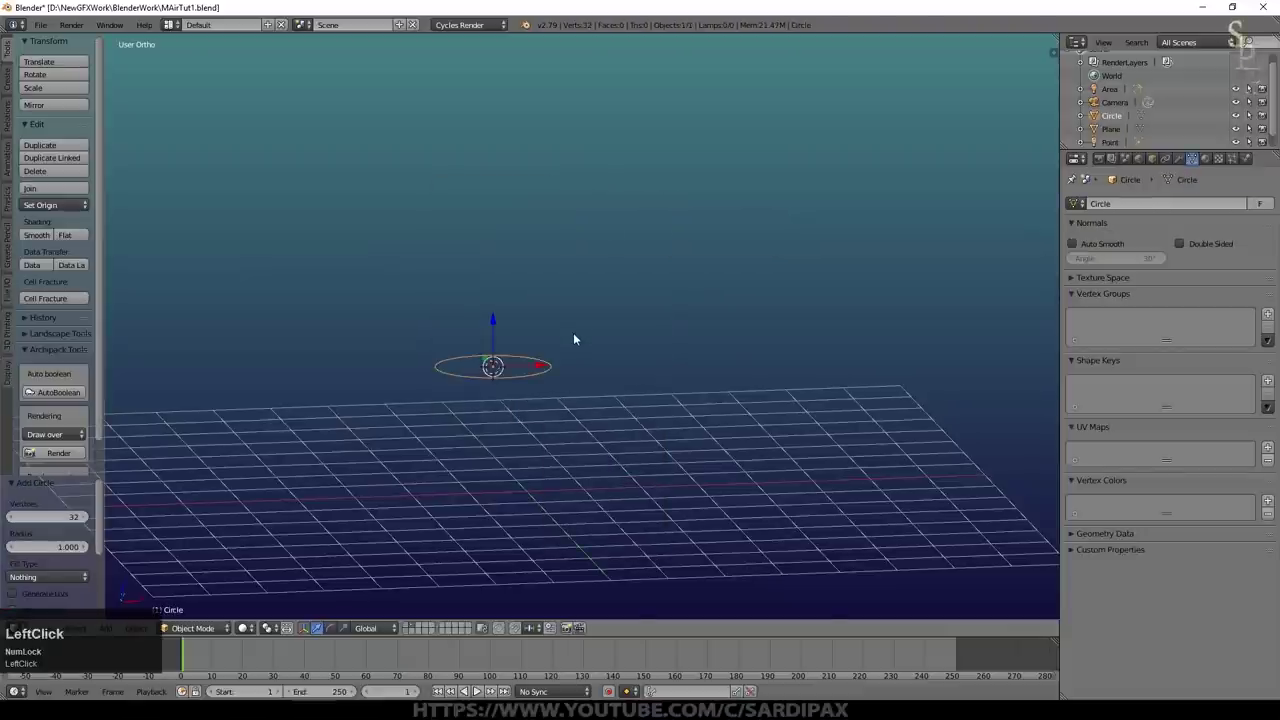
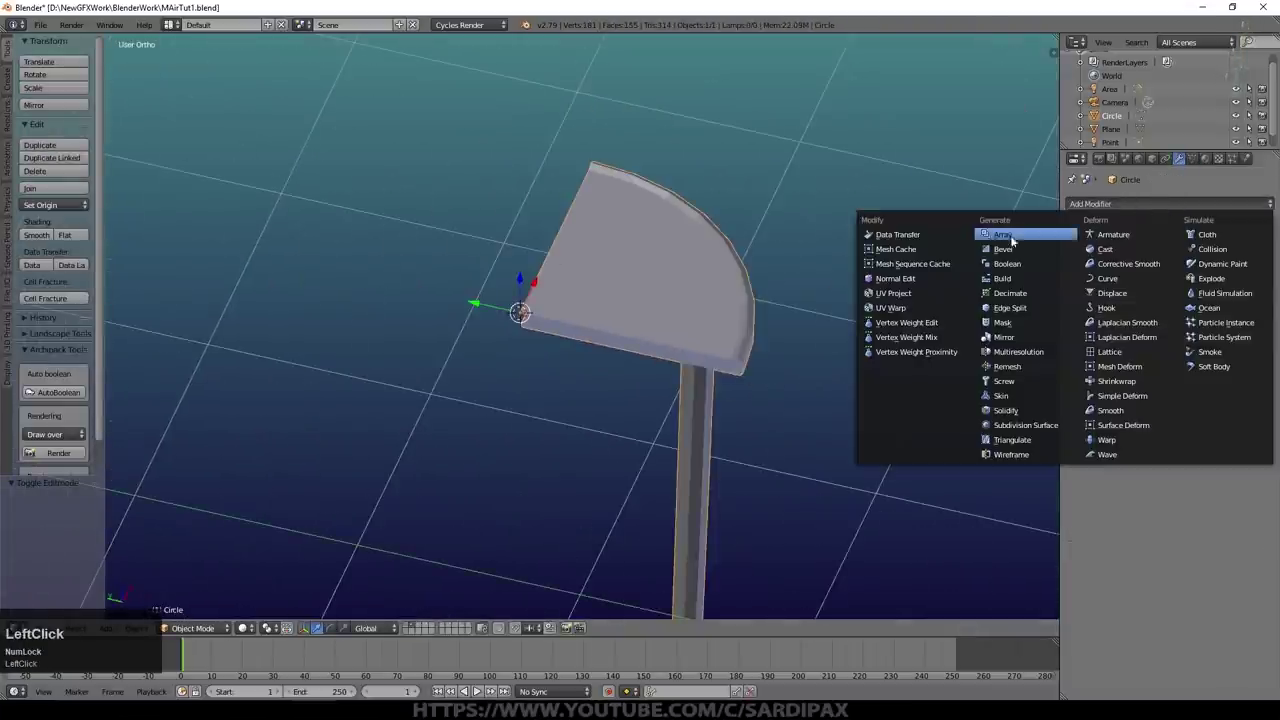
Step: Add a Mirror modifier to the table quarter and smooth it with two subdivision levels (Ctrl+2)
click(1022, 337)
middle_click(845, 290)
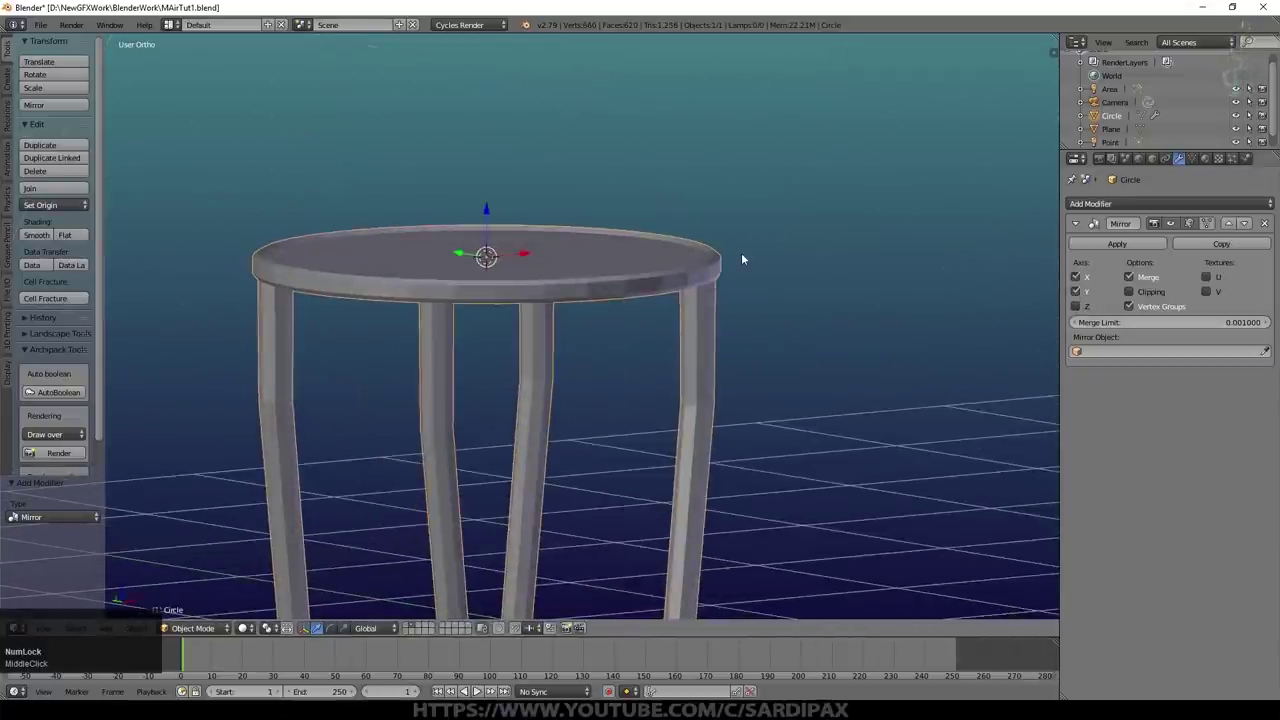
key(ctrl+2)
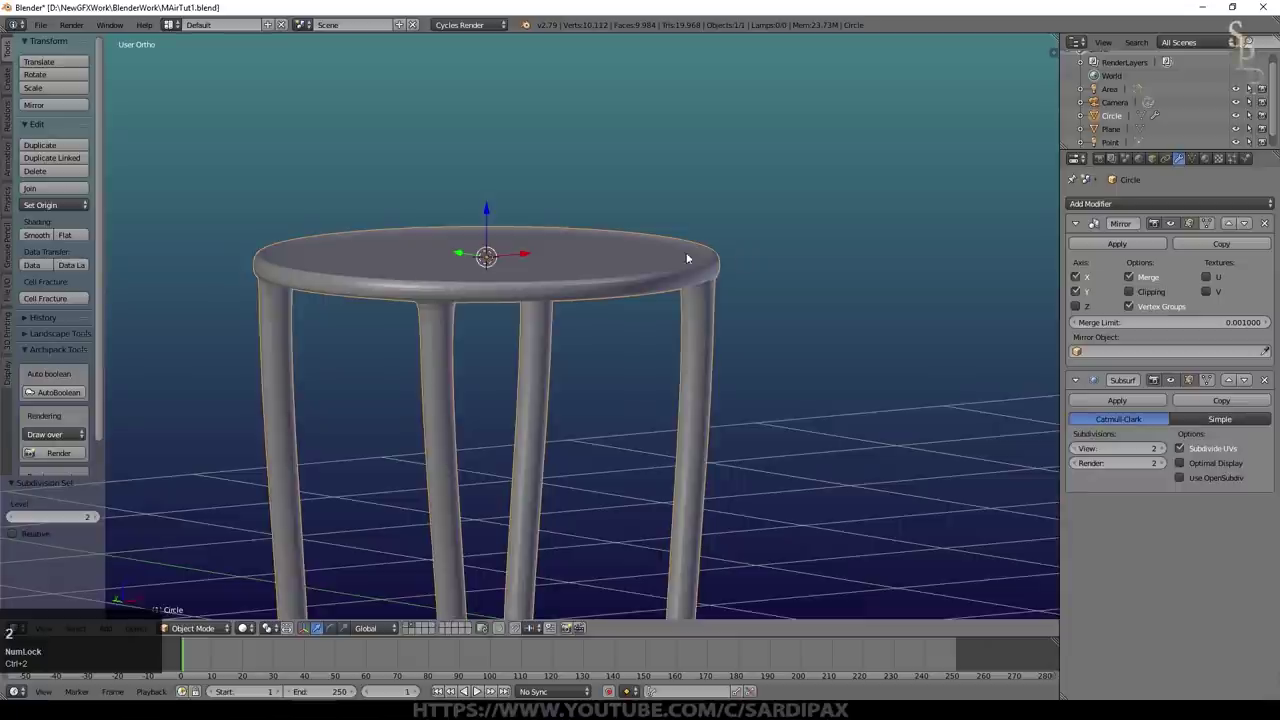
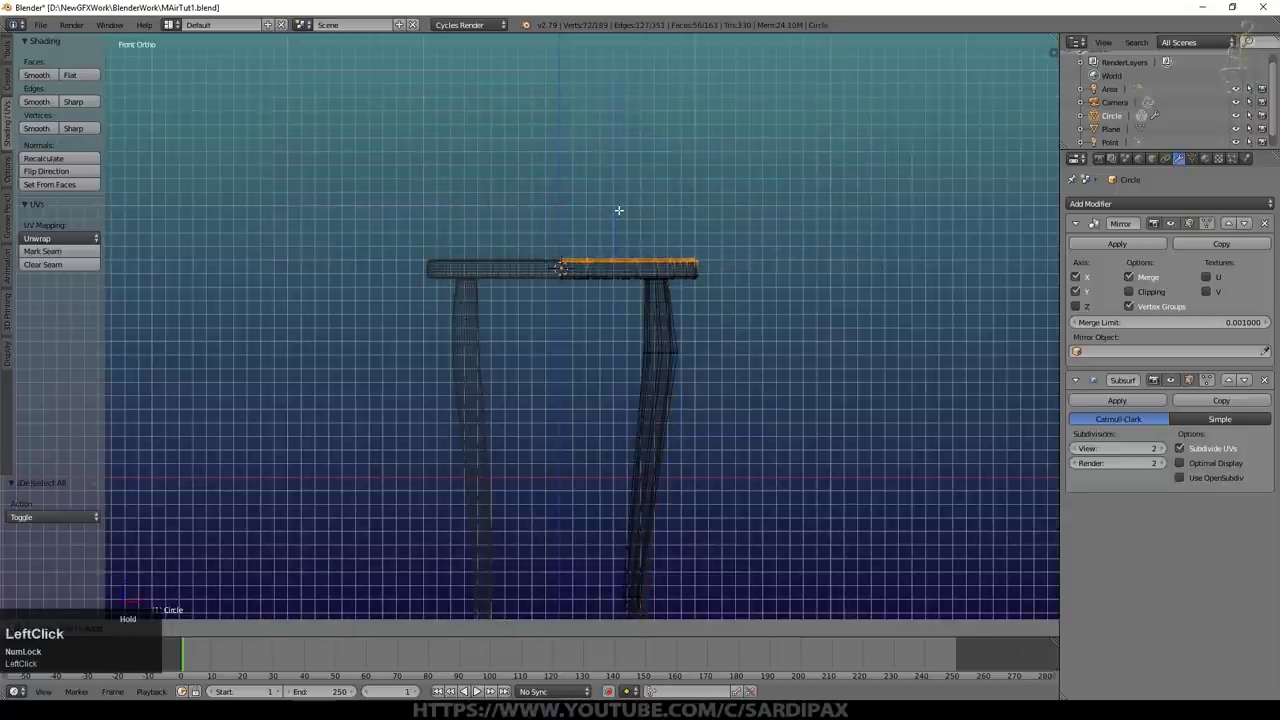
Step: Apply the Mirror modifier so all four table legs become real geometry
key(Tab)
middle_click(745, 160)
scroll(down, 3)
click(1130, 245)
middle_click(782, 256)
scroll(up, 3)
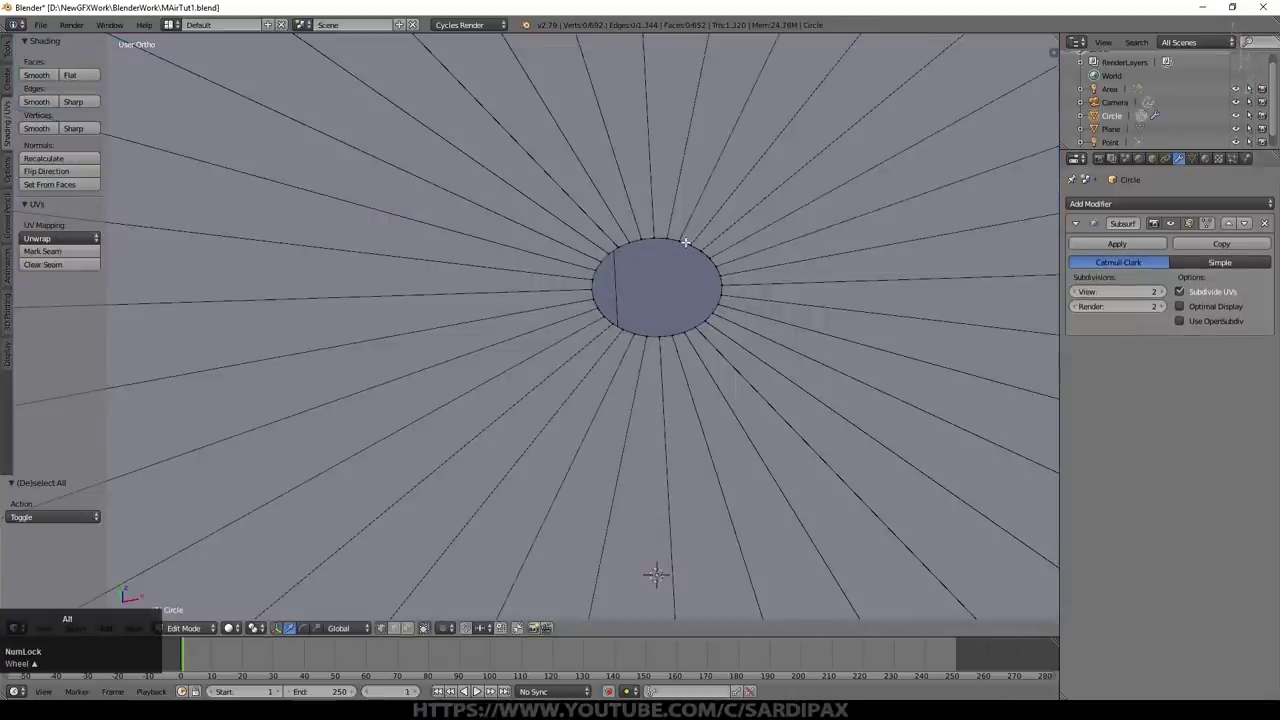
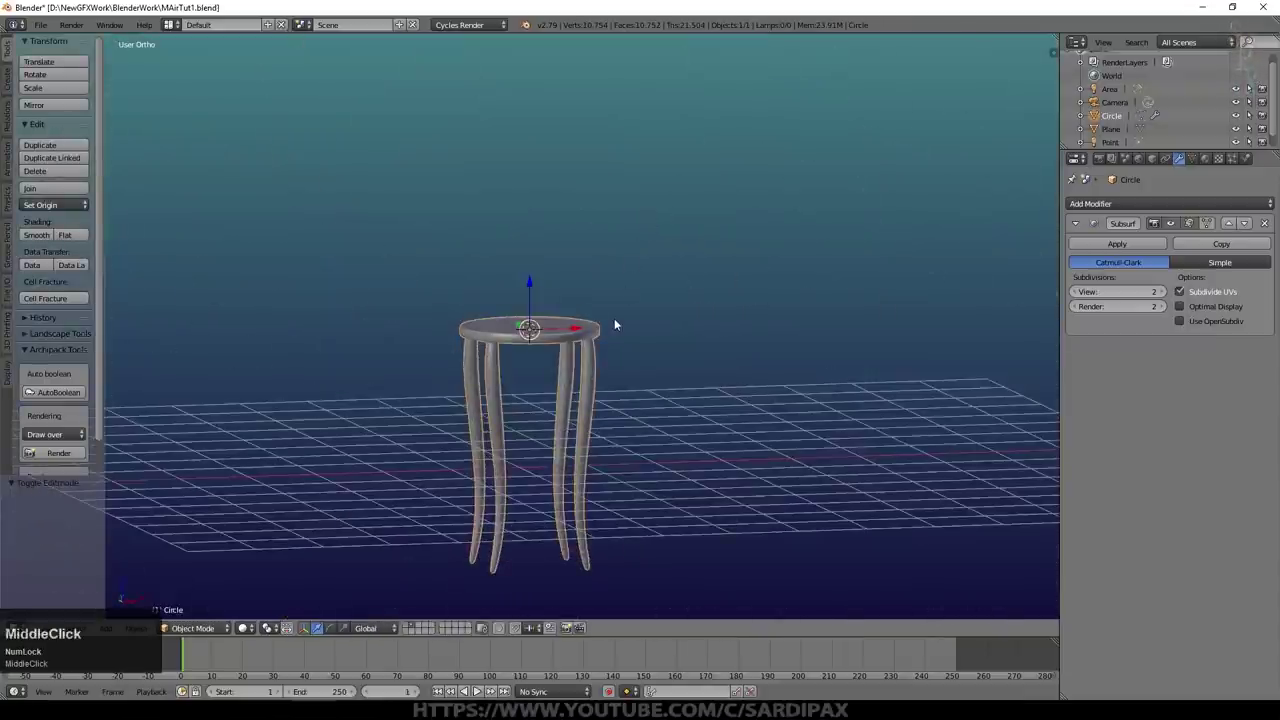
Step: Select the band of faces around the tabletop's outer rim using Select More twice
scroll(up, 3)
middle_click(601, 278)
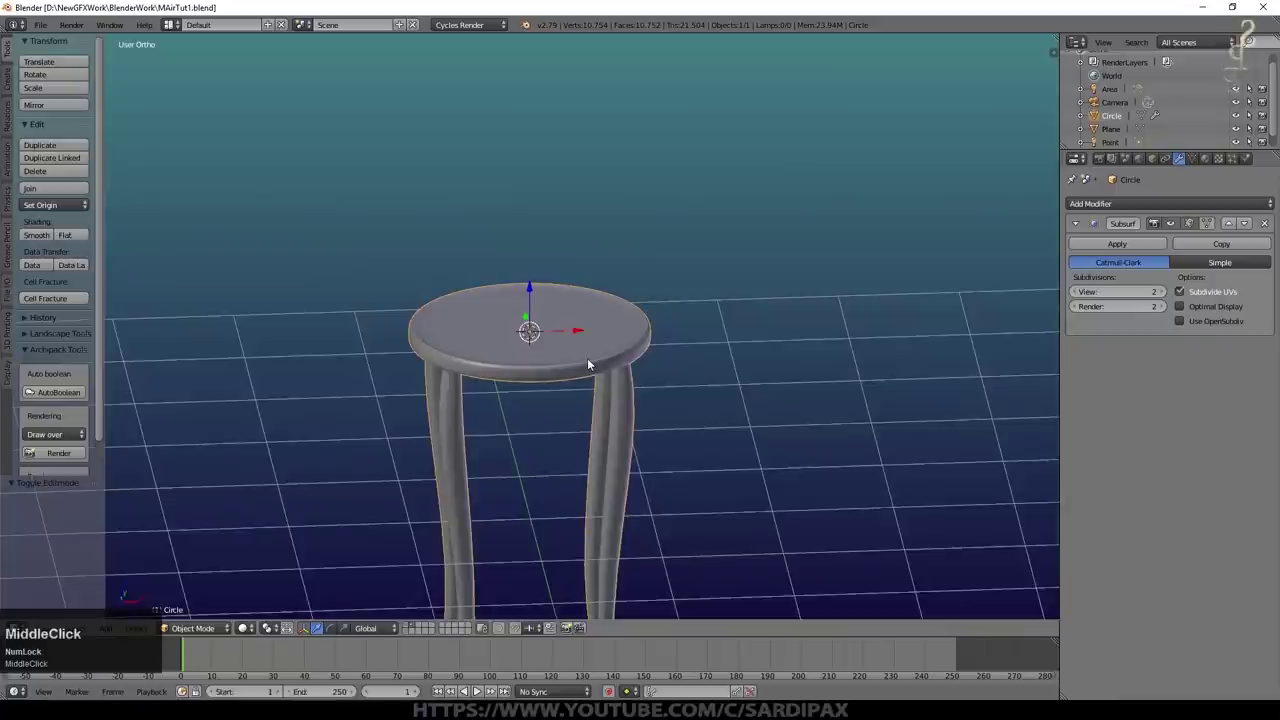
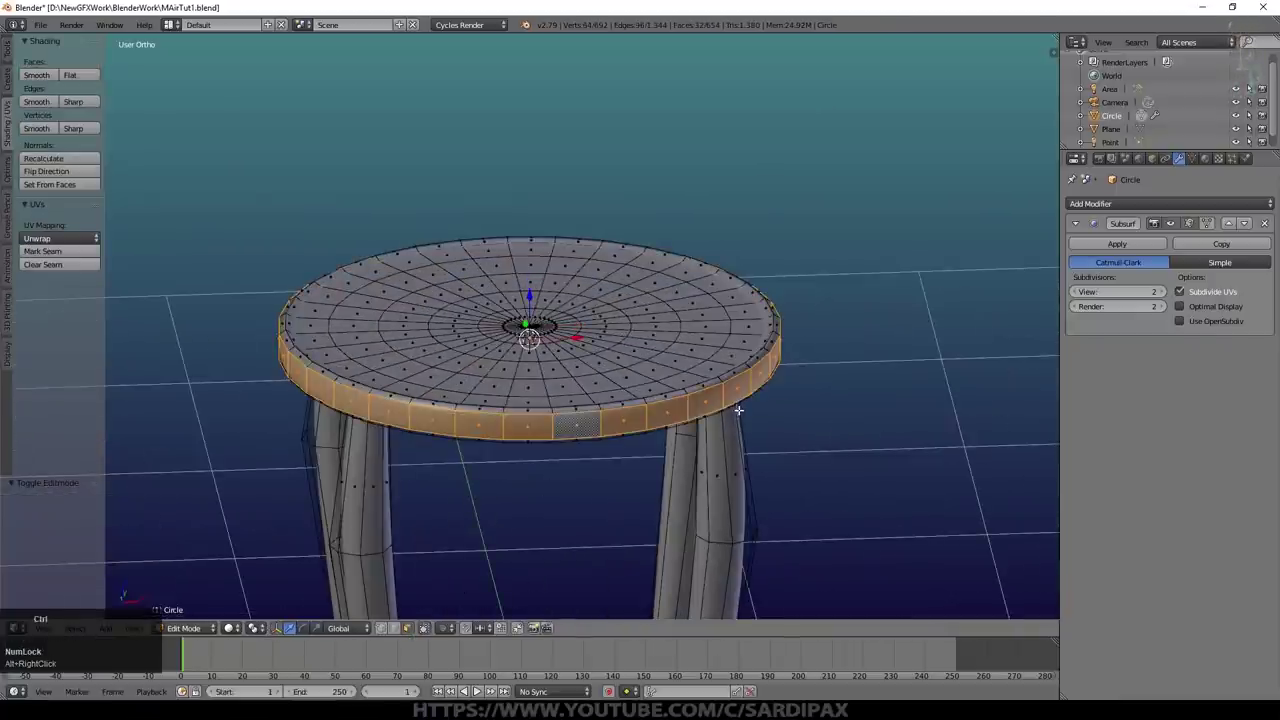
key(ctrl+KP_Add)
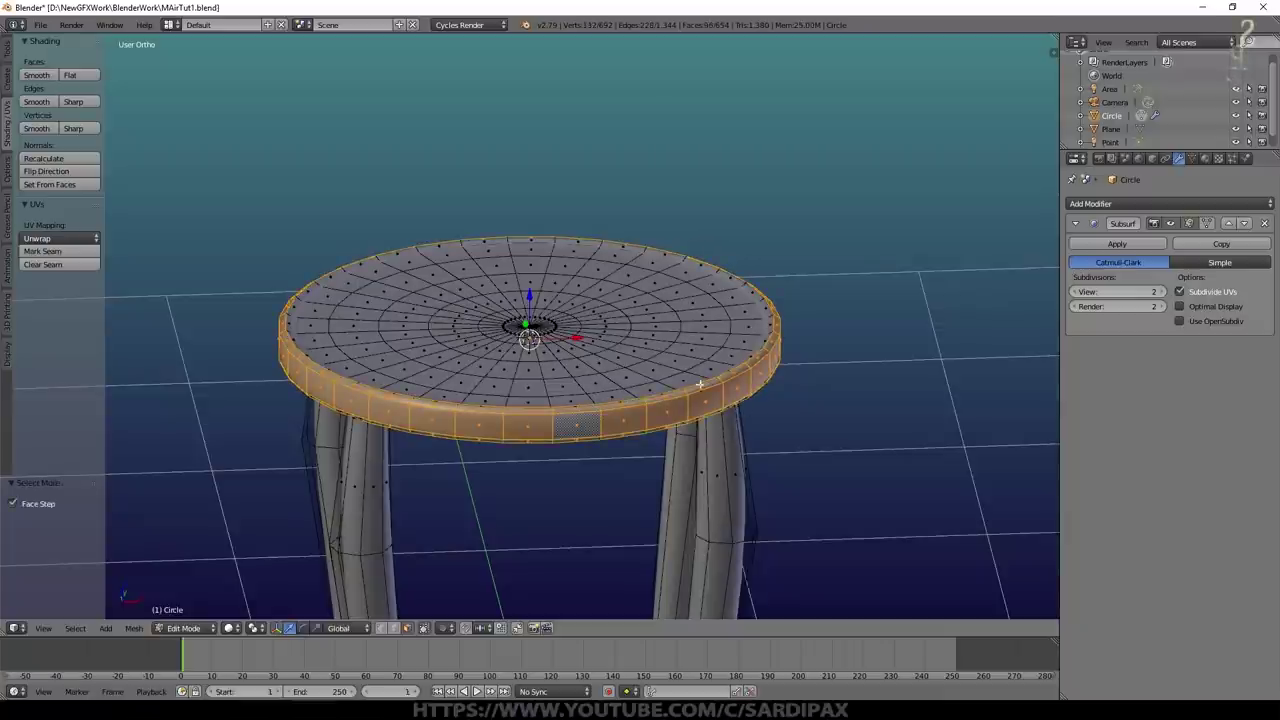
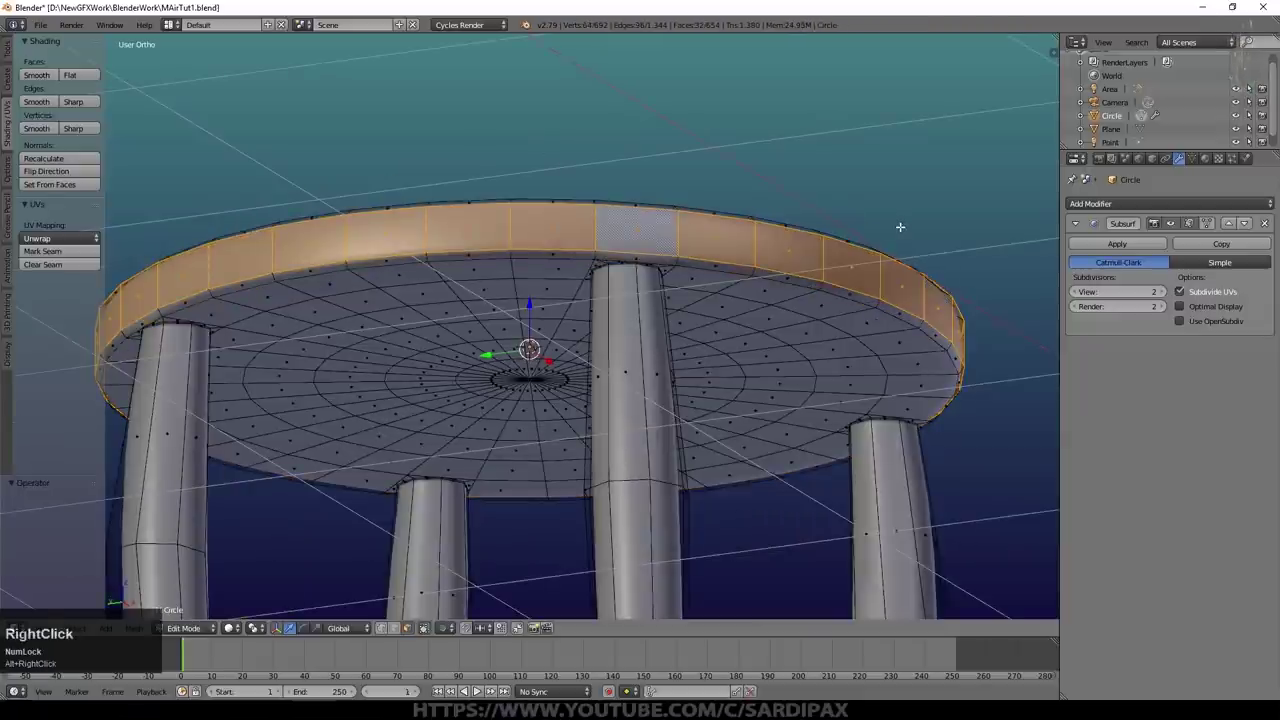
key(ctrl+KP_Add)
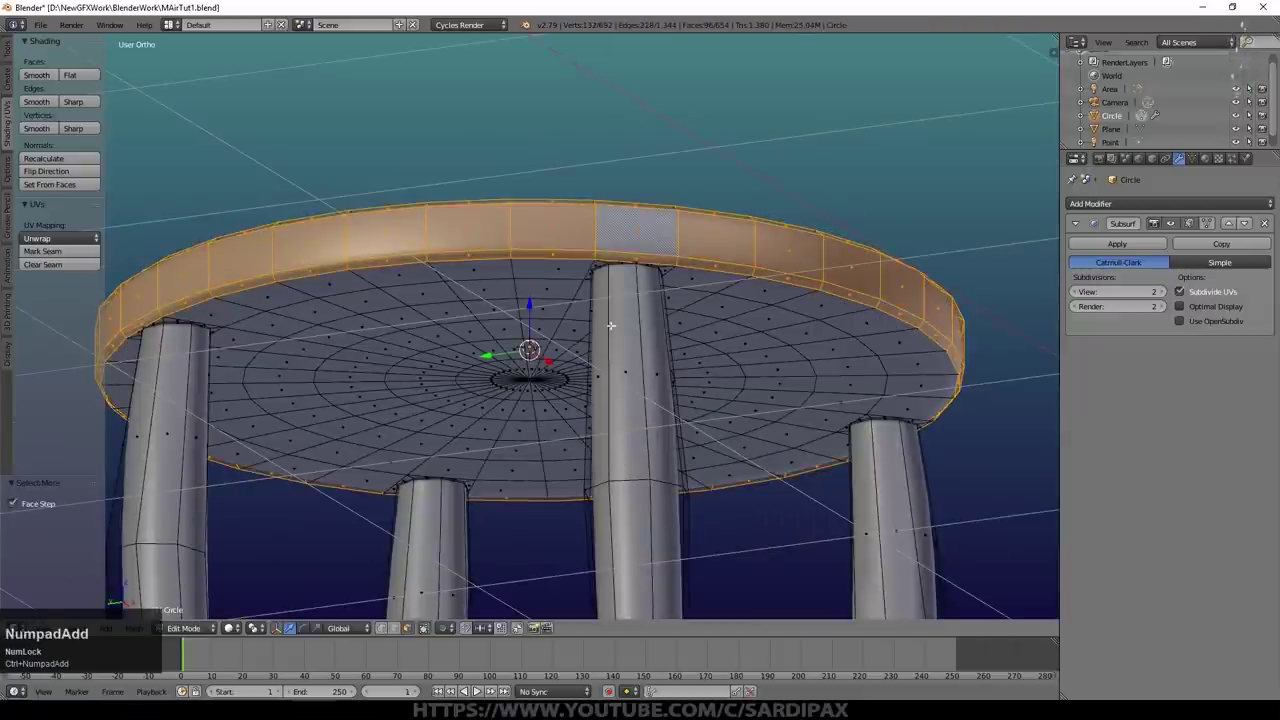
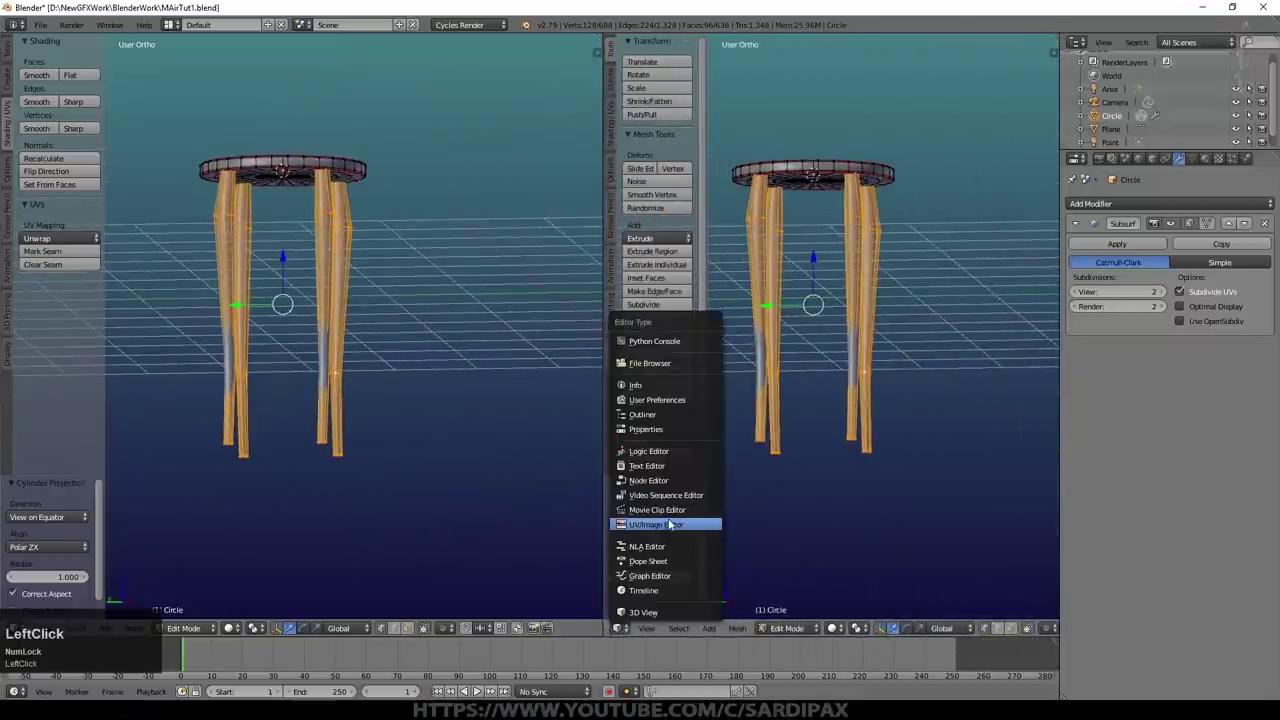
Step: Show the UV layout in the right-hand area beside the 3D view of the table
scroll(down, 3)
scroll(up, 3)
key(g)
click(912, 565)
Step: Invert the selection from the legs to the tabletop for unwrapping into discs
scroll(down, 3)
middle_click(178, 638)
click(73, 630)
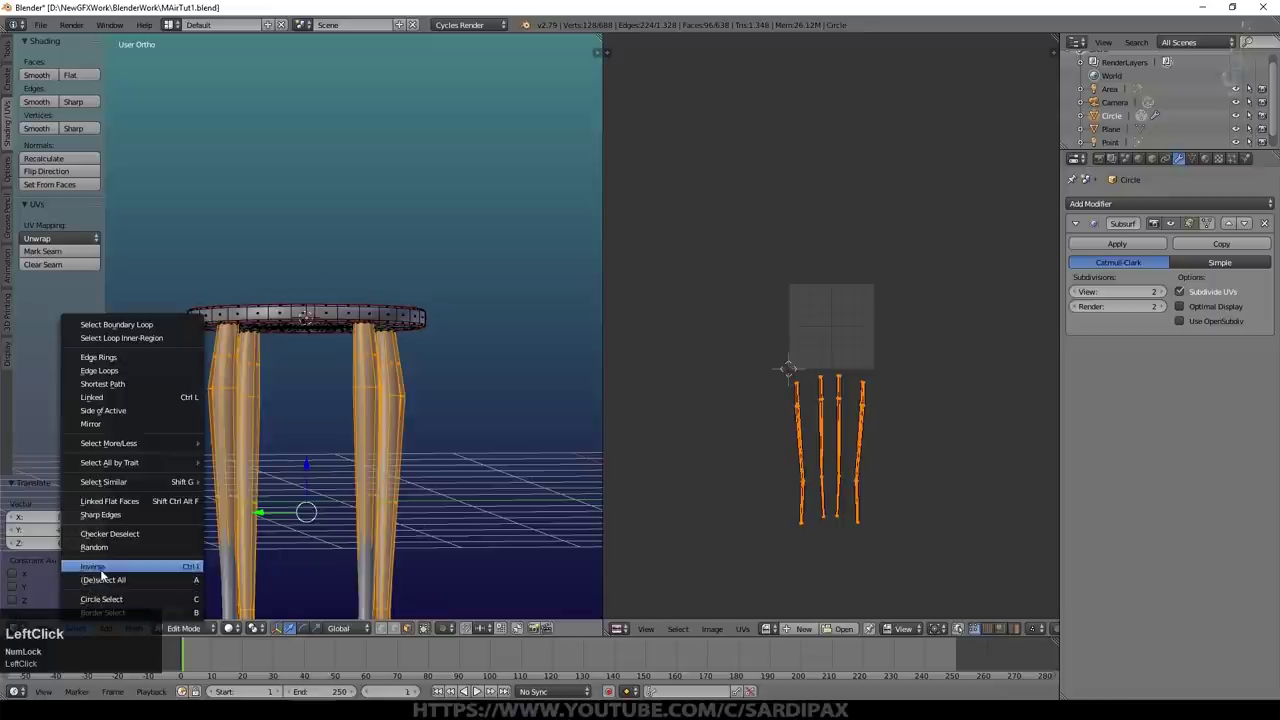
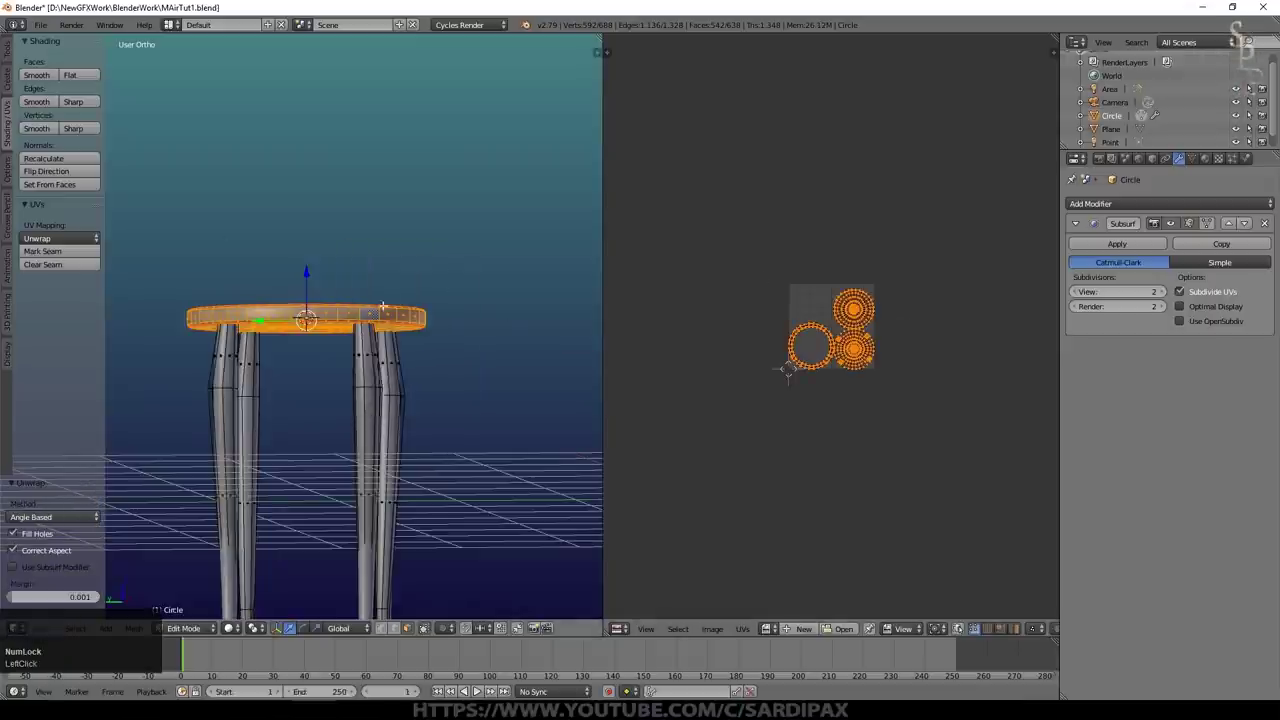
scroll(up, 3)
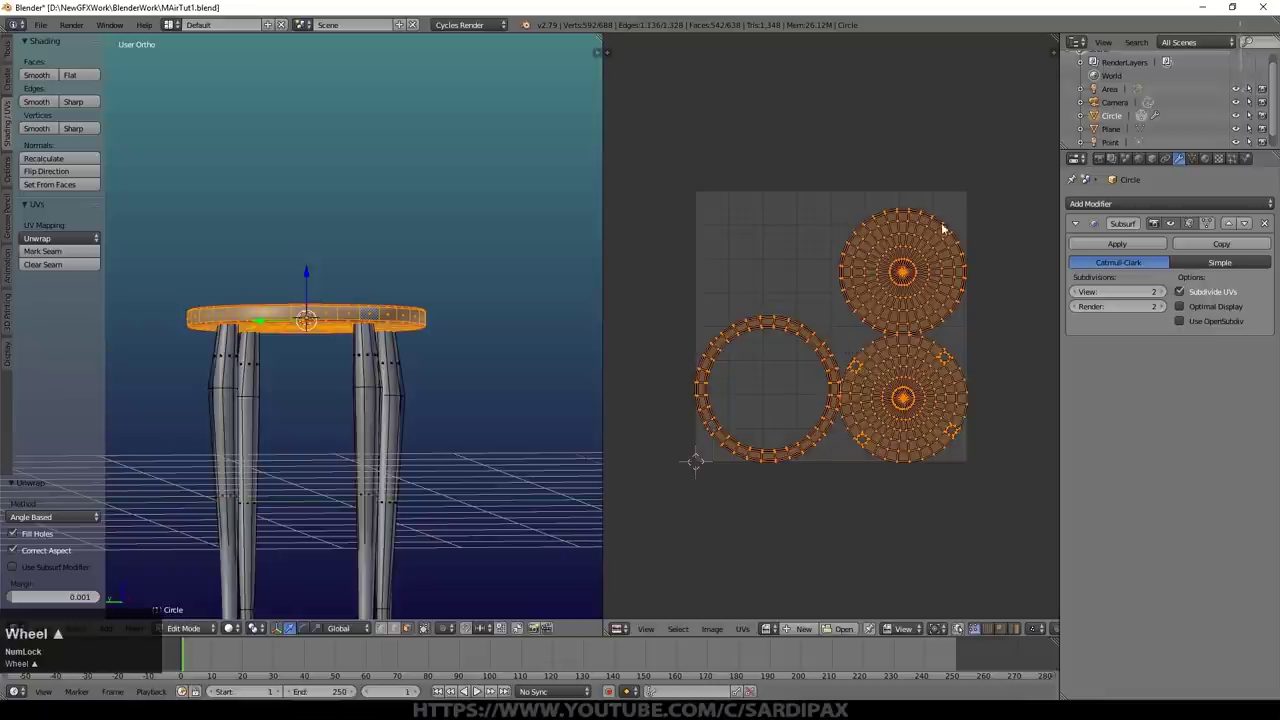
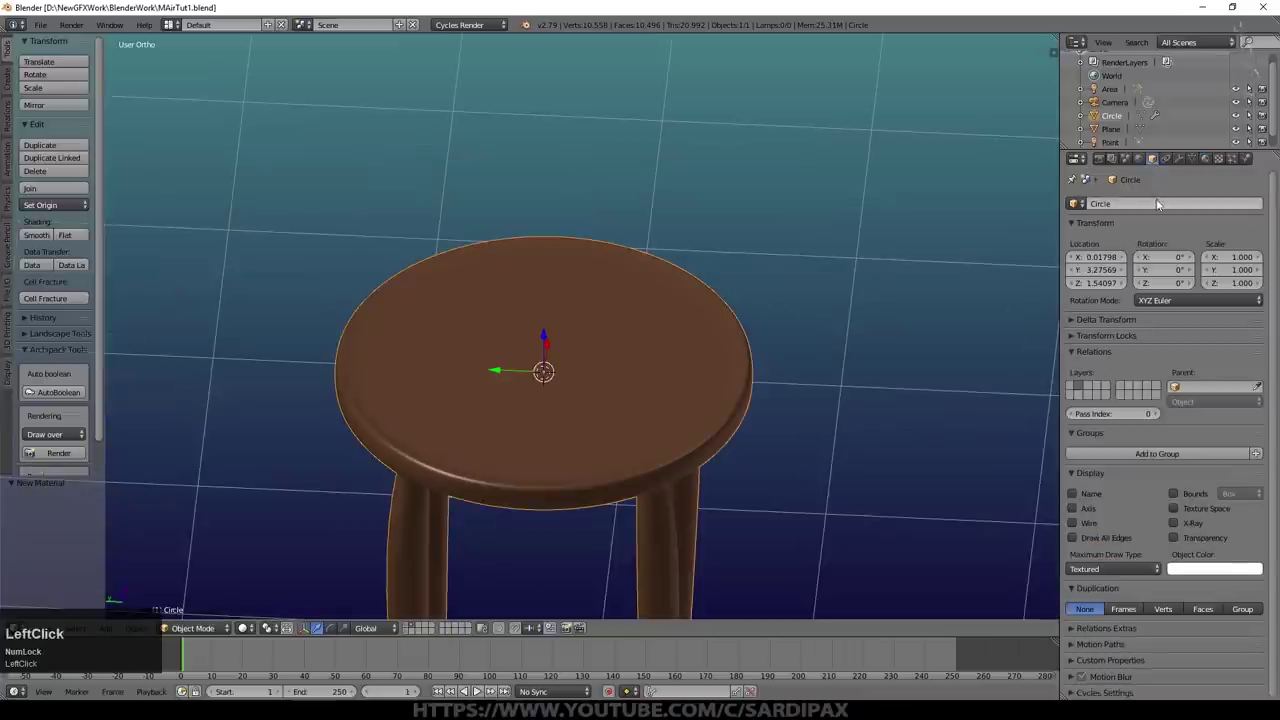
Step: Rename the object to Table and add a new plane over the tabletop
key(shift+t)
text(able)
key(shift+a)
click(629, 357)
key(KP_7)
Step: Rotate the plane 45 degrees around the vertical axis
key(r)
key(z)
key(KP_4)
key(KP_5)
key(KP_Enter)
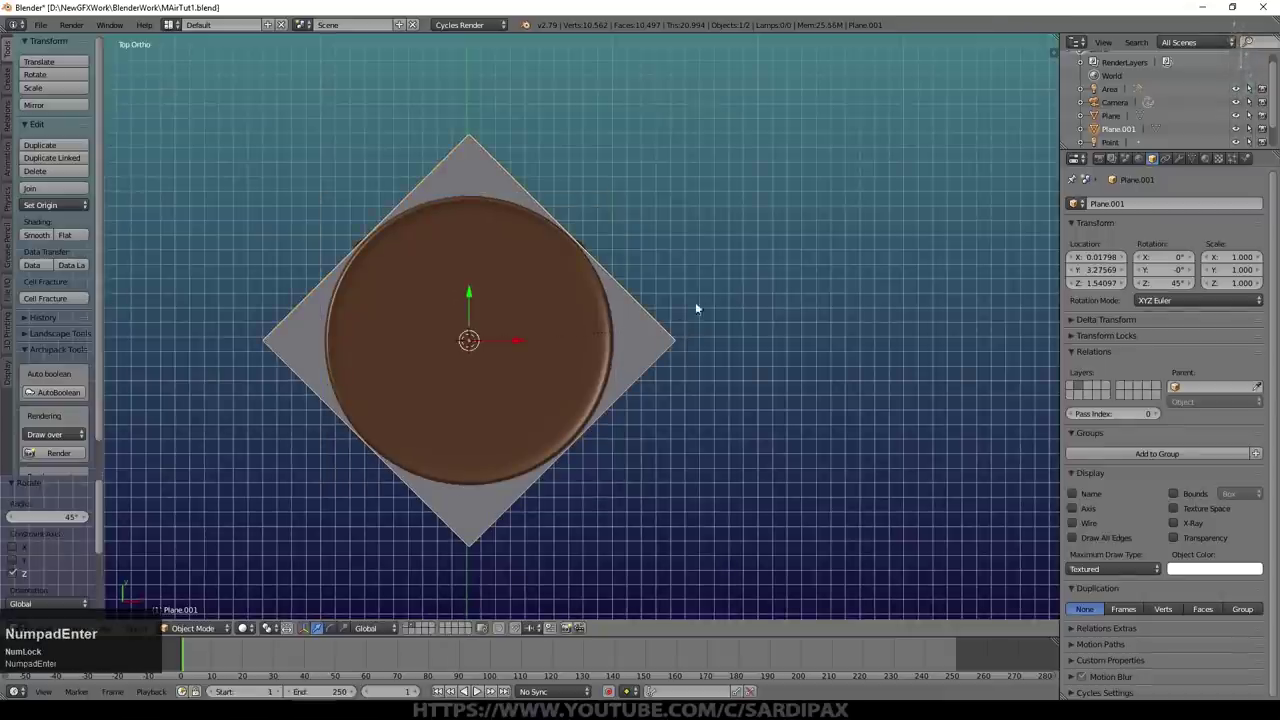
Step: Enlarge the plane slightly and raise it just above the tabletop
middle_click(496, 278)
click(473, 271)
key(s)
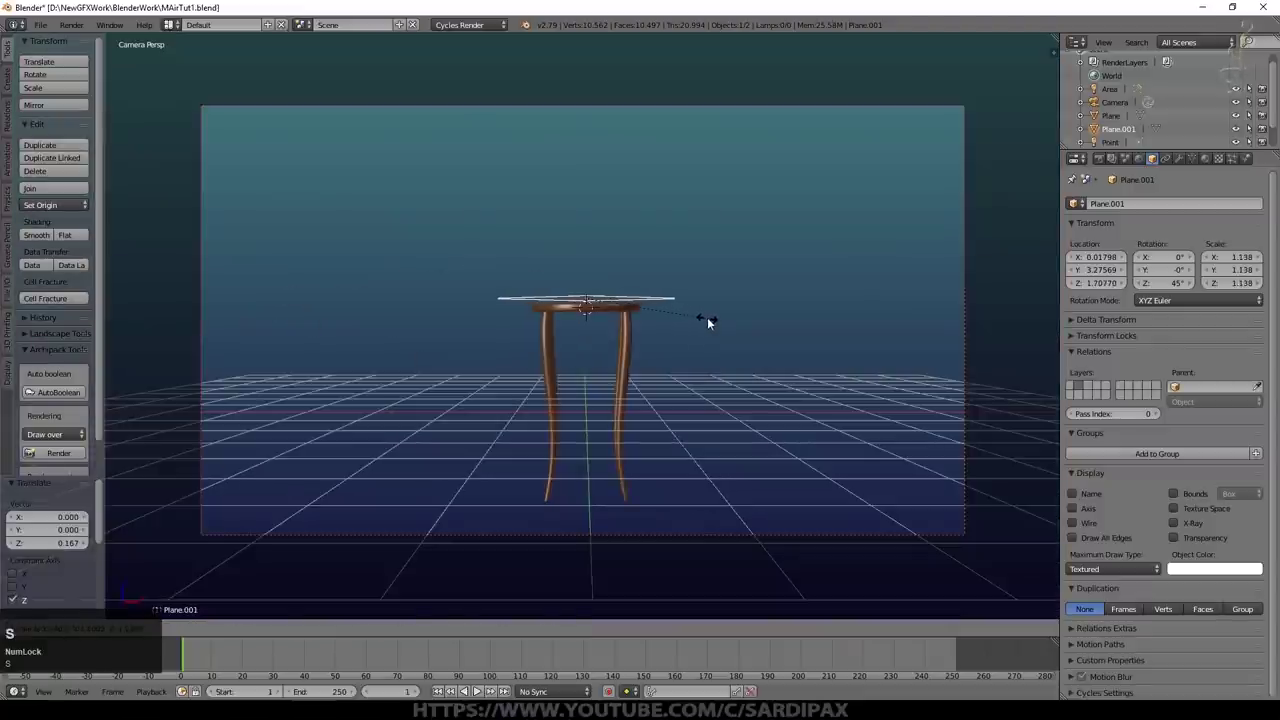
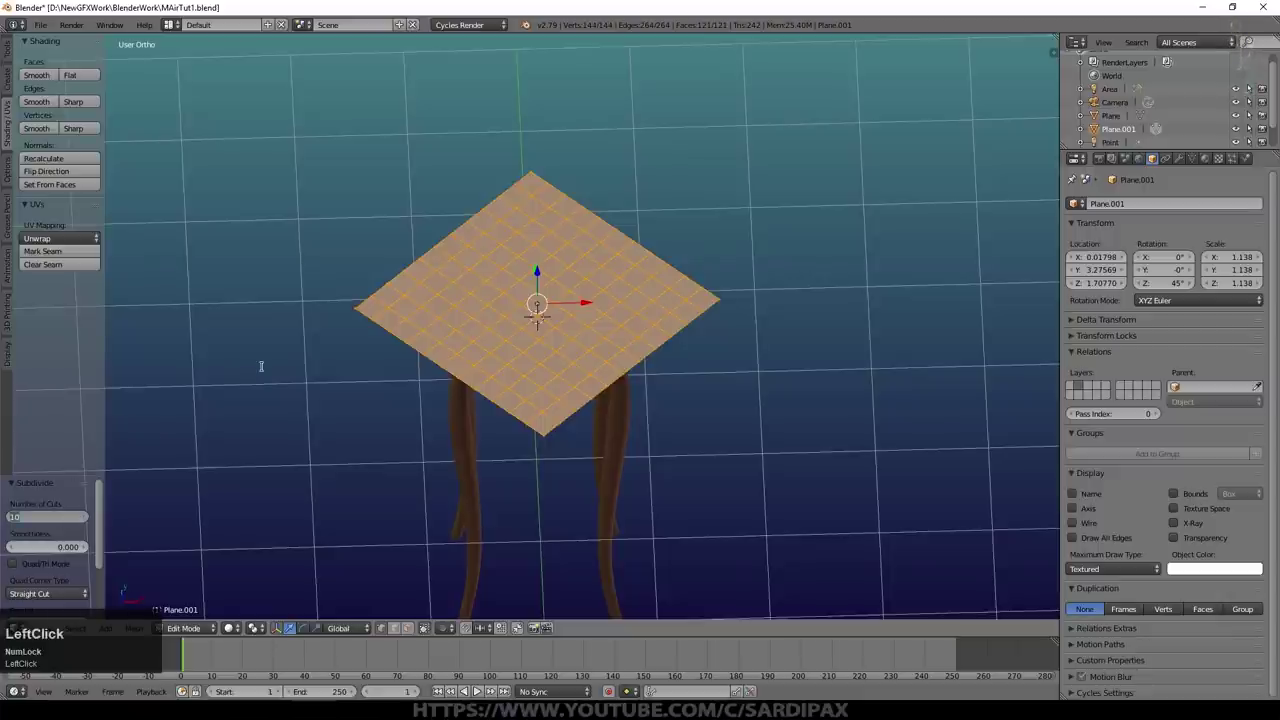
Step: Subdivide the plane with 25 cuts into a dense grid
key(KP_2)
key(KP_5)
key(KP_Enter)
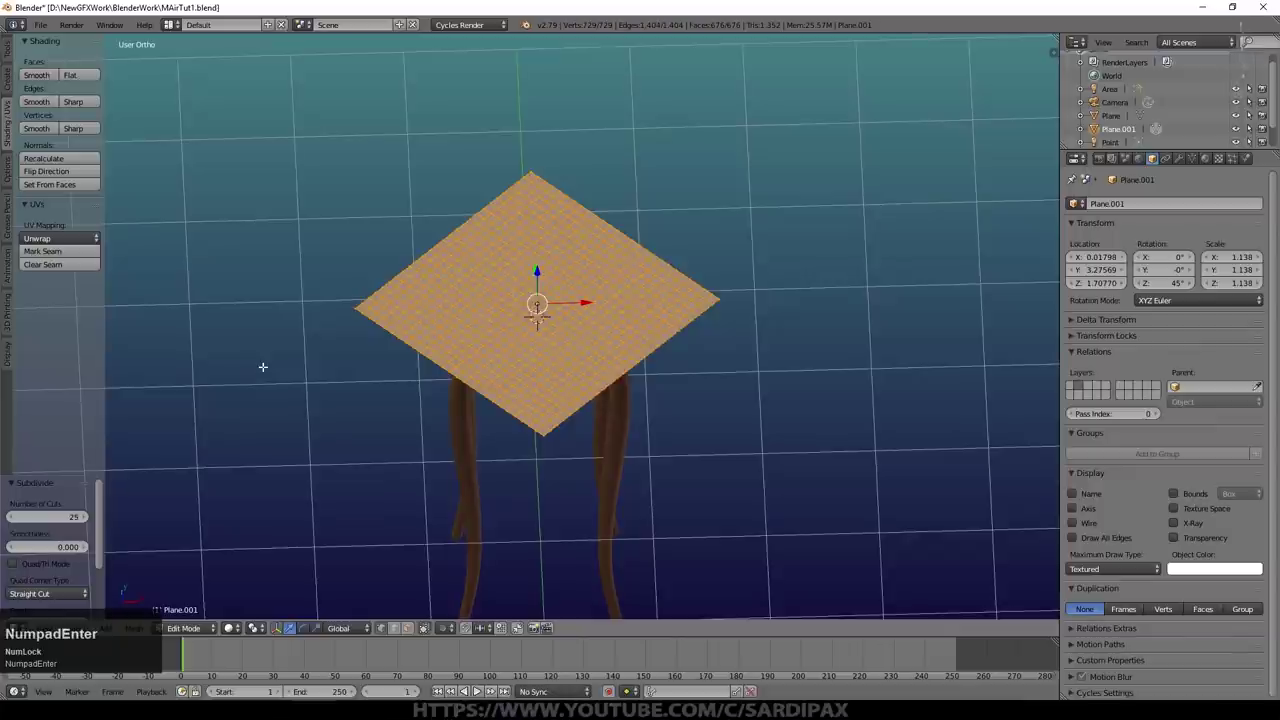
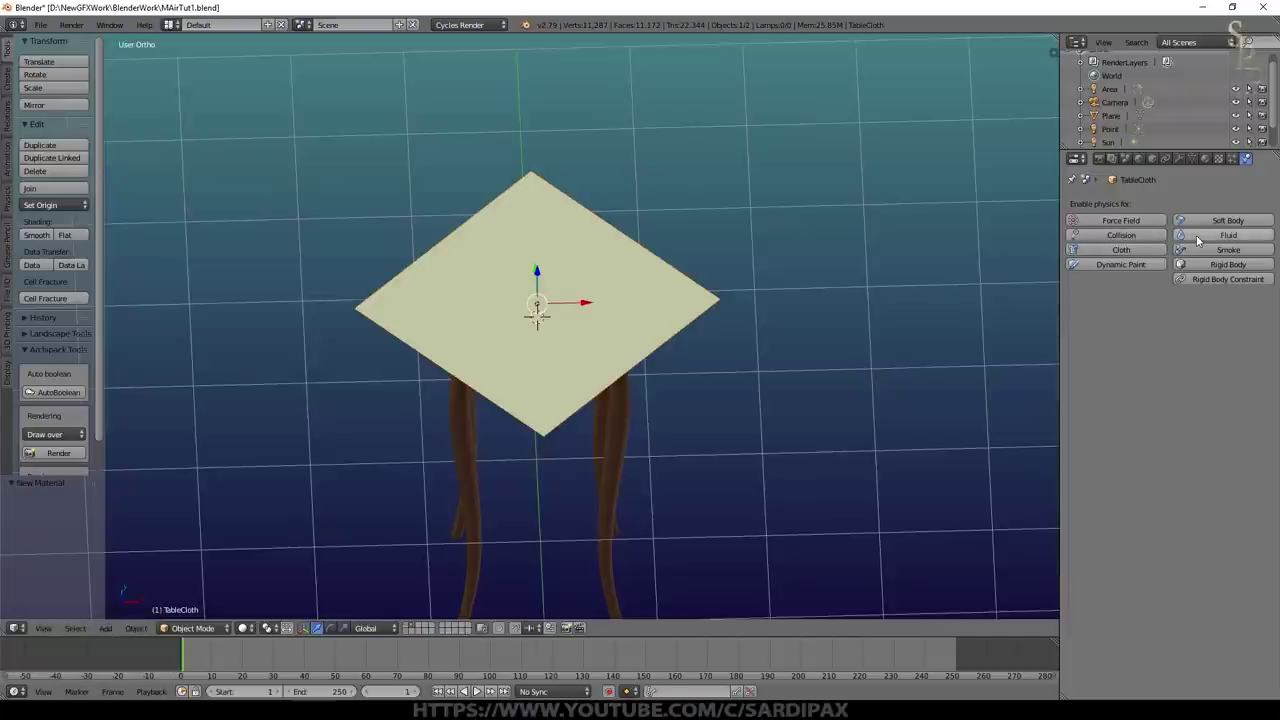
Step: Enable Cloth physics on TableCloth and select the Table object
click(1136, 252)
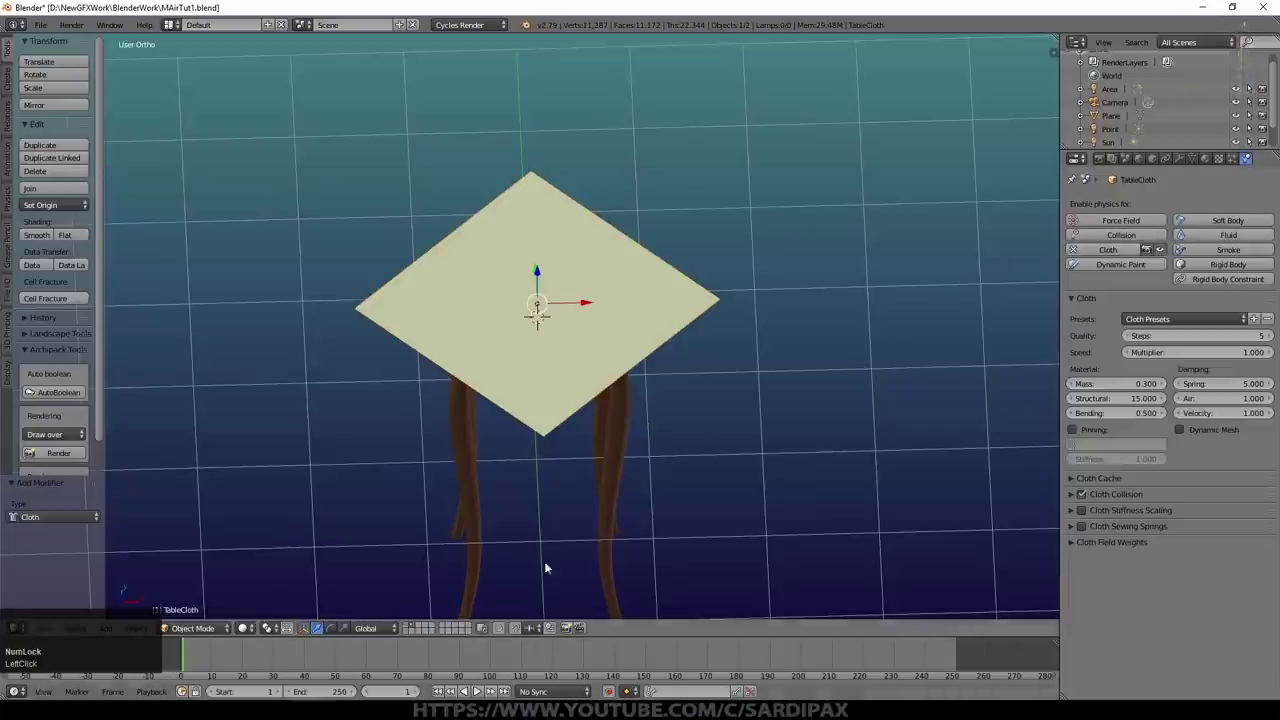
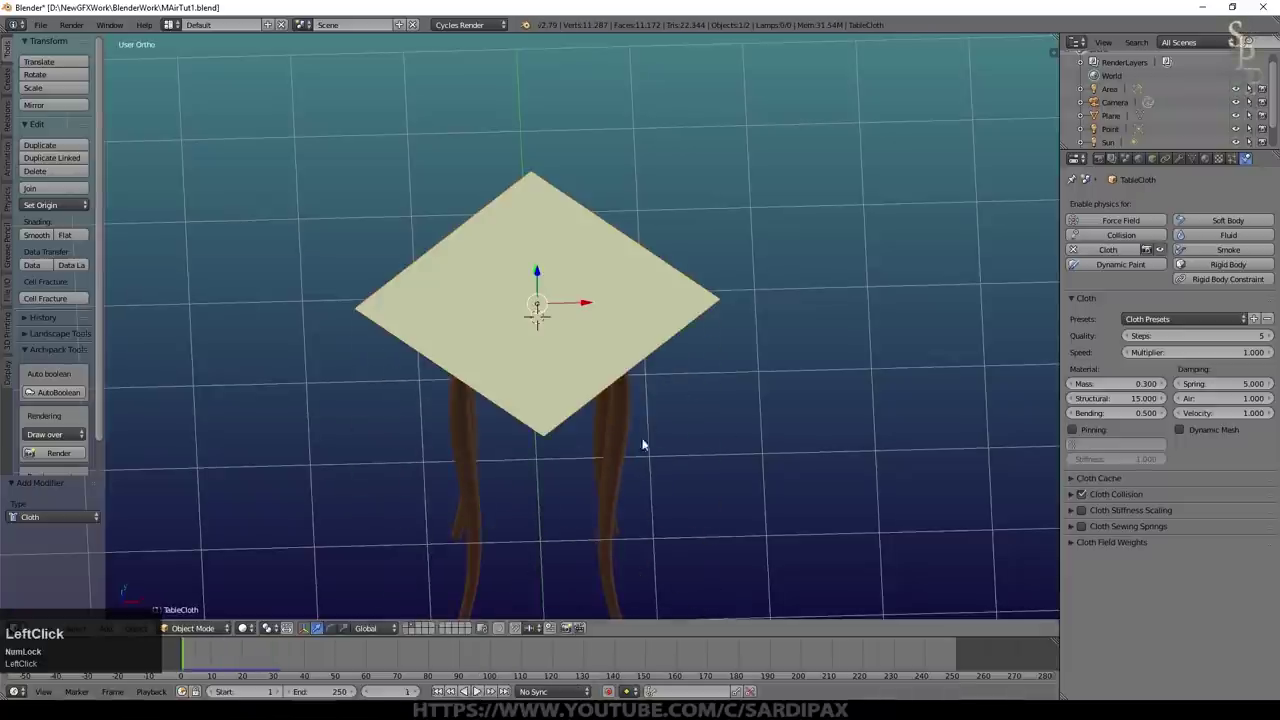
right_click(621, 452)
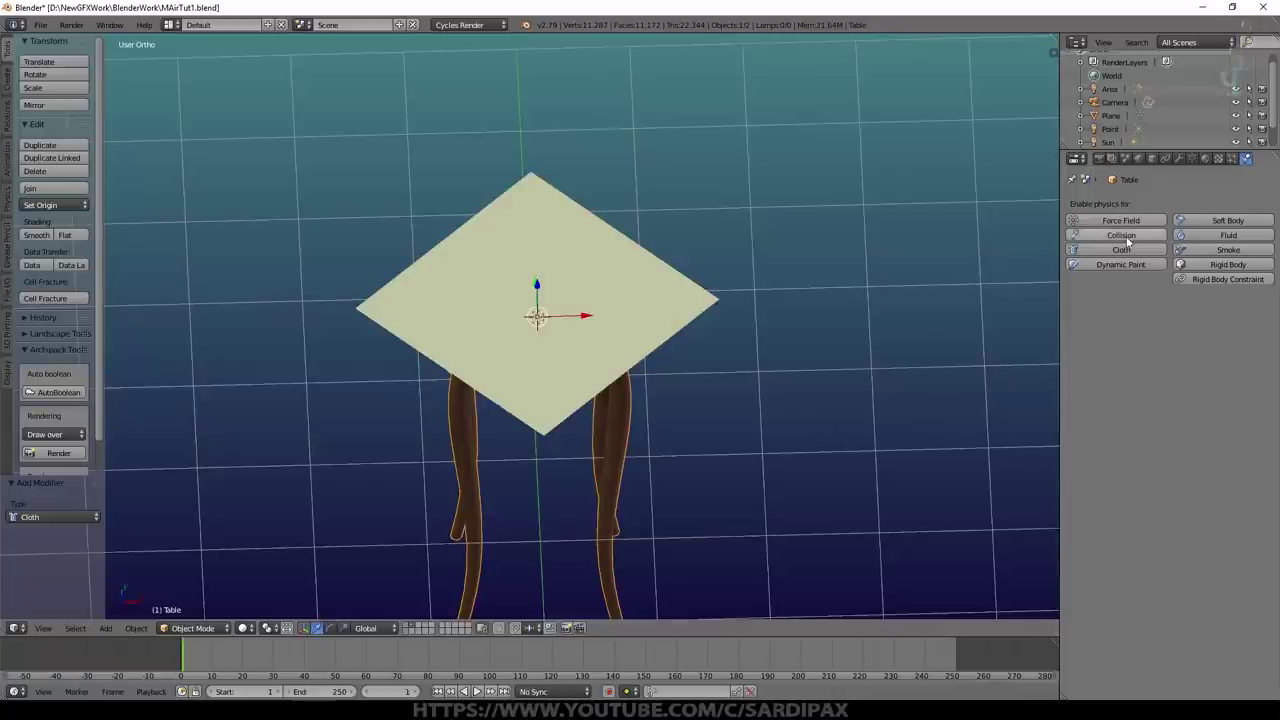
Step: Give the table Collision physics and play the simulation so the cloth drapes over it
click(1132, 238)
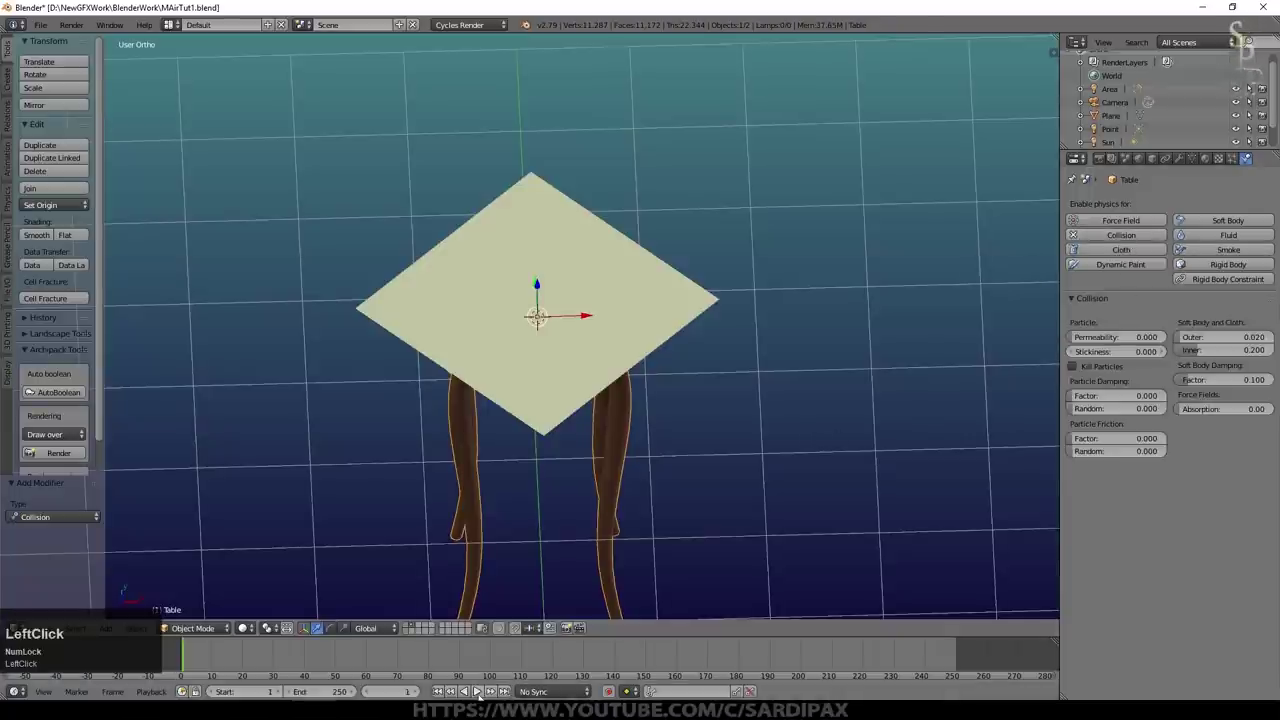
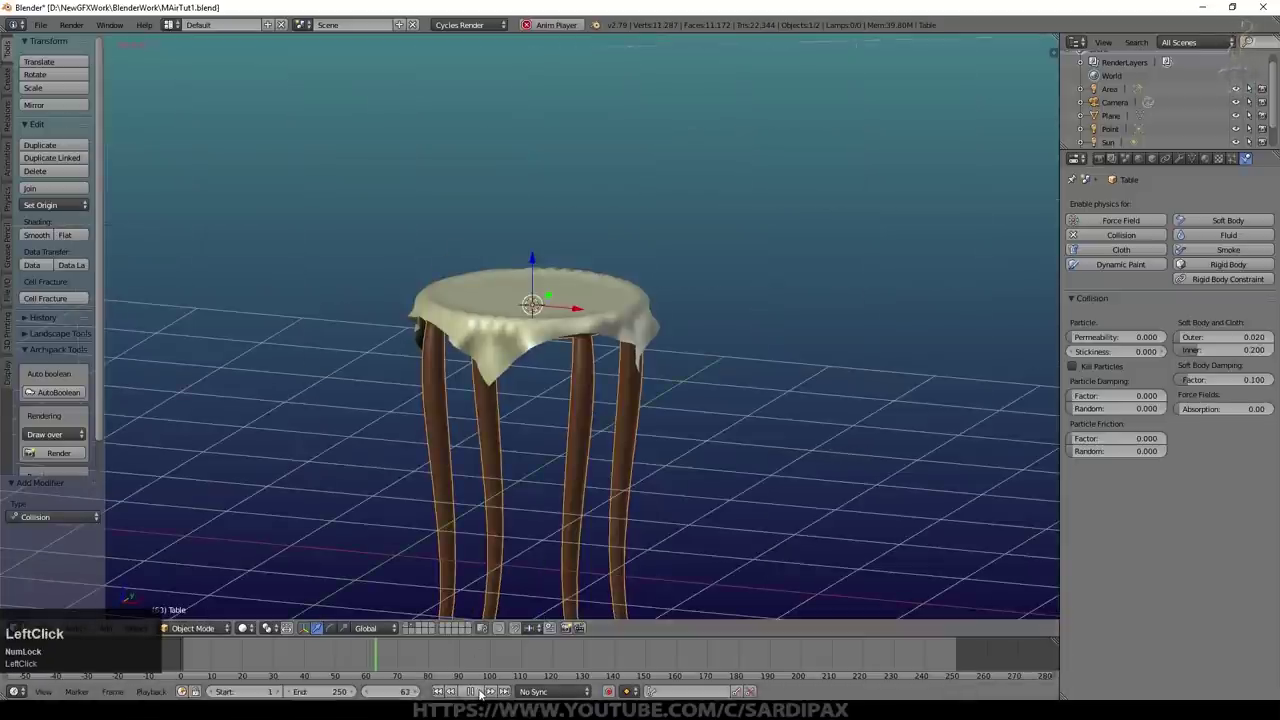
middle_click(525, 408)
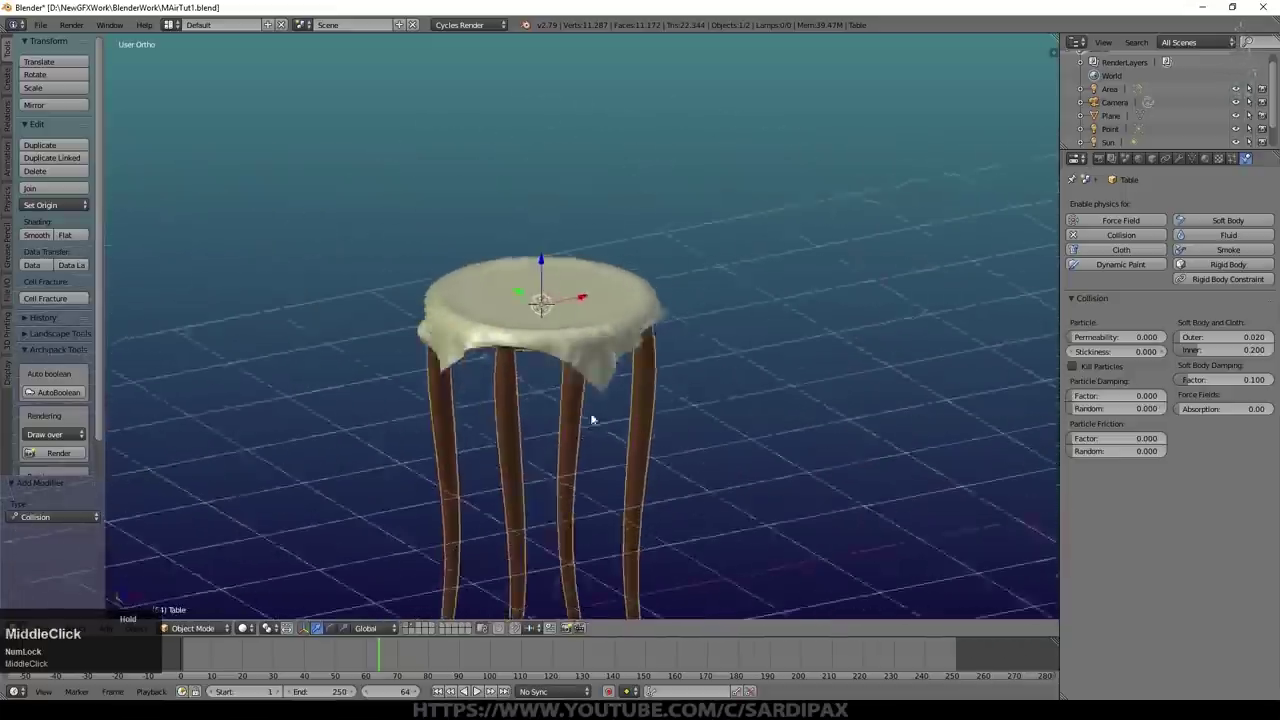
Step: Apply the cloth simulation so the draped shape becomes permanent mesh, leaving no modifiers
click(589, 385)
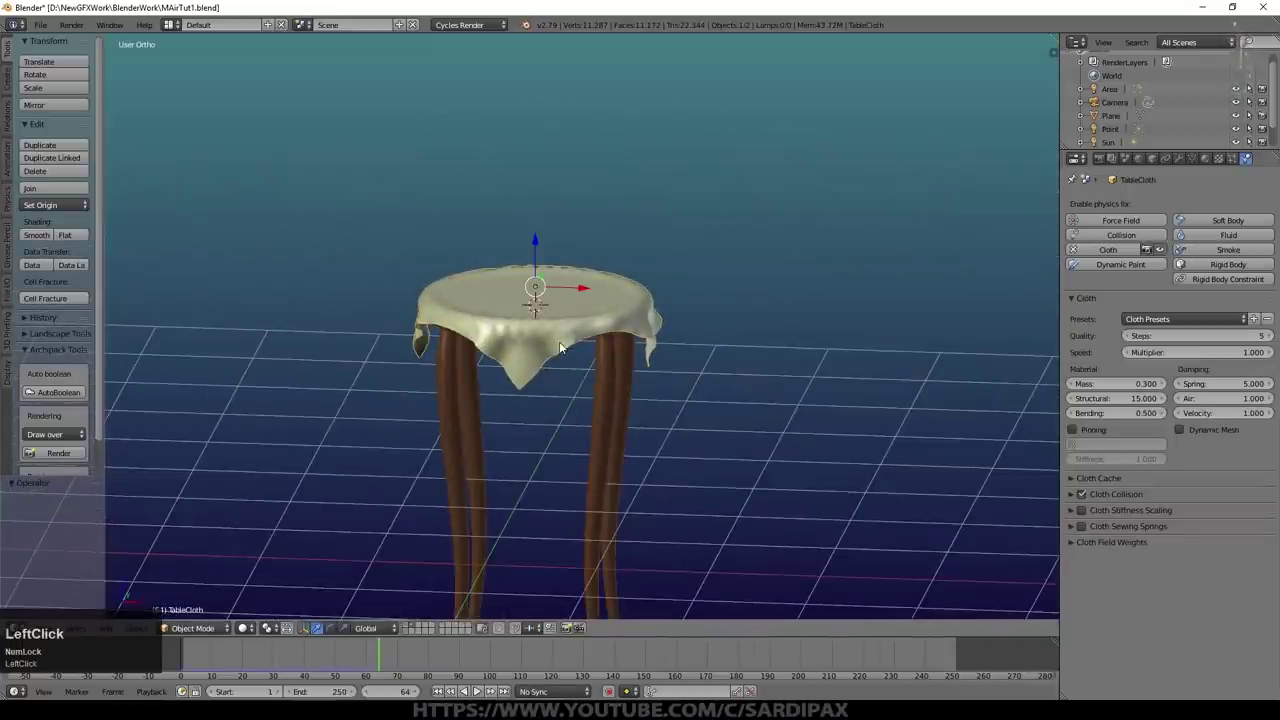
click(1185, 160)
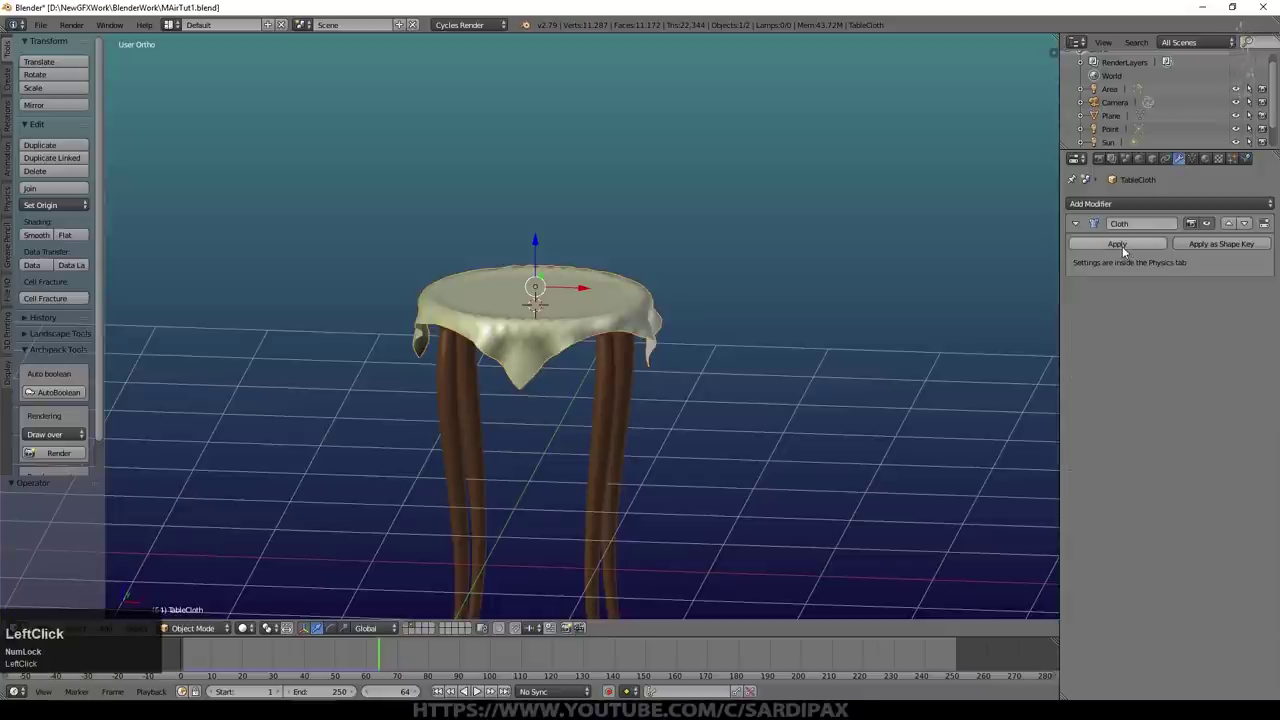
click(1128, 248)
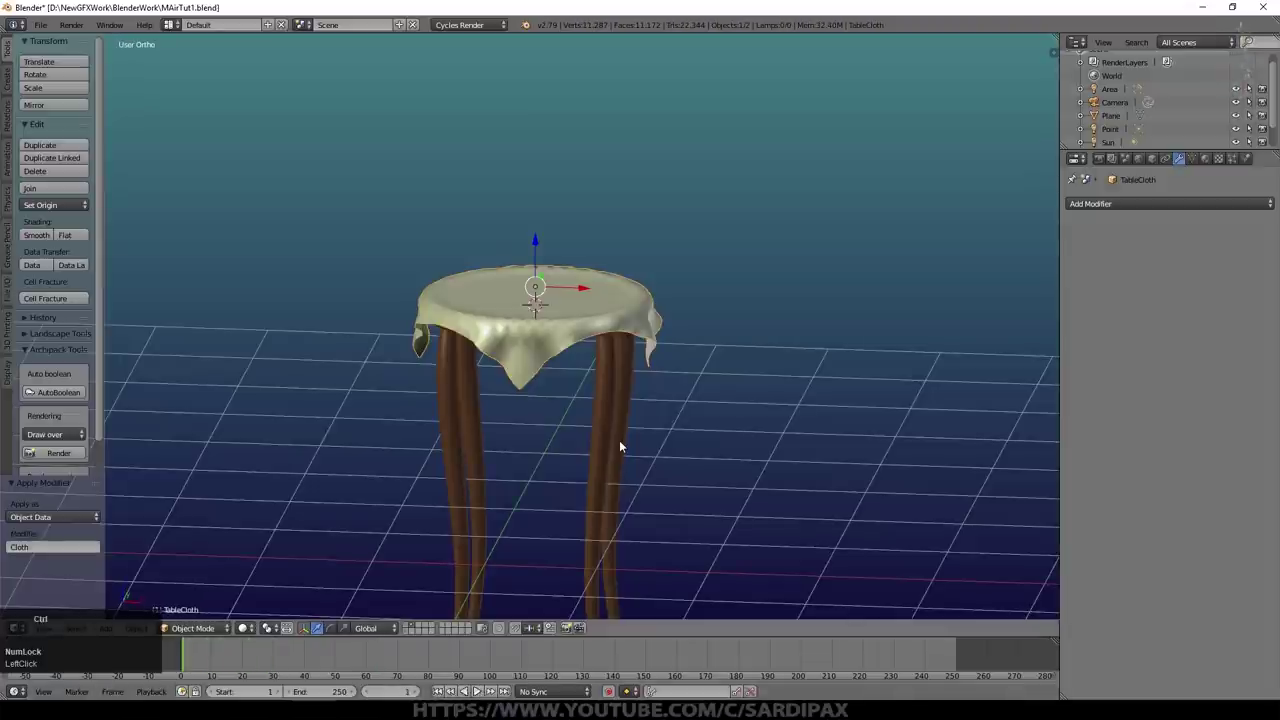
key(ctrl+2)
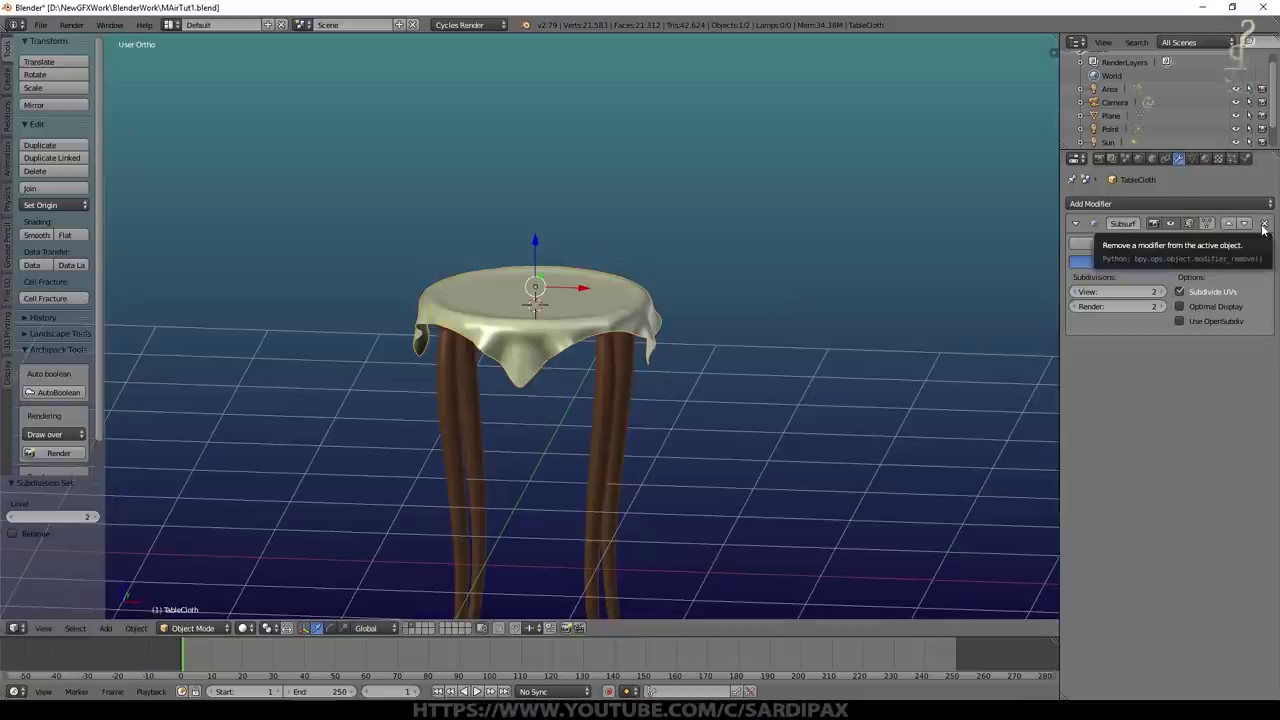
click(1270, 228)
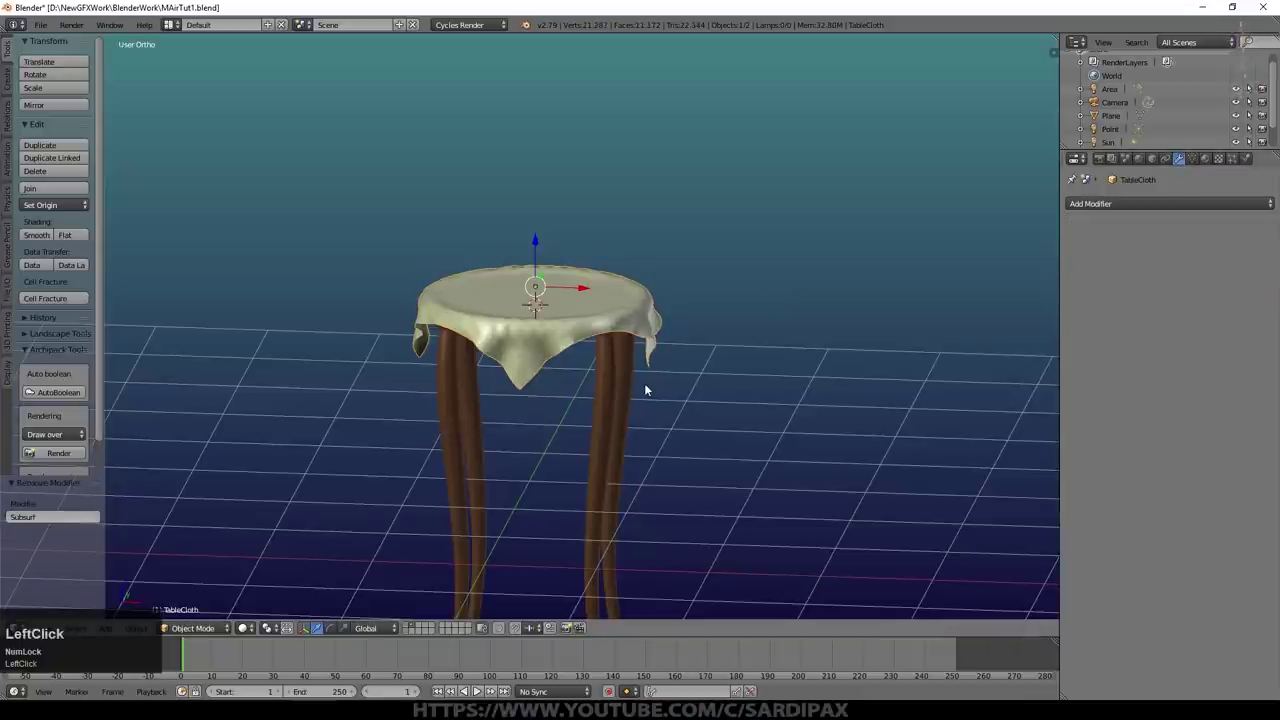
scroll(up, 3)
middle_click(630, 428)
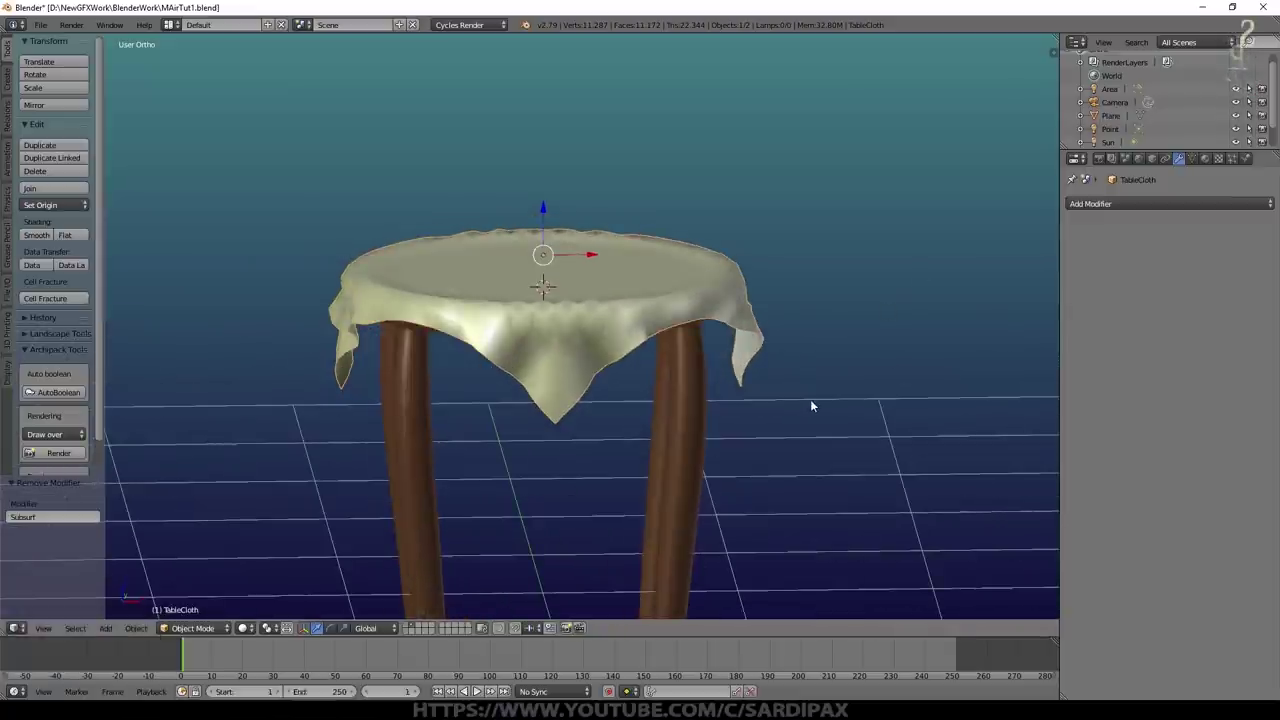
Step: Unwrap the draped tablecloth mesh with U > Unwrap
key(Tab)
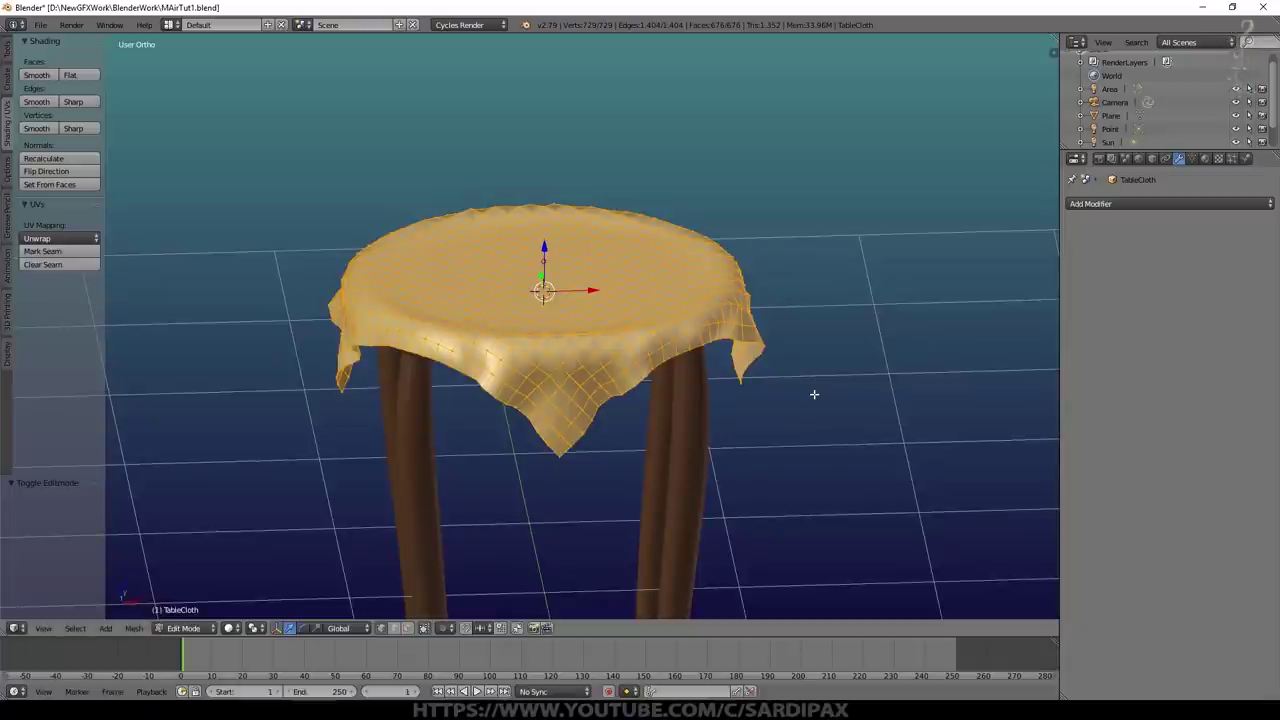
key(u)
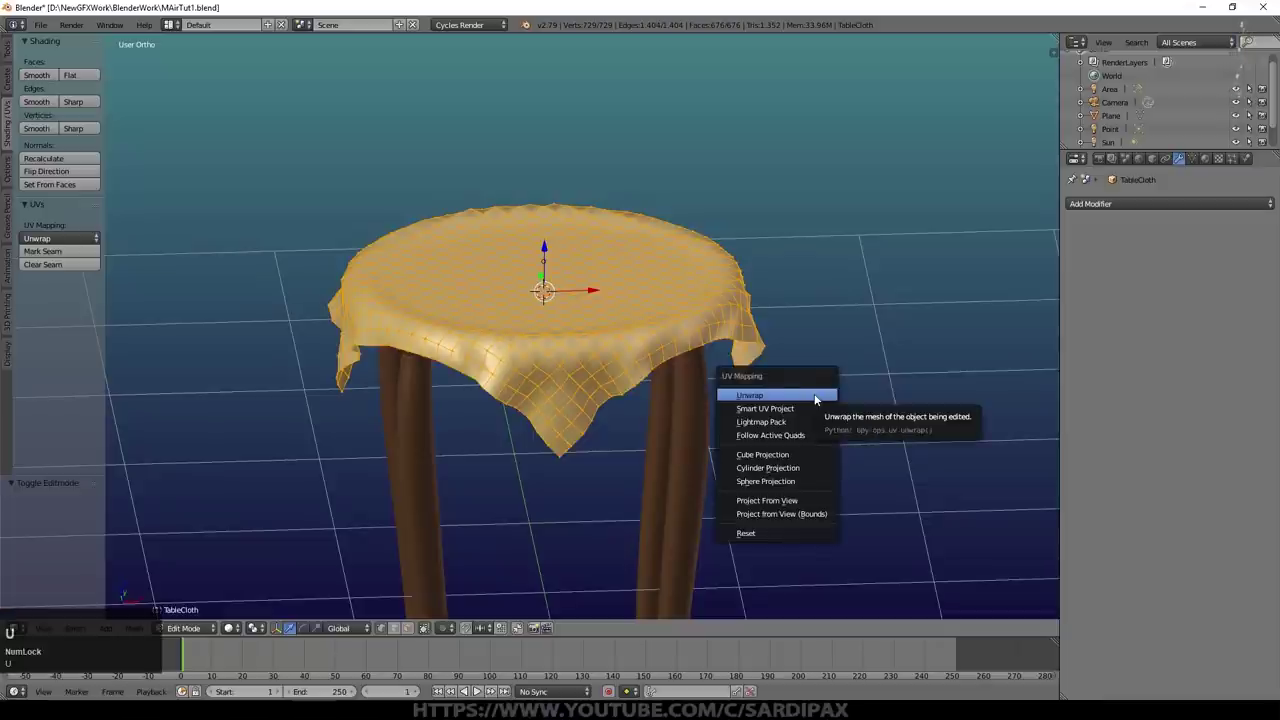
click(817, 397)
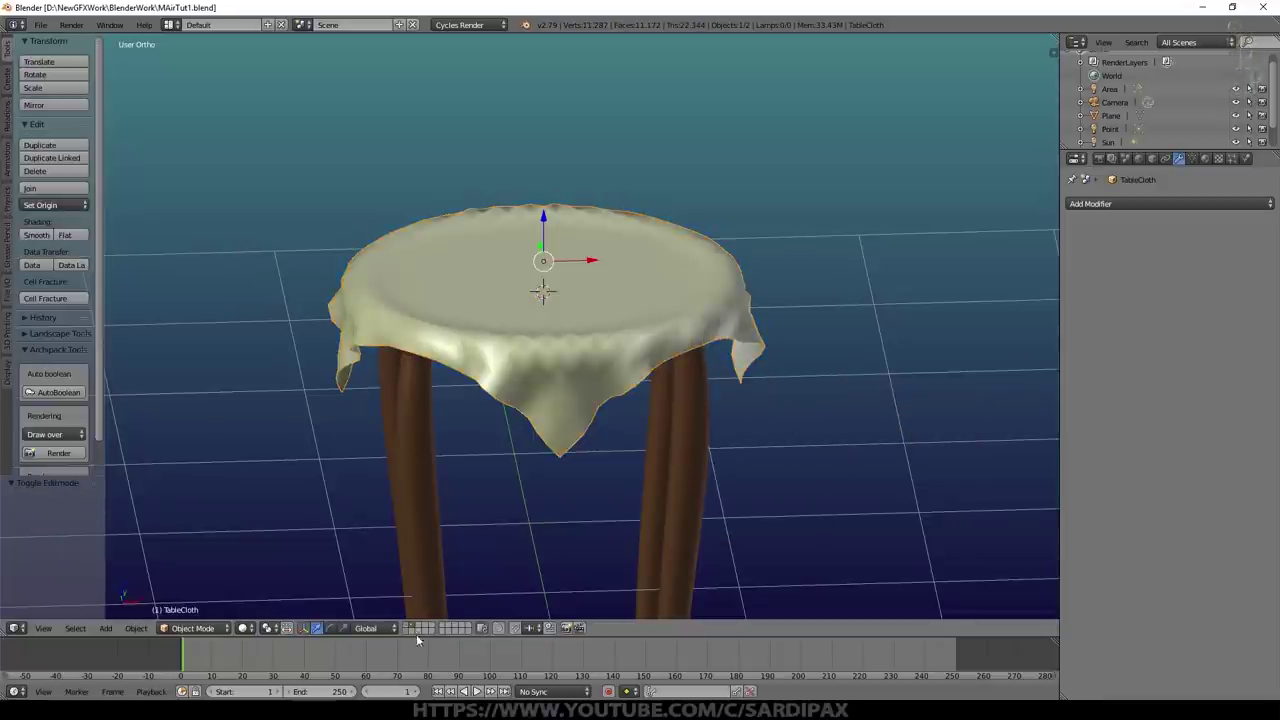
click(553, 271)
Step: From top view add a circle mesh above the covered table as the vase base
key(KP_7)
key(shift+a)
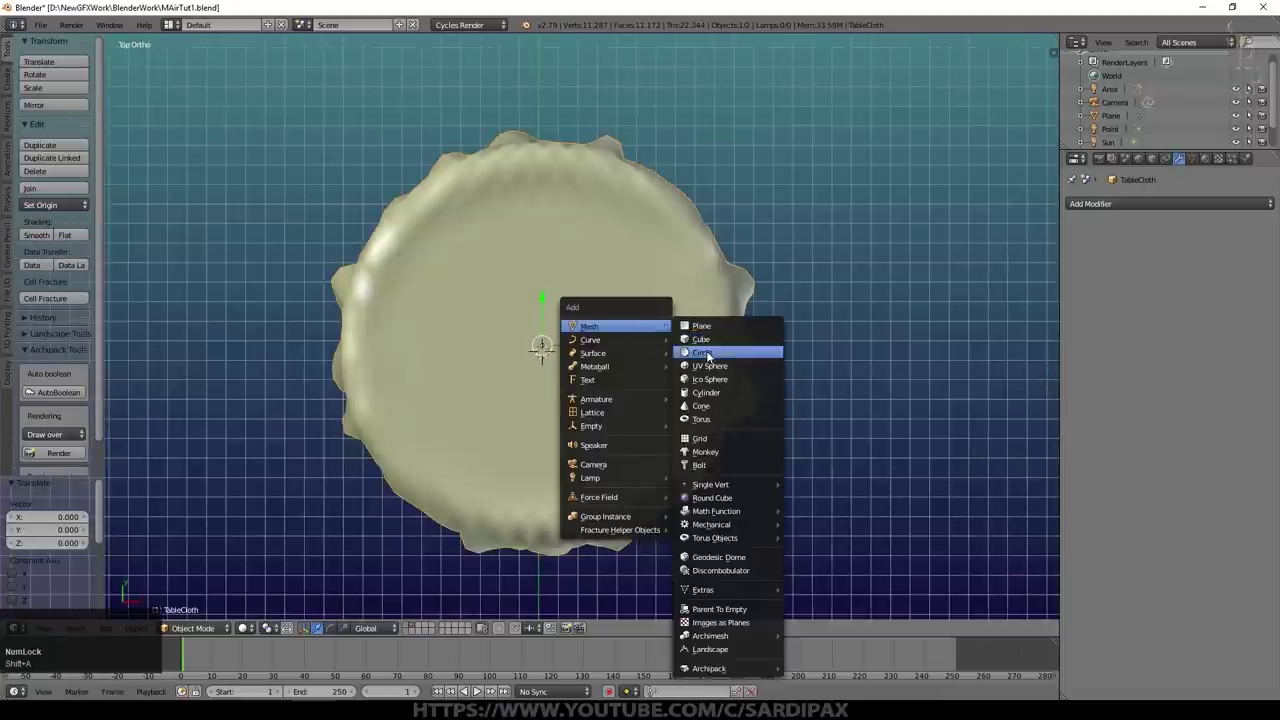
click(710, 354)
middle_click(596, 402)
click(566, 221)
middle_click(690, 308)
scroll(up, 3)
Step: Extrude and scale the circle's rings into a vase shape and add a Subdivision Surface modifier
key(Tab)
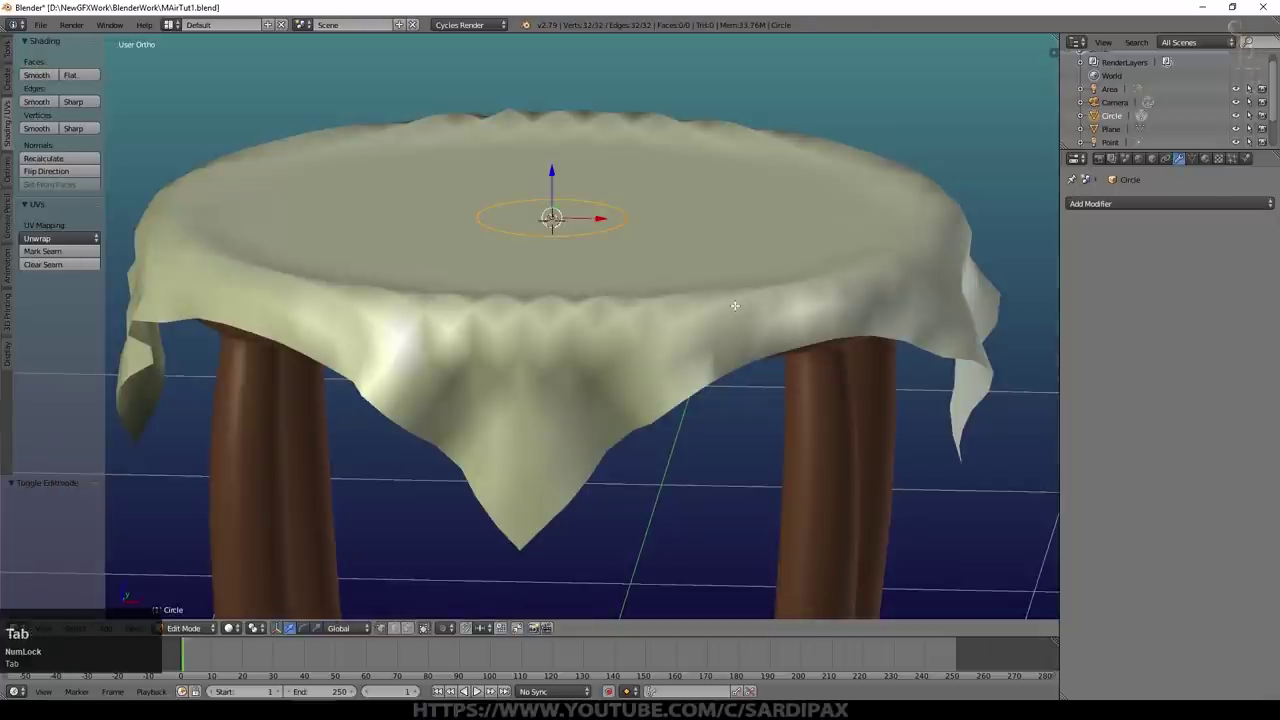
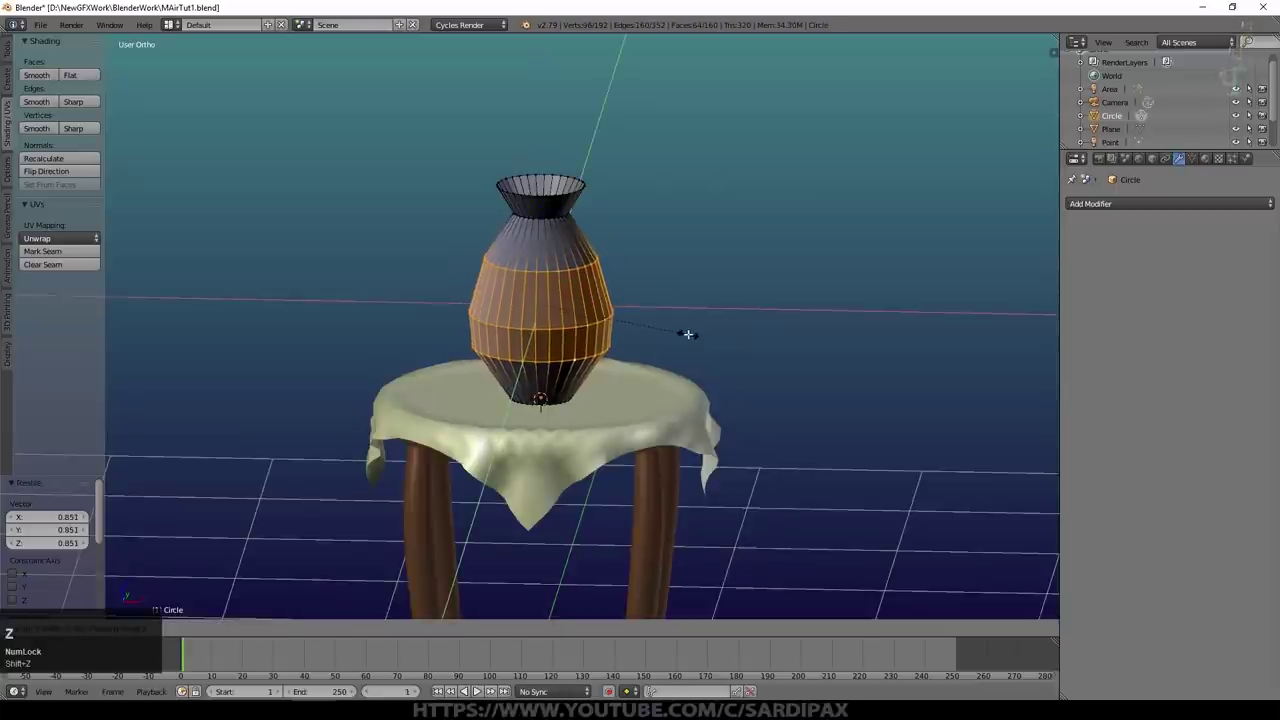
click(682, 322)
key(Tab)
key(ctrl+2)
click(47, 237)
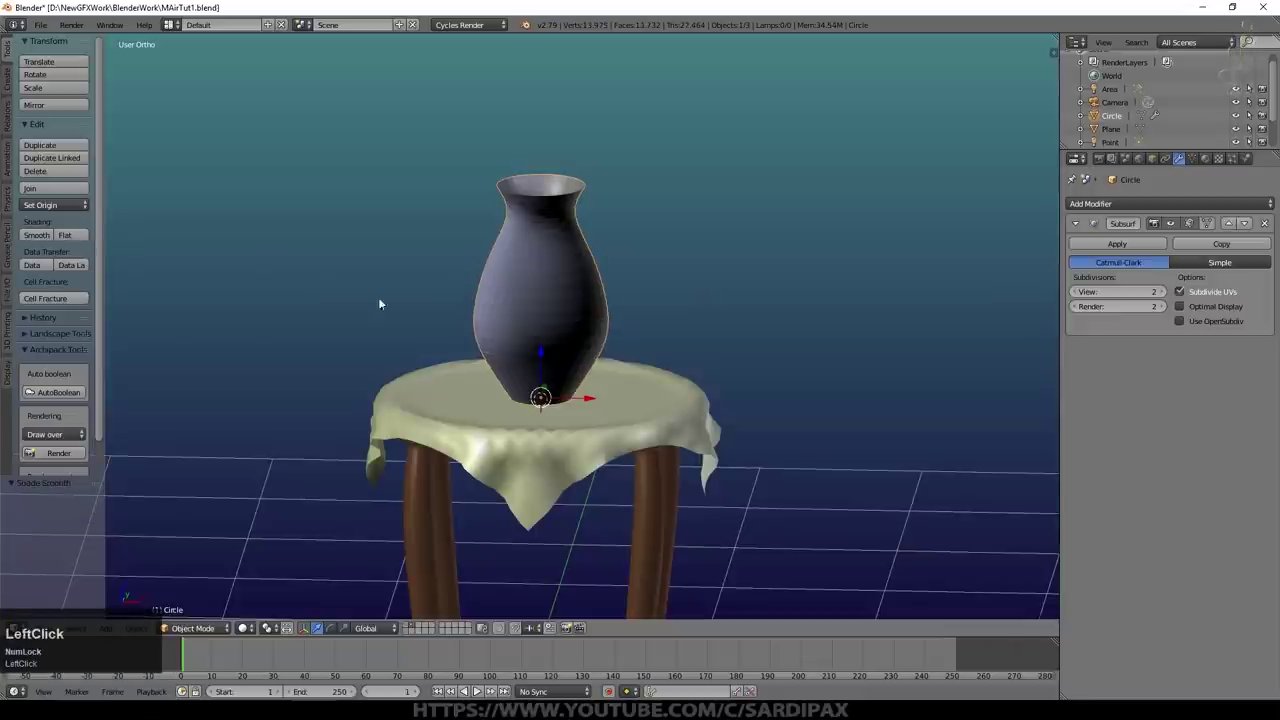
Step: Recalculate the vase's normals and move its Solidify modifier above the Subsurf
key(Tab)
key(a)
key(a)
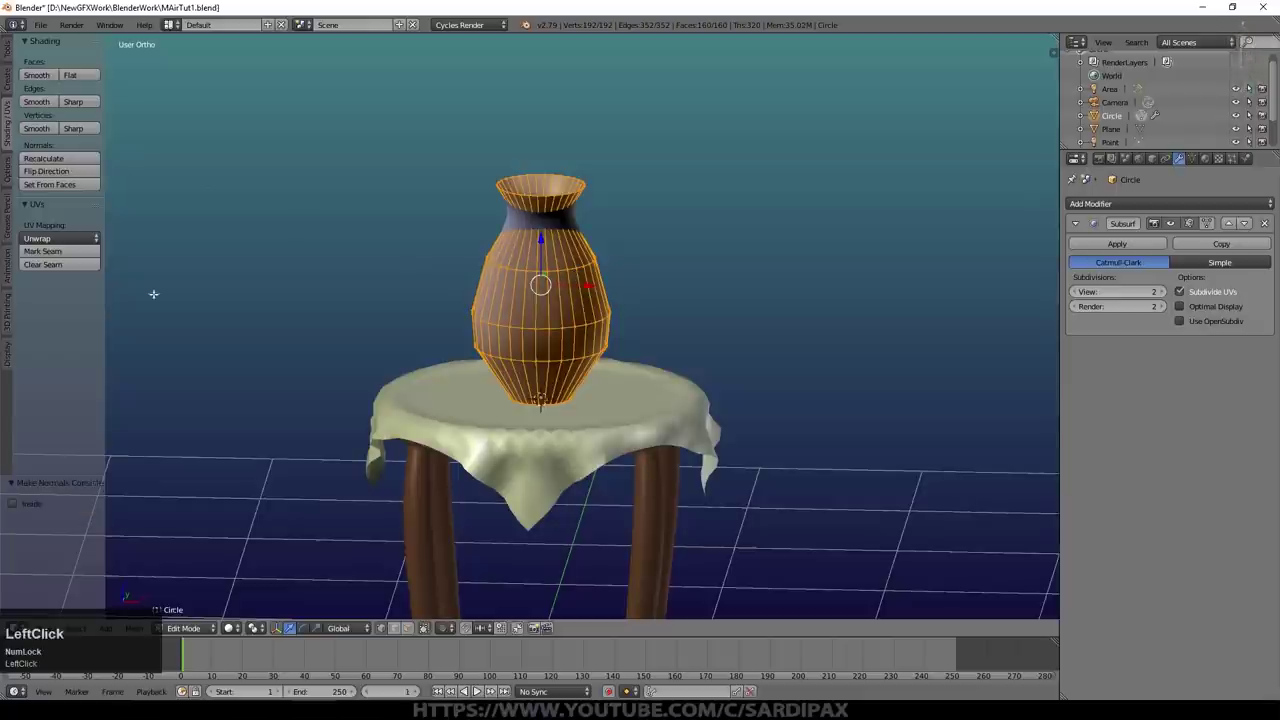
middle_click(662, 248)
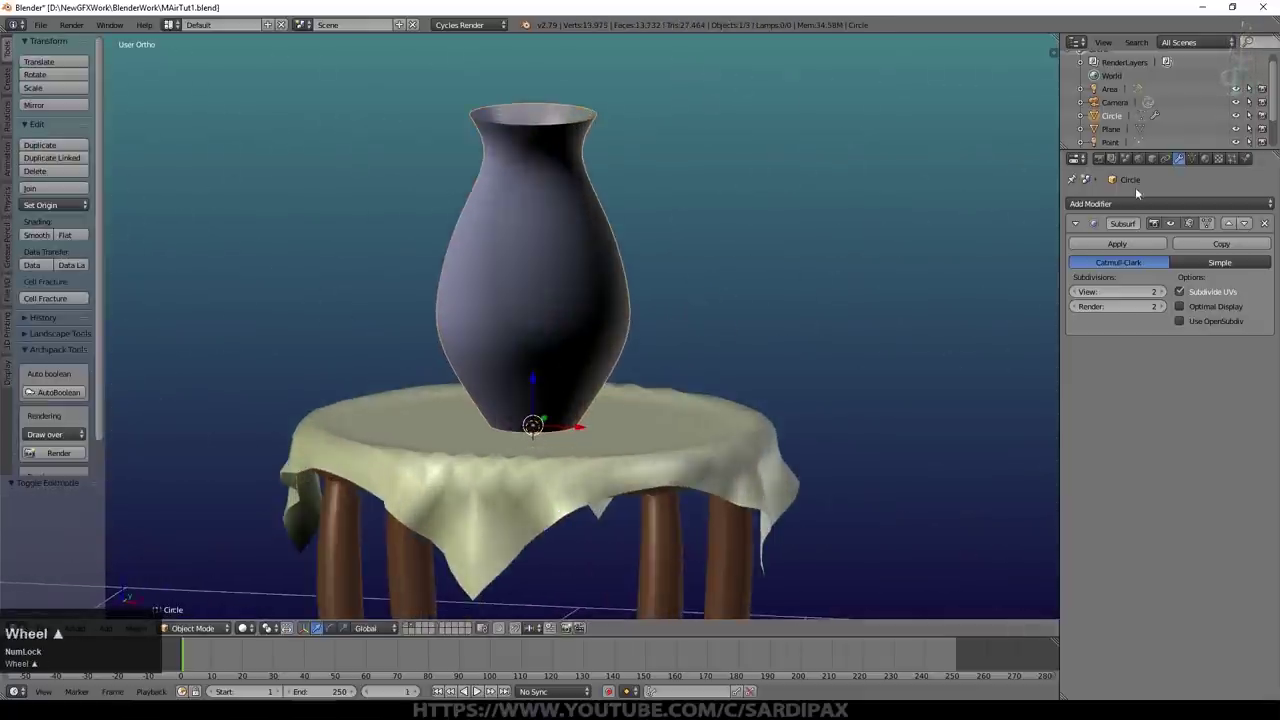
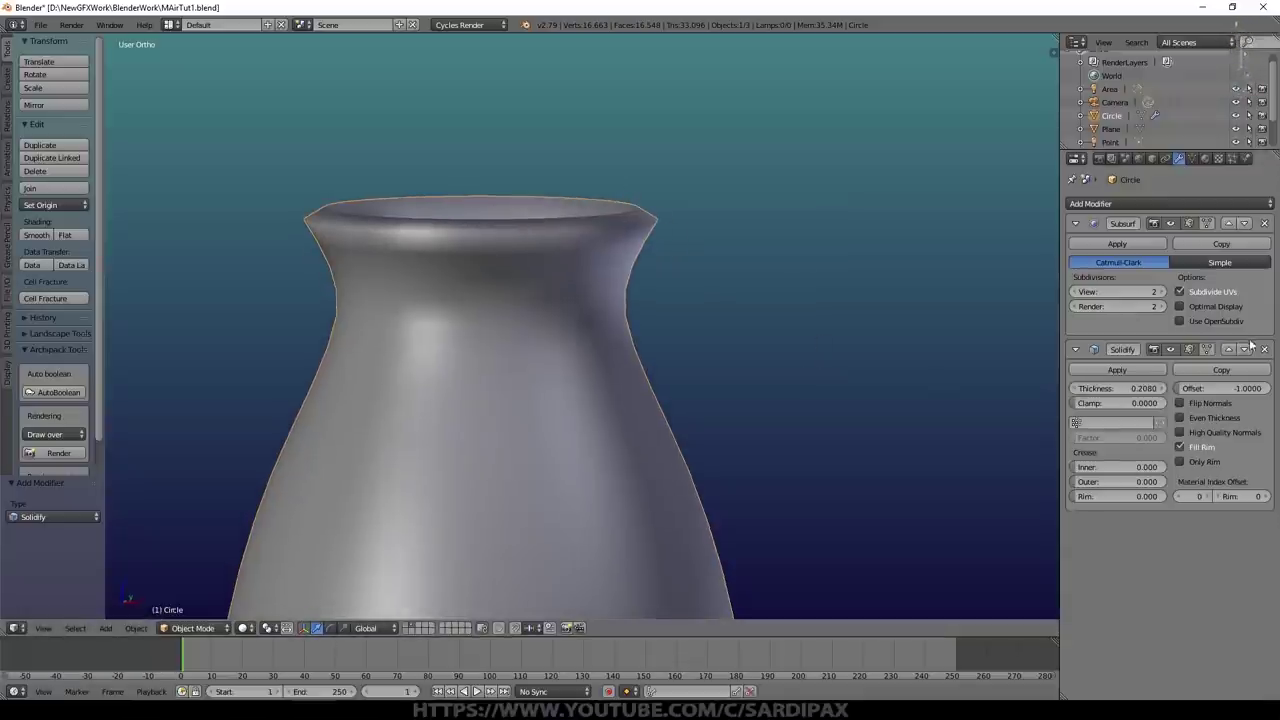
click(1232, 348)
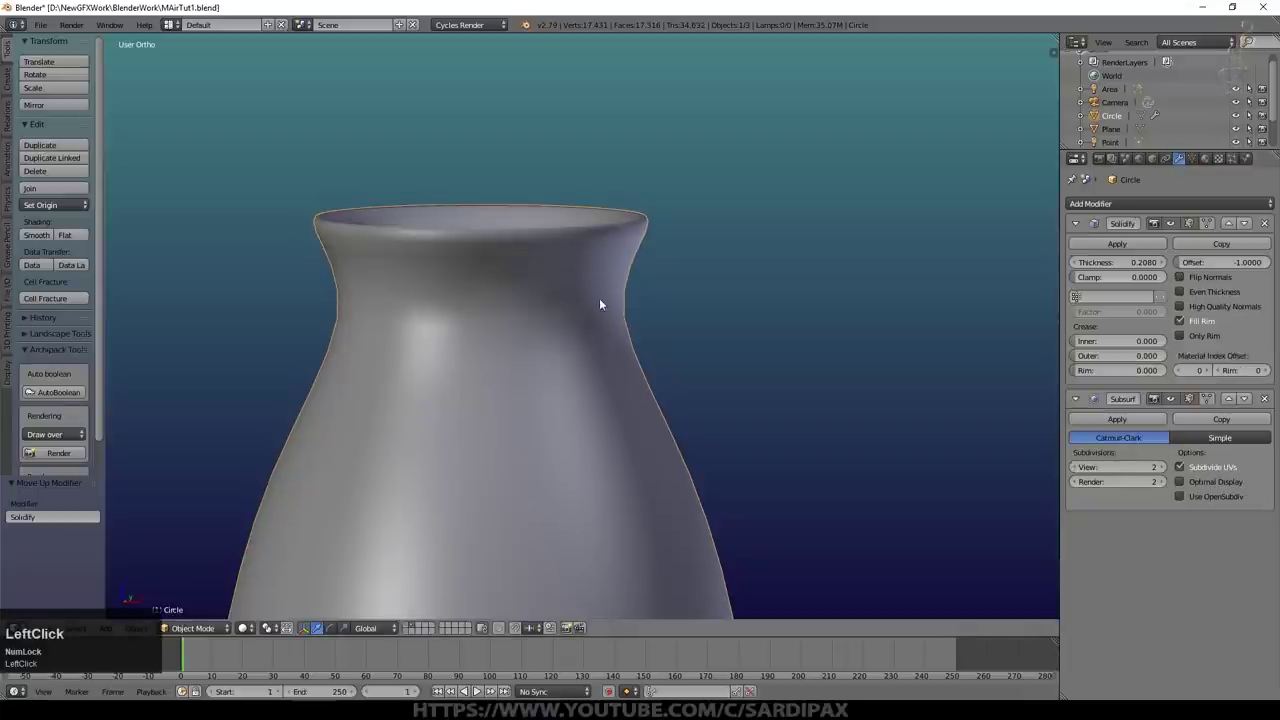
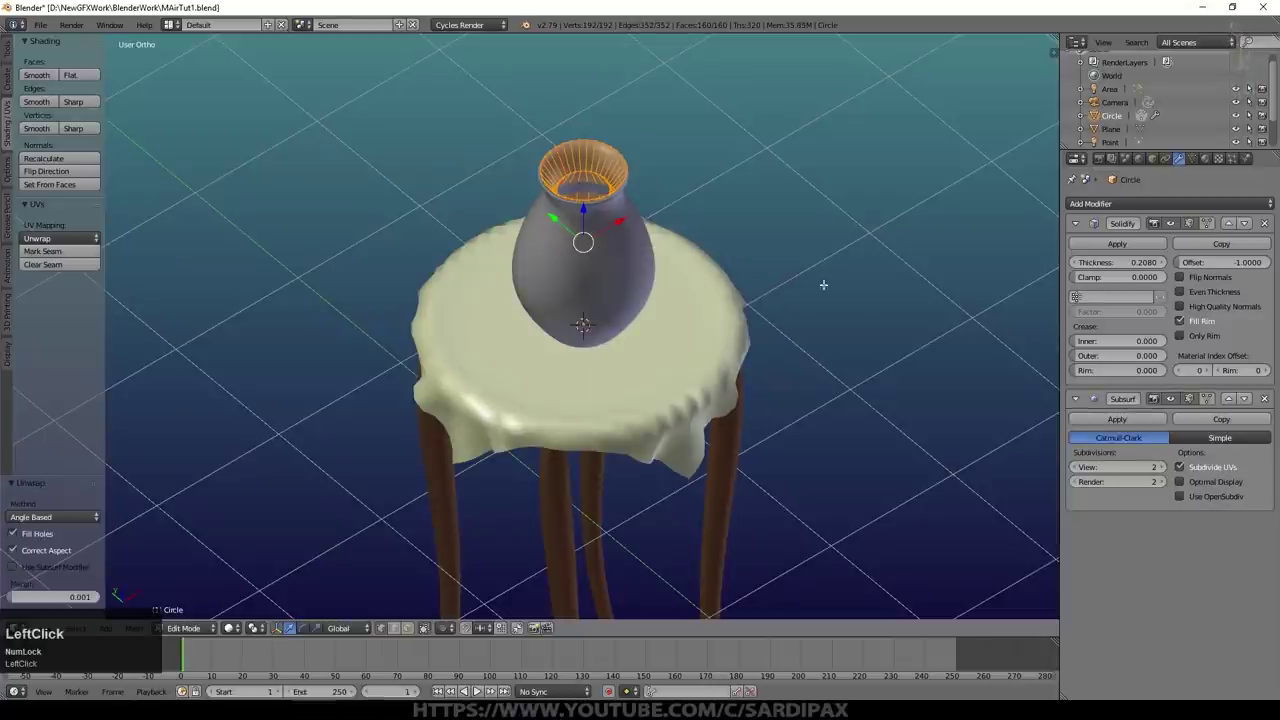
Step: Switch the split area to the UV/Image Editor and inspect the vase's UV layout
key(Tab)
click(1055, 24)
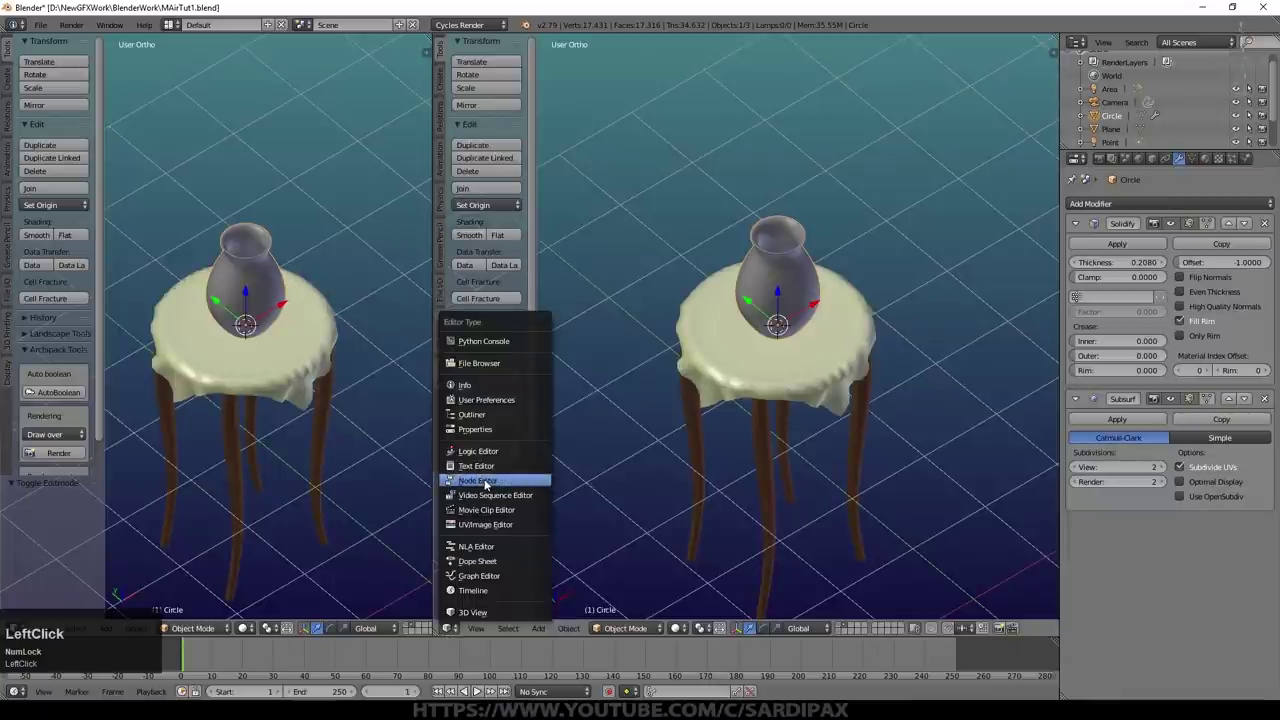
click(499, 528)
key(Tab)
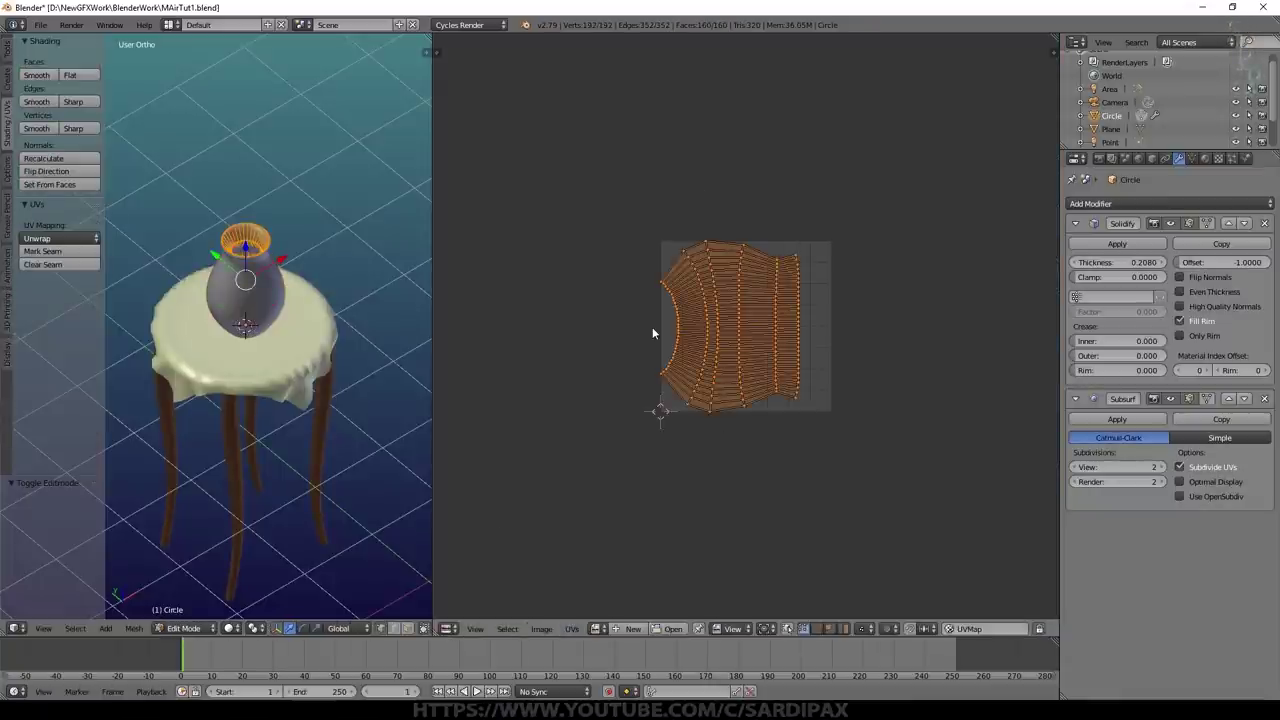
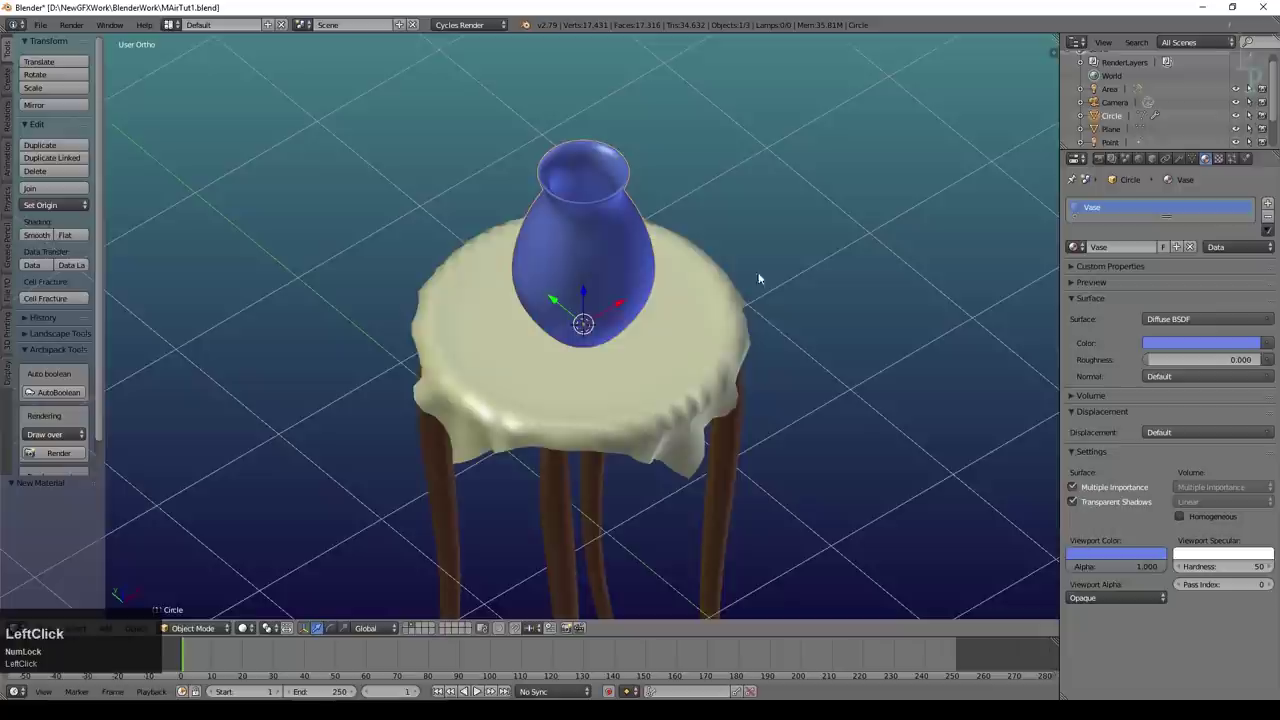
middle_click(774, 316)
scroll(up, 3)
Step: Save the file and give the vase a new blue diffuse material named Vase
key(KP_1)
key(ctrl+s)
click(658, 238)
middle_click(717, 214)
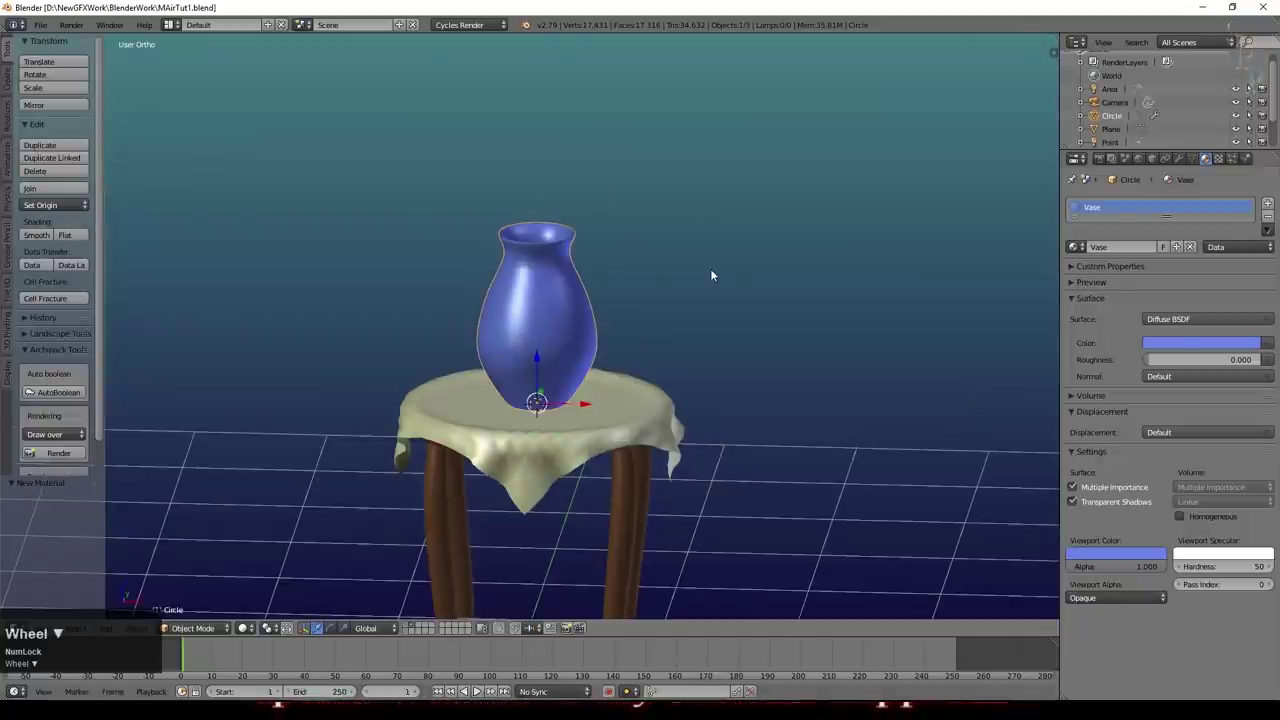
scroll(down, 3)
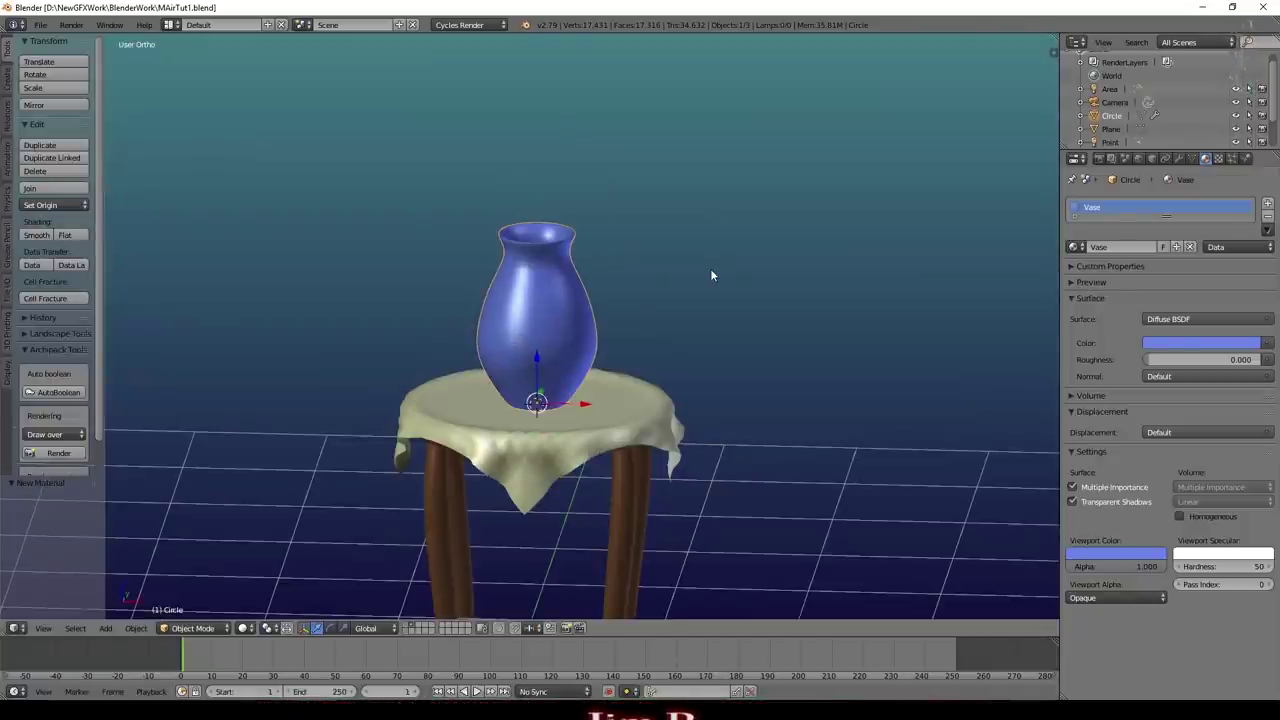
middle_click(693, 325)
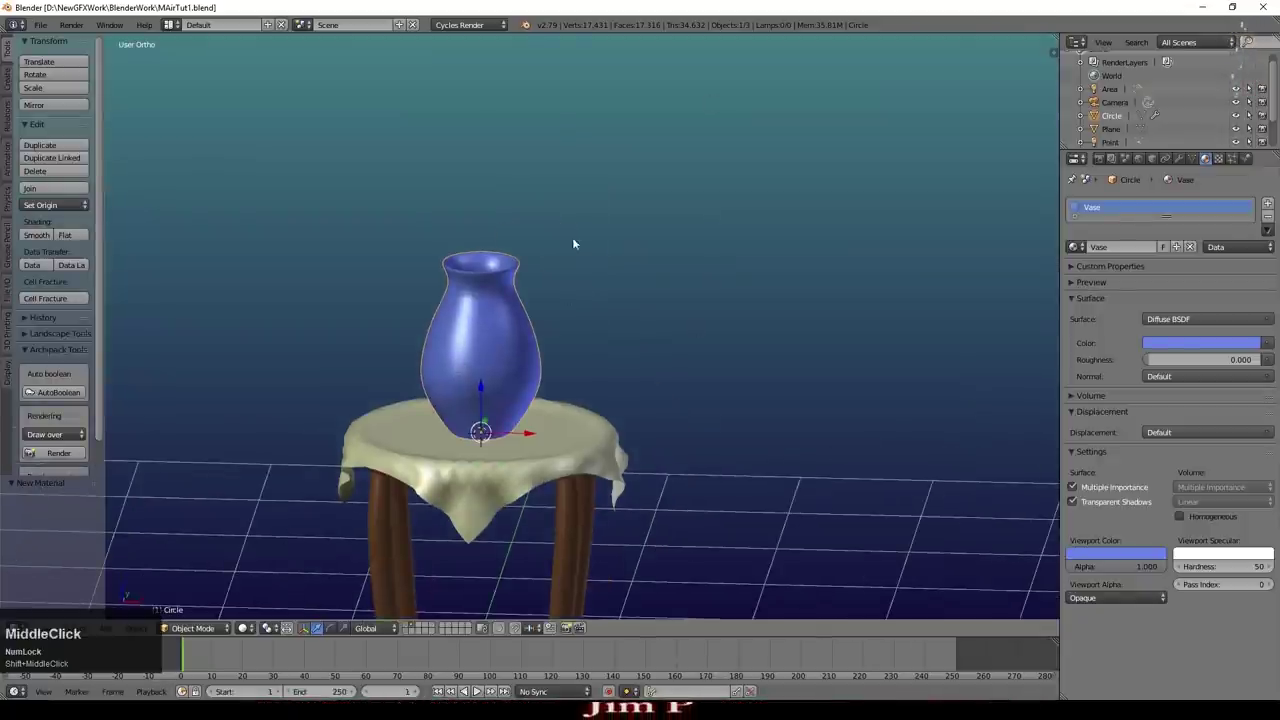
click(478, 599)
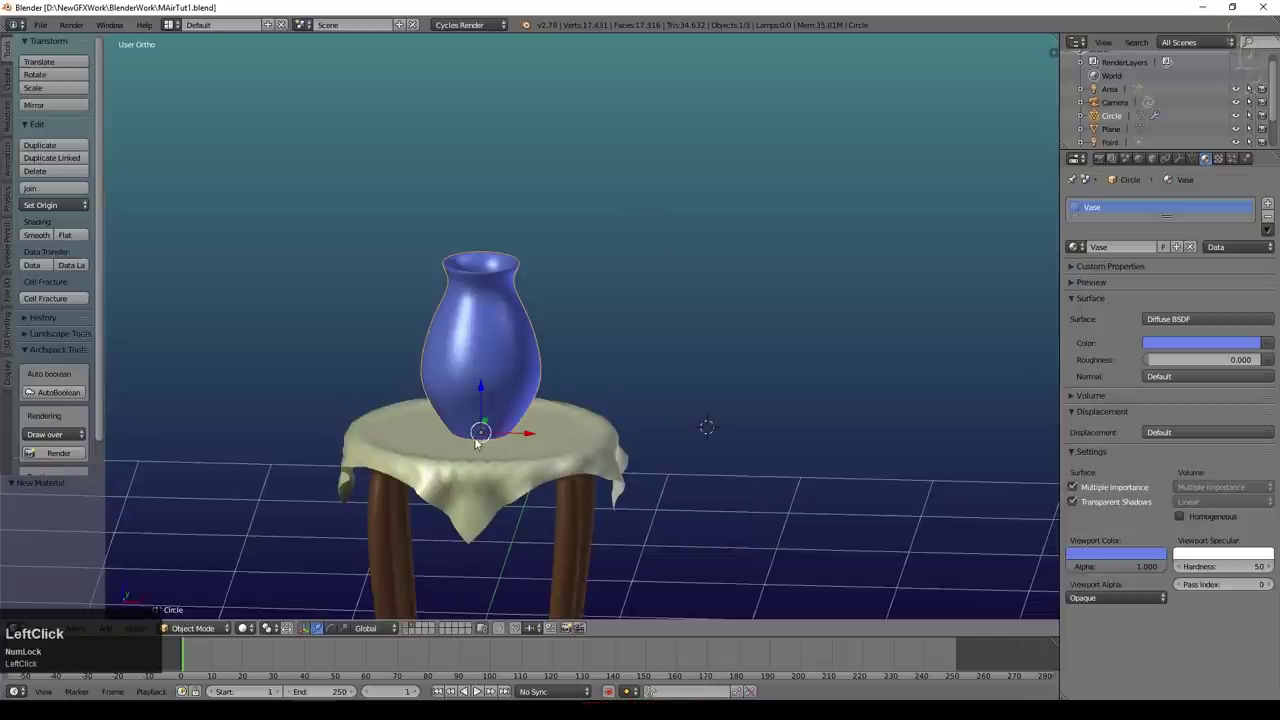
Step: Snap the 3D cursor to the vase's base and hide the table and vase
key(shift+s)
click(547, 453)
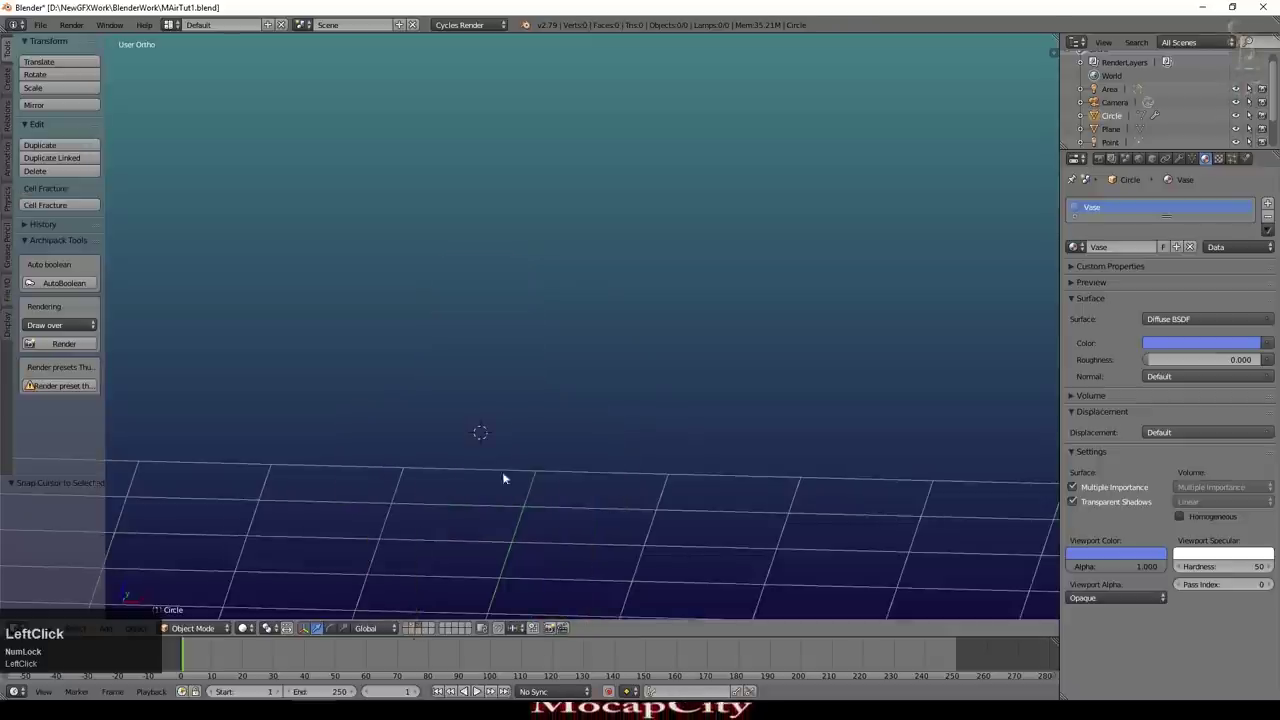
key(ctrl+s)
click(524, 408)
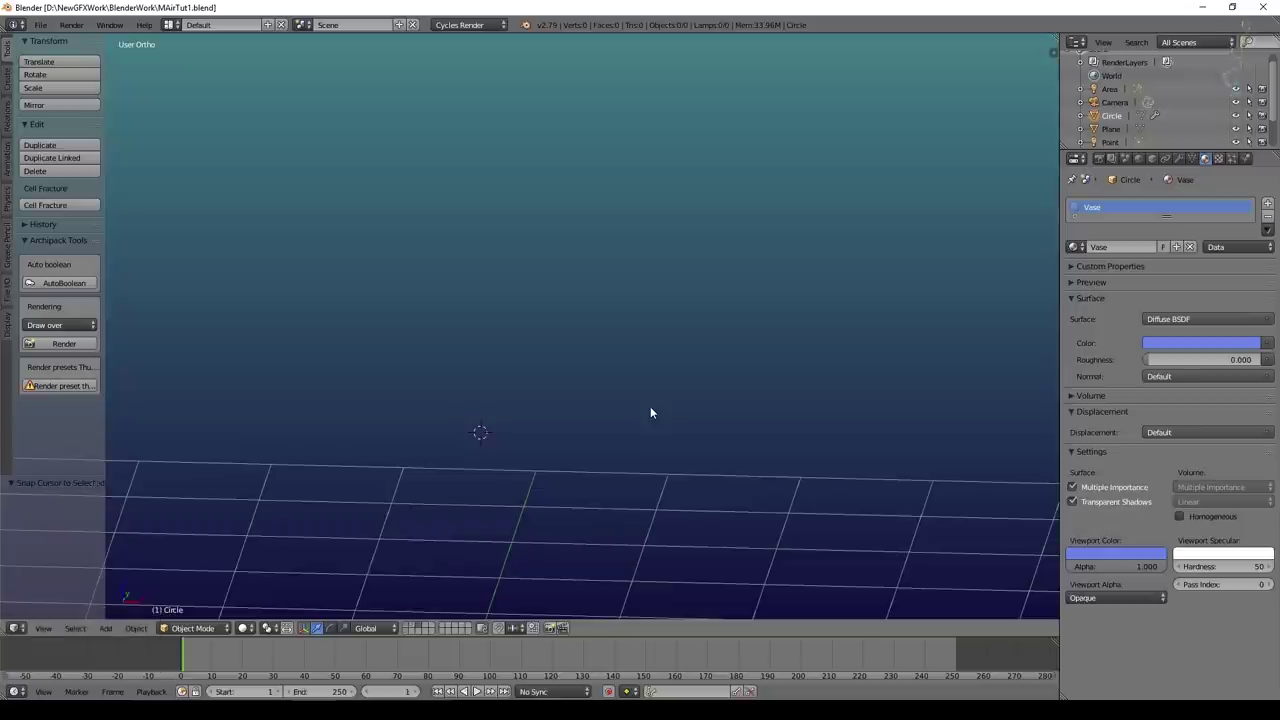
Step: Add a circle mesh at the cursor and set its Vertices to 12
key(shift+a)
drag(708, 87, 39, 515)
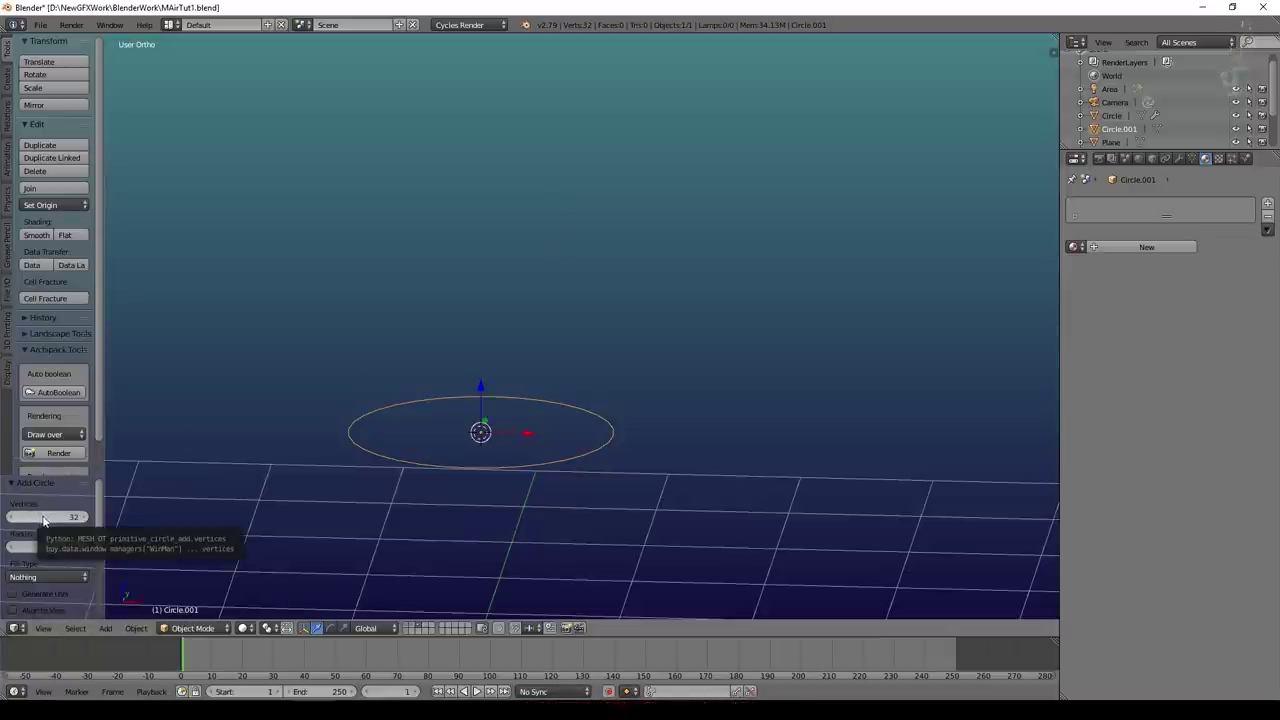
click(49, 521)
key(KP_1)
key(KP_2)
key(KP_Enter)
Step: Scale the circle down to a small ring, view it from the front and enter Edit Mode
key(s)
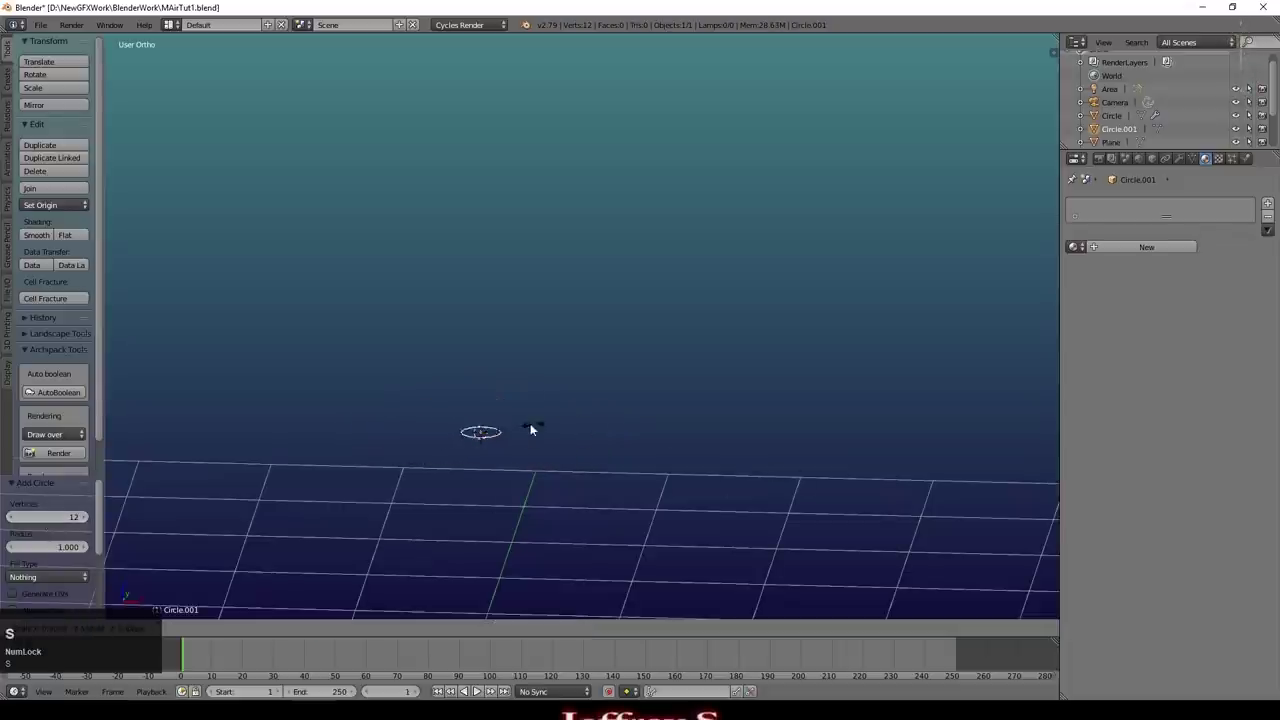
drag(496, 437, 533, 425)
key(KP_Decimal)
key(KP_1)
scroll(down, 3)
middle_click(622, 270)
scroll(down, 3)
key(s)
click(594, 418)
middle_click(567, 429)
click(503, 436)
key(Tab)
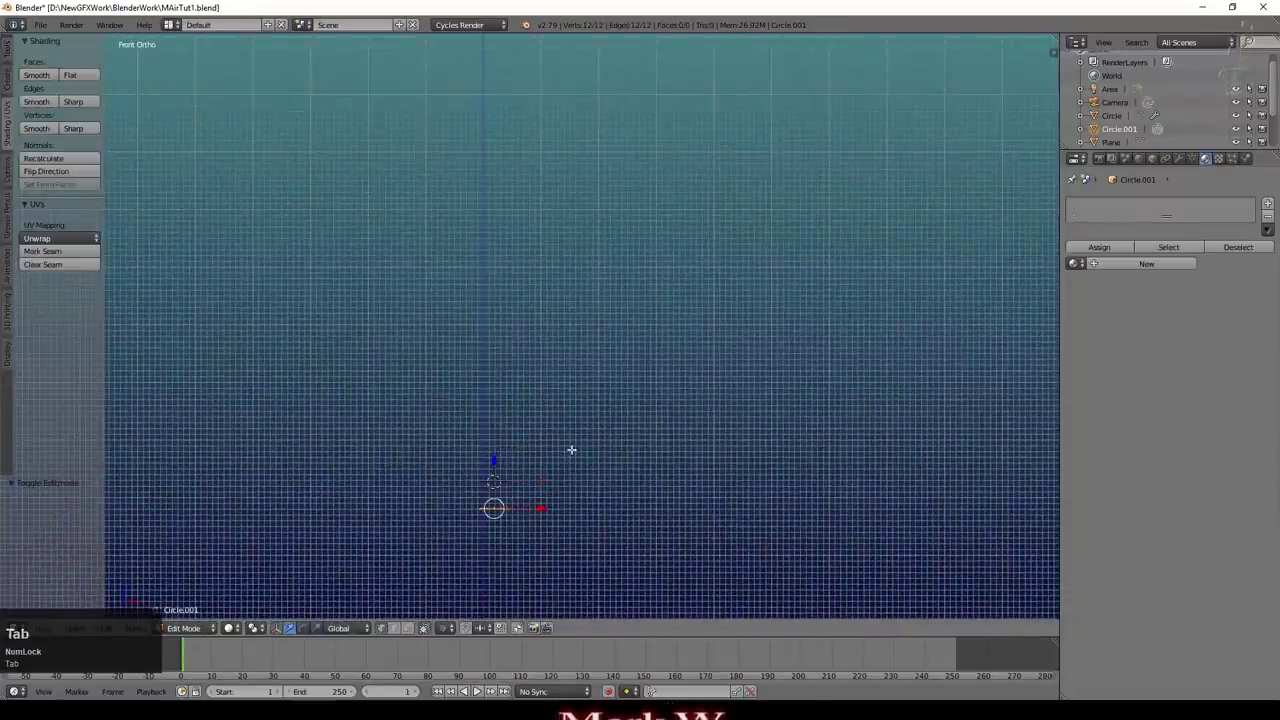
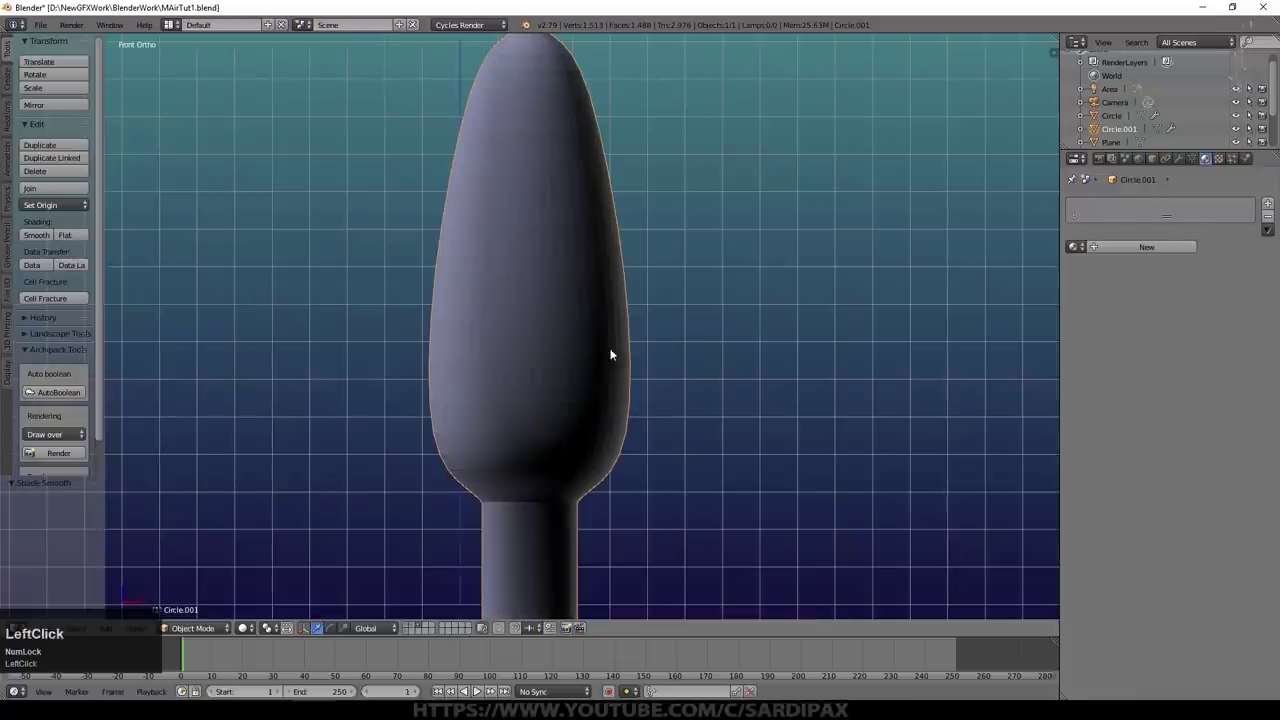
Step: Grow the selection over the bud's faces and create a vertex group assigned to them
middle_click(636, 299)
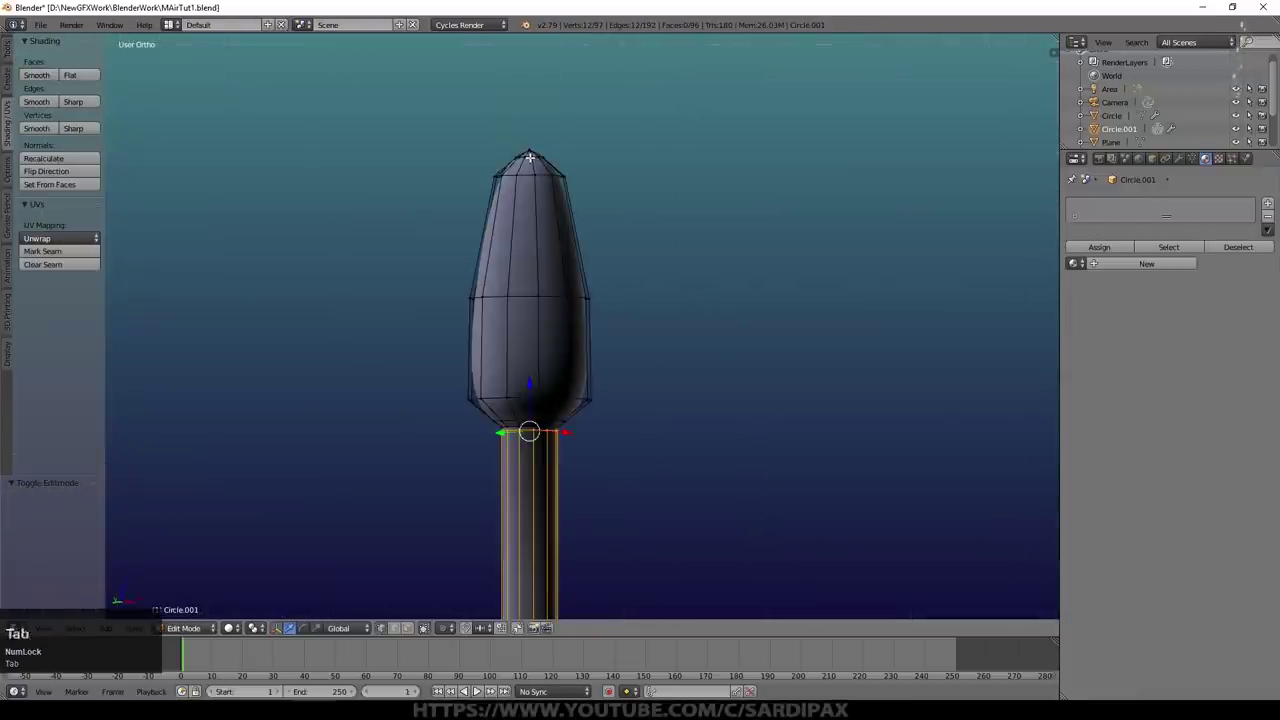
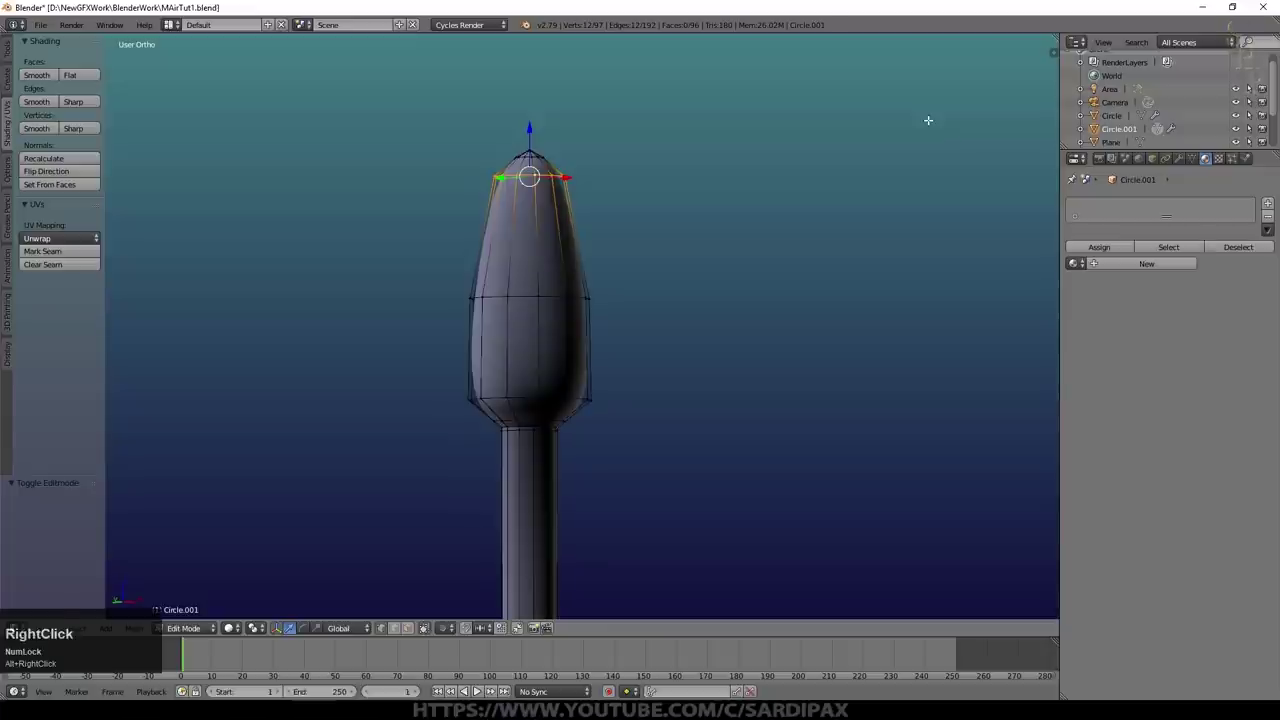
key(ctrl+KP_Add)
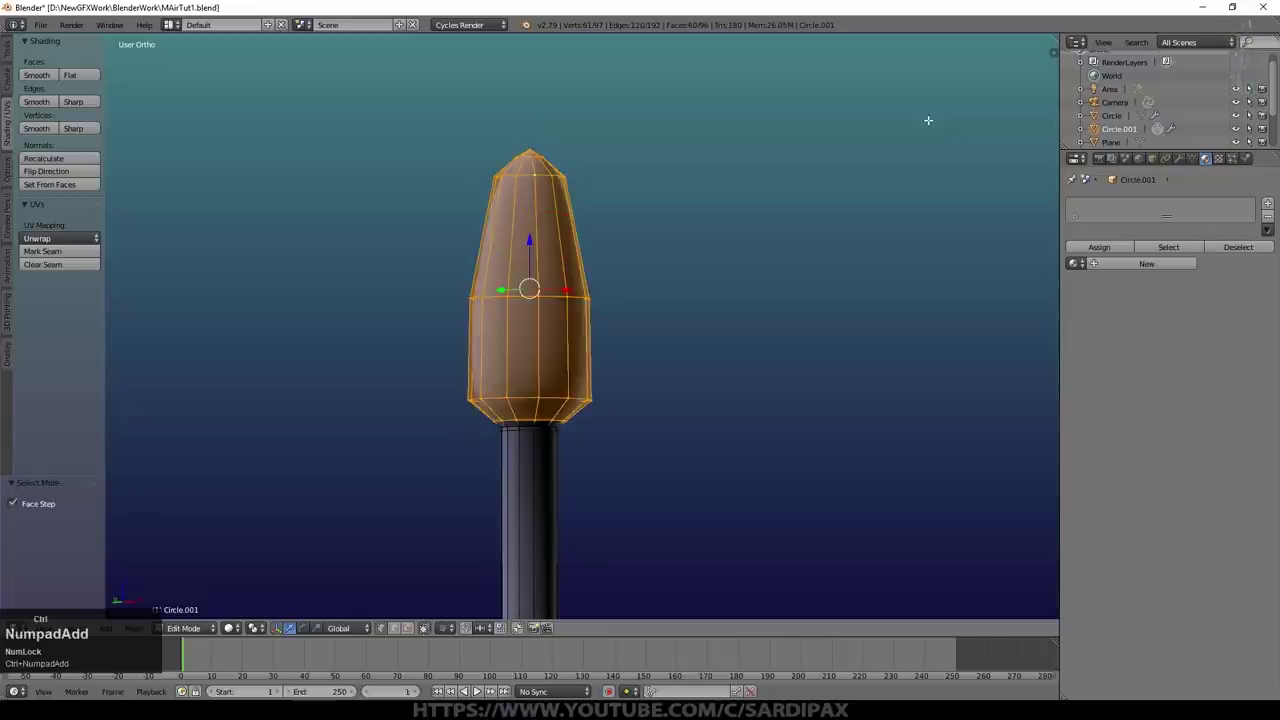
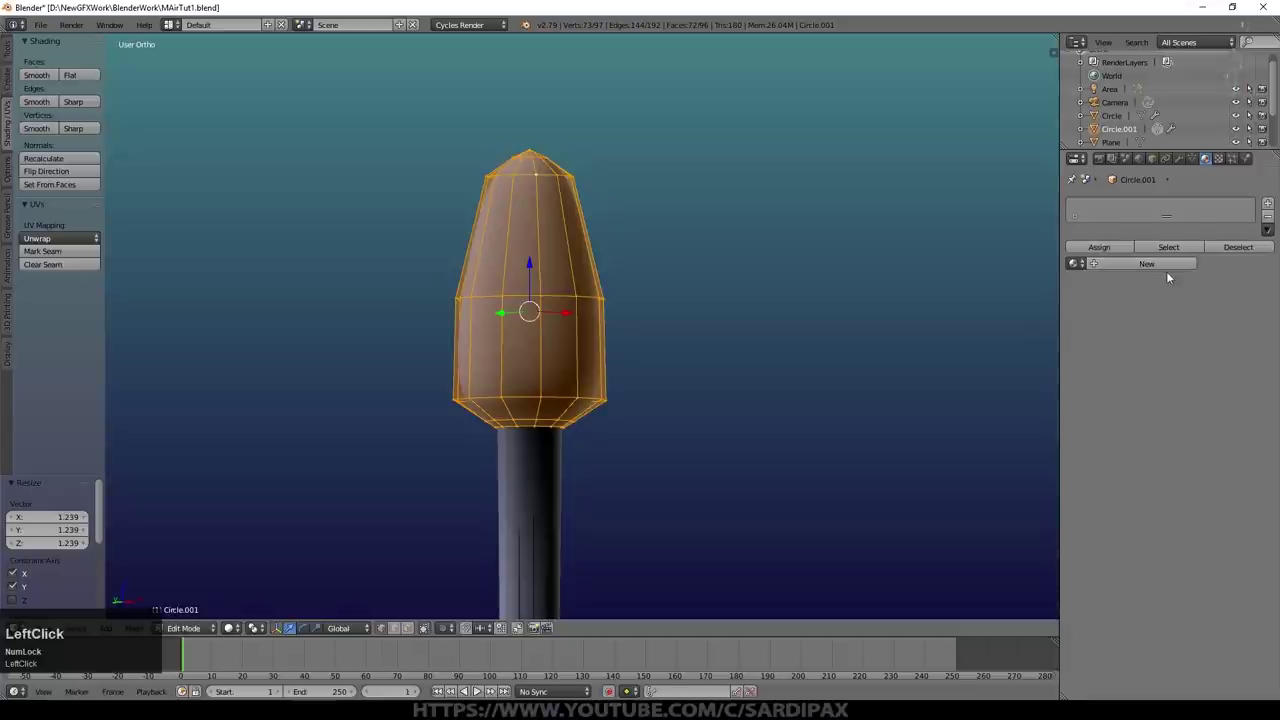
click(1204, 158)
click(1274, 312)
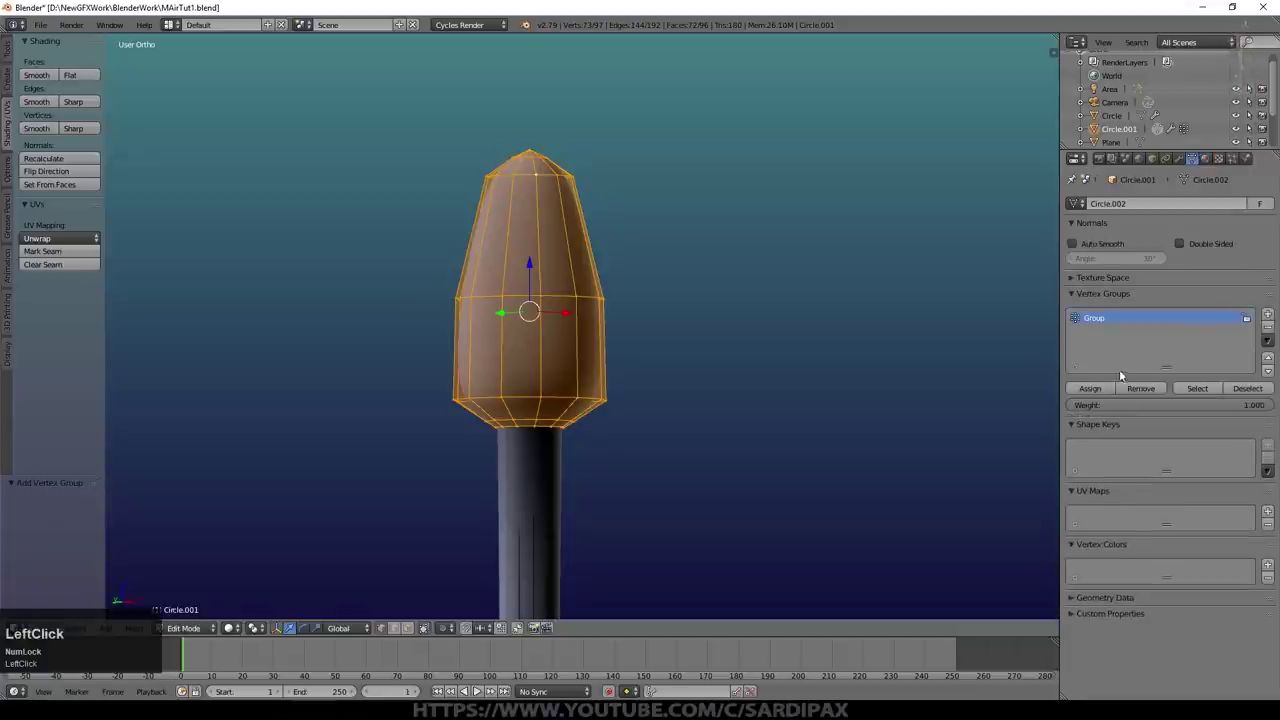
key(a)
click(1204, 392)
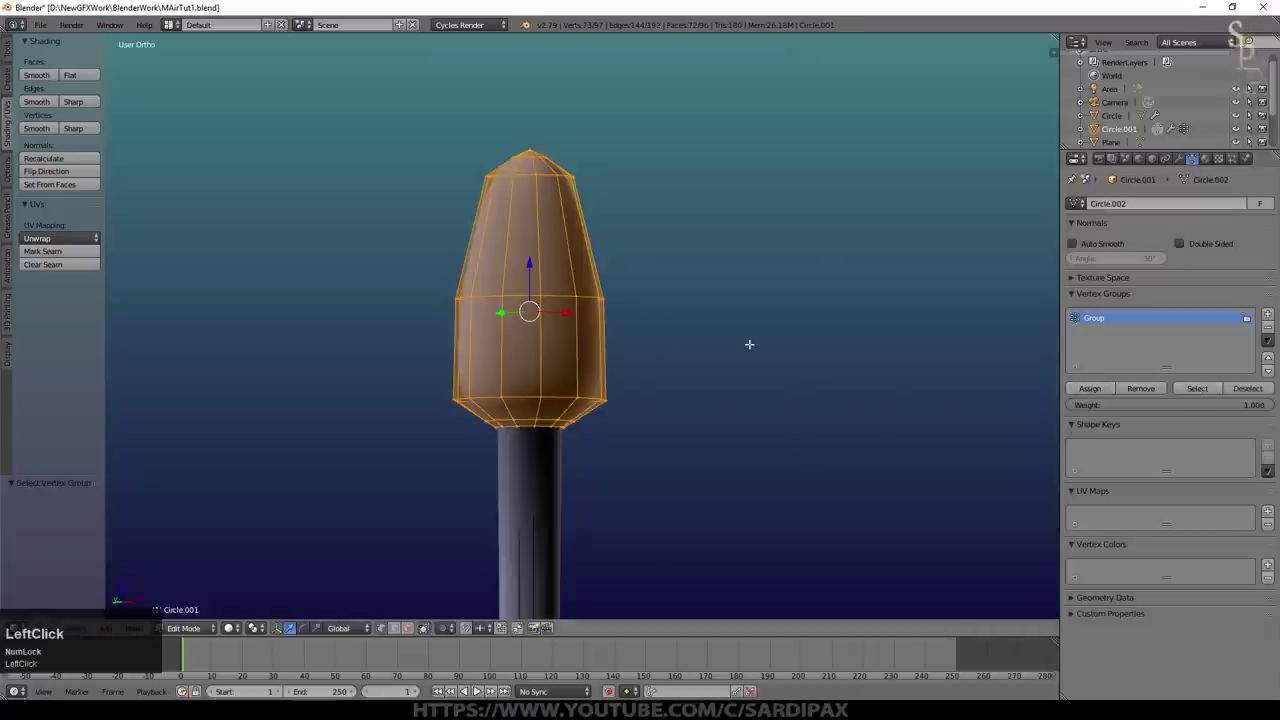
Step: Rescale the bud in Edit Mode so the seed head becomes longer and teardrop-shaped
key(Tab)
key(ctrl+s)
click(755, 347)
scroll(down, 3)
middle_click(591, 294)
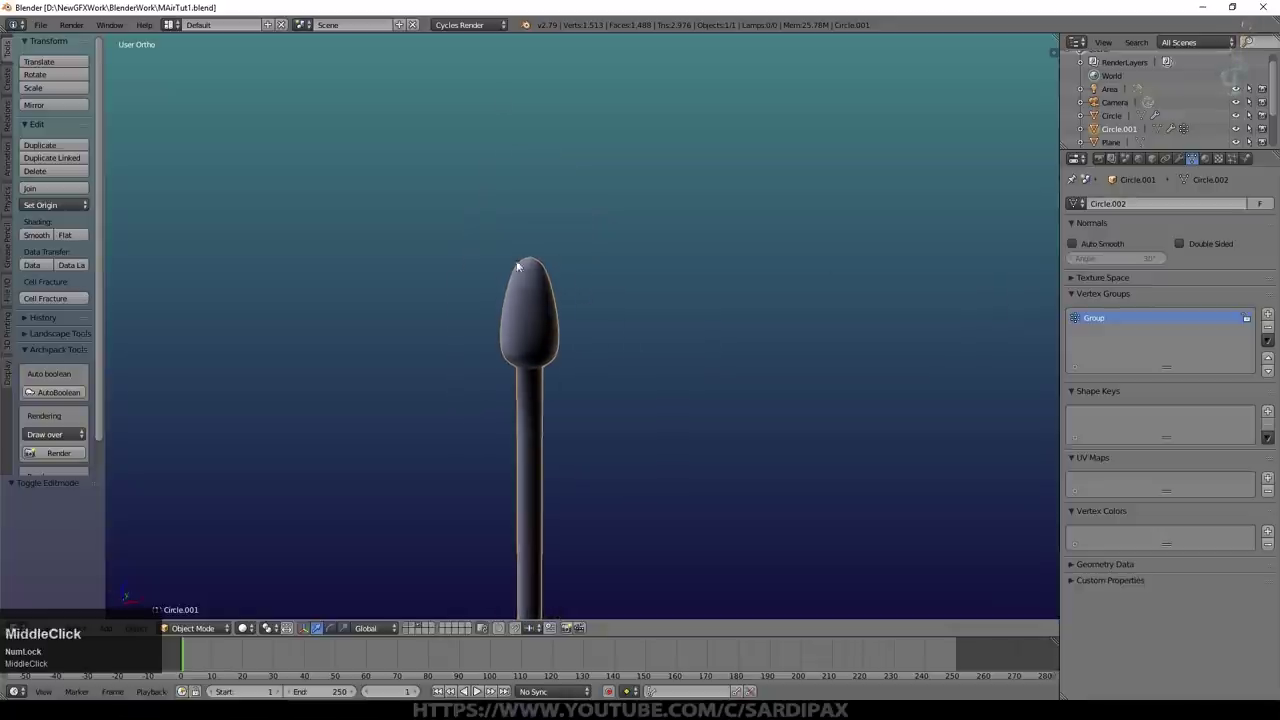
scroll(down, 3)
key(Tab)
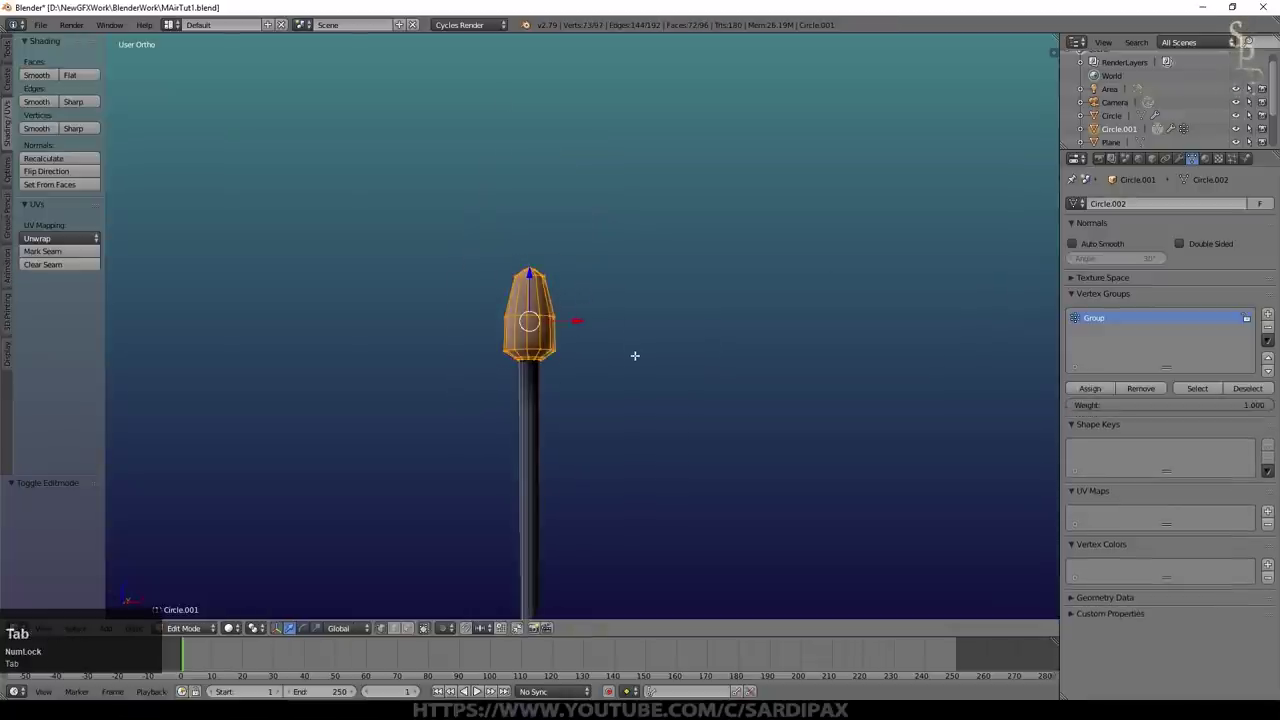
key(s)
scroll(down, 3)
scroll(up, 3)
key(Tab)
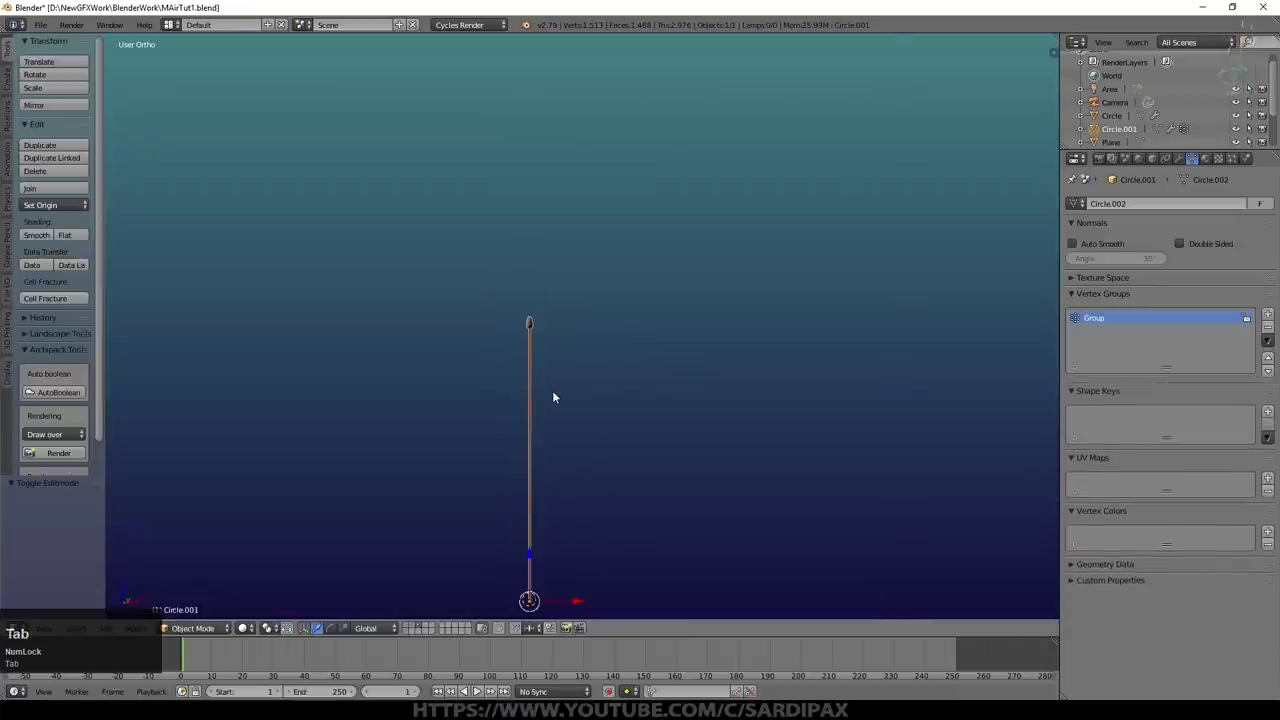
Step: Check the reshaped bud from the front view in wireframe with the stem back in Edit Mode
key(z)
key(a)
right_click(537, 550)
click(533, 460)
key(Tab)
click(536, 356)
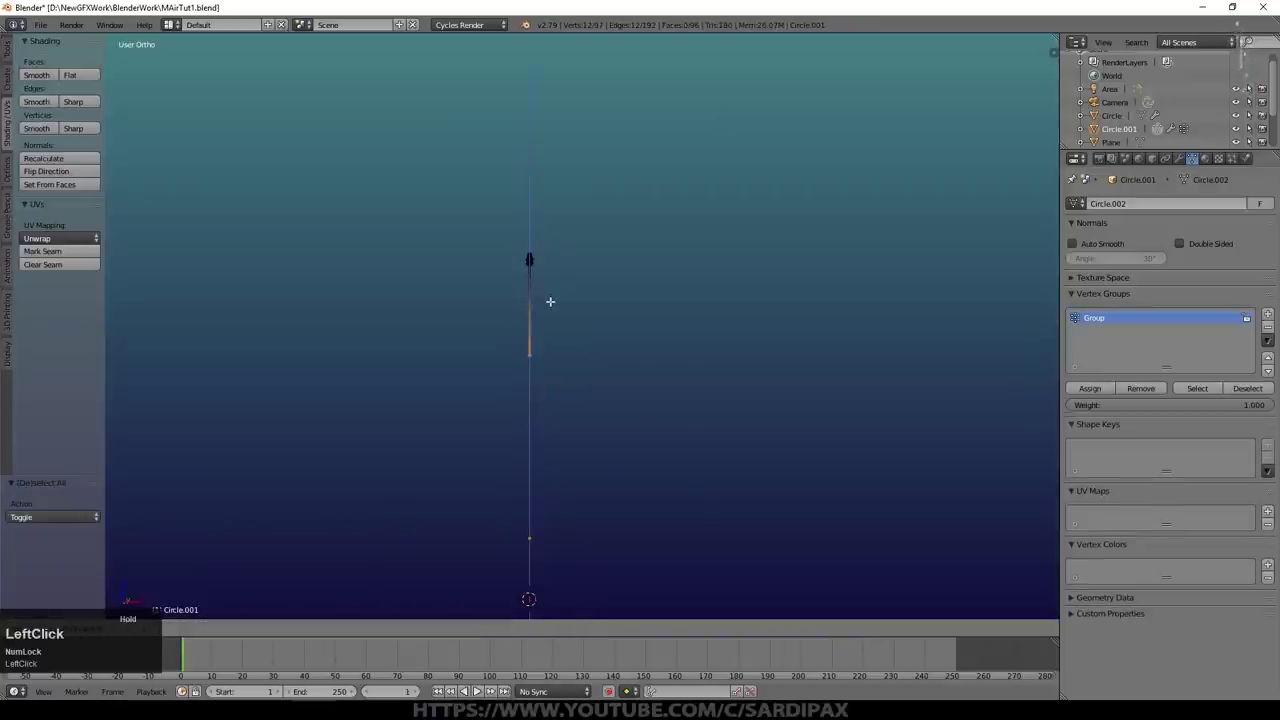
key(Tab)
key(a)
click(536, 498)
middle_click(535, 501)
key(KP_1)
scroll(down, 3)
key(Tab)
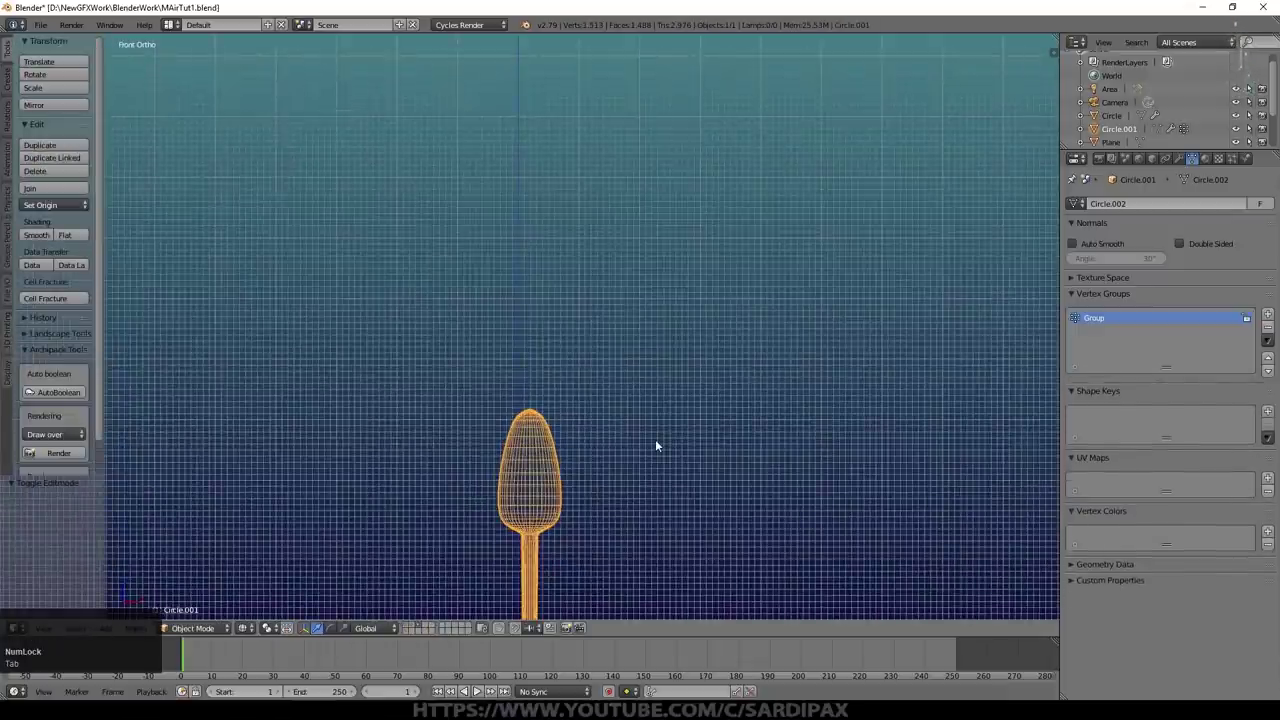
Step: Add a particle system to the stem, entering 10 in its first field
click(1237, 160)
click(1158, 310)
key(KP_1)
key(KP_0)
key(KP_Enter)
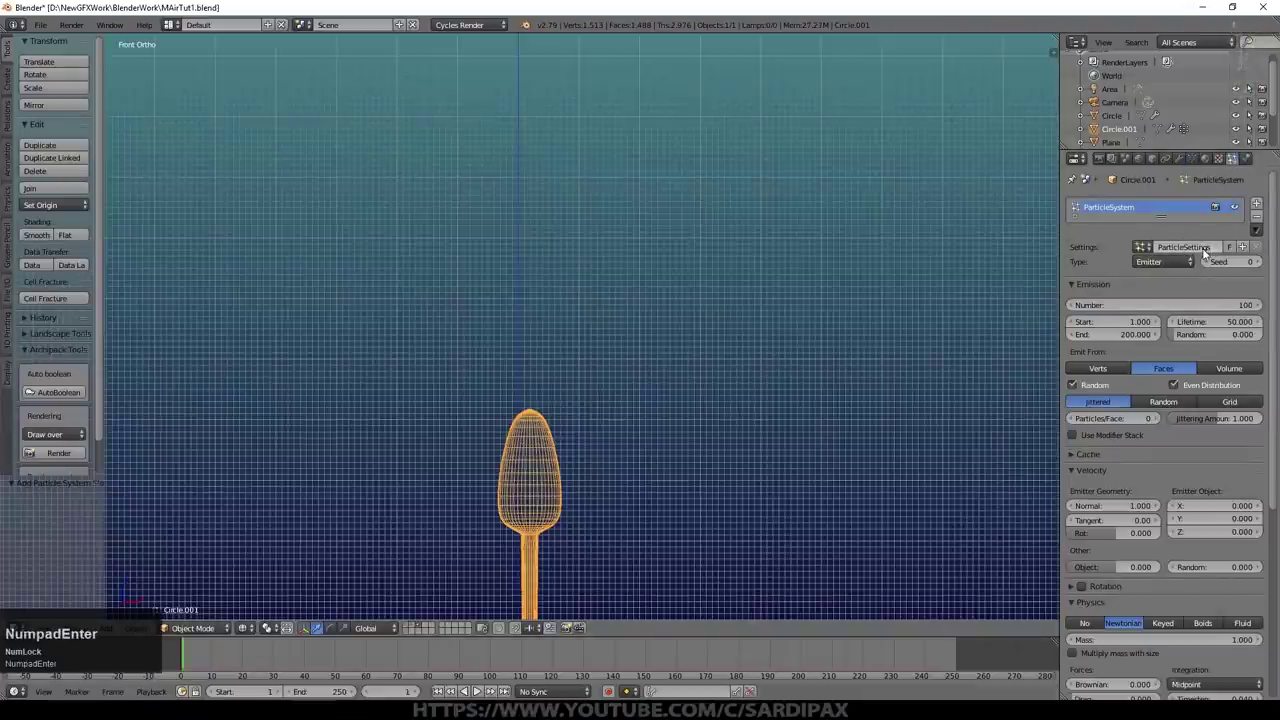
key(KP_Enter)
Step: Enter 0.25 for the next particle setting value
click(1163, 243)
key(z)
key(z)
key(KP_Decimal)
key(KP_2)
key(KP_5)
key(KP_Enter)
Step: Make the particles Hair emitted from vertices and lower the Normal start velocity
middle_click(1146, 281)
click(1148, 280)
click(1076, 387)
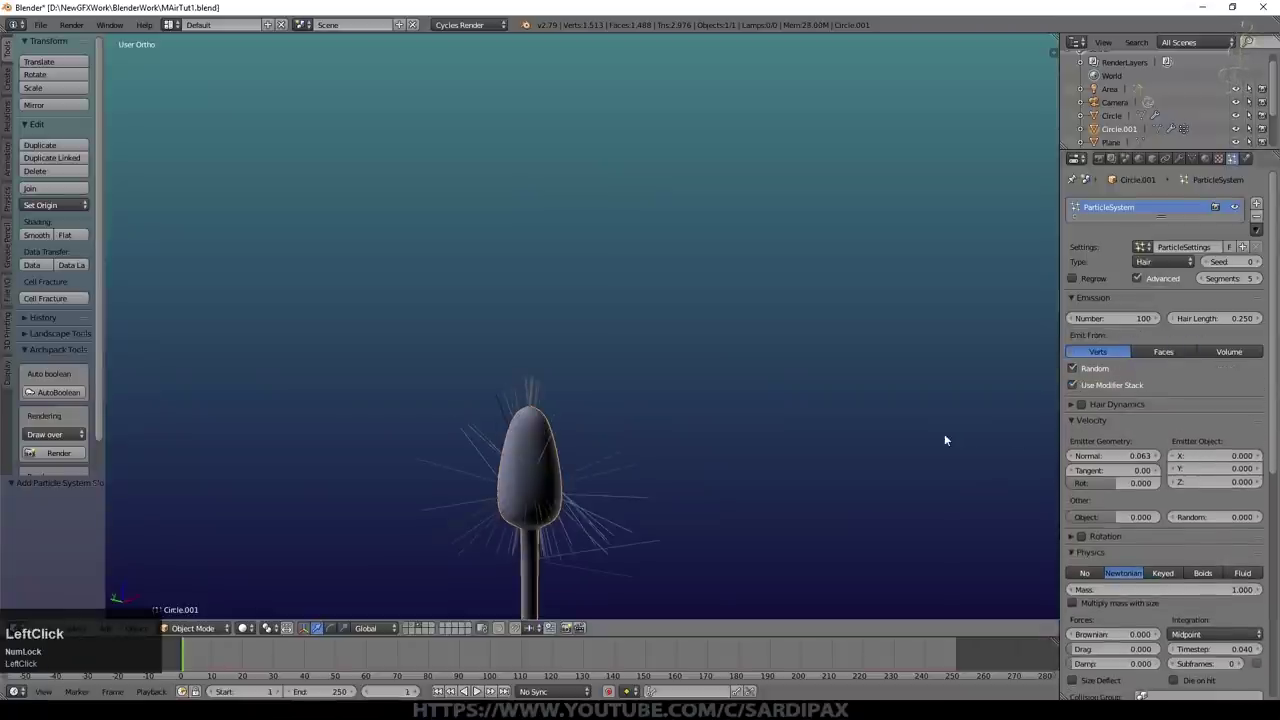
scroll(down, 3)
scroll(up, 3)
scroll(down, 3)
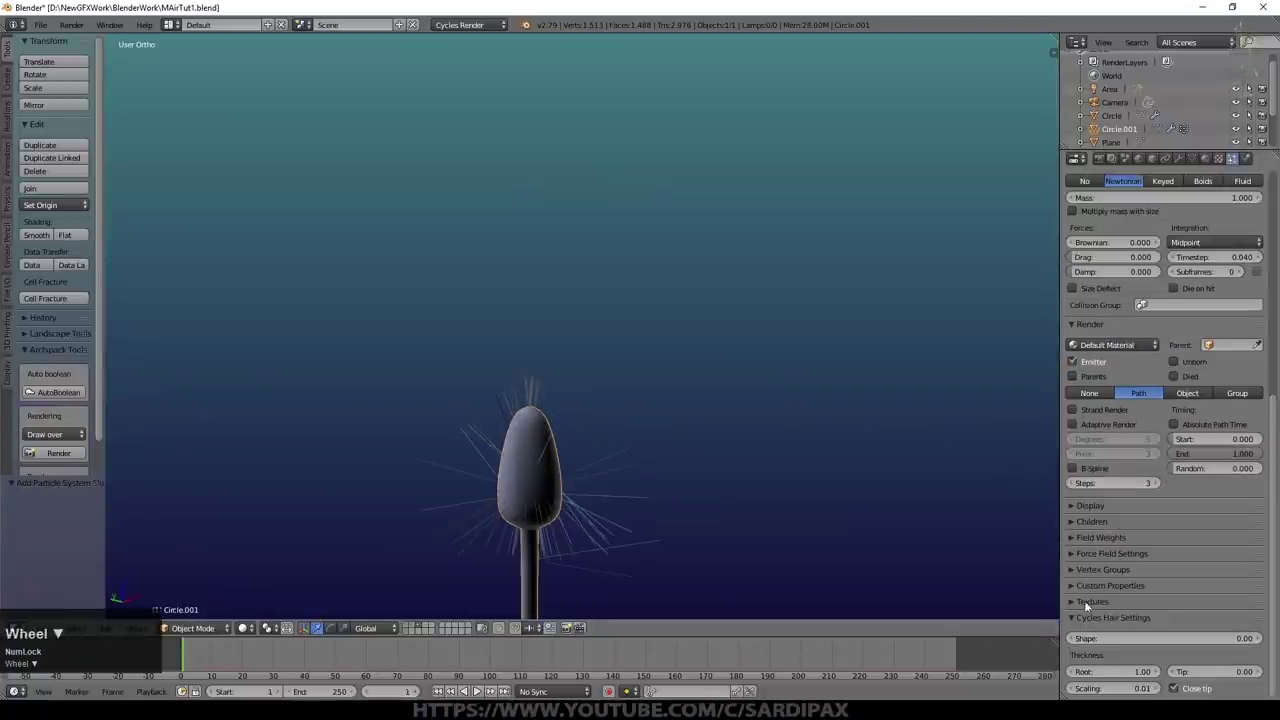
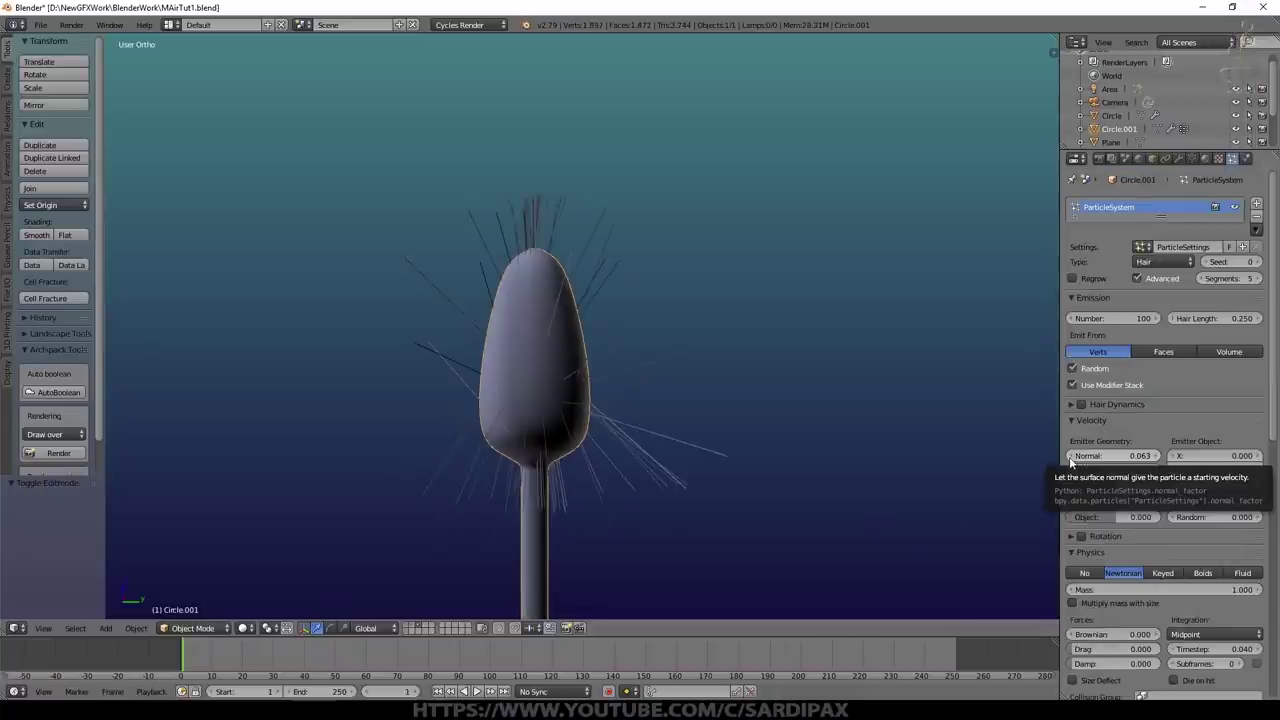
click(1075, 459)
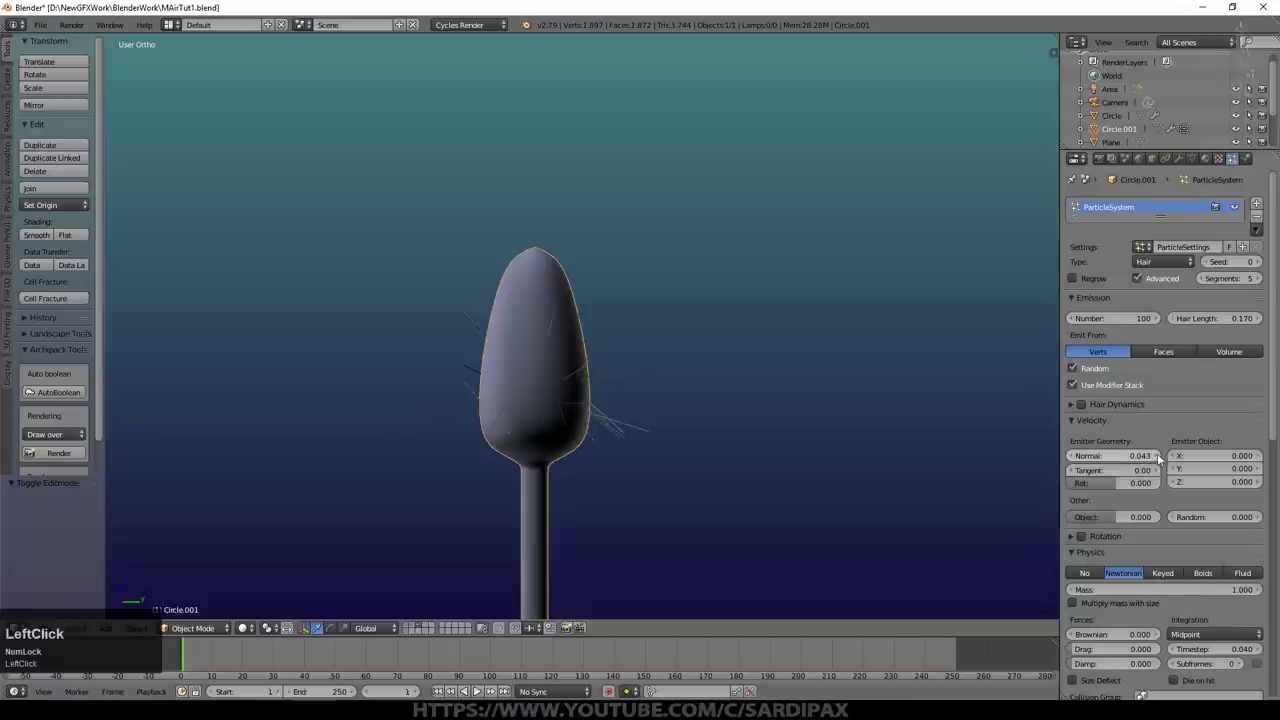
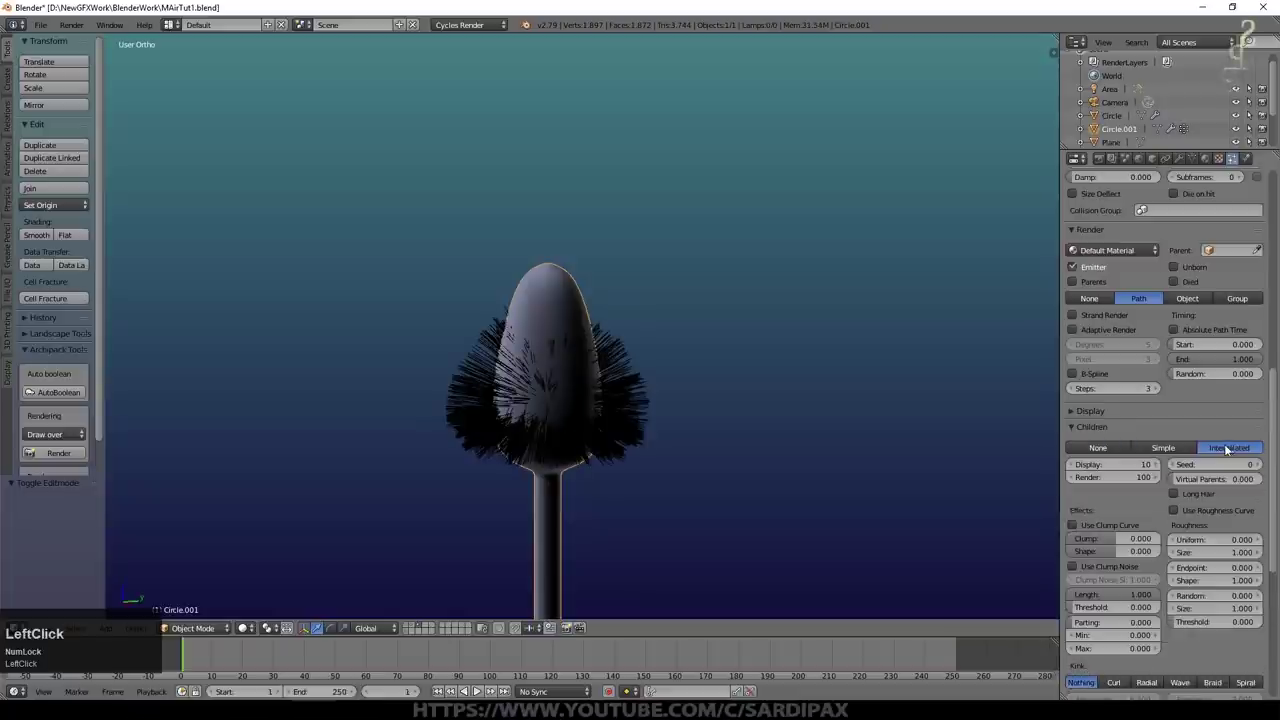
Step: Confirm the value, zoom to the bristles and enable B-Spline smoothing of the hair paths
key(KP_Enter)
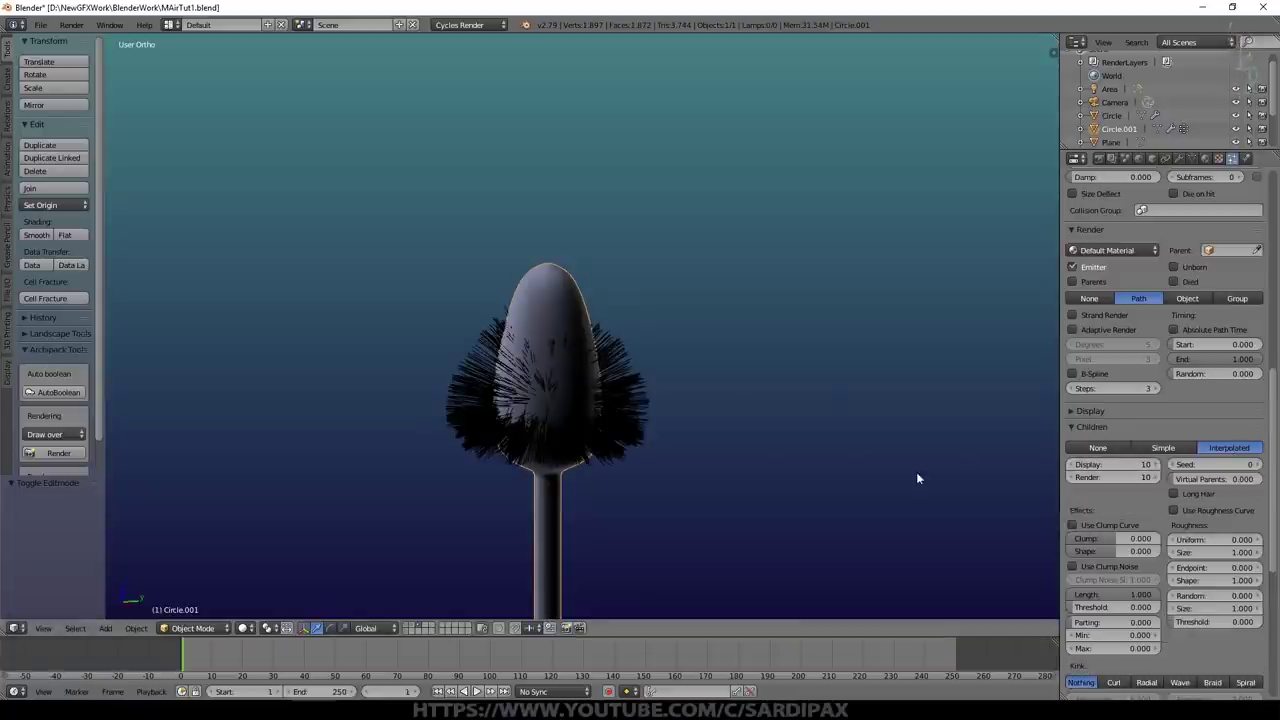
middle_click(728, 456)
scroll(up, 3)
click(601, 486)
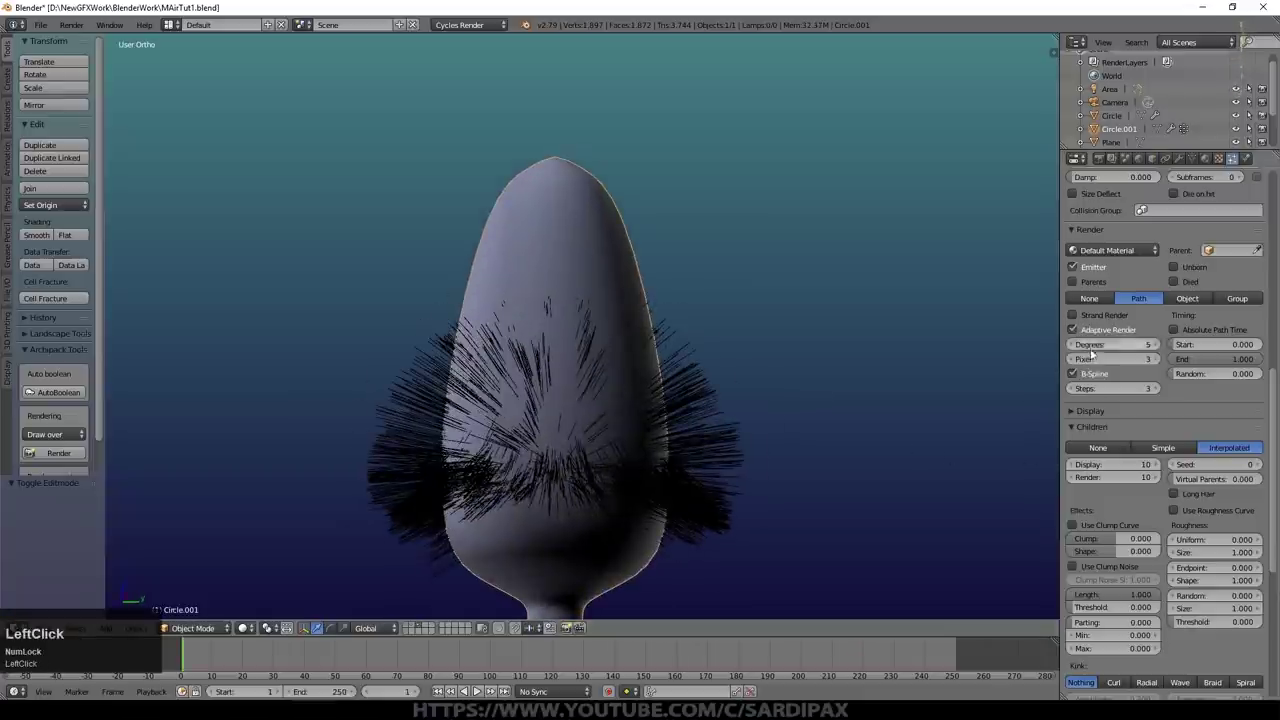
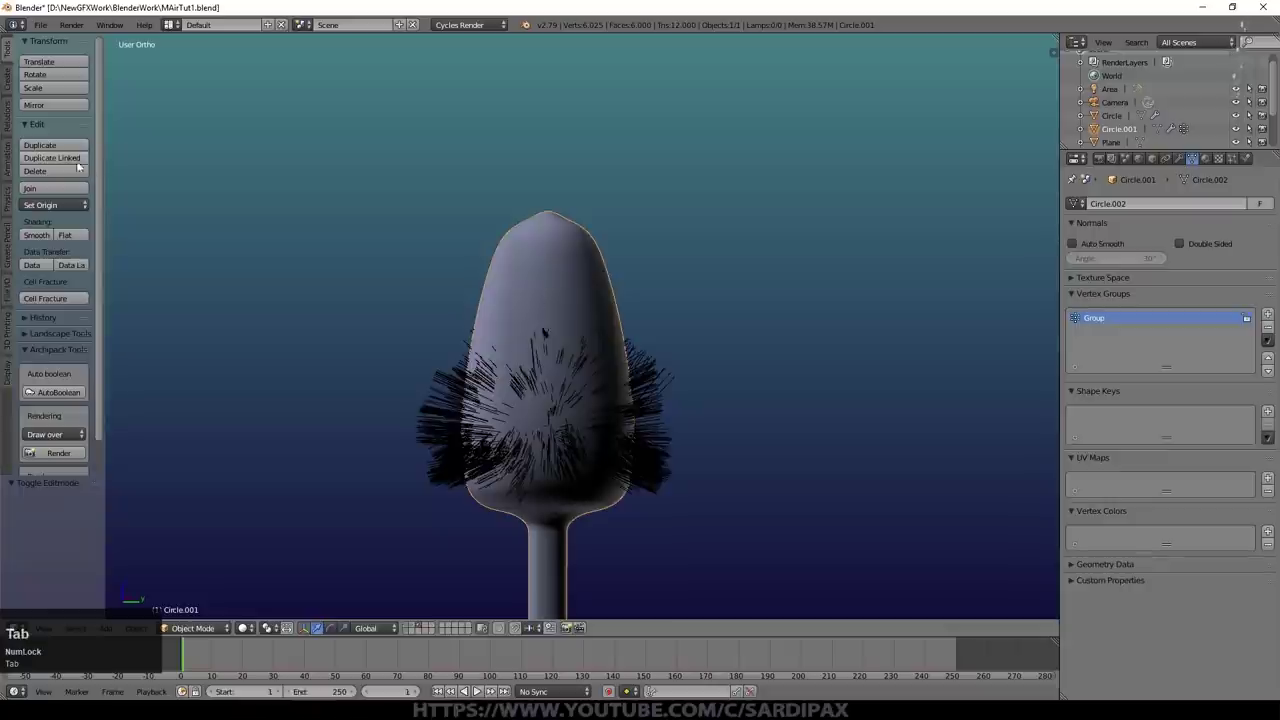
Step: Select all of the bud's vertices in Edit Mode and return to Object Mode
key(Tab)
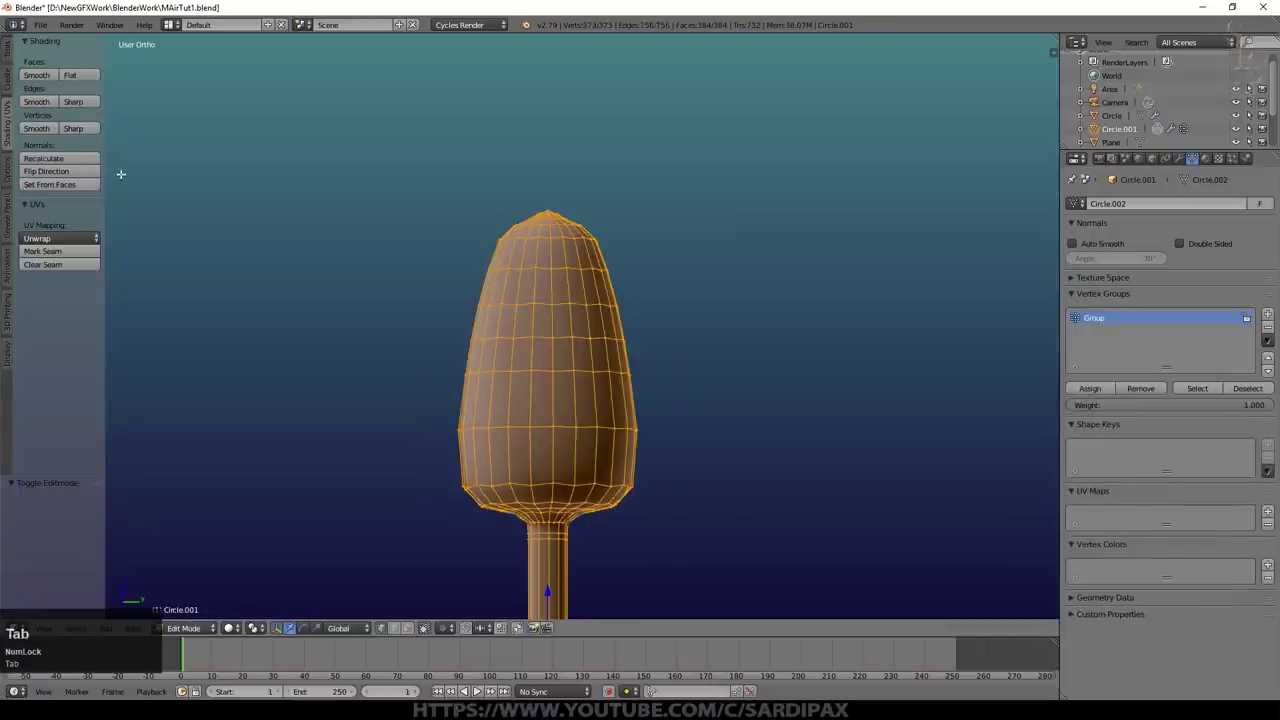
key(a)
key(a)
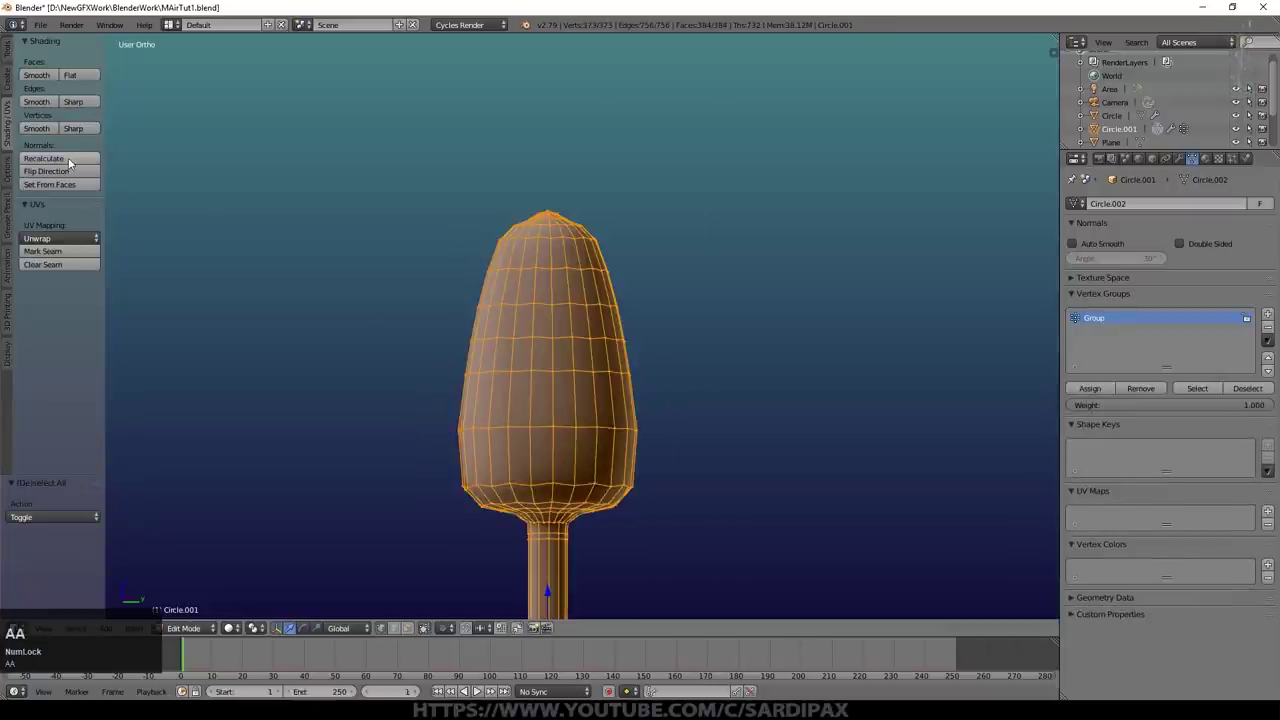
click(74, 160)
key(Tab)
Step: Emit the hair from the mesh faces so the whole bud is covered in bristles
scroll(down, 3)
scroll(up, 3)
click(1234, 159)
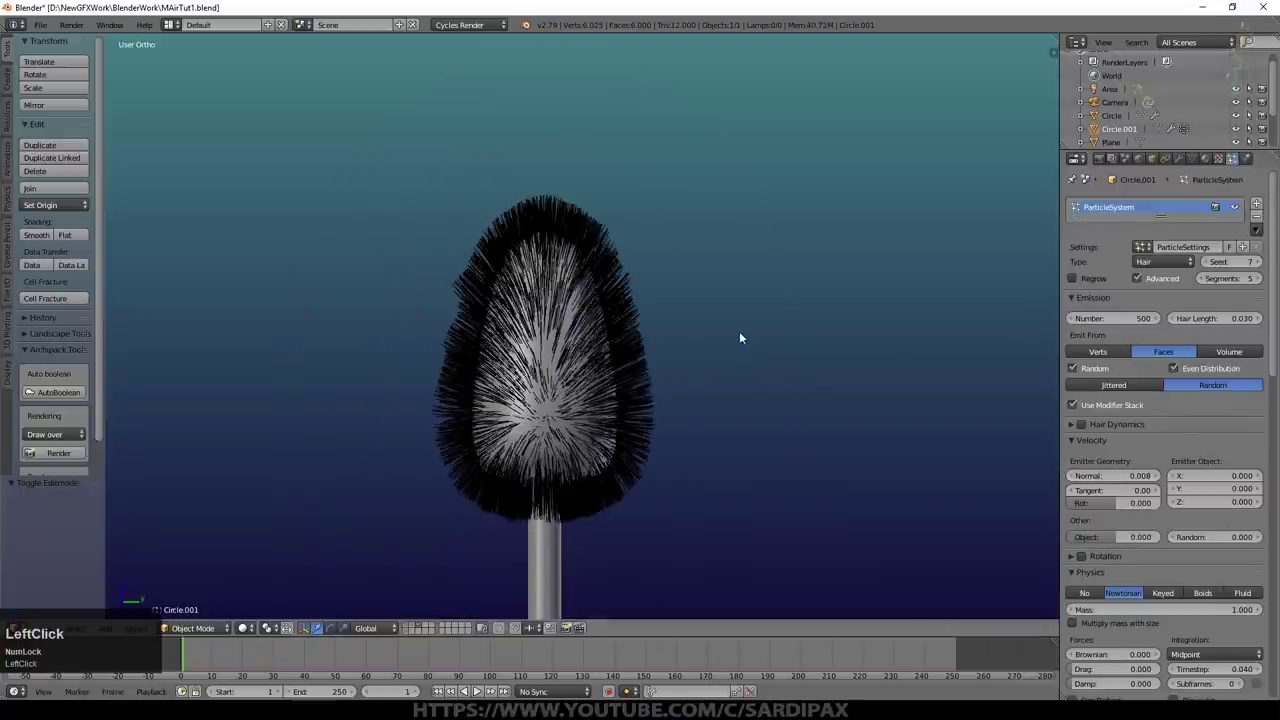
middle_click(753, 340)
click(1209, 160)
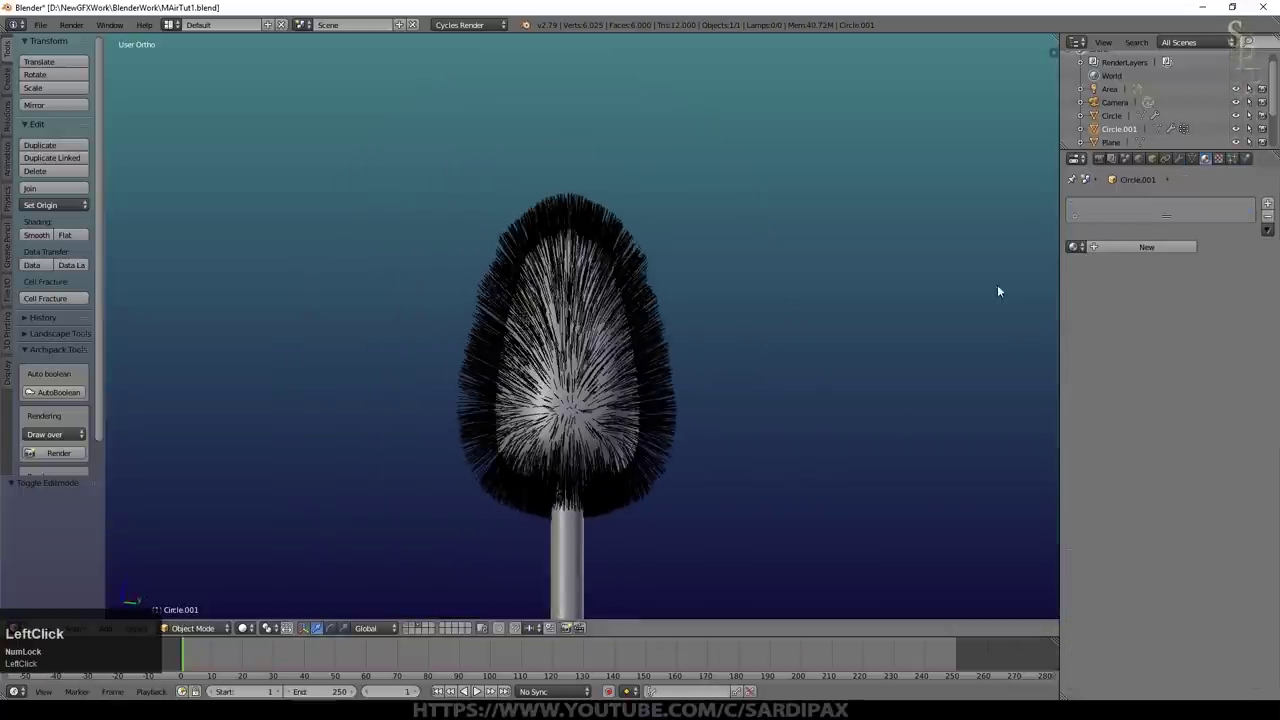
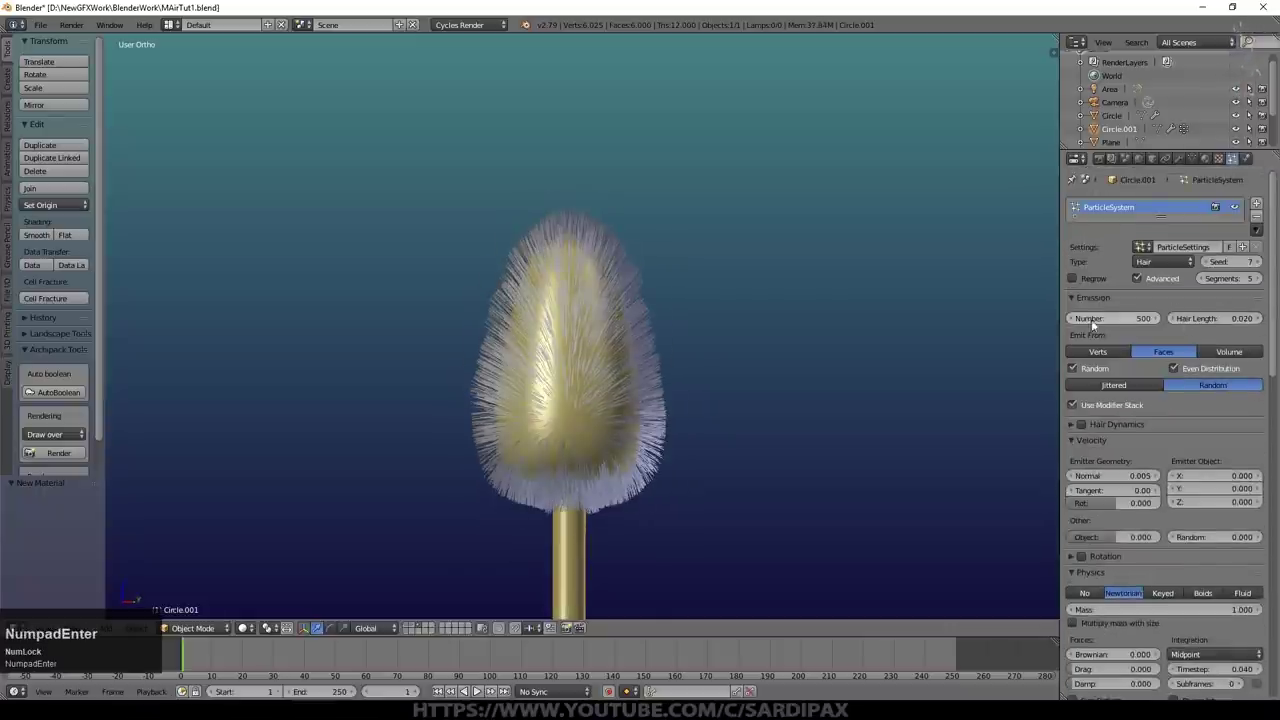
Step: Adjust the viewport on the stem with its new pale hair material
click(813, 337)
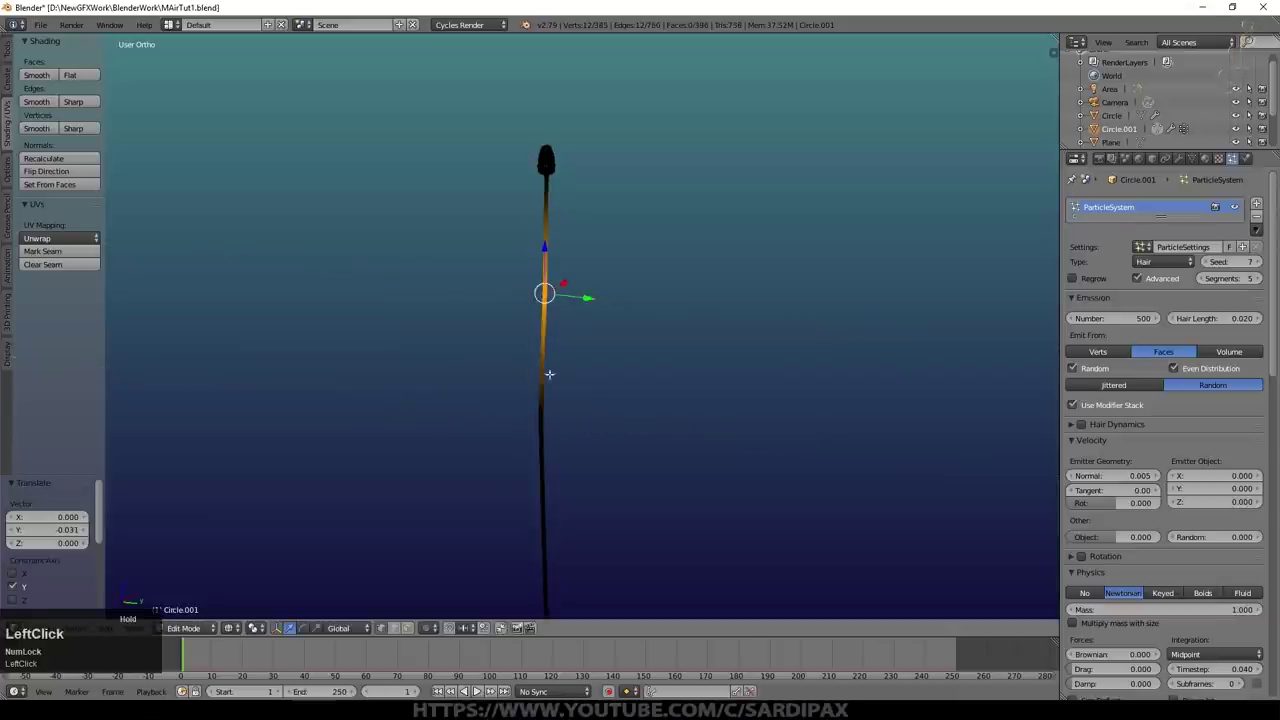
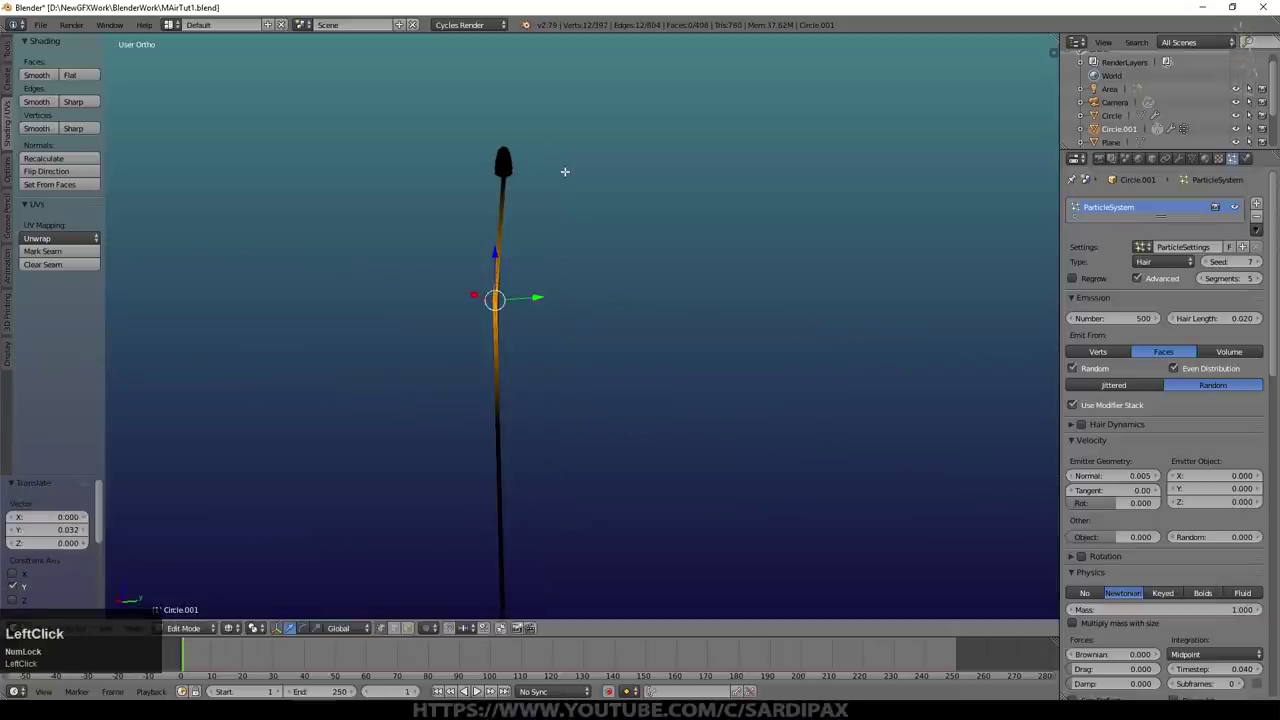
Step: Tweak the stem's geometry along X in Edit Mode and review it in the viewport
key(a)
key(x)
key(Tab)
middle_click(629, 310)
scroll(down, 3)
scroll(up, 3)
key(Tab)
click(634, 419)
Step: From the camera view, move and scale the stem down to stand inside the blue vase
key(KP_0)
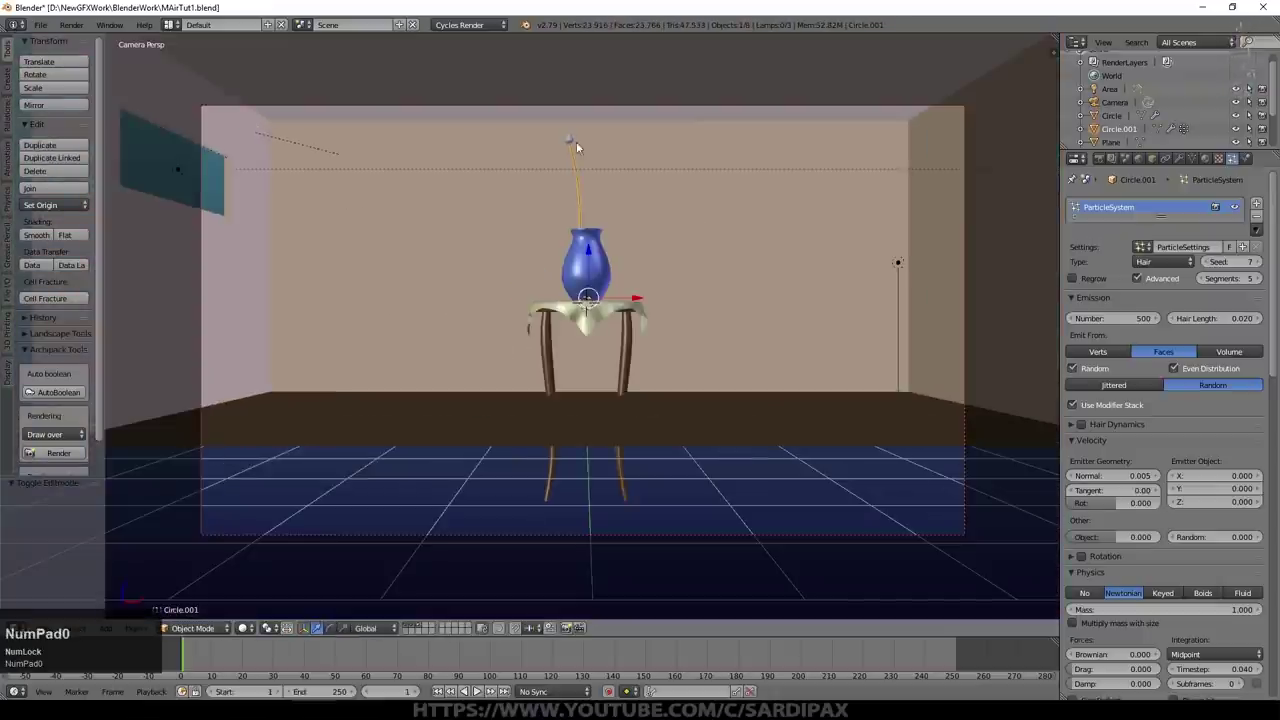
drag(635, 197, 627, 474)
right_click(627, 474)
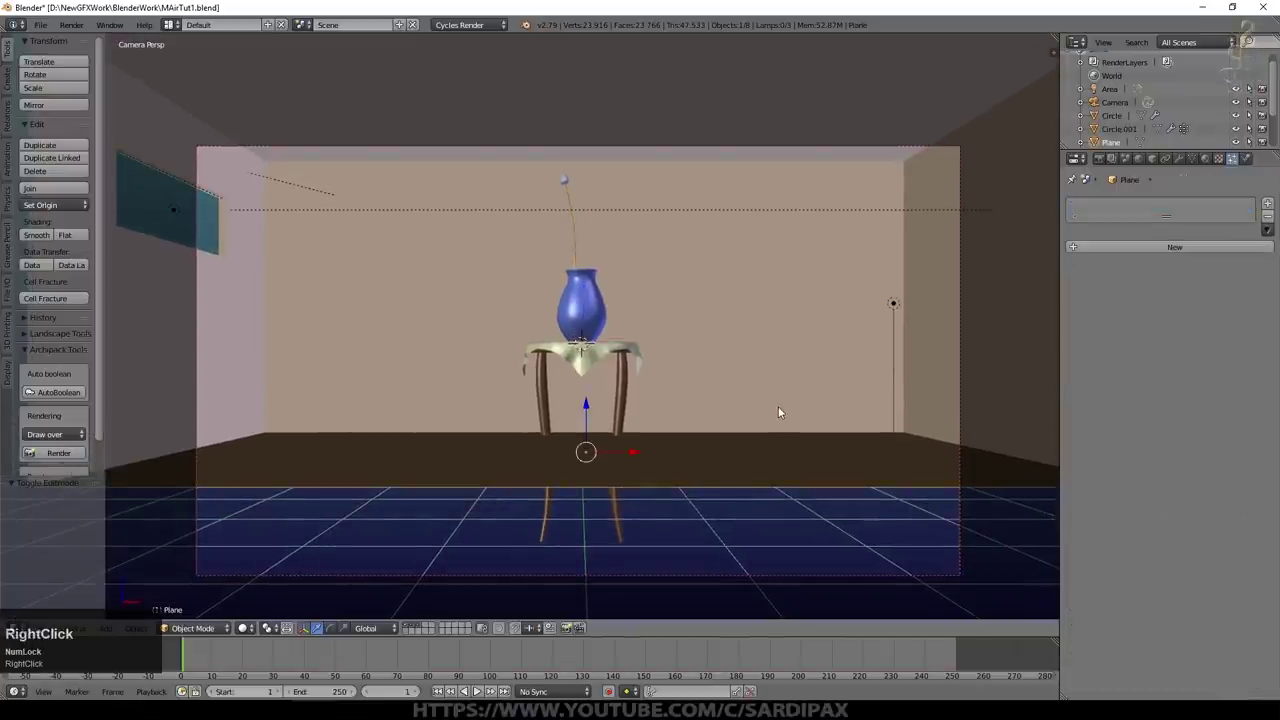
key(s)
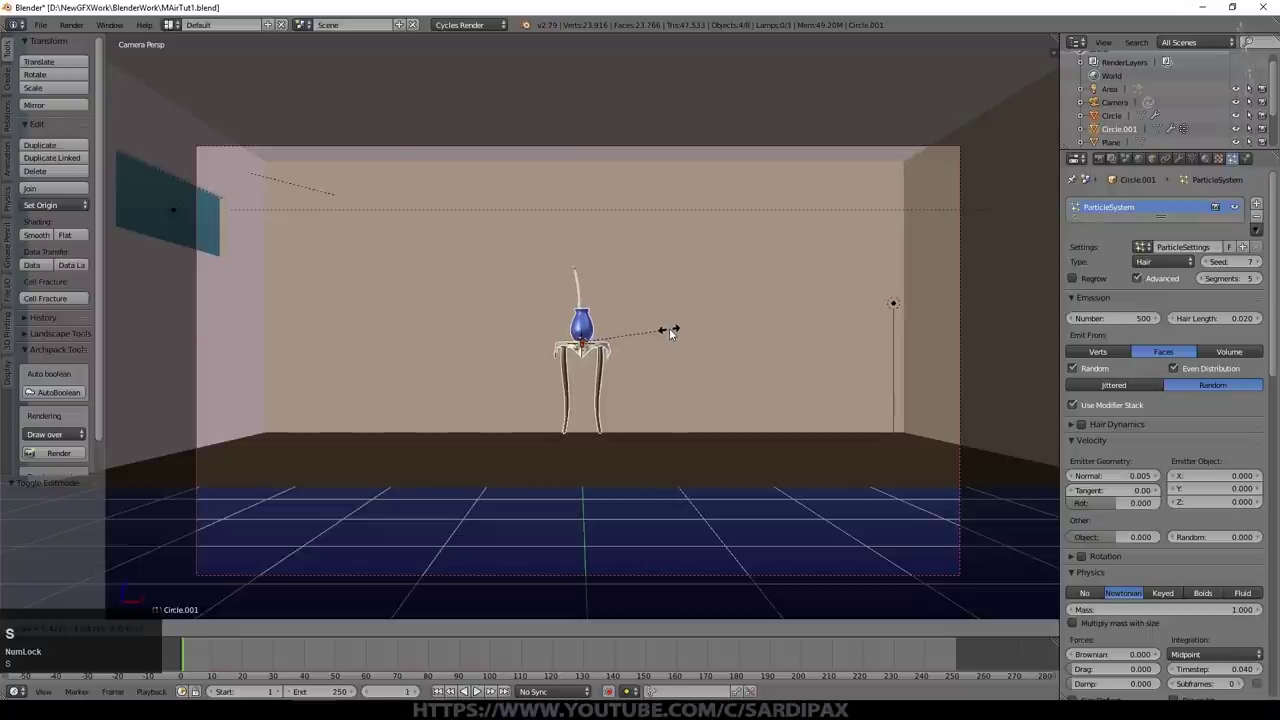
click(678, 331)
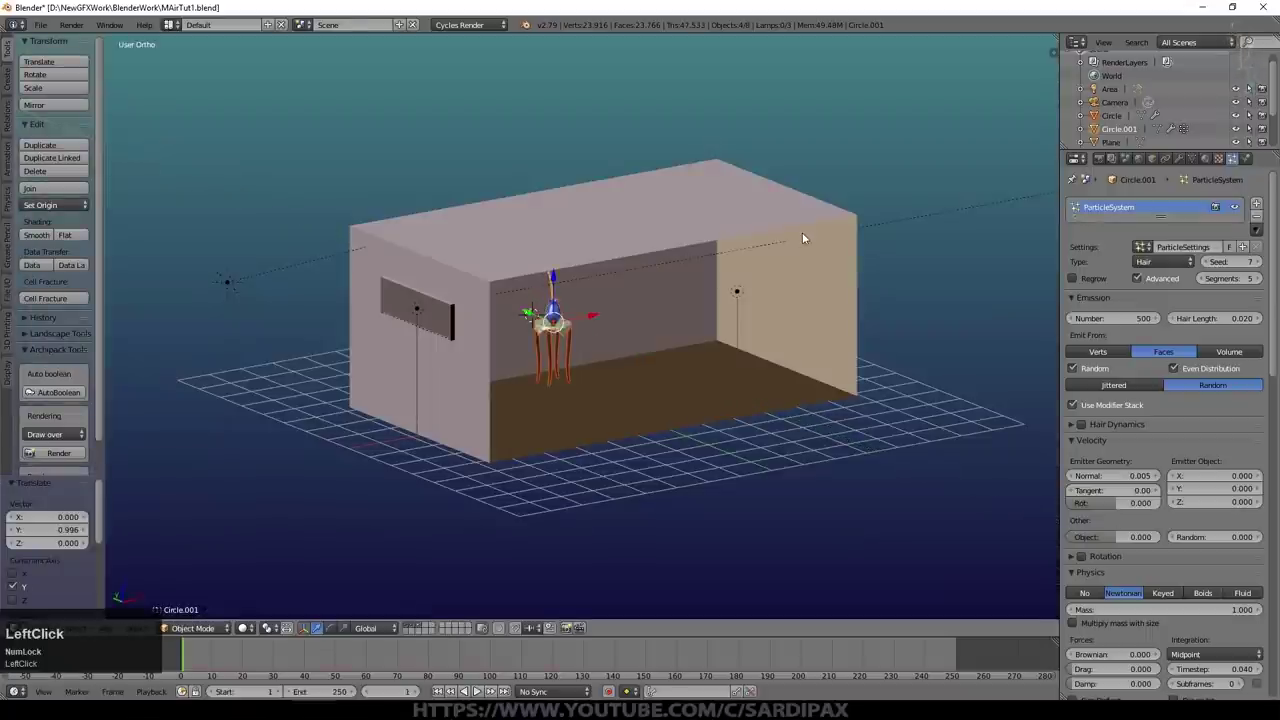
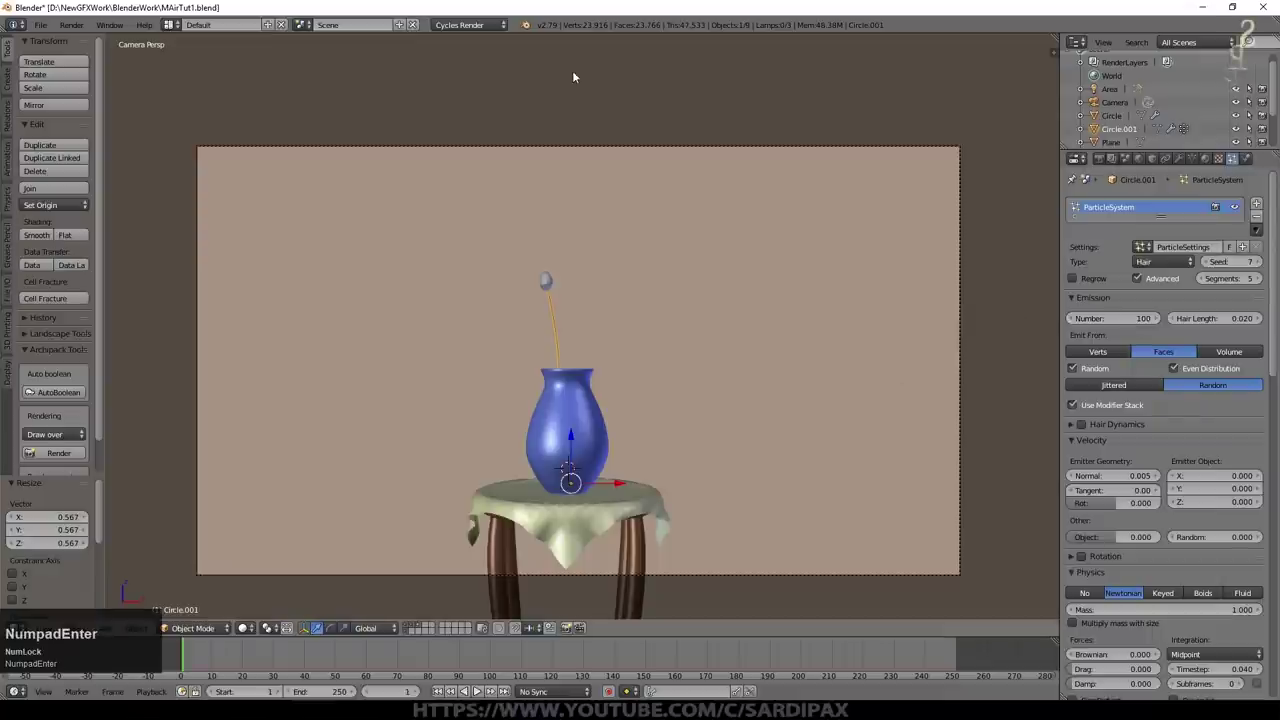
click(315, 604)
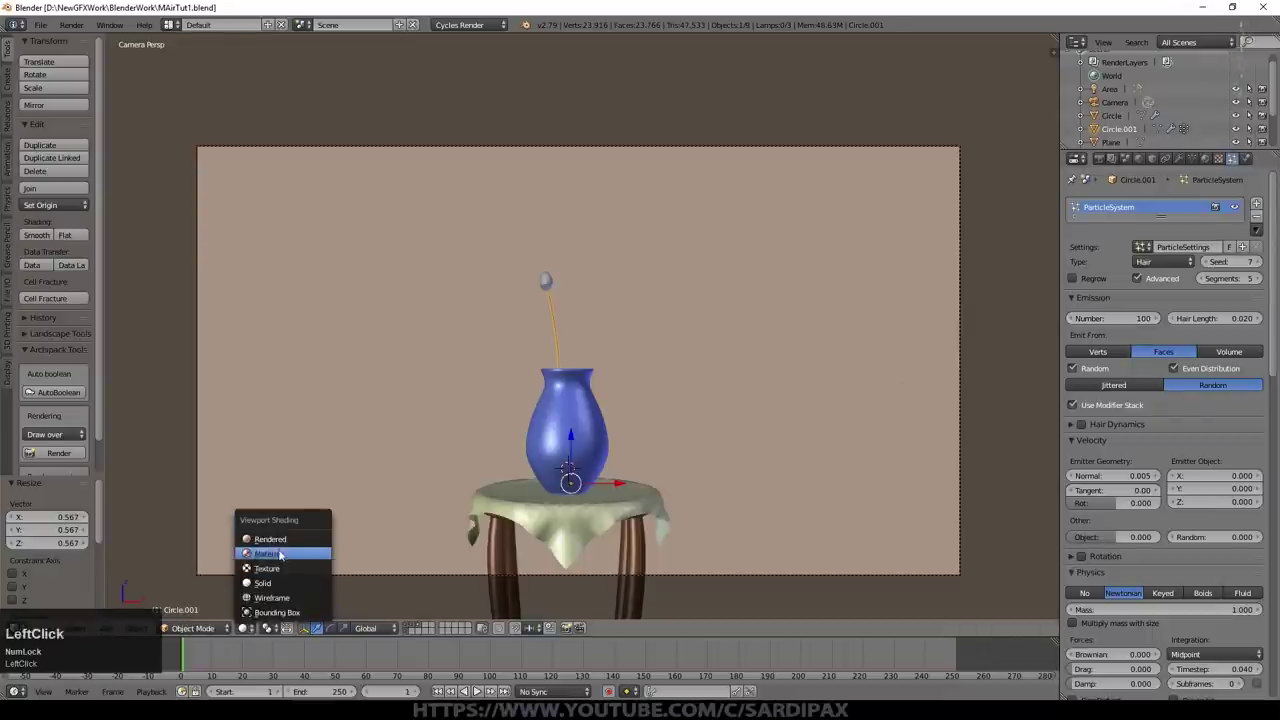
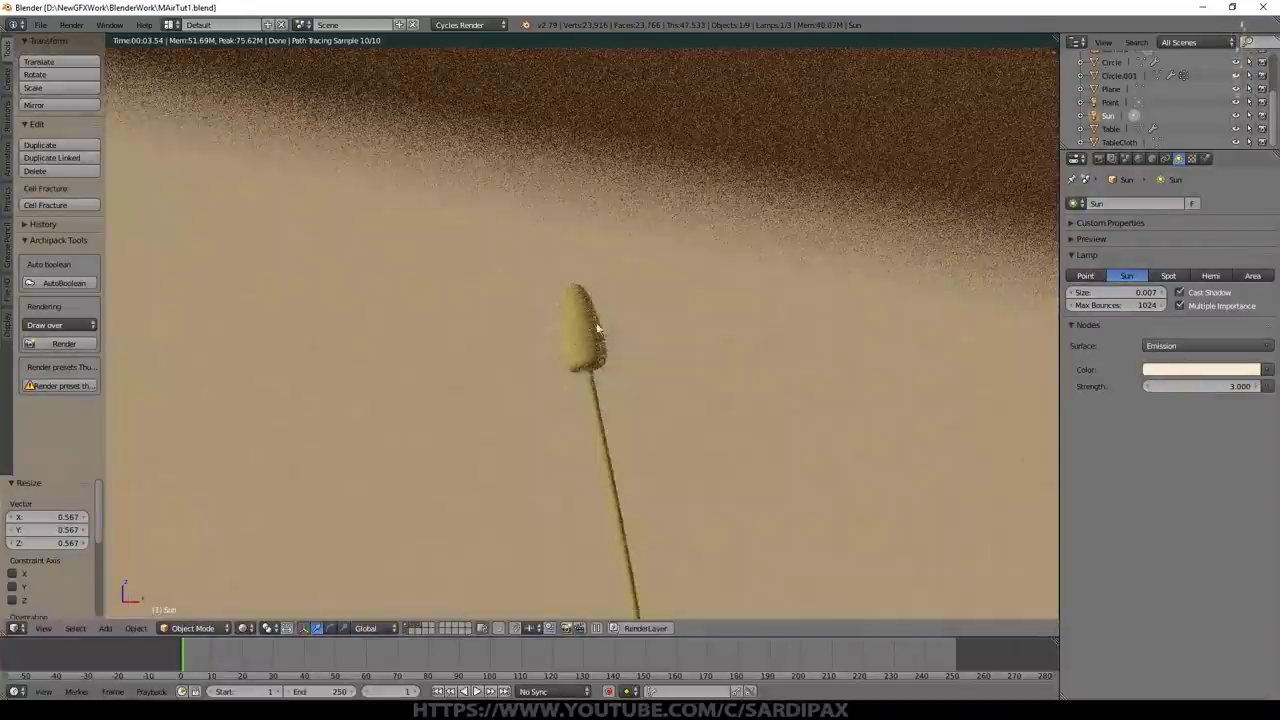
Step: Raise the Cycles hair thickness scaling and confirm the shorter 0.015 hair length
scroll(up, 3)
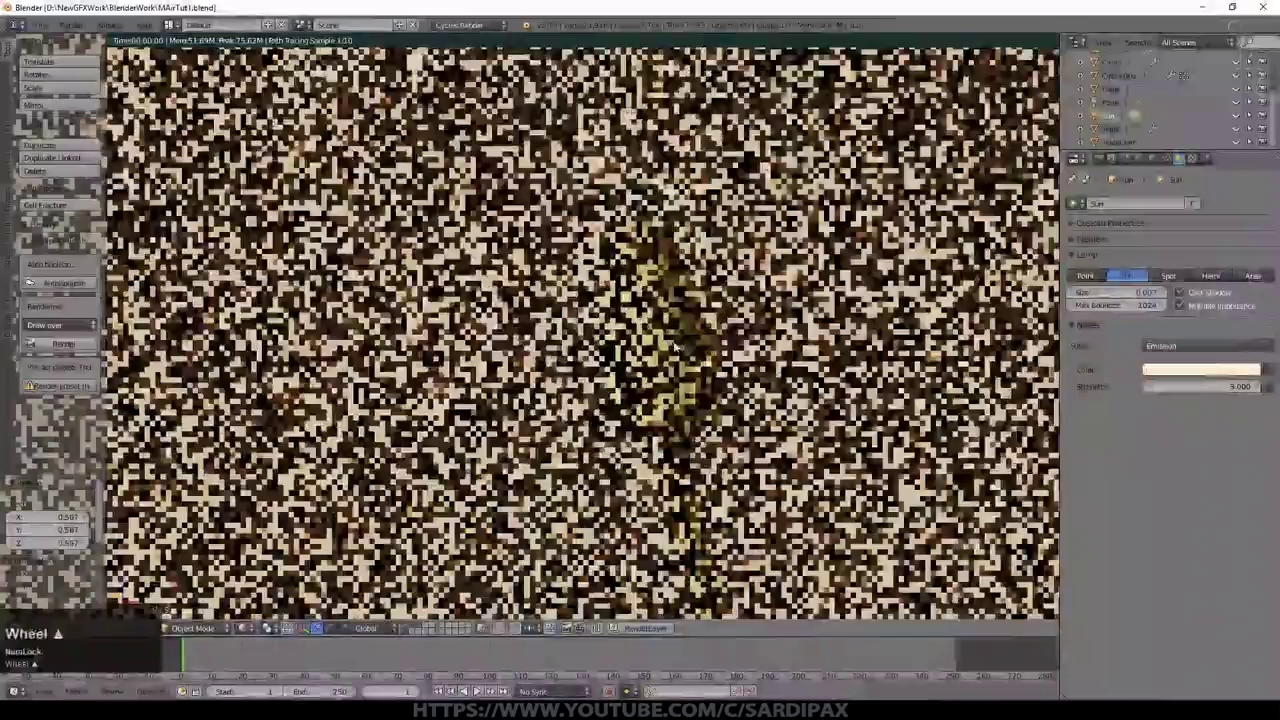
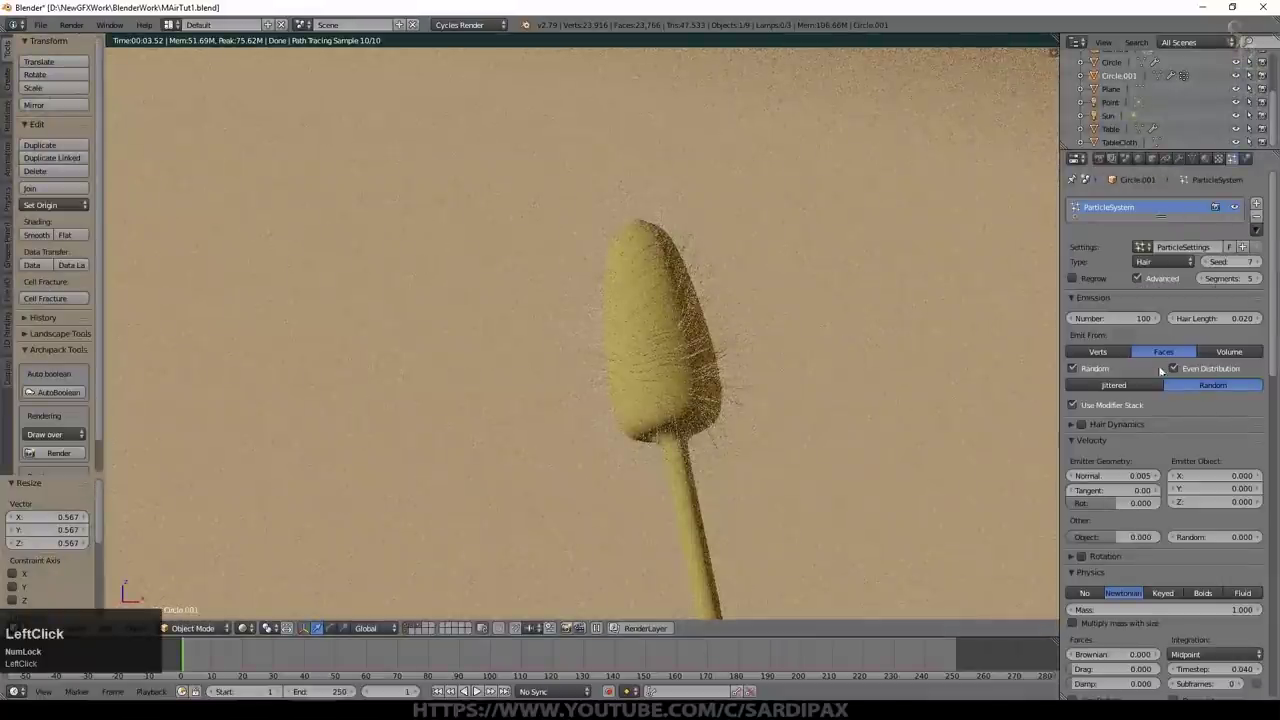
scroll(down, 3)
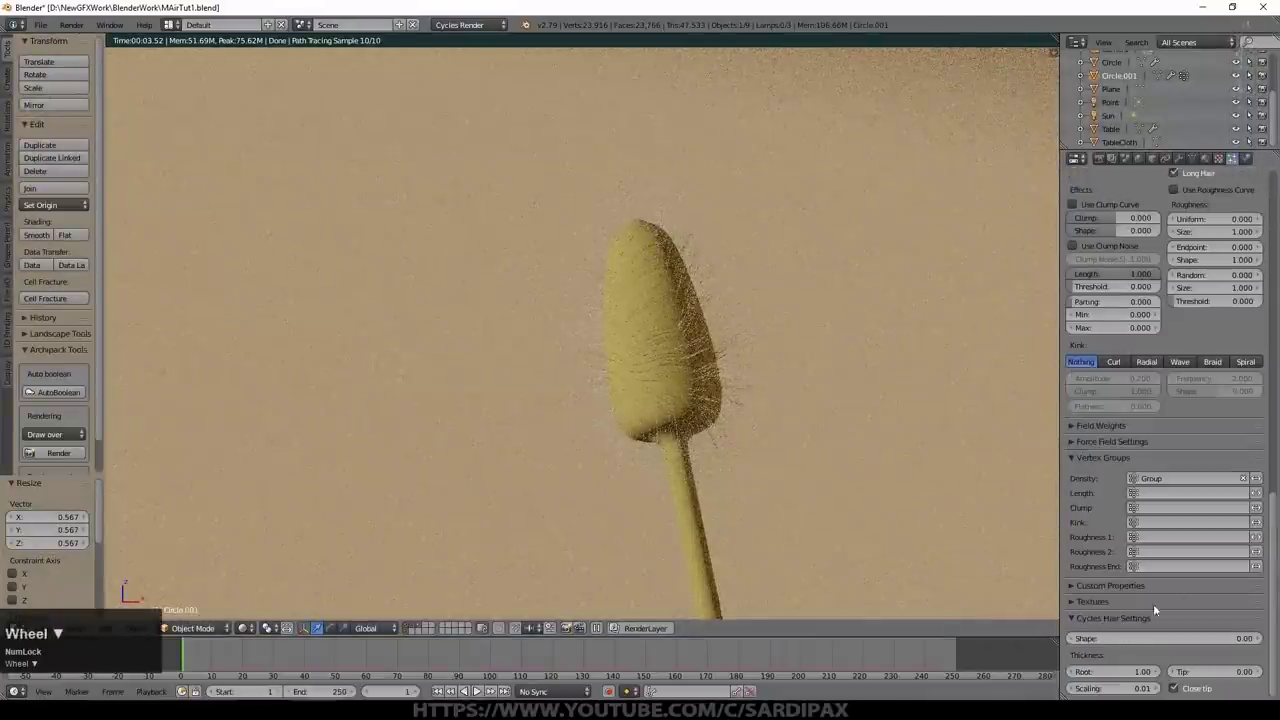
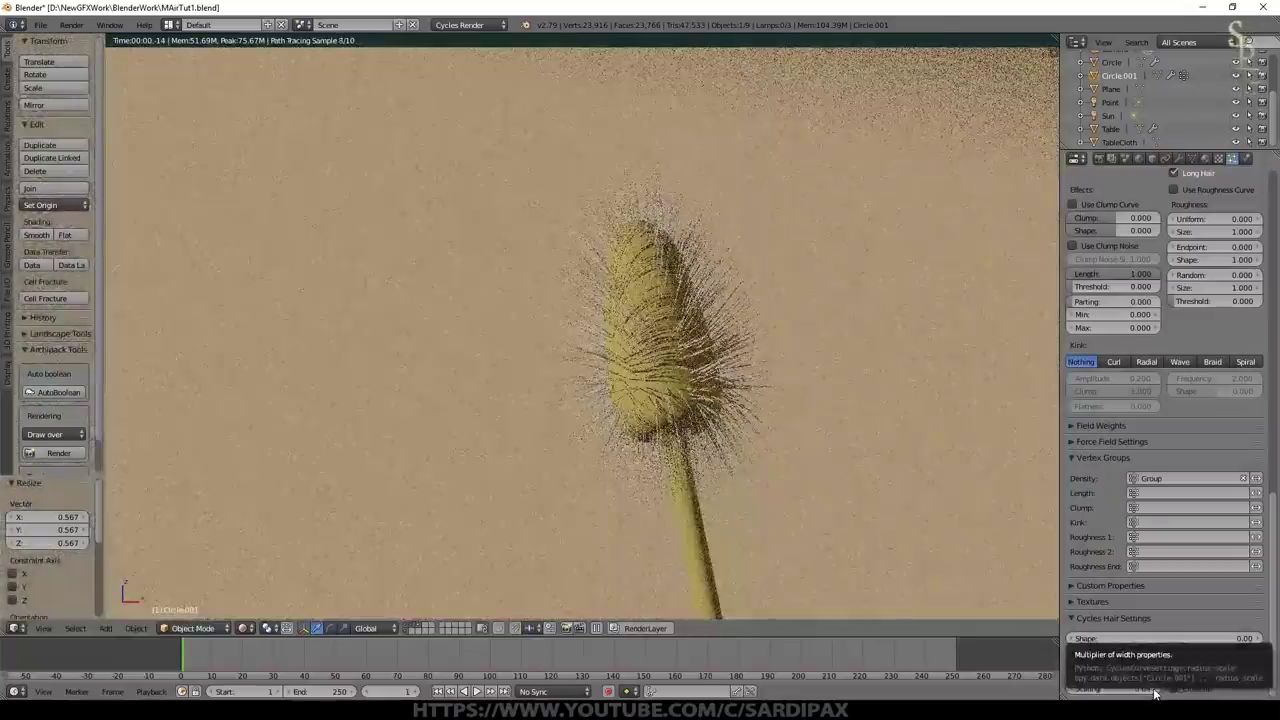
click(1166, 693)
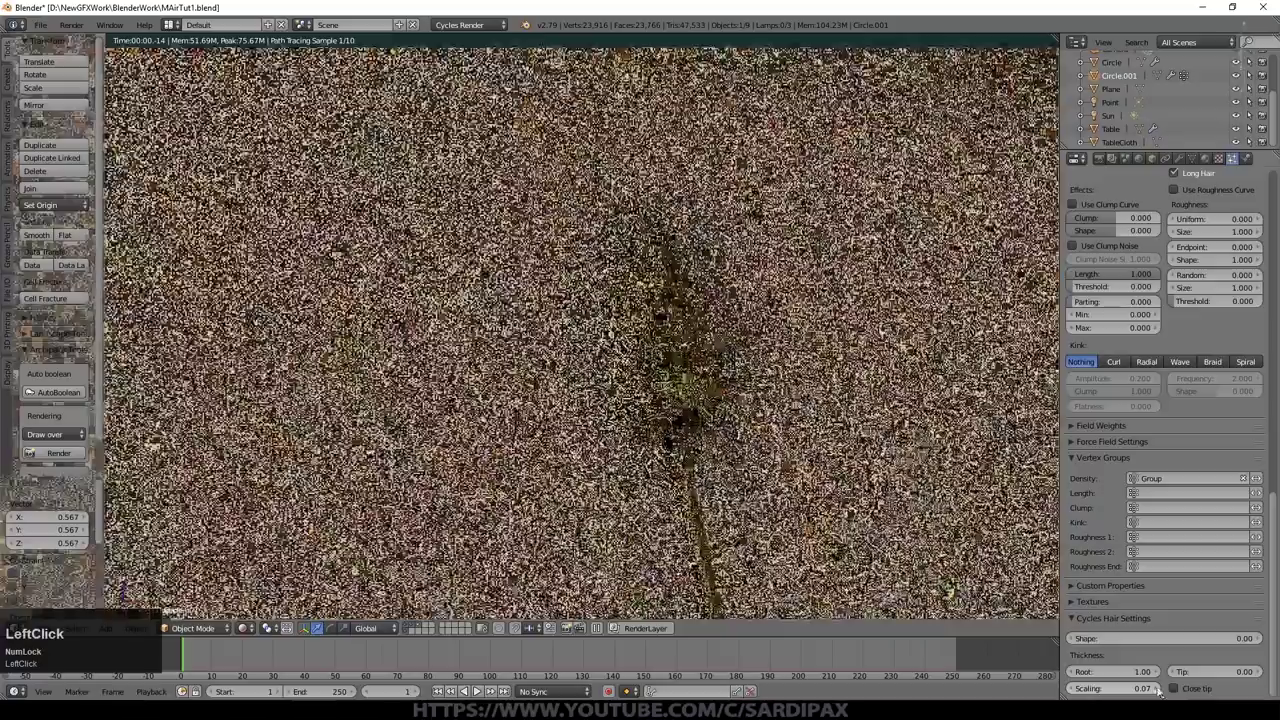
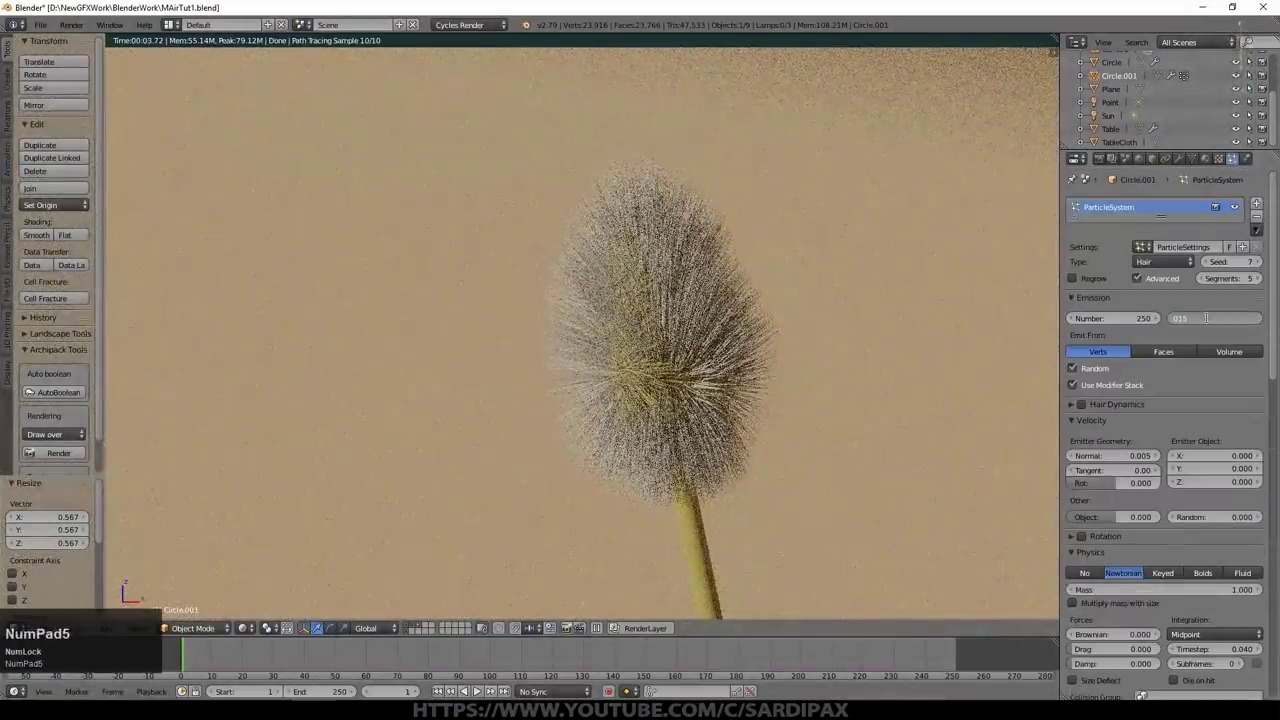
key(KP_Enter)
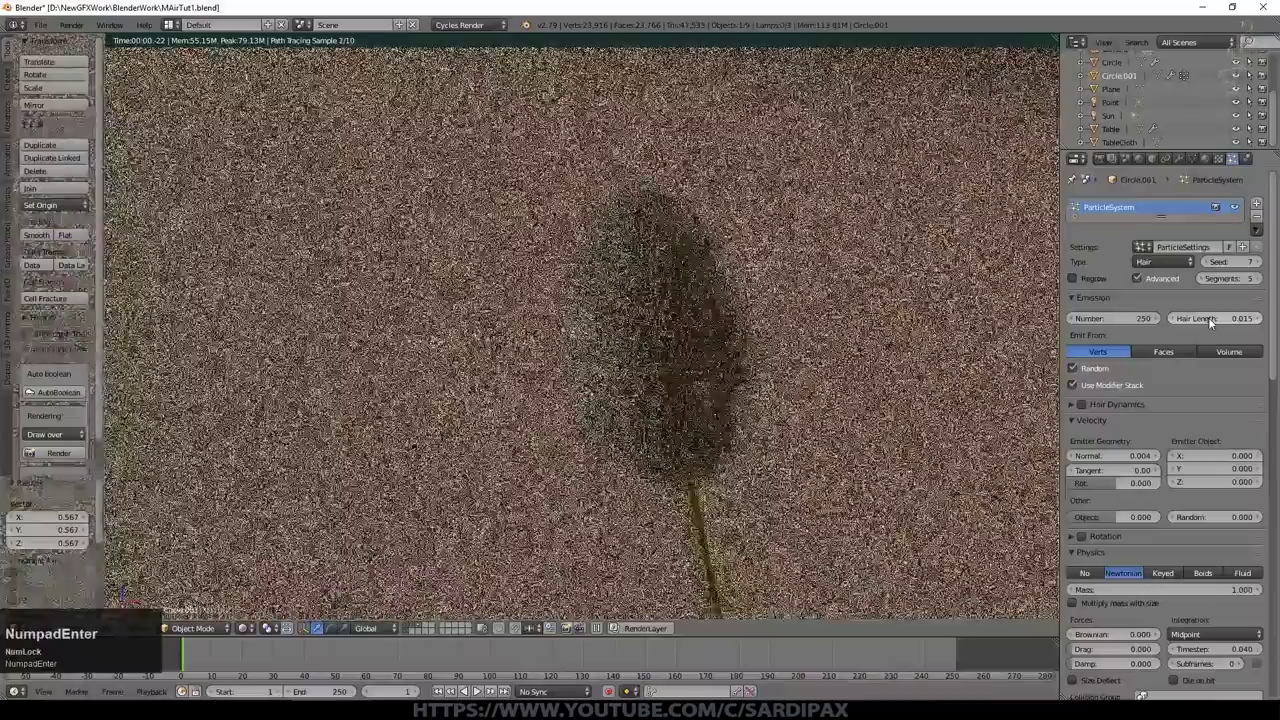
Step: Set the particle Number to 500 and return the viewport to Solid shading
scroll(up, 3)
key(KP_5)
key(KP_0)
key(KP_Enter)
scroll(down, 3)
click(1070, 216)
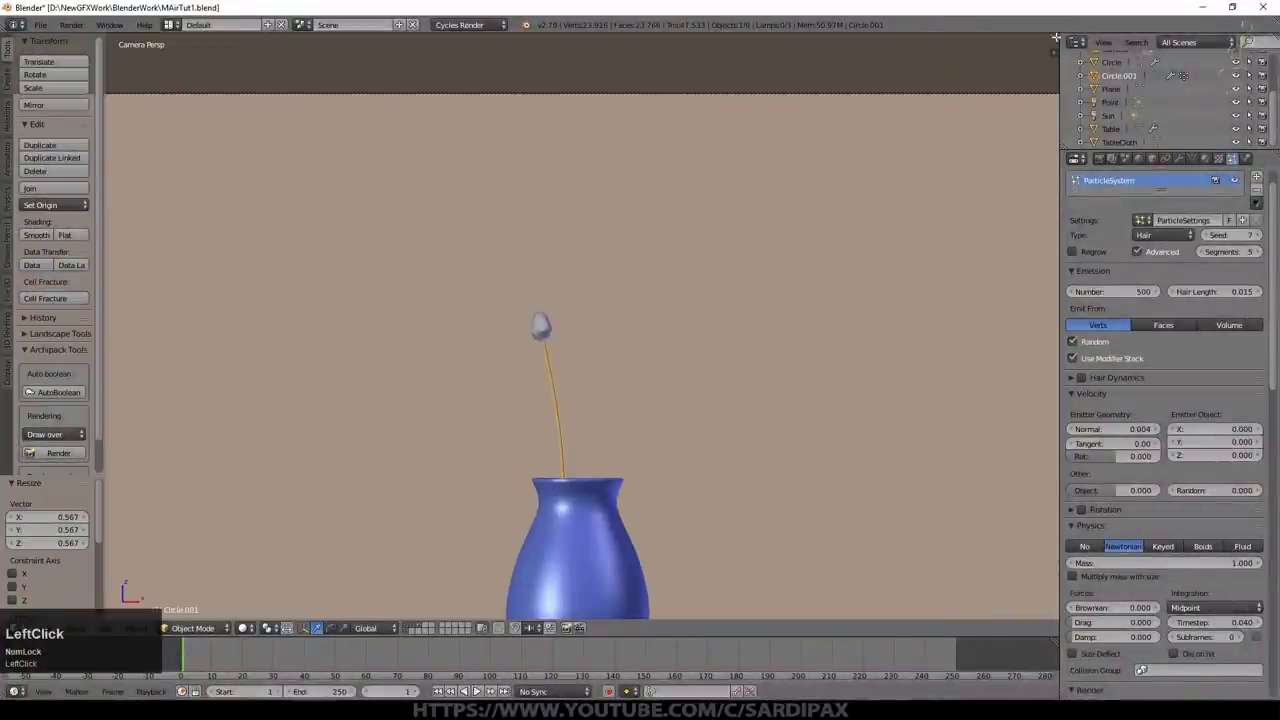
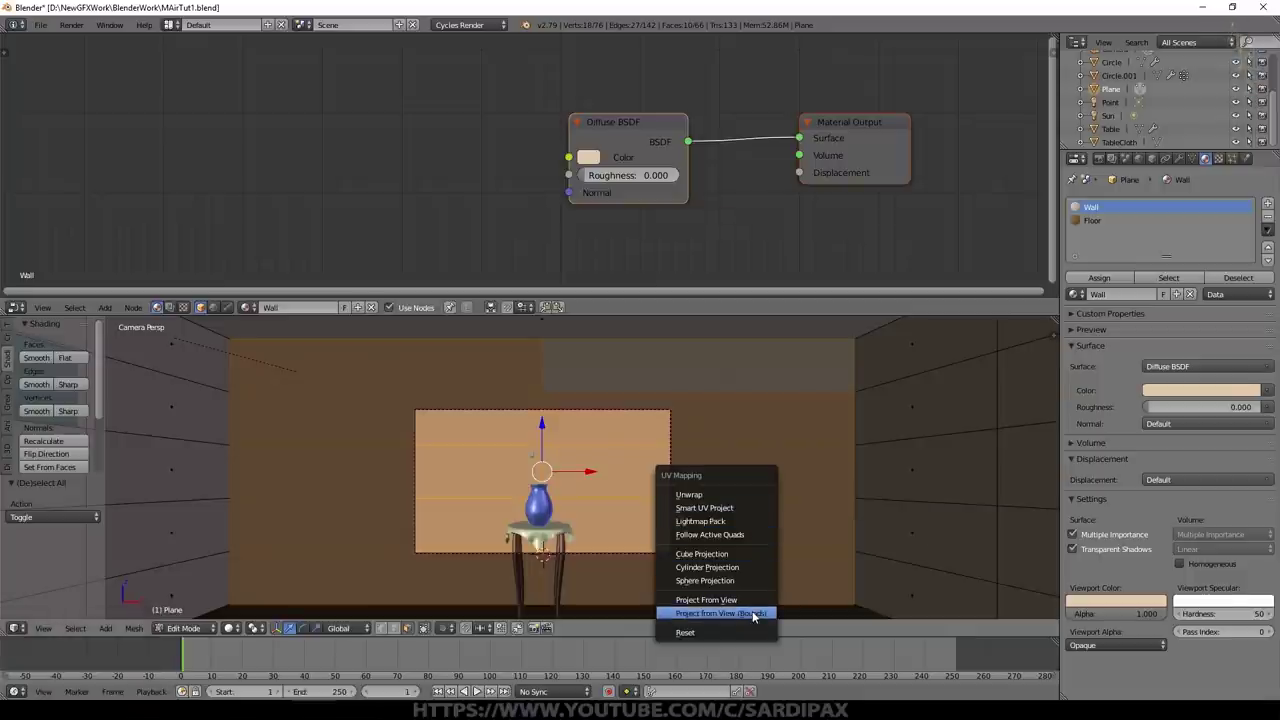
Step: Project the wall's UVs from the camera view and add an Image Texture node to the Wall material
click(757, 613)
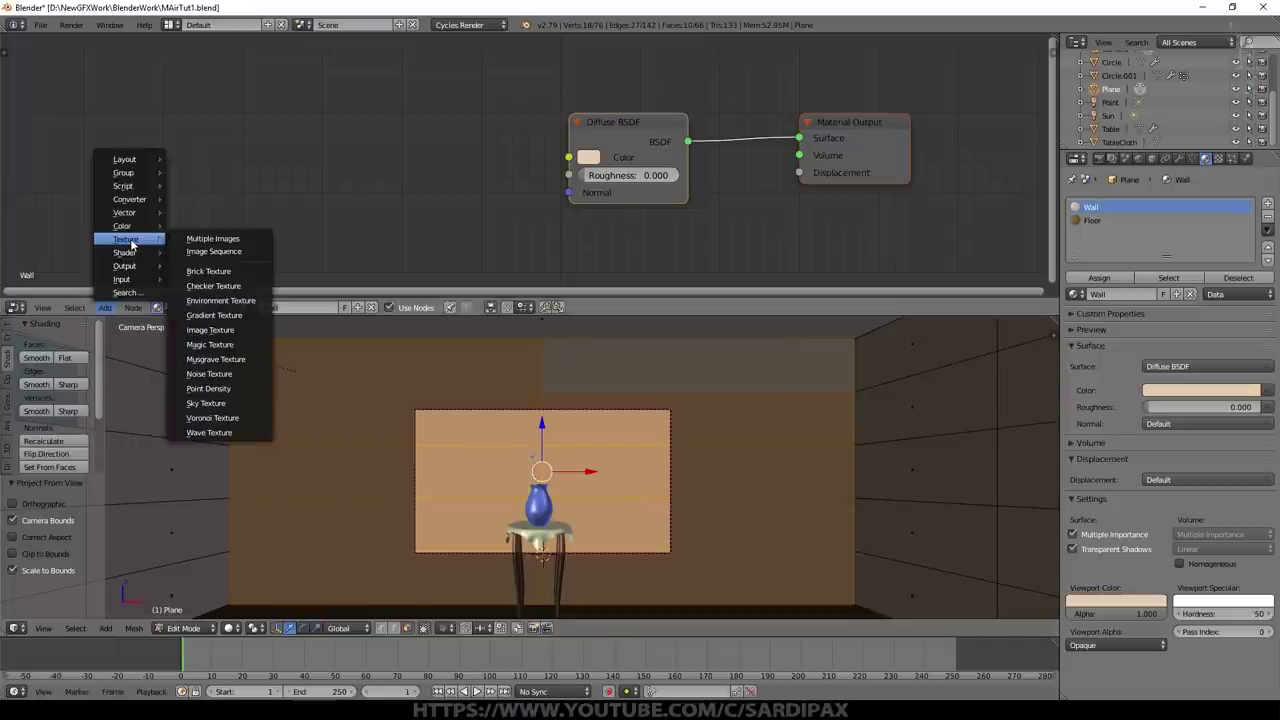
click(248, 331)
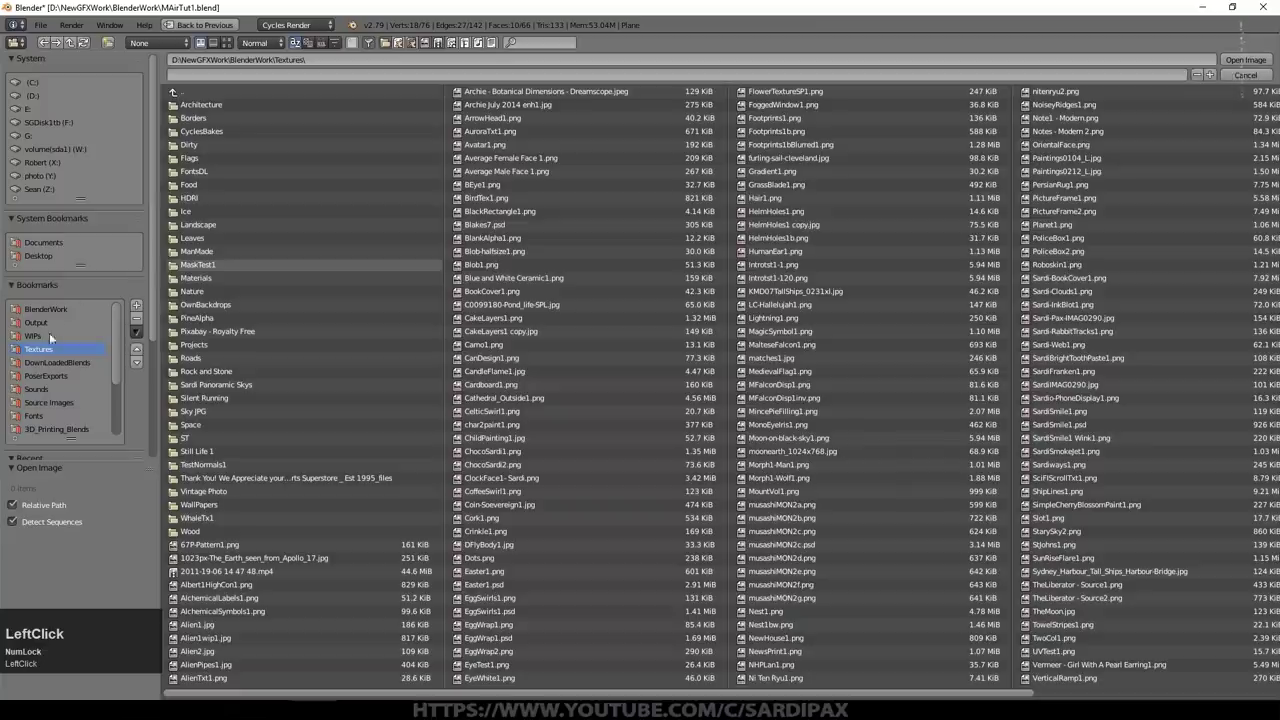
Step: Choose PlasterColoured0189_1_L.jpg from the Architecture folder as the wall image
click(241, 46)
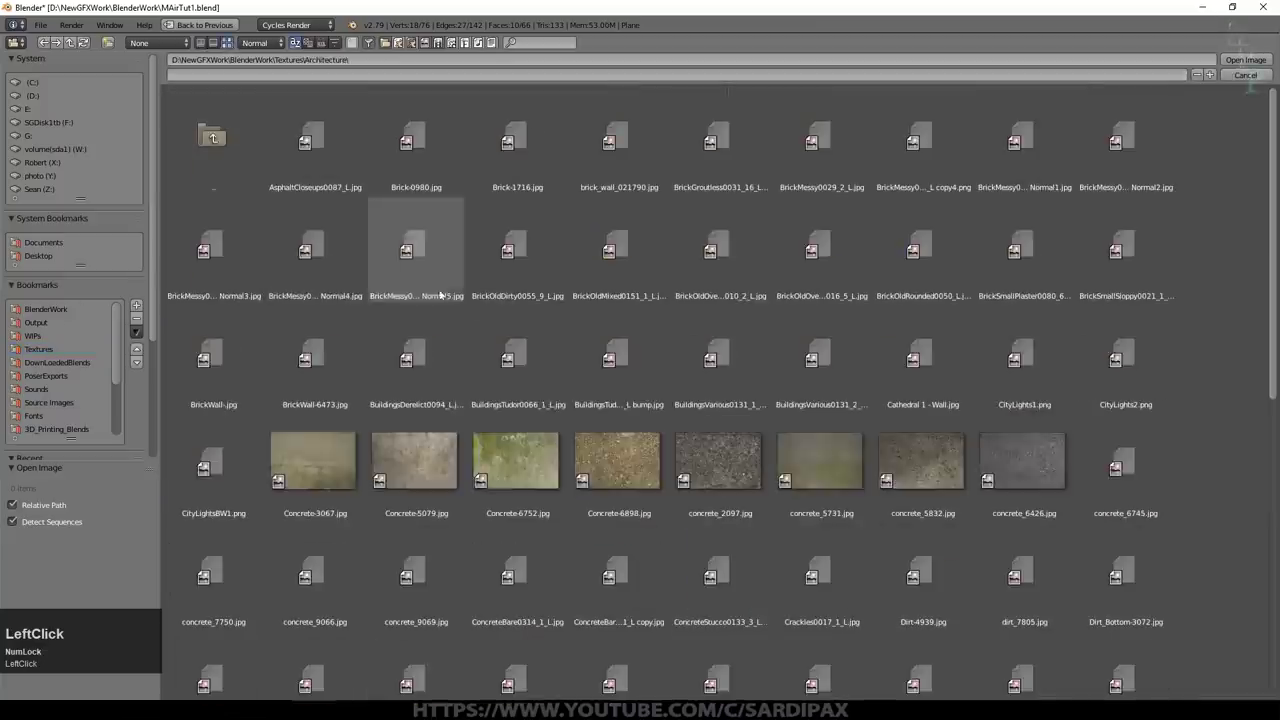
scroll(down, 3)
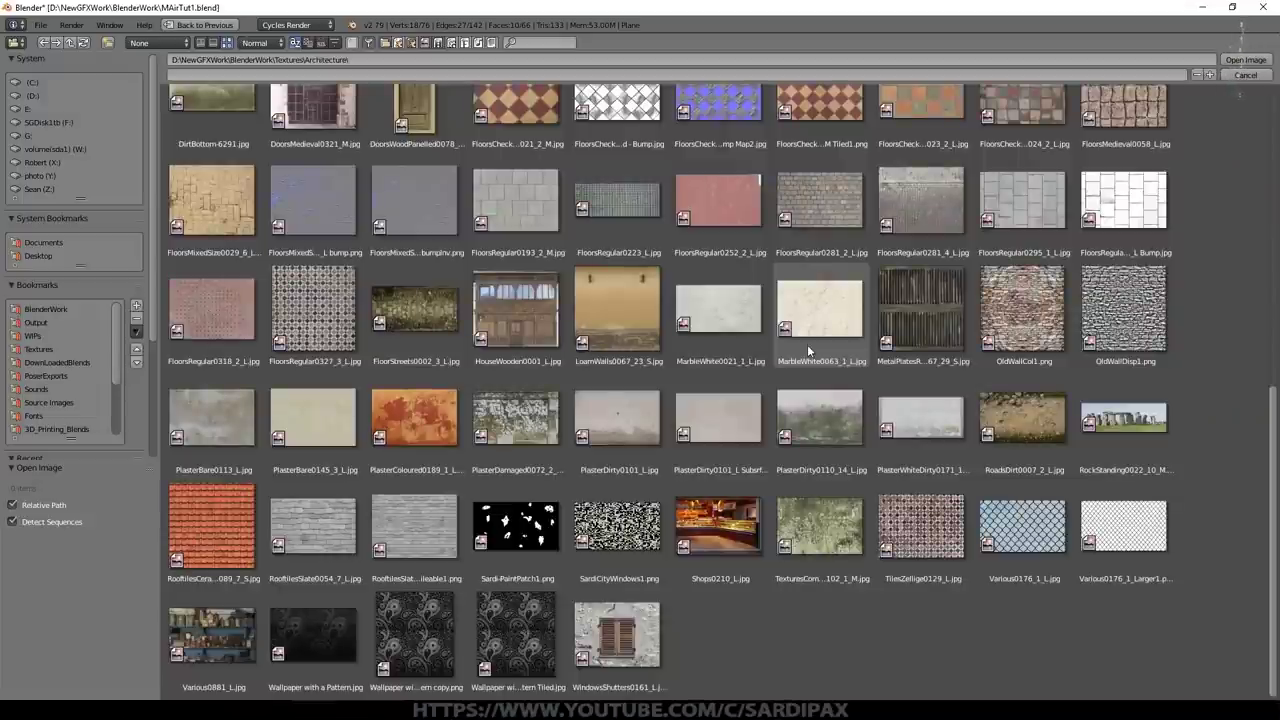
scroll(down, 3)
click(711, 424)
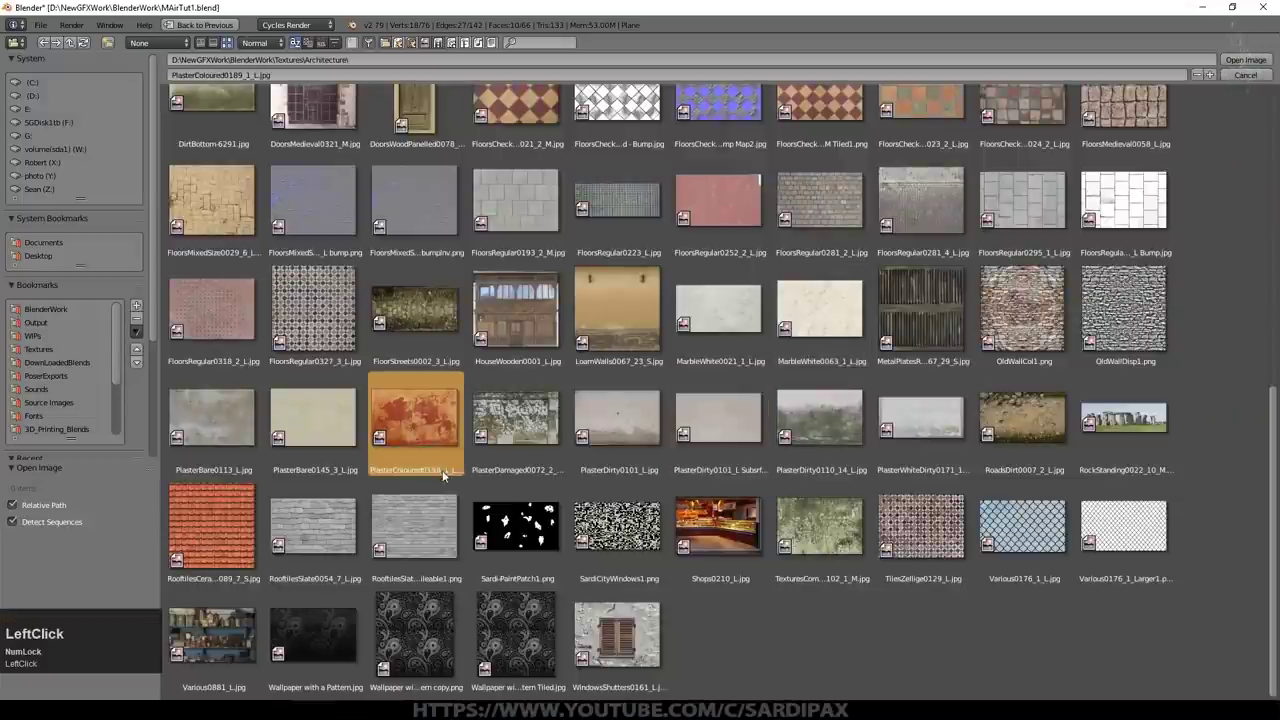
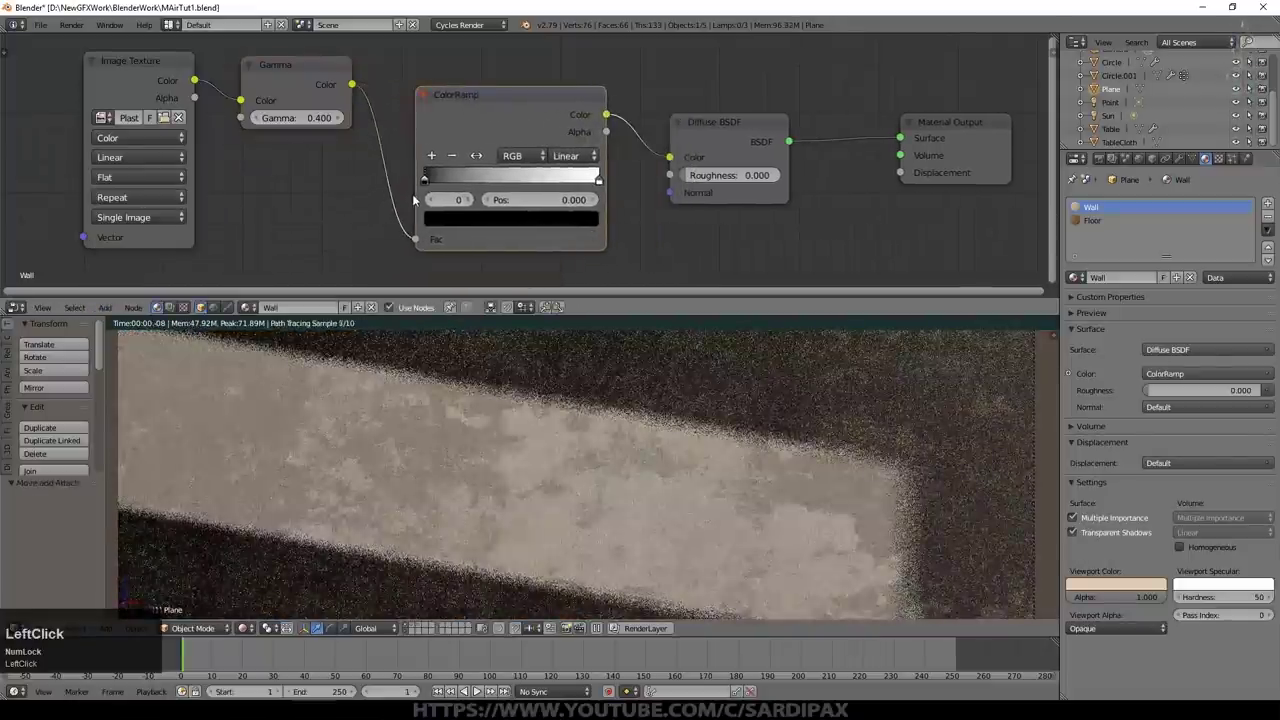
Step: Tighten the ColorRamp's white and black stops to sharpen the plaster mask contrast
click(433, 180)
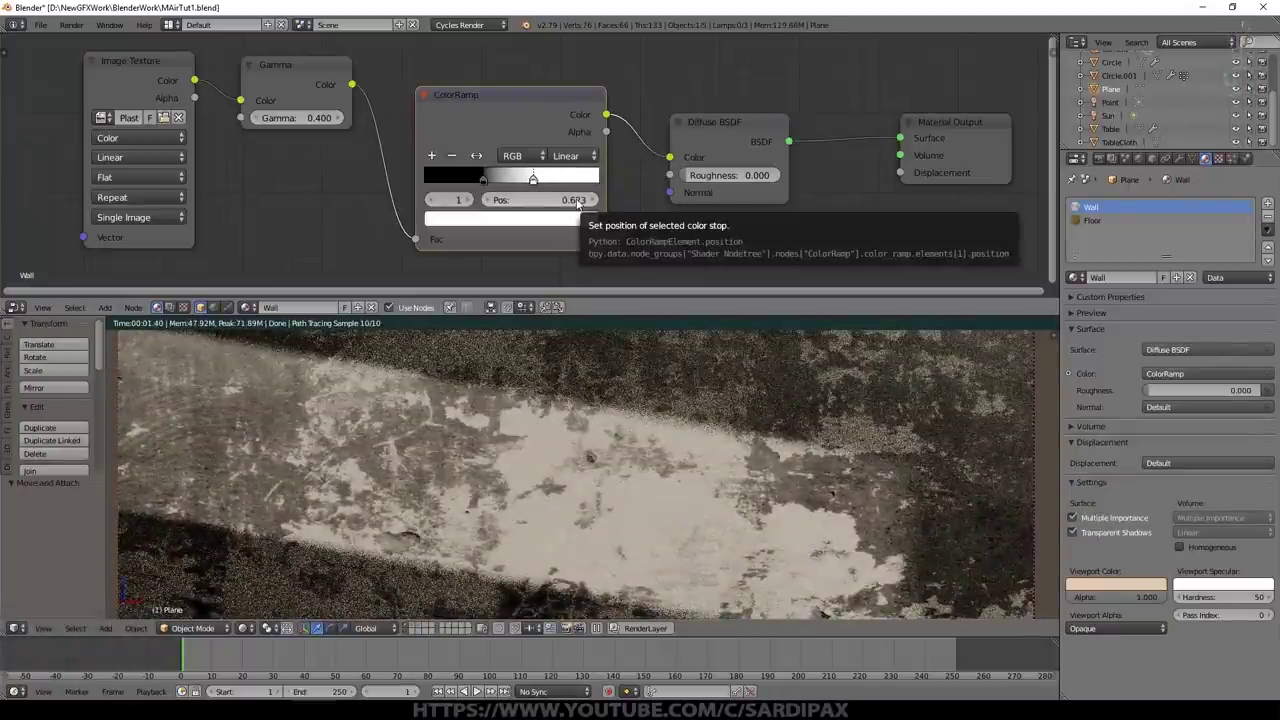
click(515, 191)
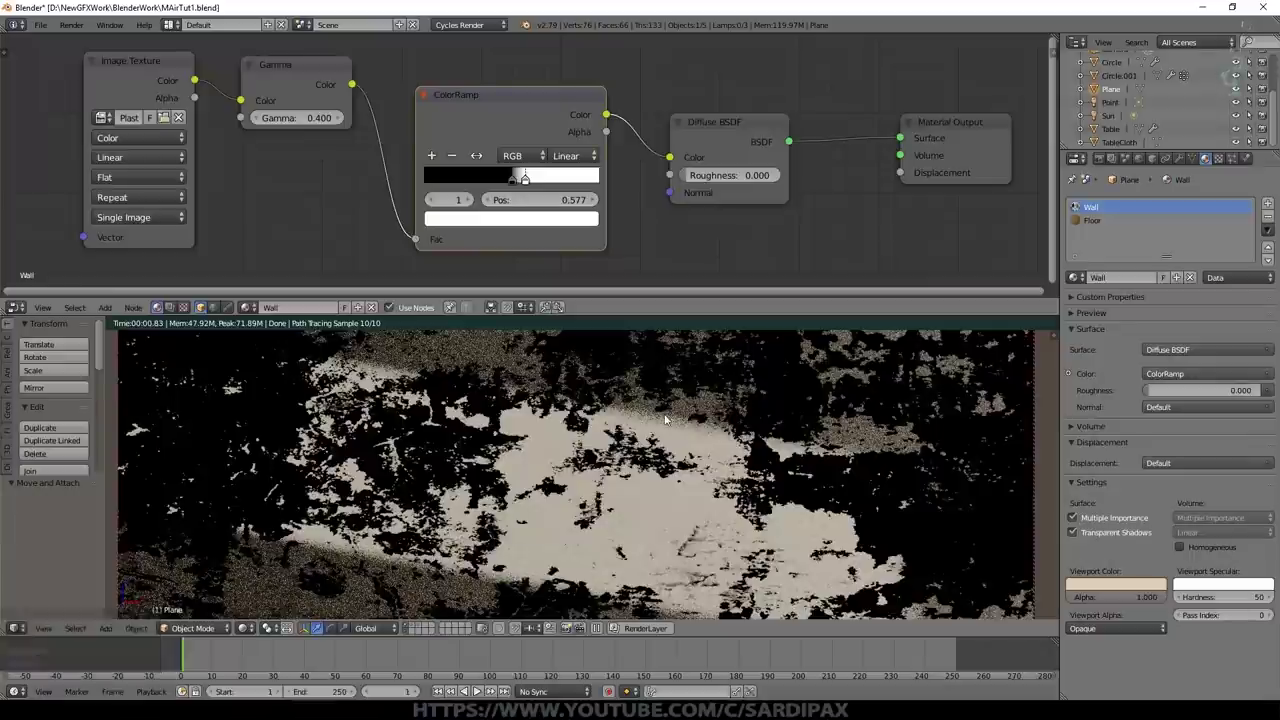
click(533, 107)
scroll(down, 3)
click(267, 98)
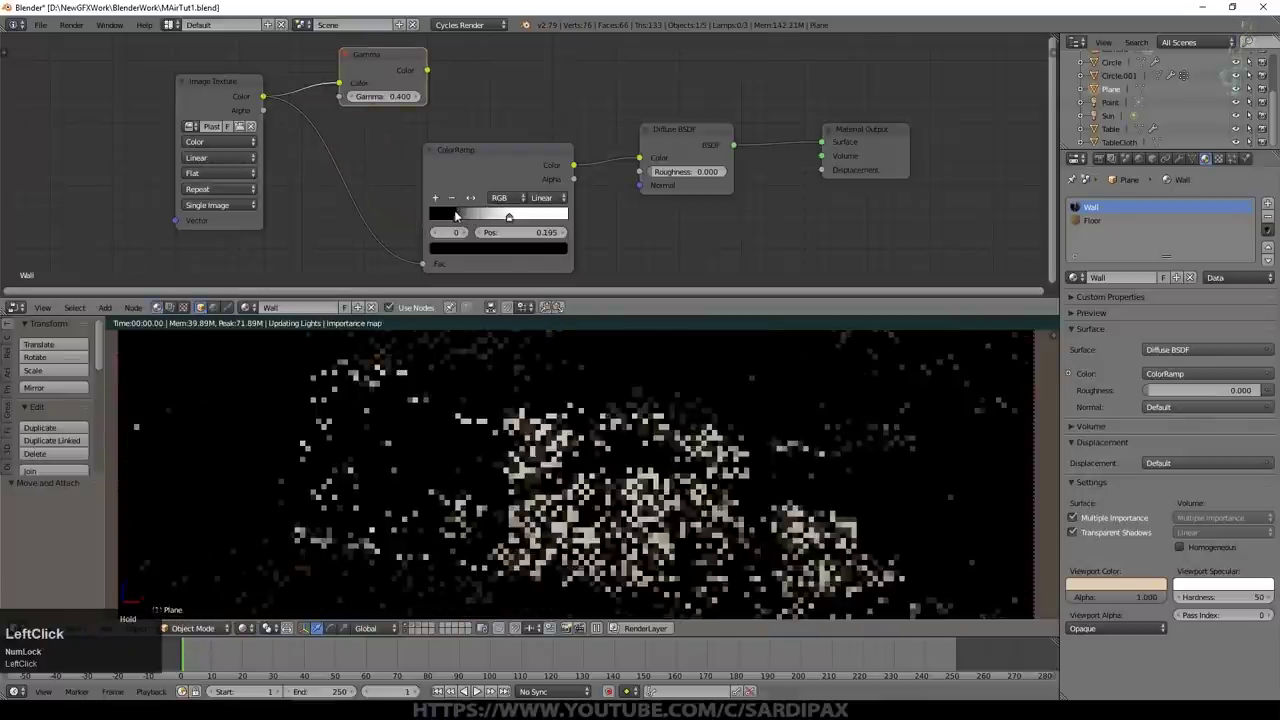
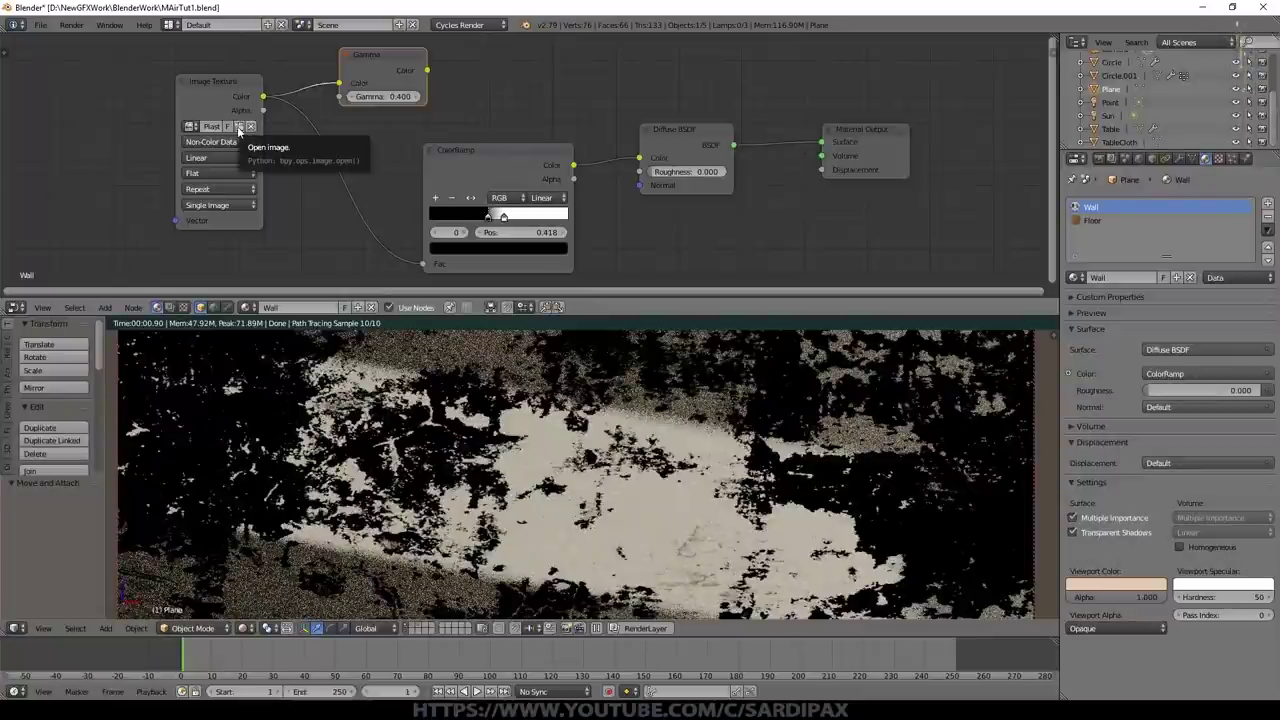
Step: Duplicate the node, delete a spare black stop and set the remaining black stop to 0.286
click(233, 88)
key(shift+d)
click(125, 130)
key(Delete)
click(434, 186)
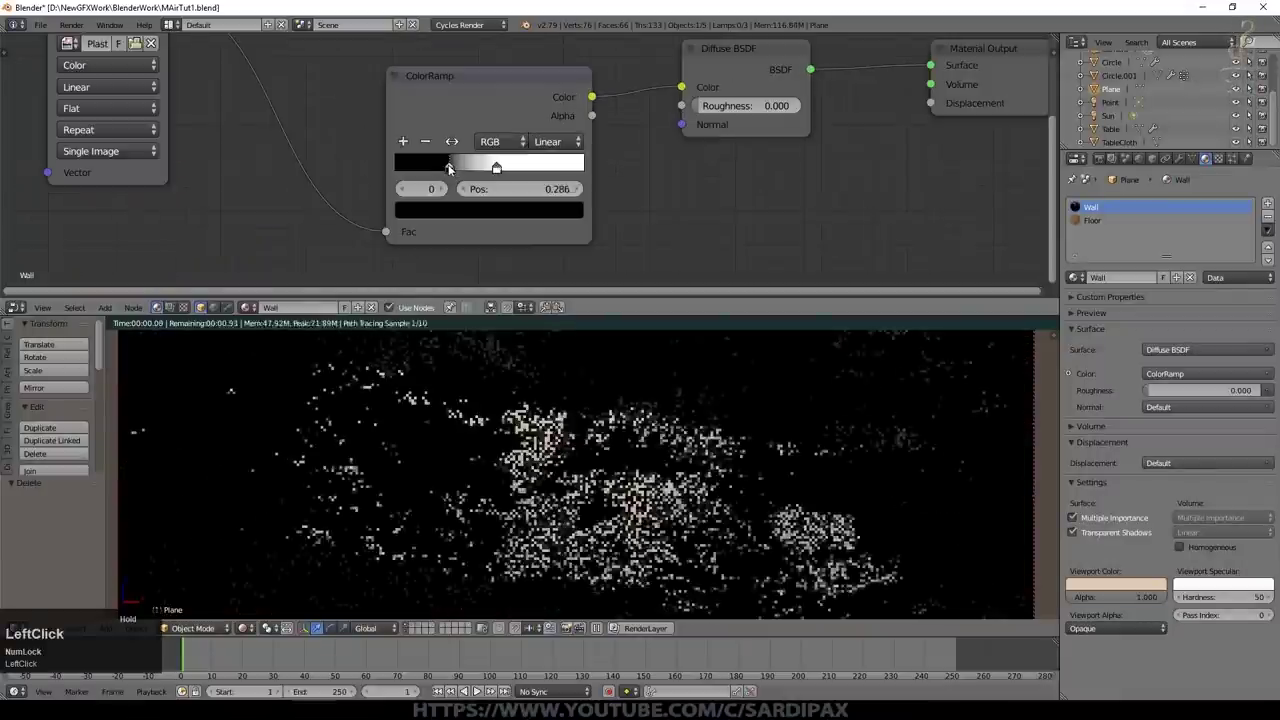
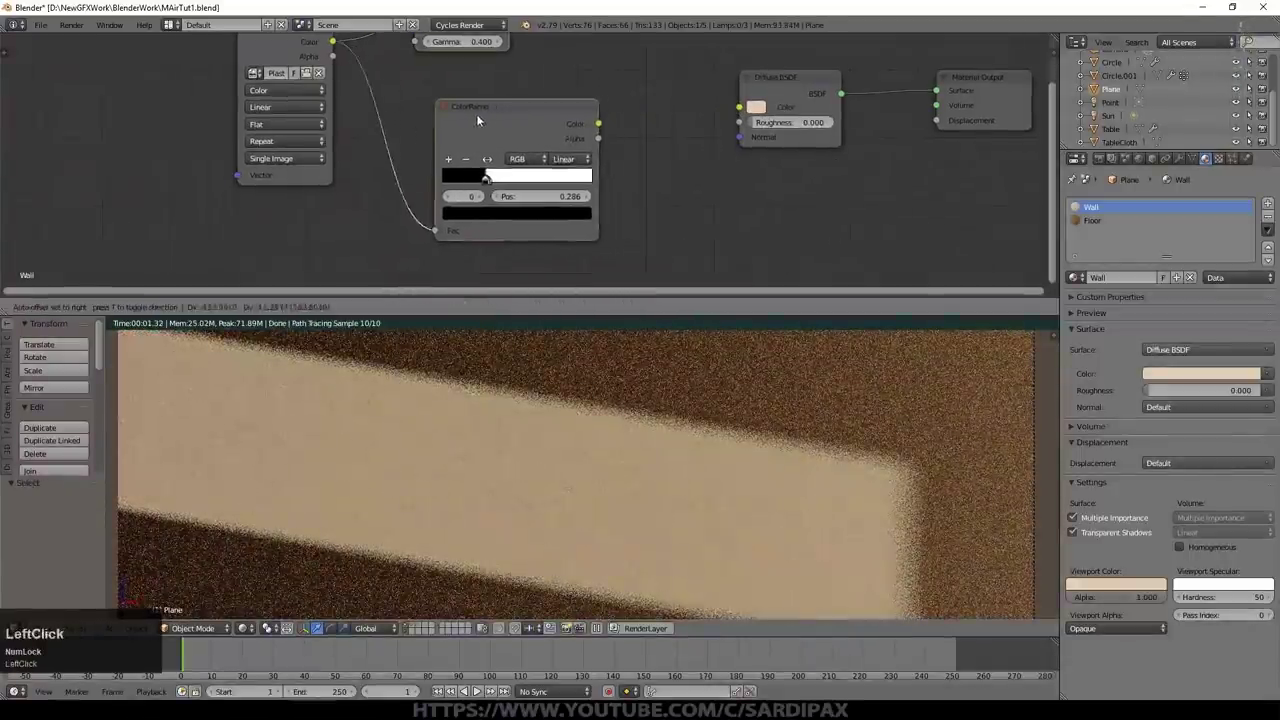
Step: Mix the wall's Diffuse with a Glossy BSDF through a Mix Shader at factor 0.025
scroll(down, 3)
click(398, 58)
click(111, 312)
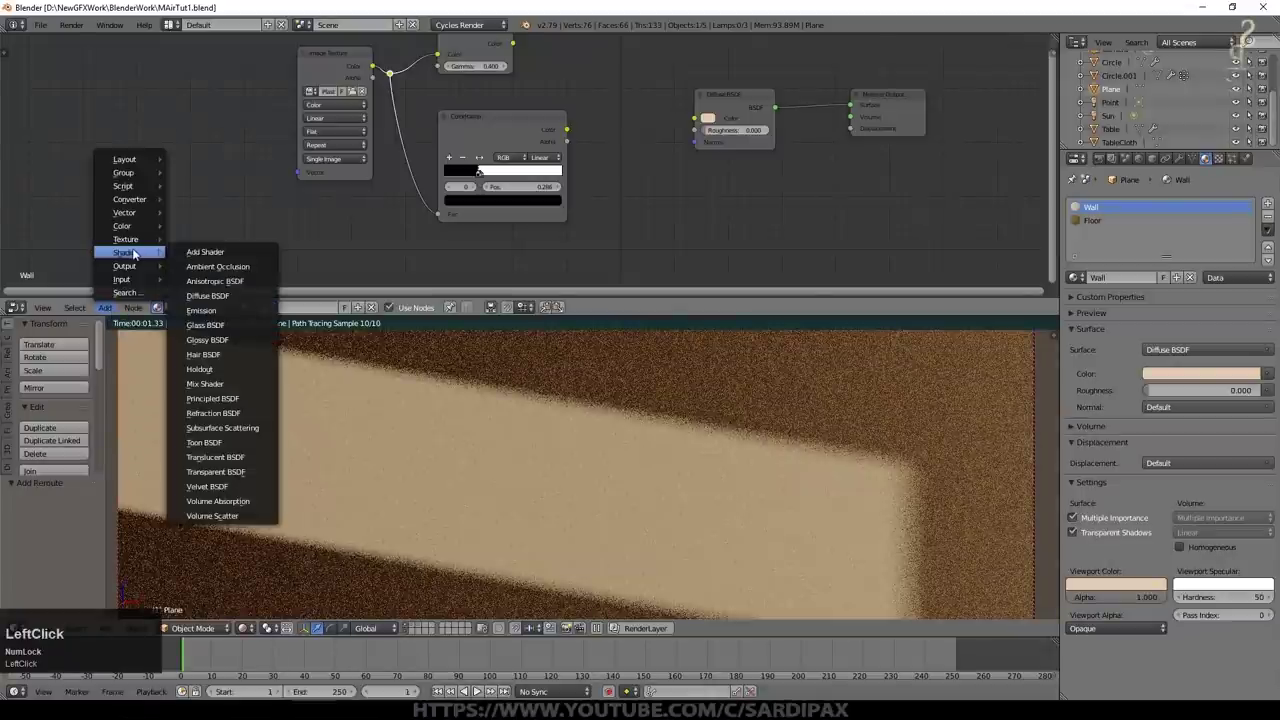
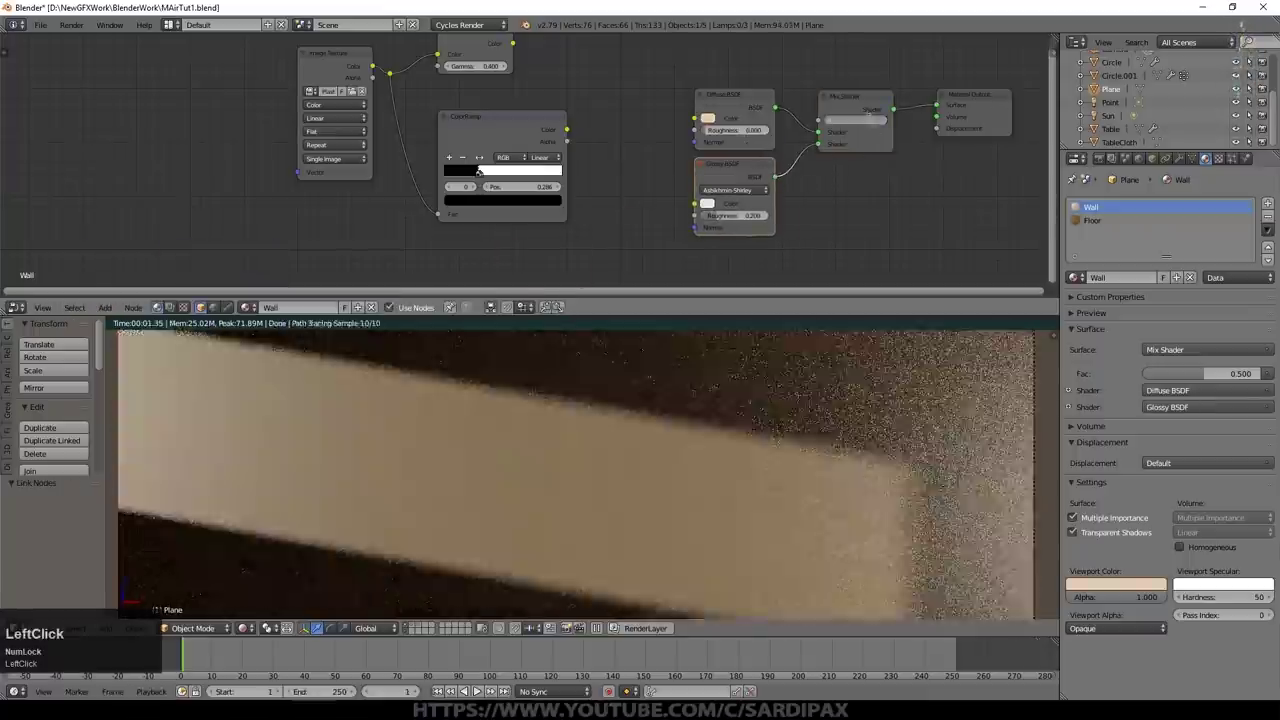
key(KP_Decimal)
key(KP_0)
key(KP_2)
key(KP_5)
key(KP_Enter)
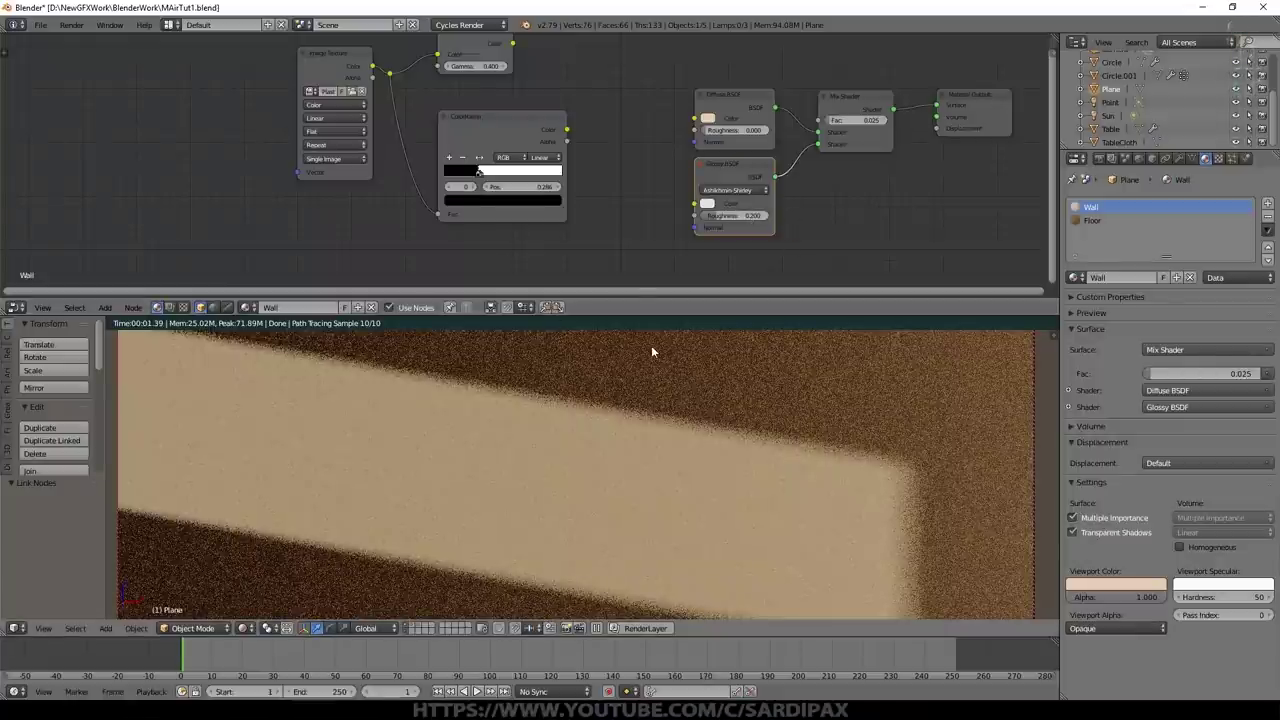
Step: Add a Layer Weight input node for the wall material
click(116, 304)
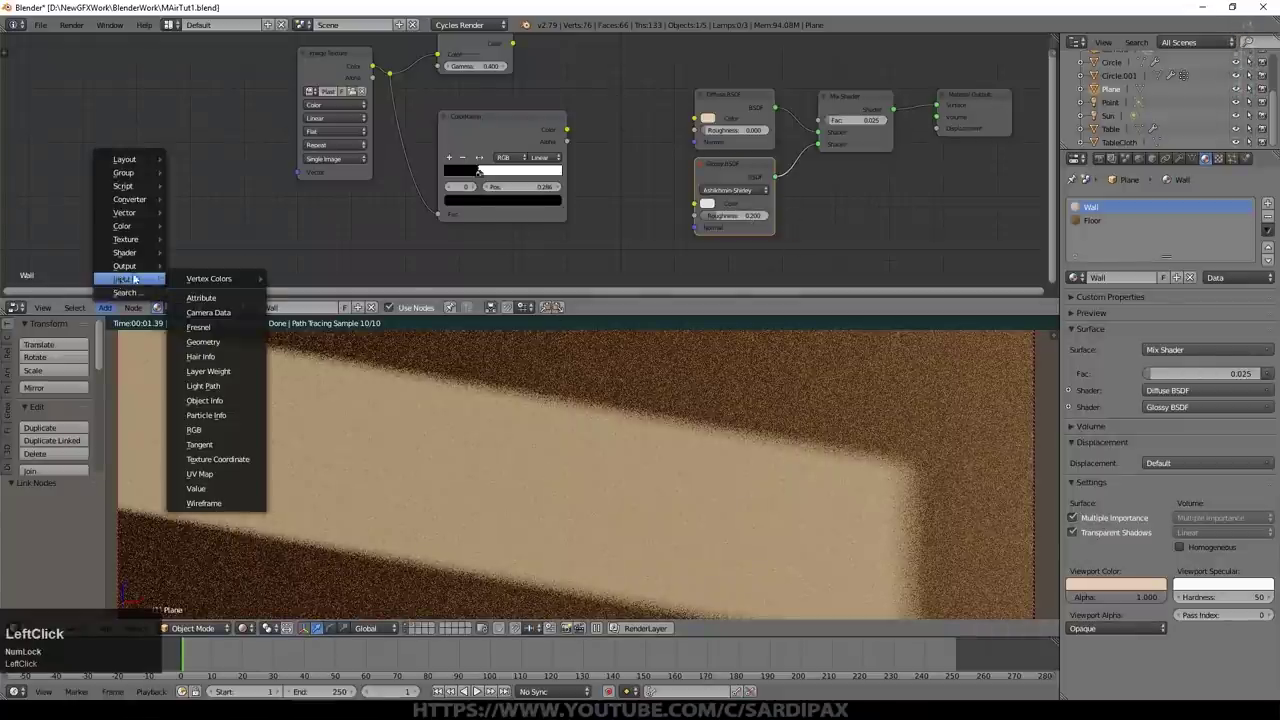
click(240, 369)
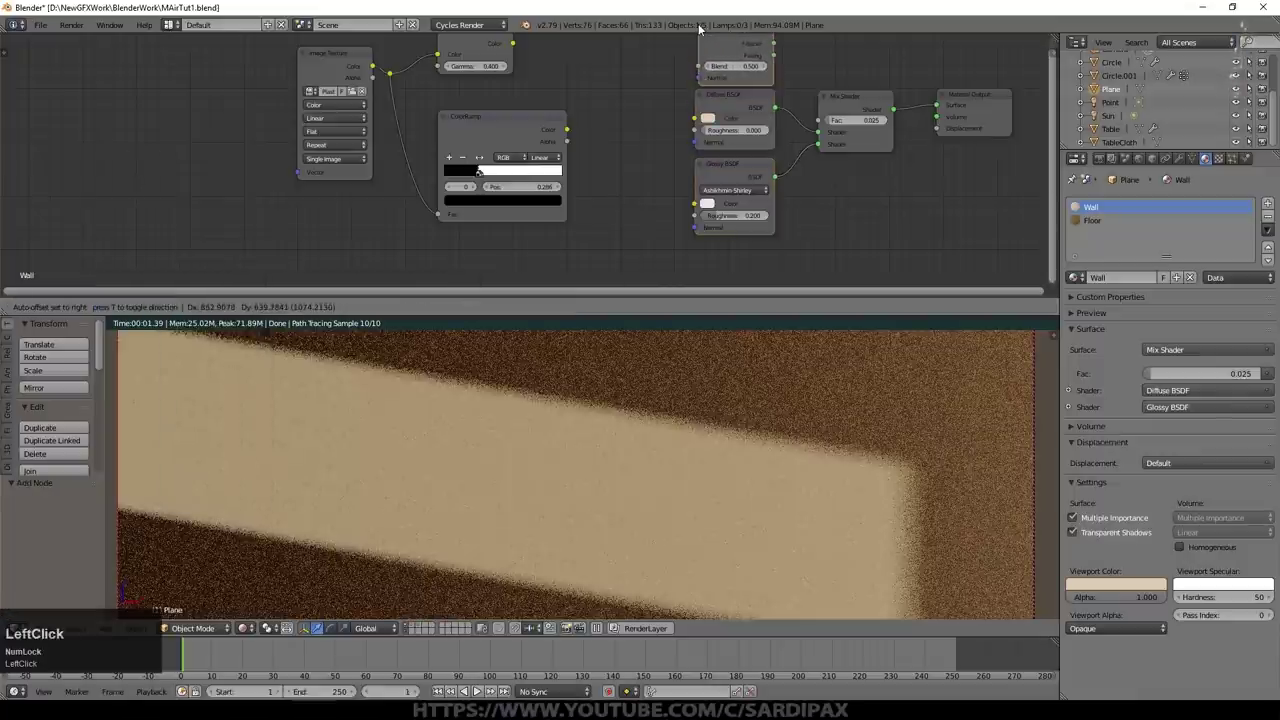
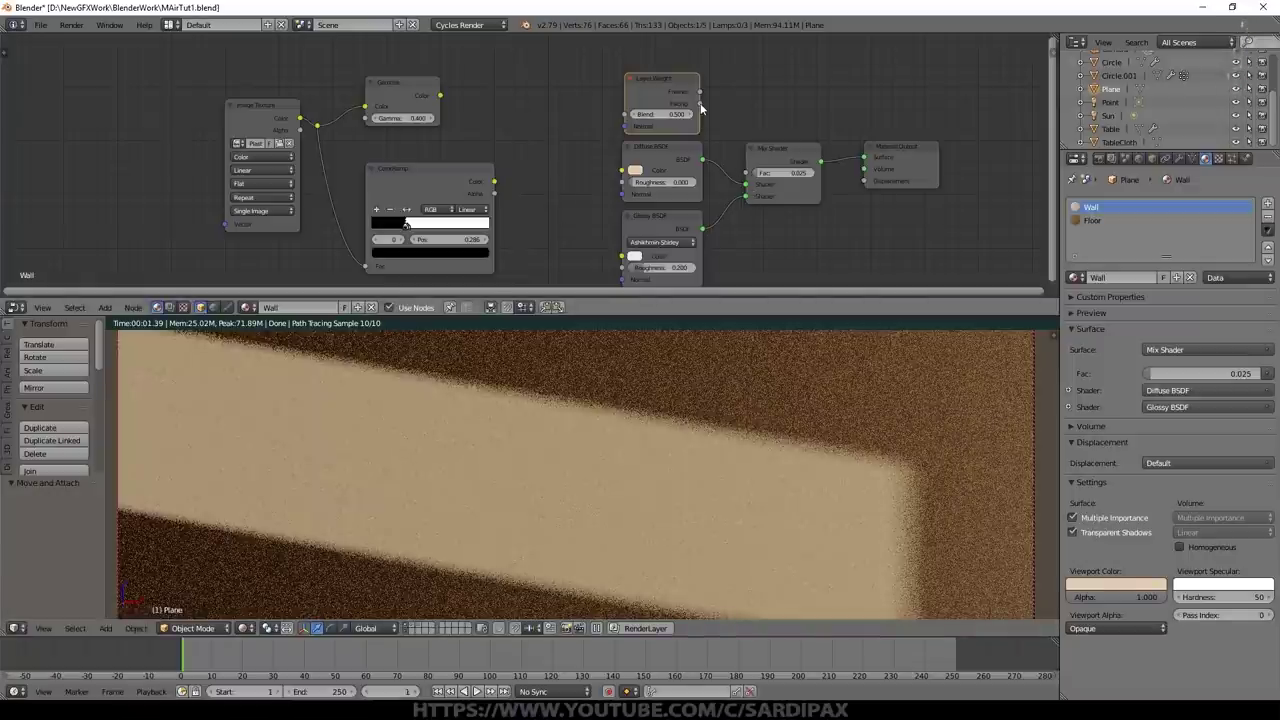
Step: Drive the wall's mix factor from Layer Weight with its blend lowered to 0.200
click(703, 106)
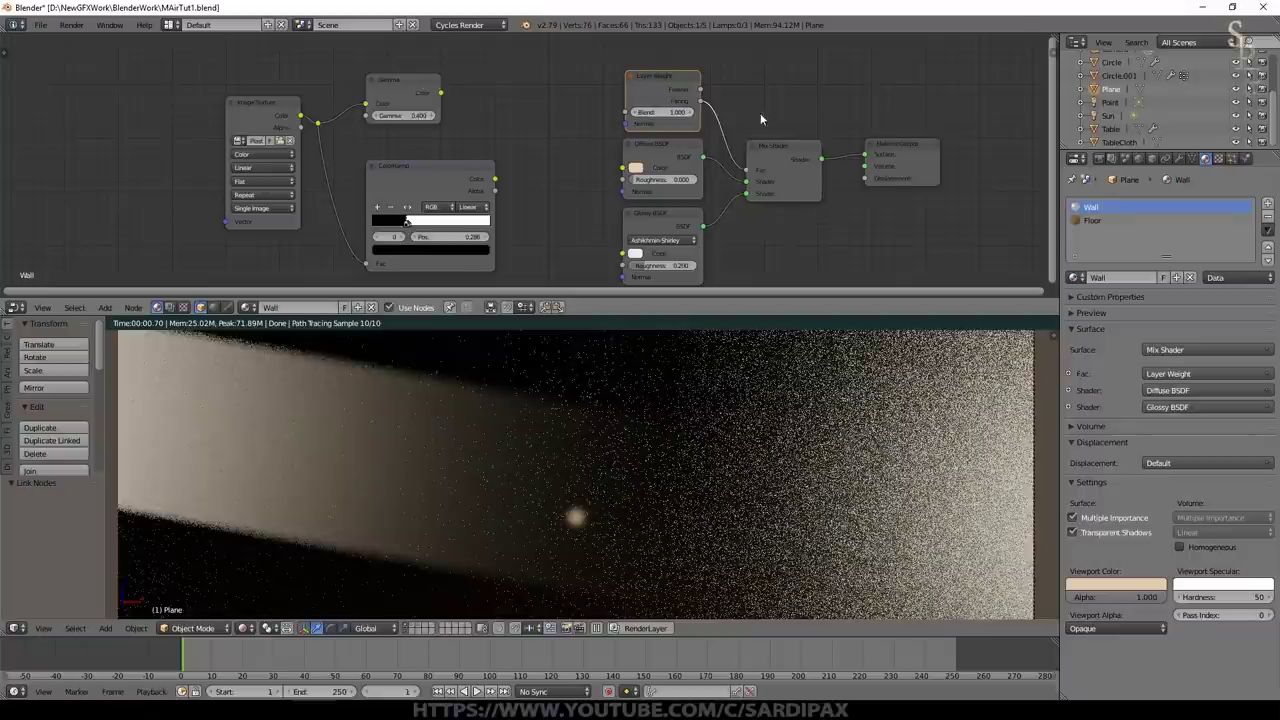
click(678, 116)
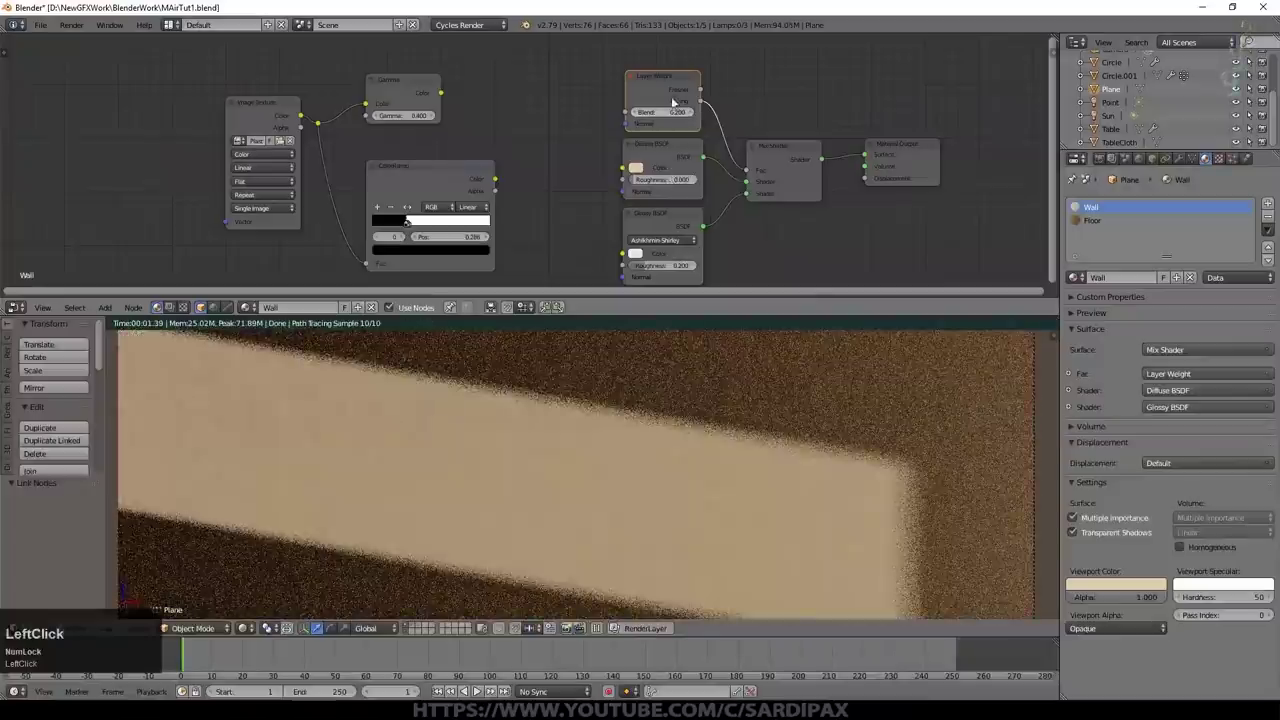
middle_click(581, 197)
click(105, 311)
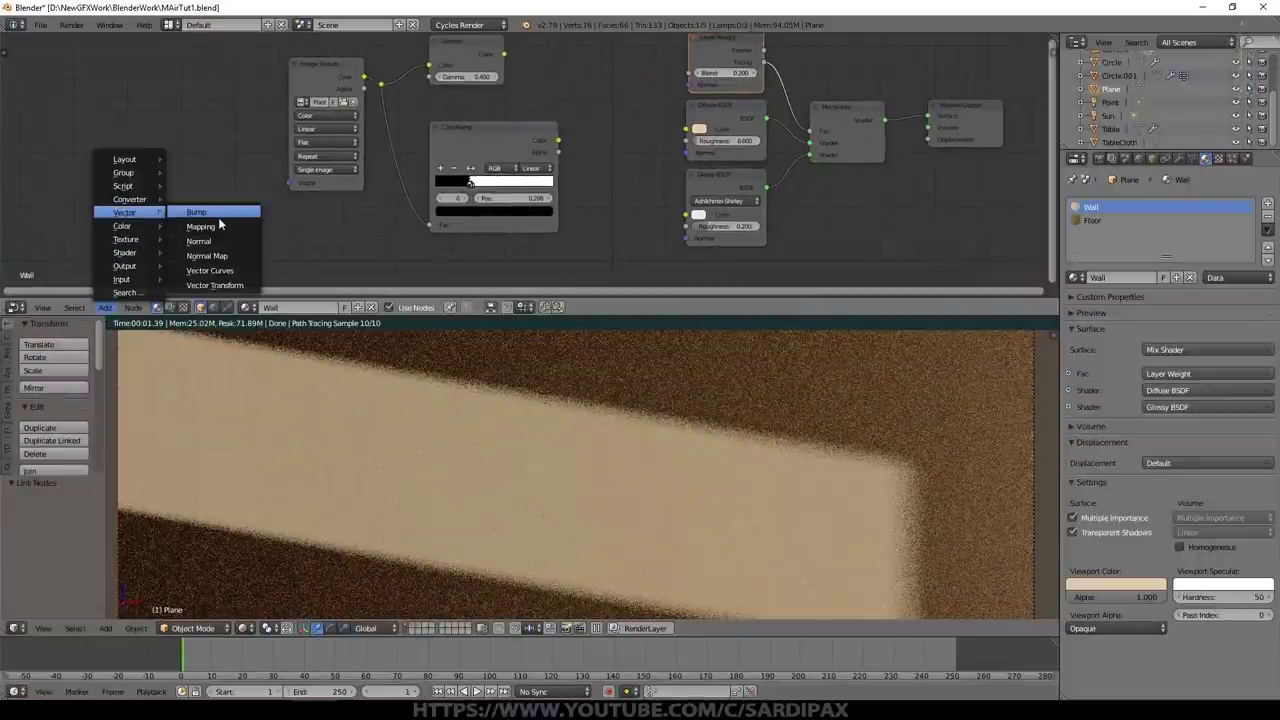
Step: Add a Bump node and feed its Normal into both the Diffuse and Glossy shaders
click(221, 213)
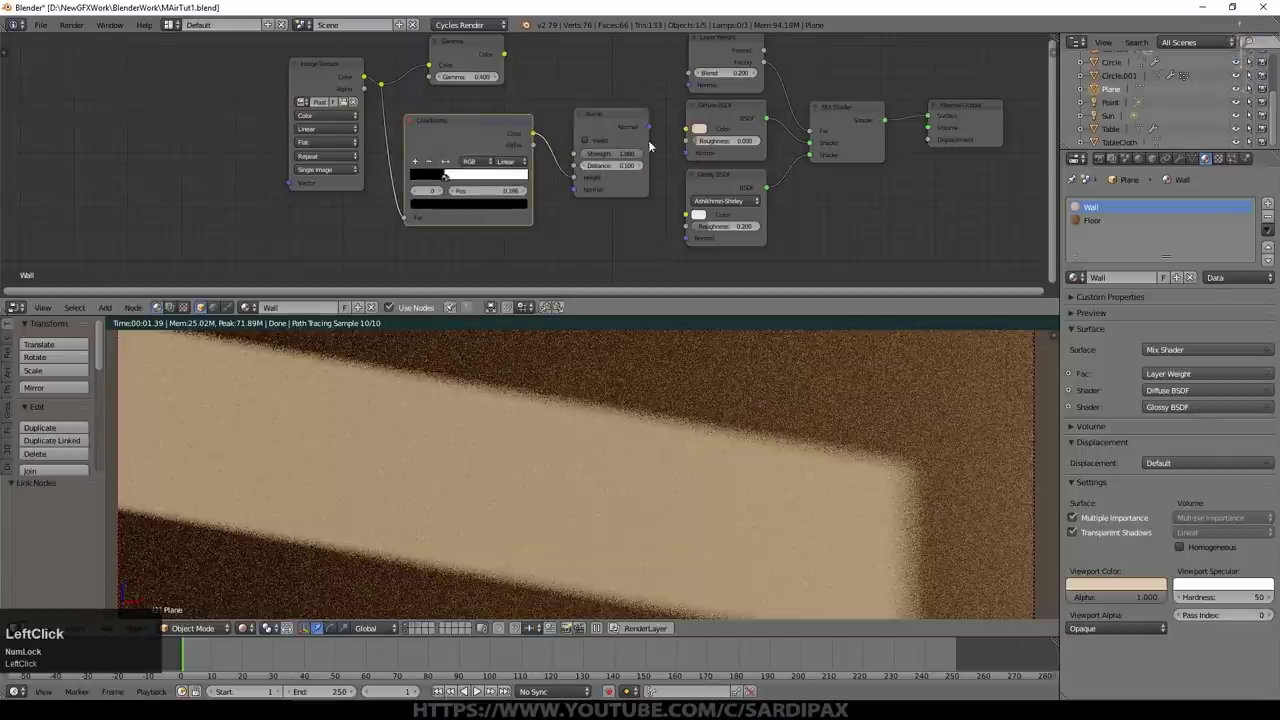
click(658, 130)
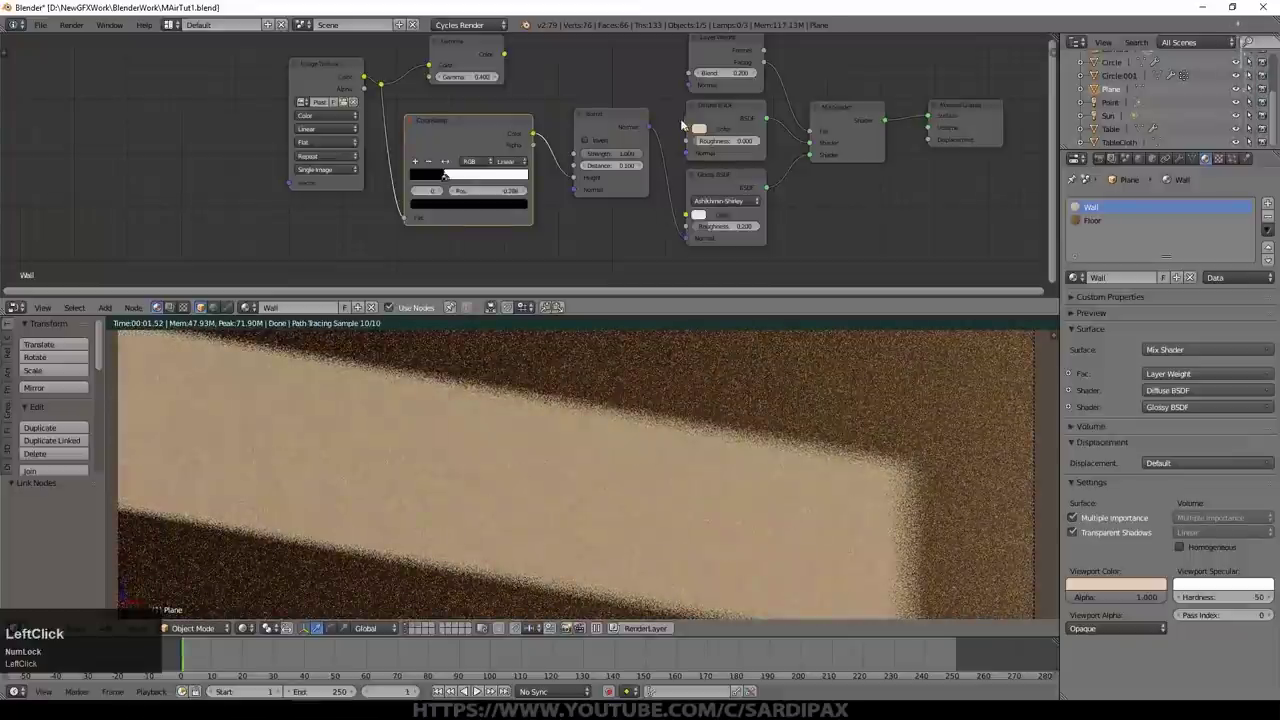
click(677, 140)
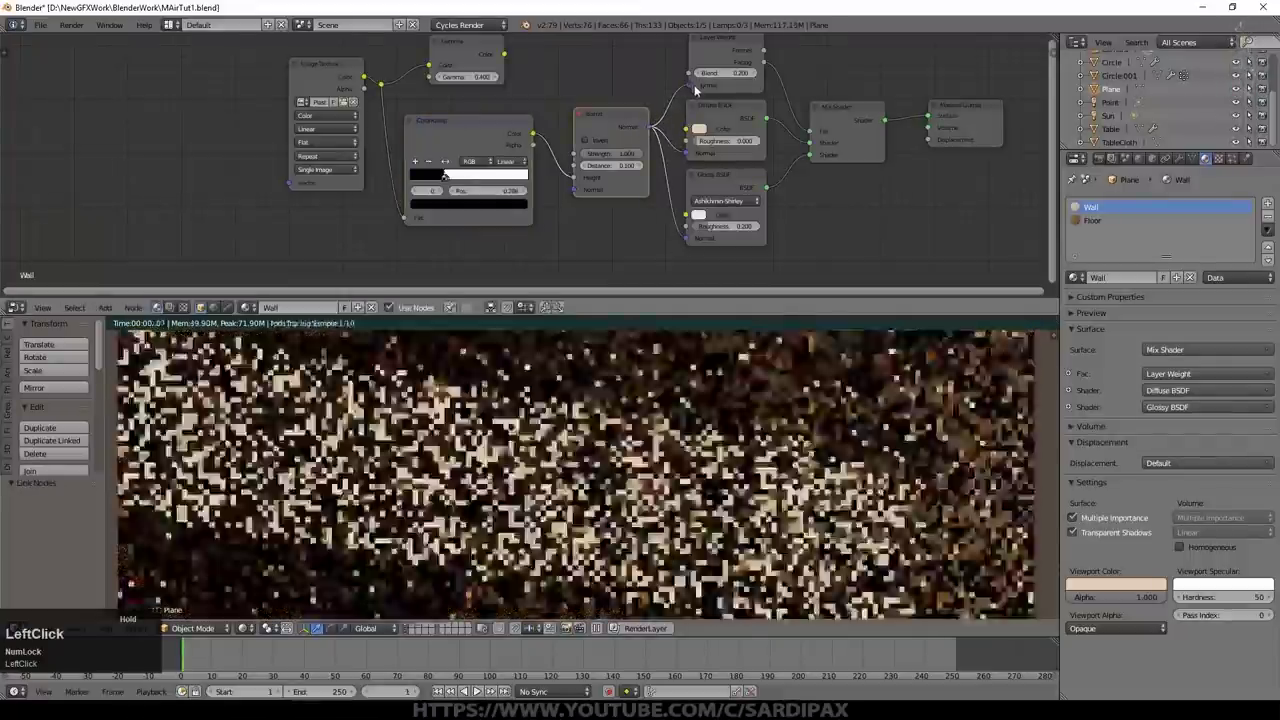
middle_click(482, 688)
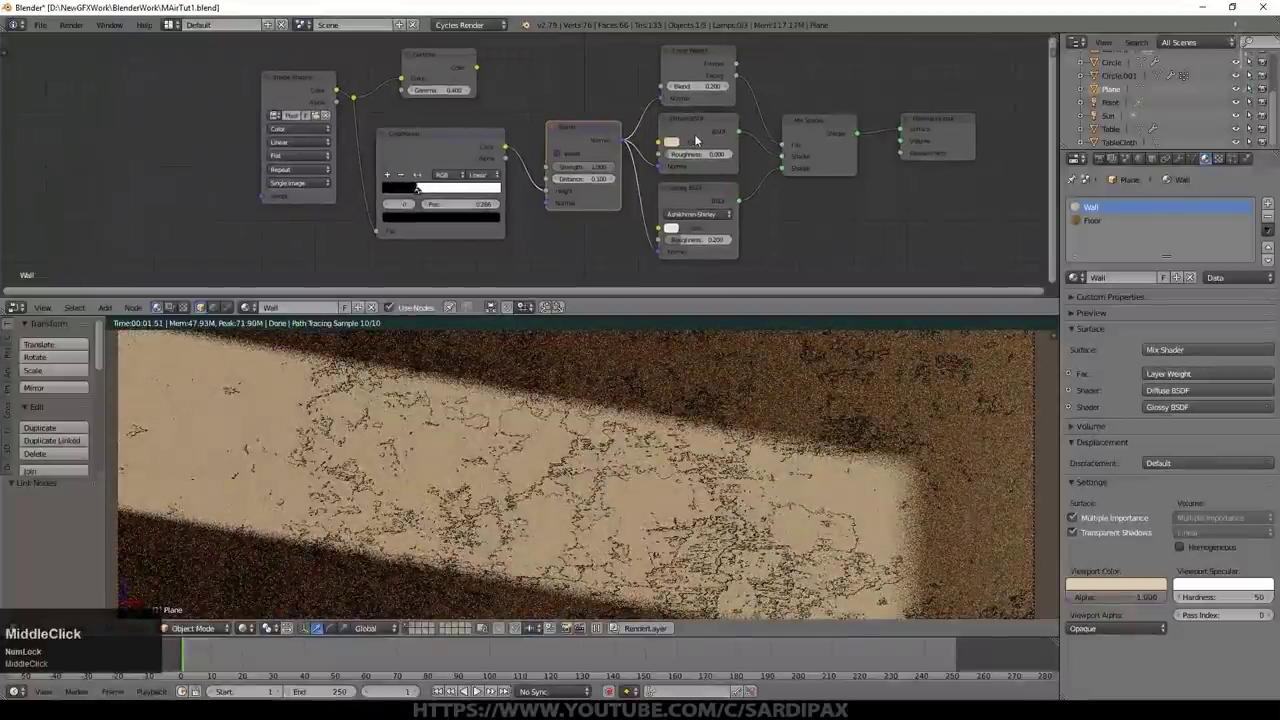
scroll(up, 3)
scroll(up, 3)
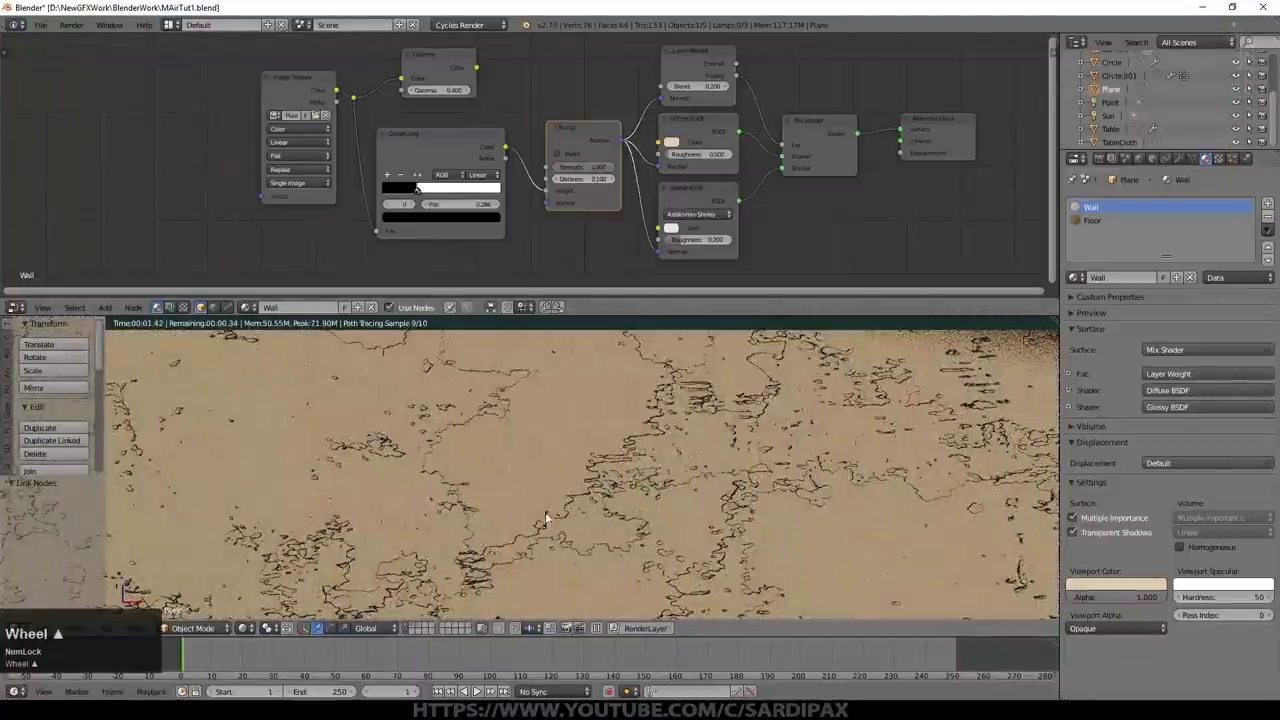
scroll(up, 3)
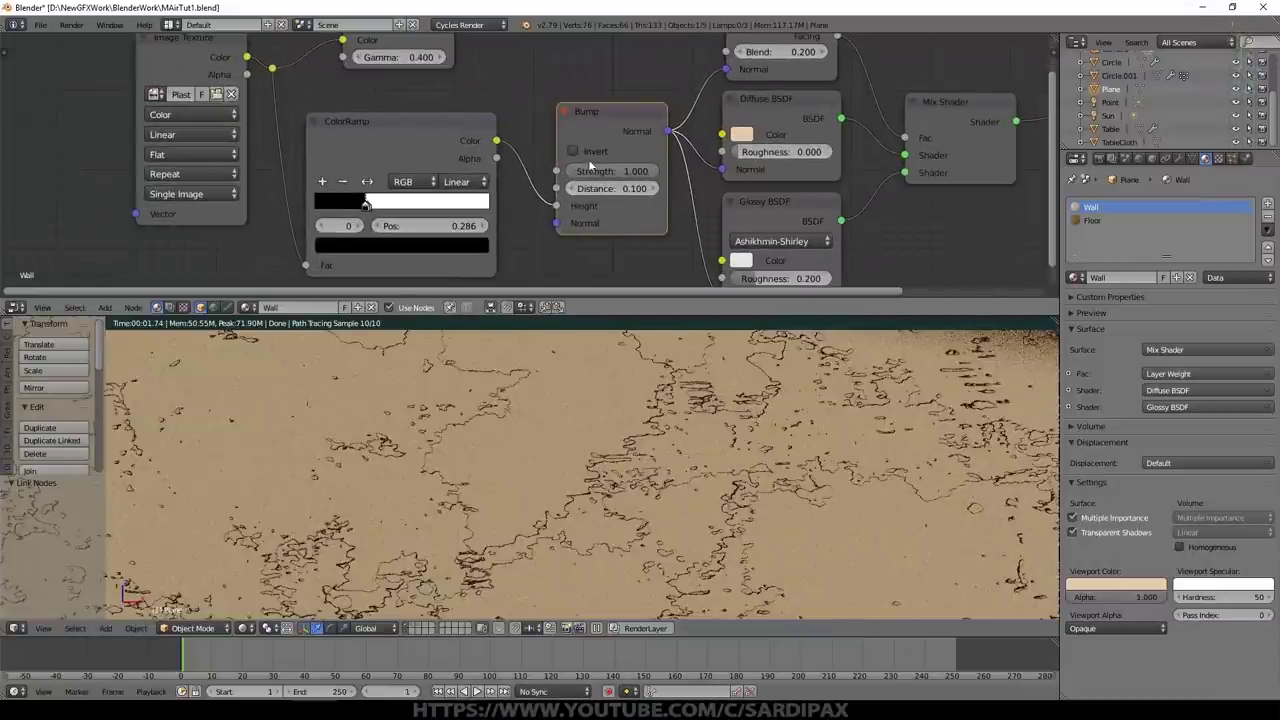
Step: Reduce the Bump strength to 0.345 and review the whole wall node tree
click(578, 153)
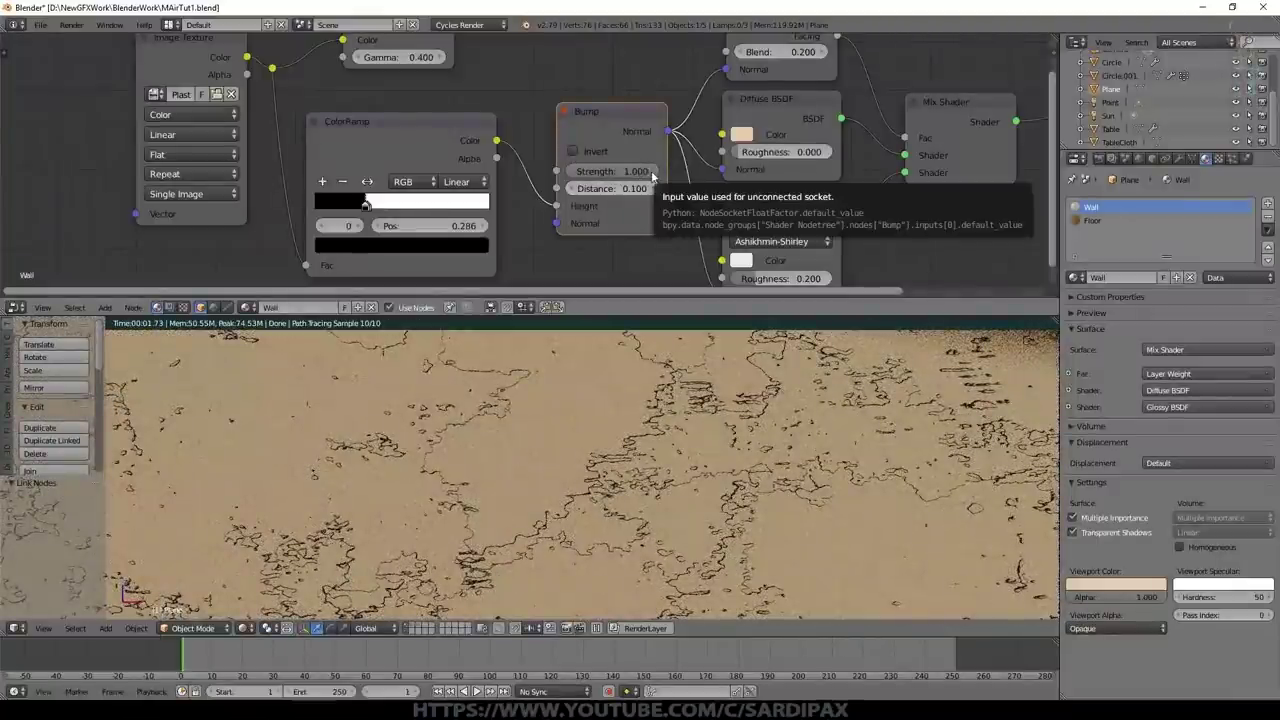
click(654, 174)
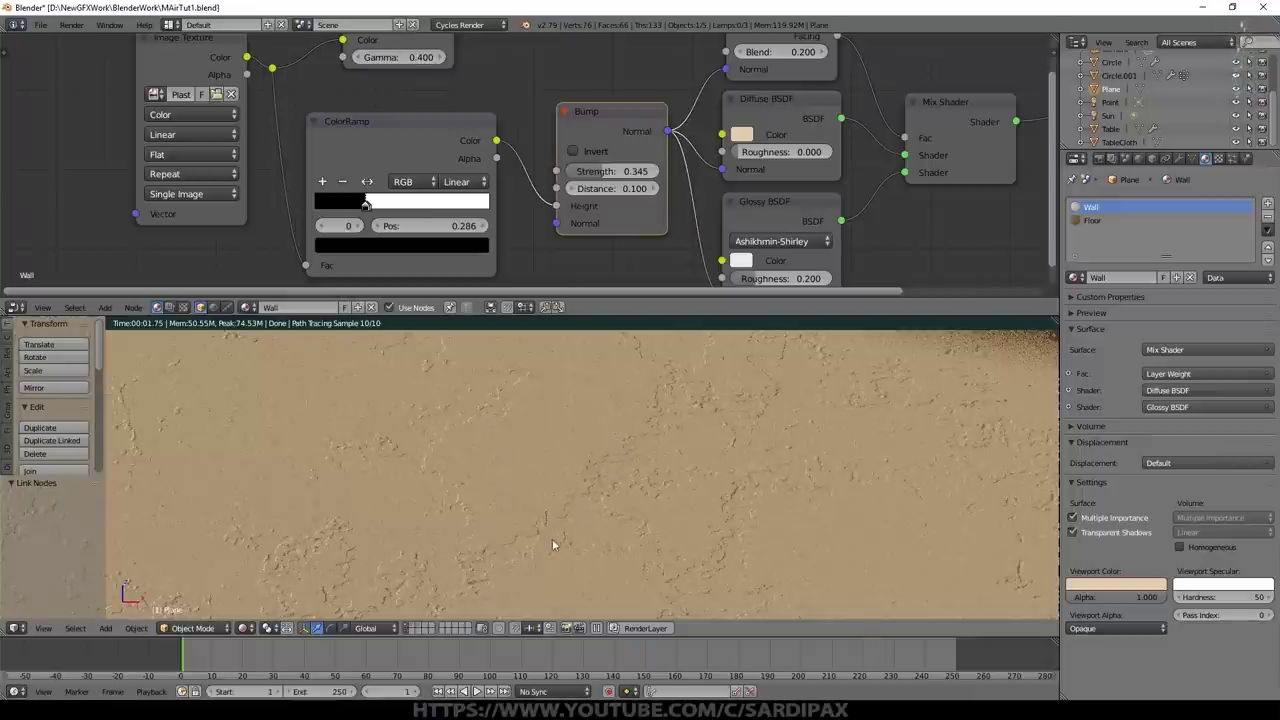
scroll(down, 3)
middle_click(575, 83)
scroll(up, 3)
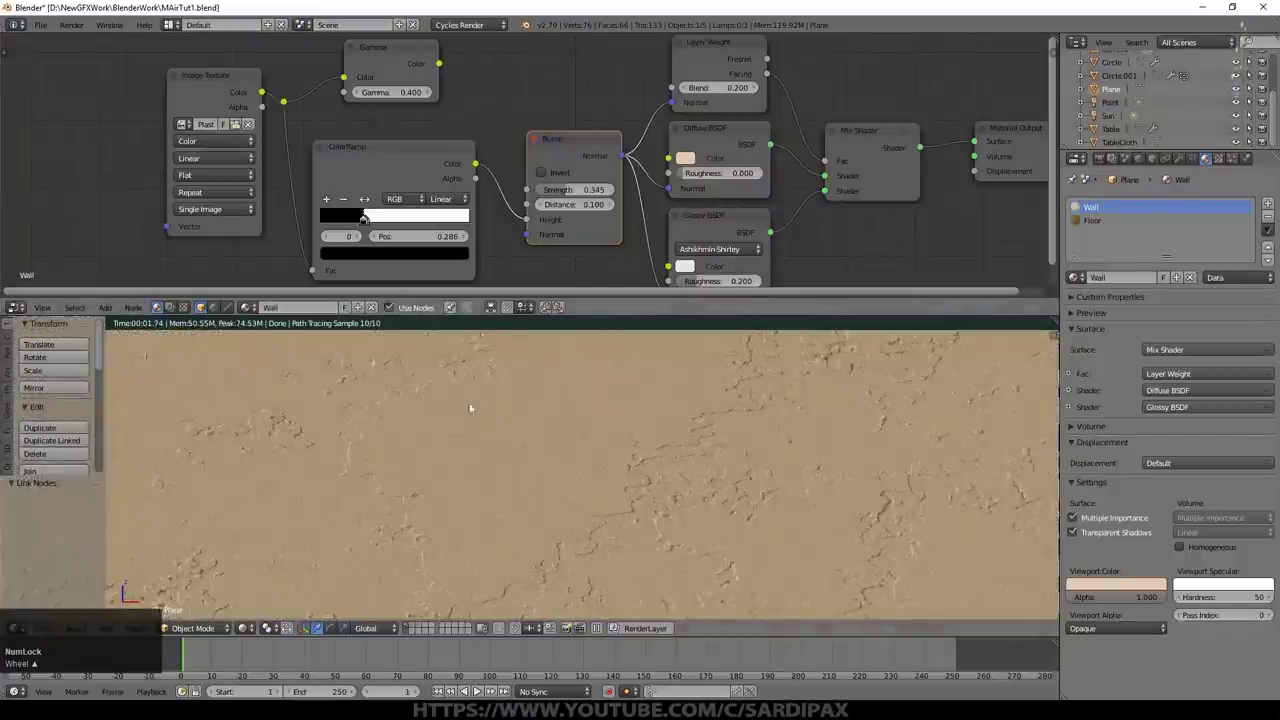
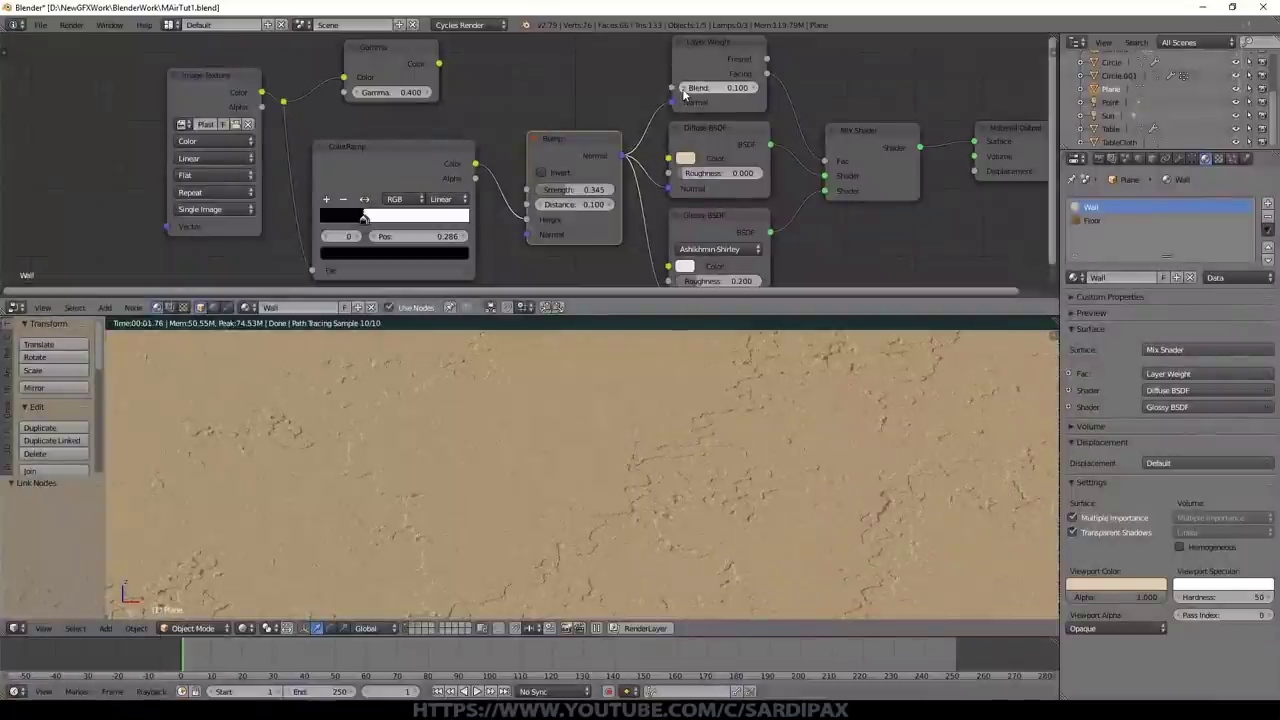
Step: Feed the Gamma colour into the wall's Diffuse BSDF, then select the vase's material
click(442, 66)
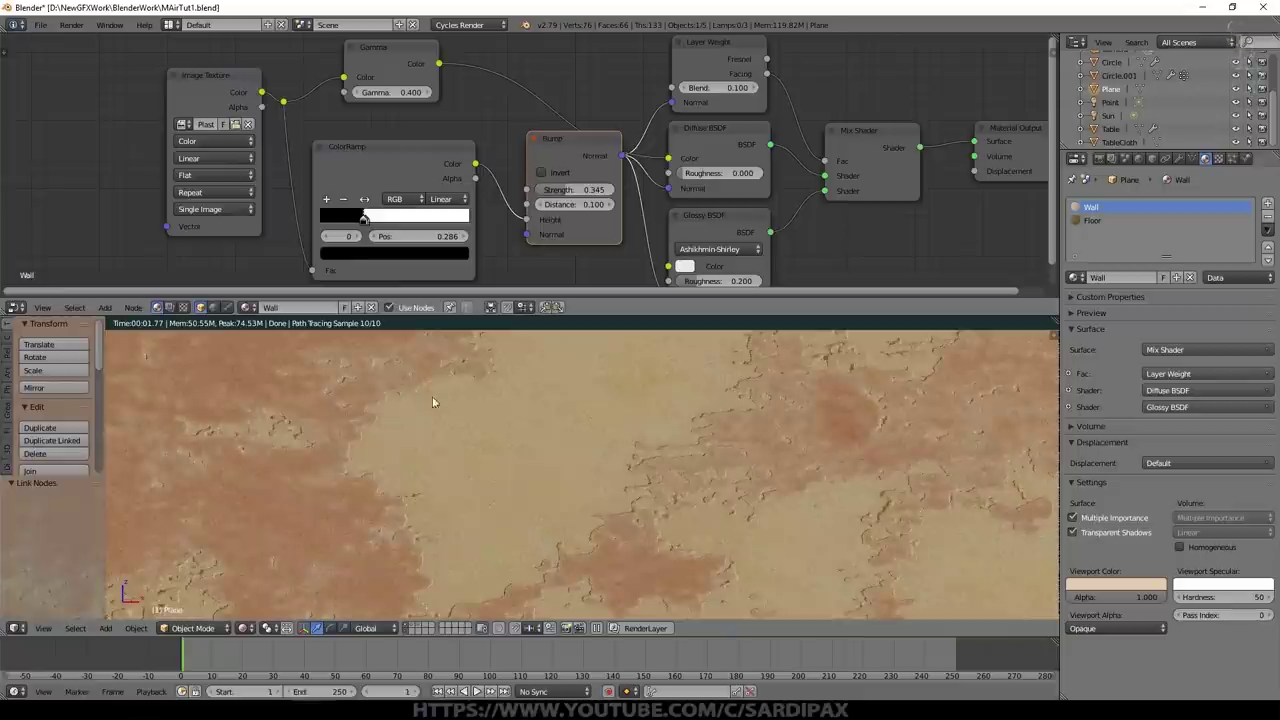
scroll(down, 3)
scroll(up, 3)
scroll(down, 3)
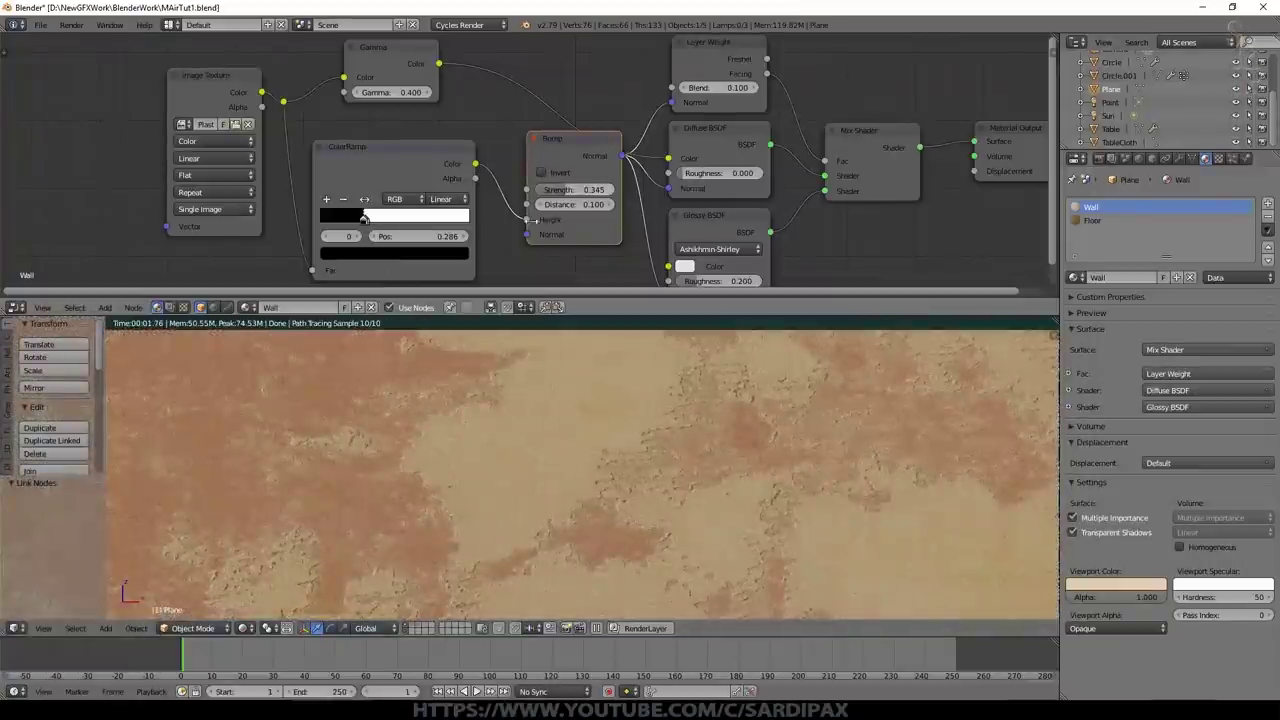
scroll(down, 3)
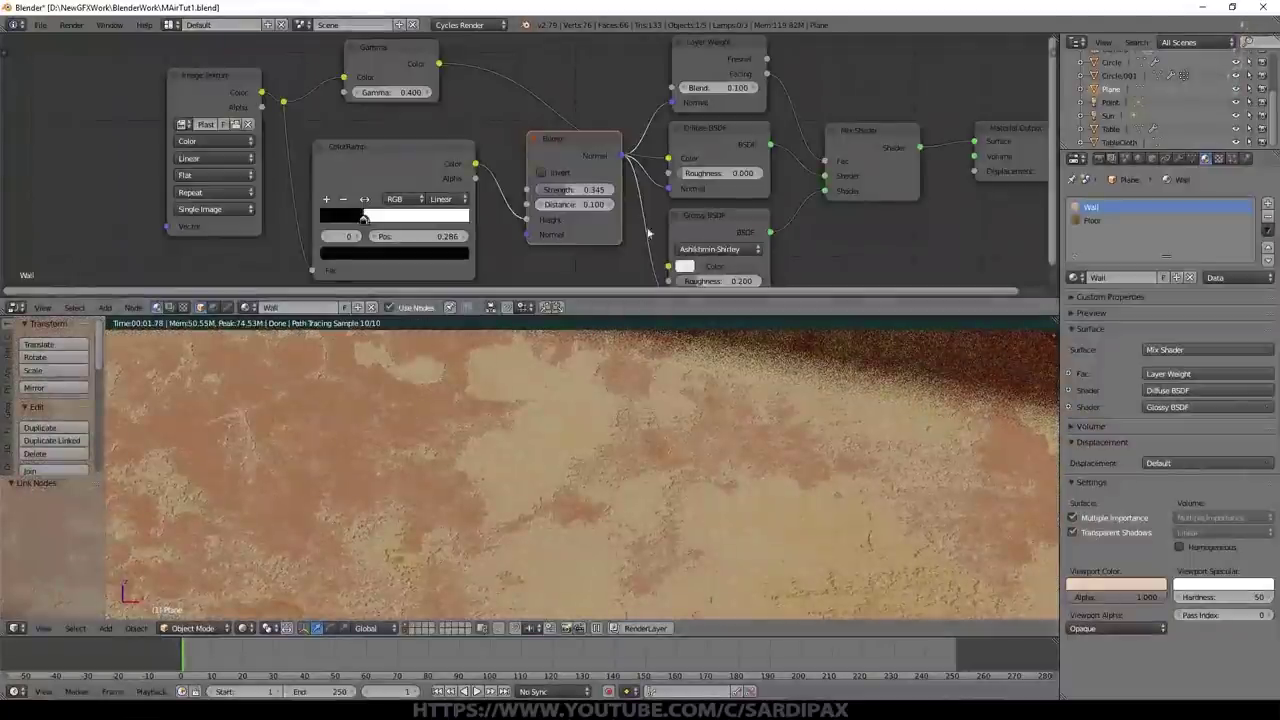
click(568, 193)
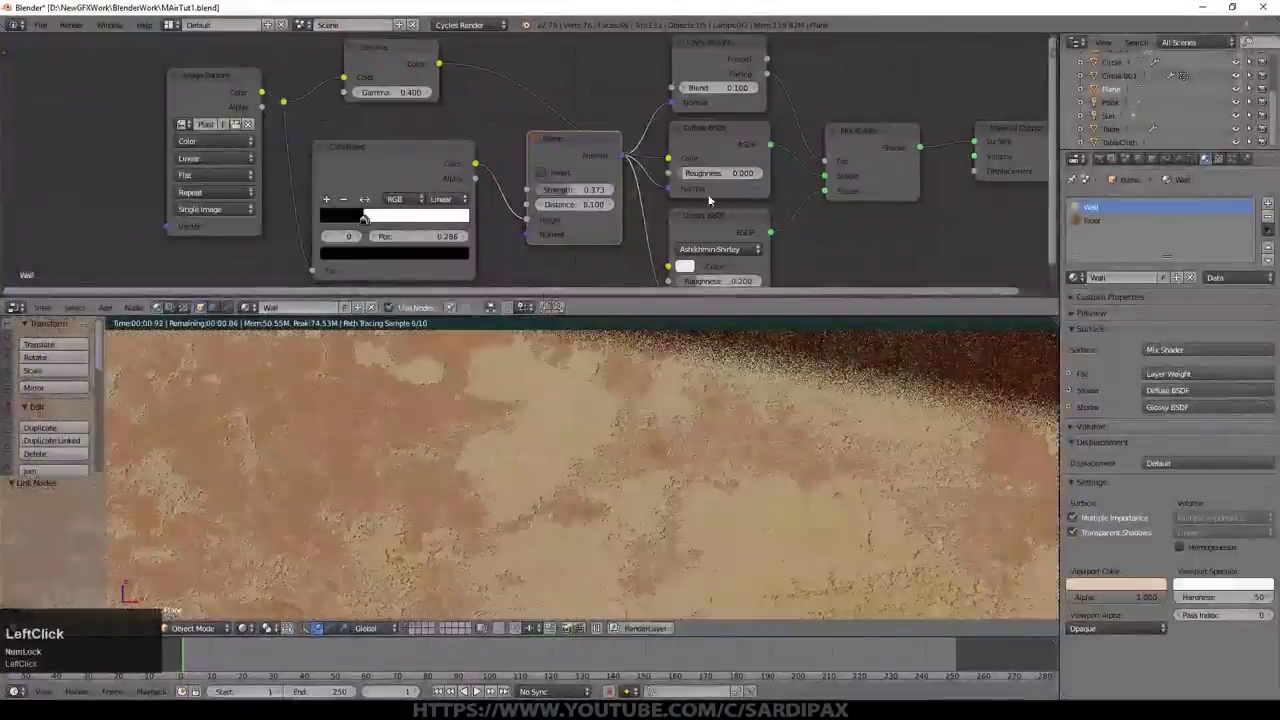
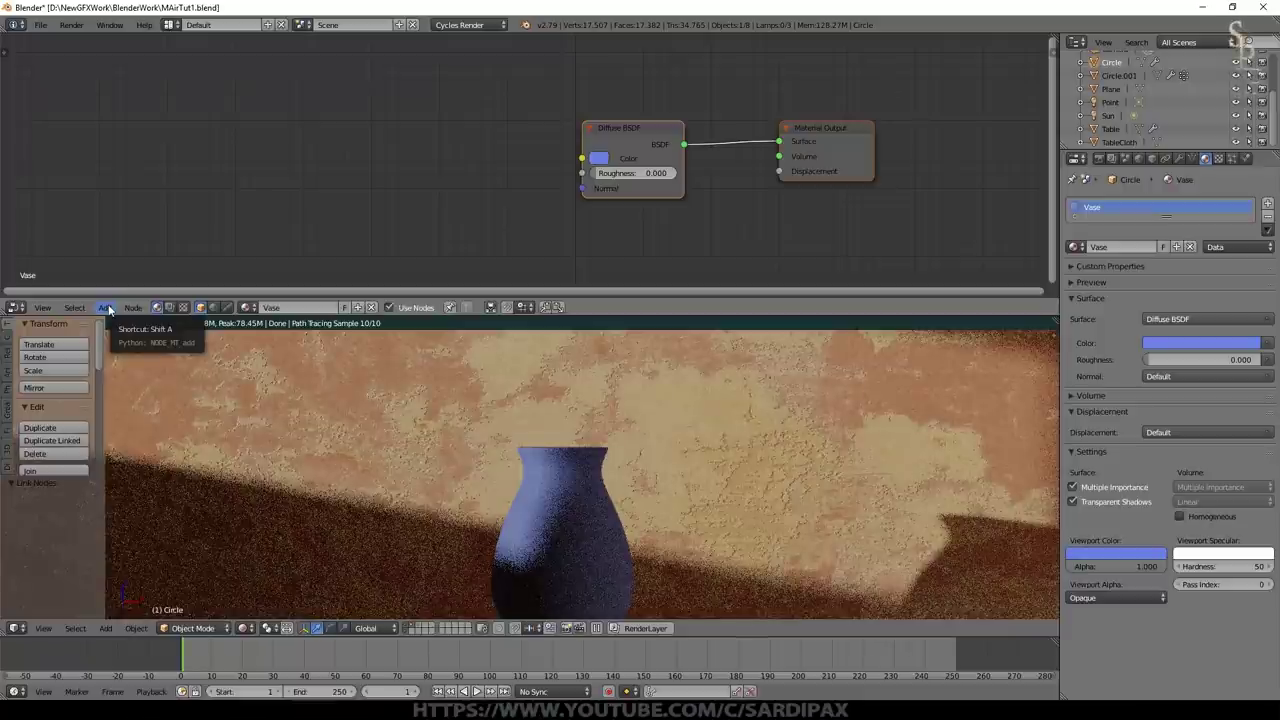
Step: Add an Add Shader and a Mix Shader with a Glossy BSDF to the vase material
click(117, 308)
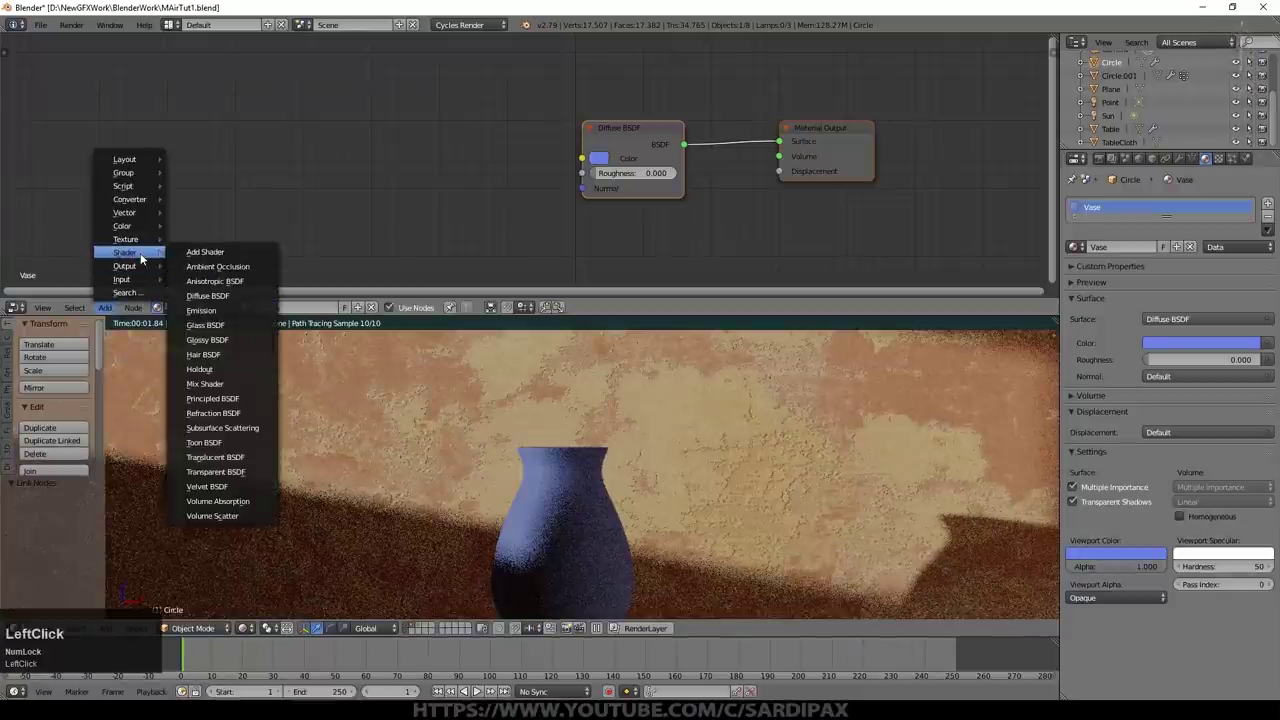
click(204, 256)
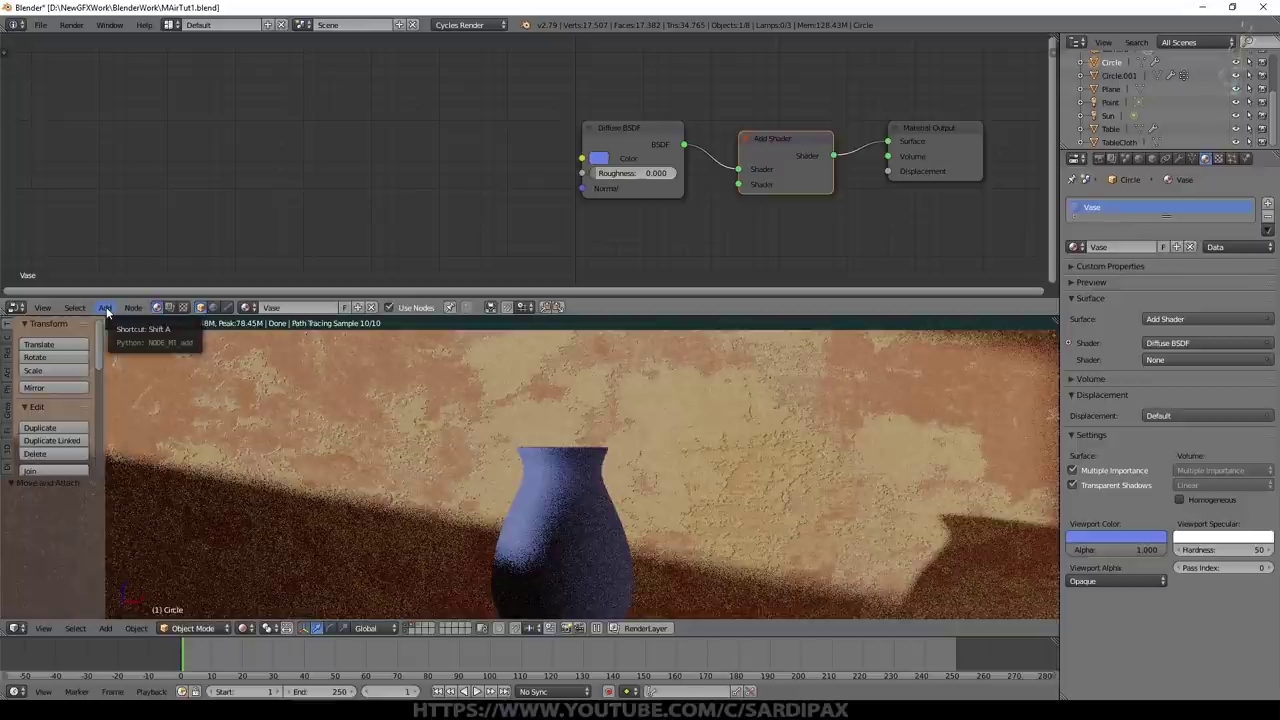
click(137, 255)
click(223, 340)
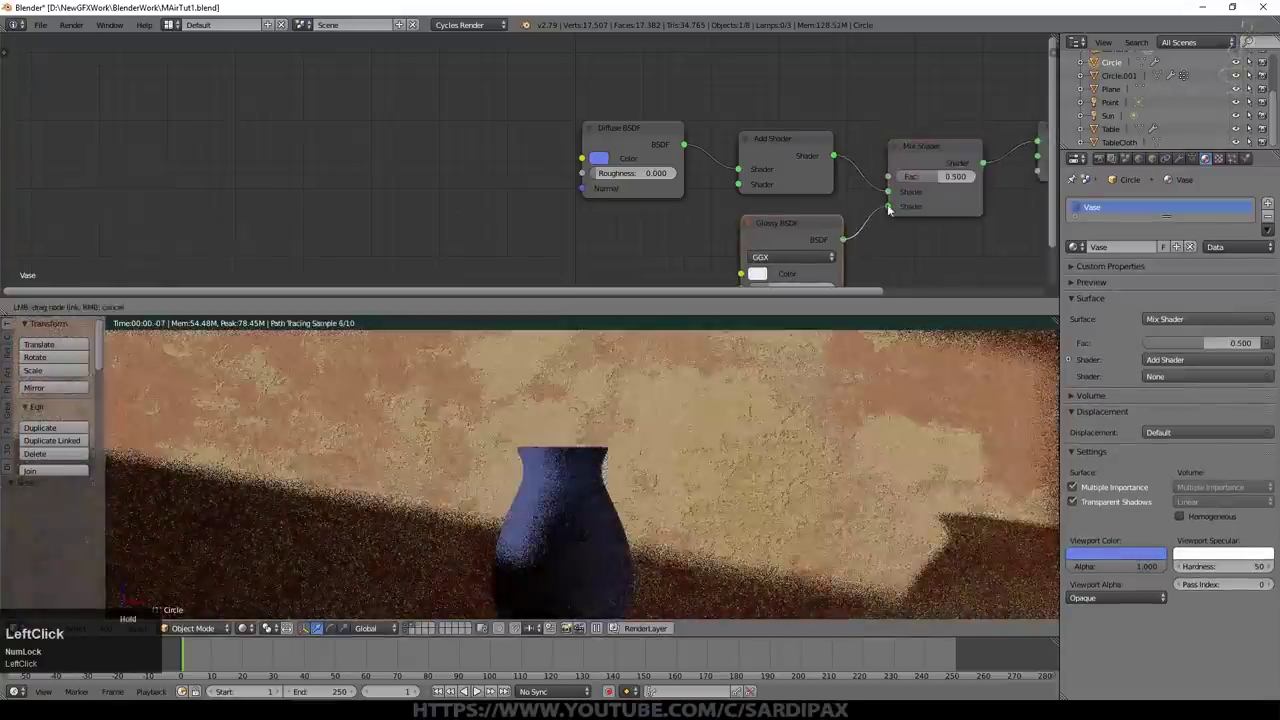
middle_click(943, 192)
Step: Set the vase's Glossy roughness to a low 0.030
click(775, 246)
key(KP_Decimal)
key(KP_0)
key(KP_2)
key(KP_5)
key(KP_Enter)
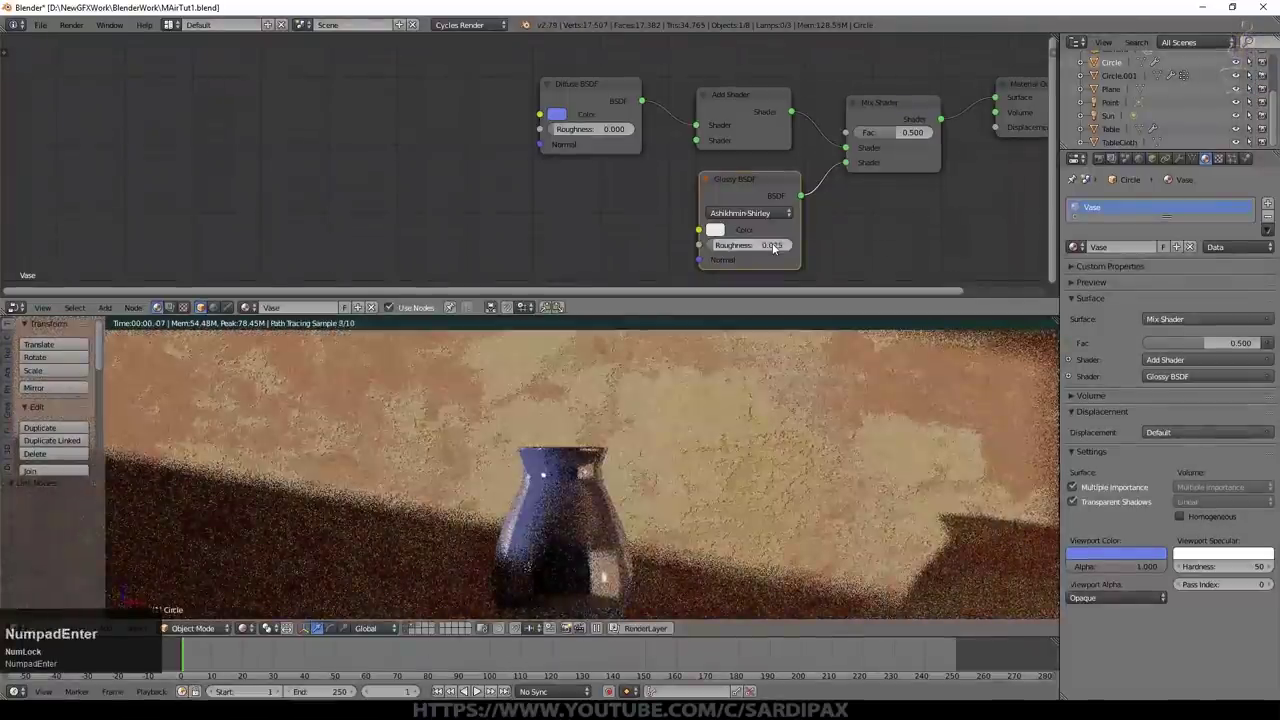
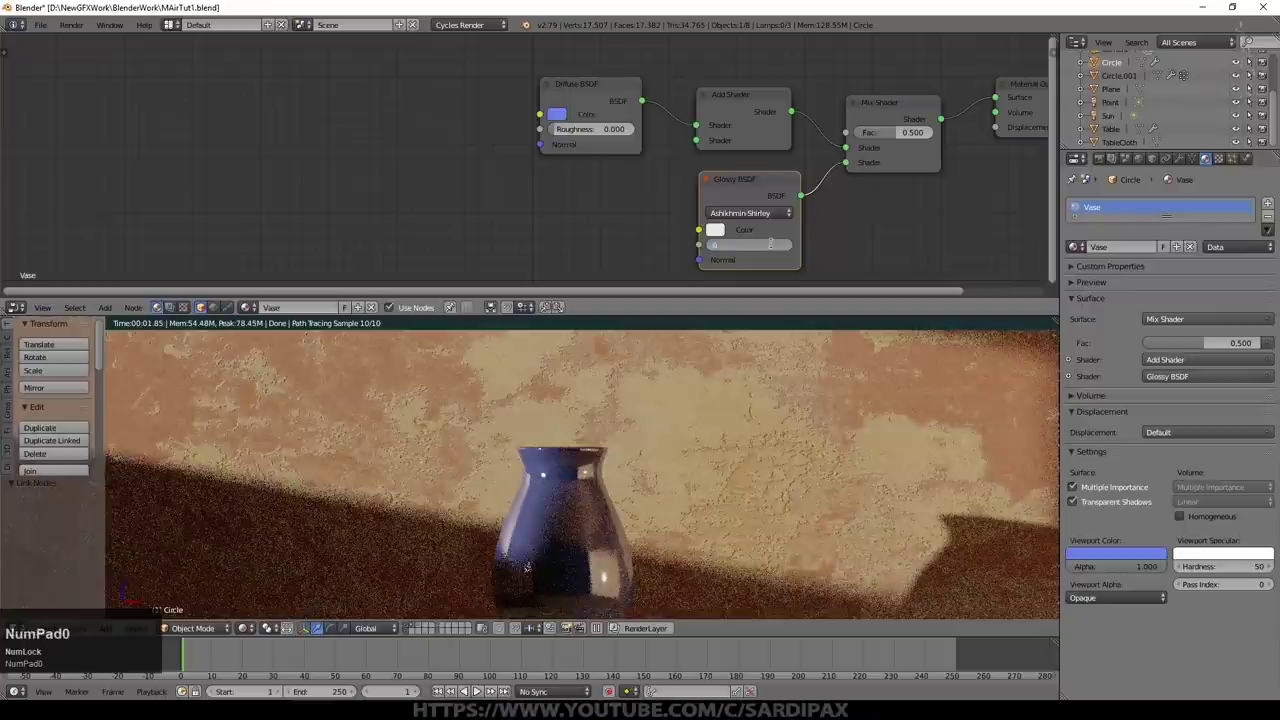
key(KP_Enter)
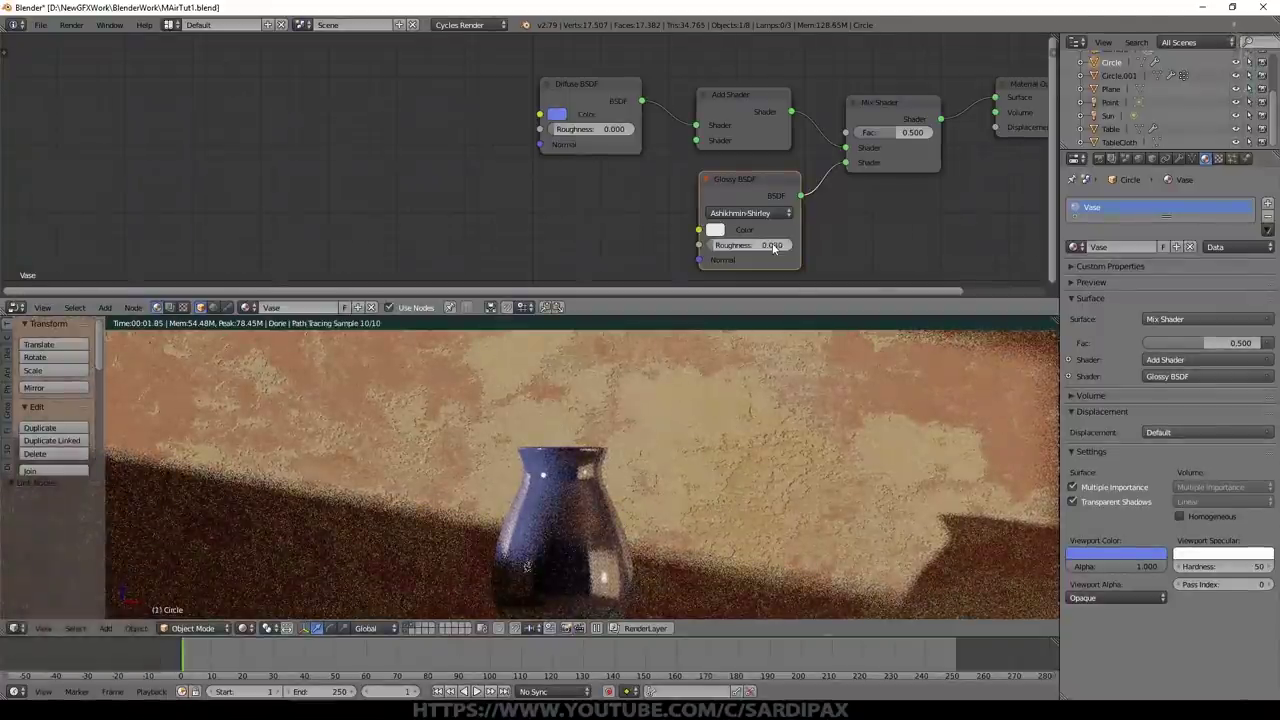
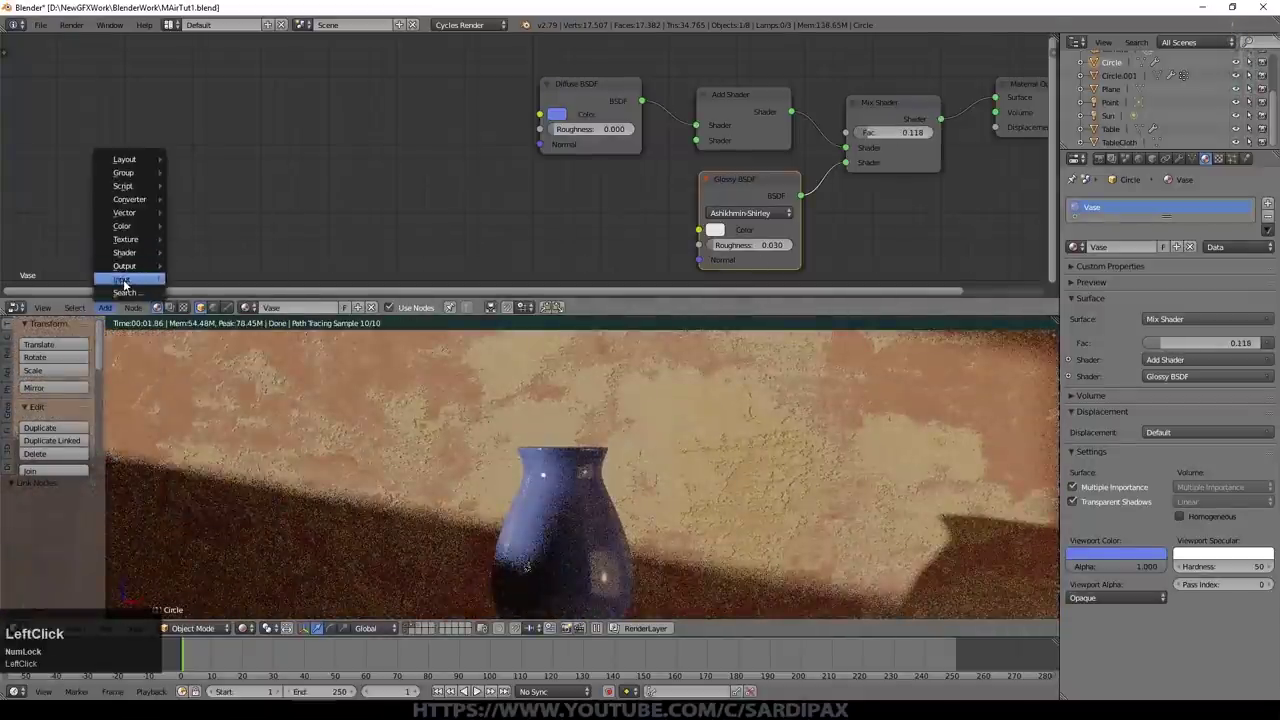
Step: Drive the vase's shader mix with a Layer Weight node, then select the point lamp
click(225, 371)
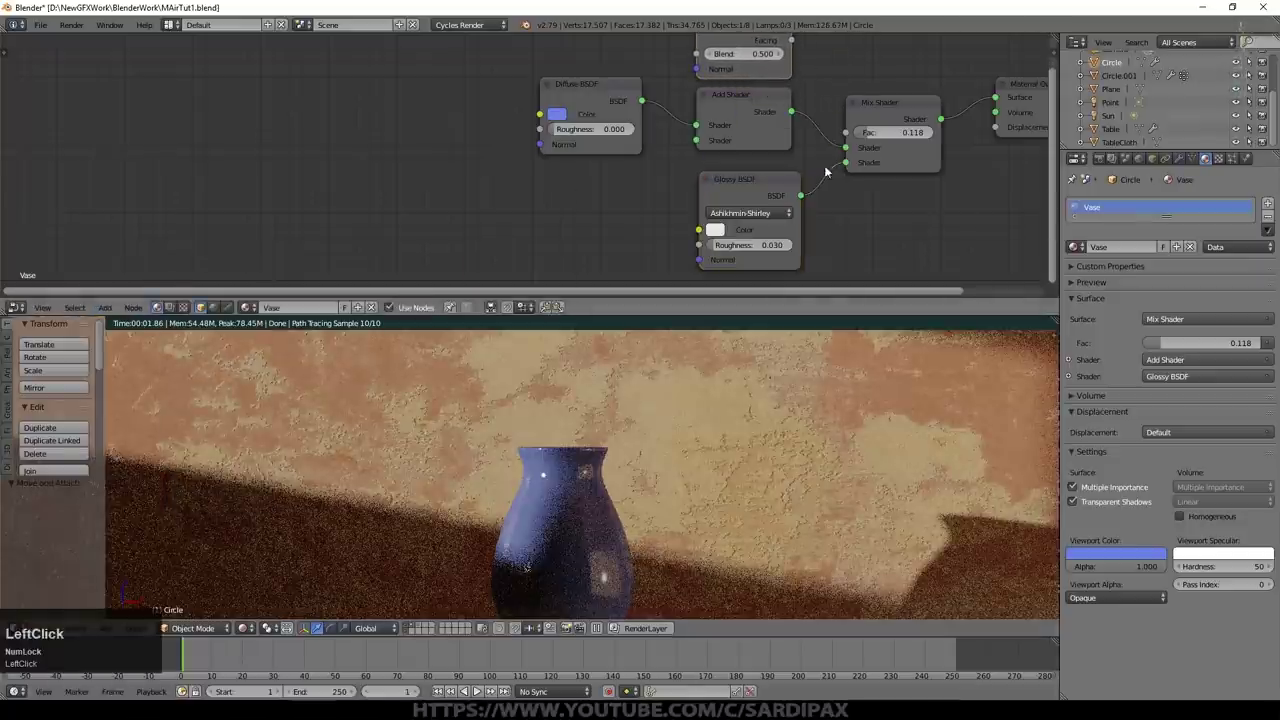
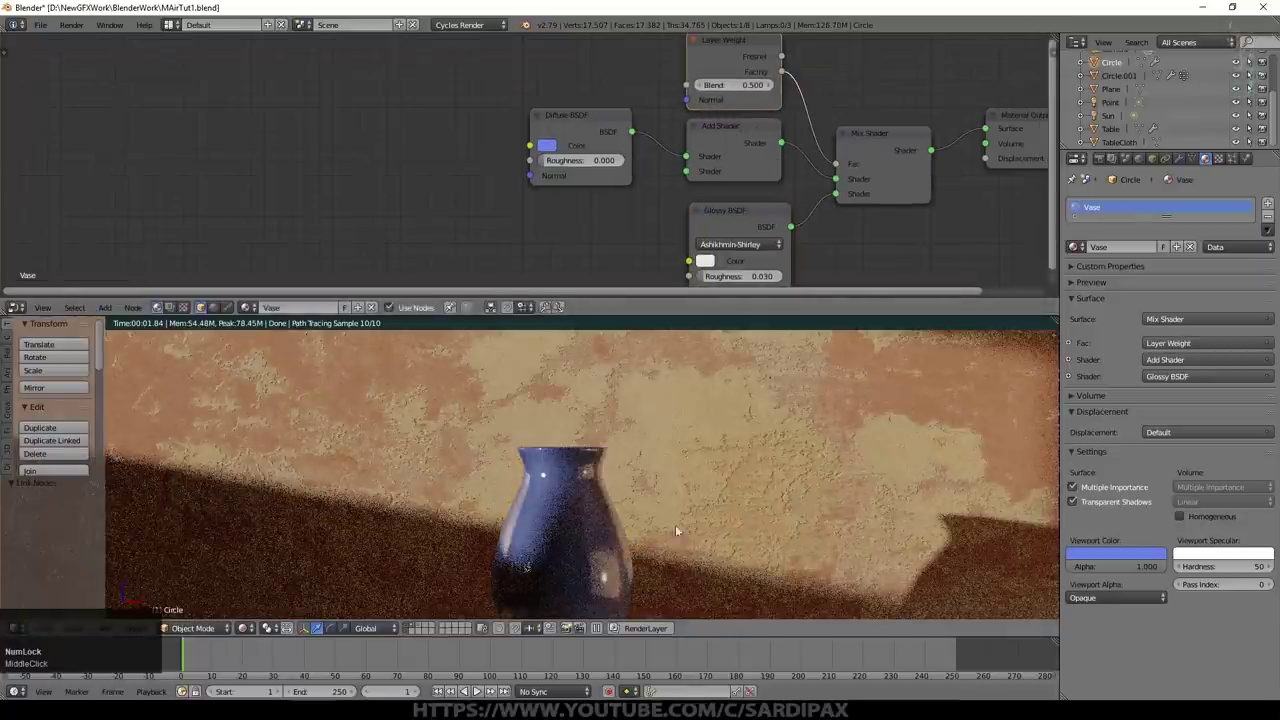
click(253, 633)
scroll(down, 3)
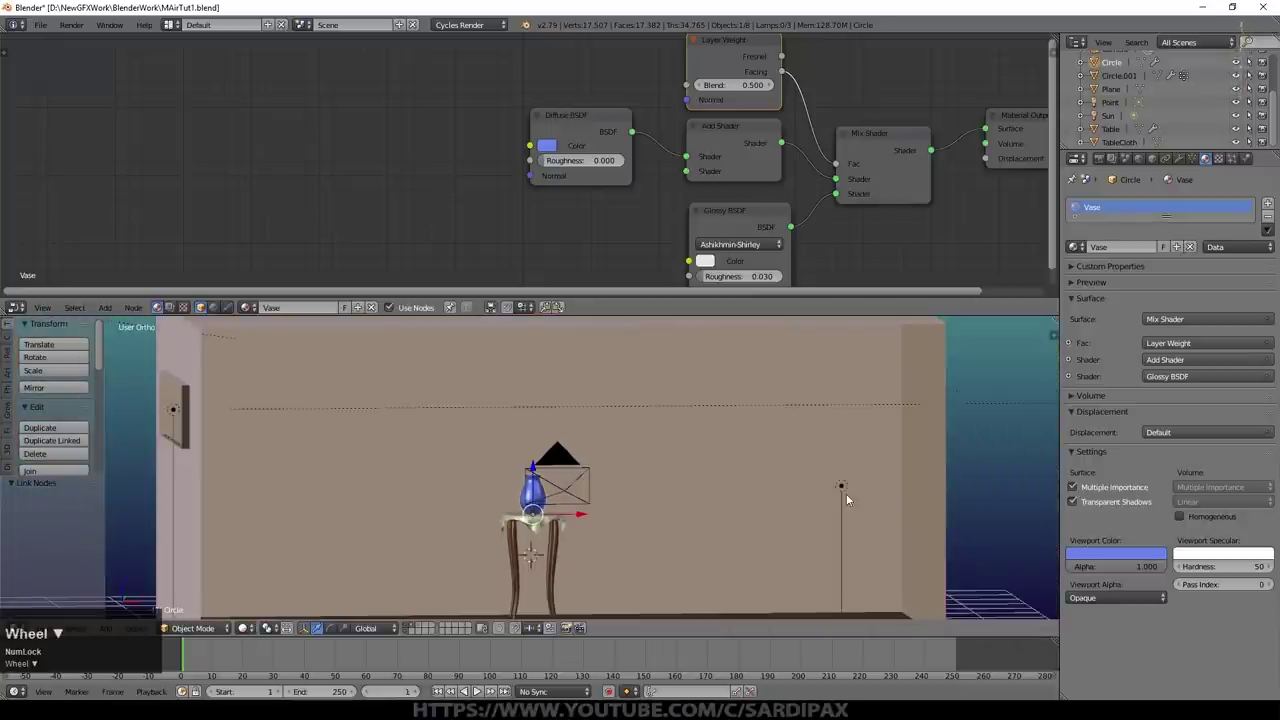
right_click(844, 493)
Step: Move the point lamp along Y, raise its size to 0.250 and preview the room rendered
middle_click(796, 525)
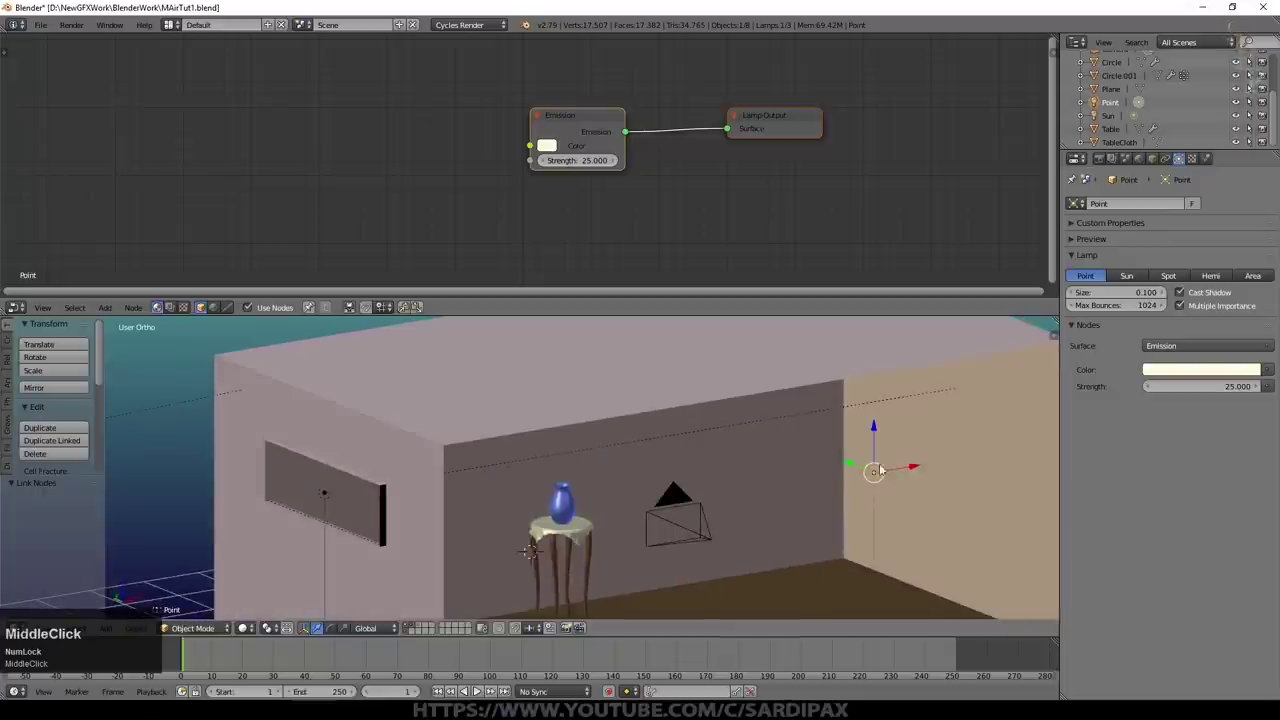
click(912, 471)
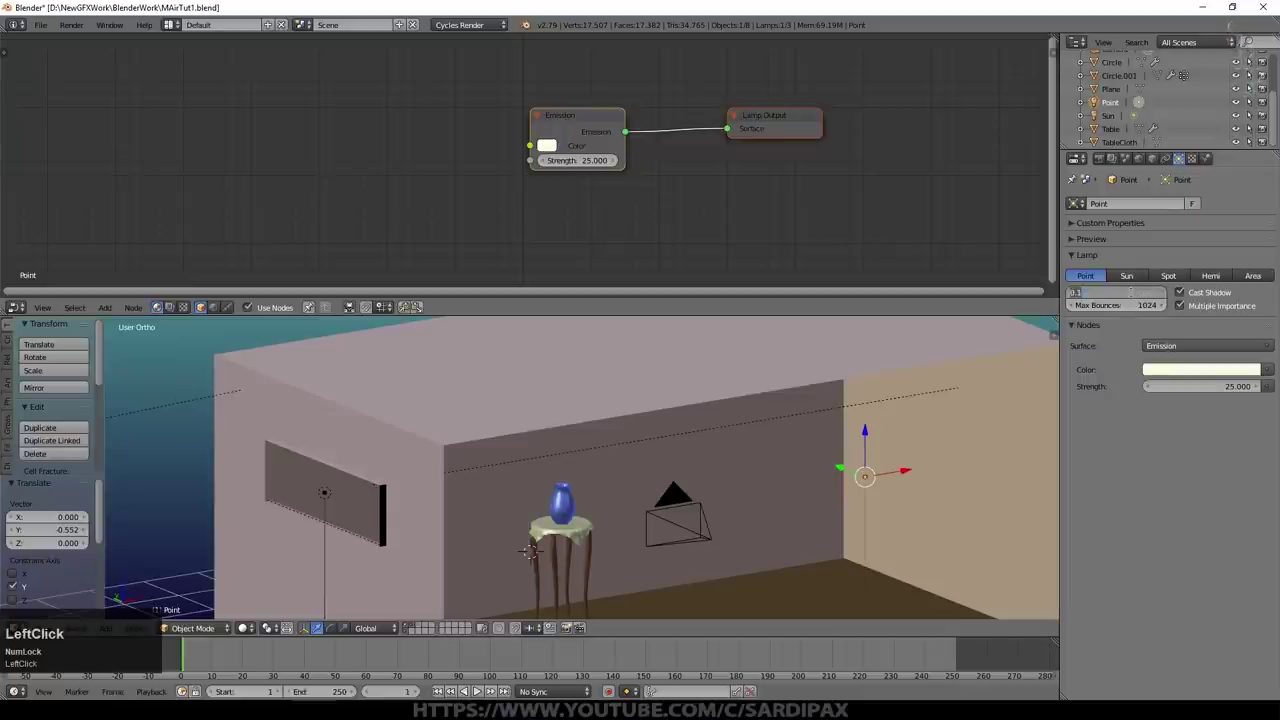
key(KP_Decimal)
key(KP_2)
key(KP_5)
key(KP_Enter)
key(KP_0)
scroll(up, 3)
click(708, 502)
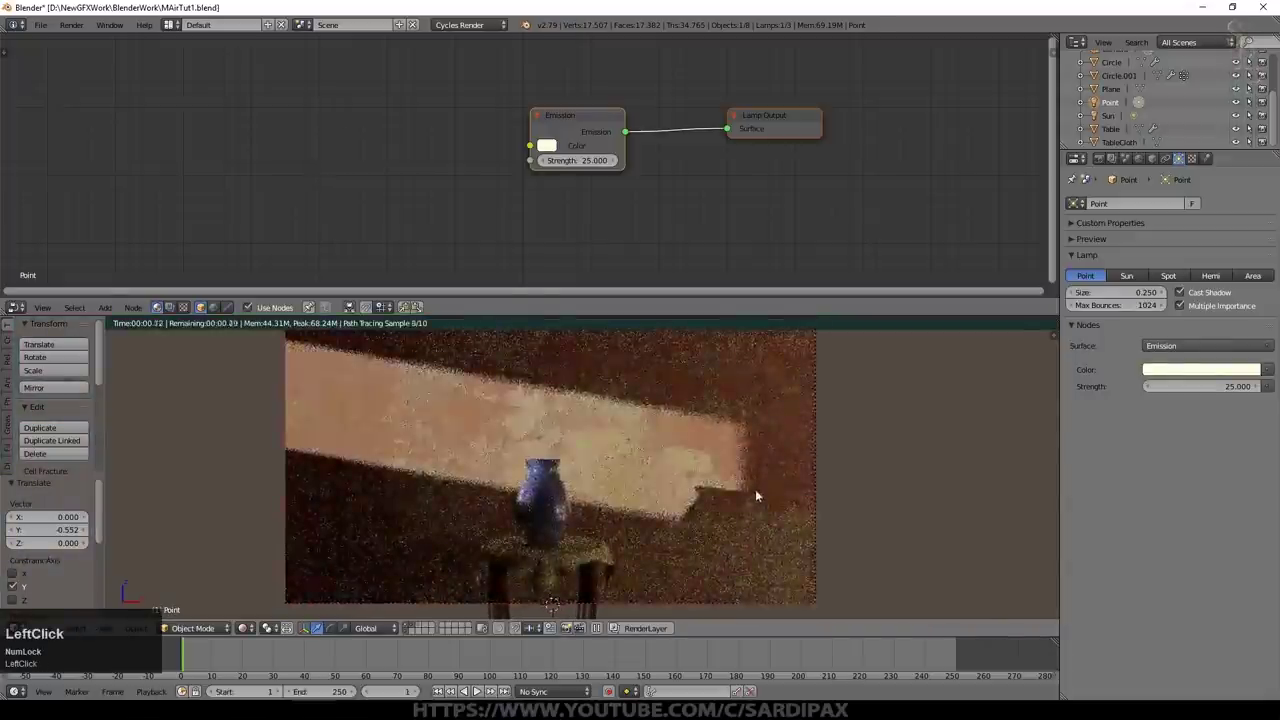
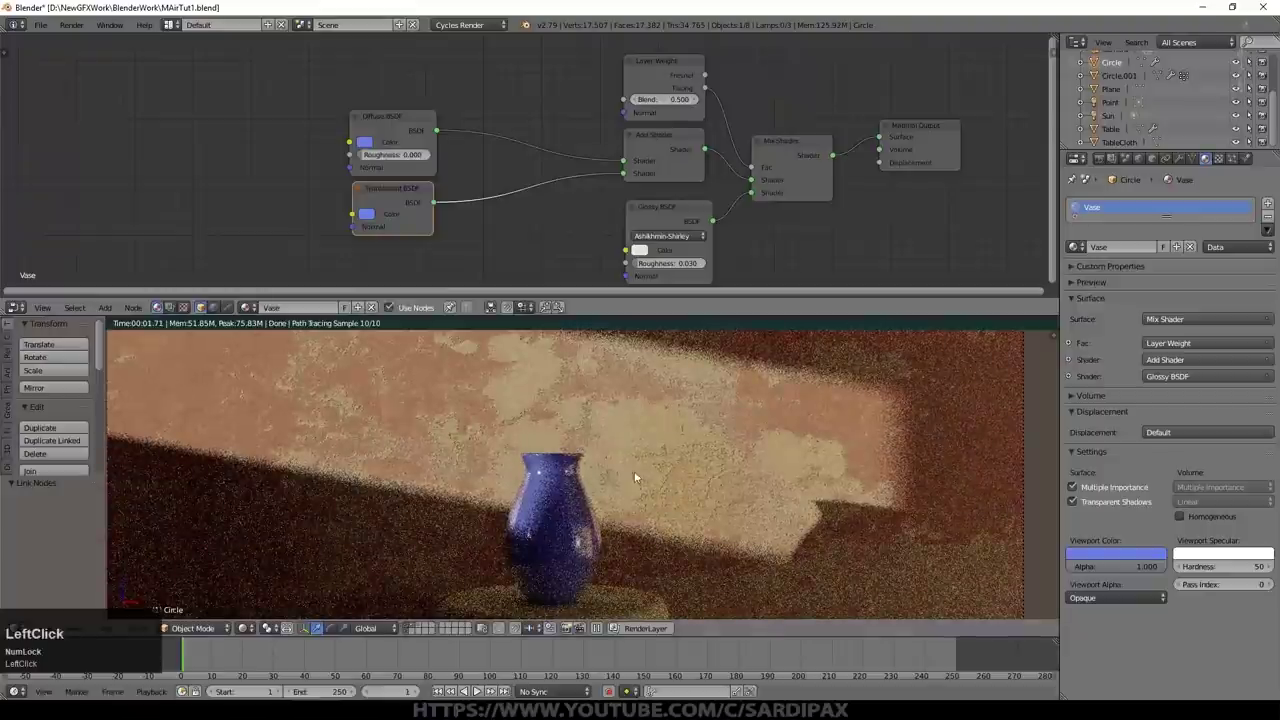
Step: Colour the vase with a Voronoi-driven ColorRamp into Diffuse and a Gamma into Translucent
scroll(up, 3)
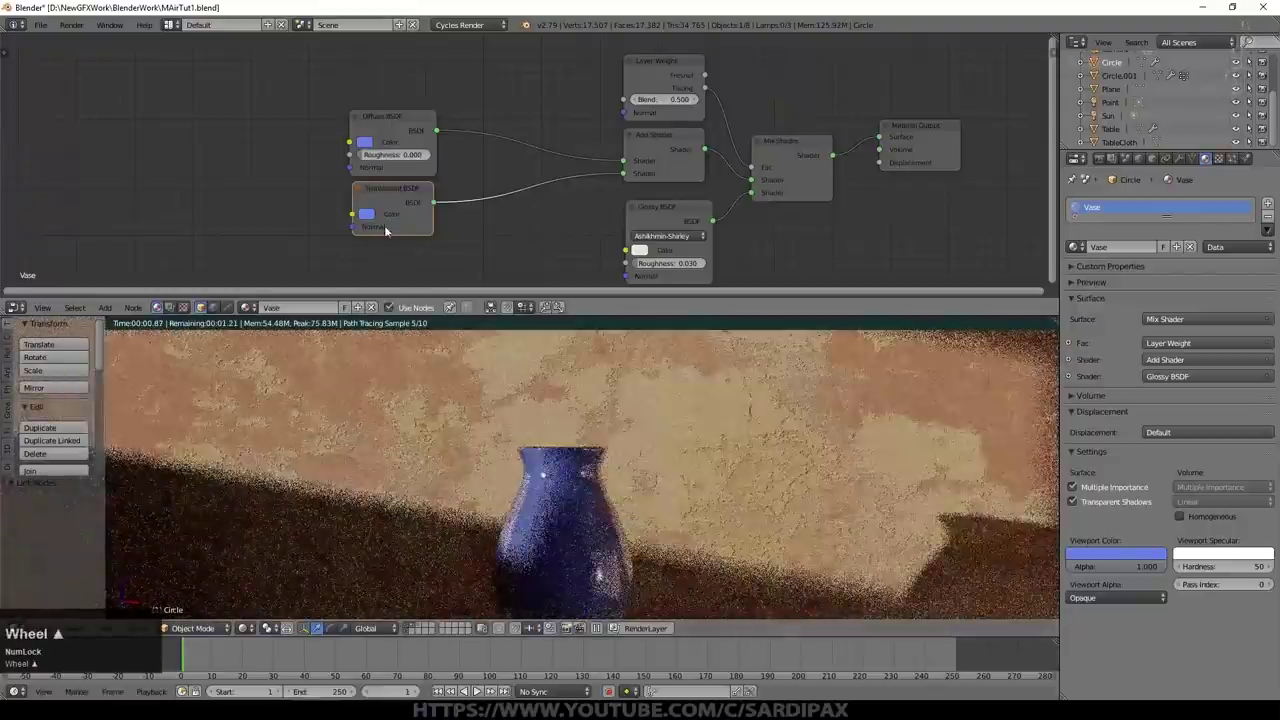
click(109, 311)
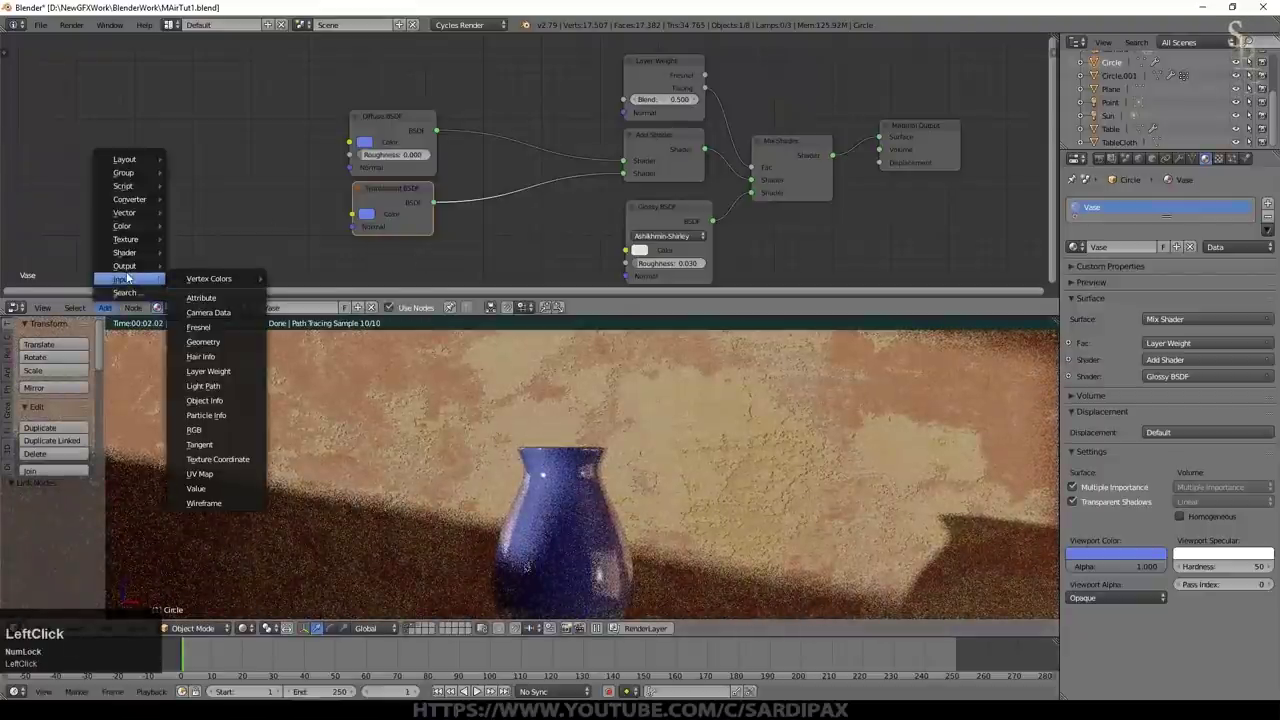
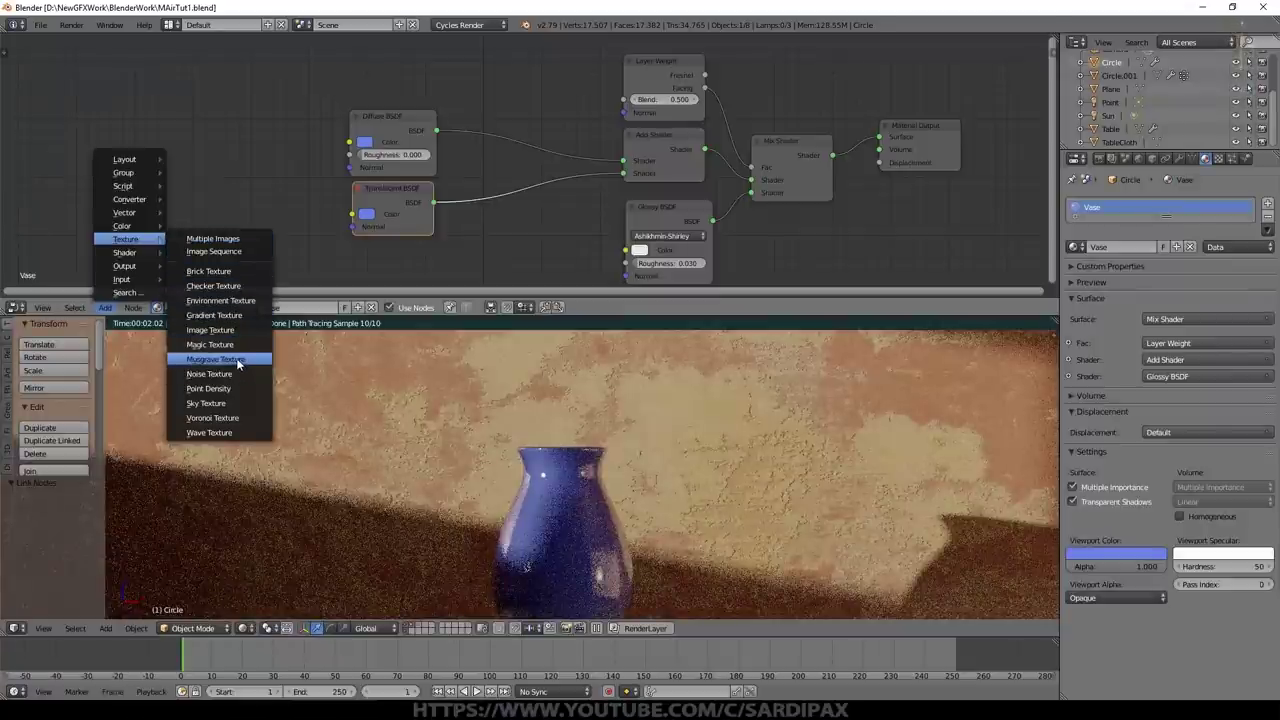
click(238, 419)
click(231, 213)
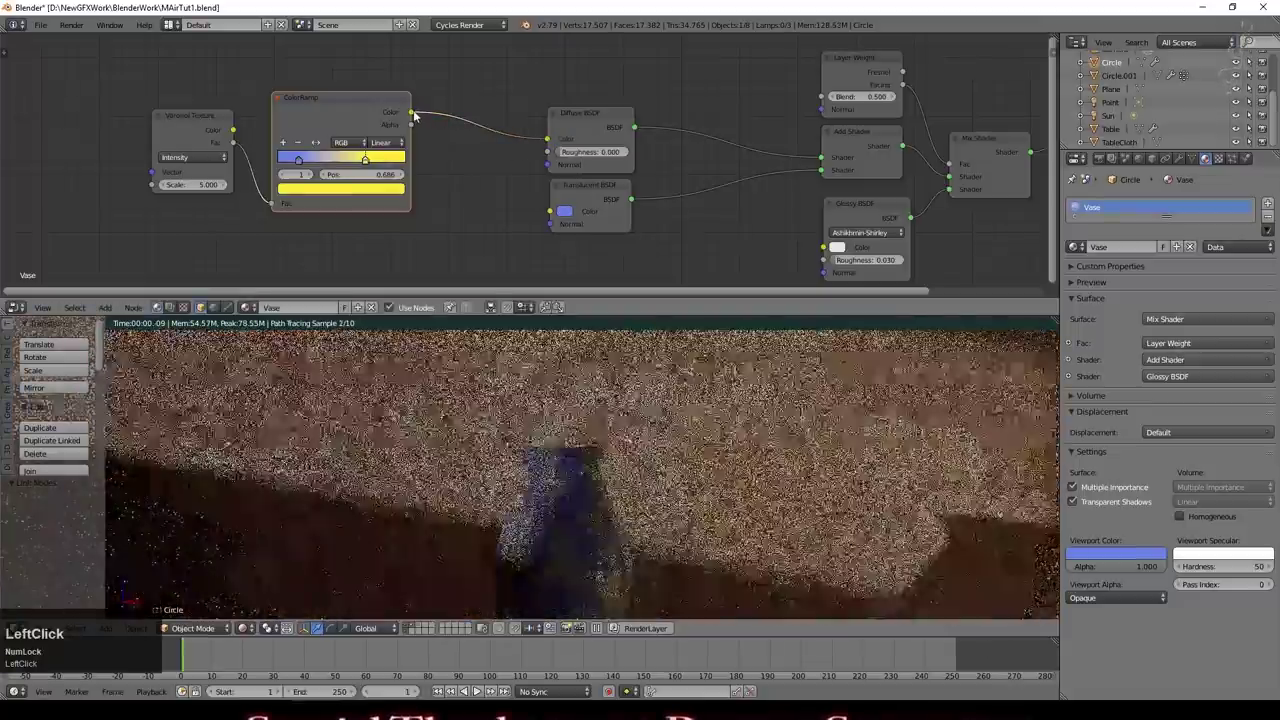
click(111, 311)
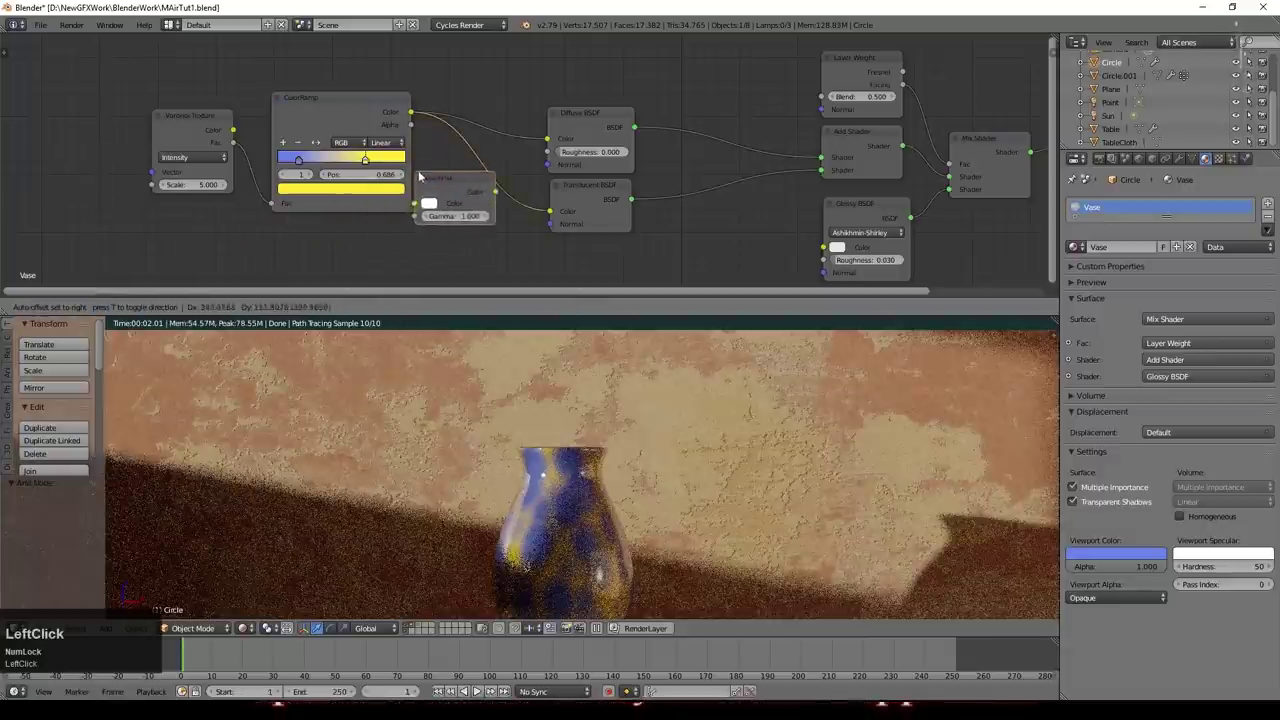
click(469, 193)
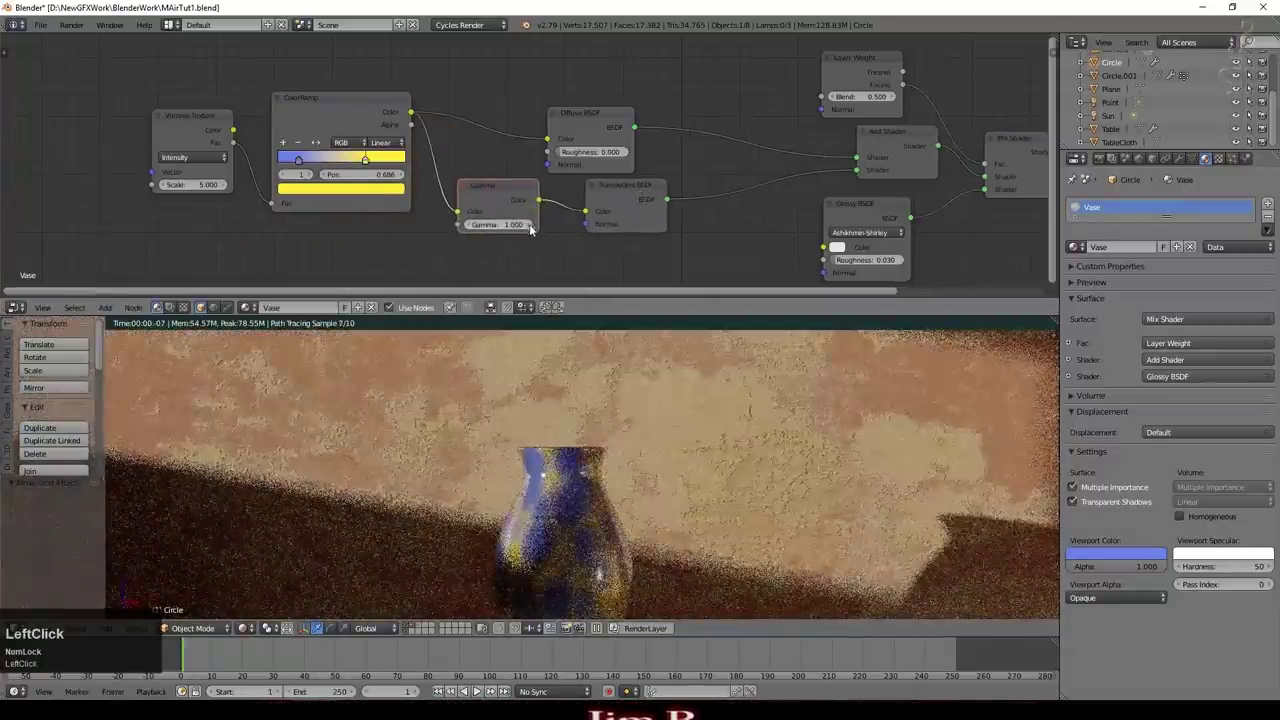
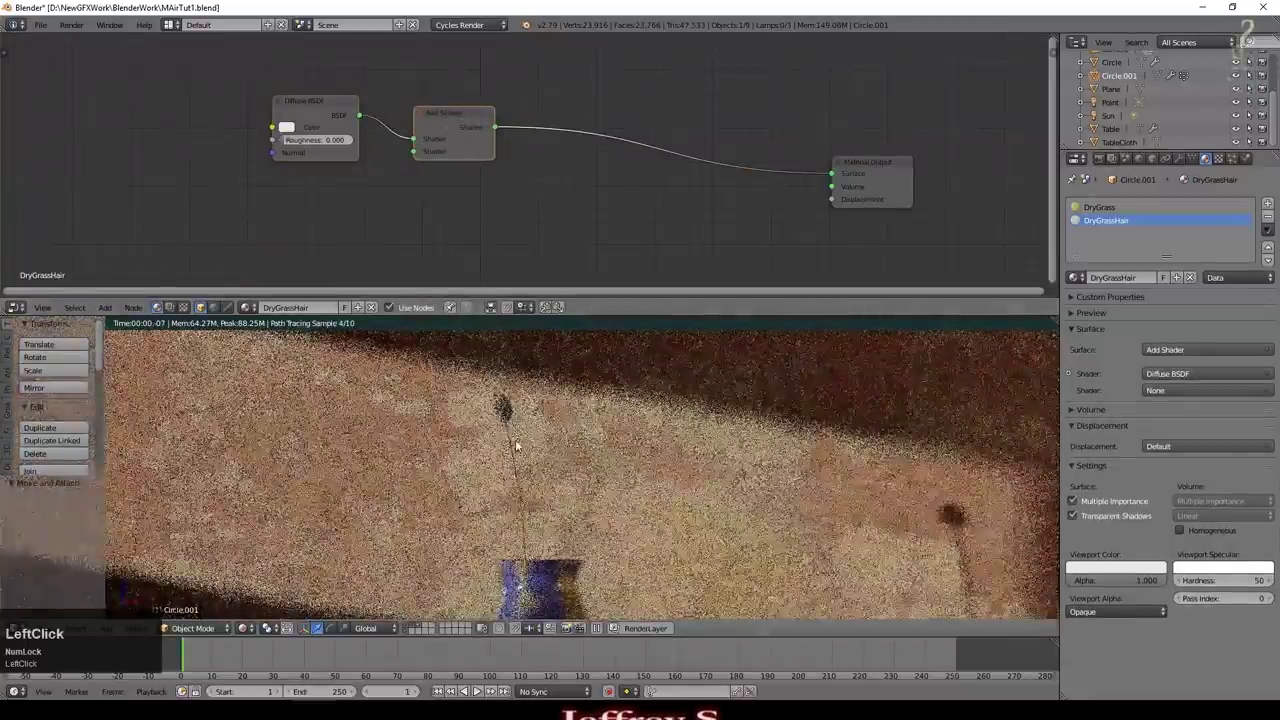
Step: Add a grey Translucent BSDF to DryGrassHair's Hair BSDF via an Add Shader
click(109, 306)
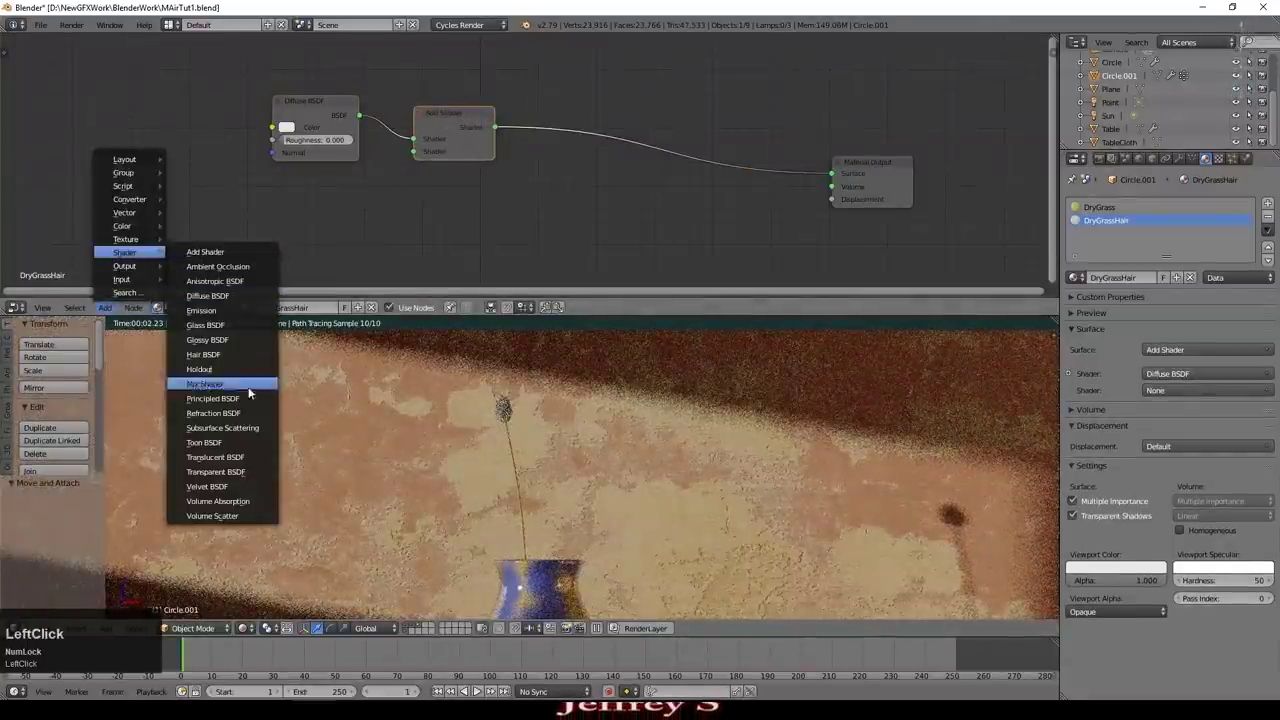
click(246, 454)
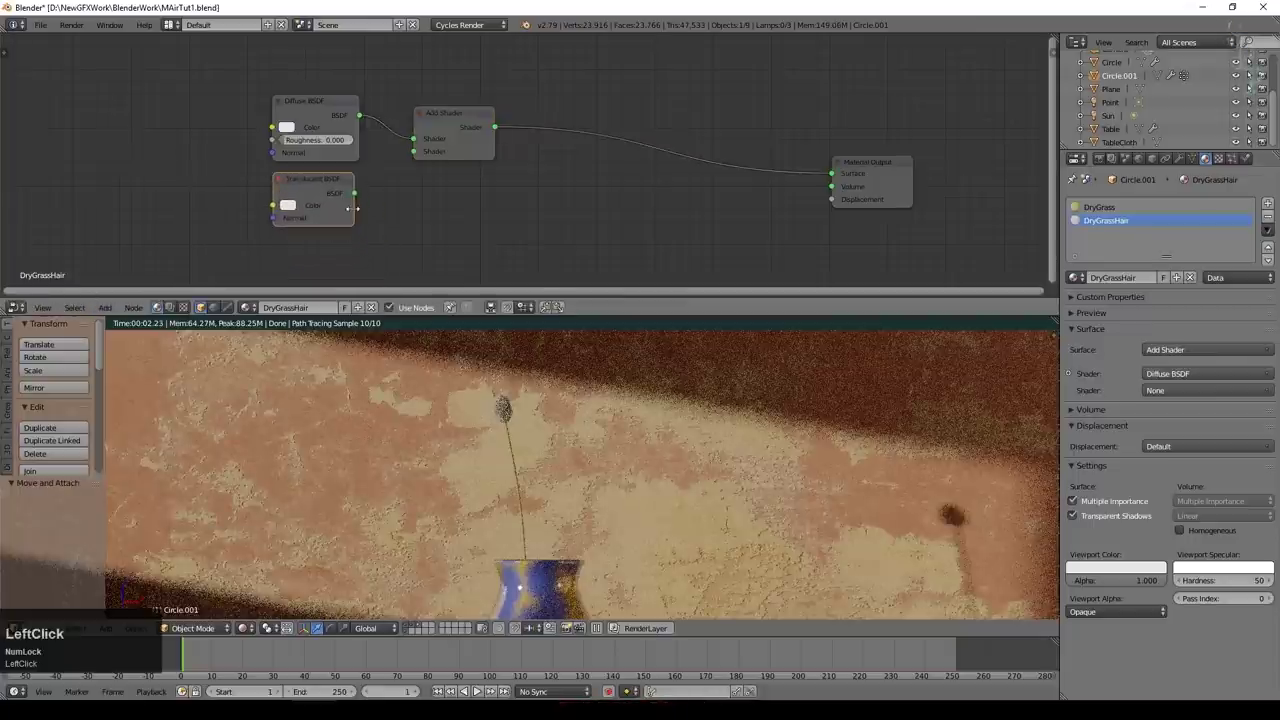
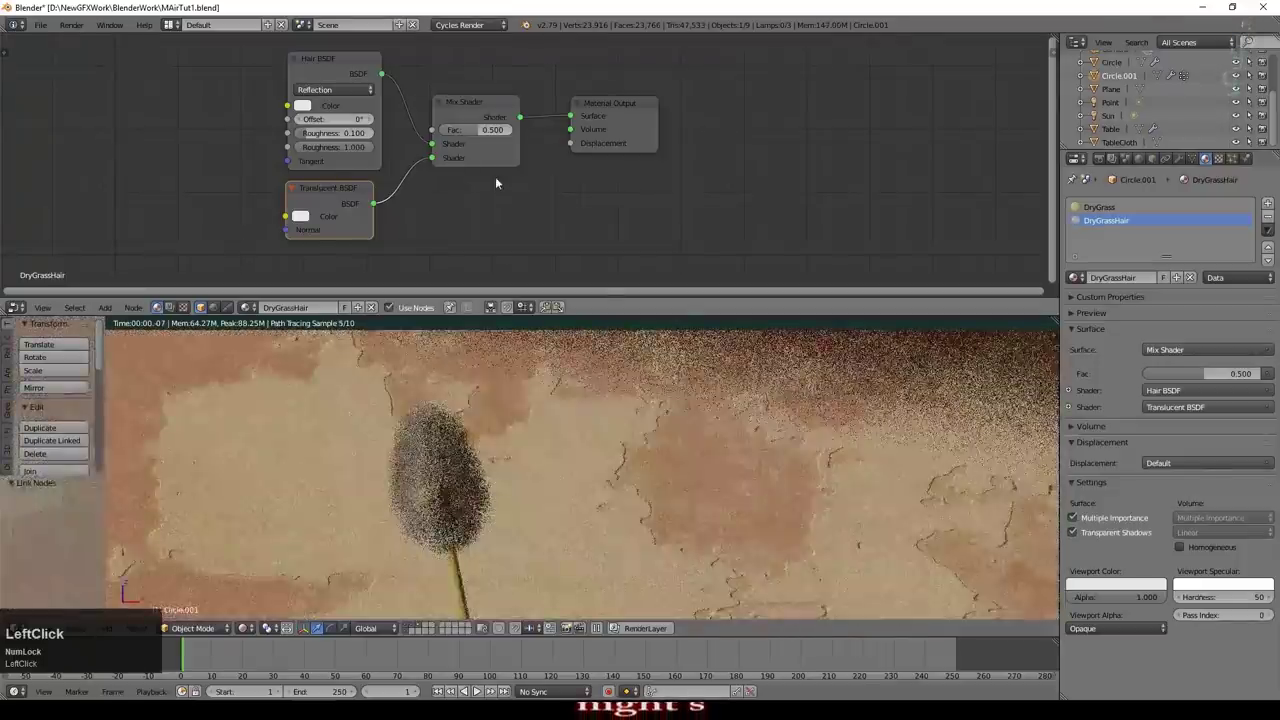
click(481, 133)
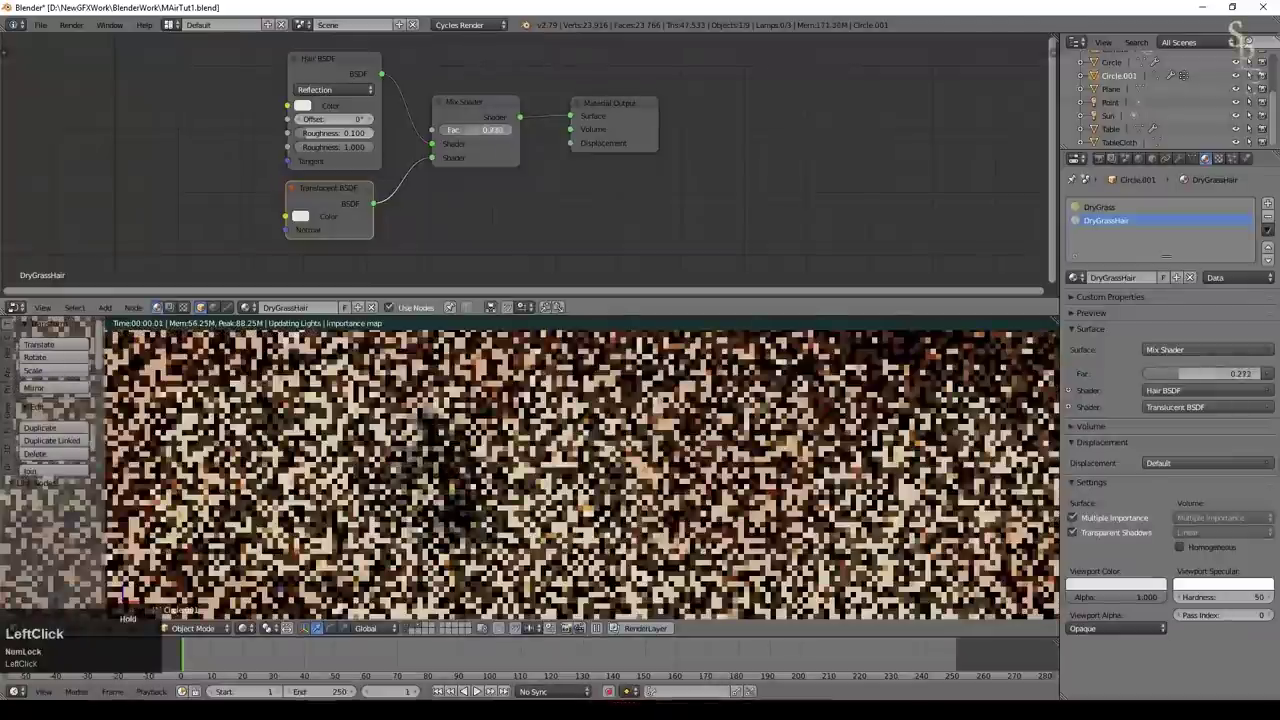
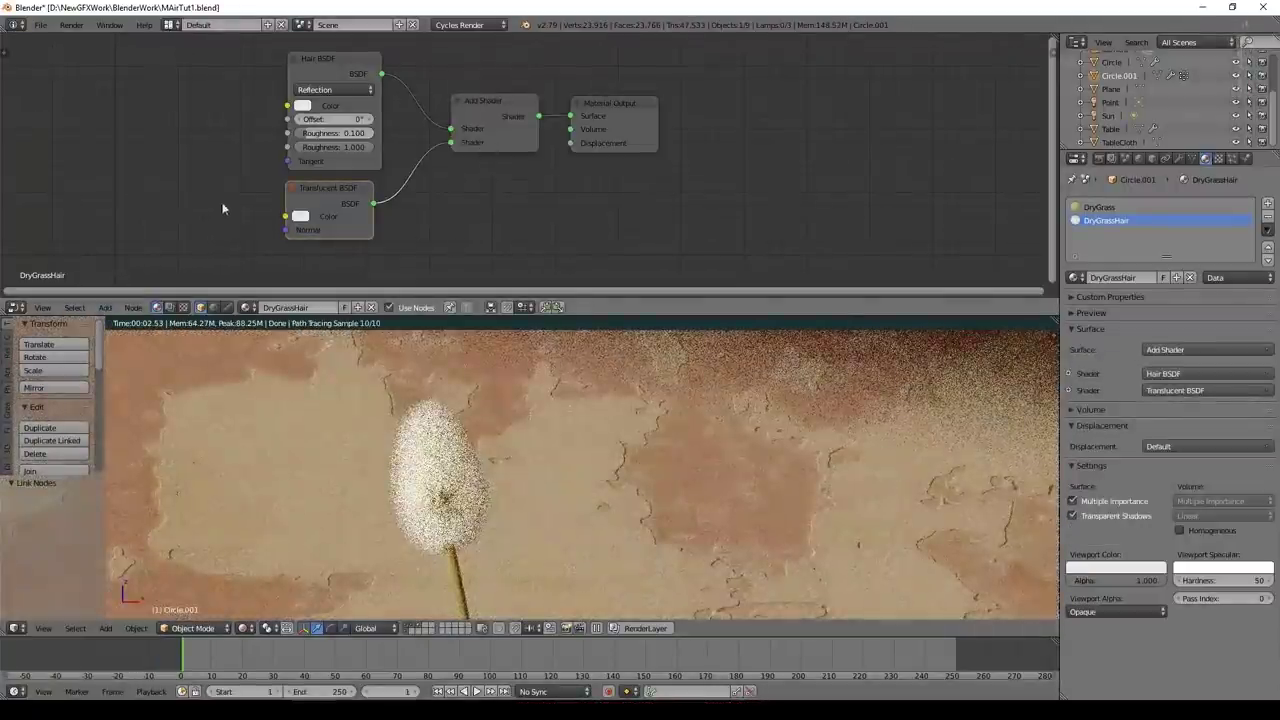
click(314, 218)
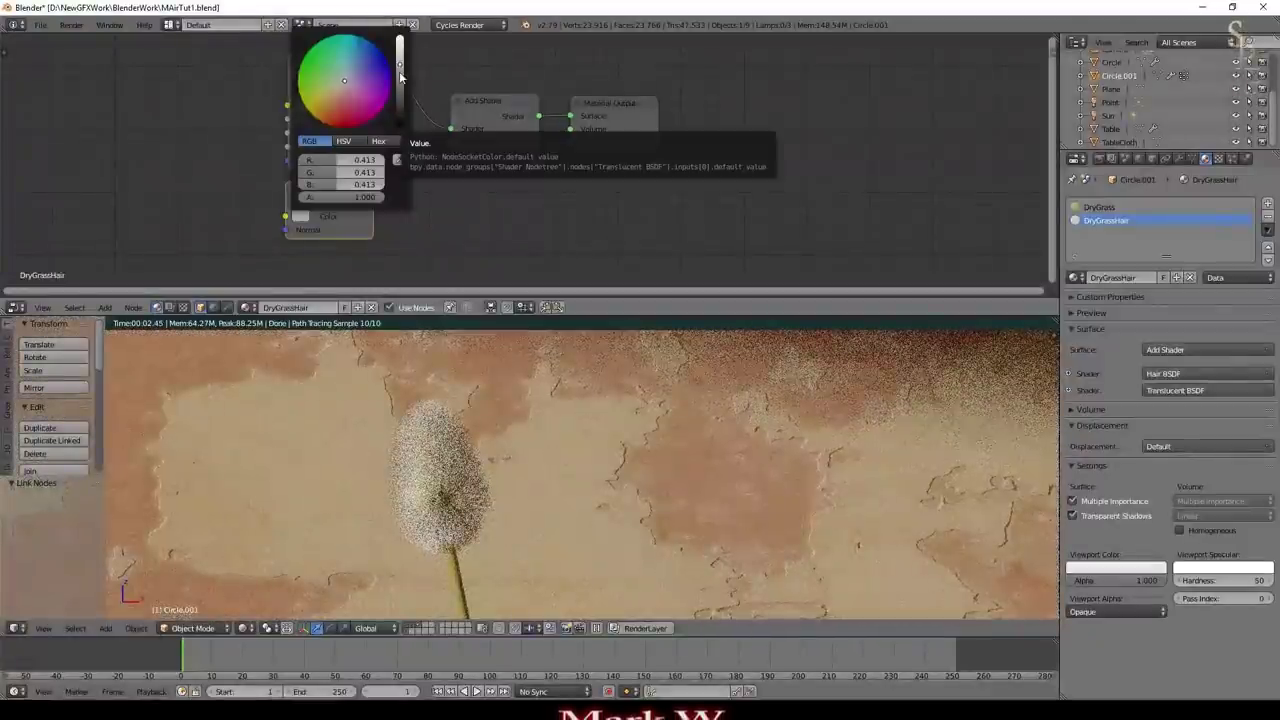
click(408, 75)
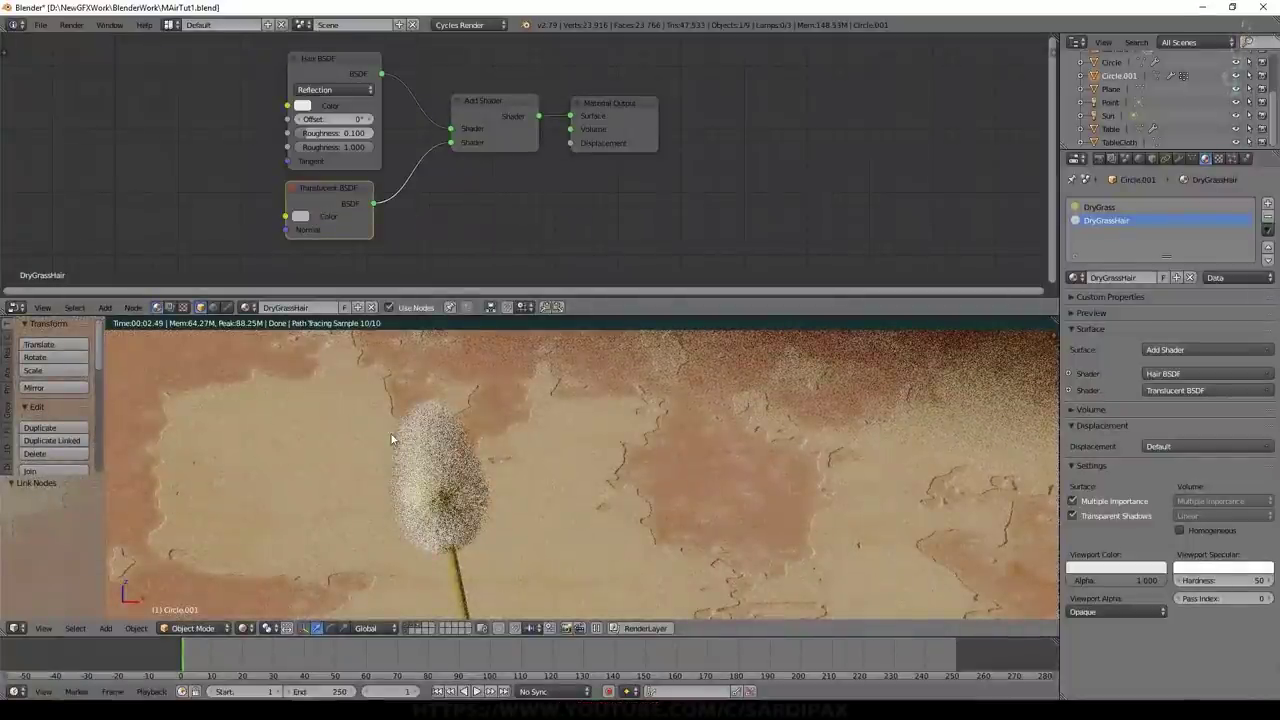
scroll(down, 3)
Step: Add a Translucent BSDF layer to the DryGrass stem material
click(319, 268)
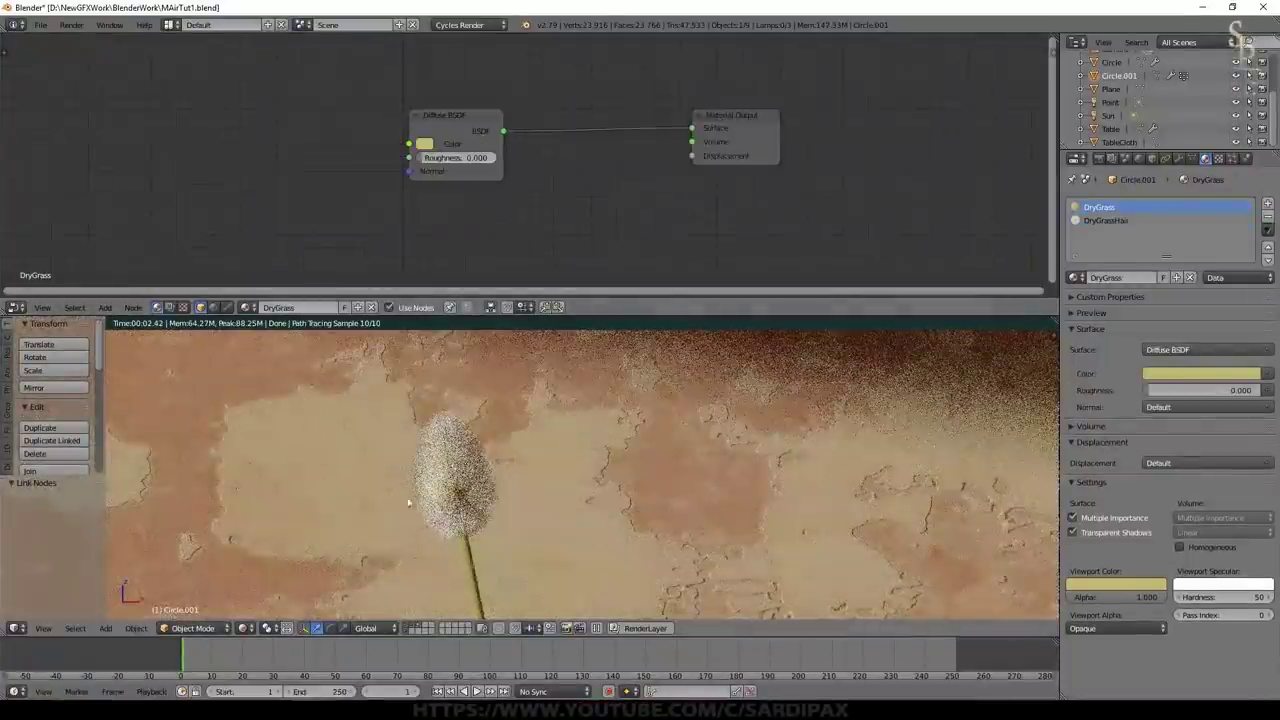
scroll(up, 3)
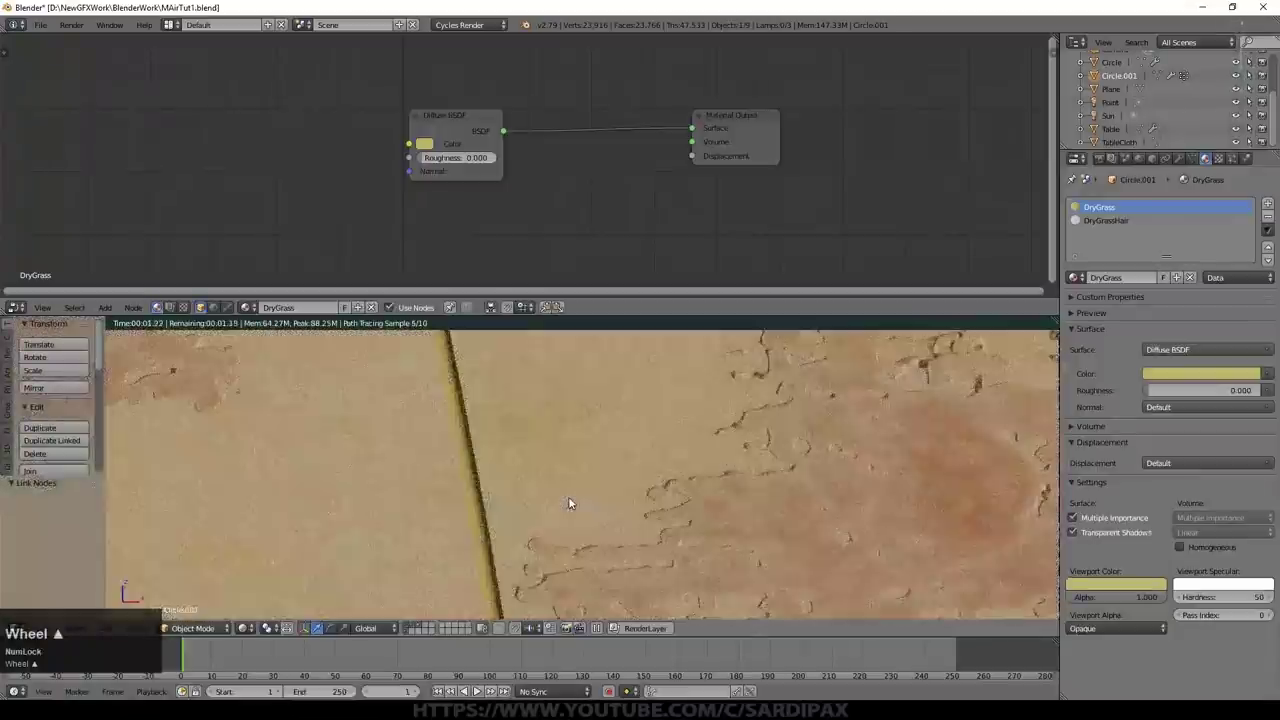
click(109, 307)
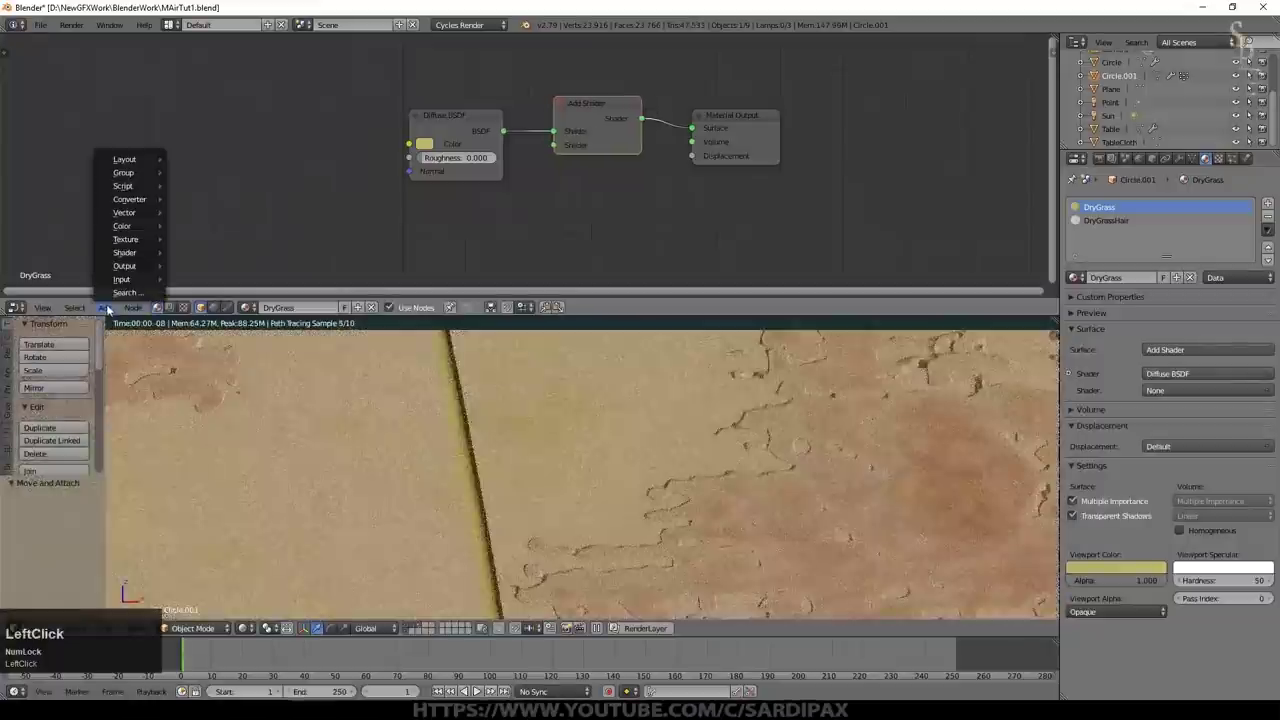
click(226, 458)
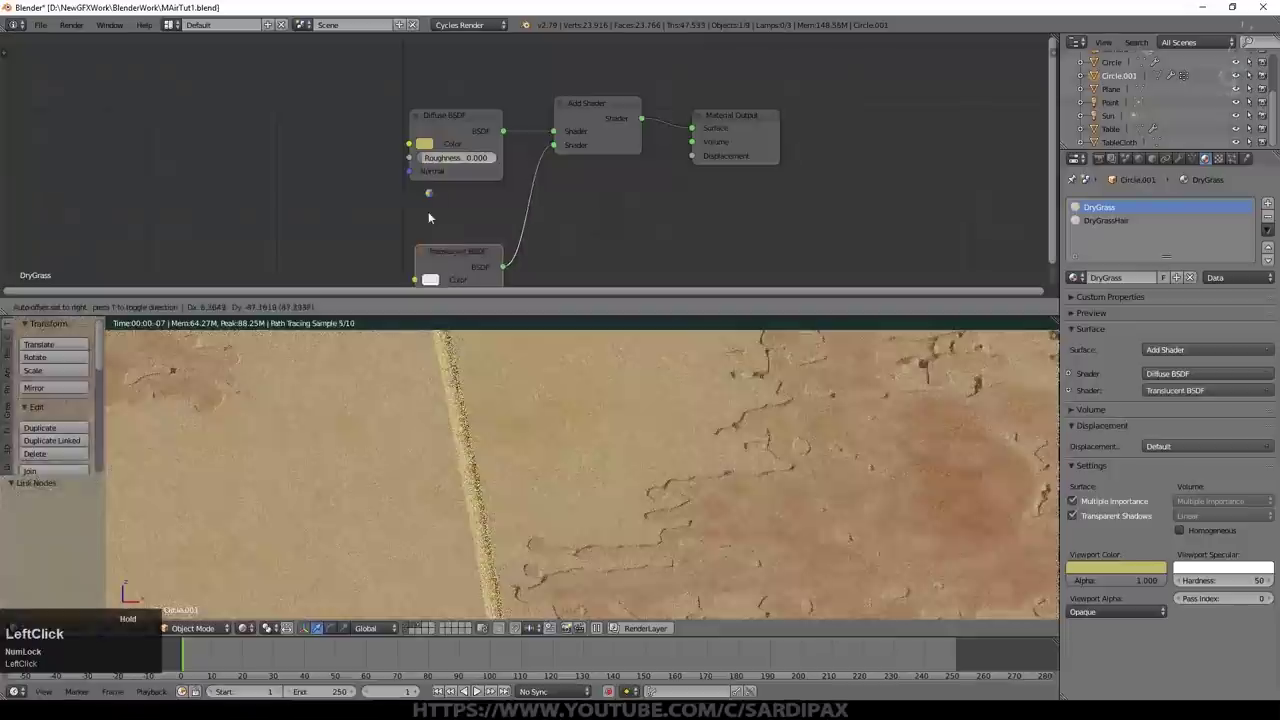
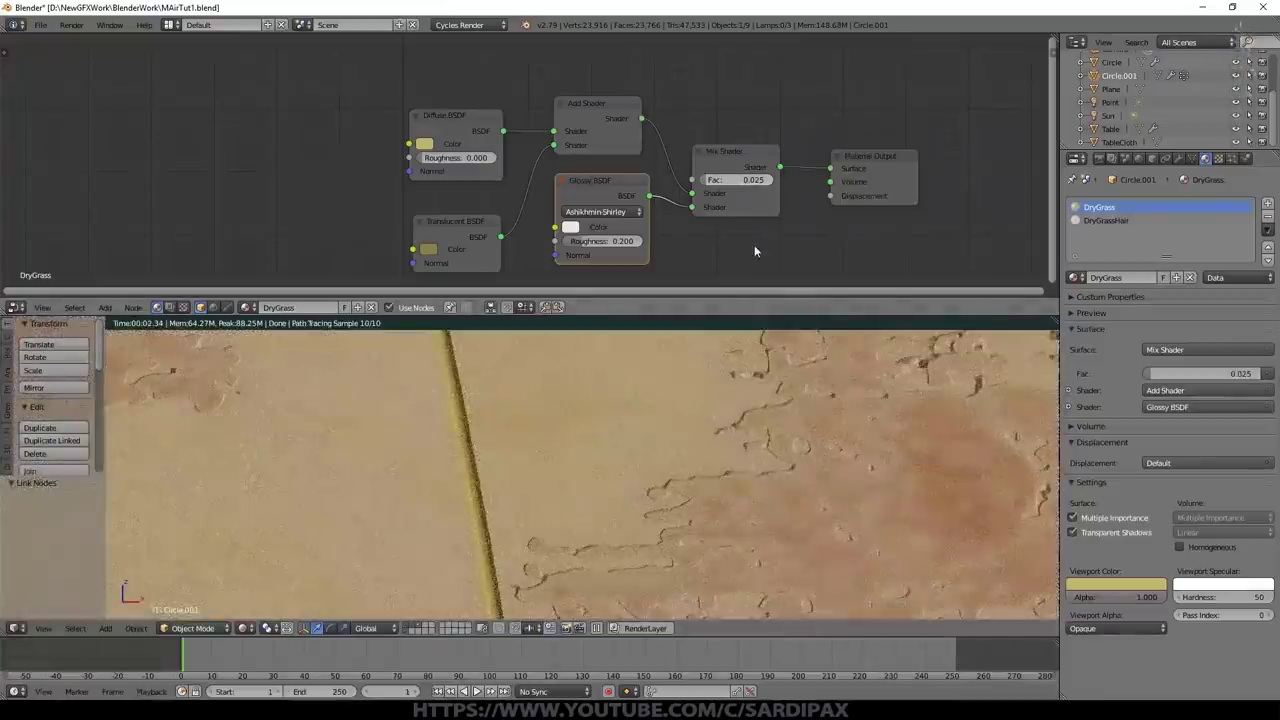
Step: Blend DryGrass's Glossy mix by Layer Weight Facing with blend 0.2
click(112, 311)
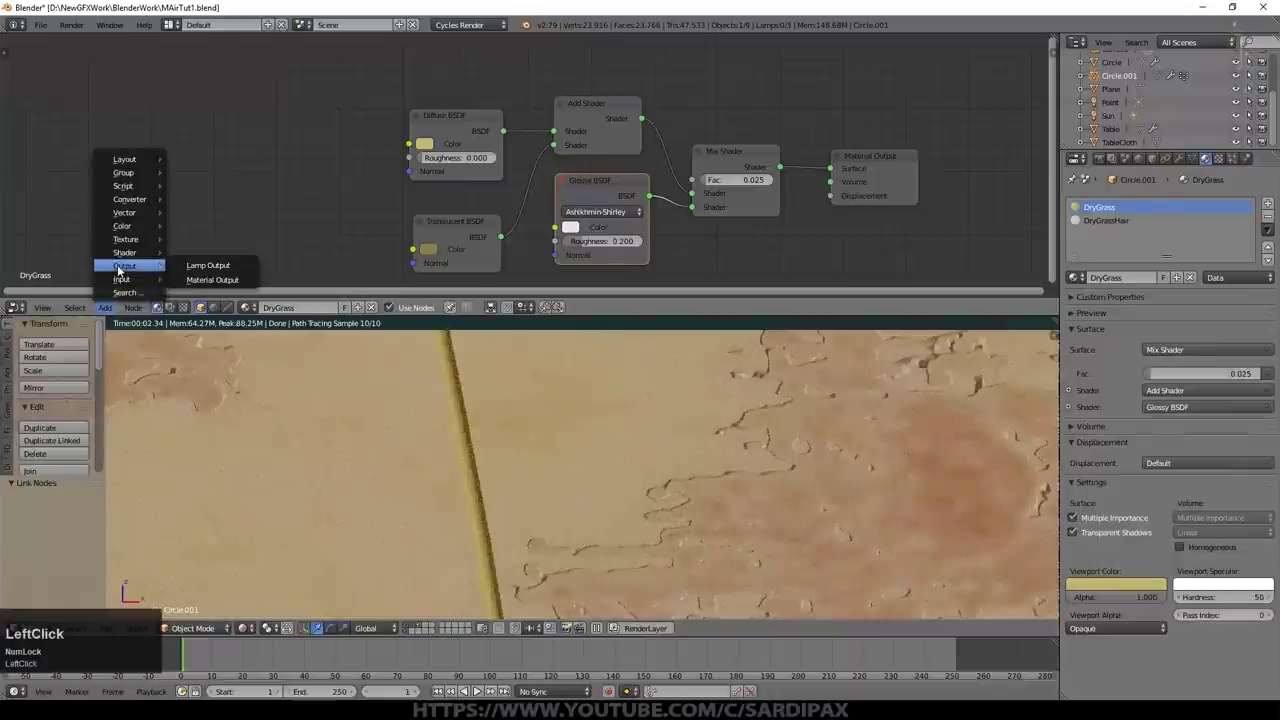
click(234, 375)
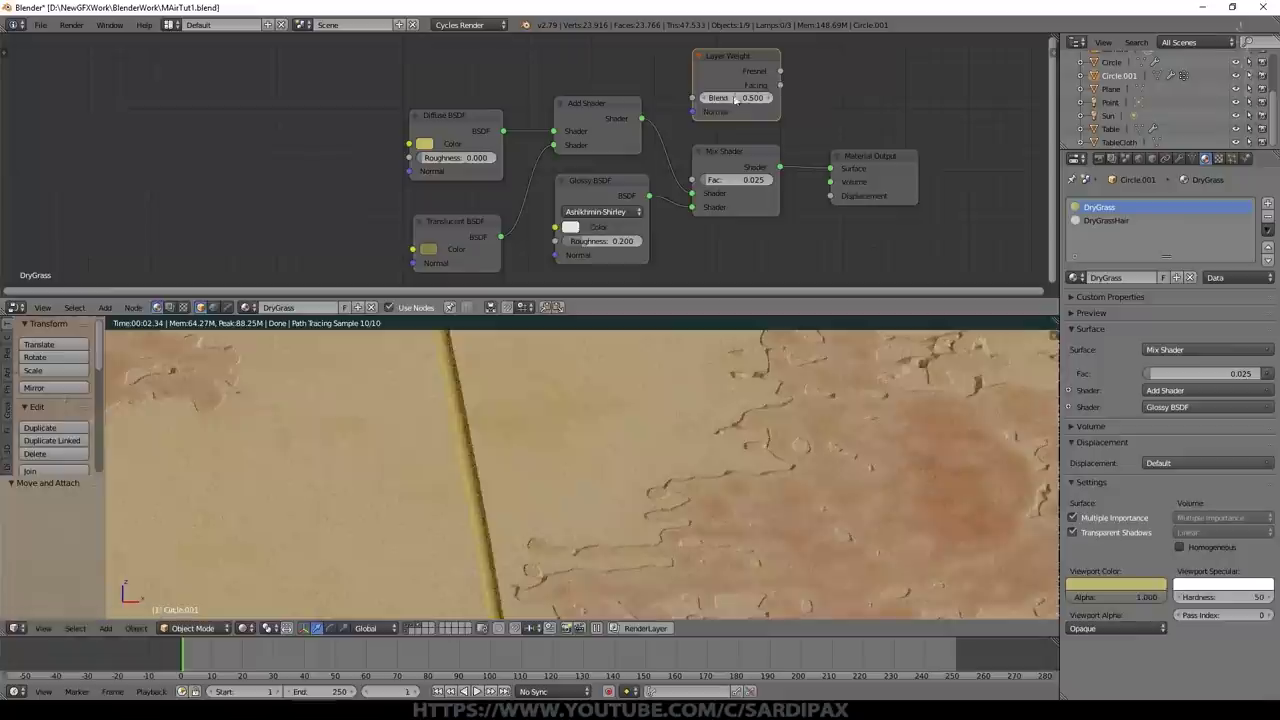
click(739, 94)
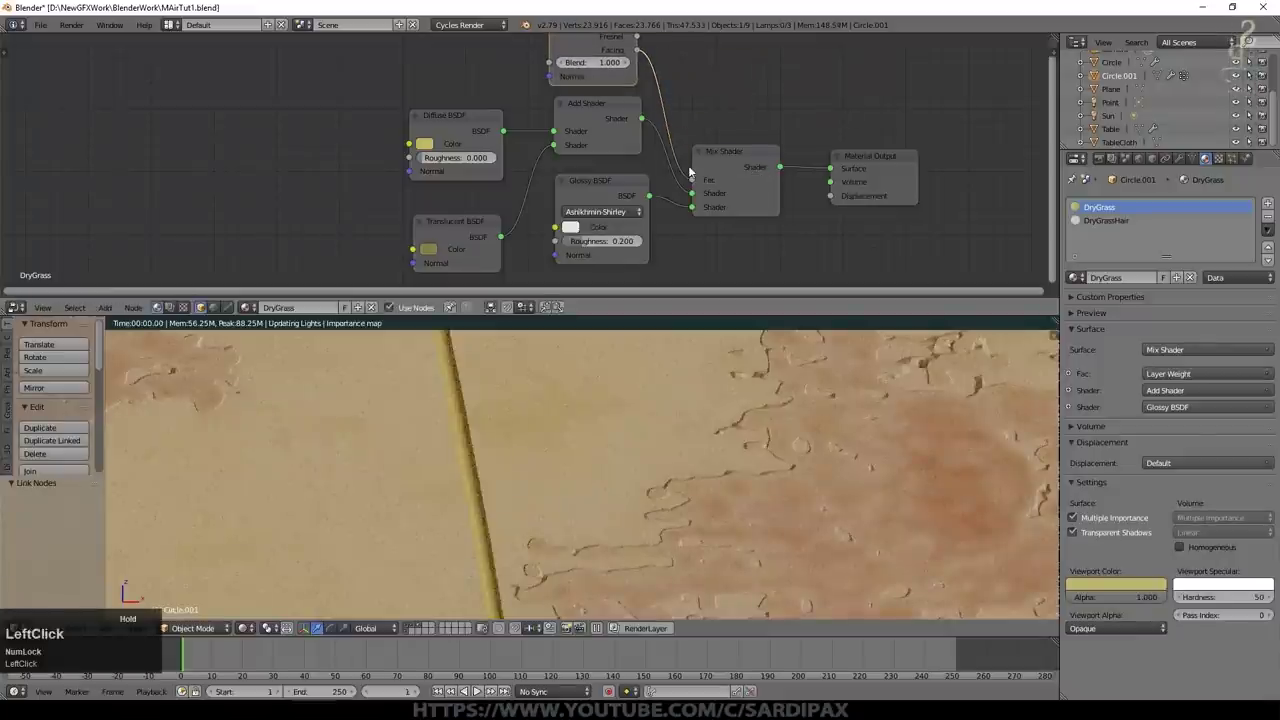
key(KP_2)
key(KP_Enter)
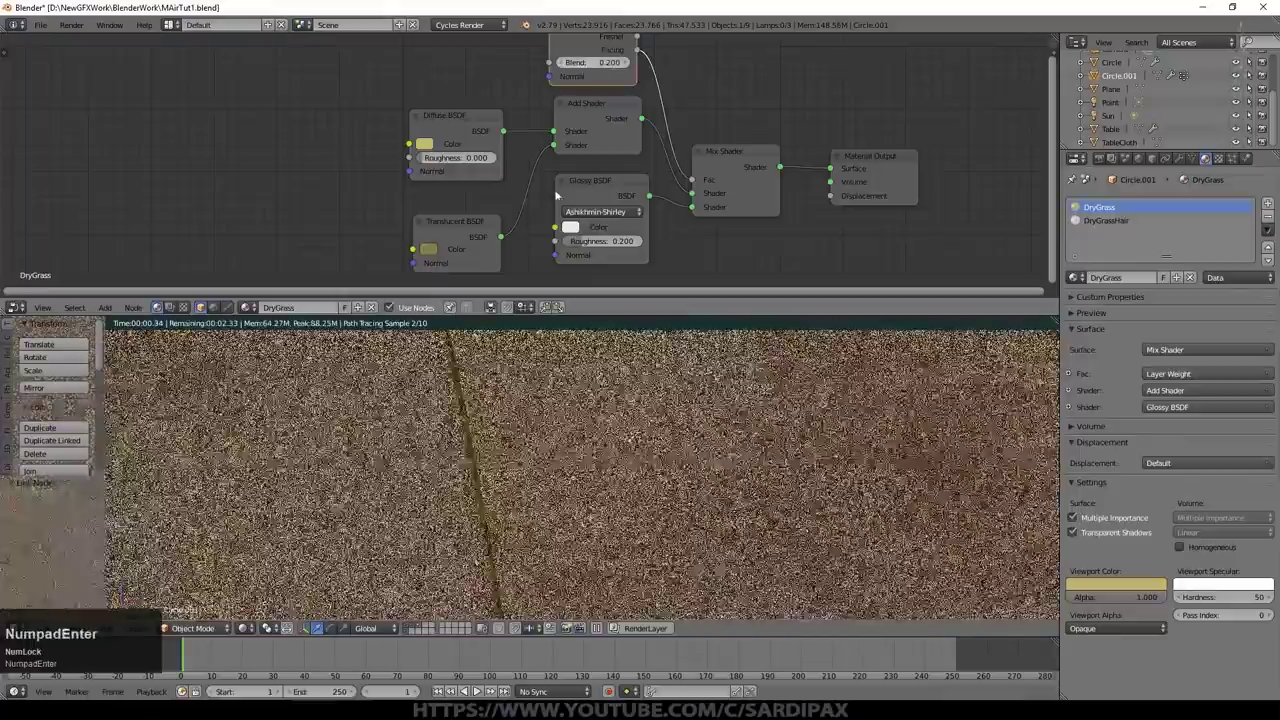
scroll(down, 3)
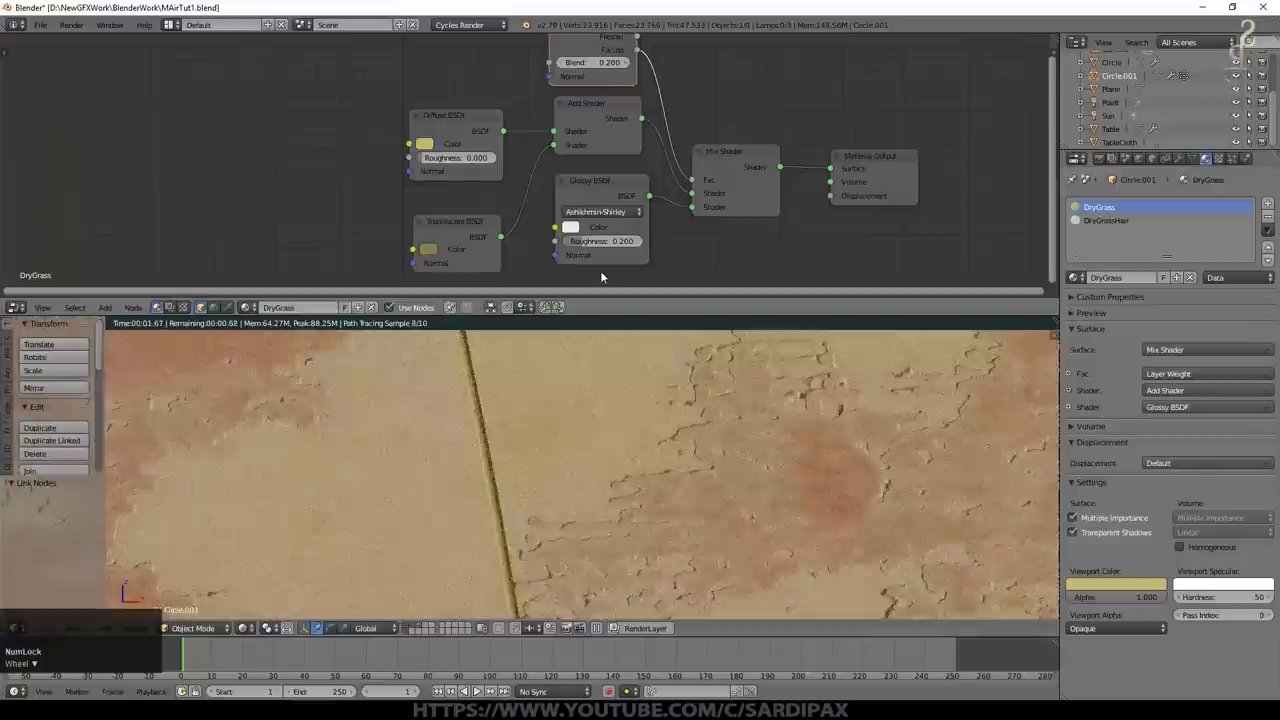
scroll(down, 3)
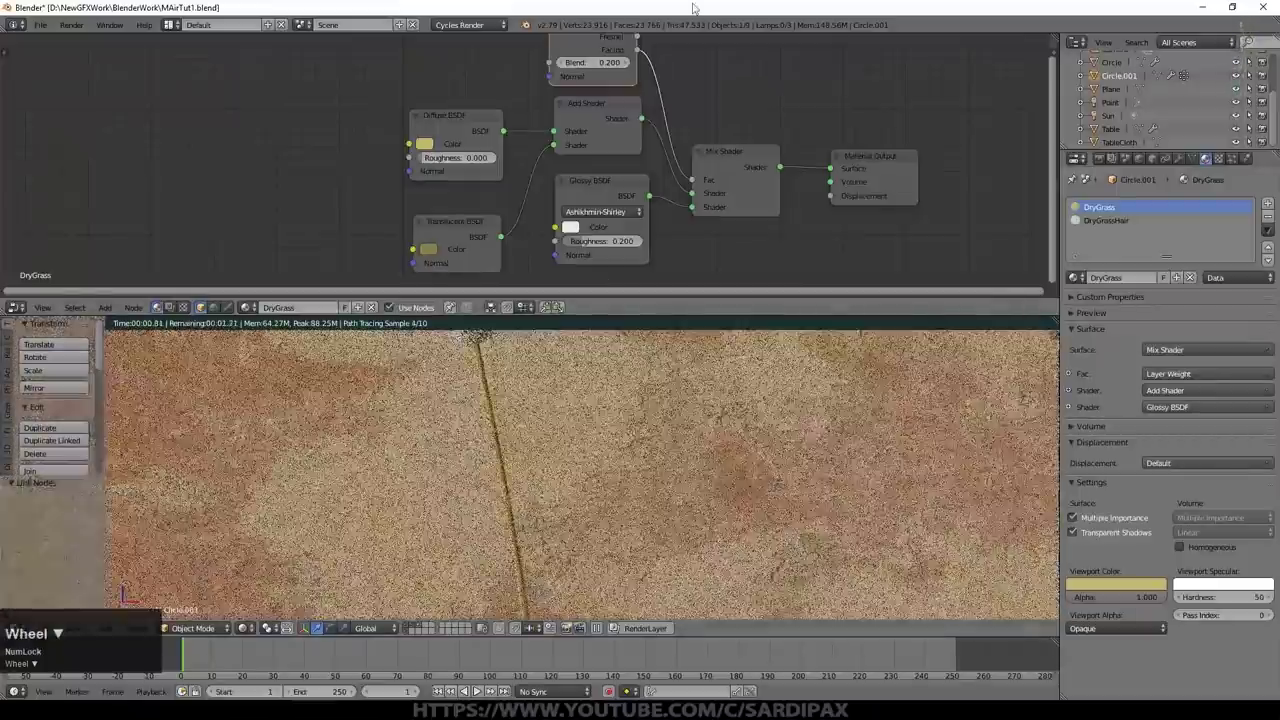
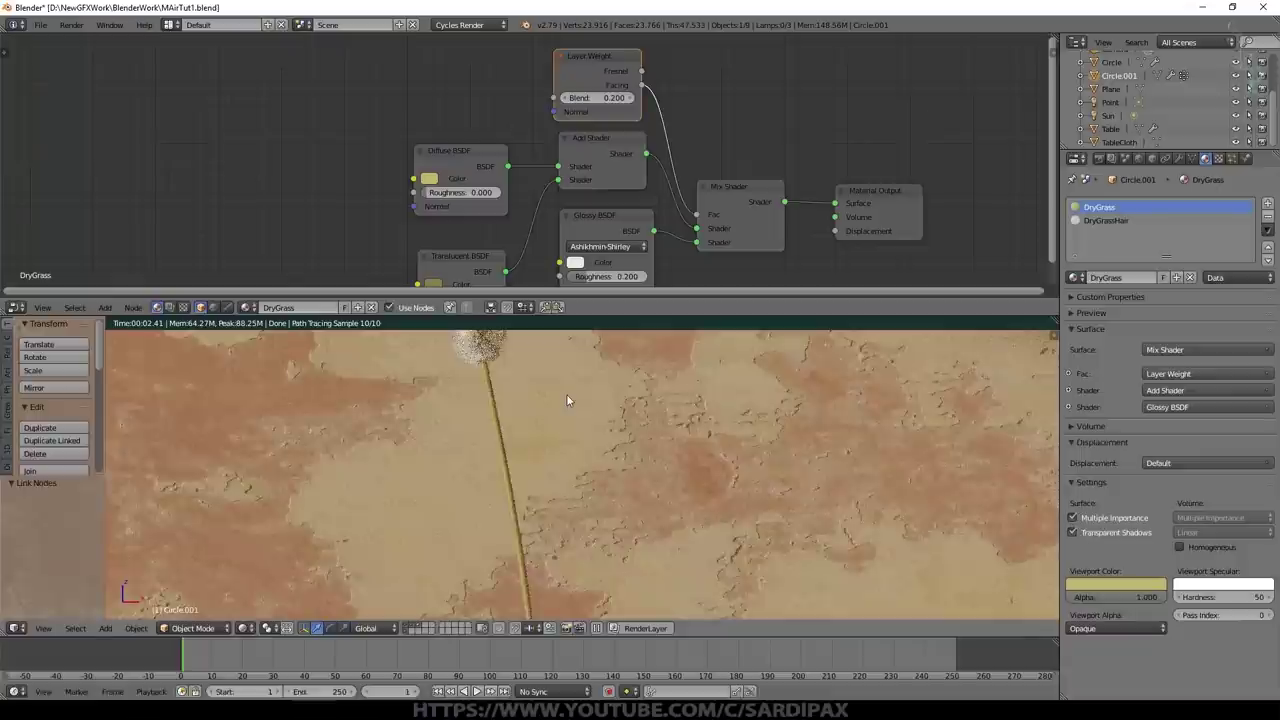
Step: Navigate the viewport and editors to pick the next mesh object to shade
click(805, 443)
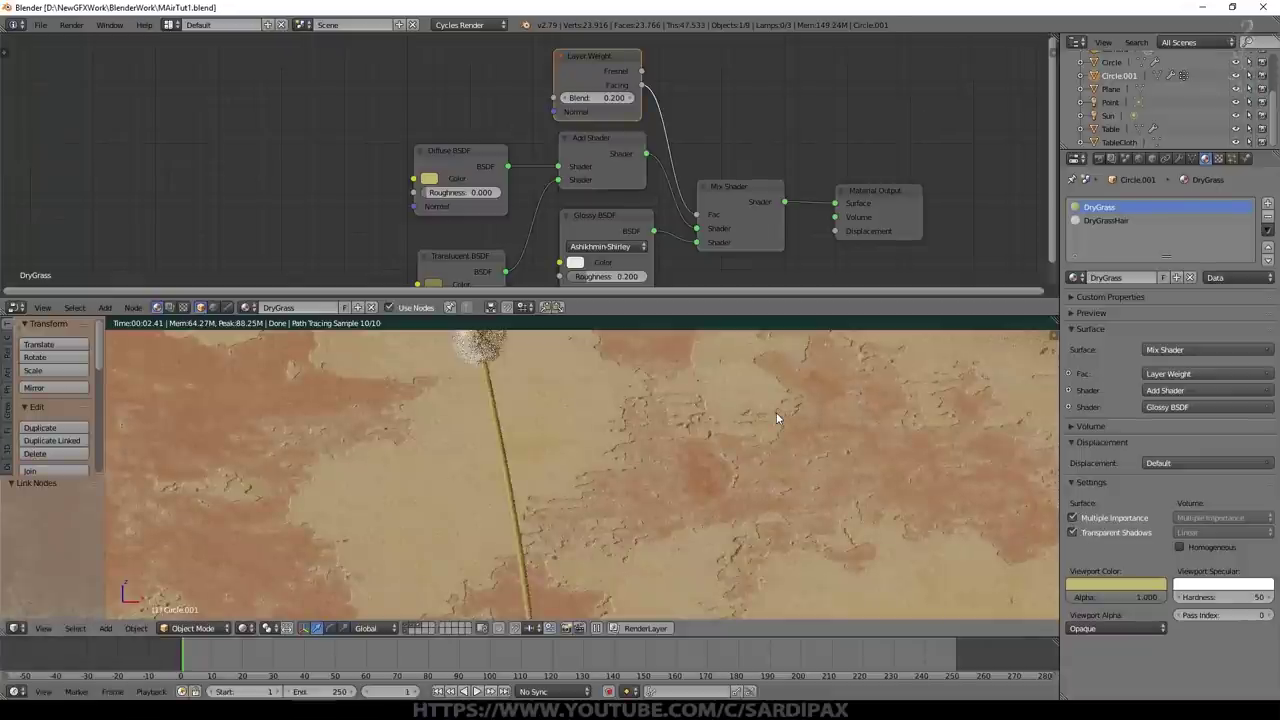
middle_click(580, 485)
scroll(down, 3)
scroll(up, 3)
scroll(down, 3)
click(413, 626)
middle_click(231, 424)
click(351, 431)
middle_click(145, 371)
click(140, 372)
click(433, 627)
middle_click(282, 460)
Step: Add a new plane for the curtain and scale it down to panel size
key(shift+a)
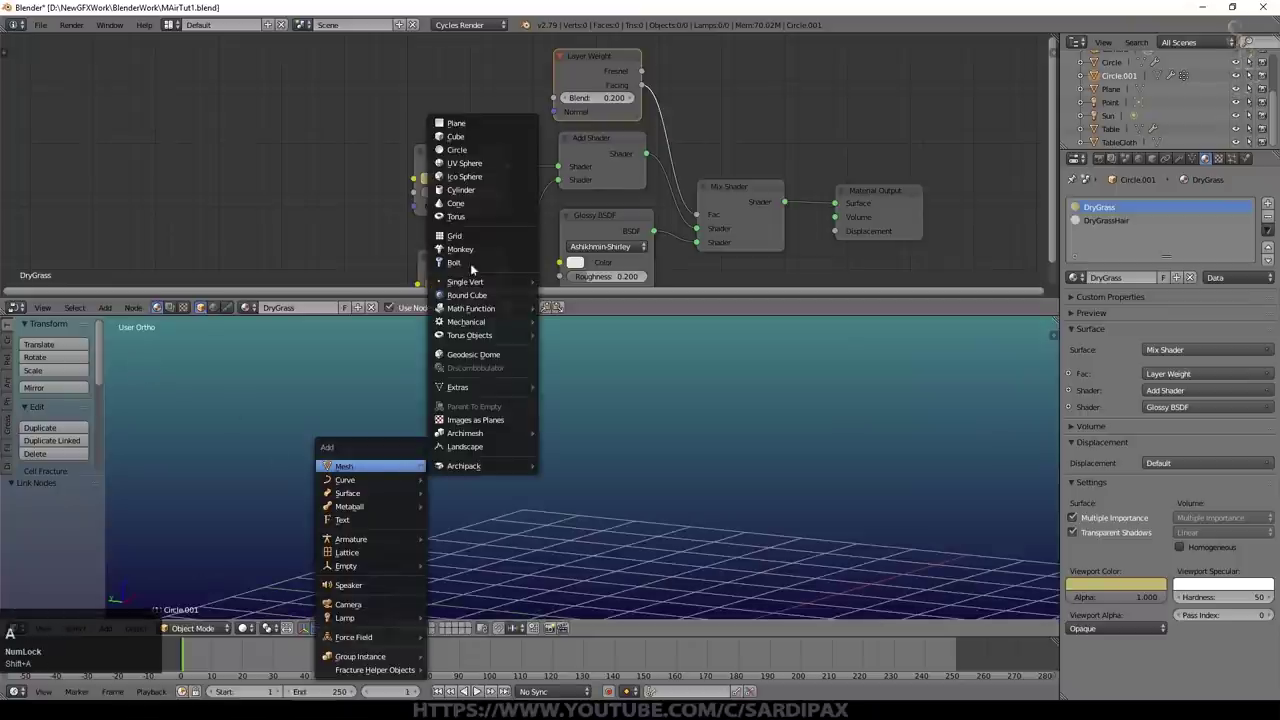
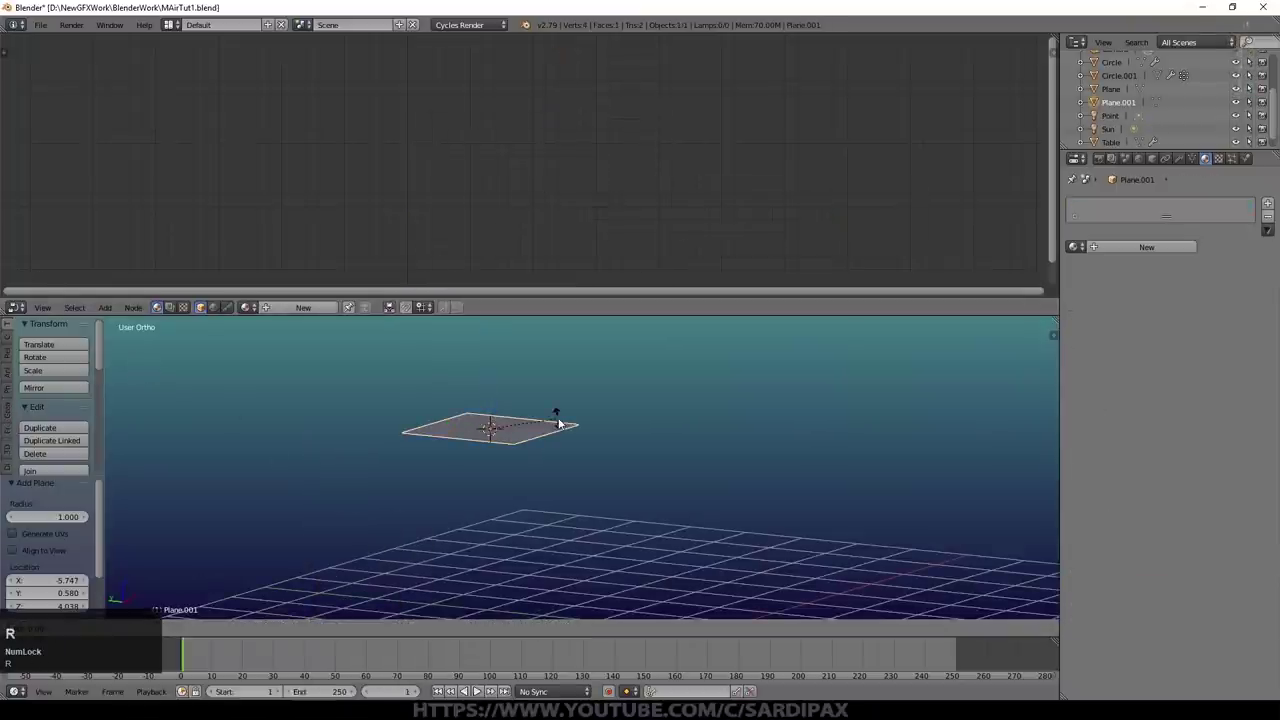
key(y)
key(KP_9)
key(KP_Enter)
key(KP_Enter)
click(410, 624)
key(s)
click(658, 491)
Step: Move and scale the plane so it sits inside the window opening, viewed from the right
key(ctrl+KP_3)
key(x)
key(g)
click(781, 505)
key(s)
click(806, 507)
scroll(up, 3)
scroll(down, 3)
scroll(up, 3)
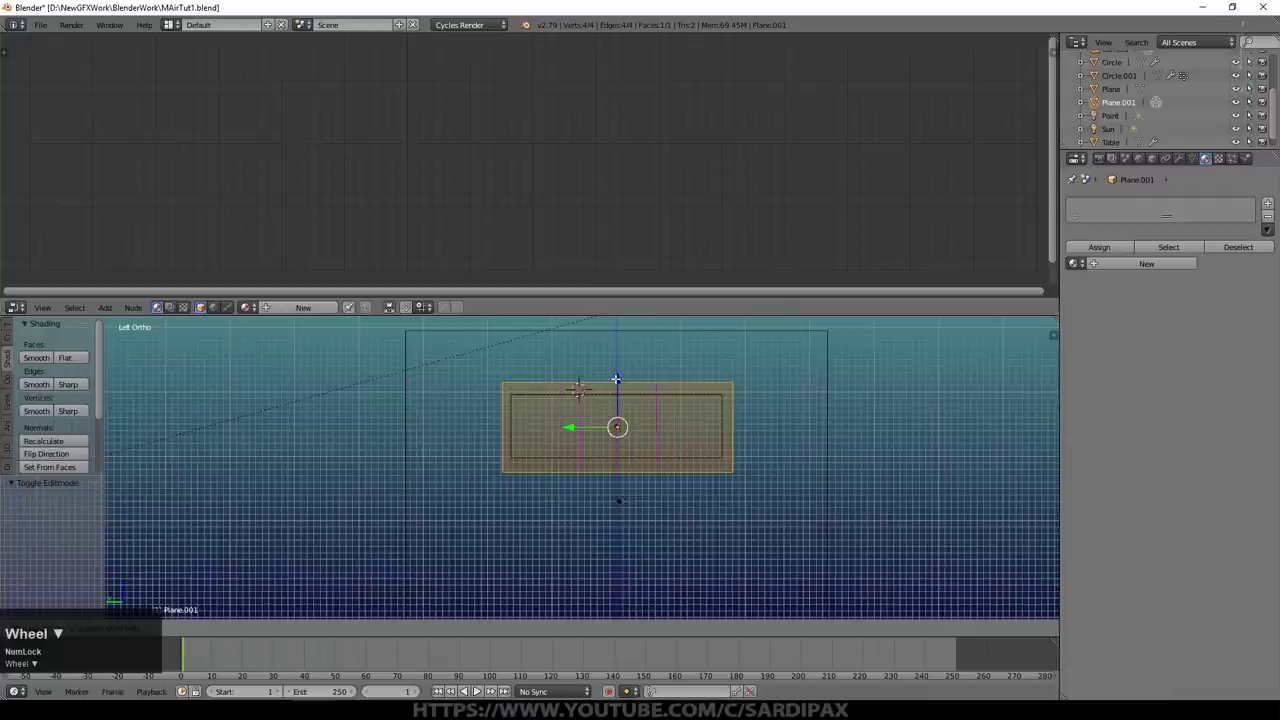
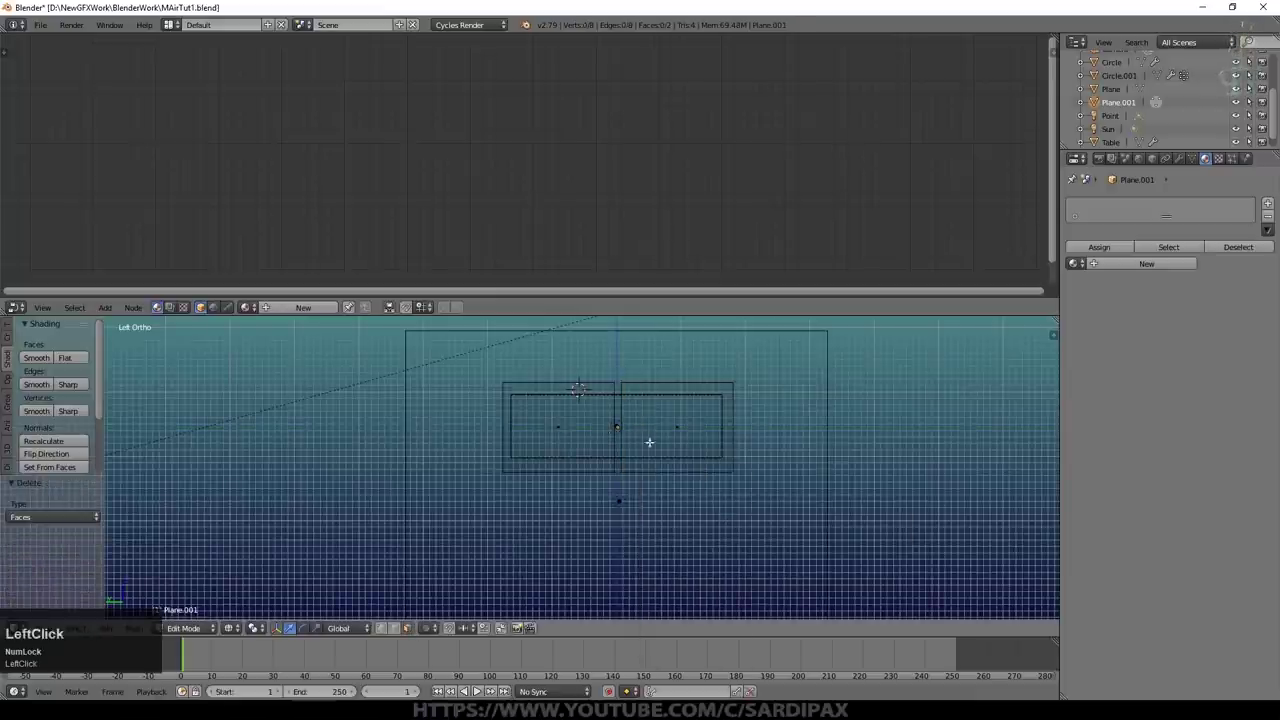
Step: Duplicate the panel along X to sit beside the original and enter Edit Mode on the mesh
key(Tab)
middle_click(708, 514)
key(z)
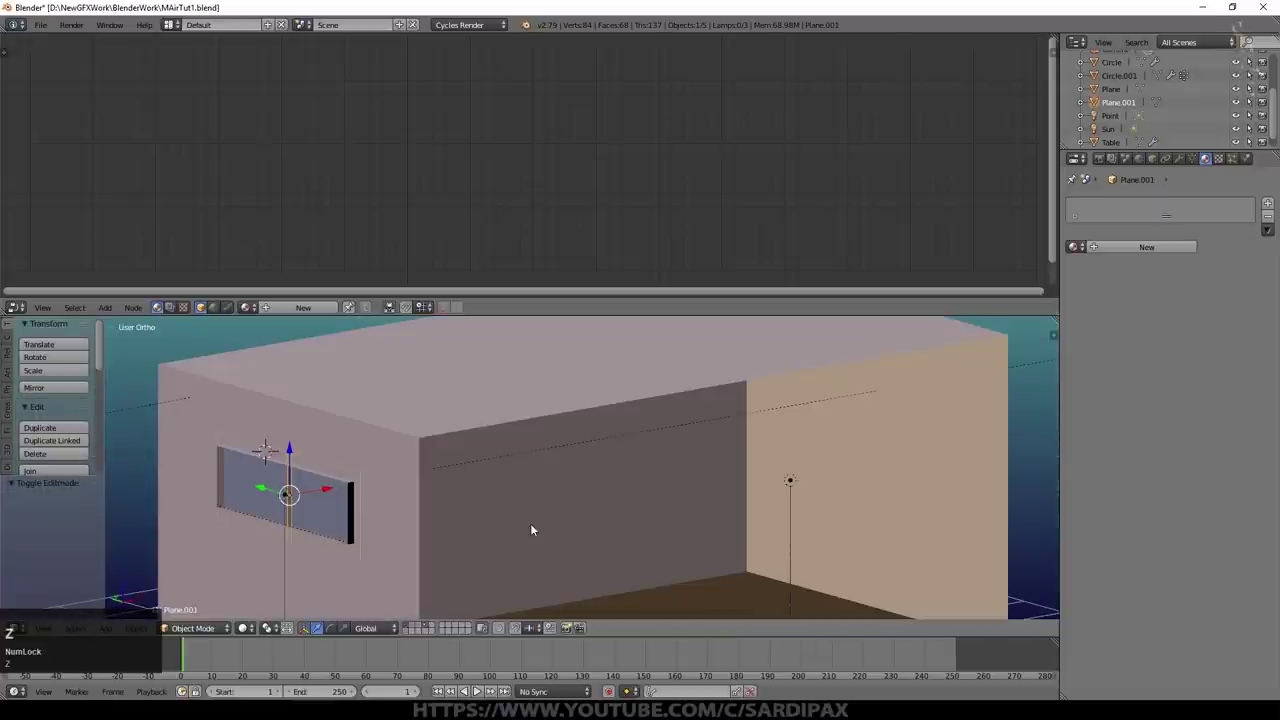
middle_click(350, 488)
scroll(up, 3)
scroll(up, 3)
click(518, 428)
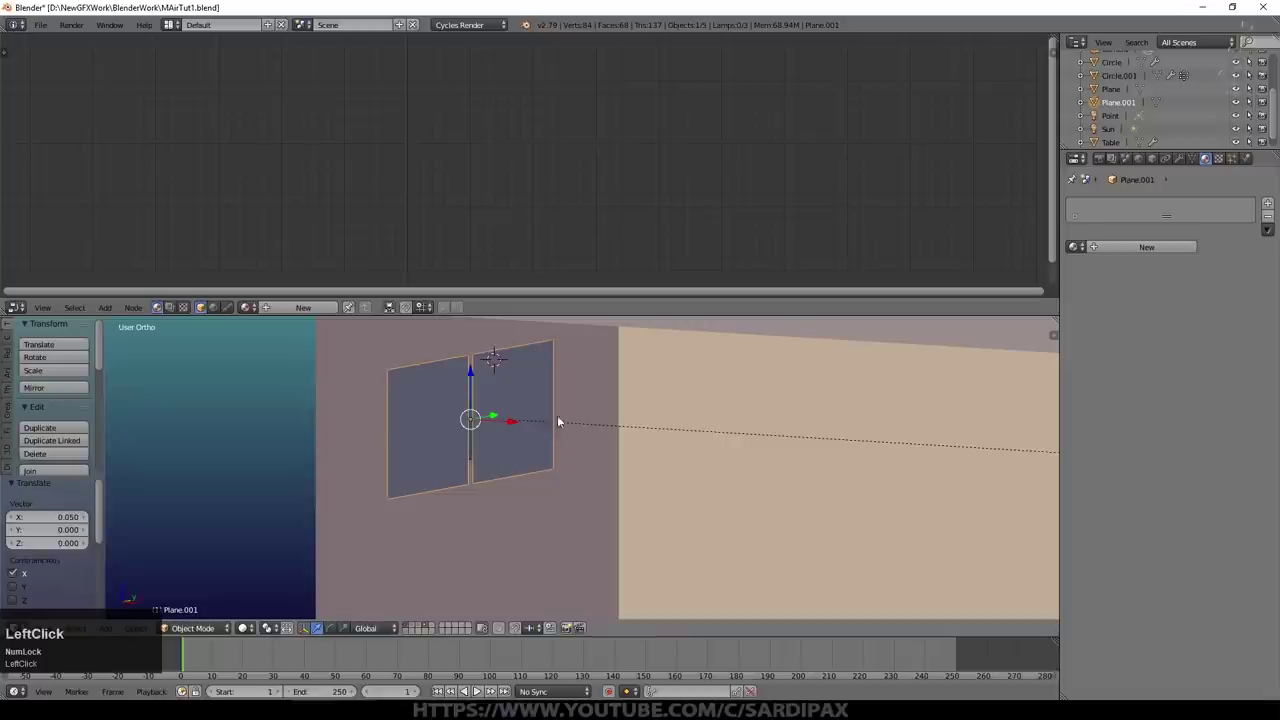
key(Tab)
Step: Select all panel faces, UV-map them with Project from View, and bring up Apply Rotation & Scale
key(a)
key(u)
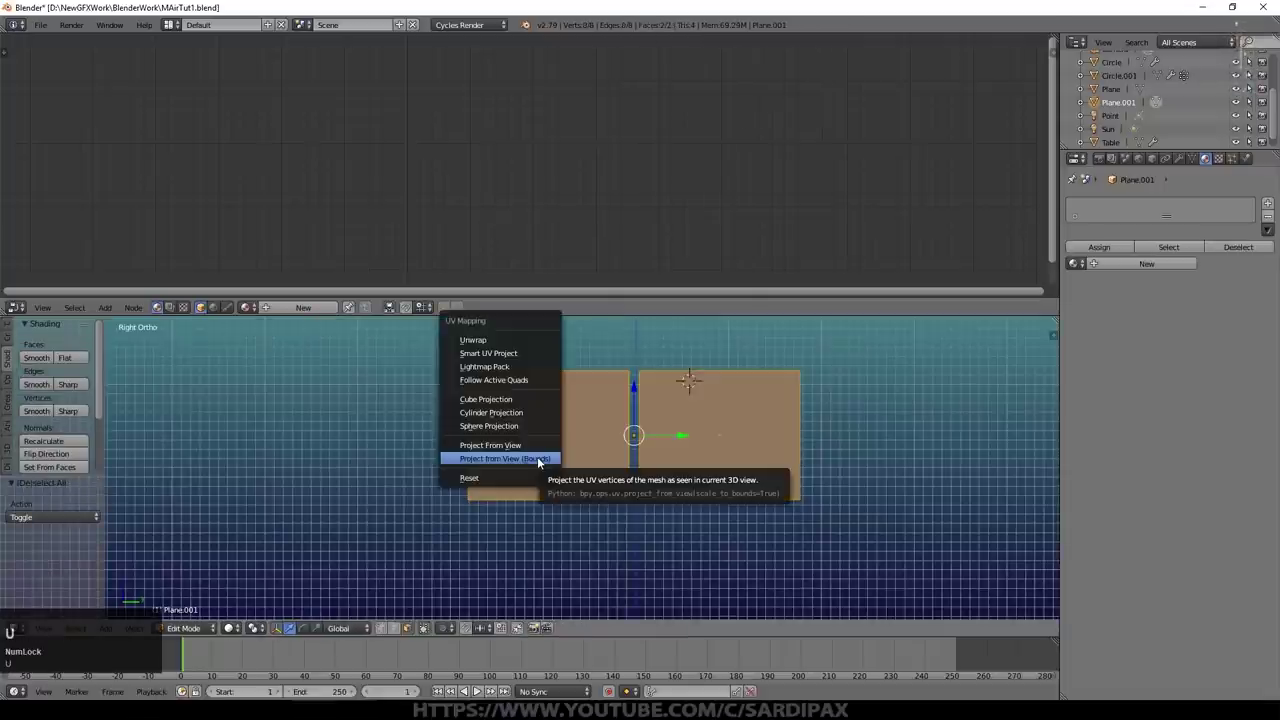
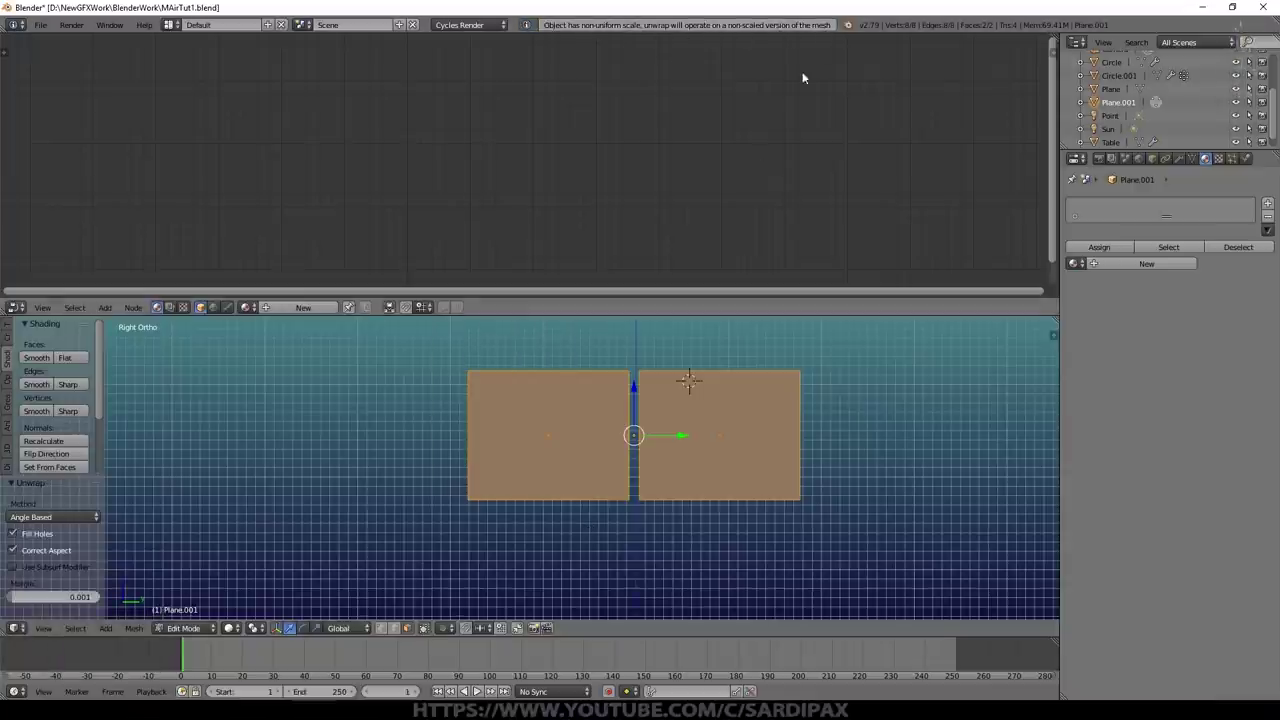
key(Tab)
key(ctrl+a)
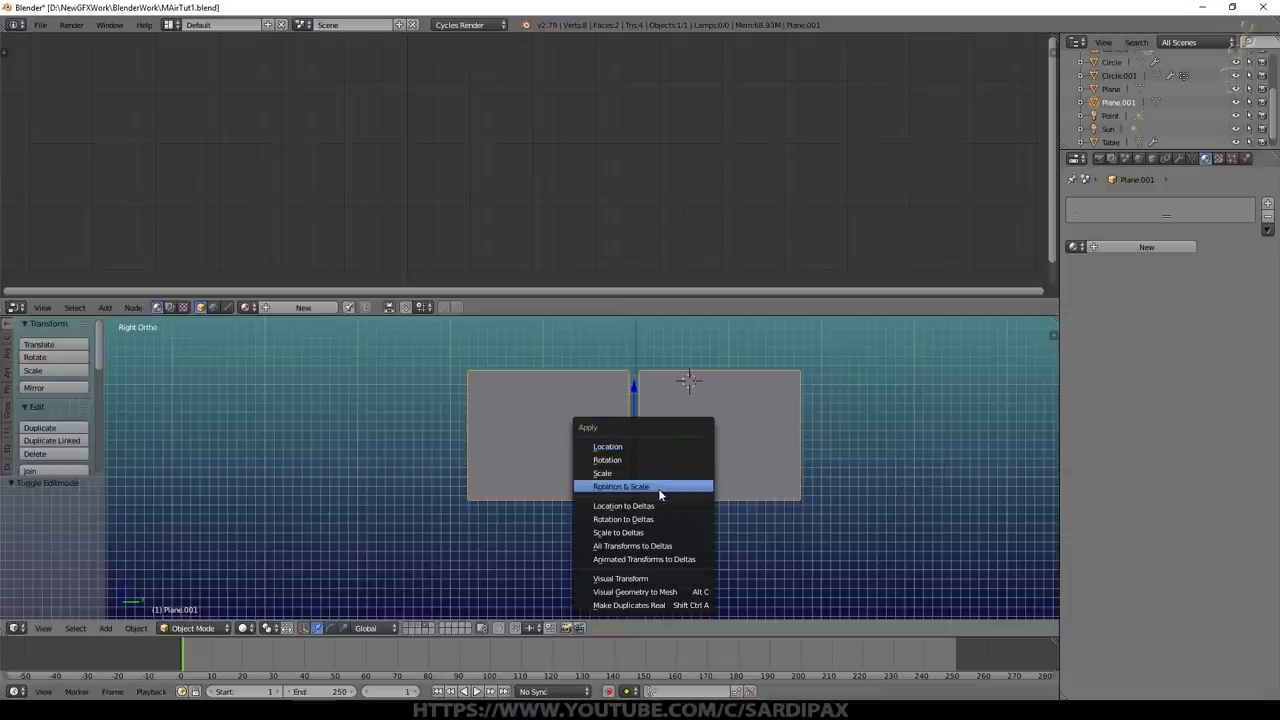
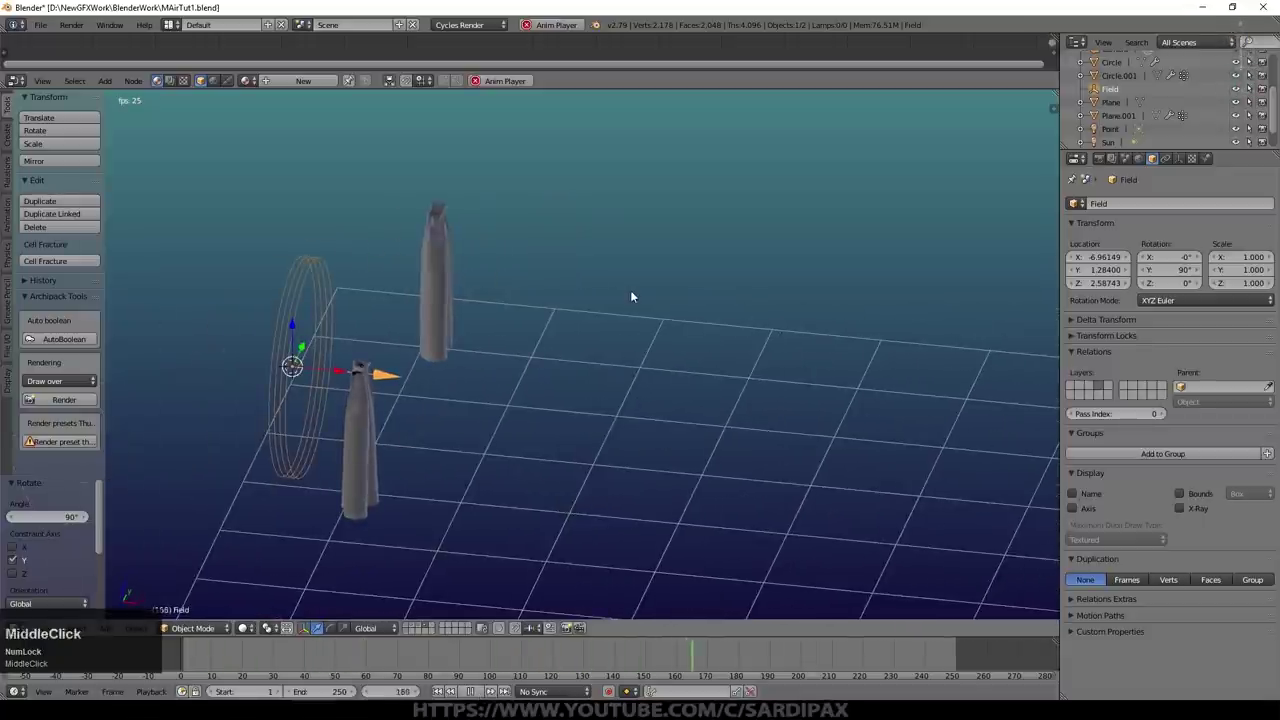
Step: In the wind field's Physics settings set Flow to 0, then select one cloth panel
click(1182, 160)
click(1211, 166)
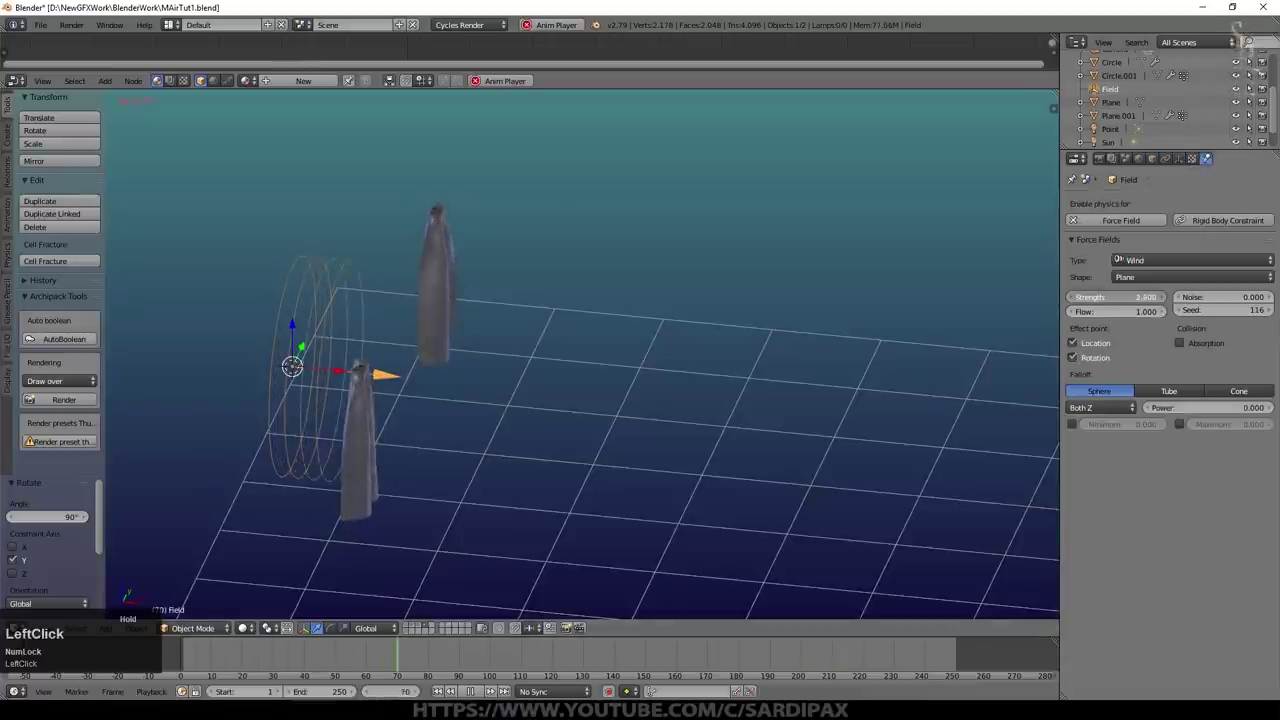
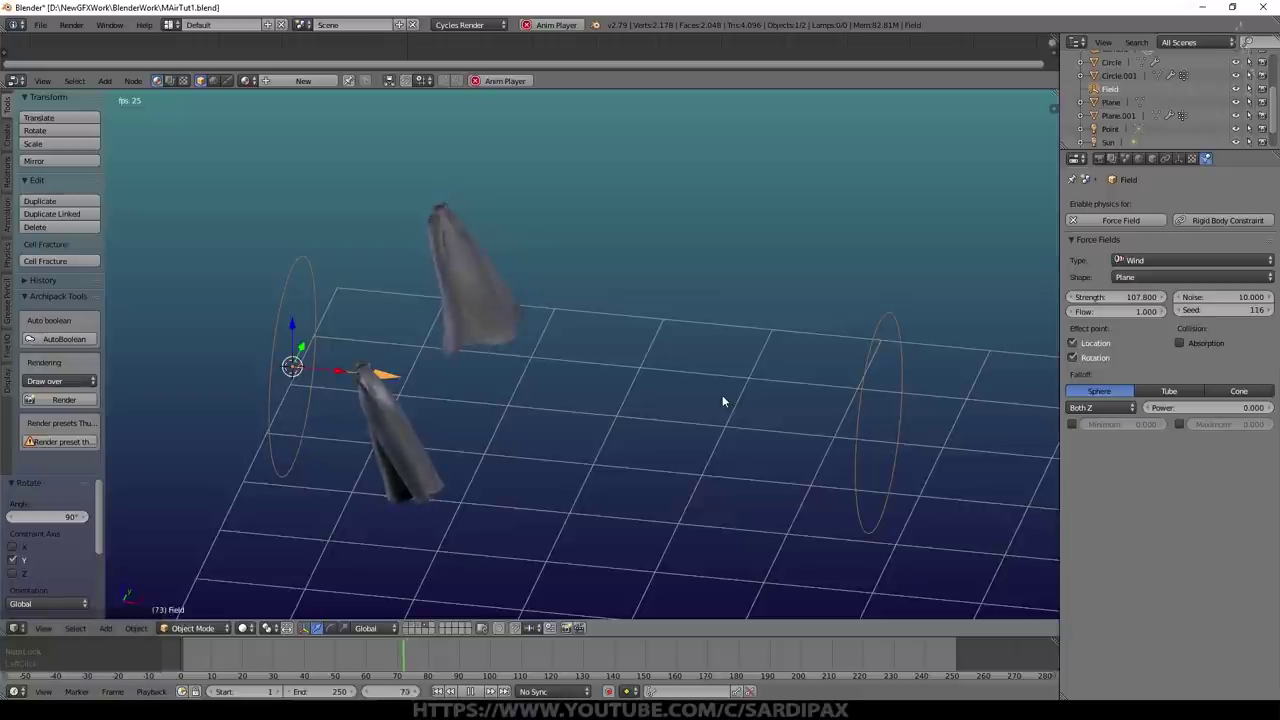
scroll(up, 3)
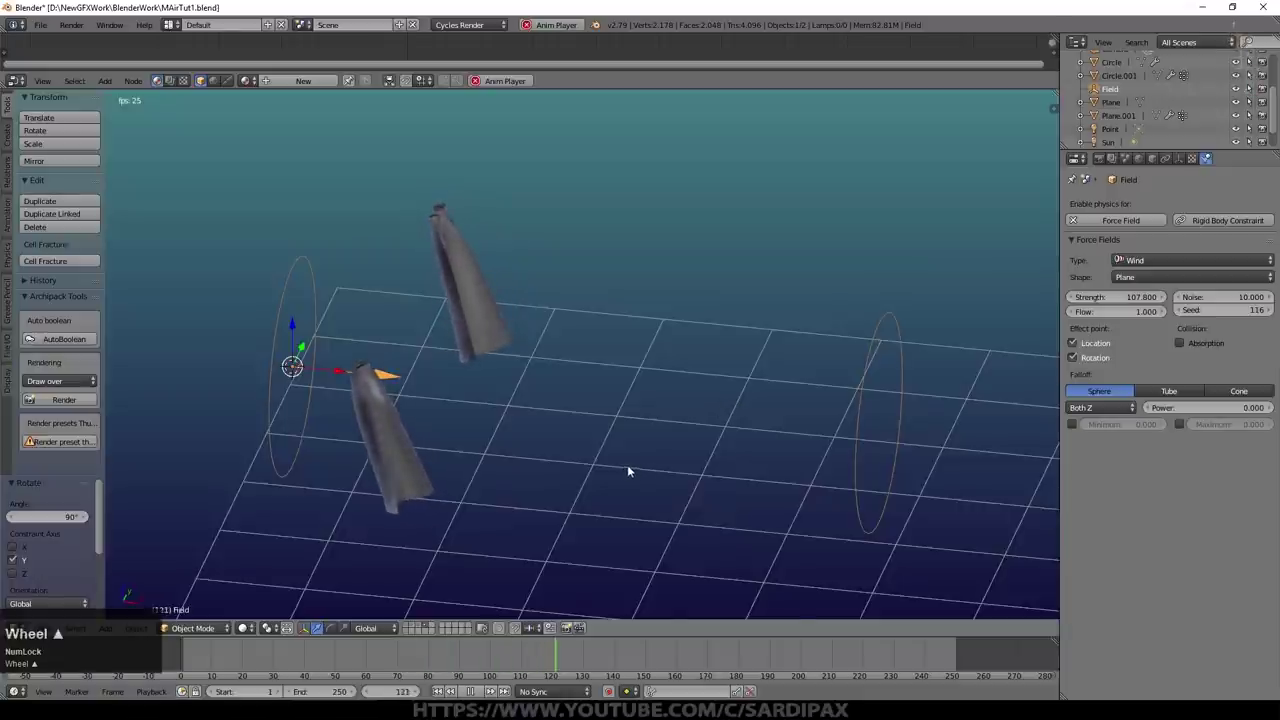
middle_click(1150, 319)
click(1147, 318)
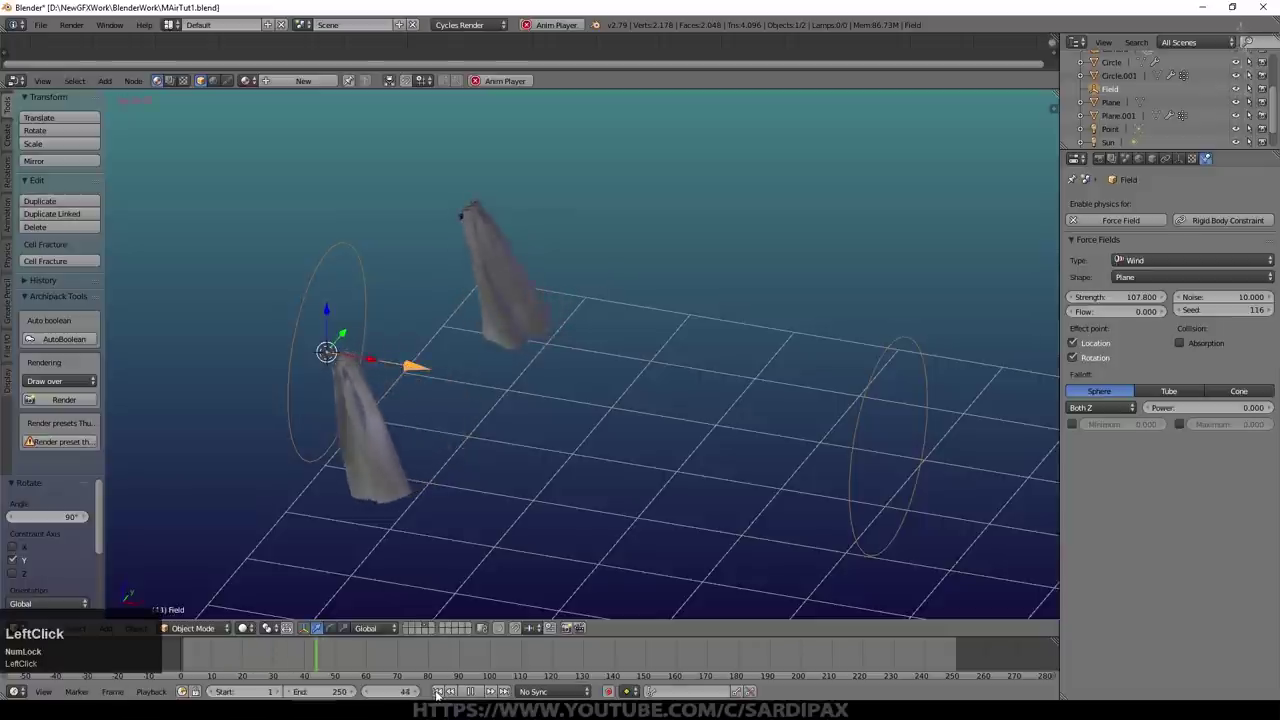
right_click(495, 314)
Step: Set the cloth panel's structural stiffness to 3.000 and its mass to 0.300
right_click(497, 311)
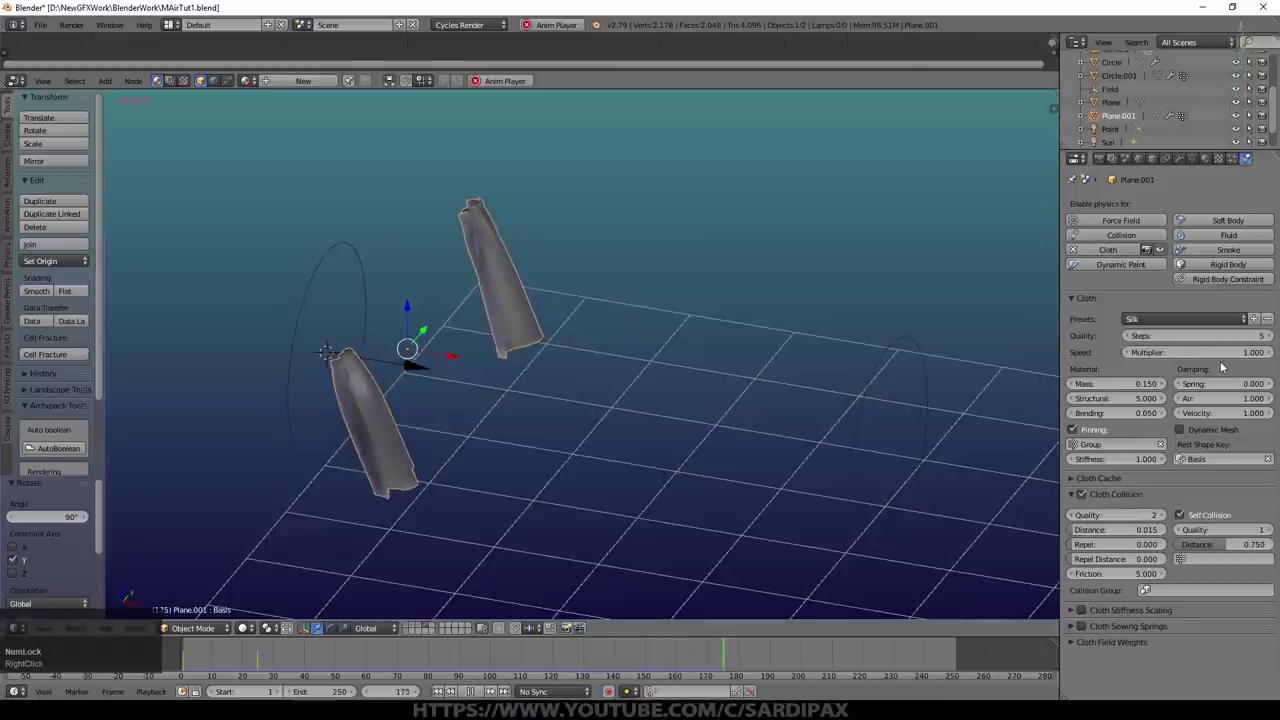
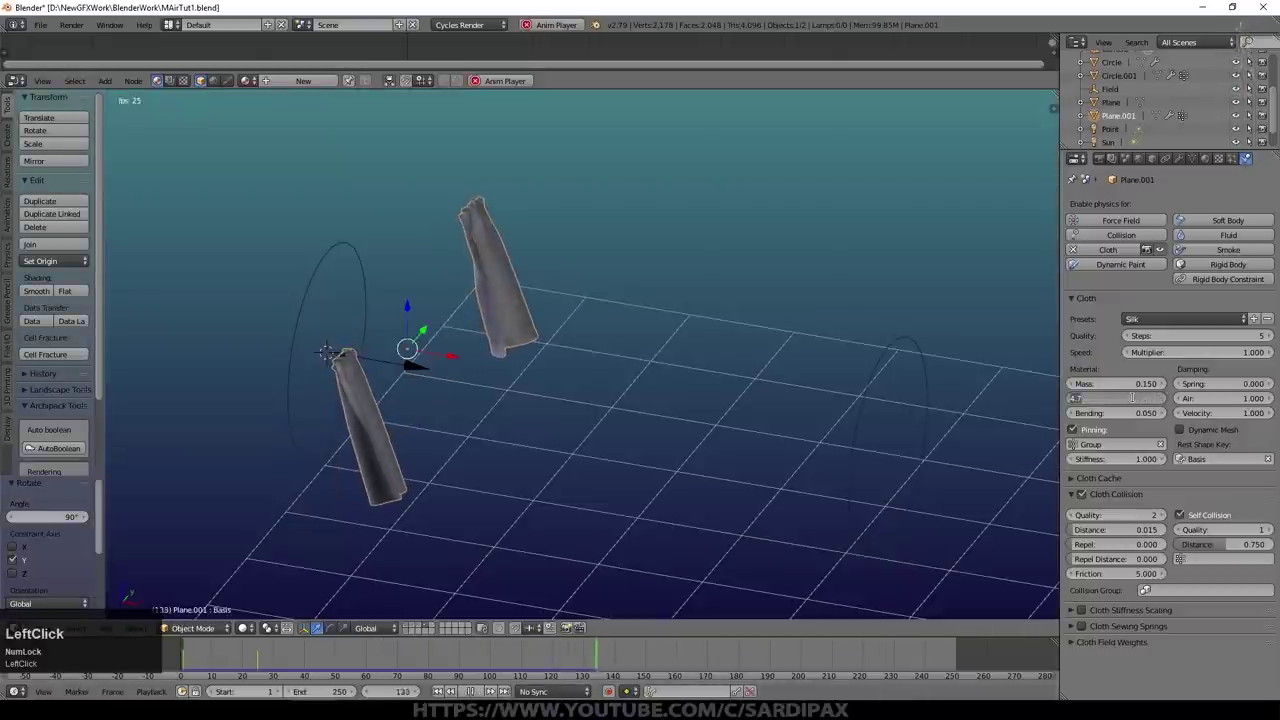
key(KP_3)
key(KP_Enter)
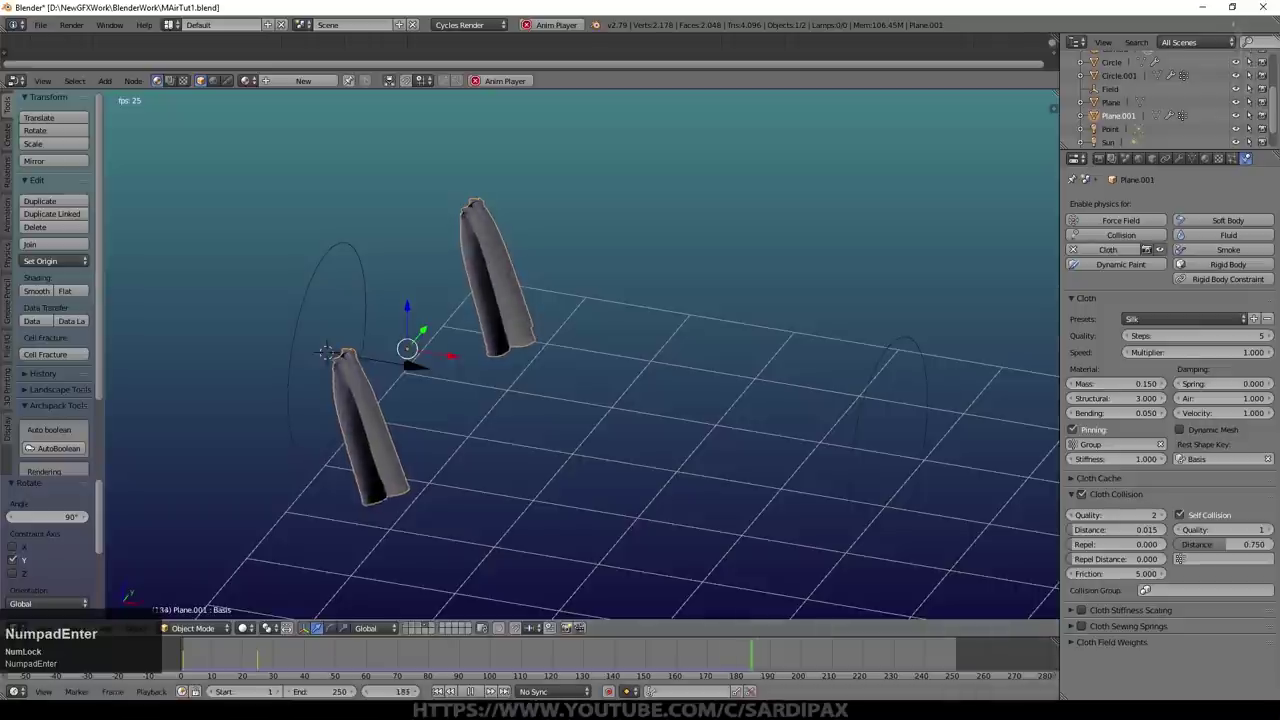
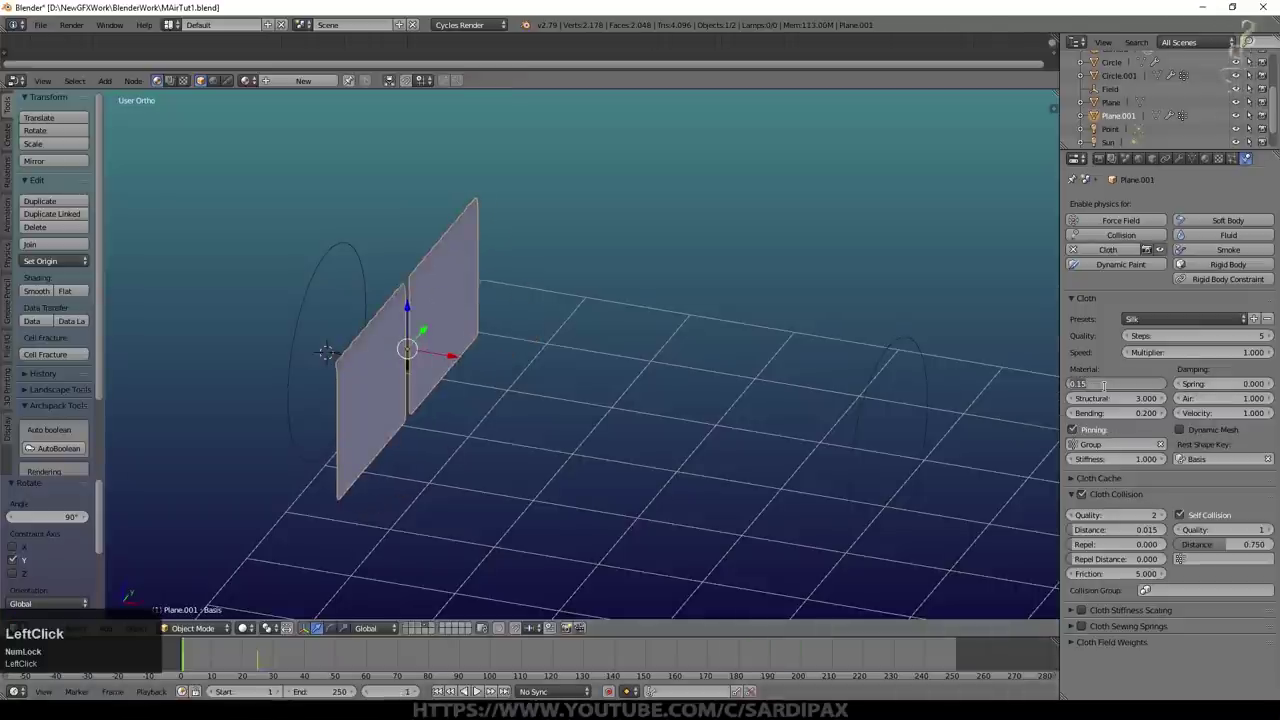
key(KP_Decimal)
key(KP_3)
key(KP_Enter)
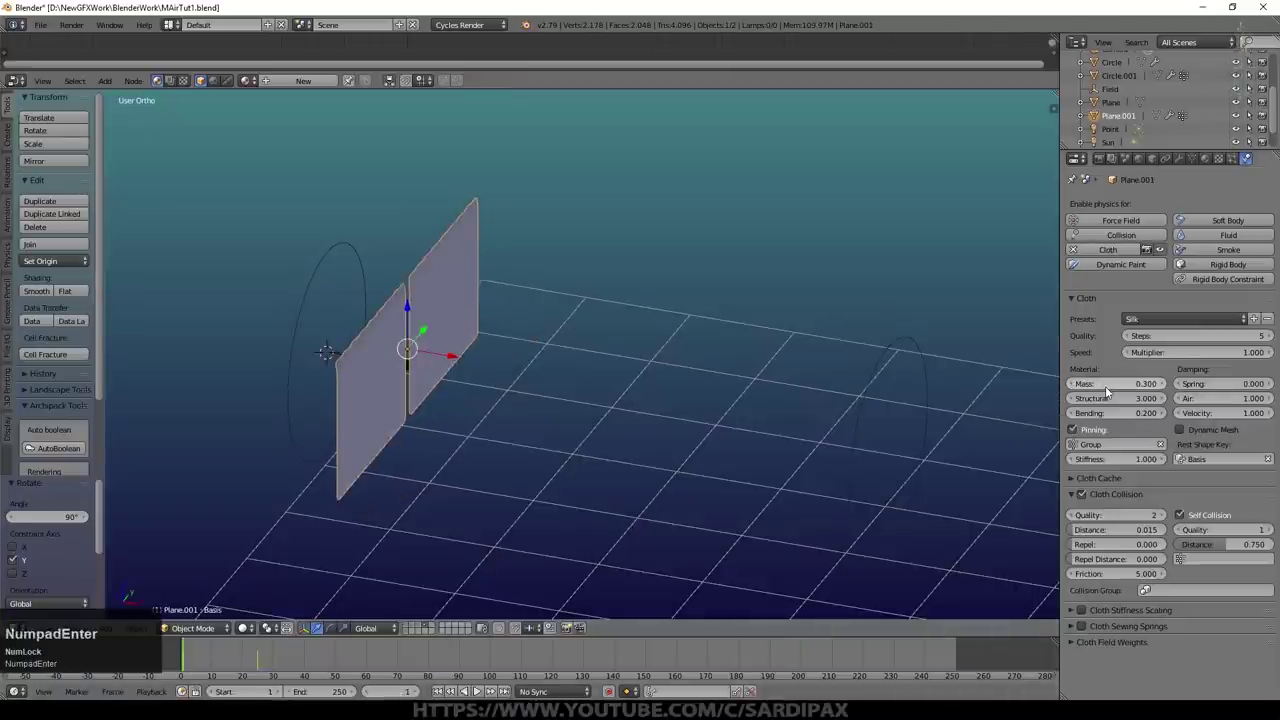
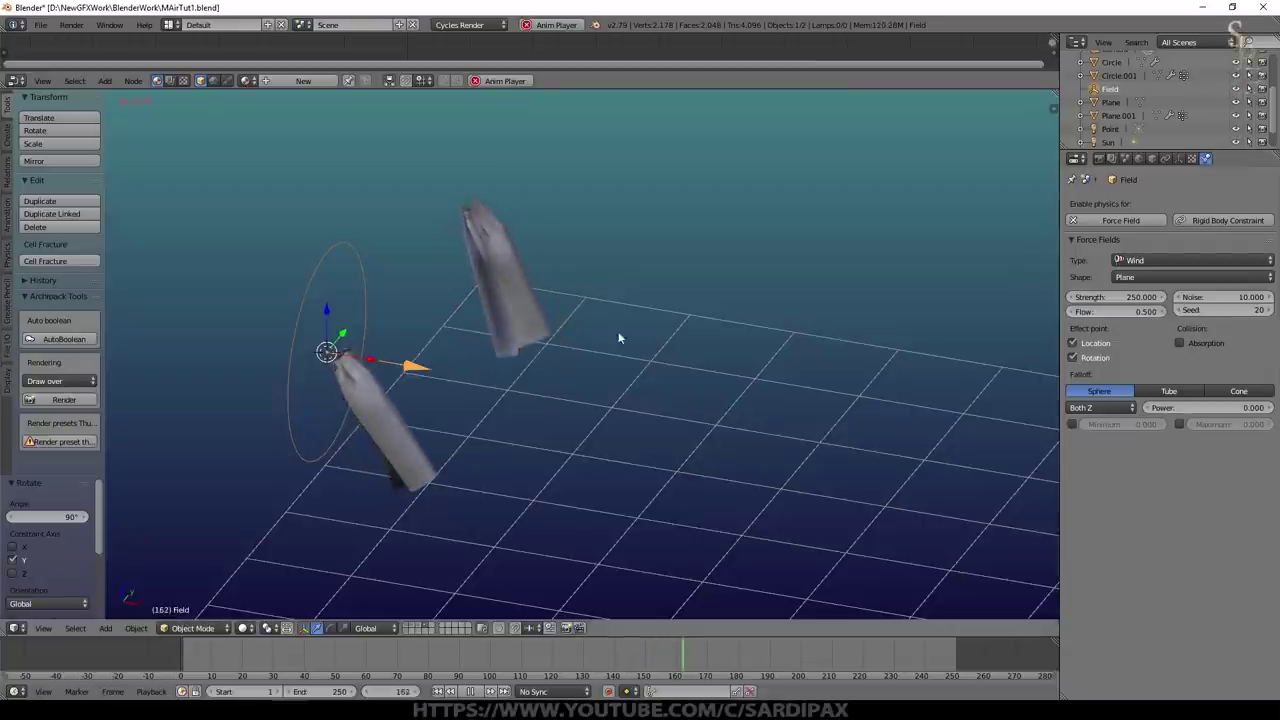
Step: Switch scene layers to hide the cloth test objects and show the room through the camera
key(KP_0)
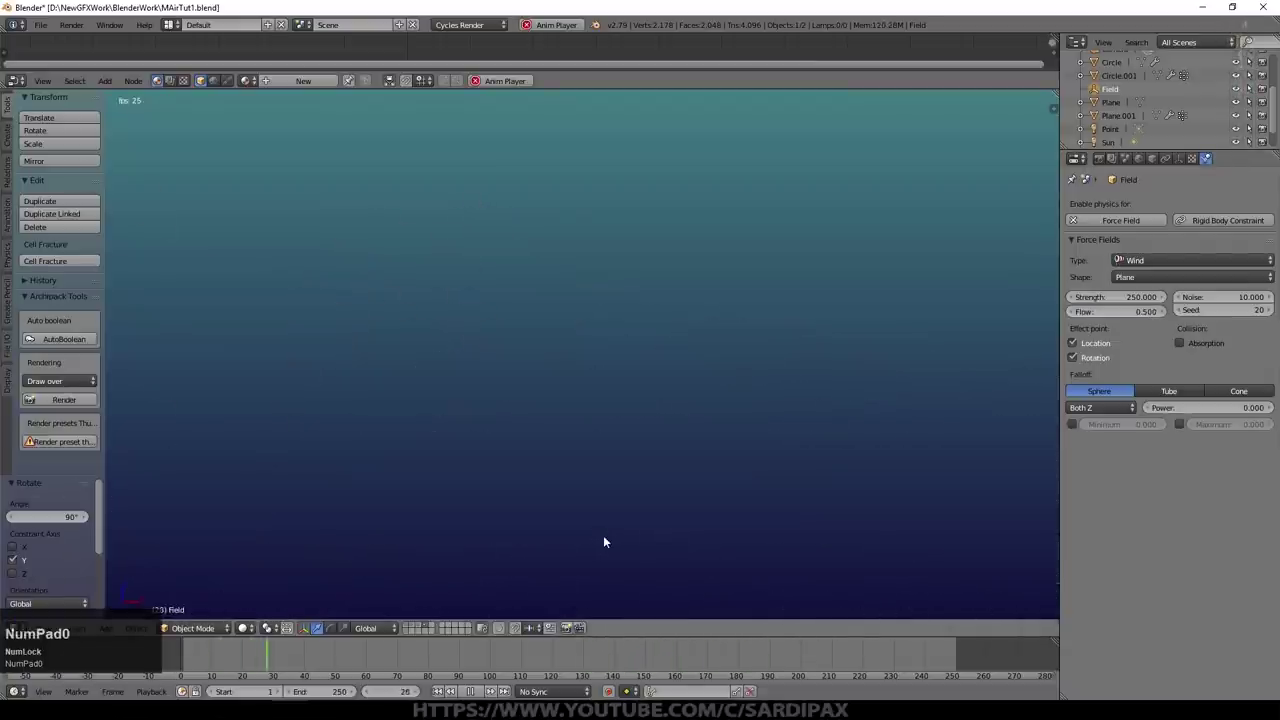
click(478, 692)
click(501, 660)
click(1118, 142)
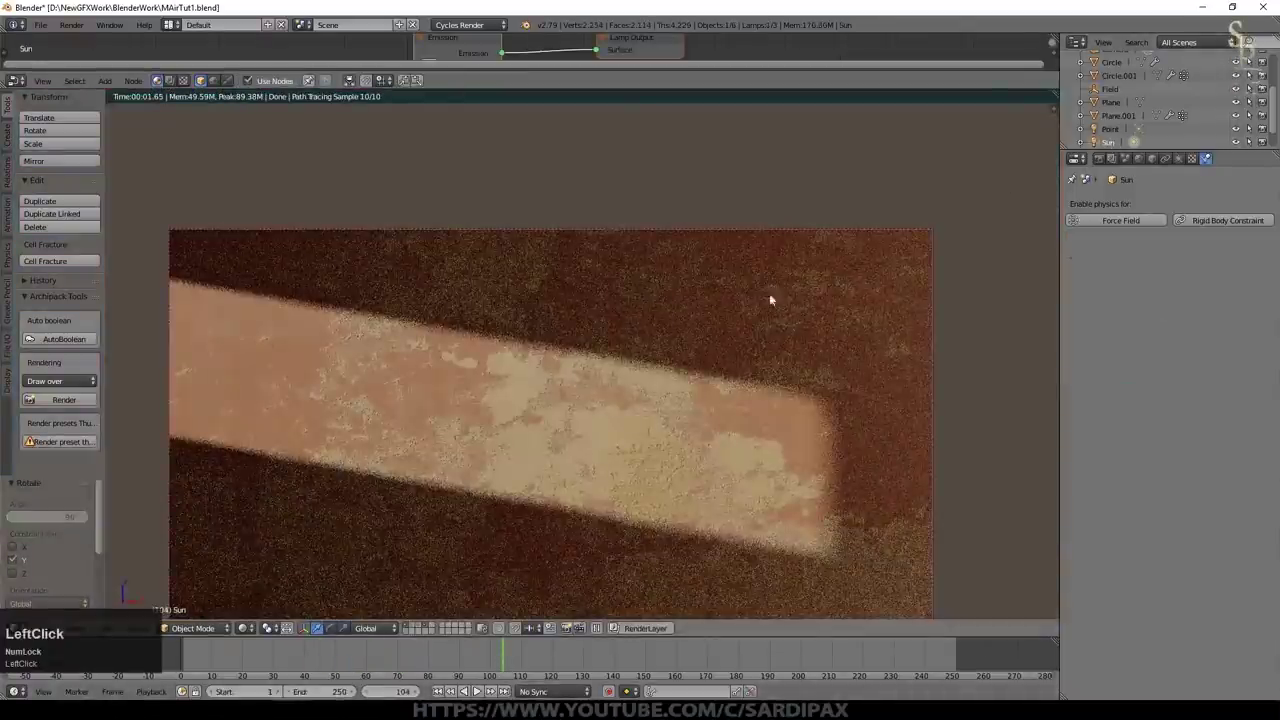
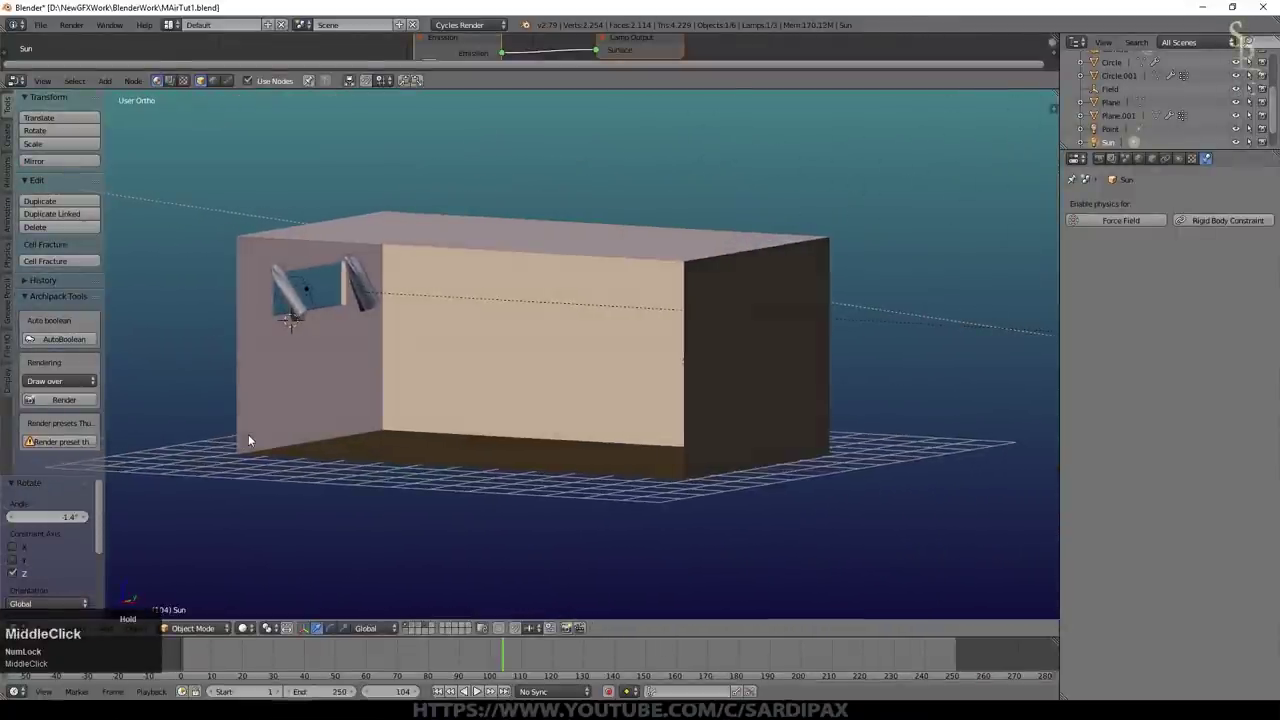
click(334, 362)
middle_click(471, 478)
Step: Select the room's wall, check its mesh, and nudge it into a new position
right_click(471, 478)
scroll(up, 3)
key(Tab)
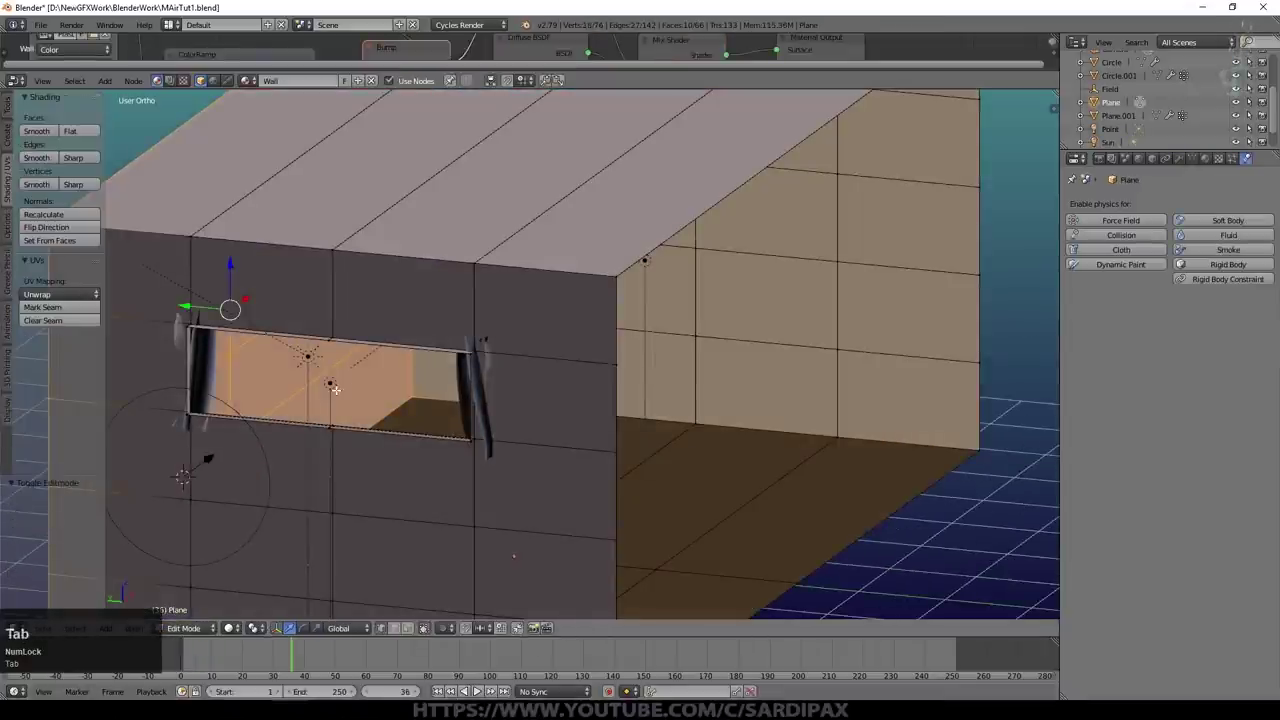
key(s)
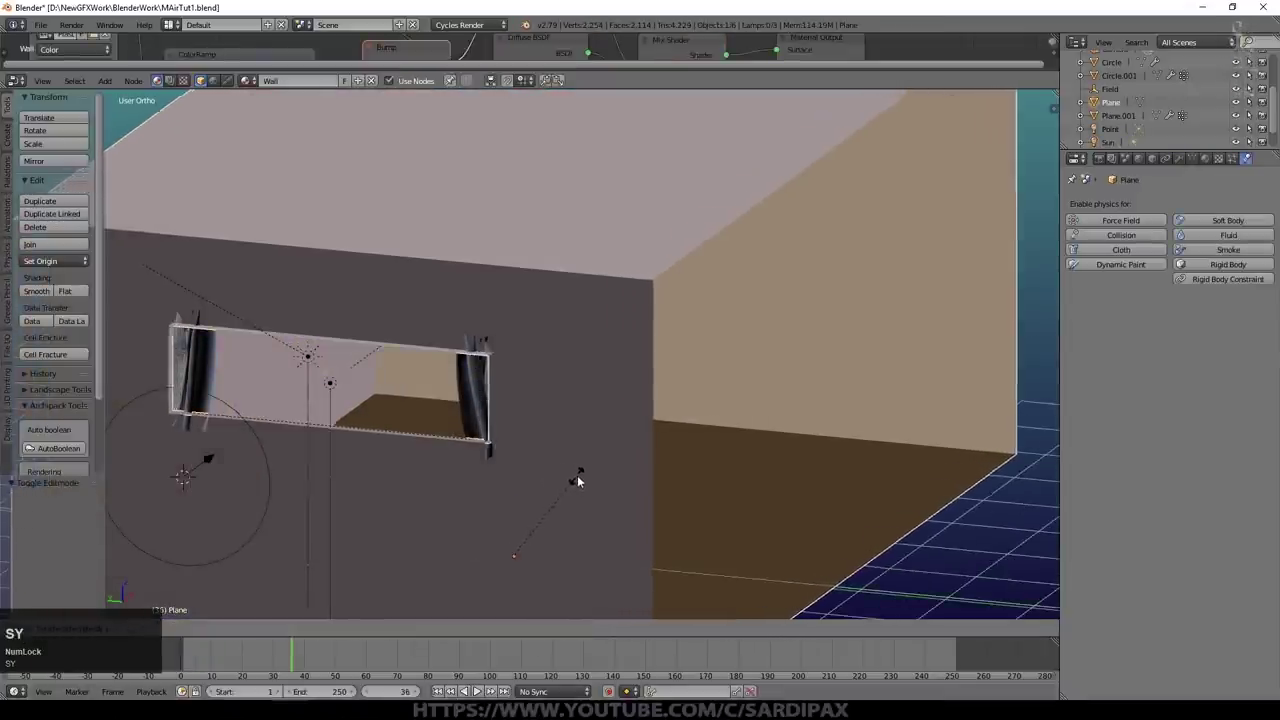
click(581, 479)
key(Escape)
click(475, 553)
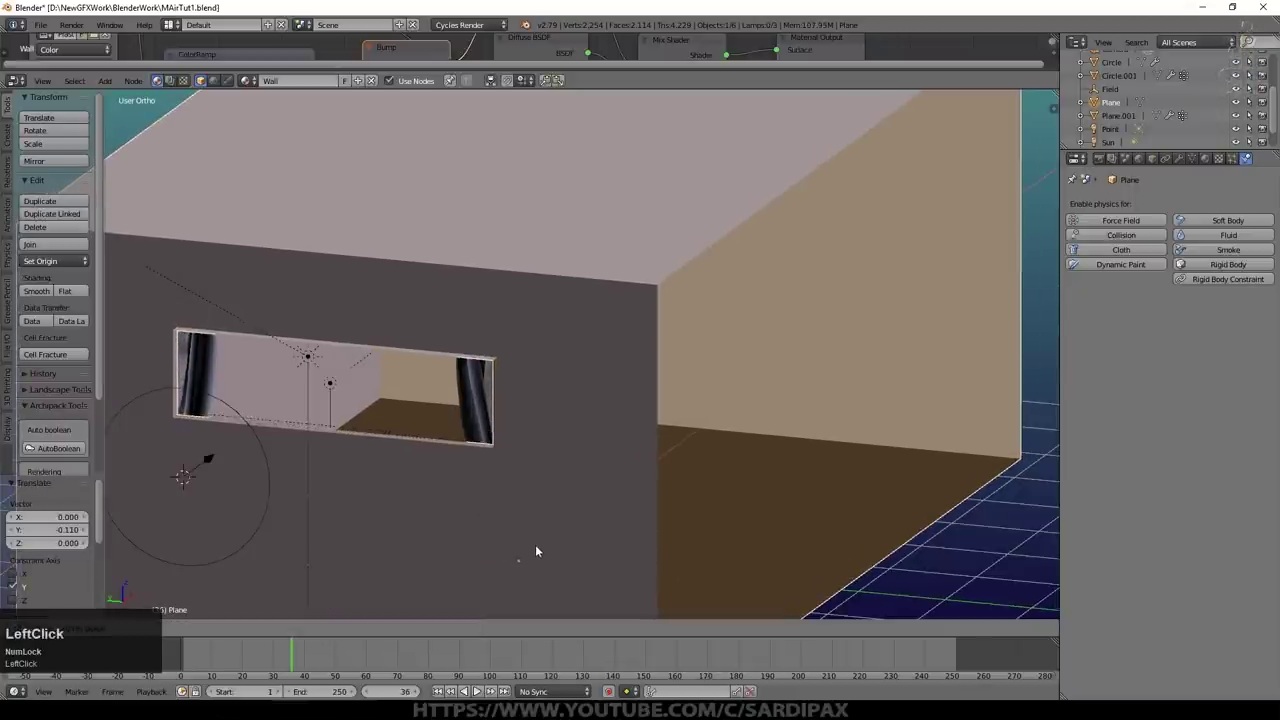
key(KP_0)
click(248, 630)
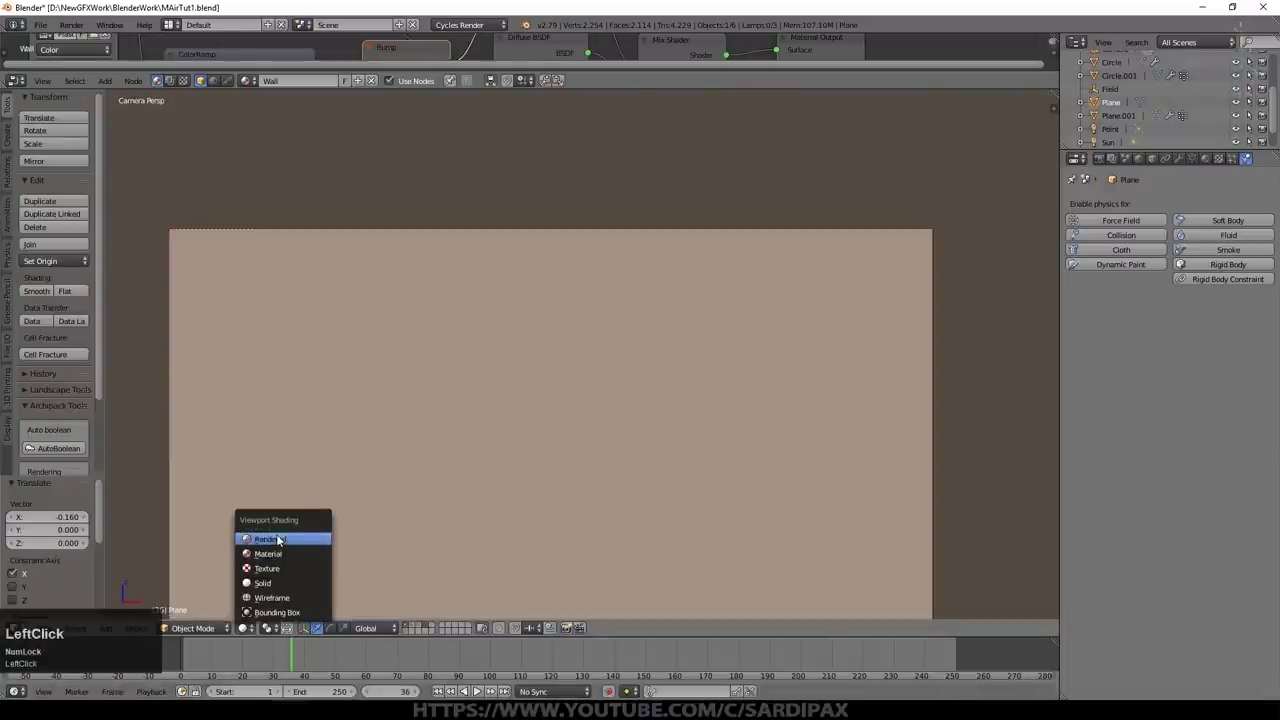
Step: Switch the camera viewport to Rendered shading to preview the sunlit room
click(298, 351)
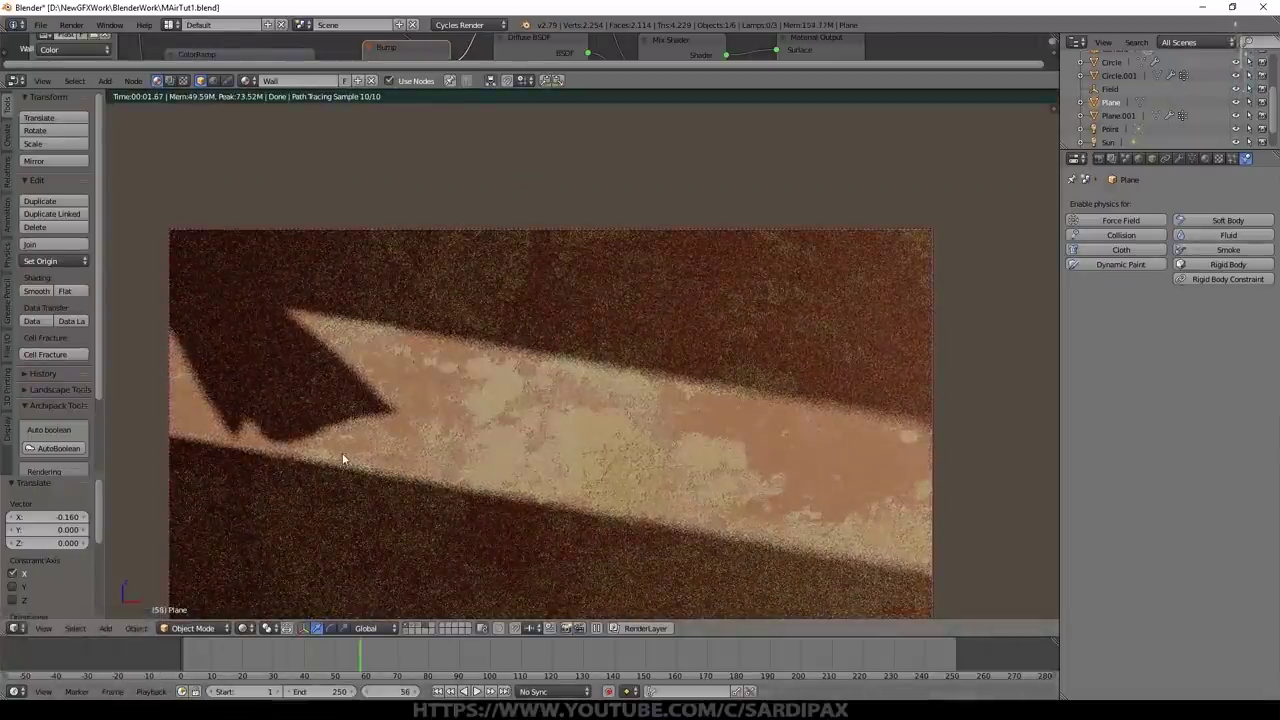
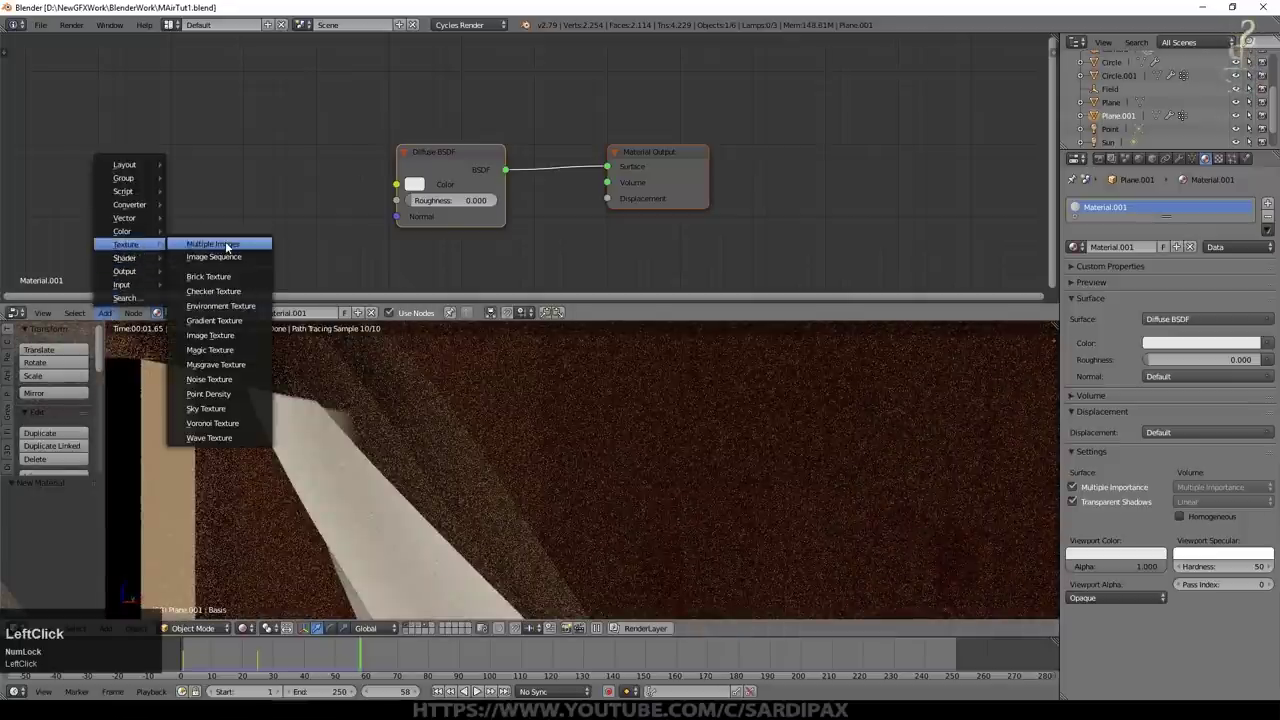
Step: Wire the lace Image Texture through a Cardinal ColorRamp into the Diffuse BSDF colour
drag(242, 290, 237, 339)
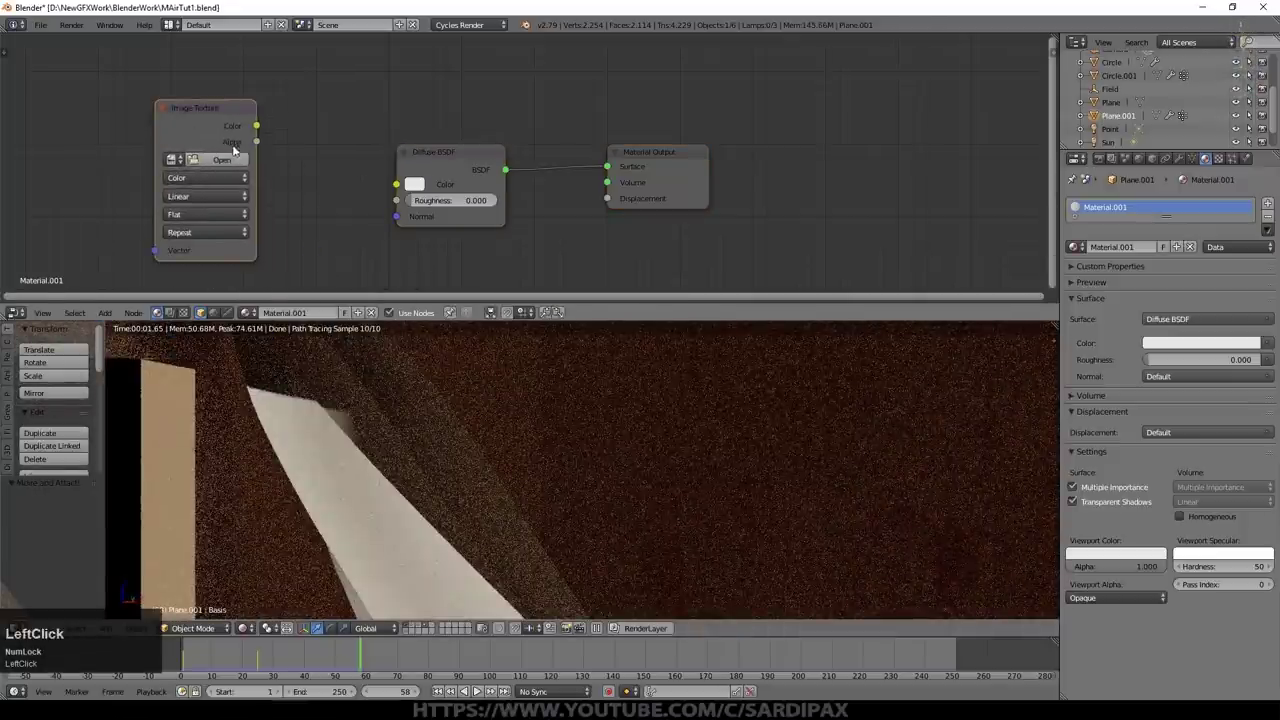
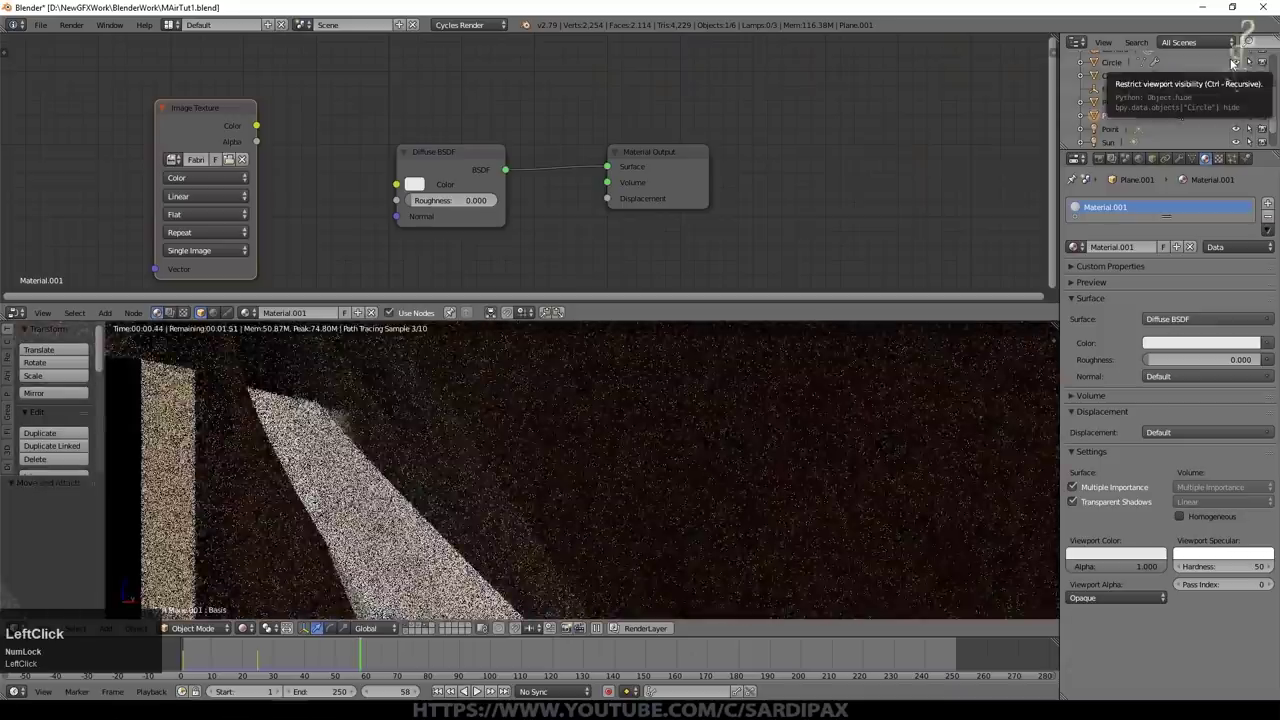
click(256, 126)
click(366, 164)
scroll(up, 3)
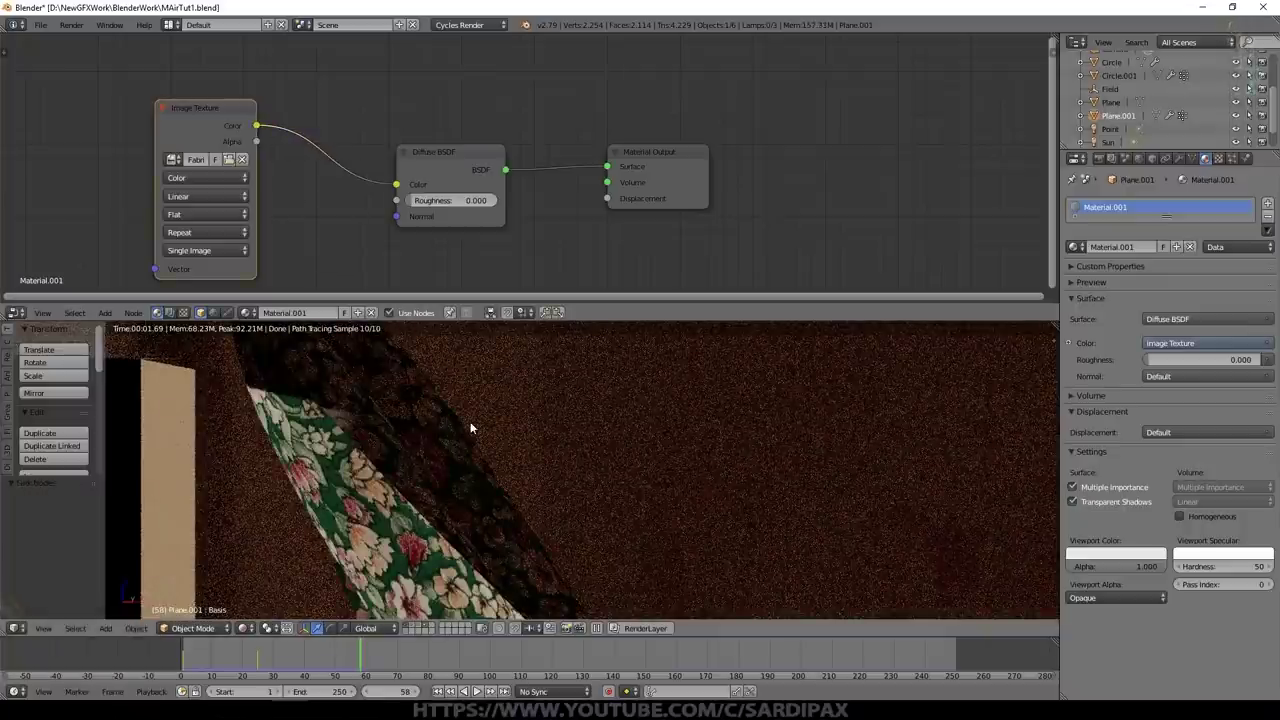
scroll(down, 3)
click(291, 137)
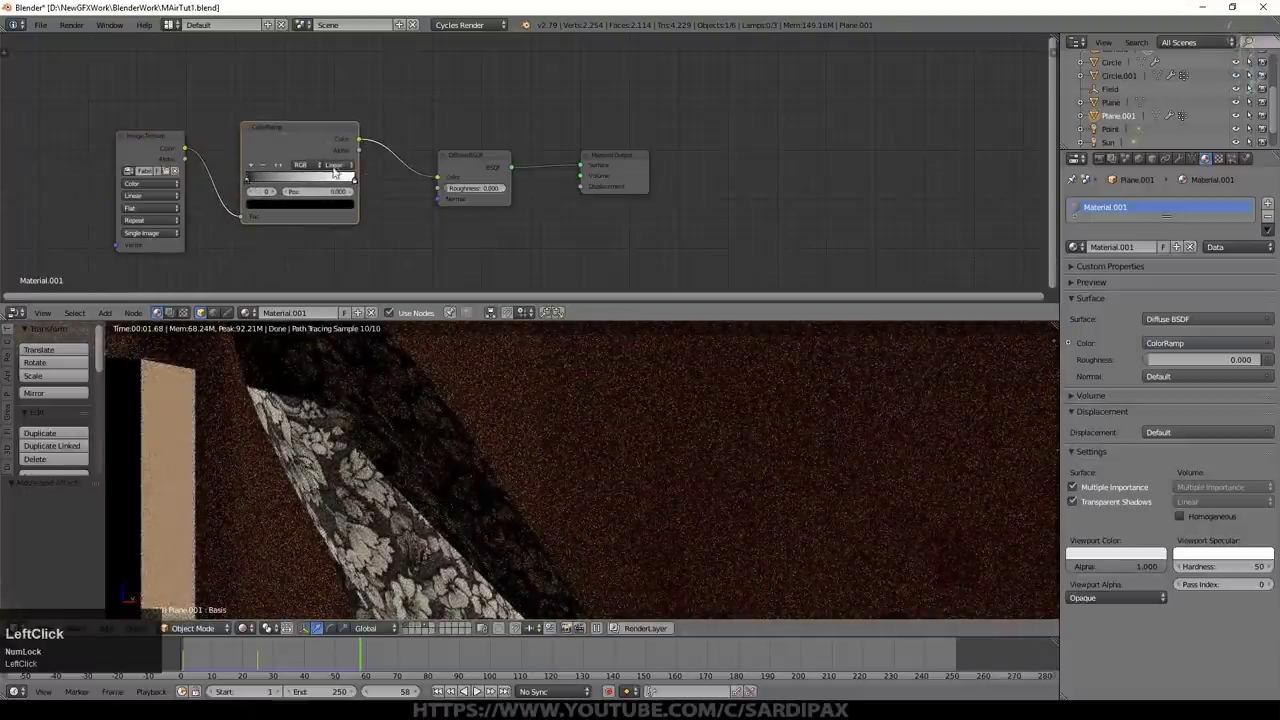
click(351, 145)
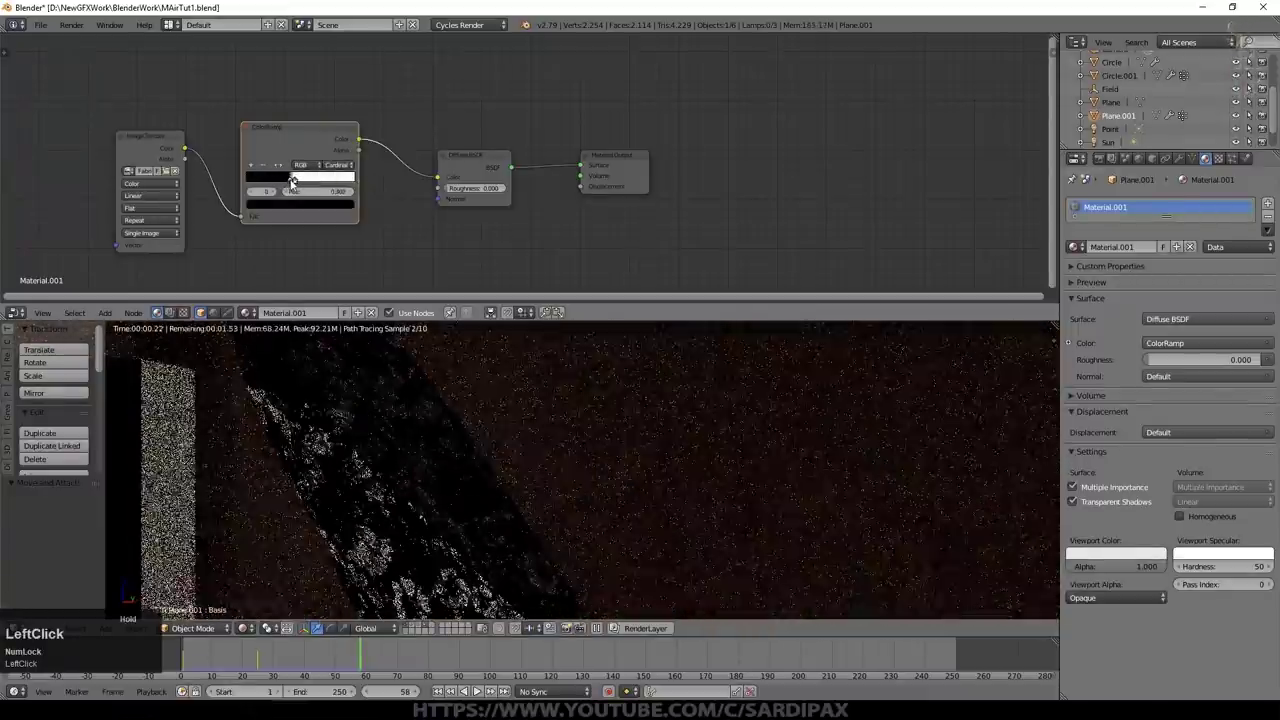
Step: Insert a Mix Shader on the link between Diffuse BSDF and Material Output
middle_click(405, 253)
click(621, 163)
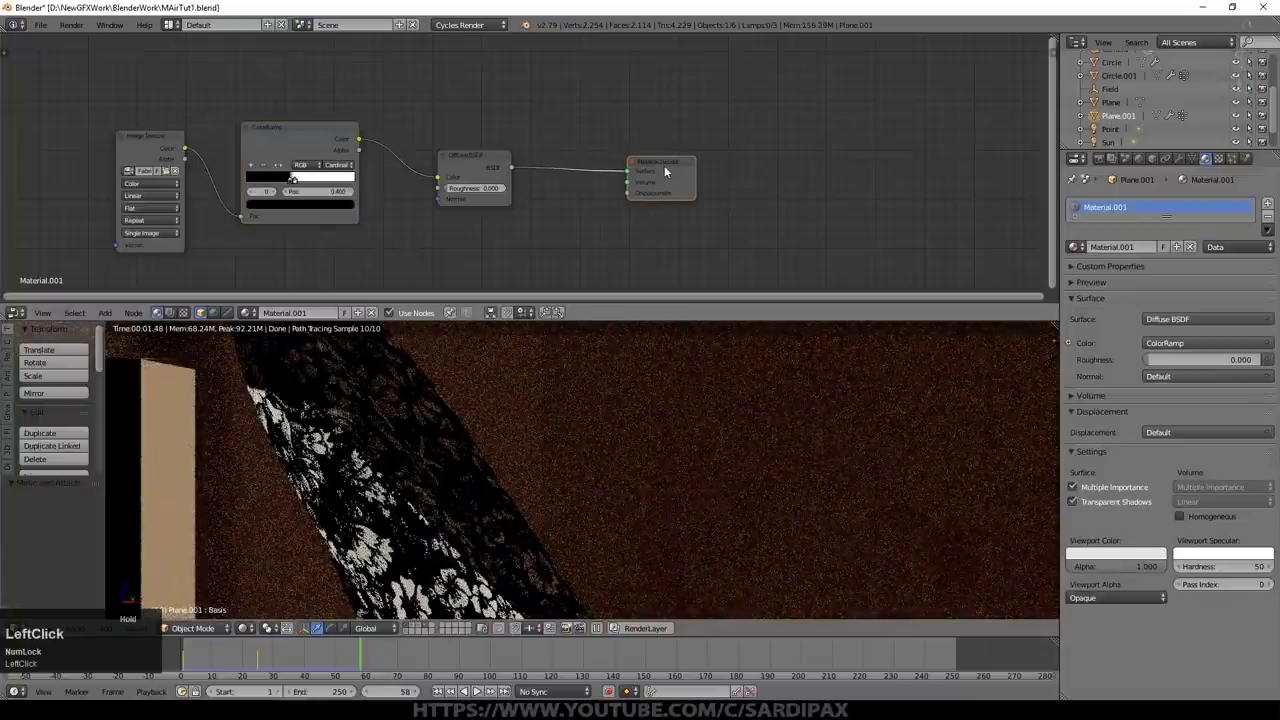
click(225, 392)
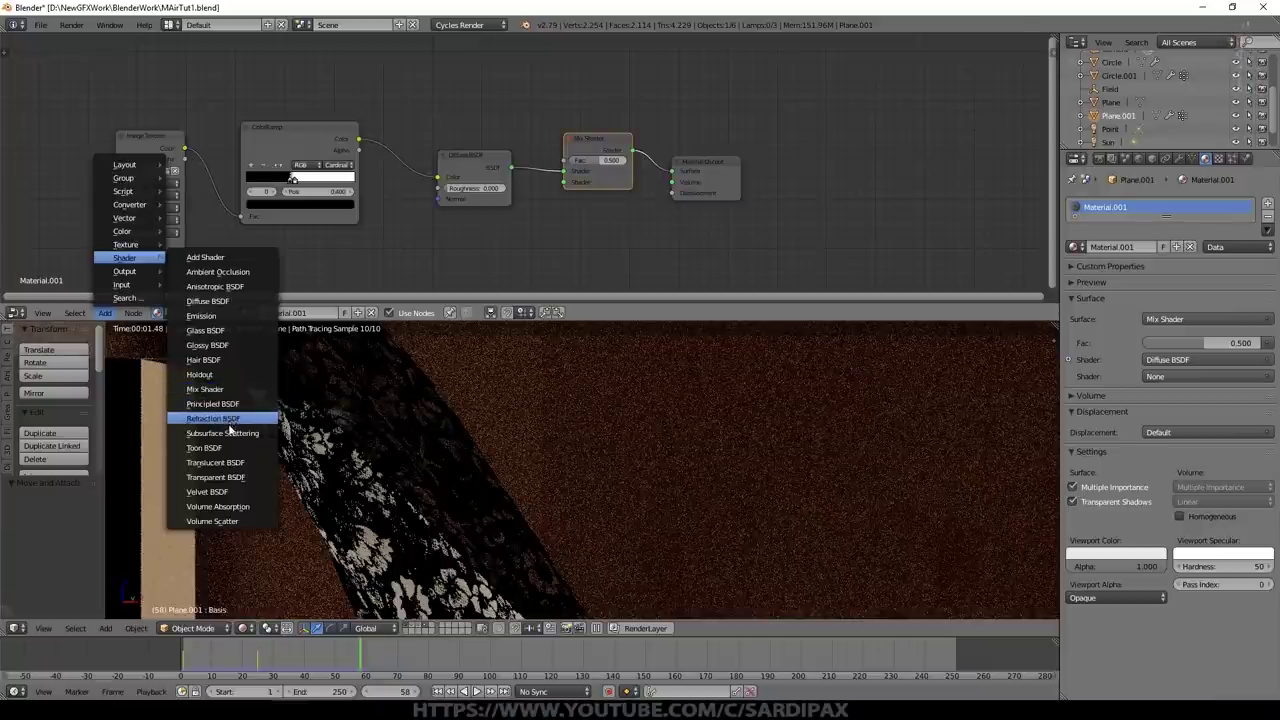
Step: Add a Translucent BSDF into the Mix Shader with factor 0.175
click(231, 462)
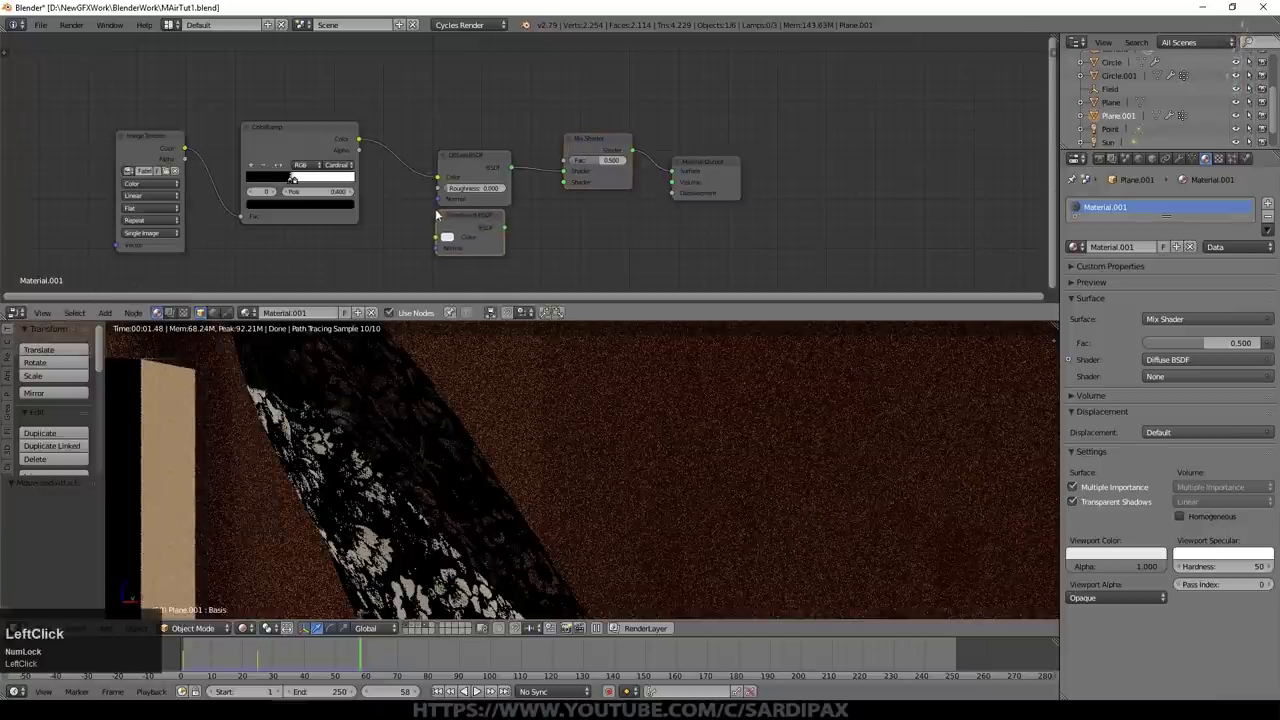
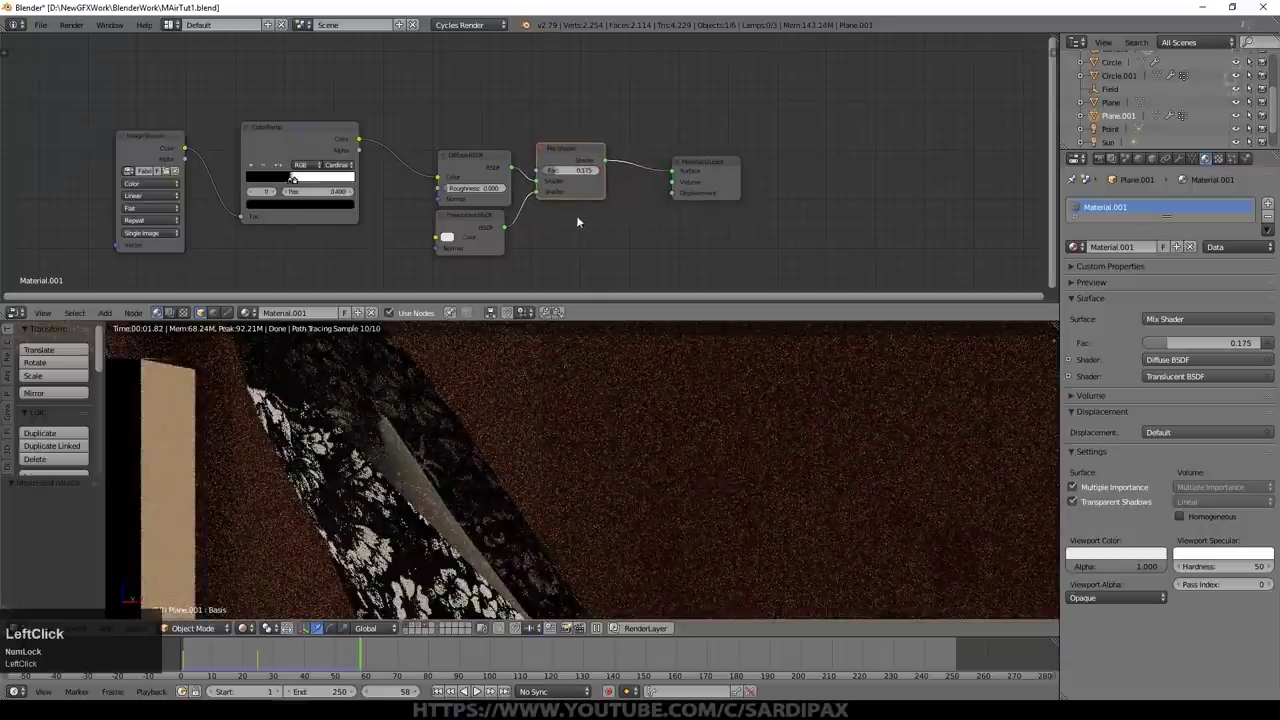
middle_click(519, 268)
click(399, 168)
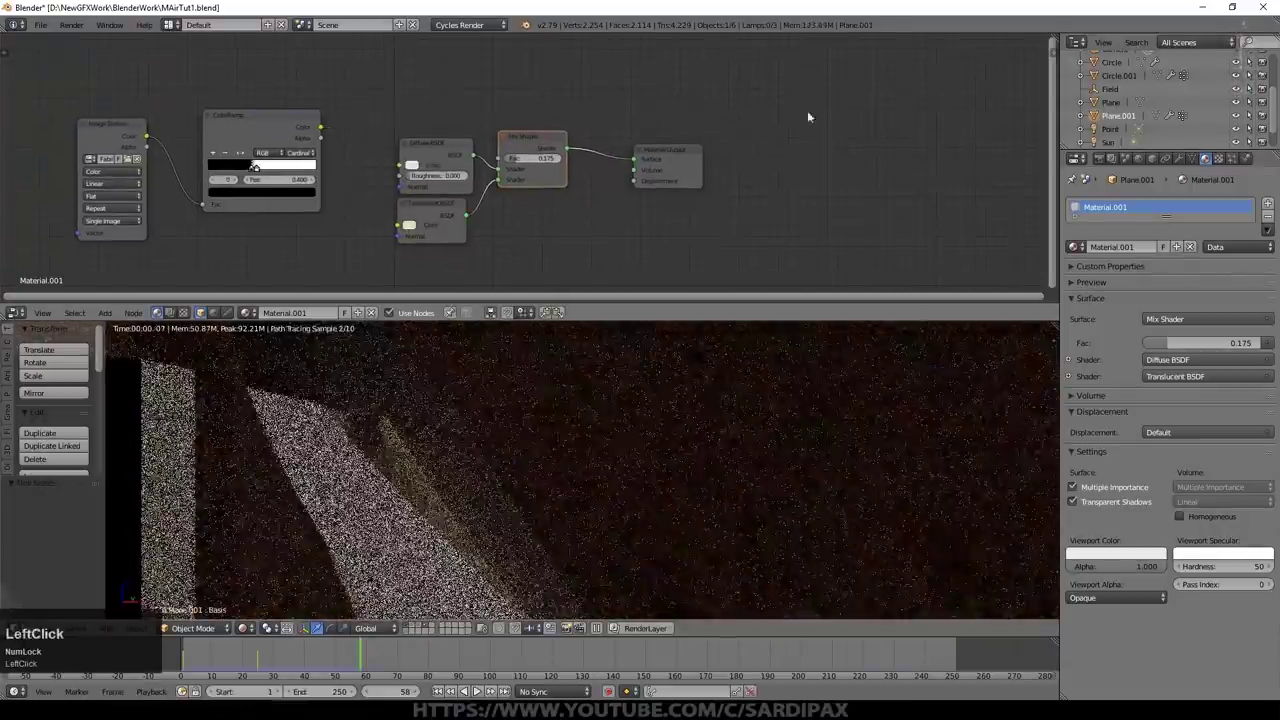
click(530, 149)
Step: Add a second Mix Shader after the first with another shader node feeding it
key(shift+d)
click(631, 153)
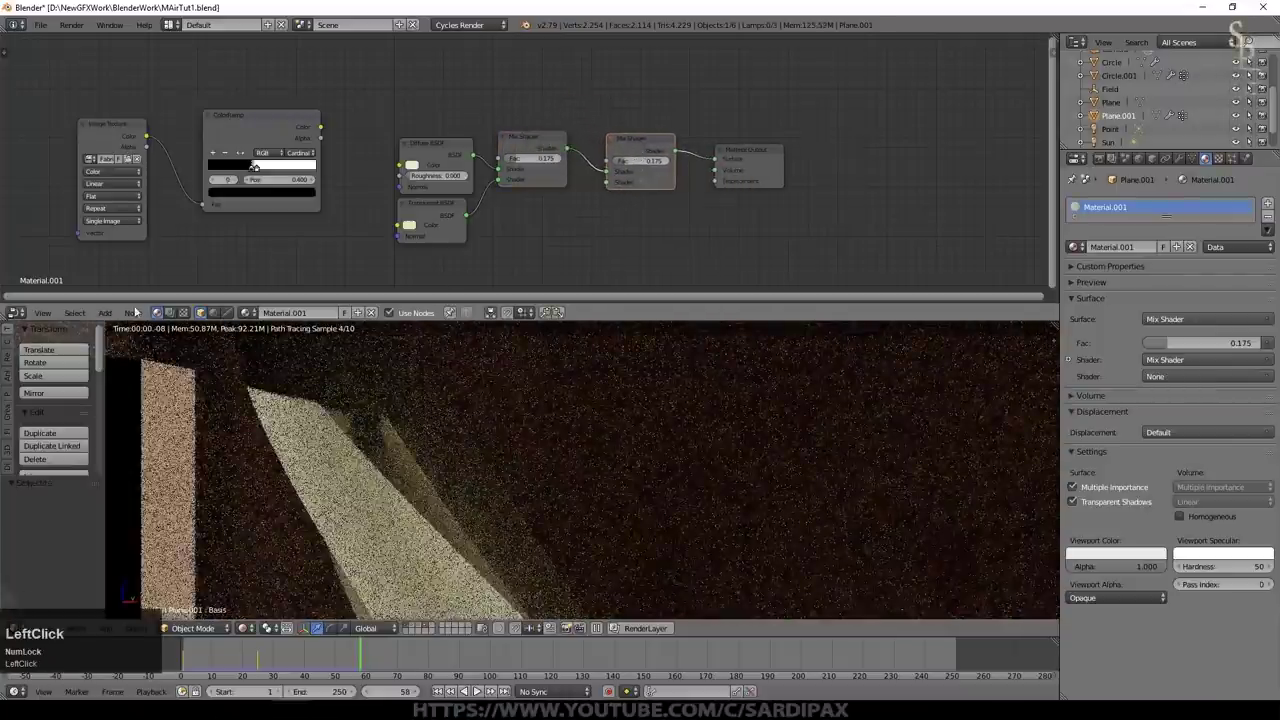
click(245, 476)
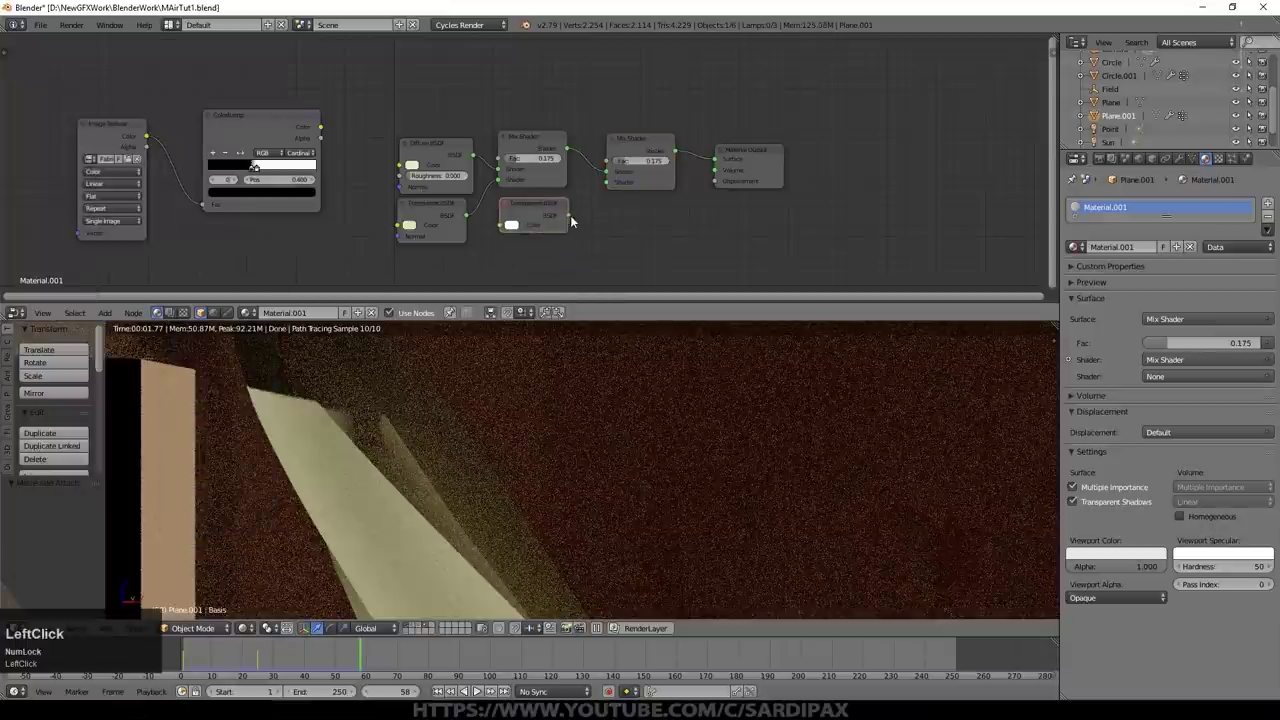
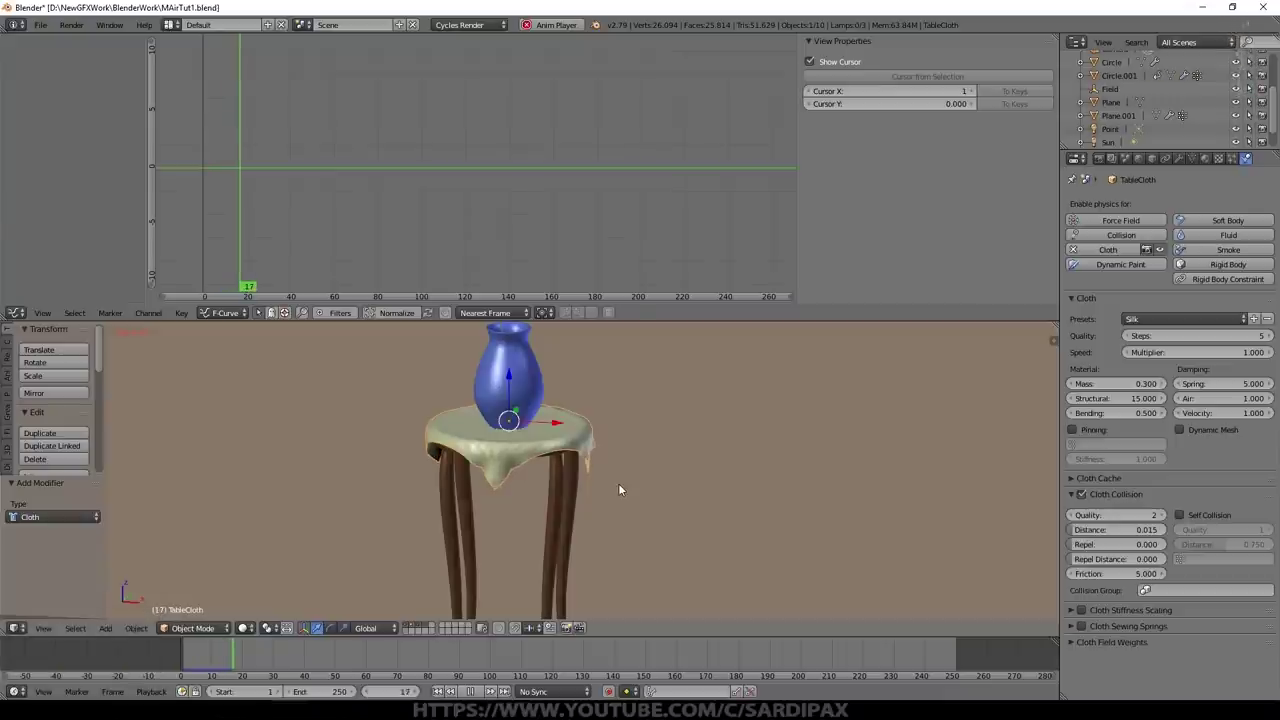
Step: Show the tablecloth's modifier stack and switch the viewport to Solid shading
click(105, 10)
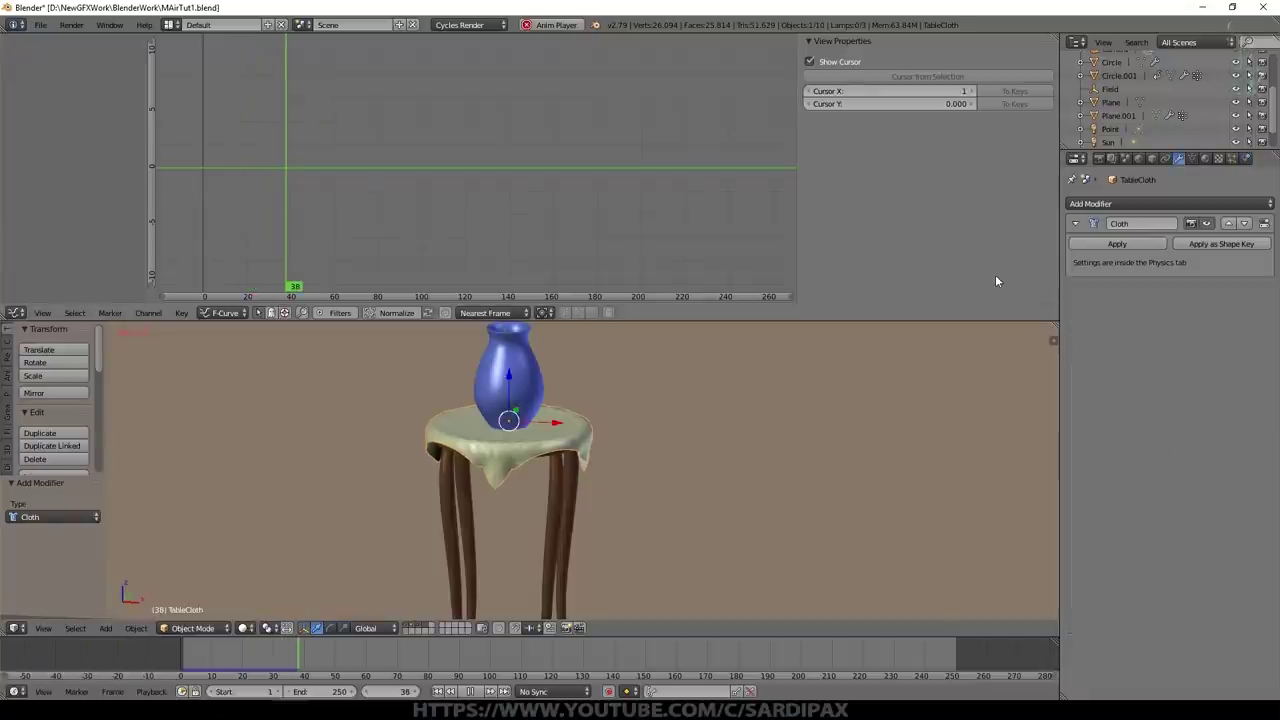
click(105, 10)
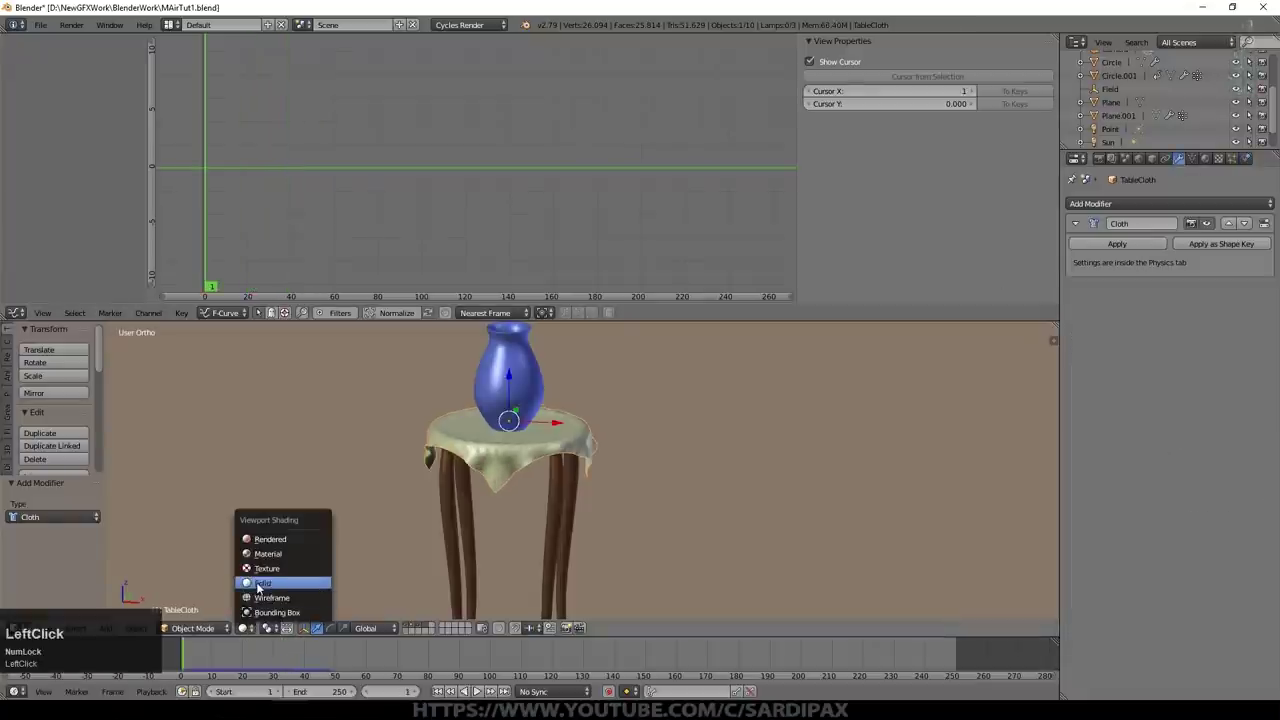
scroll(down, 3)
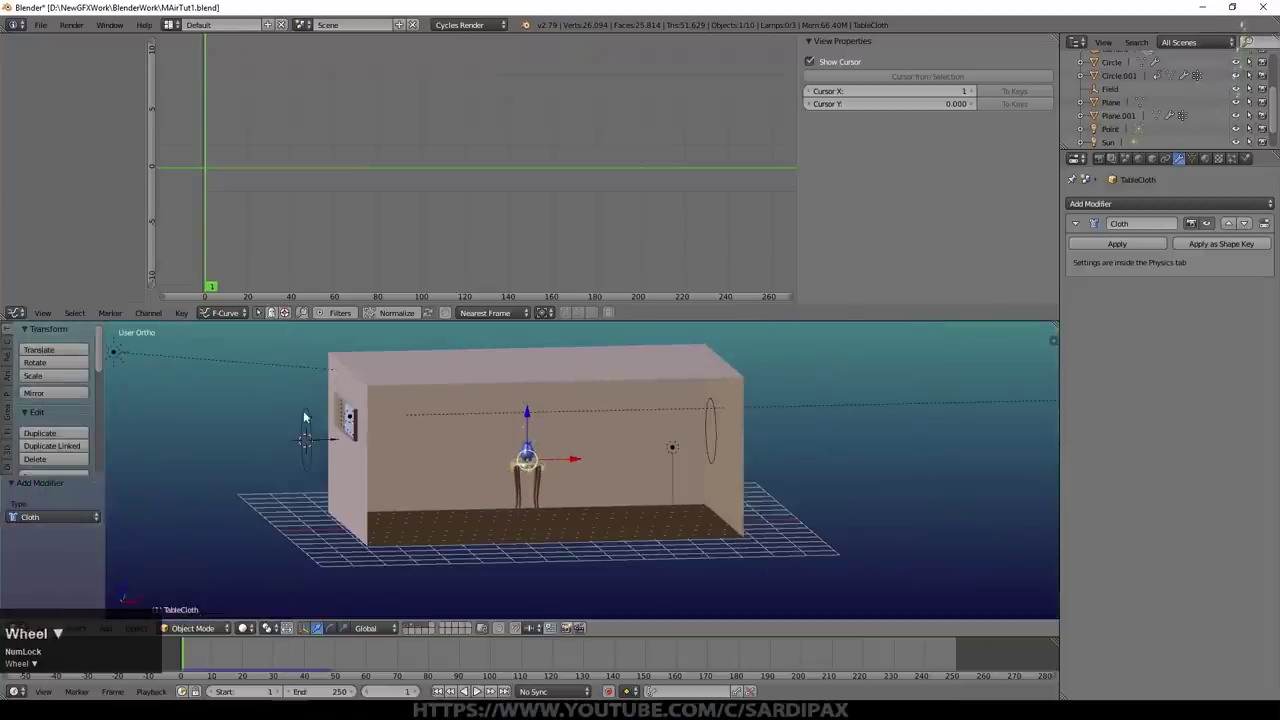
Step: Move the room enclosure box to another layer and zoom in on the table and cloth
right_click(105, 10)
scroll(up, 3)
click(105, 10)
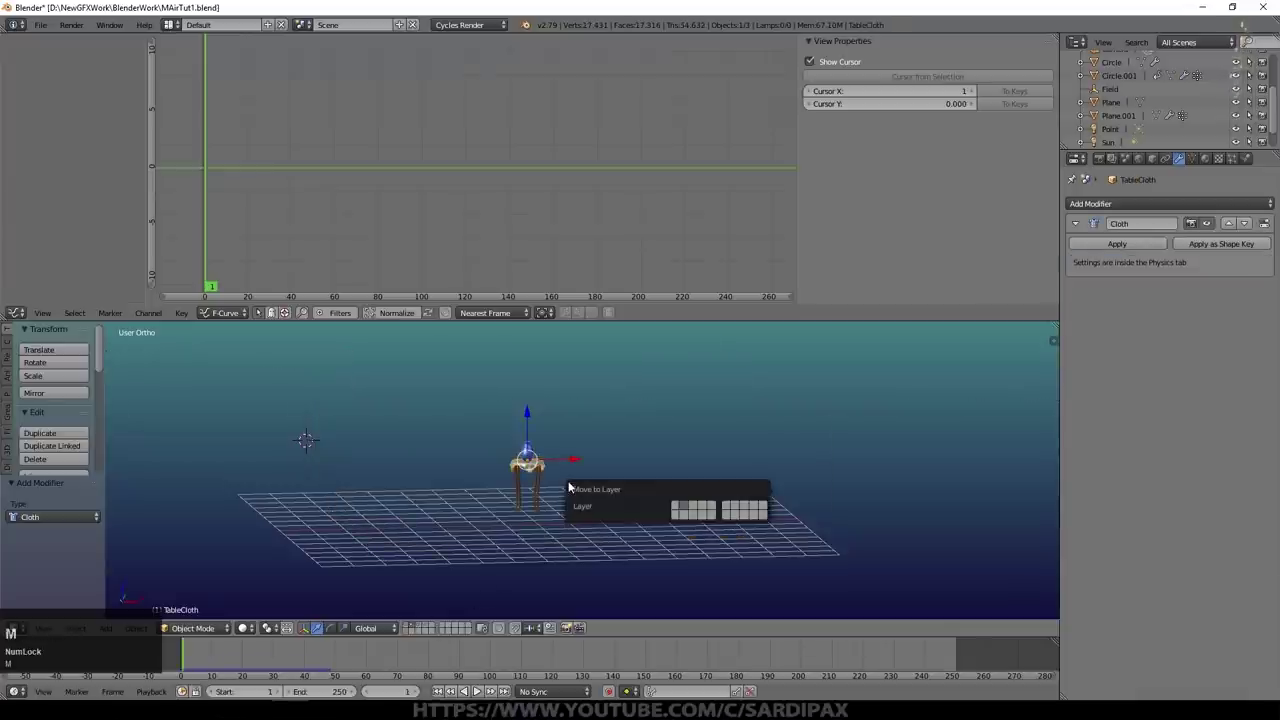
click(105, 10)
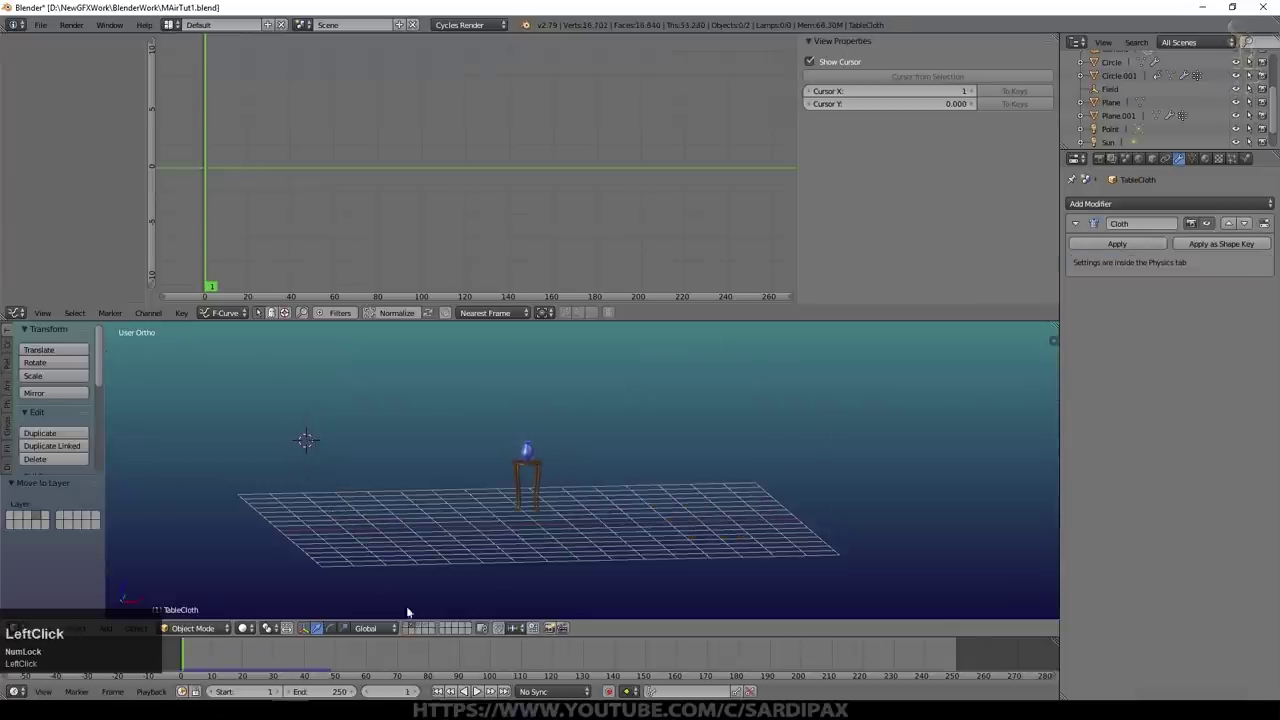
drag(434, 628, 575, 503)
scroll(up, 3)
Step: Give TableCloth a level-2 Subdivision Surface modifier and frame it in view
key(ctrl+2)
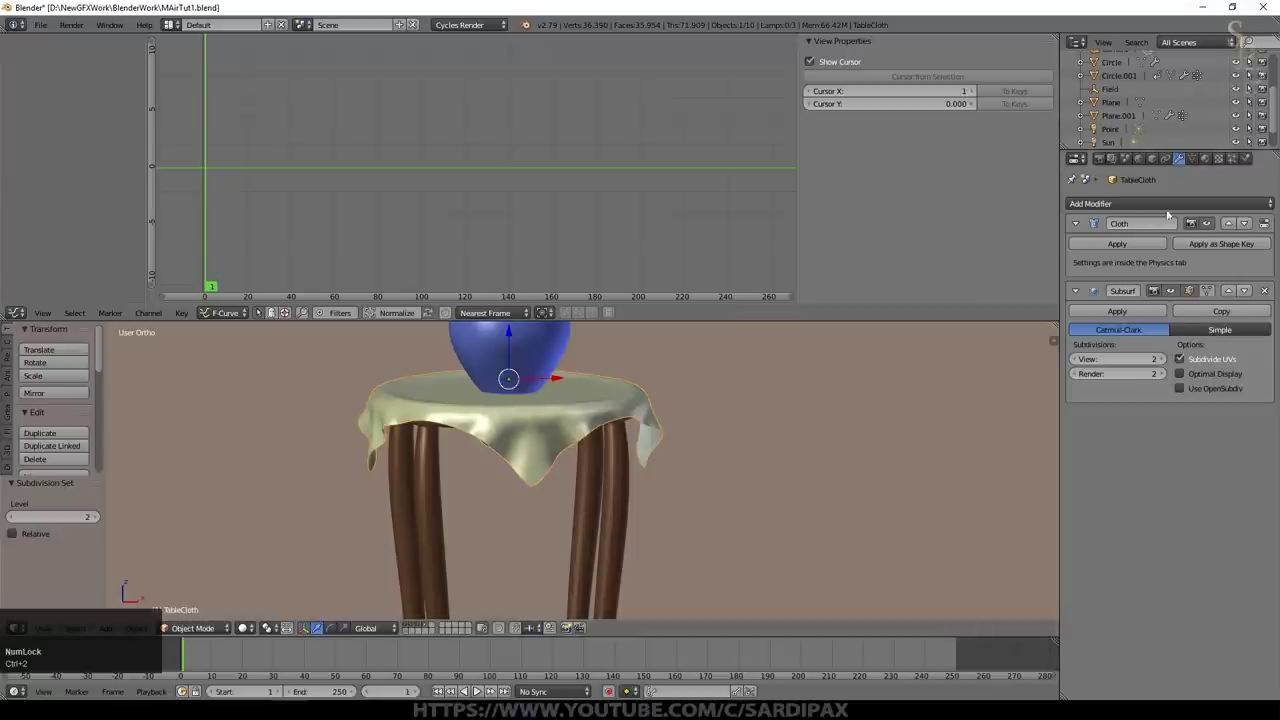
drag(1147, 204, 864, 398)
scroll(up, 3)
scroll(up, 3)
Step: Add a Solidify modifier to the tablecloth with thickness 0.0025
click(1134, 456)
key(KP_Decimal)
key(KP_0)
key(KP_5)
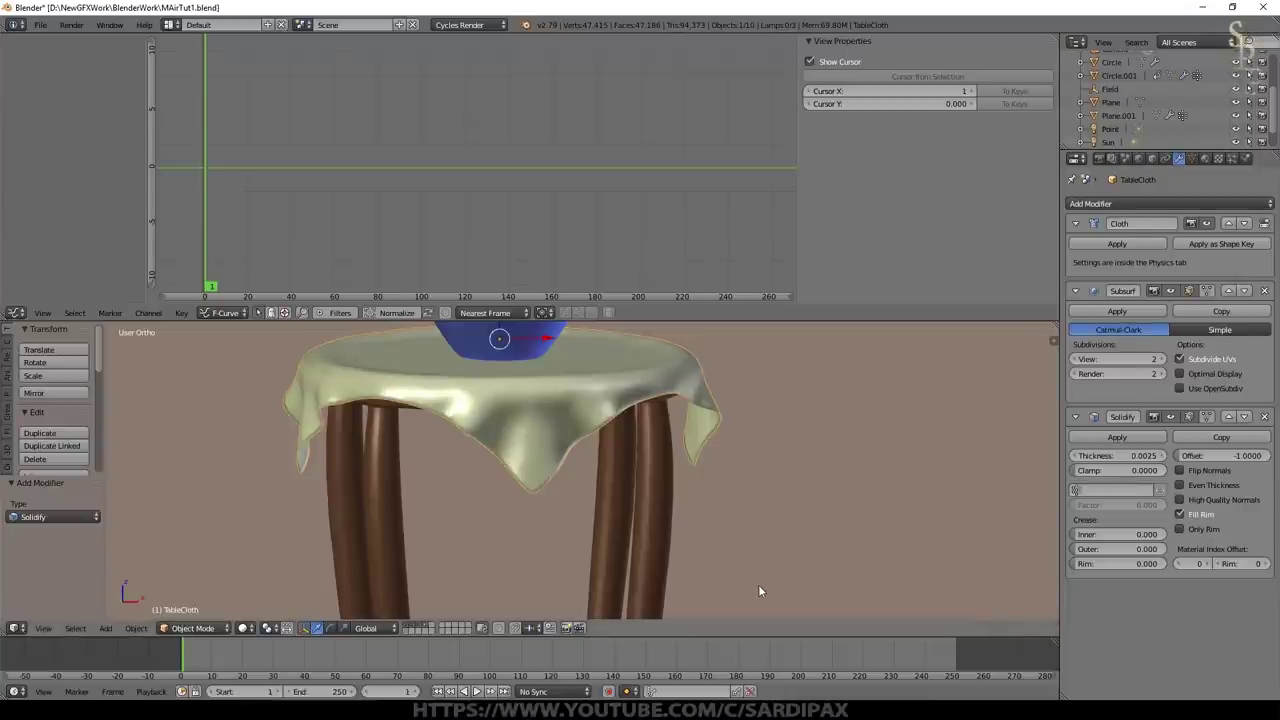
Step: Save the file, replay the cloth simulation and view it through the camera
key(ctrl+Num_Lock)
key(ctrl+s)
click(648, 518)
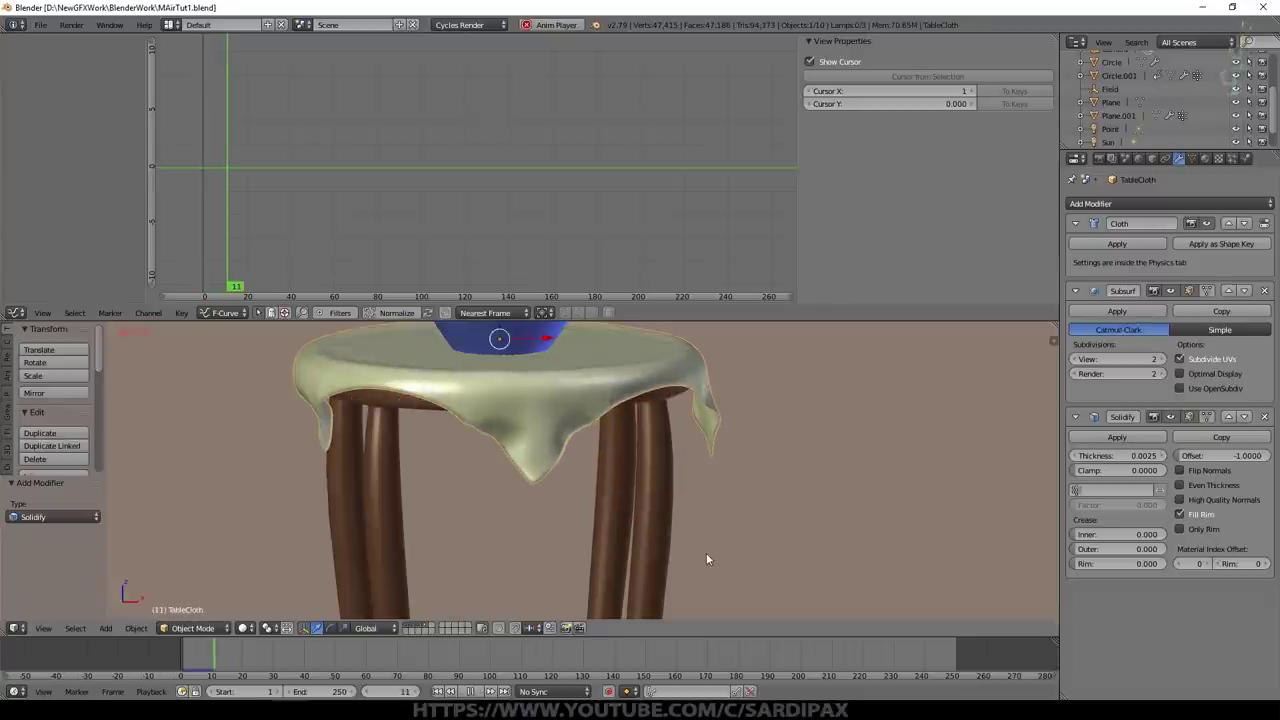
click(712, 555)
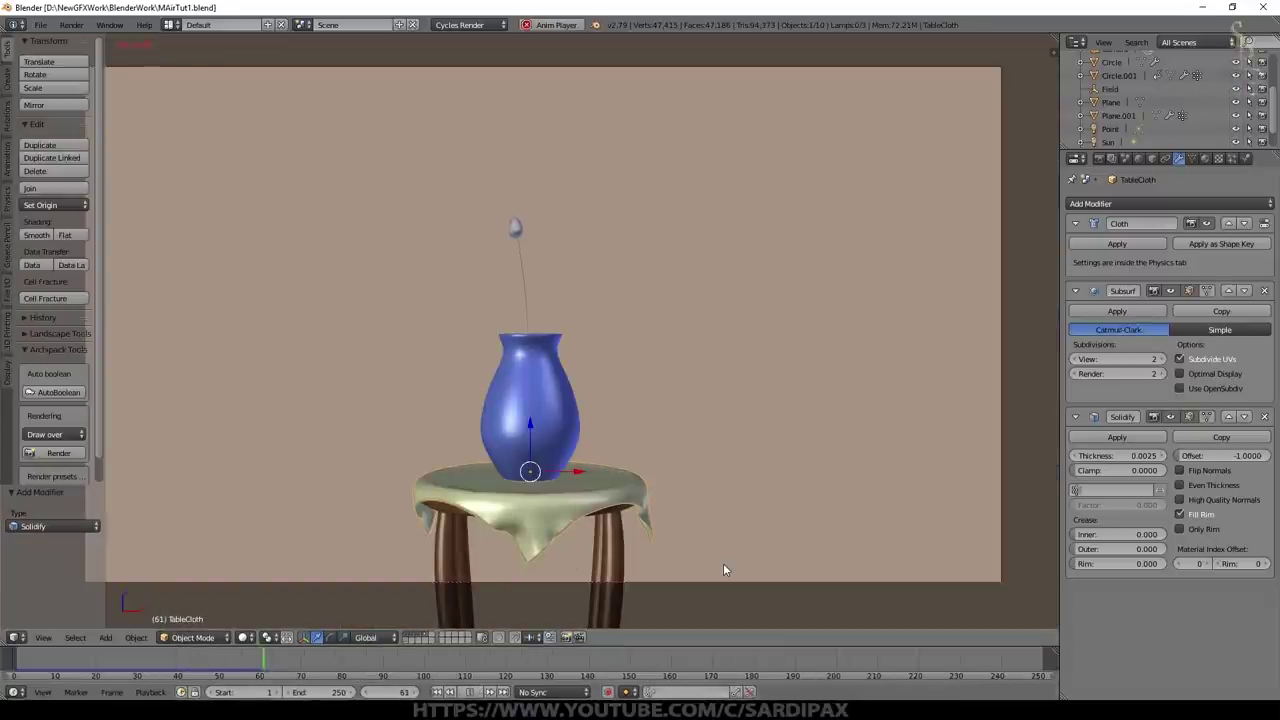
Step: Show TableCloth's cloth physics (Silk, mass 0.1) and preview the camera view in Rendered shading
click(1254, 160)
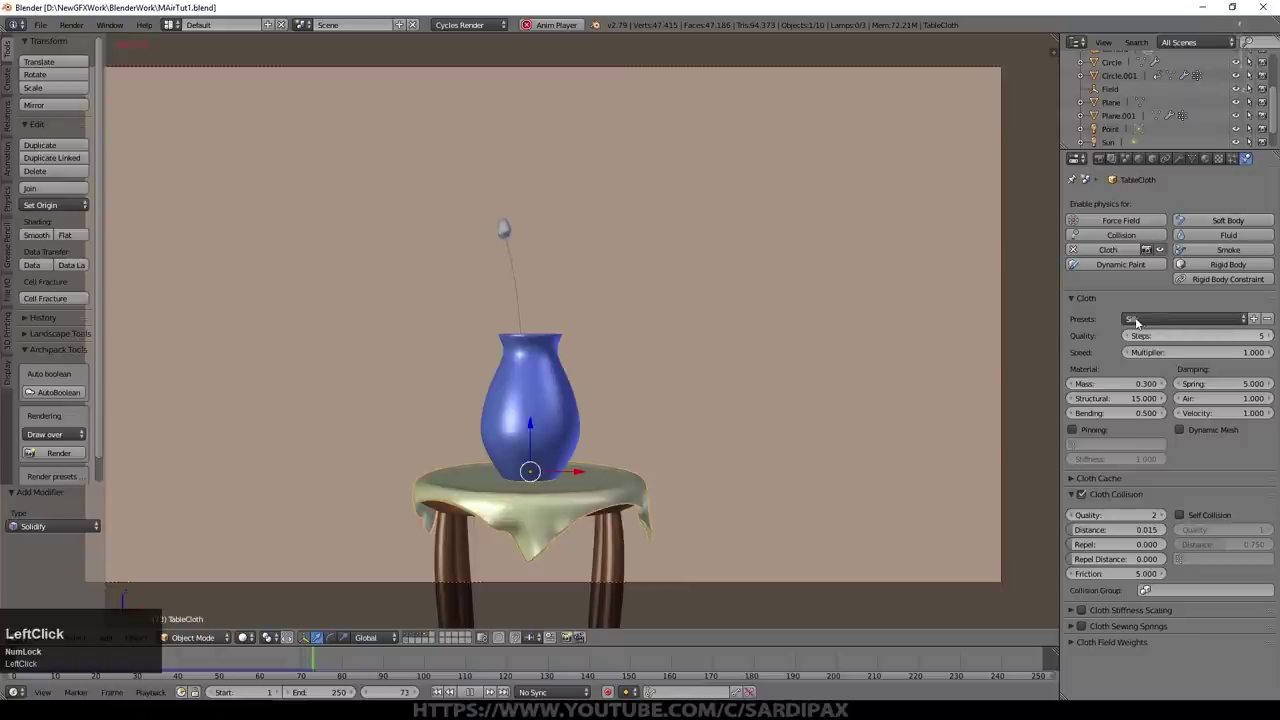
click(1136, 389)
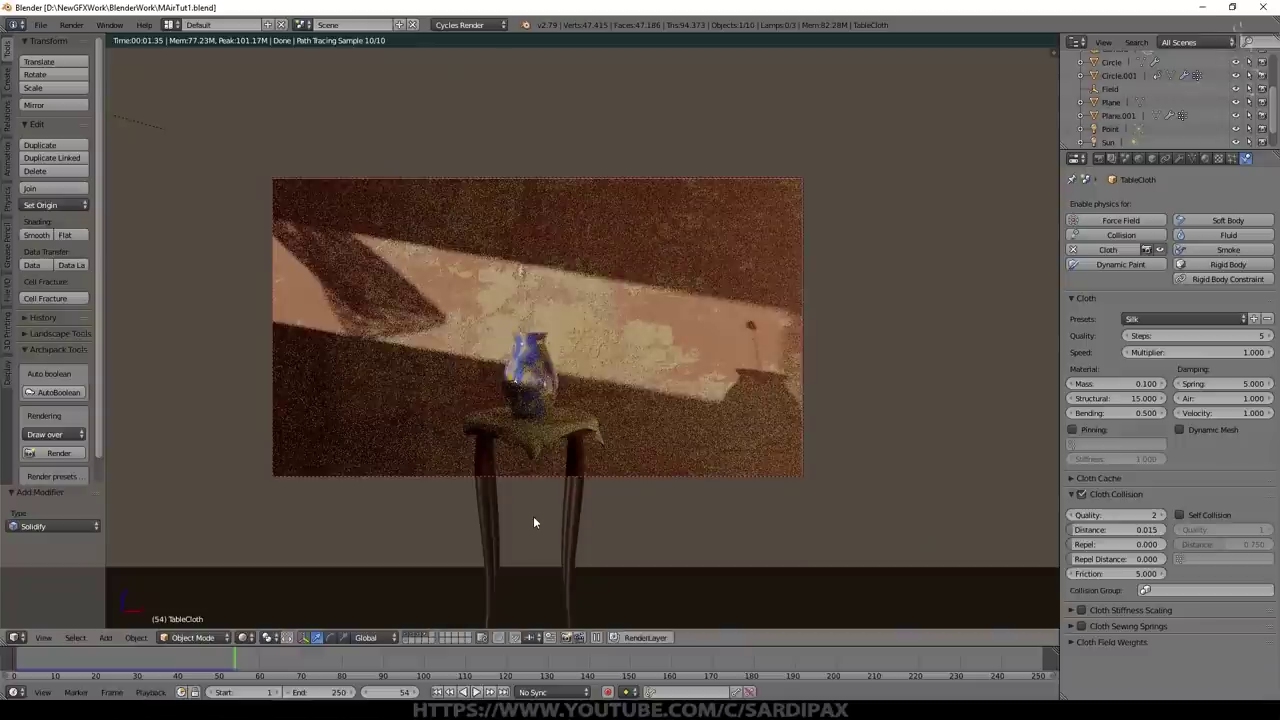
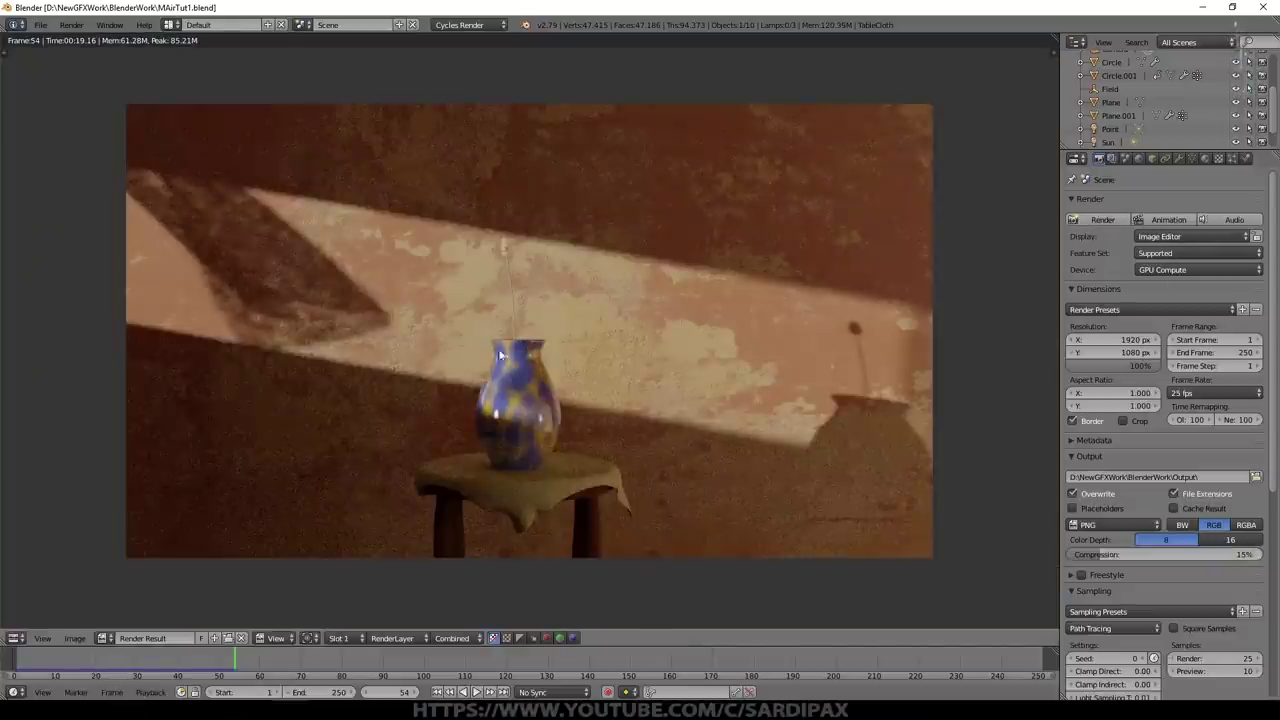
Step: Clamp direct and indirect light at 7, zero the light sampling threshold and set 50 render samples
scroll(down, 3)
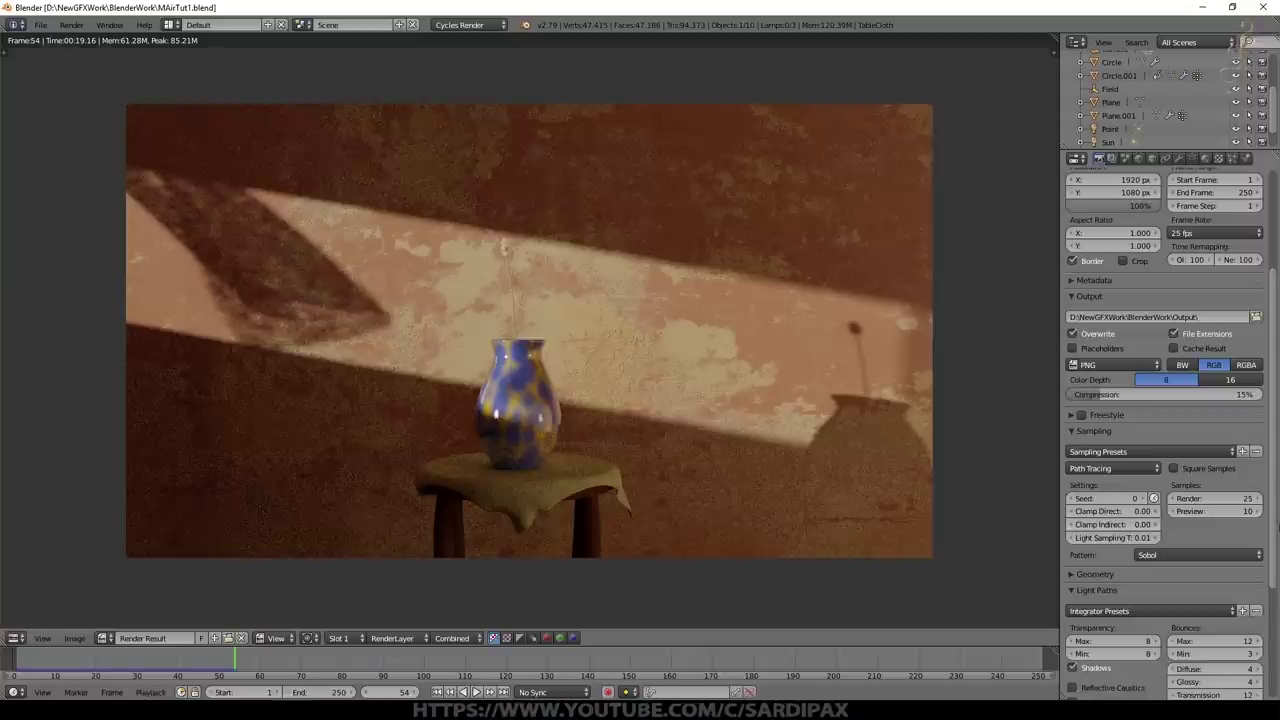
scroll(down, 3)
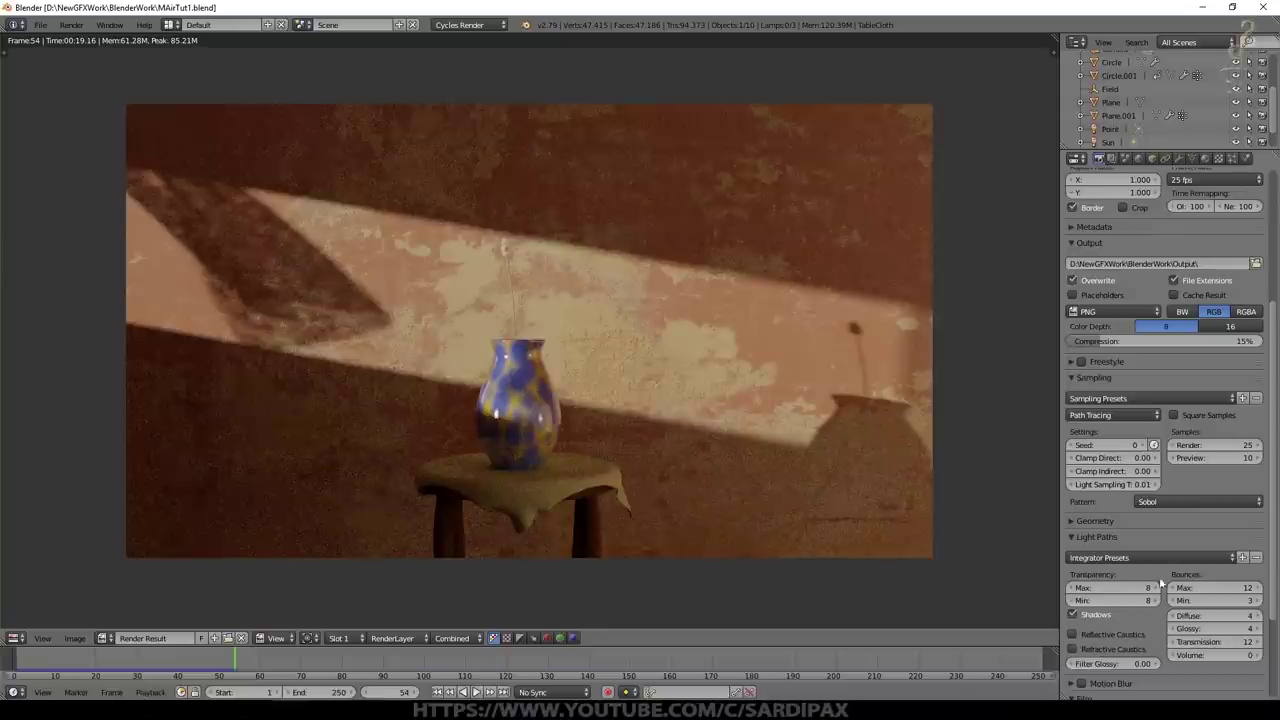
click(1157, 448)
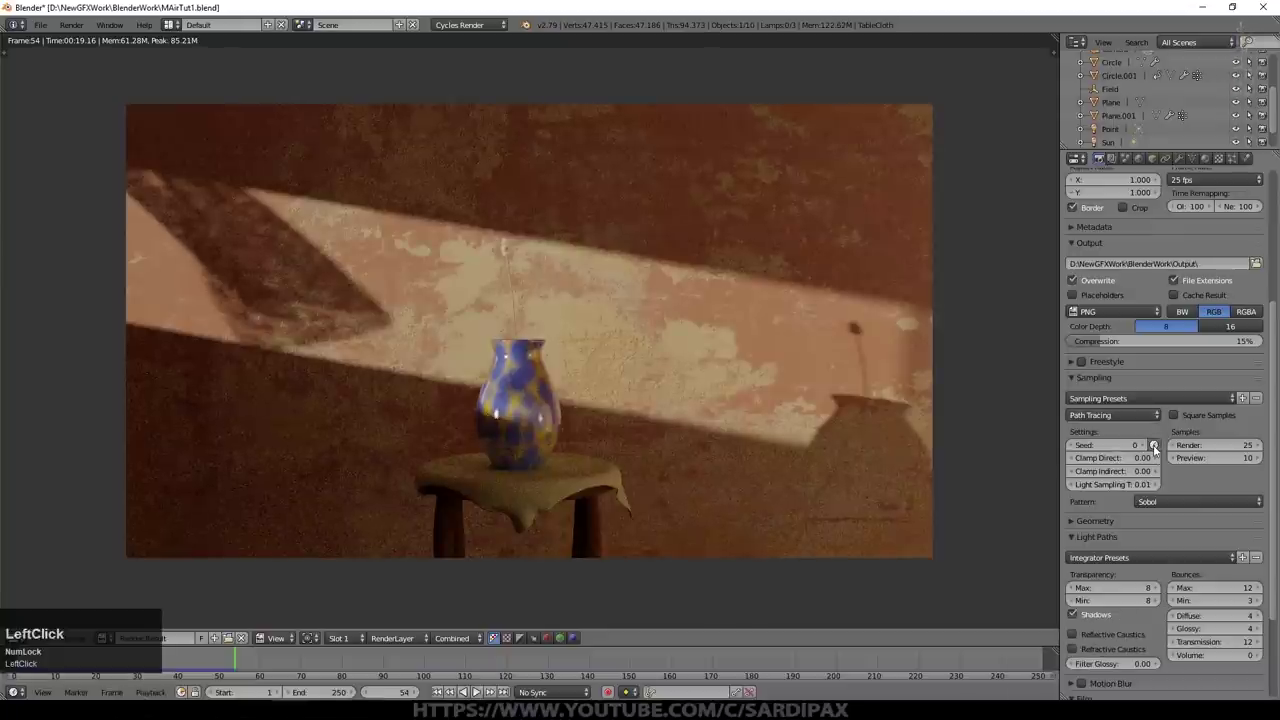
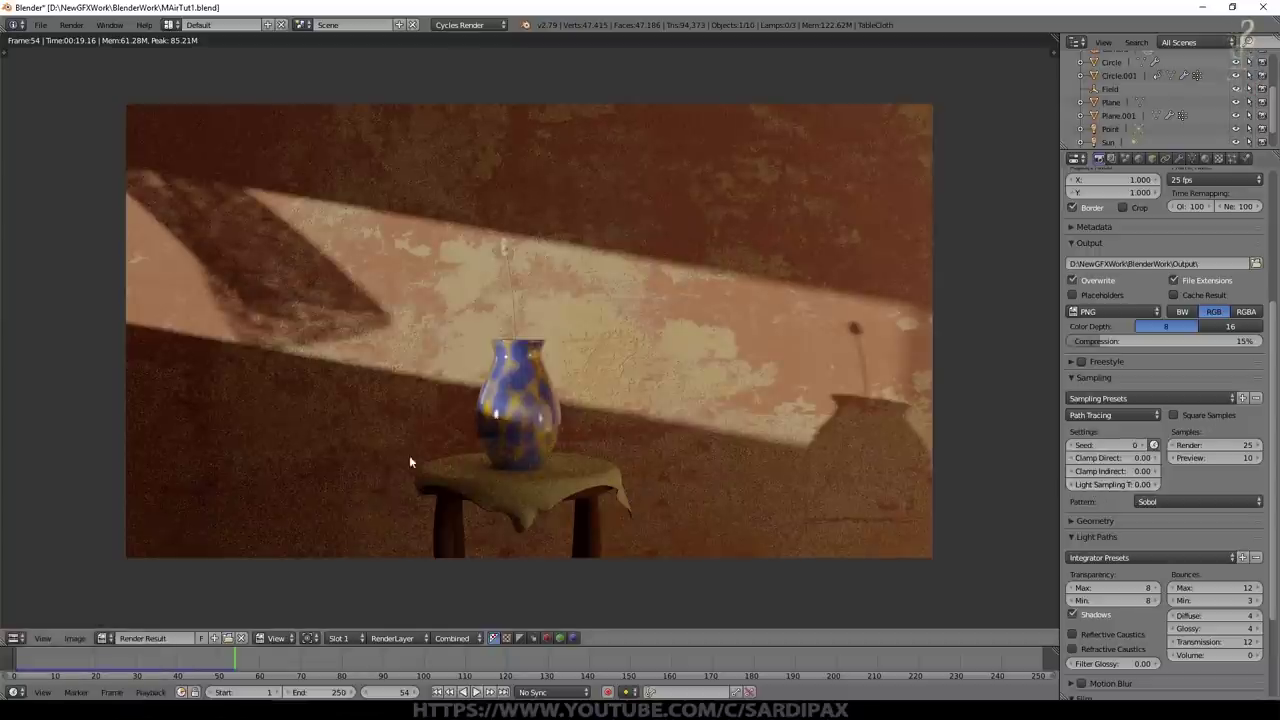
scroll(up, 3)
scroll(down, 3)
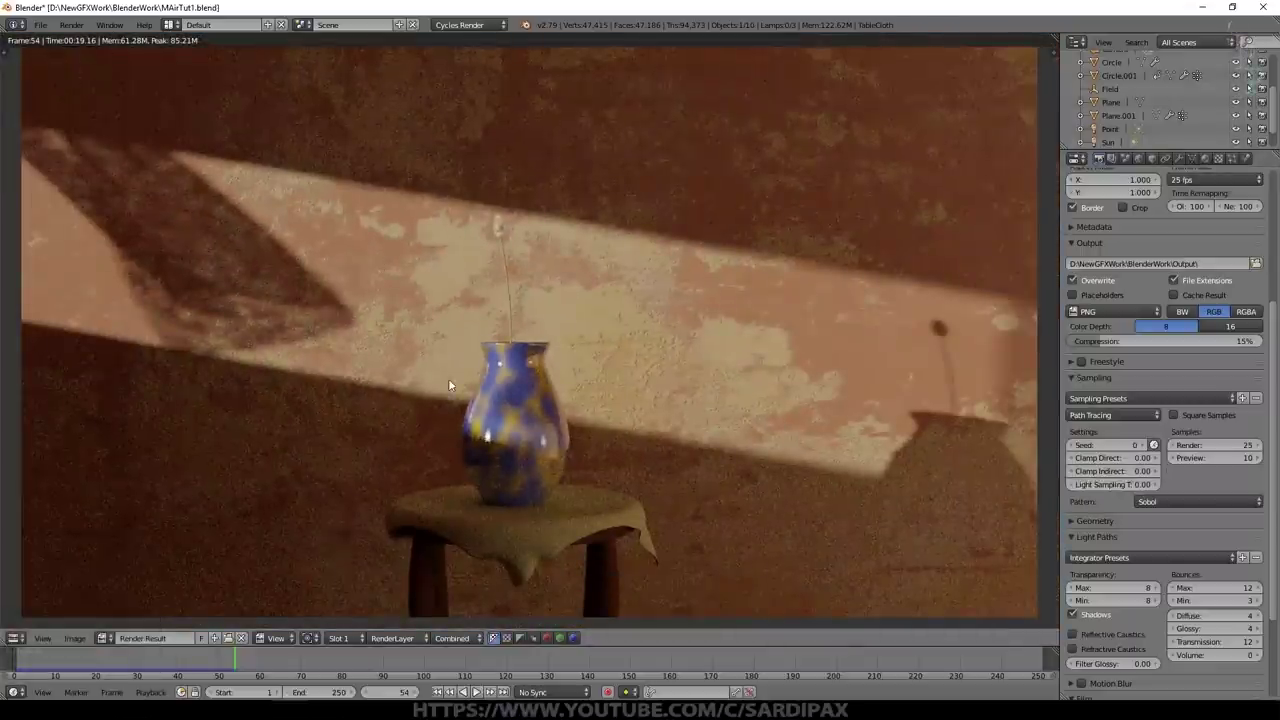
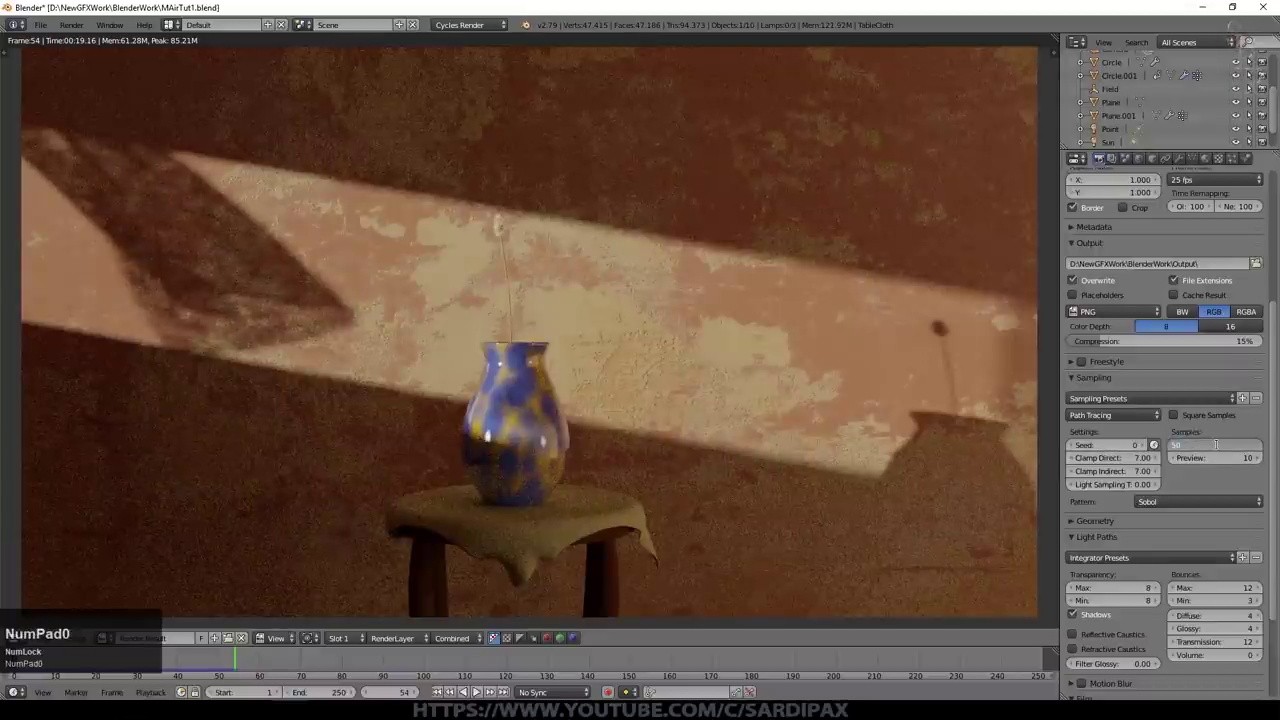
key(KP_Enter)
Step: In Performance, enable auto tile size at 512
scroll(down, 3)
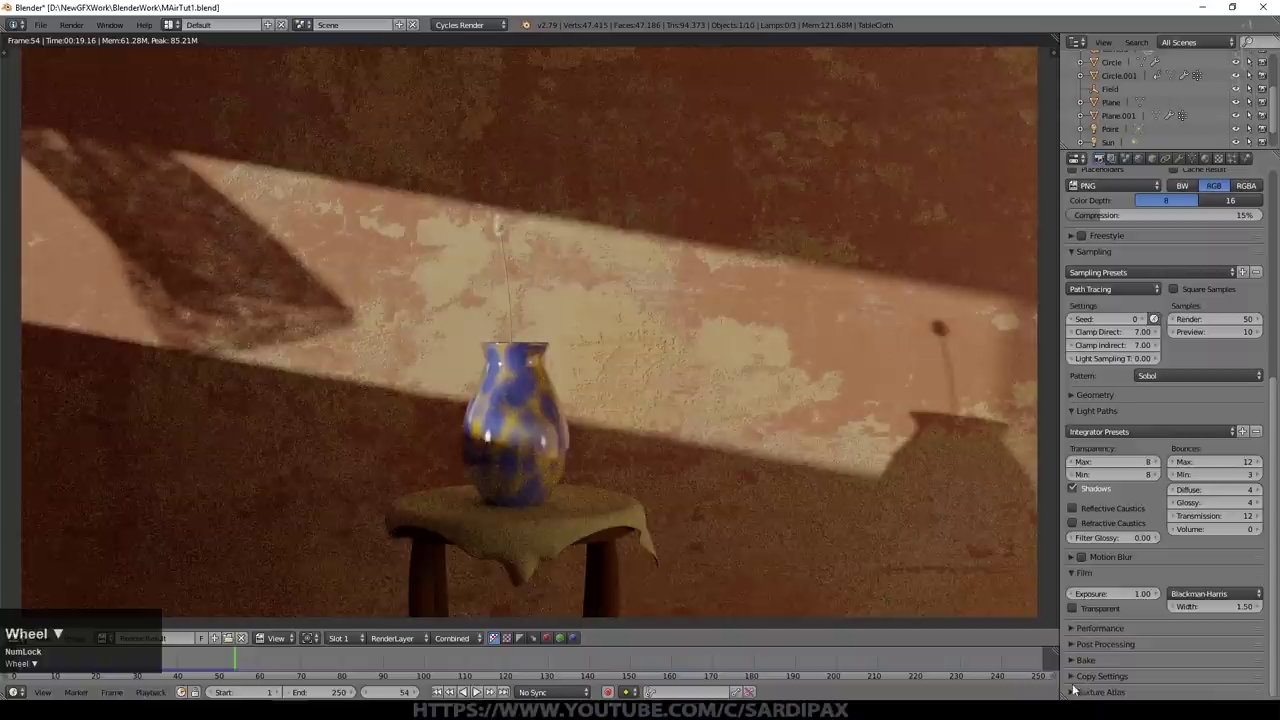
click(1075, 630)
scroll(down, 3)
click(1257, 678)
scroll(down, 3)
click(1232, 656)
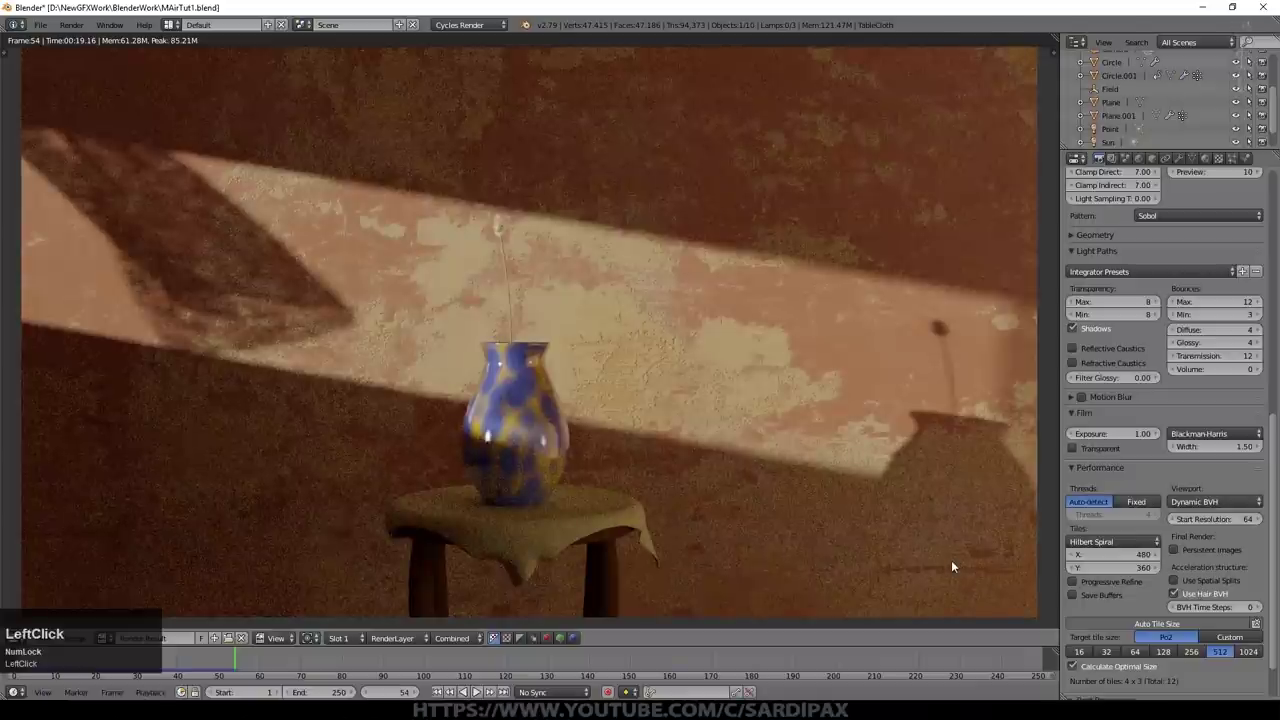
Step: Save the file and re-render frame 54 of the vase on the draped table
key(ctrl+s)
click(953, 566)
key(F12)
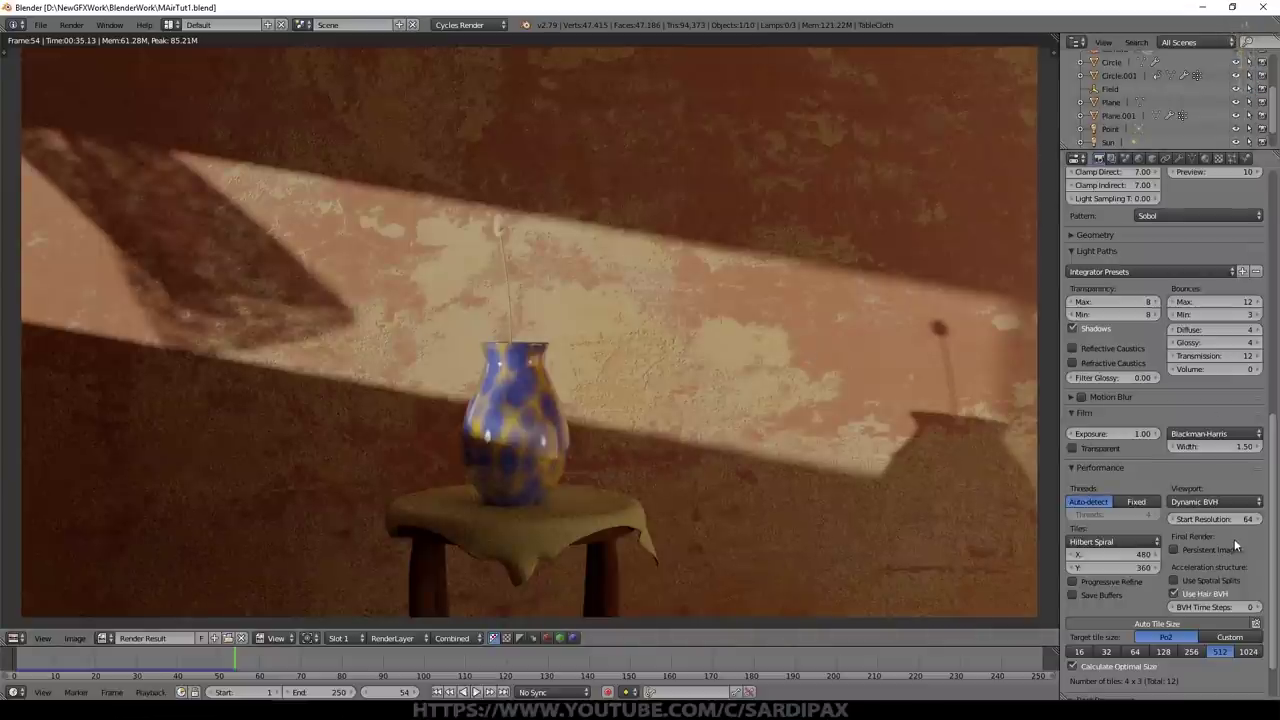
scroll(up, 3)
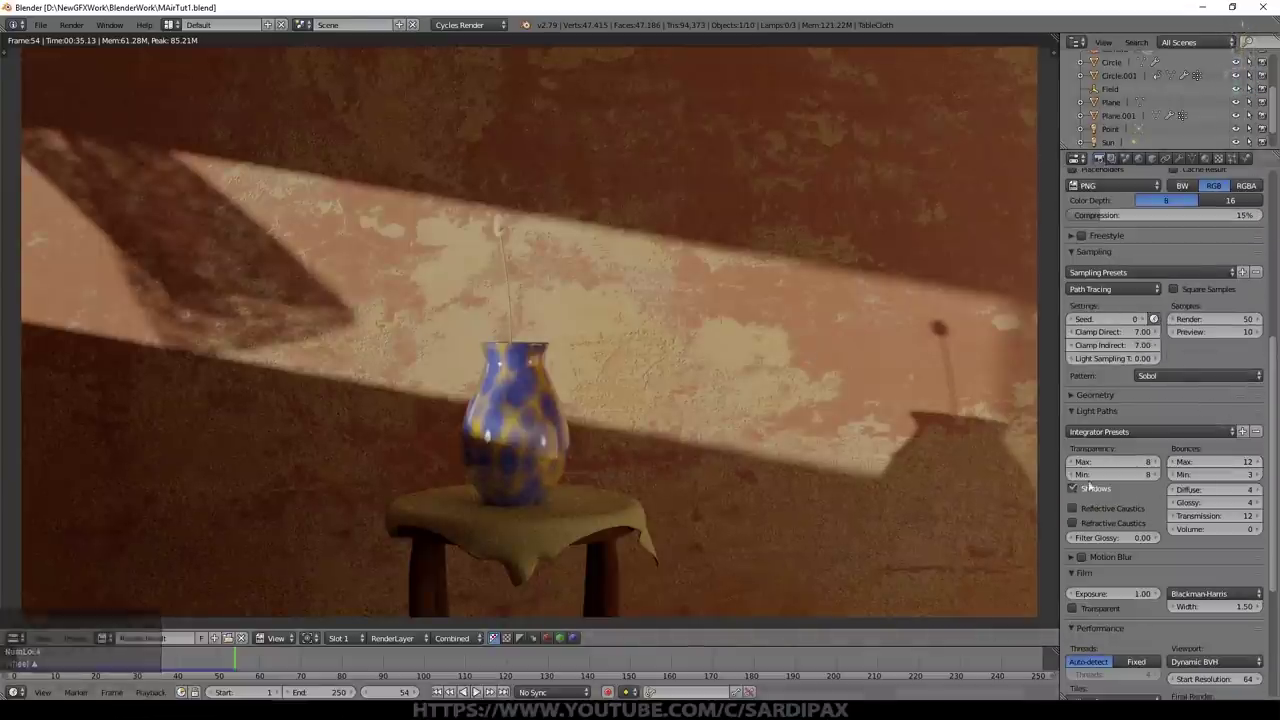
scroll(down, 3)
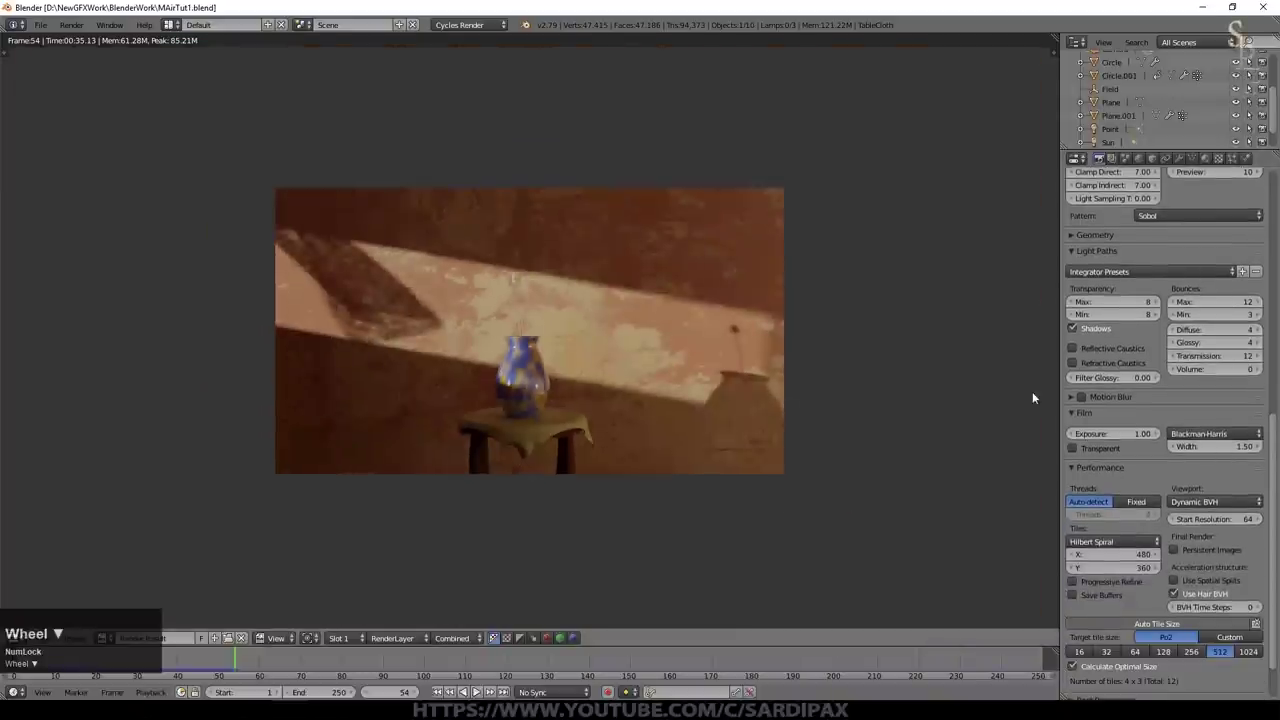
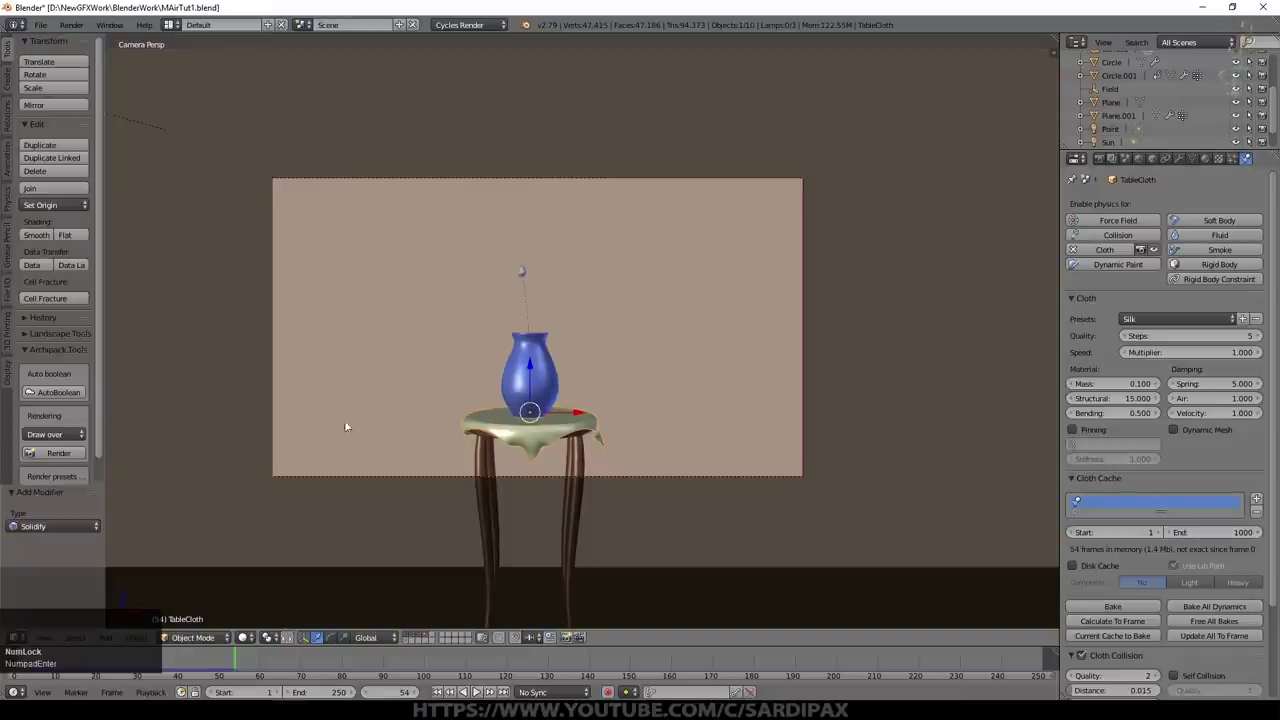
Step: Close the render view, step out to see the whole room and select the camera
key(Escape)
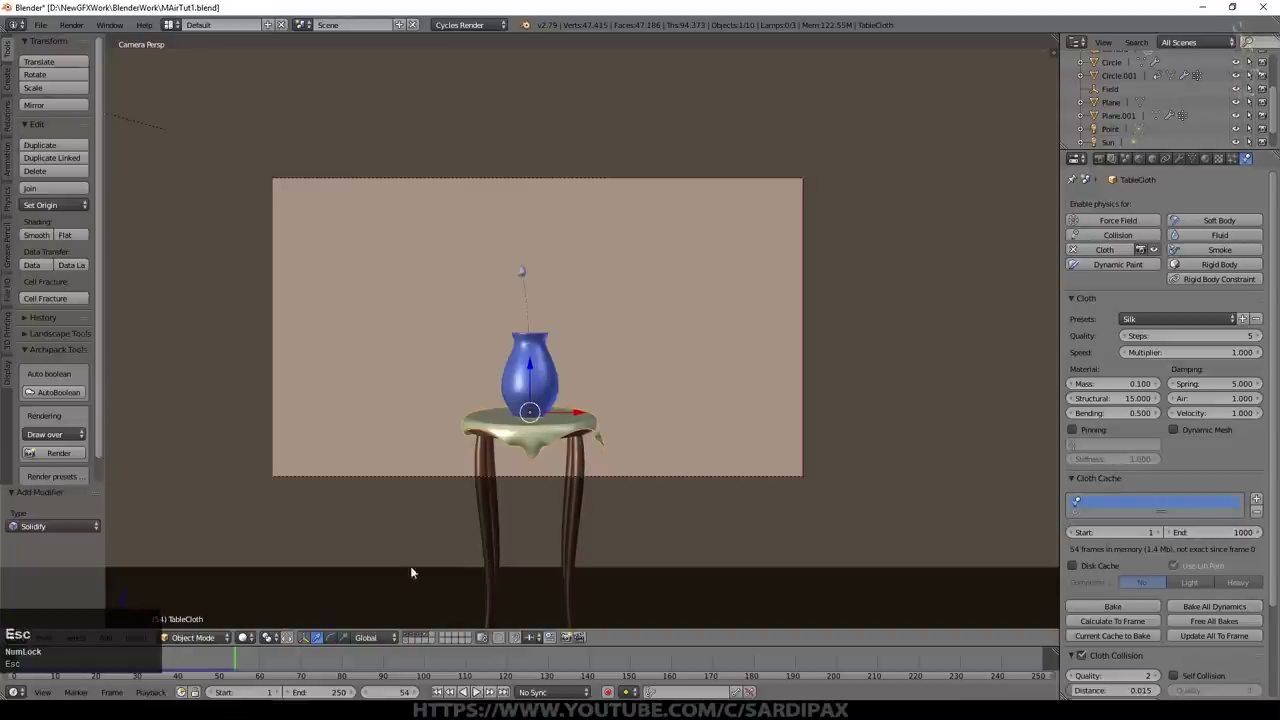
right_click(625, 480)
scroll(down, 3)
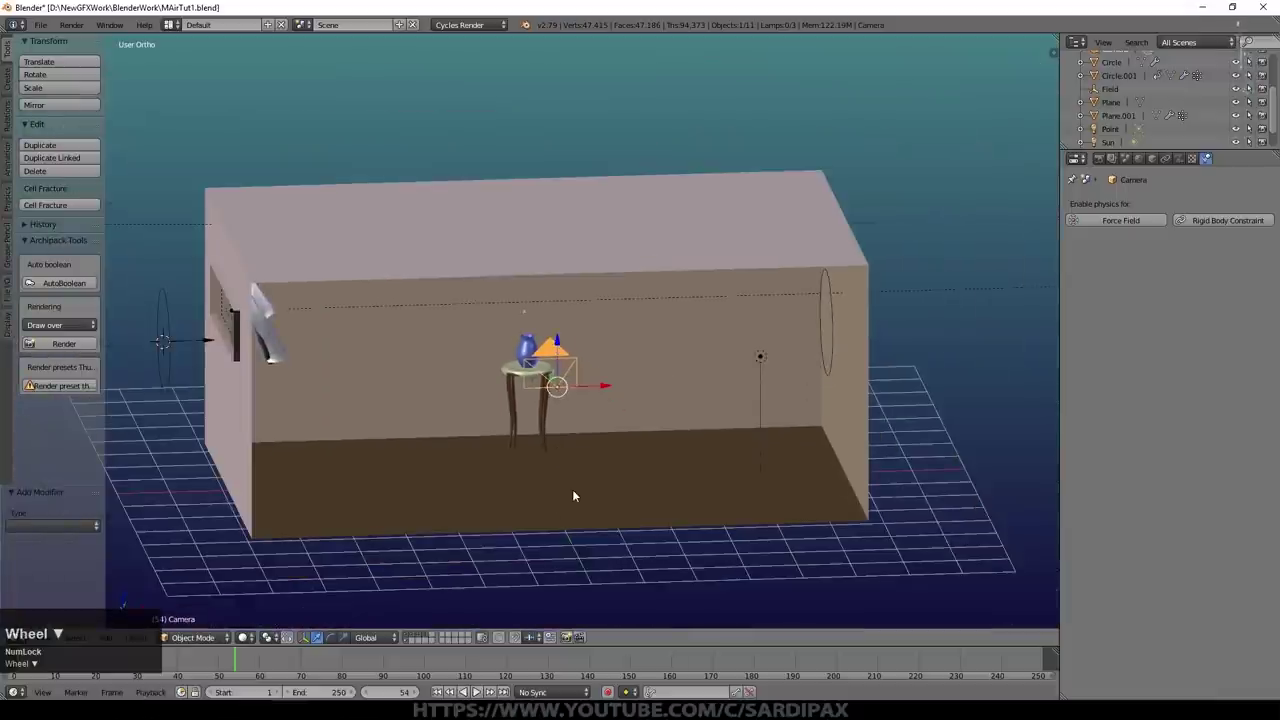
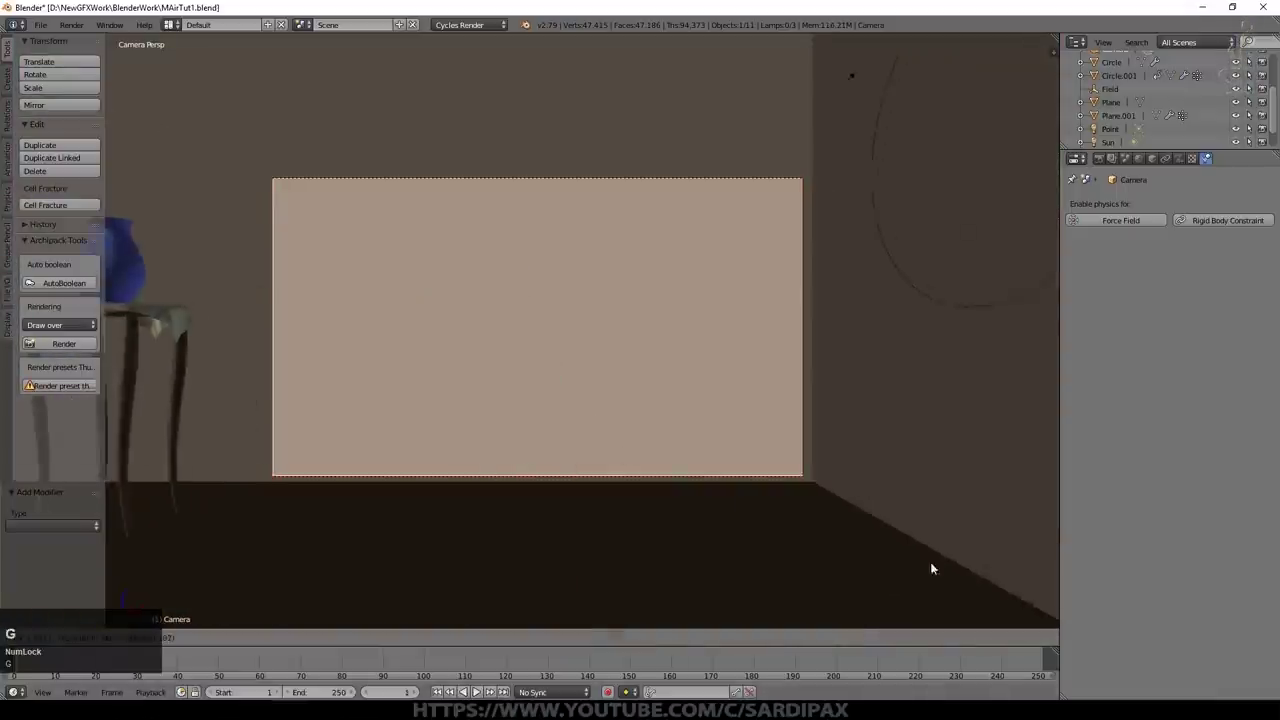
Step: At frame 1 move the camera close to the back wall and keyframe its location and rotation
click(902, 566)
key(g)
click(705, 517)
key(i)
click(691, 452)
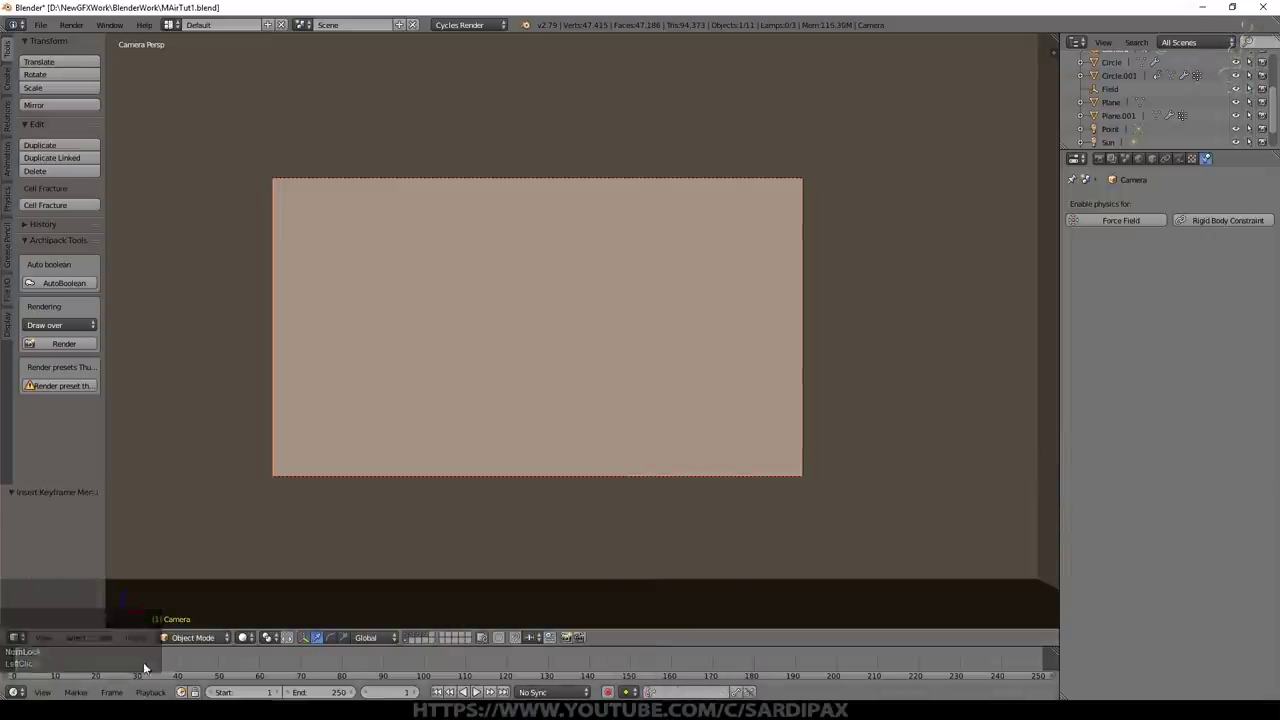
scroll(down, 3)
Step: At frame 100 pull the camera back to show the table and insert another LocRot keyframe
click(181, 660)
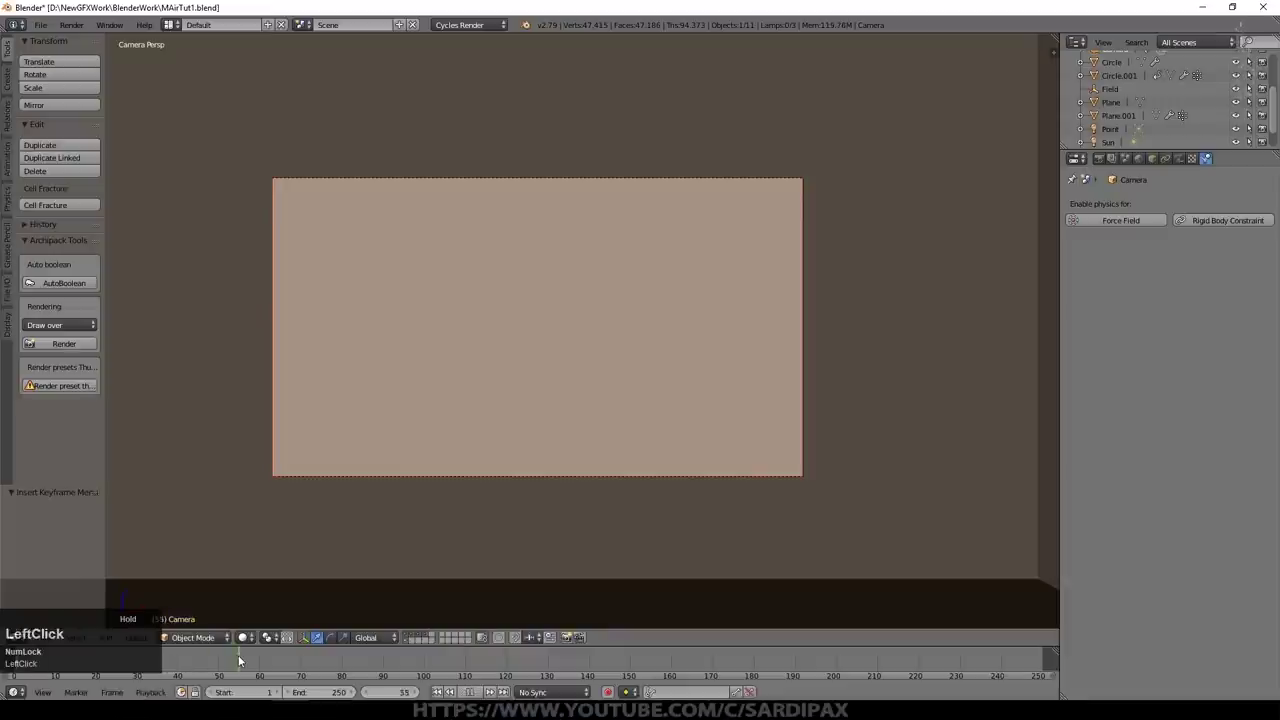
scroll(down, 3)
key(g)
click(618, 435)
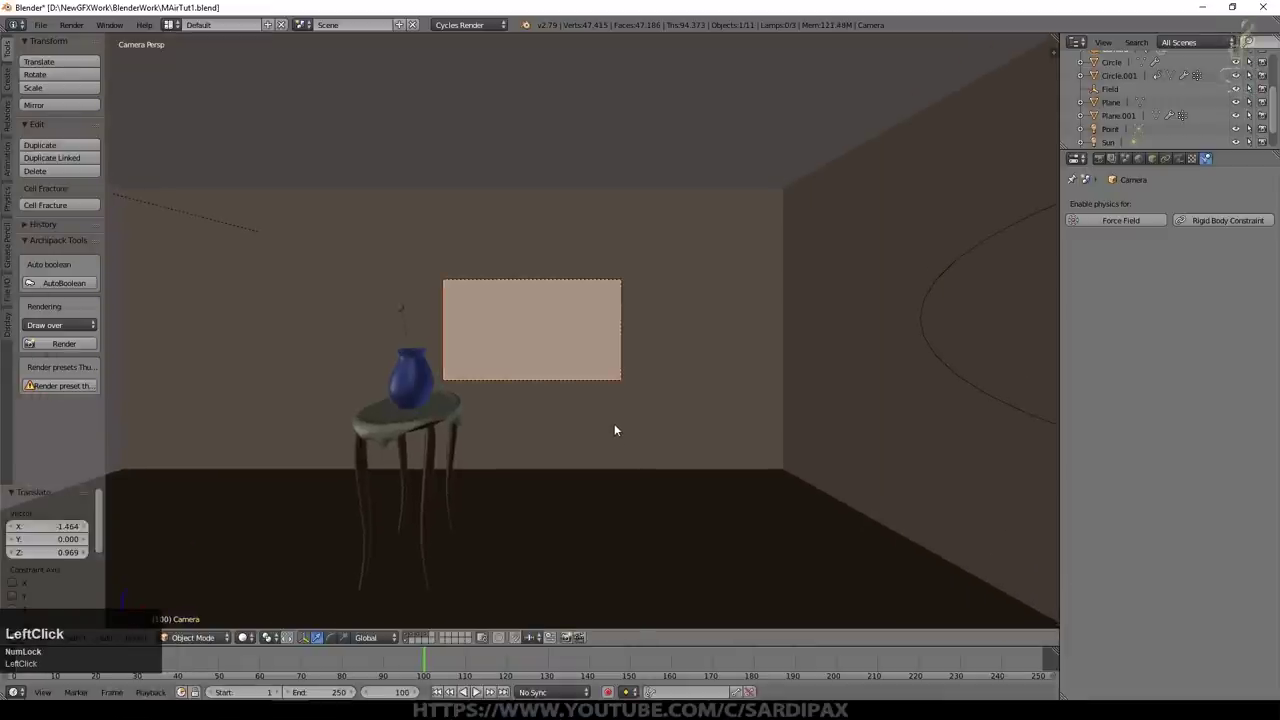
click(617, 427)
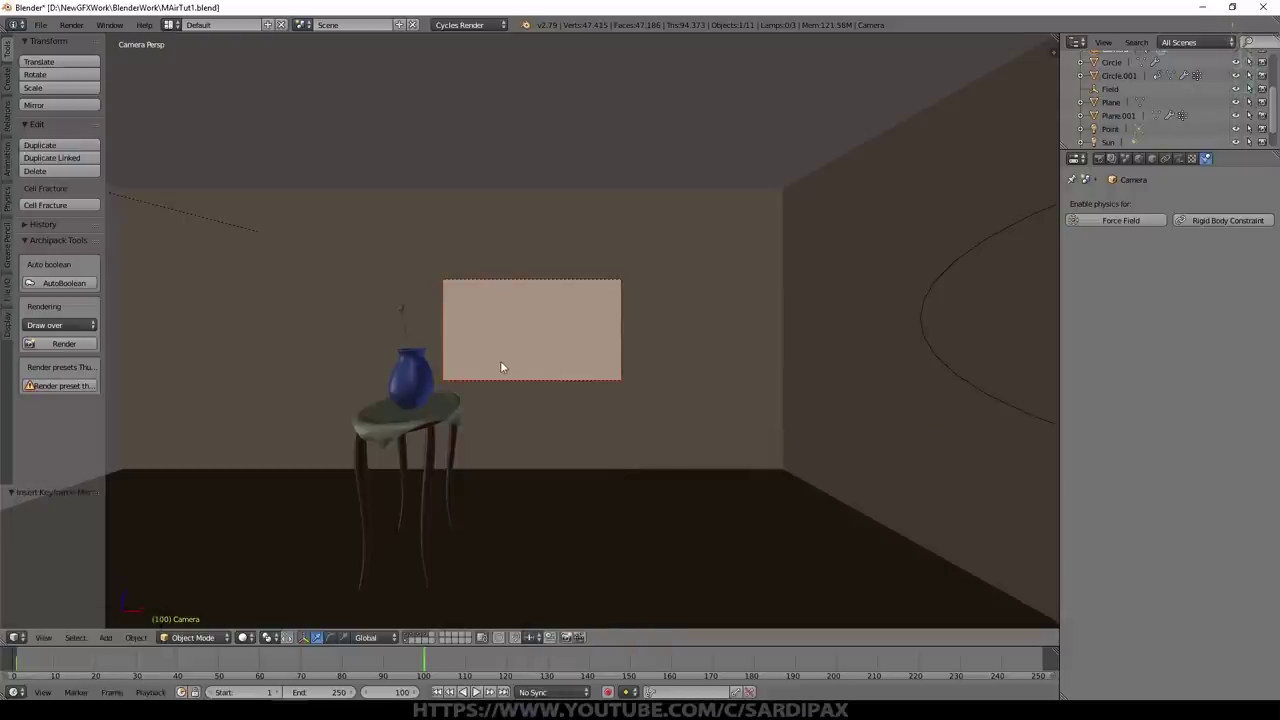
Step: Nudge the camera position on the timeline once more and play the animation
click(584, 662)
key(g)
click(625, 369)
click(686, 382)
scroll(up, 3)
click(657, 551)
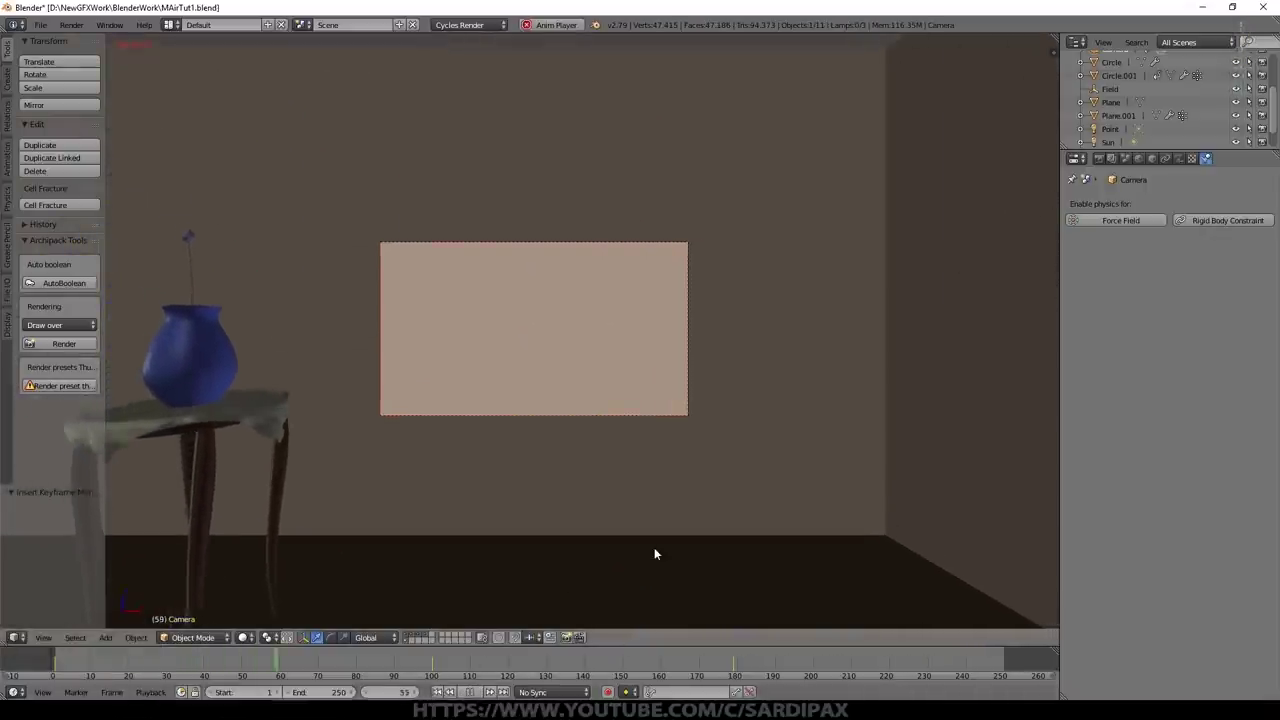
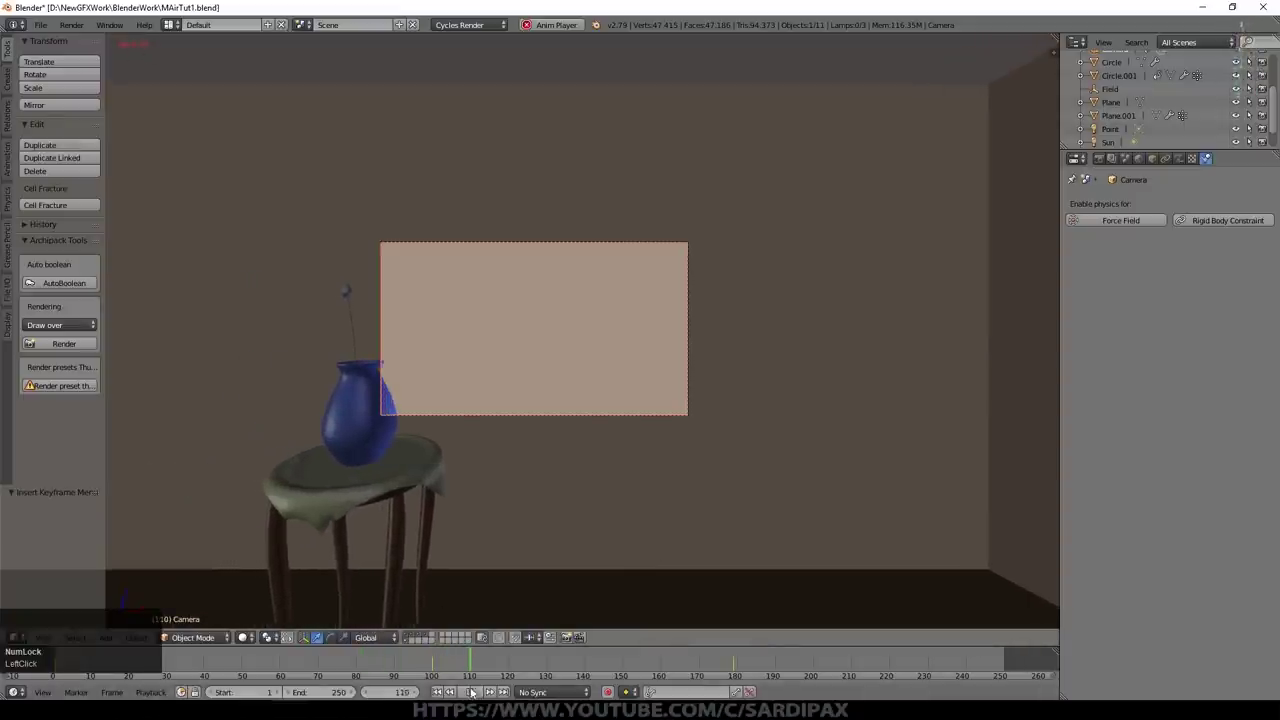
Step: Stop playback, set timeline sync to Frame Dropping and replay the camera move in real time
click(418, 432)
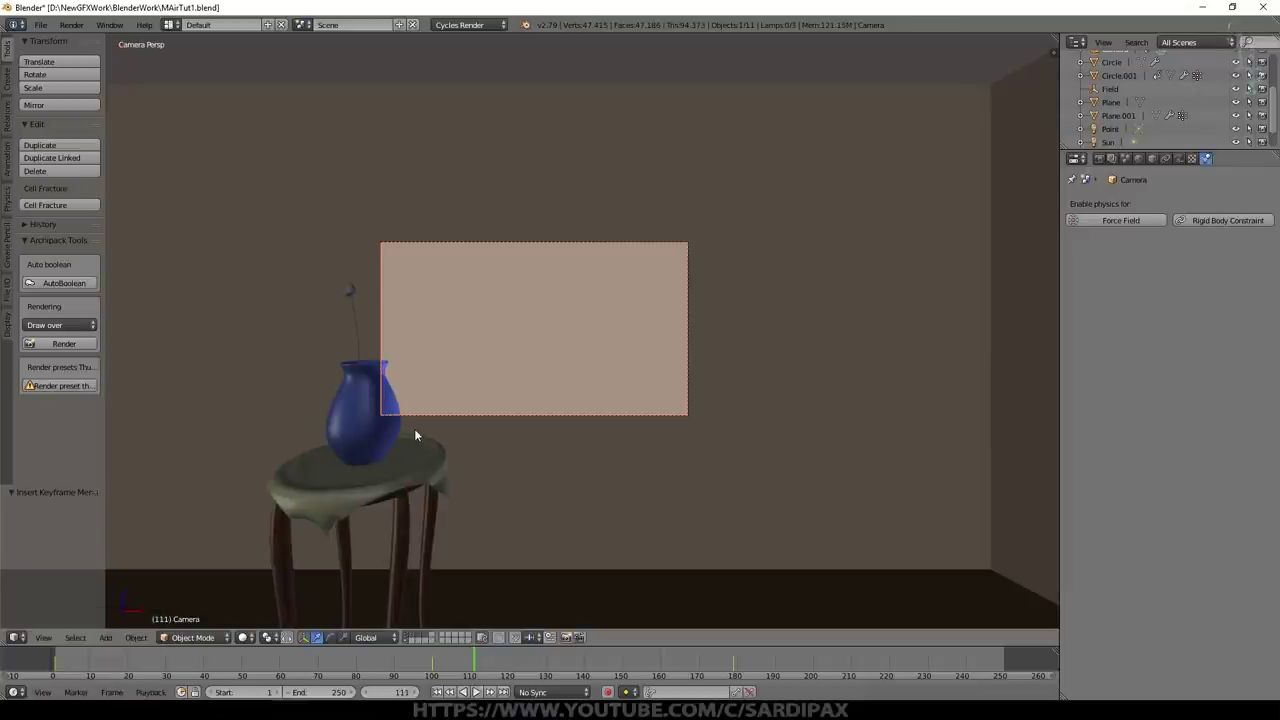
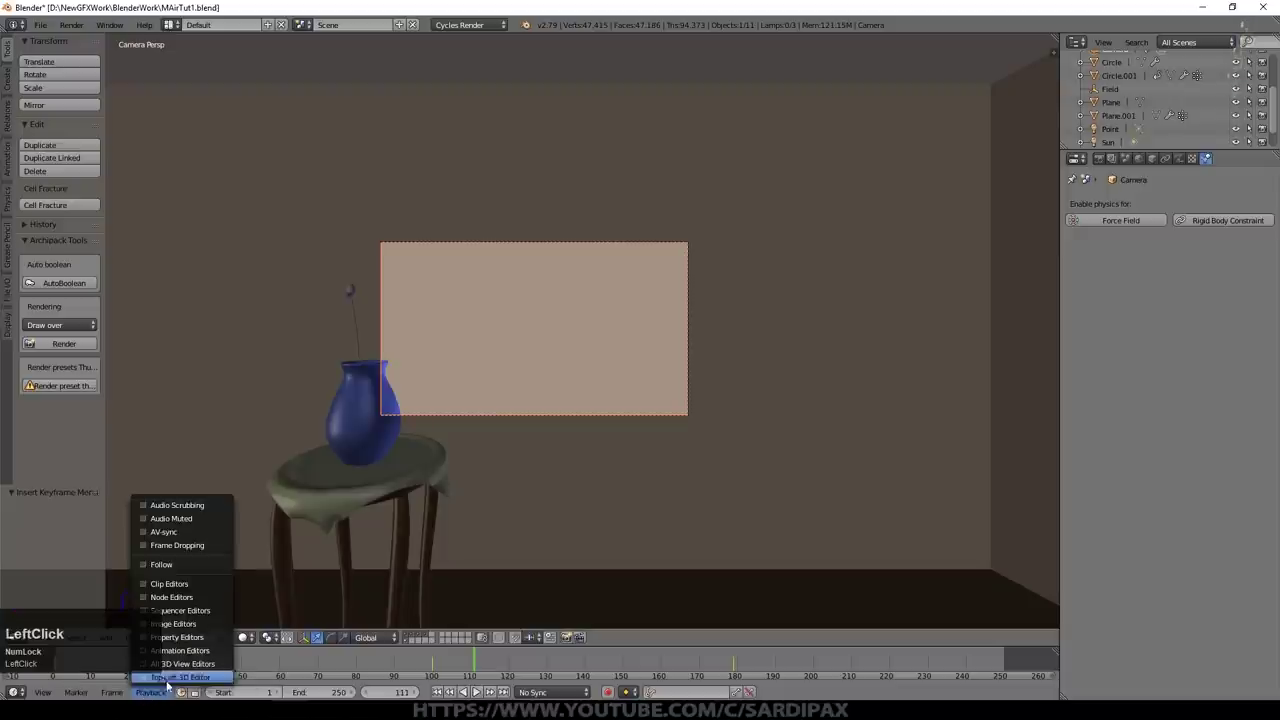
click(192, 548)
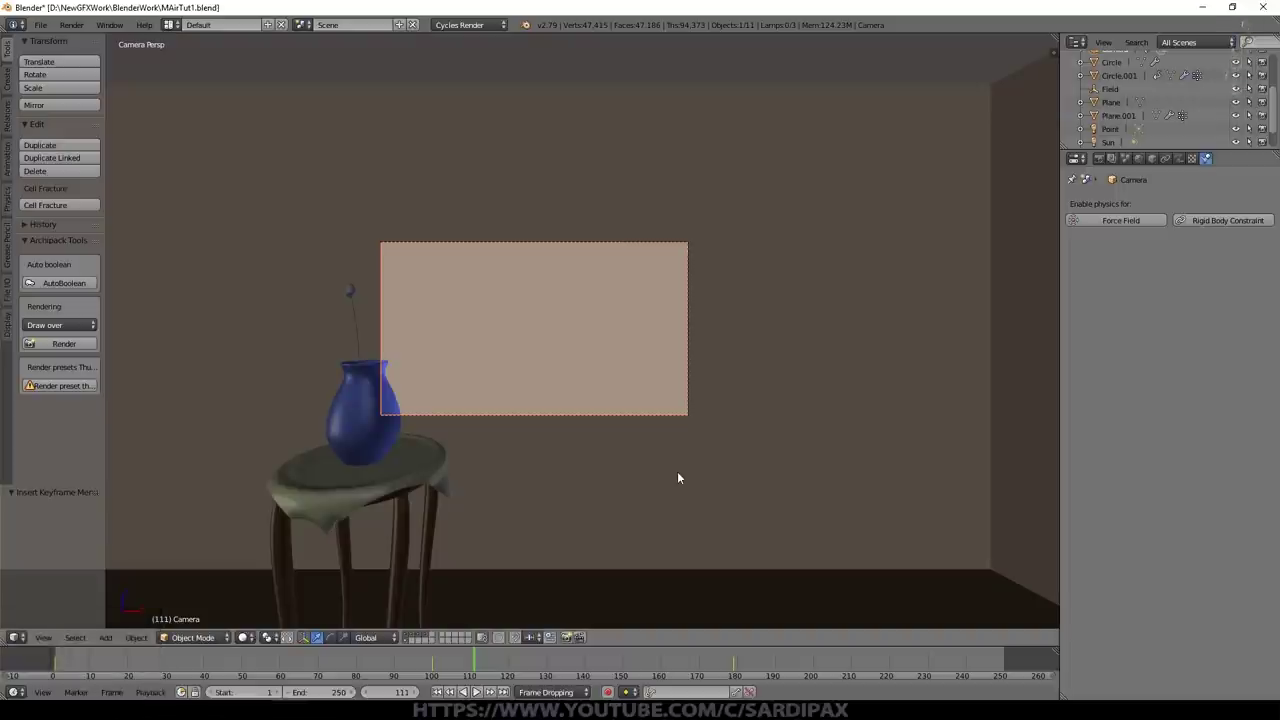
click(481, 693)
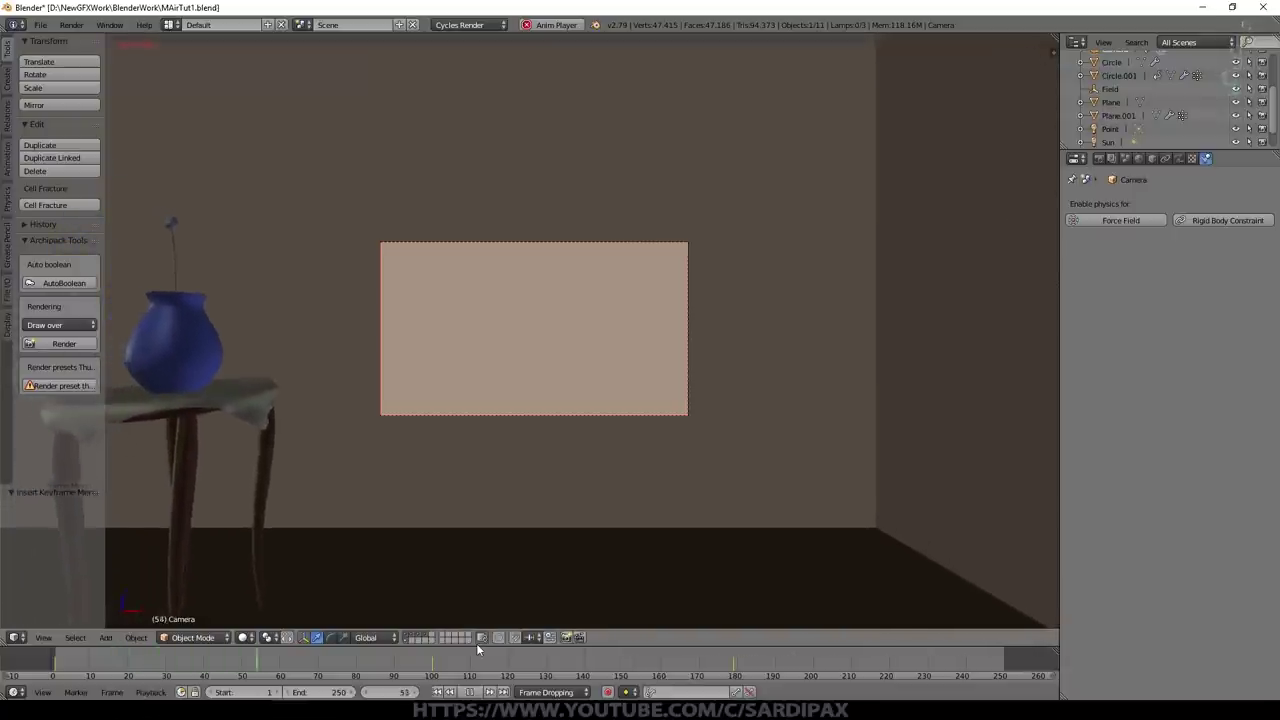
Step: Return to the camera view and bring up the render window for frame 181
middle_click(465, 548)
key(KP_0)
key(F11)
scroll(up, 3)
Step: Enable denoising on the render layer at strength 0.20 and render the vase close-up
click(355, 612)
scroll(down, 3)
click(1125, 157)
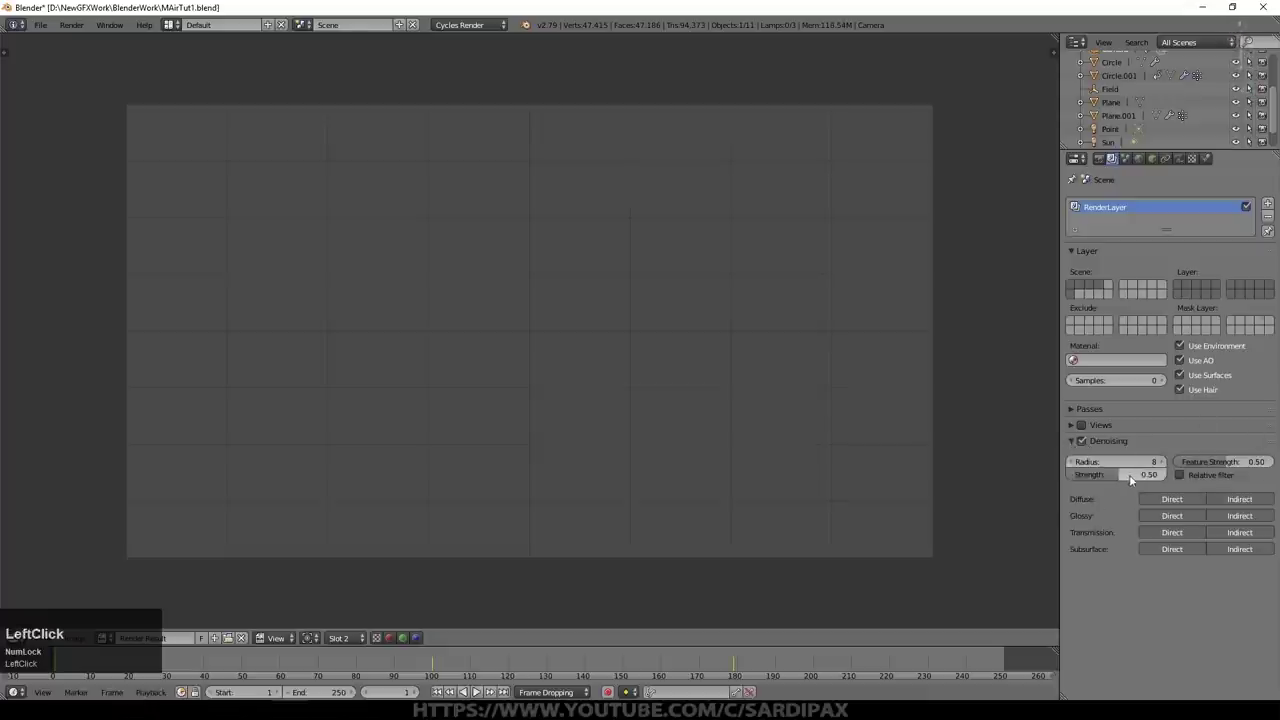
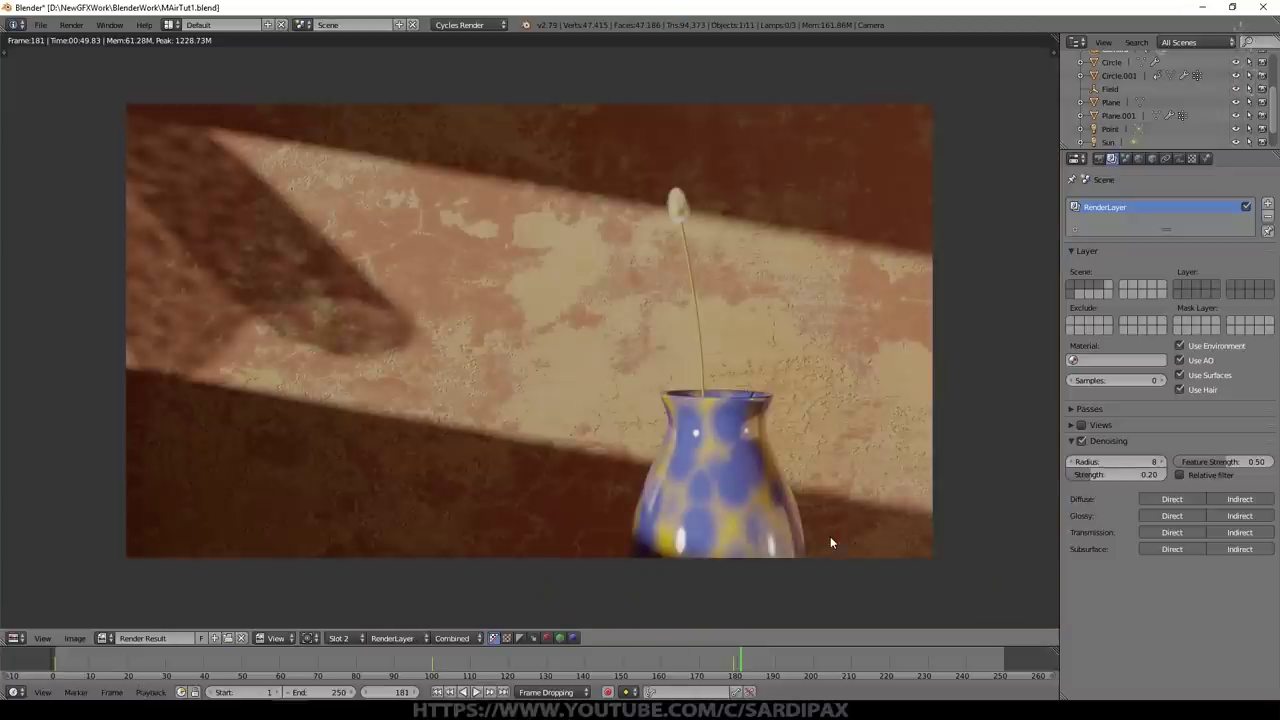
click(873, 501)
scroll(up, 3)
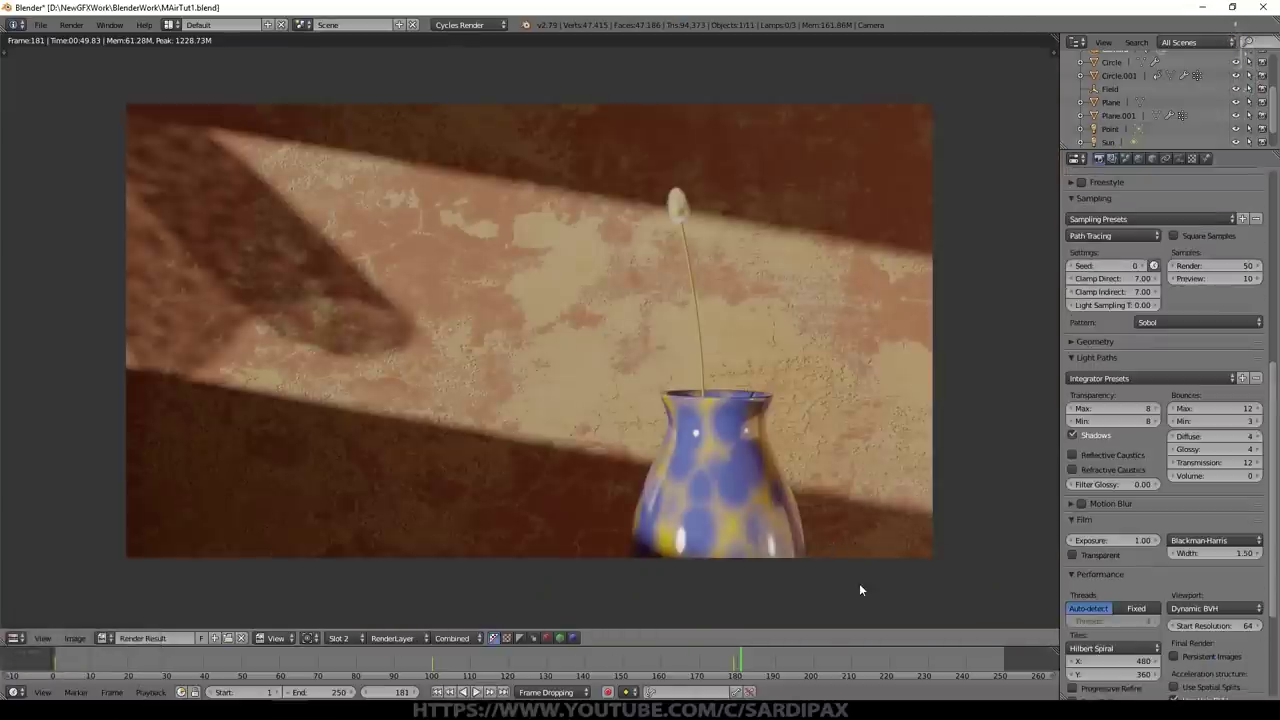
scroll(up, 3)
scroll(down, 3)
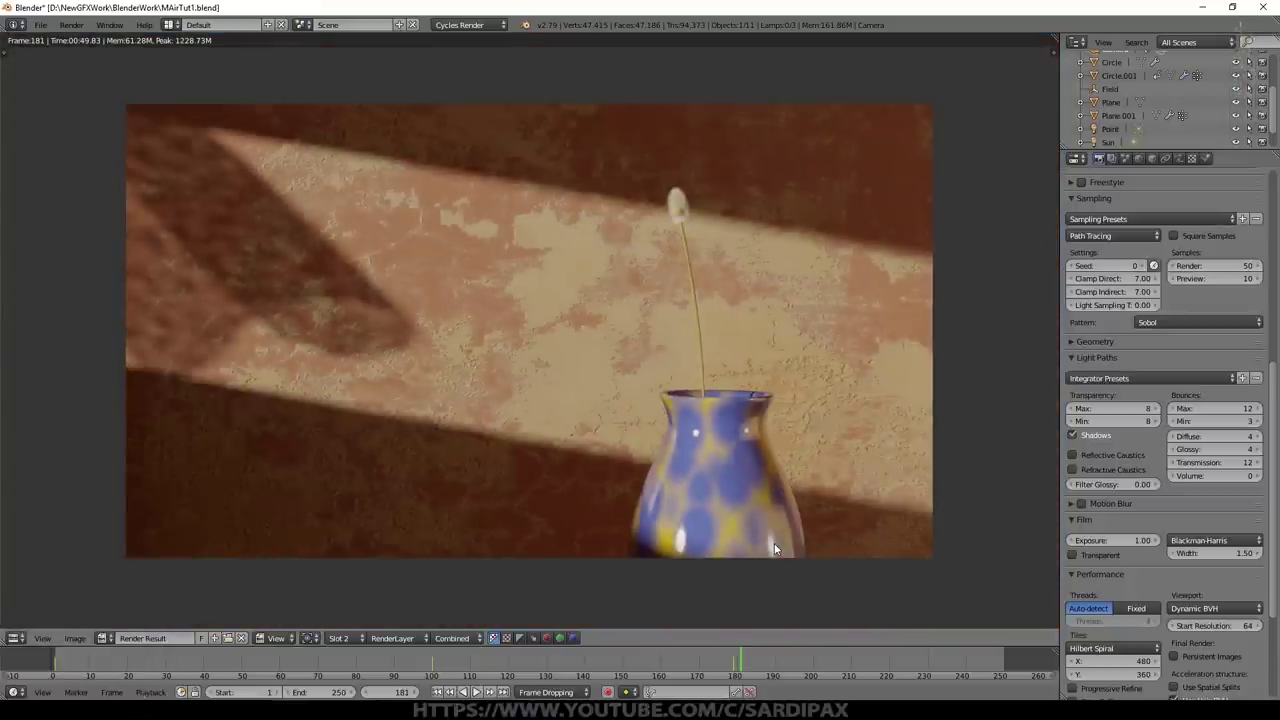
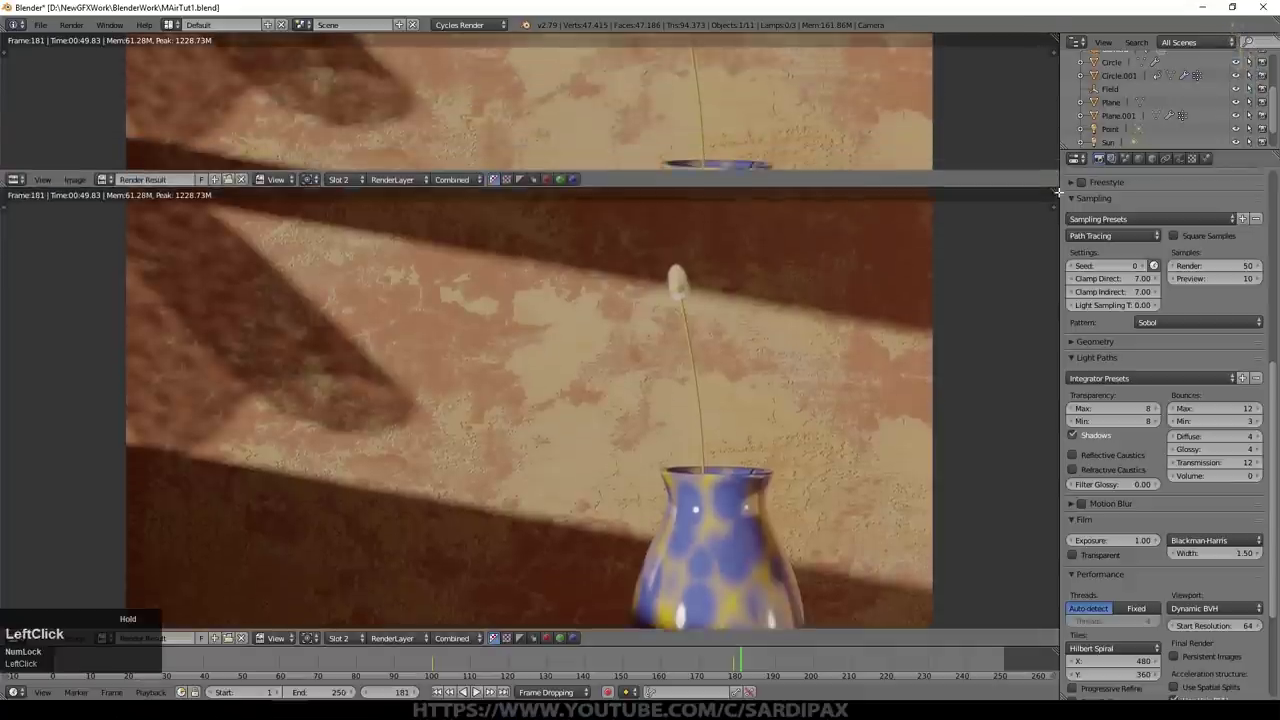
Step: Turn the upper area into the compositing node editor and add a Color Balance node after the render
scroll(up, 3)
click(182, 184)
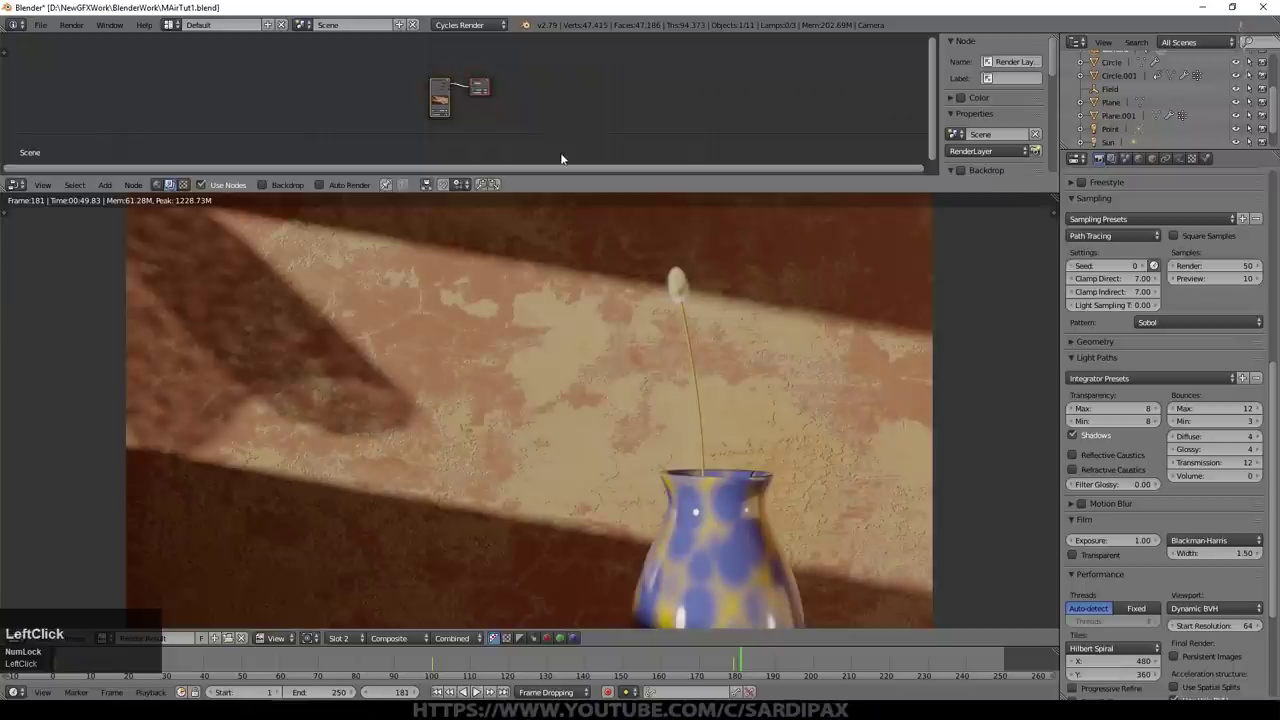
scroll(down, 3)
scroll(up, 3)
click(372, 108)
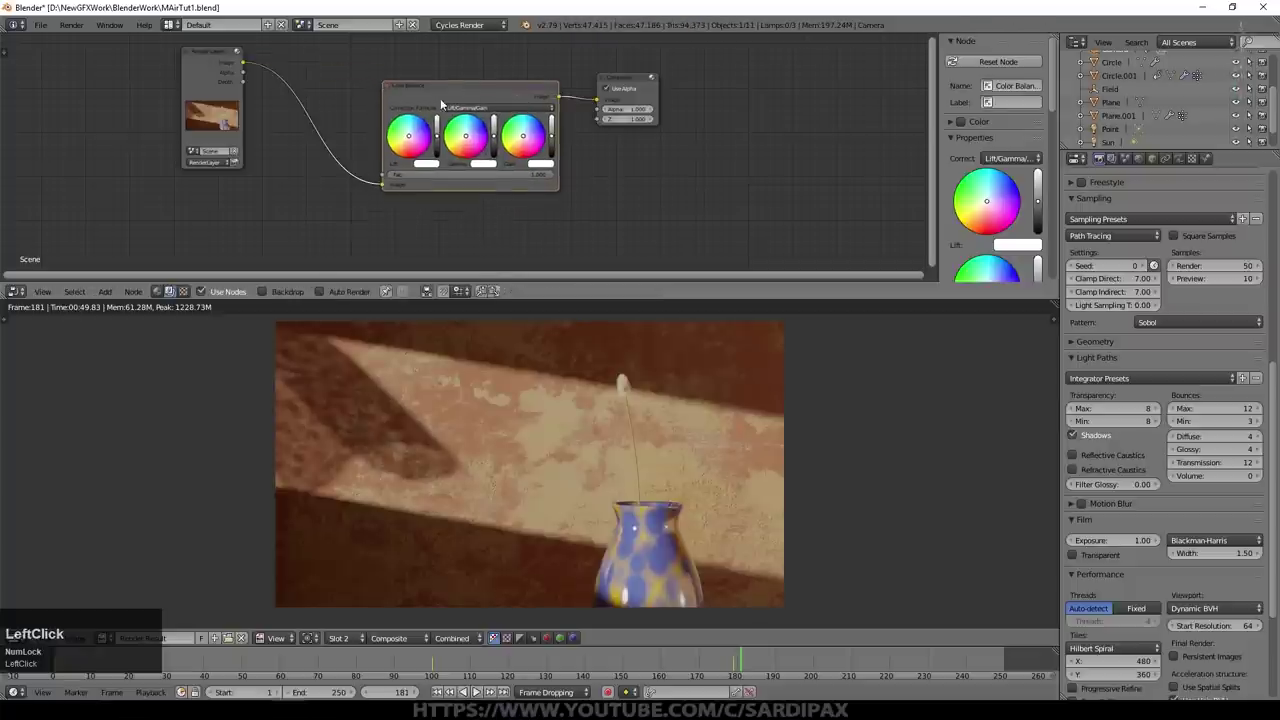
Step: Add an Ellipse Mask node with width 0.900 to feed a blur
middle_click(557, 104)
click(556, 104)
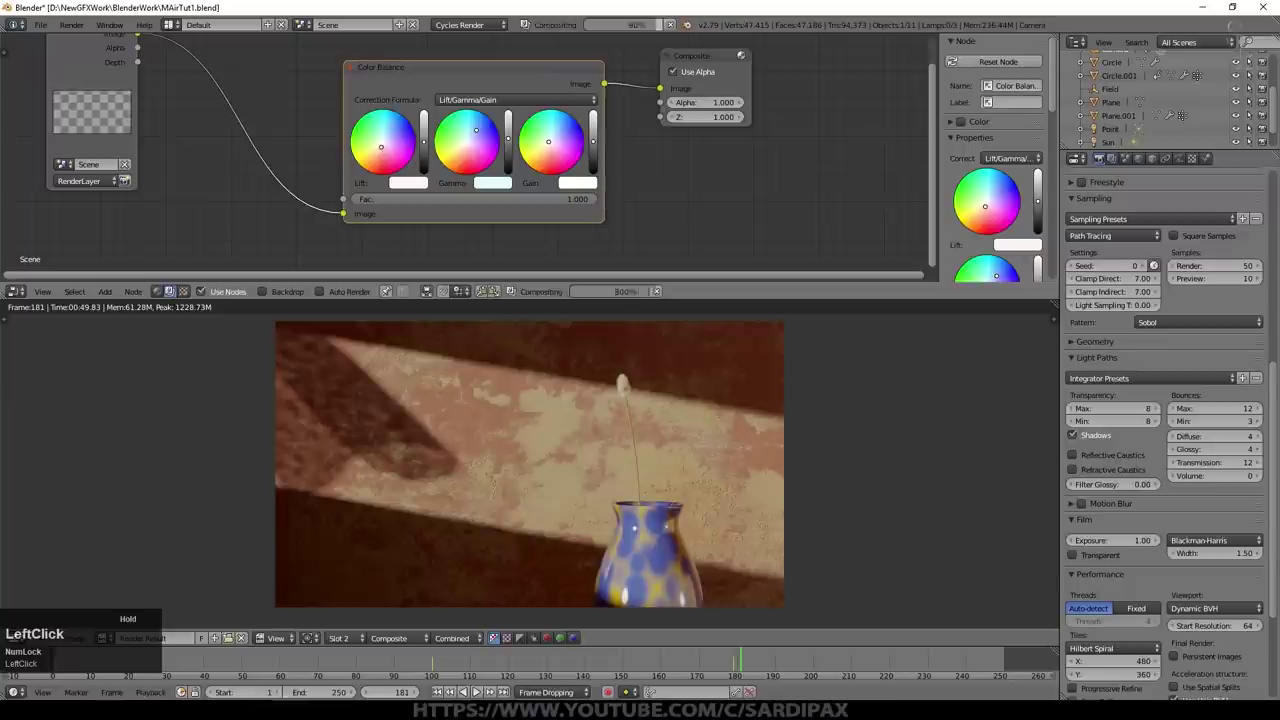
key(m)
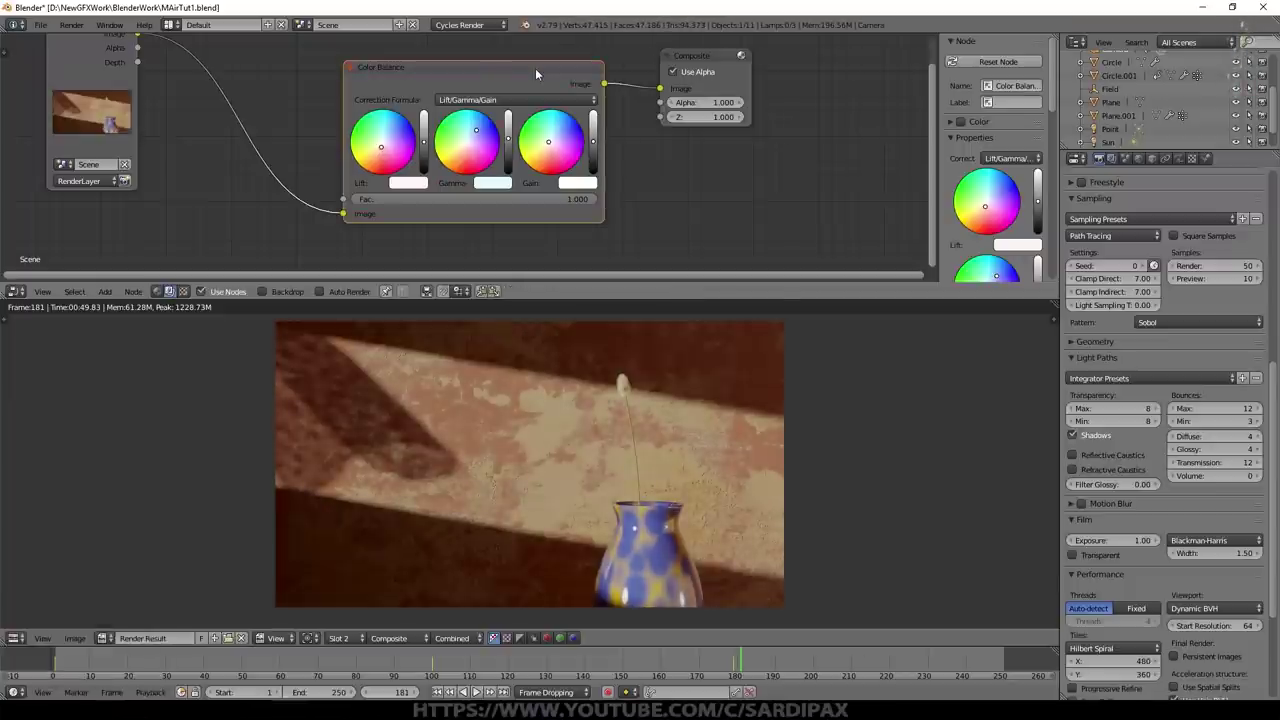
click(595, 182)
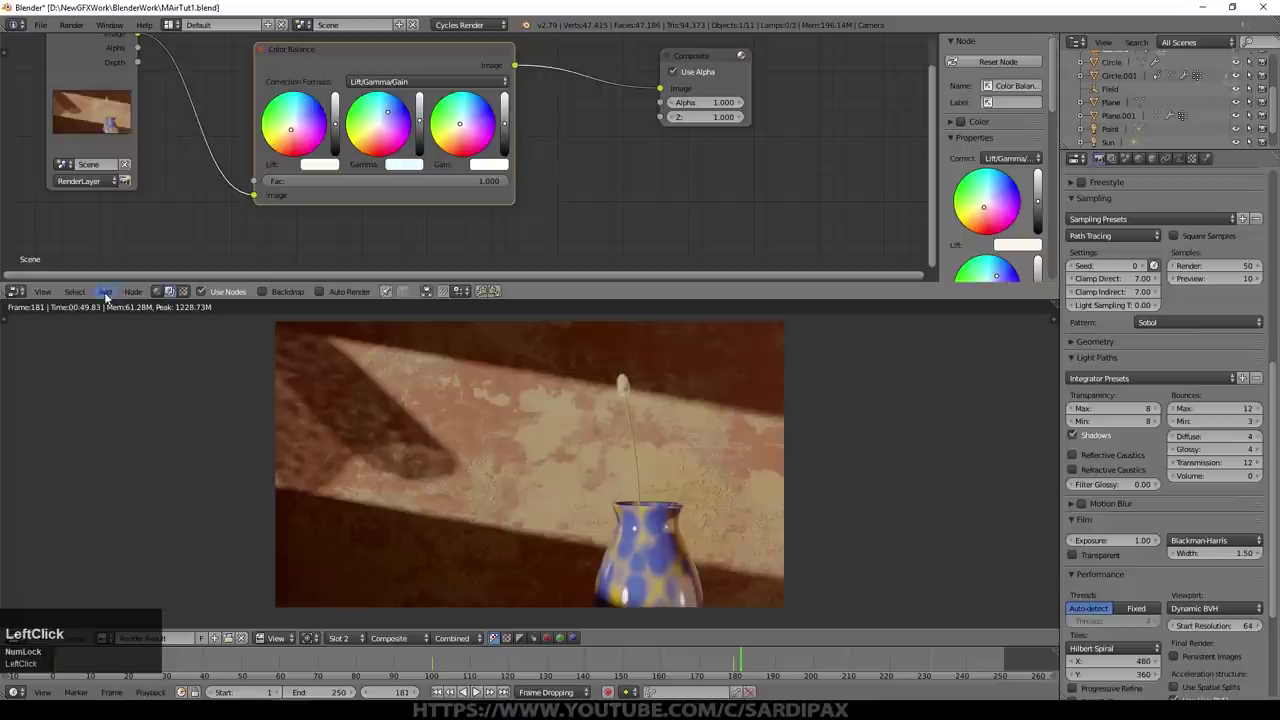
click(227, 299)
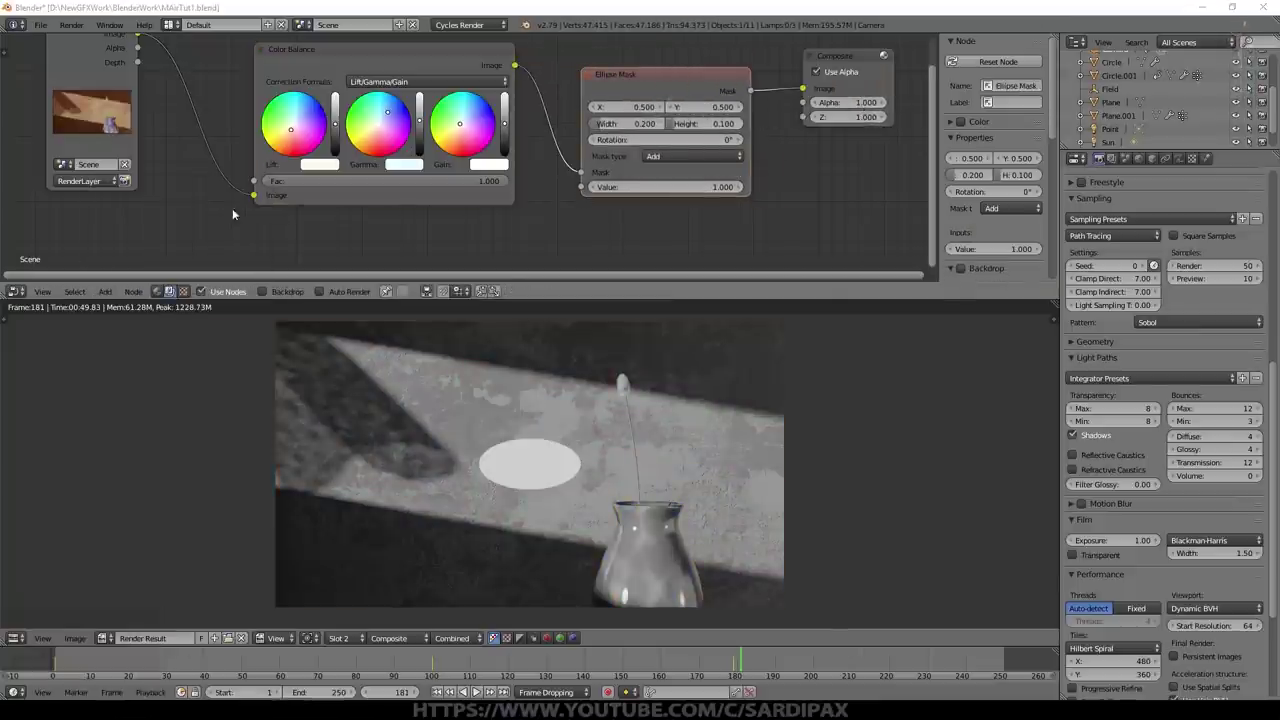
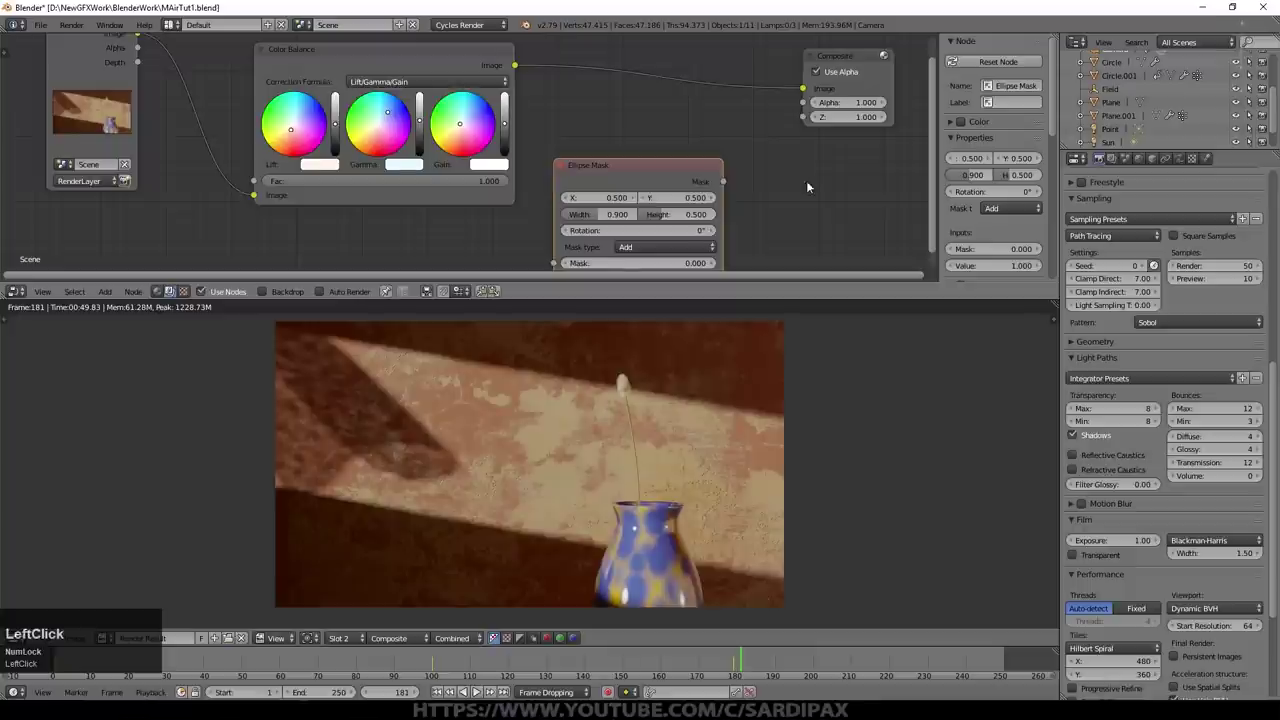
middle_click(812, 172)
scroll(up, 3)
click(112, 295)
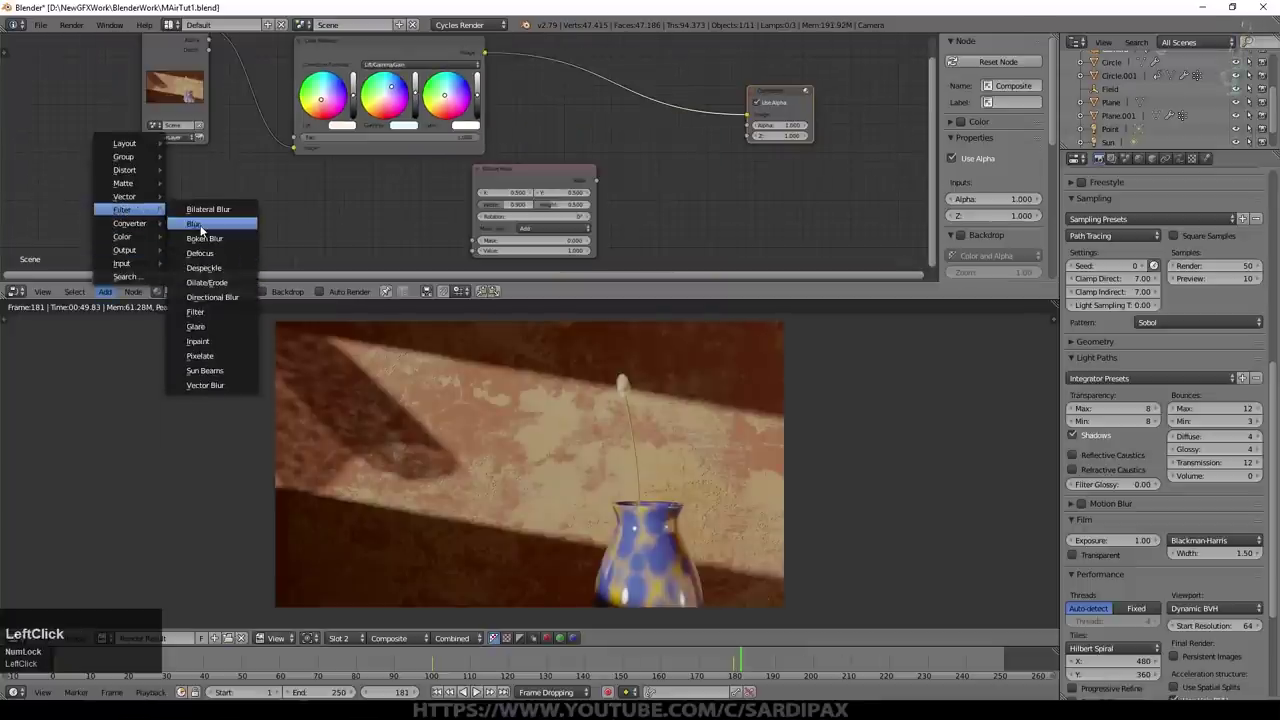